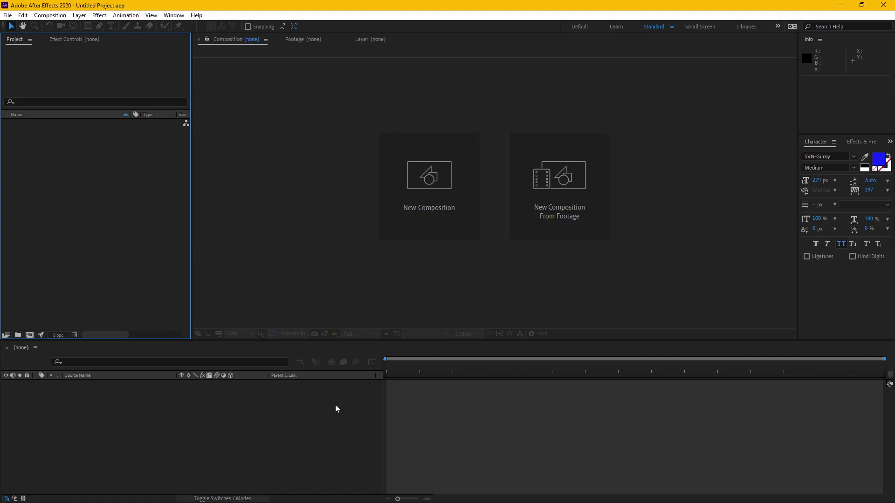
Switch to Chrome via Alt+Tab and run a web search for 'avatar'
click(341, 403)
key(alt+Tab)
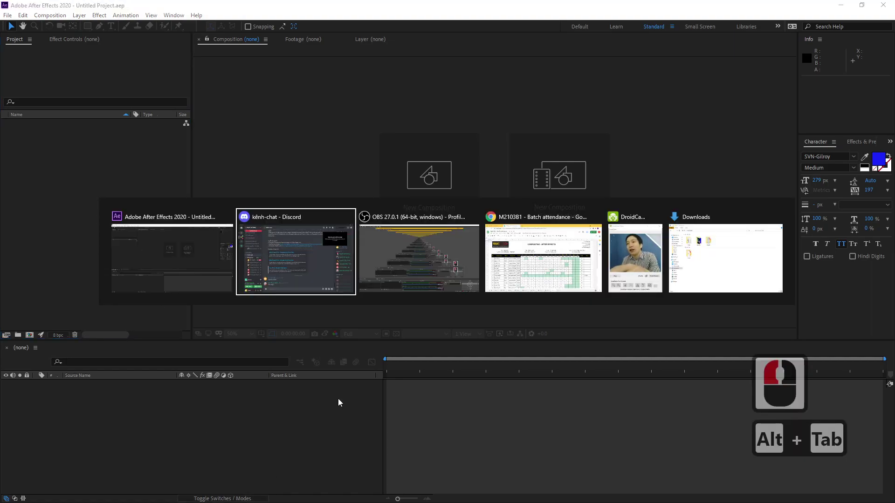
key(alt+Tab)
key(alt+Tab)
click(330, 41)
text(vatar)
key(Return)
View image results for avatar and enlarge the Avatar sequel floating-mountains still
click(218, 122)
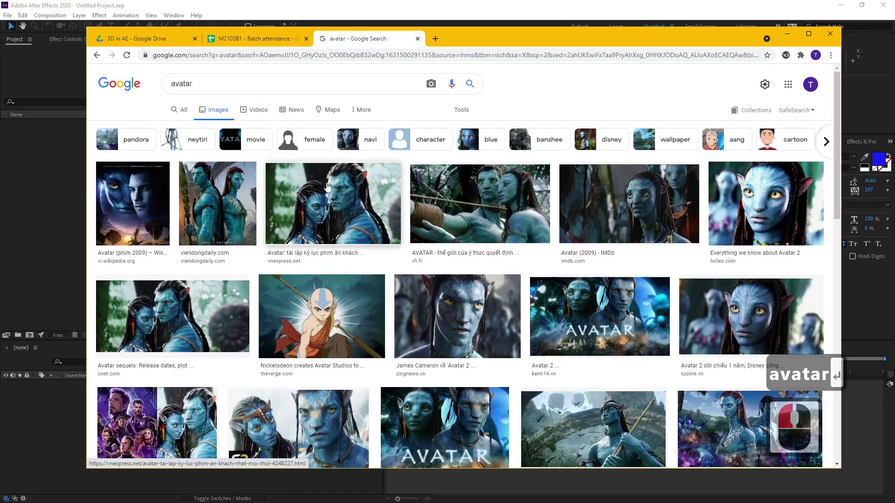
click(597, 336)
scroll(down, 3)
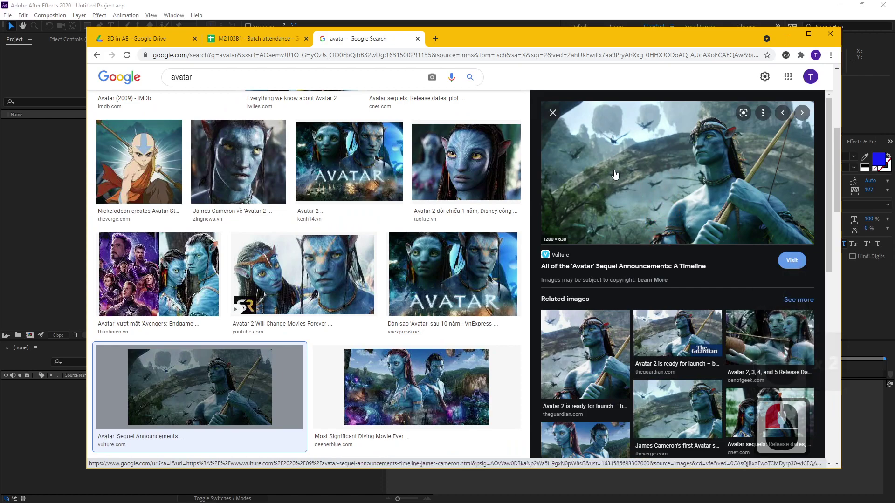
click(615, 172)
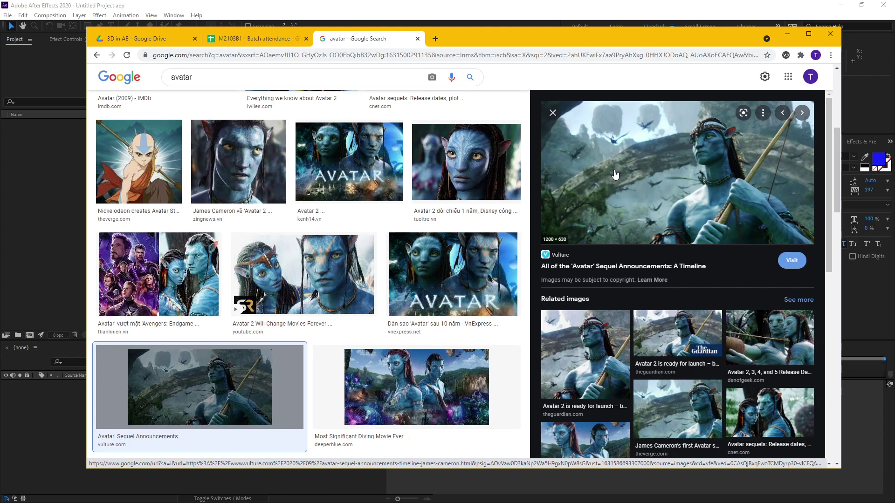
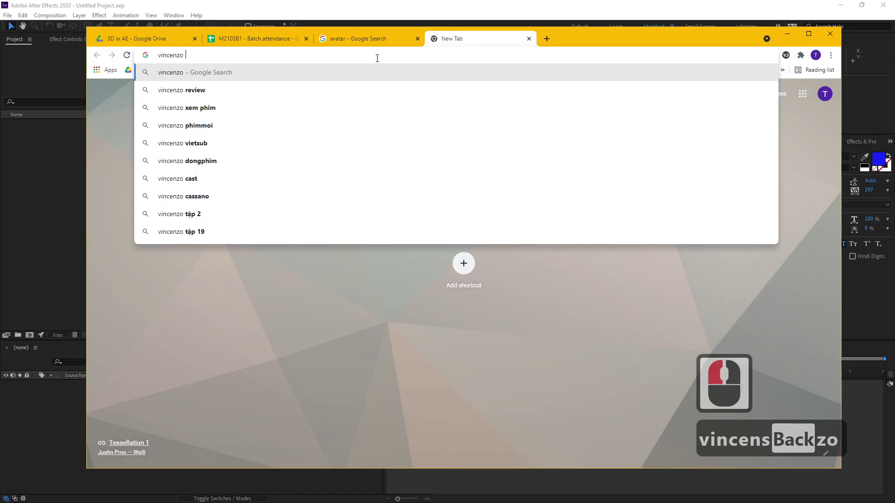
Run the 'vincenzo set extension' search and preview a Vincenzo image result
text(xtension)
key(Return)
key(BackSpace)
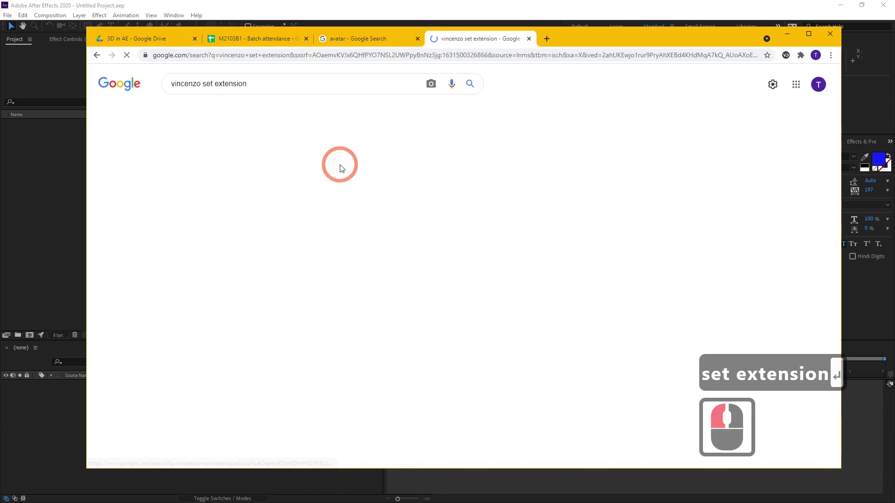
key(Return)
key(BackSpace)
key(Return)
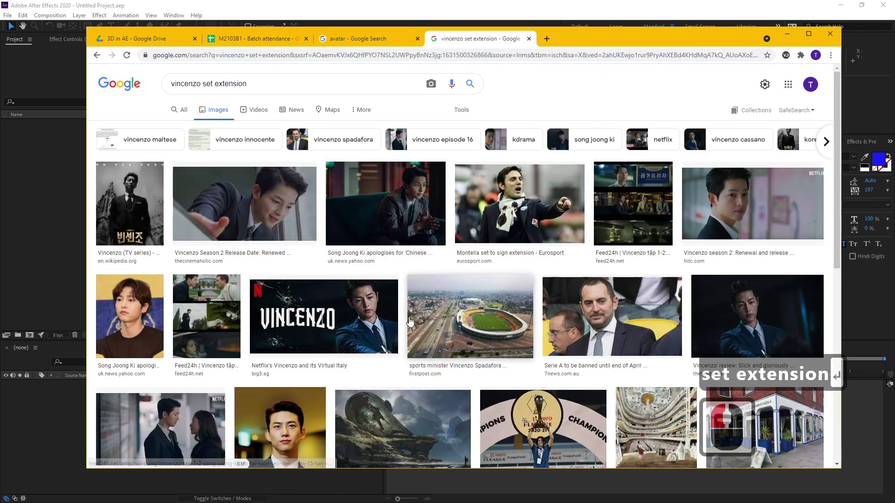
click(595, 306)
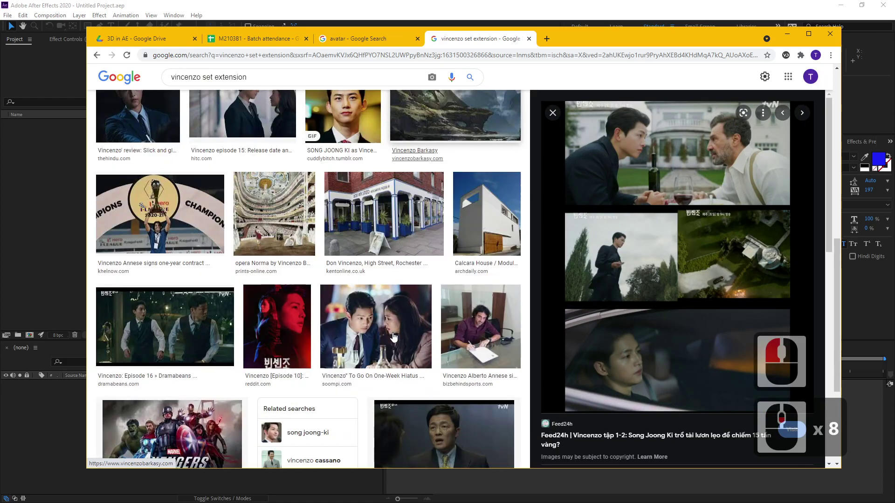
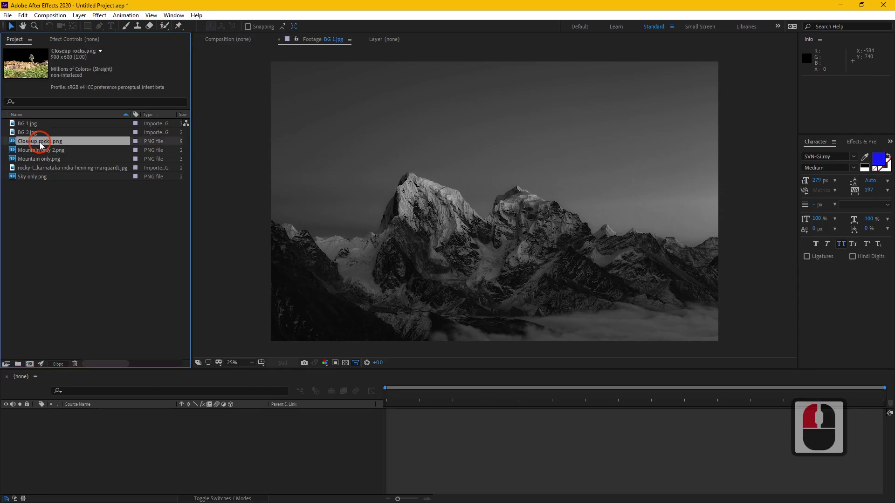
Preview Closeup rocks.png and the original rocky terrain photo, toggling the transparency grid
double_click(43, 145)
click(43, 154)
double_click(42, 159)
double_click(44, 173)
double_click(45, 167)
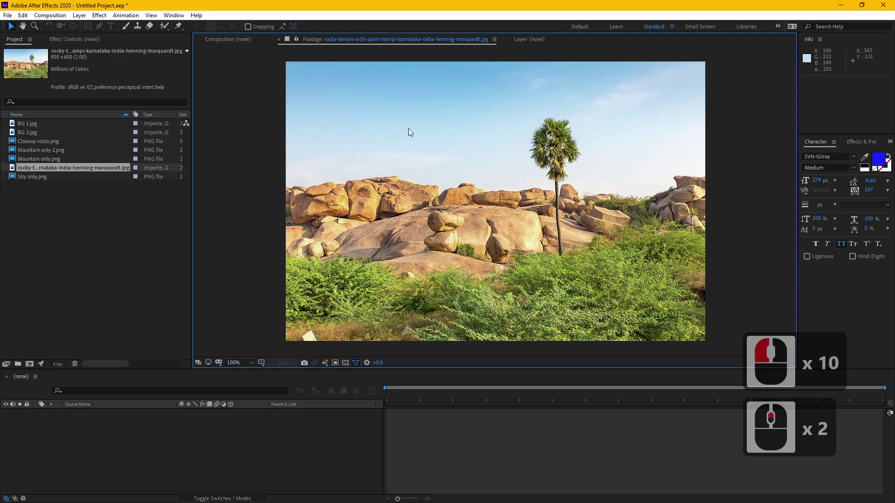
double_click(49, 144)
click(347, 364)
click(347, 365)
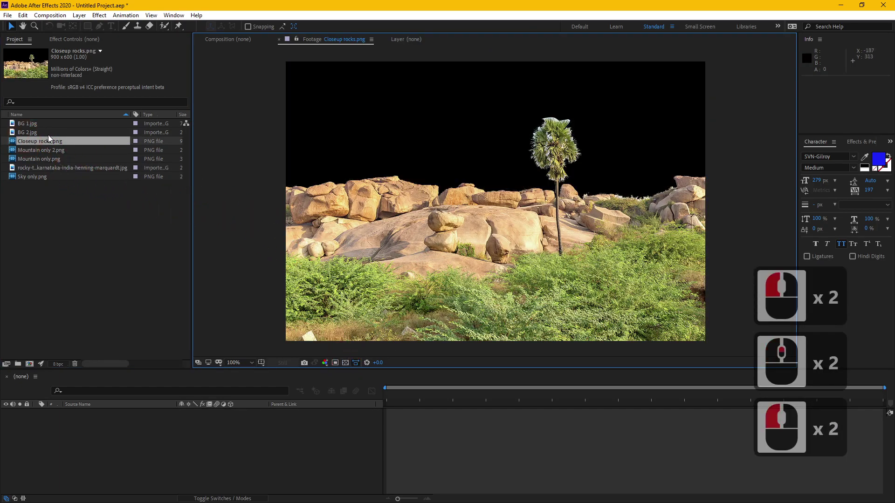
Preview Mountain only.png and show the cut-out mountain against solid black
double_click(57, 161)
click(348, 360)
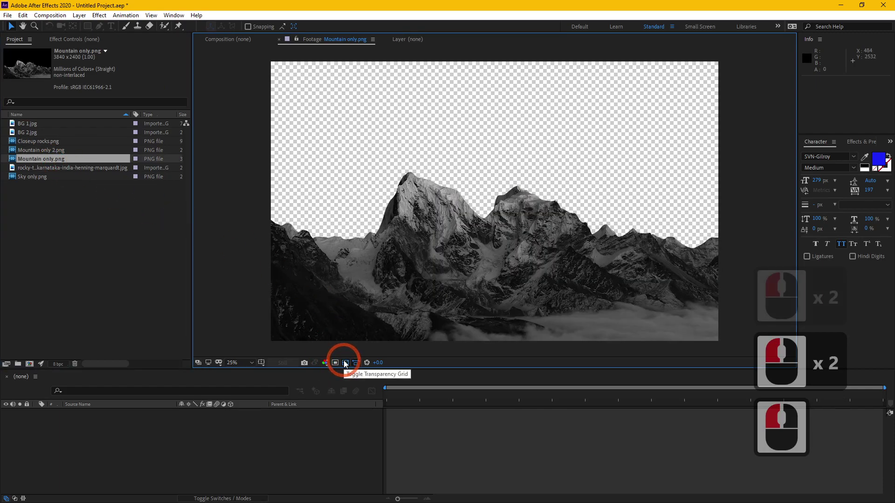
click(347, 361)
click(348, 361)
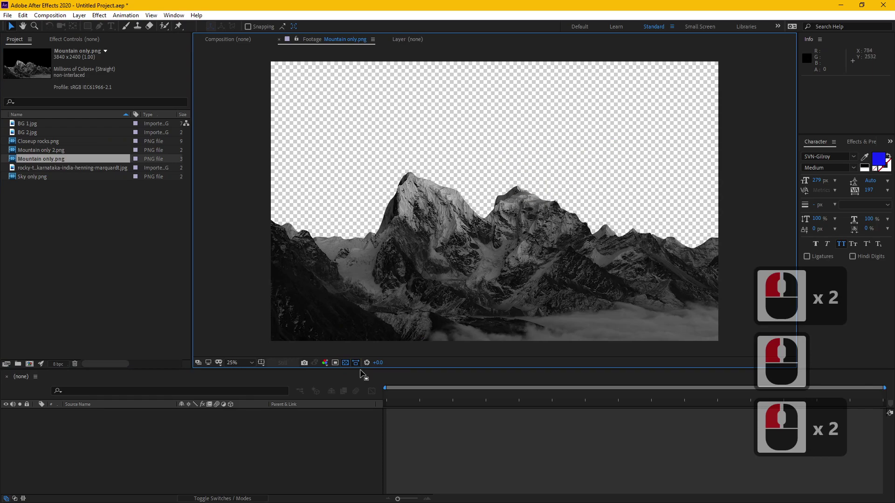
click(346, 366)
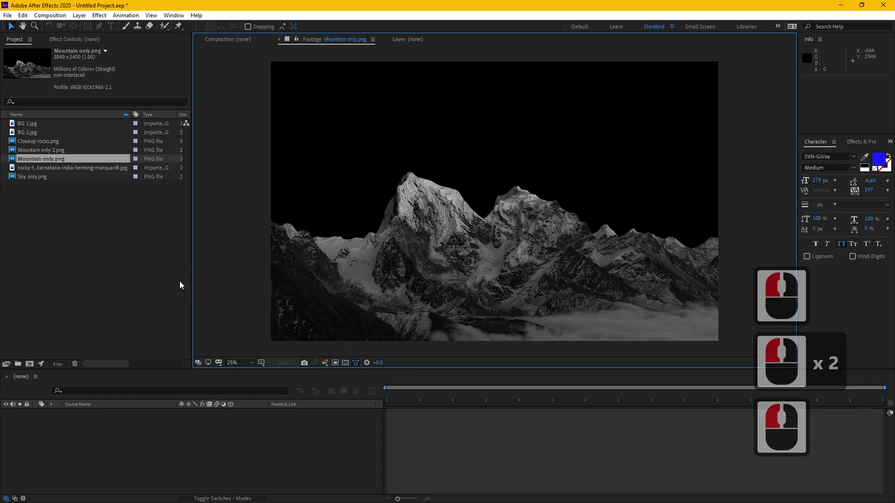
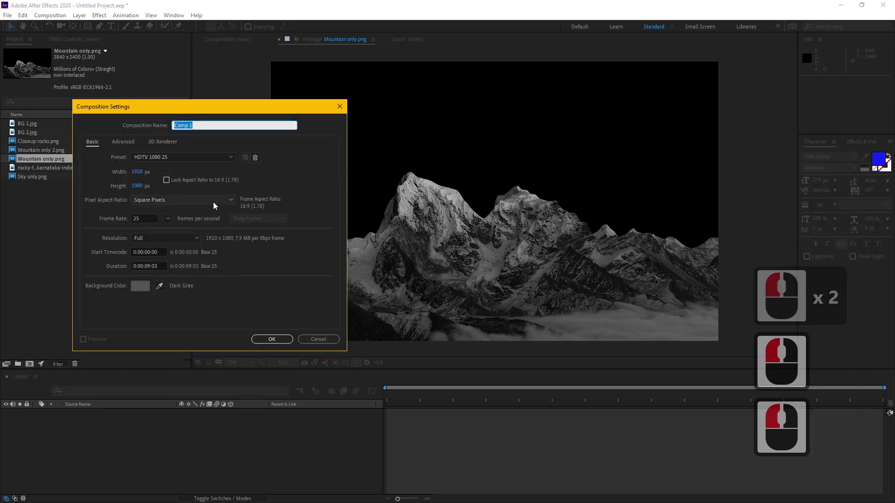
Confirm the new 1920×1080, 25 fps Comp 1 and add Mountain only 2.png to it as a layer
click(280, 338)
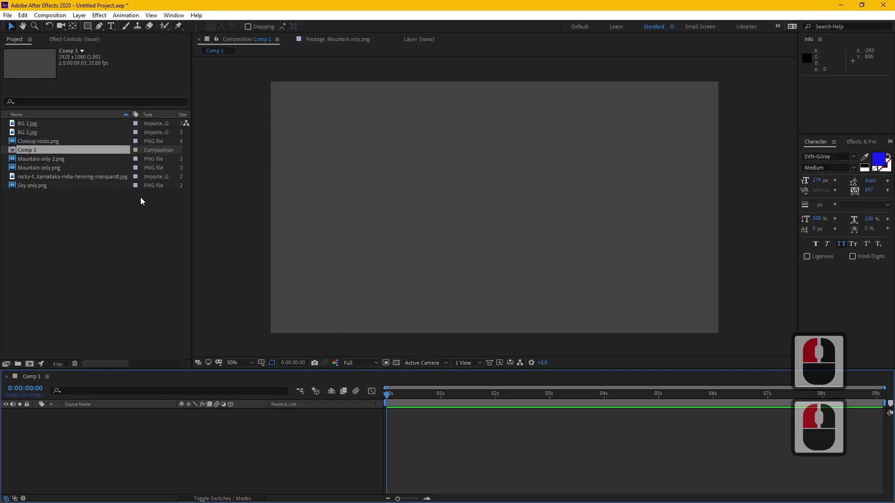
click(31, 187)
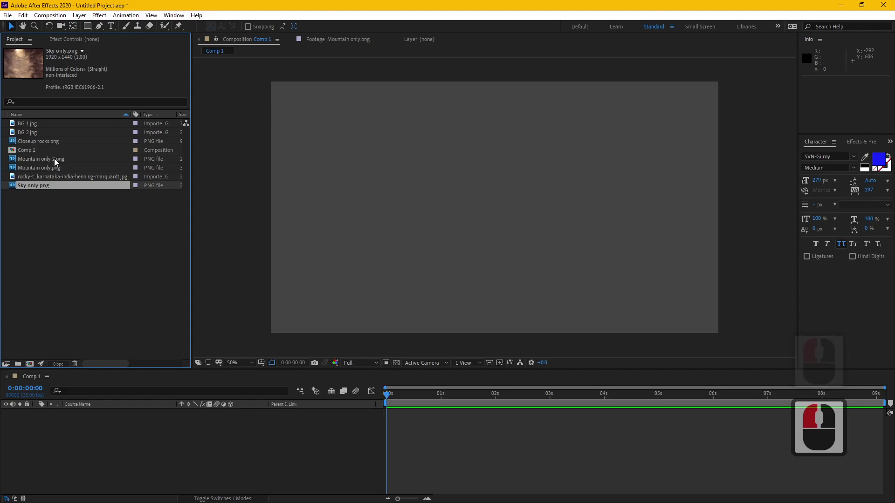
click(59, 159)
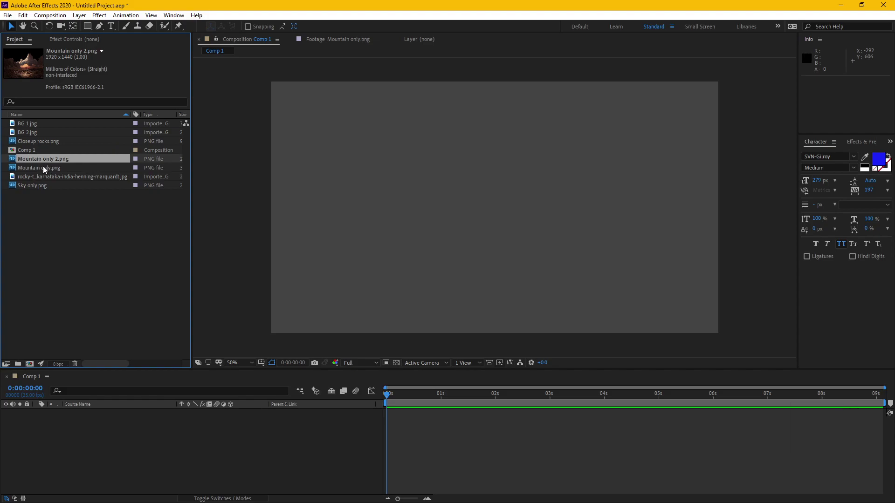
click(47, 166)
click(50, 159)
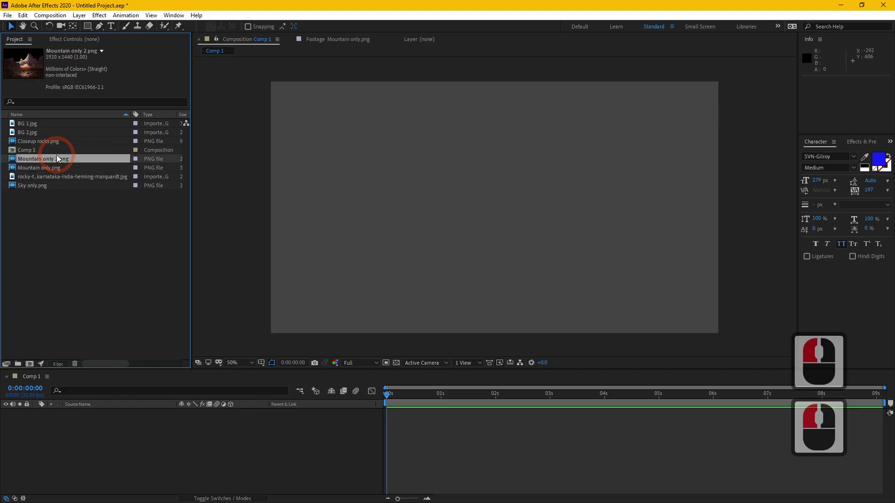
Make Mountain only 2.png a 3D layer and add a Camera 1 via Layer > New > Camera
click(135, 423)
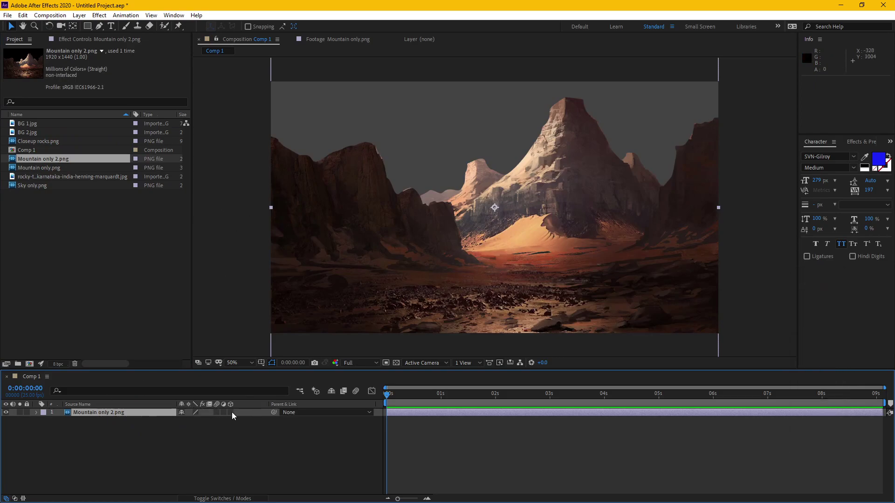
click(235, 416)
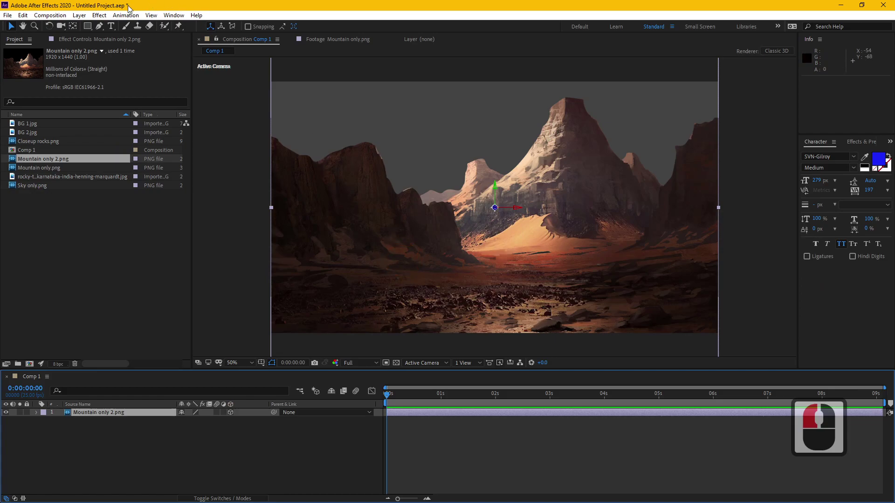
click(76, 17)
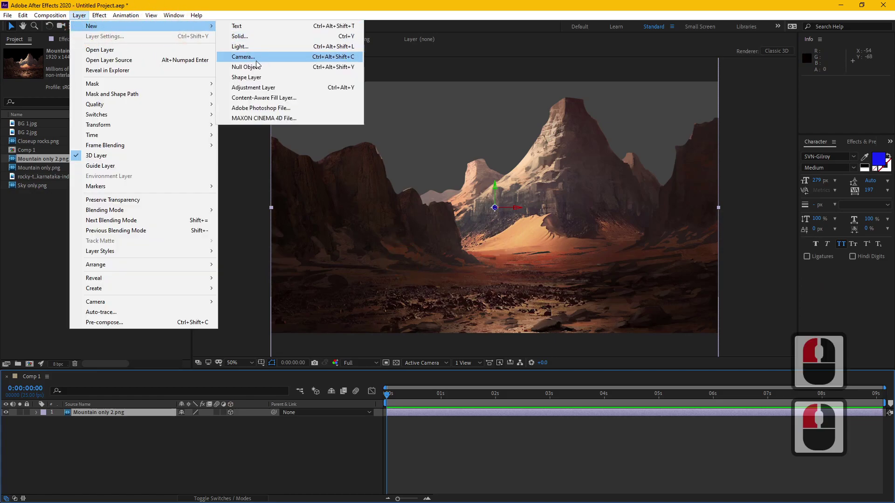
click(260, 60)
click(513, 180)
click(499, 242)
click(541, 350)
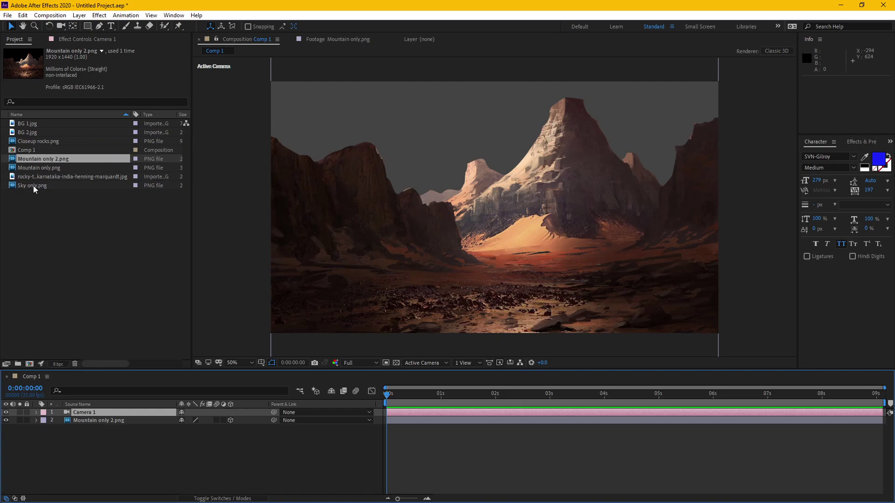
Place Sky only.png below the mountain layer in Comp 1
click(36, 188)
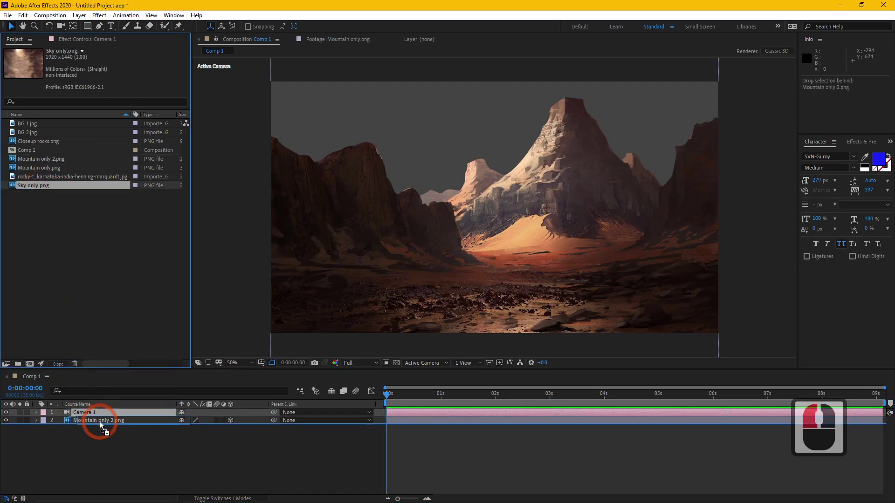
click(103, 426)
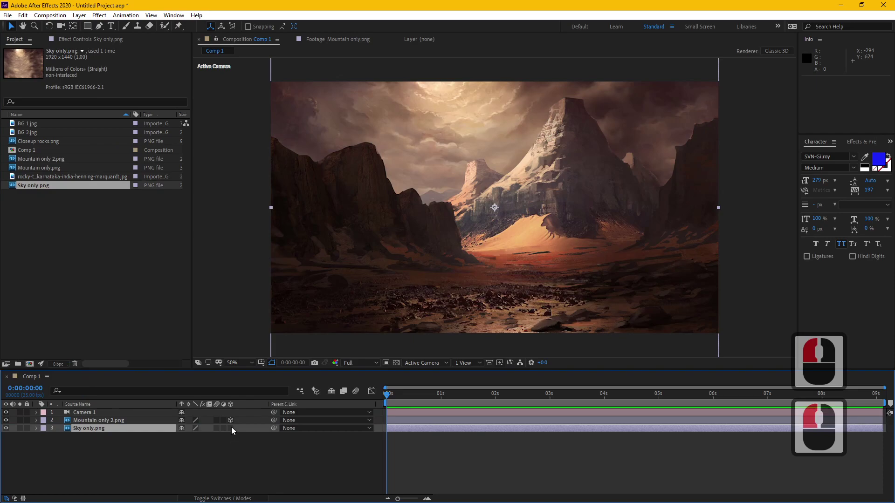
Make the sky 3D, switch the viewer to 2 Views with a zoomed-out Top view, and select Sky only.png
click(234, 430)
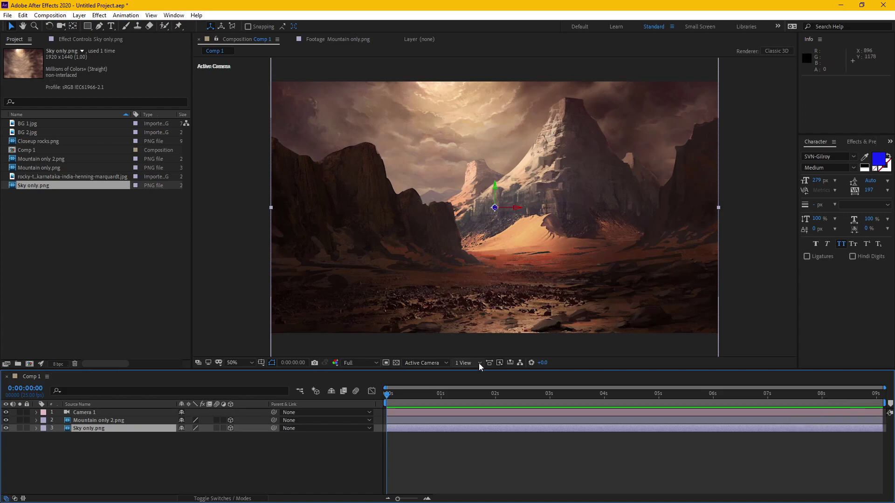
click(482, 366)
click(484, 387)
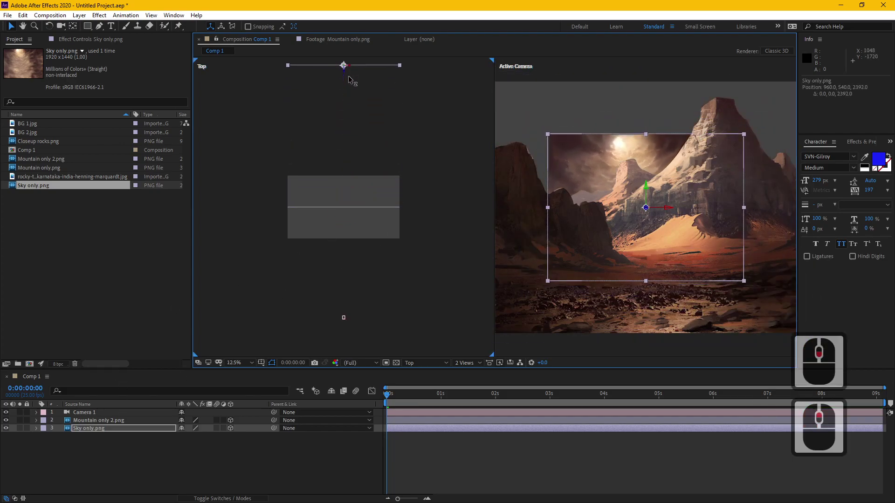
click(351, 80)
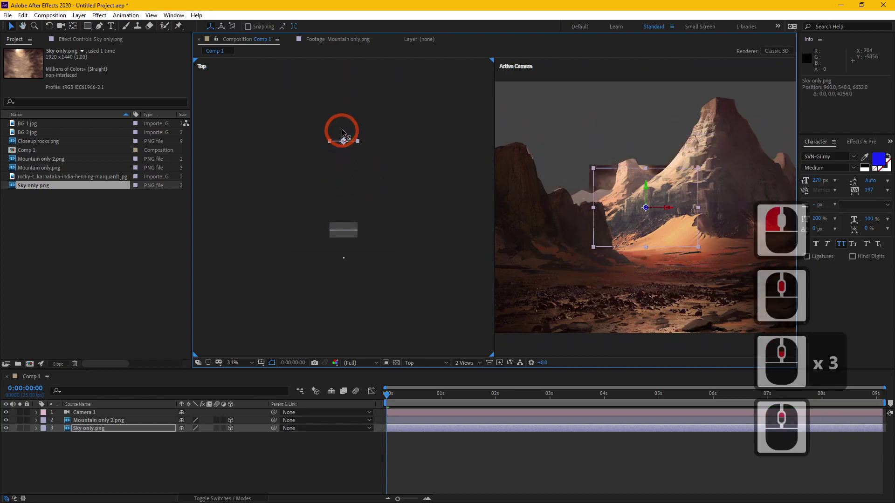
click(356, 85)
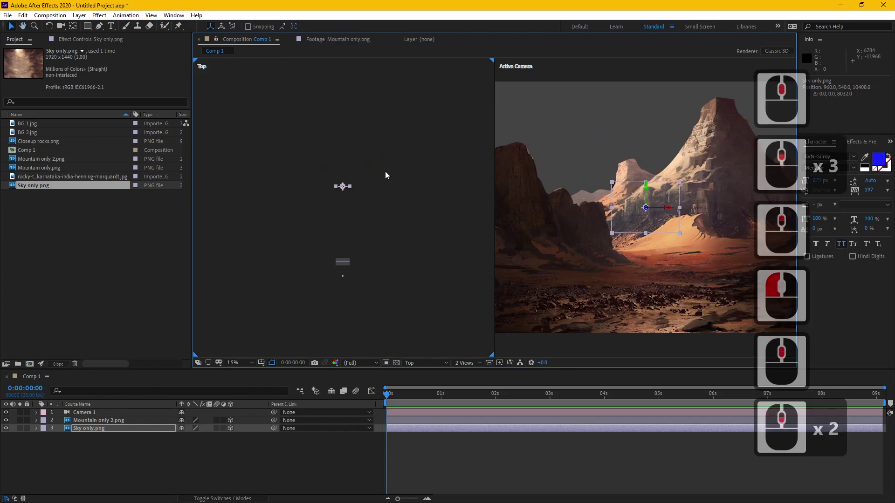
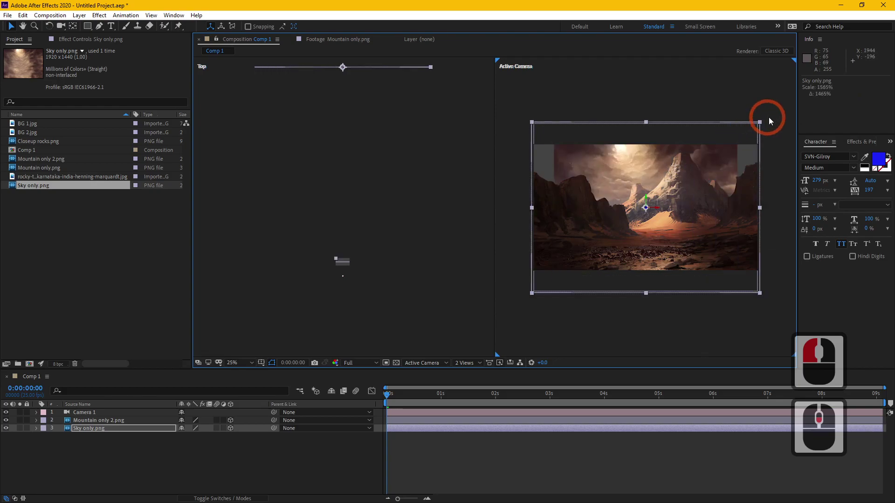
click(773, 120)
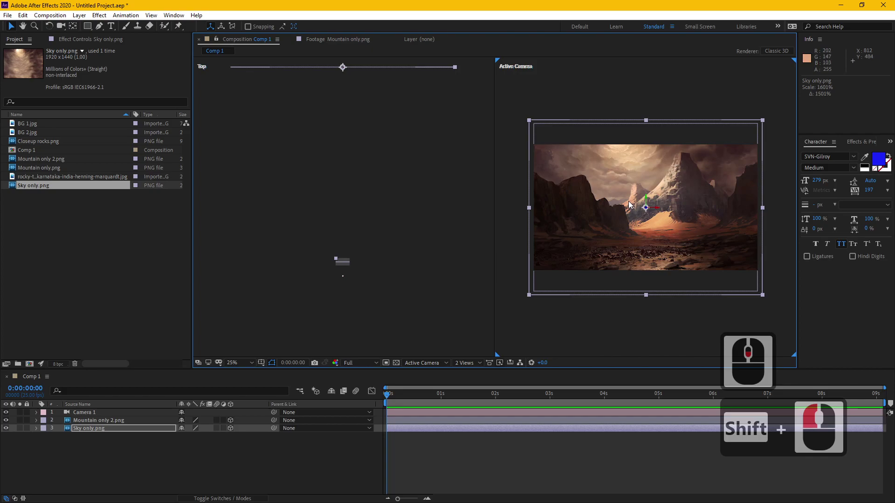
click(763, 125)
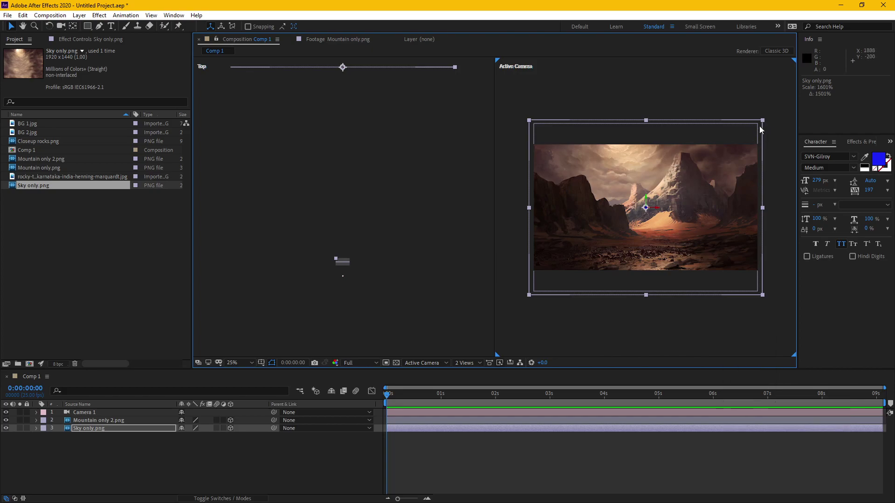
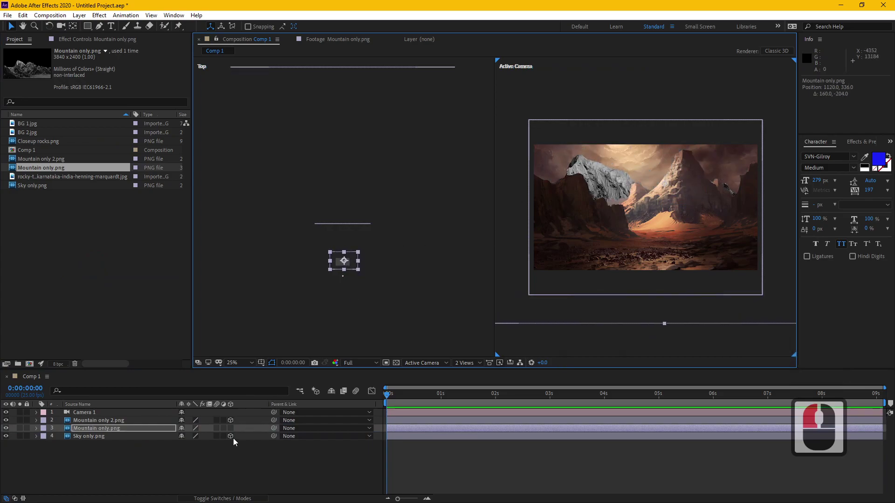
Make the newly added Mountain only.png layer three-dimensional
click(235, 430)
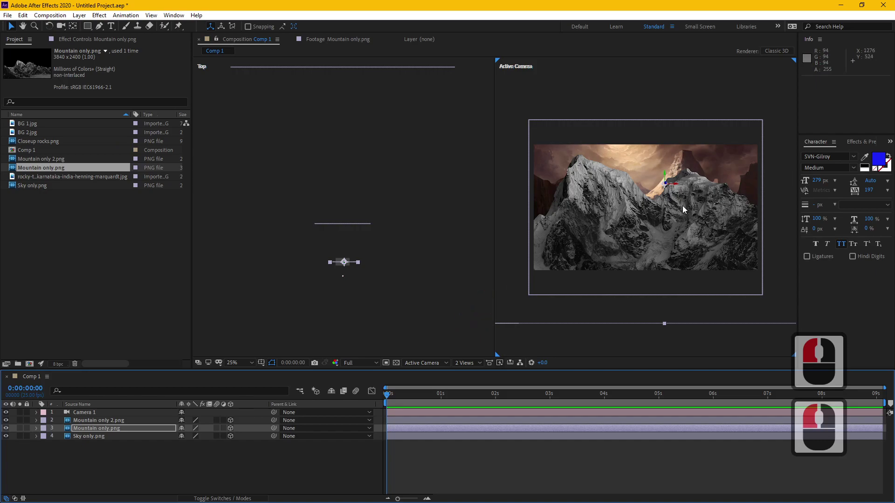
Add a Tint and a Curves effect from Color Correction to Mountain only.png
click(103, 21)
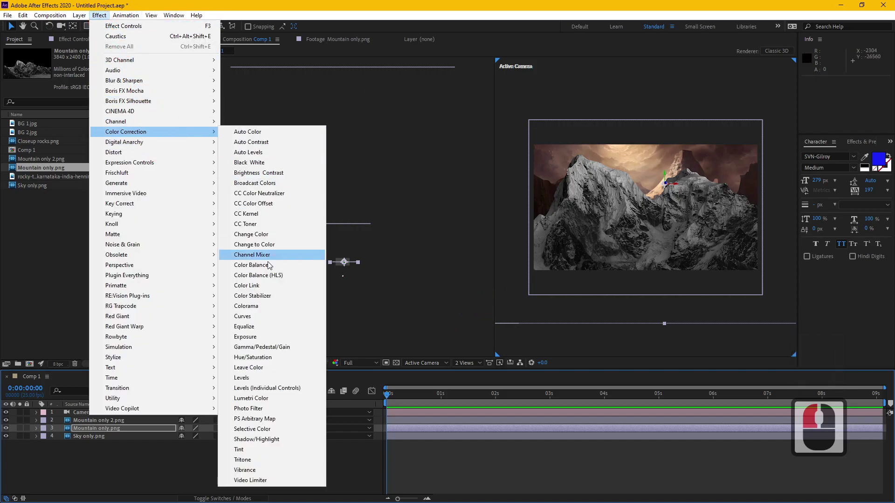
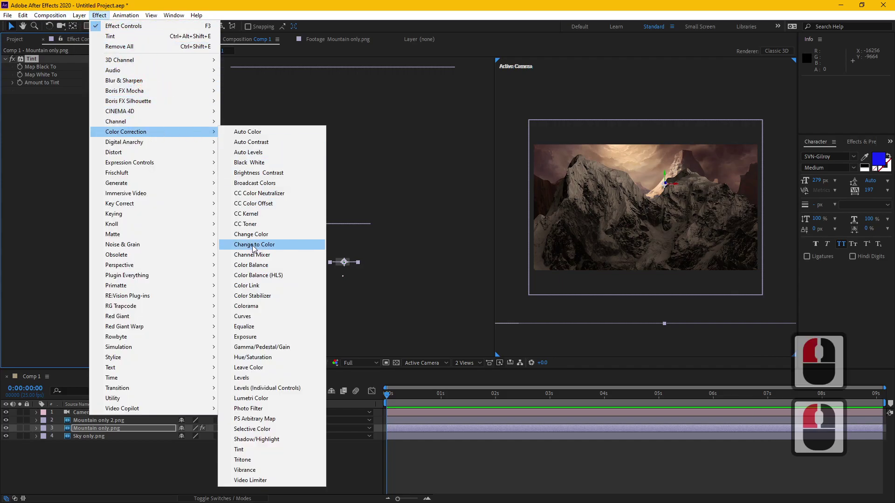
click(263, 320)
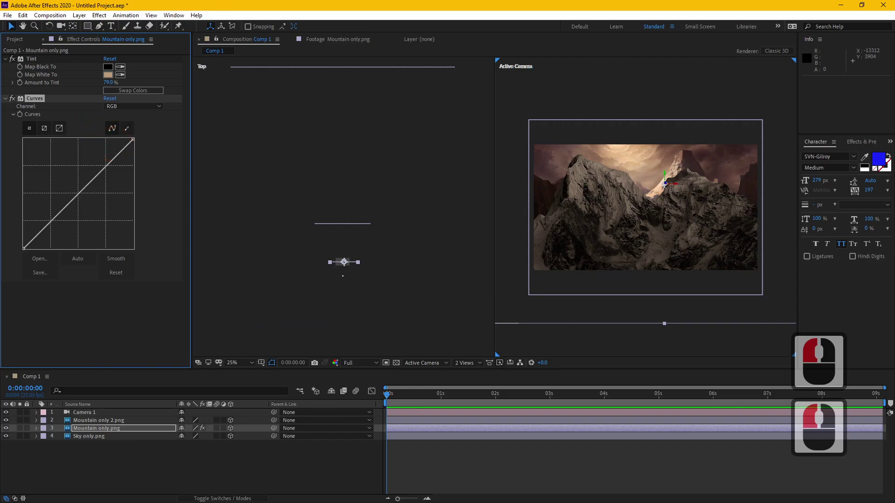
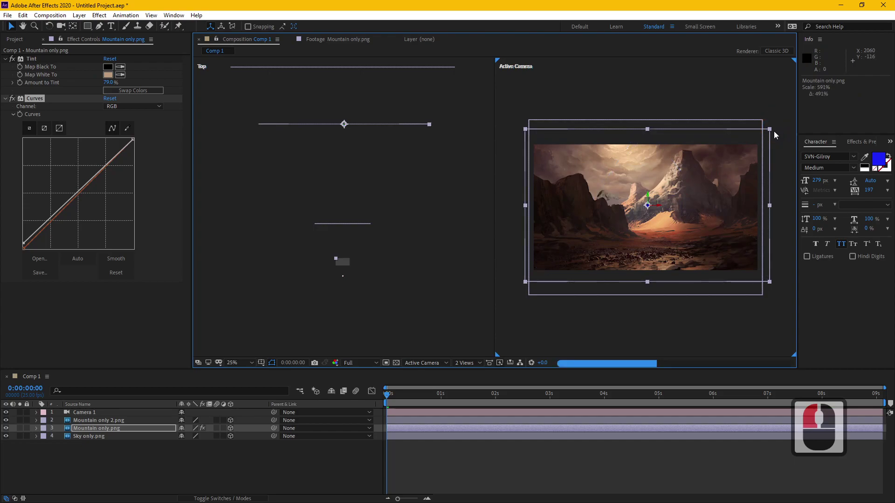
Select Mountain only.png in the camera view and move it higher among the painted peaks
click(777, 134)
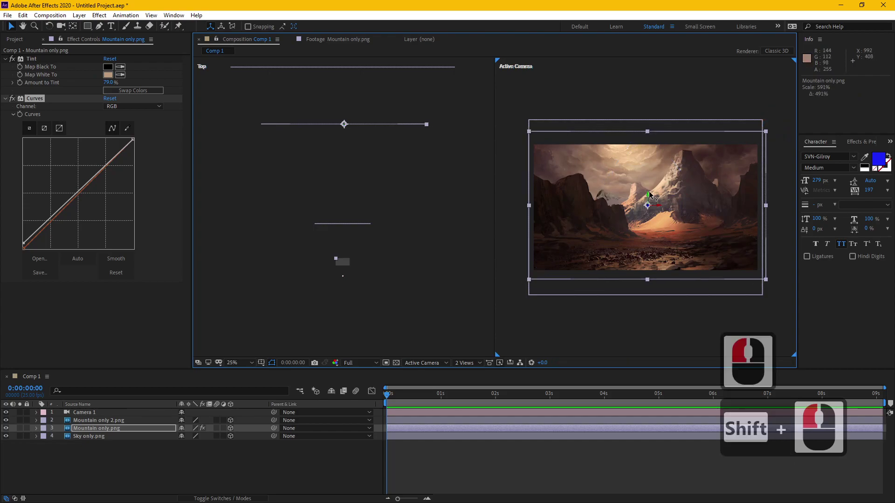
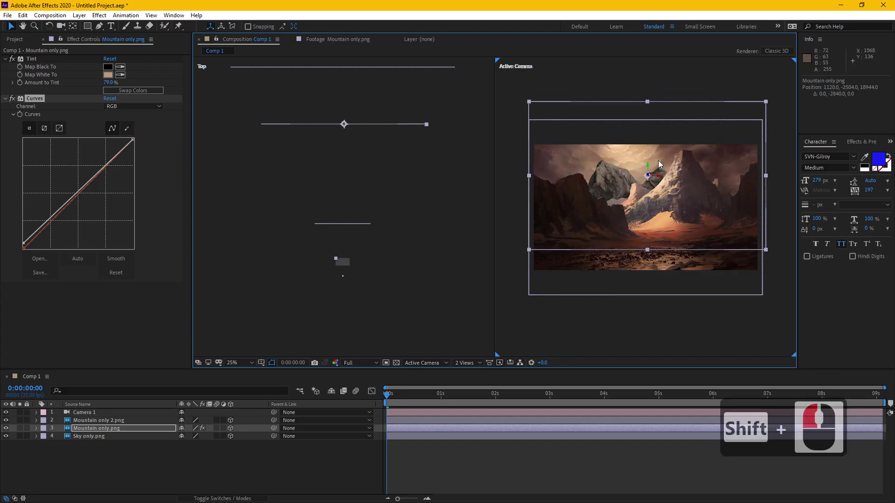
click(661, 165)
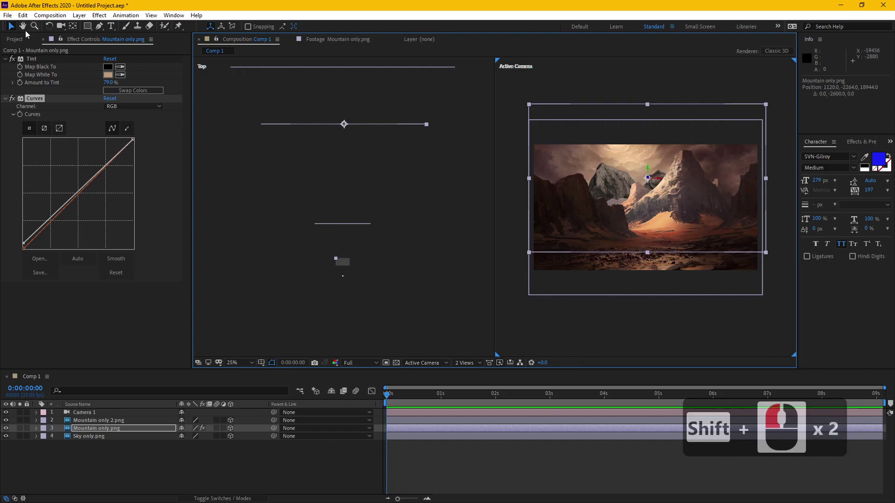
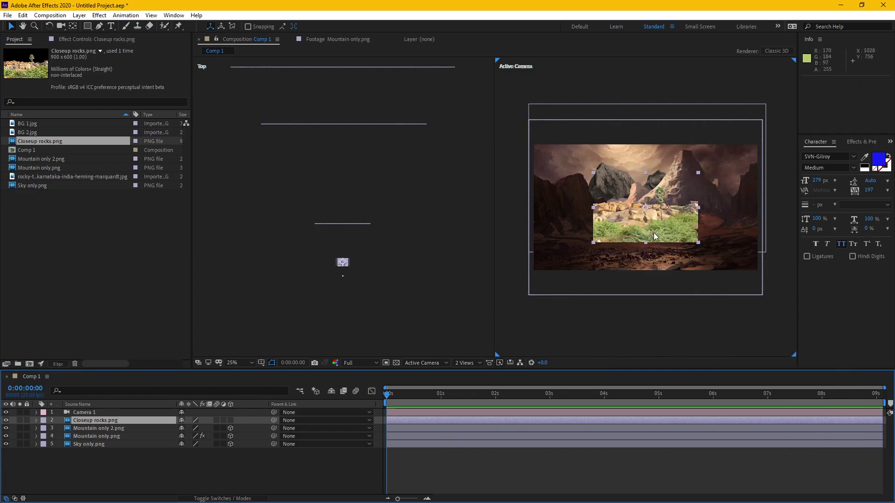
Drag Closeup rocks.png into the scene and select it to reposition along the bottom
drag(234, 418, 330, 302)
middle_click(357, 270)
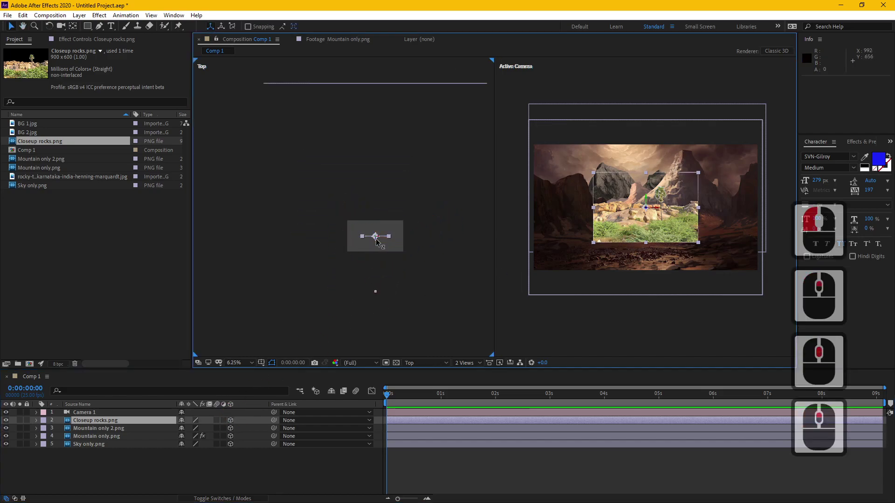
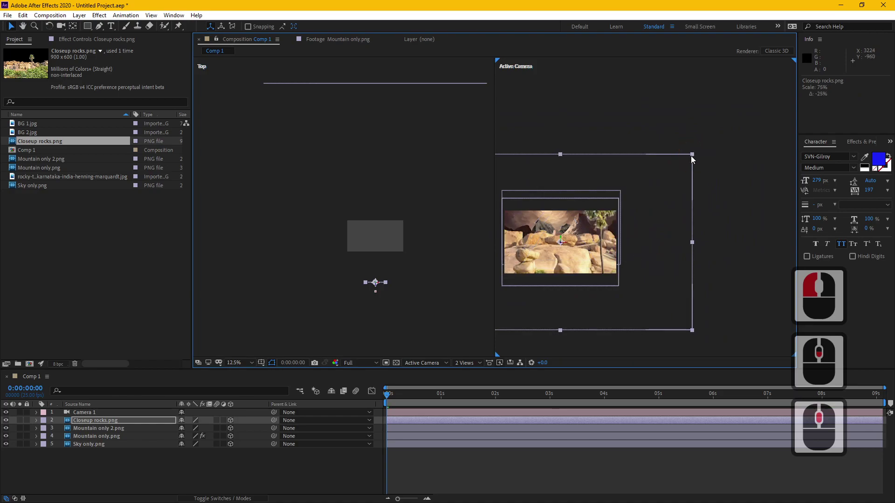
click(685, 166)
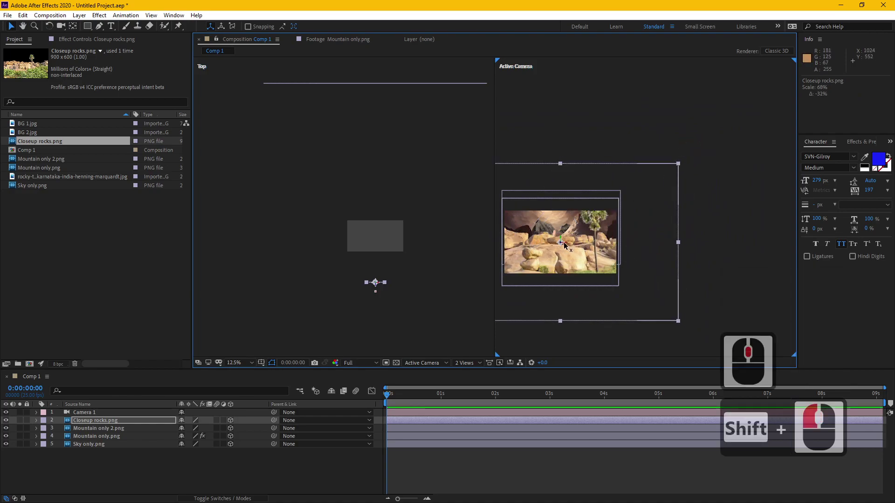
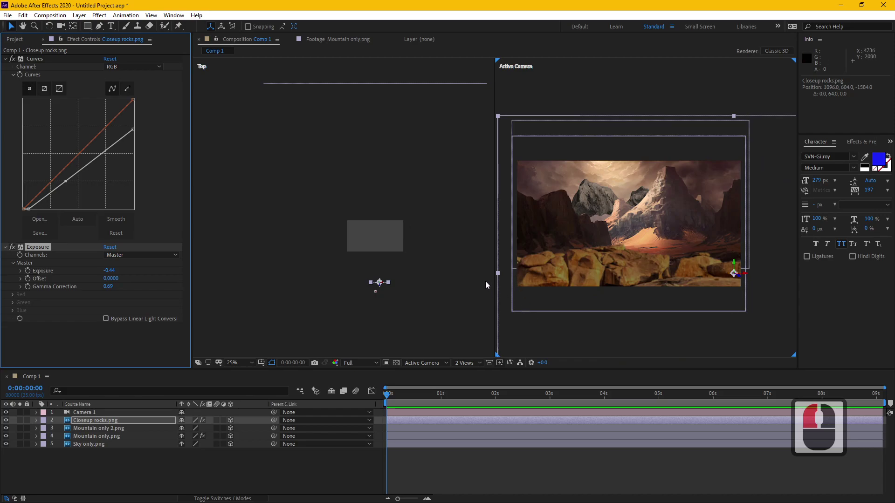
Switch the left viewport to Custom View 1 and orbit around the layered scene
click(451, 289)
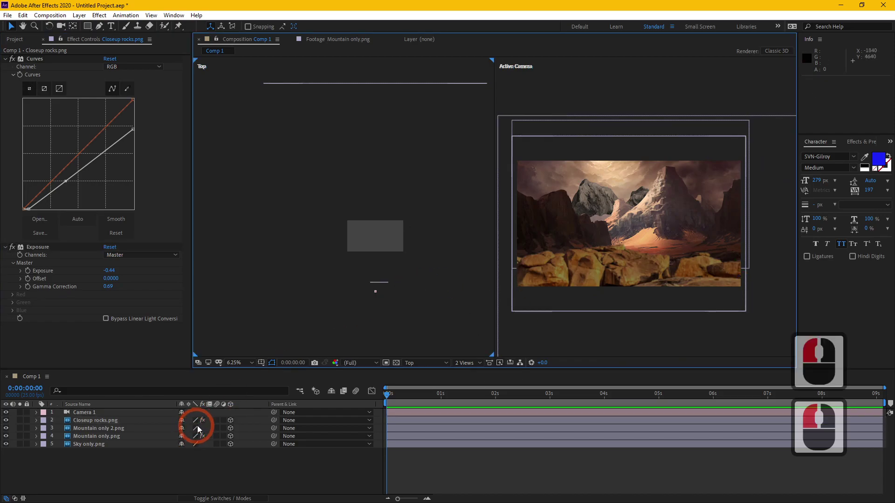
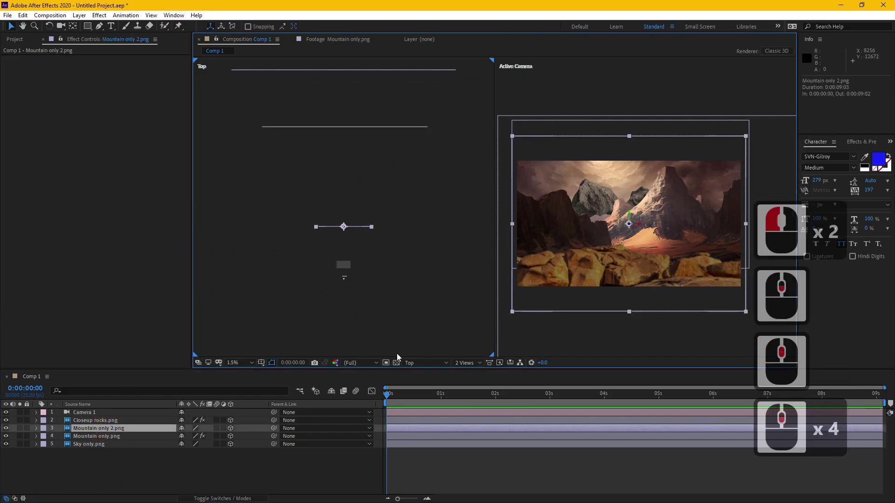
click(435, 364)
click(429, 386)
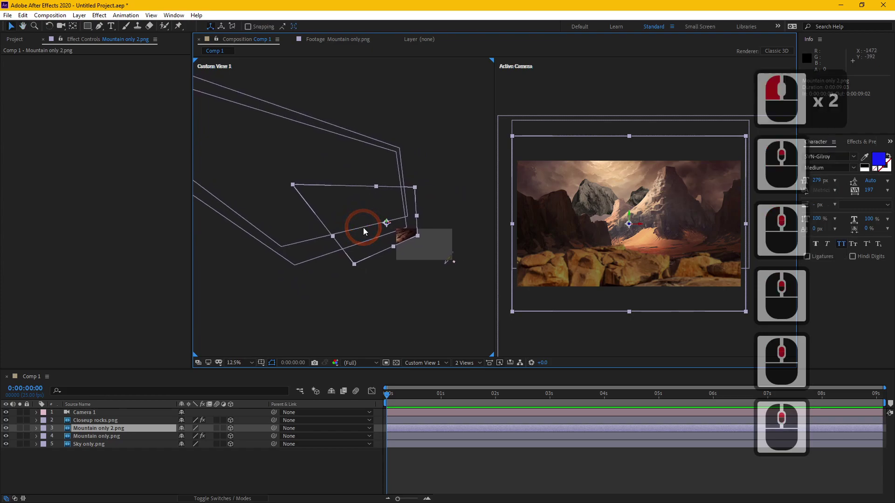
key(c)
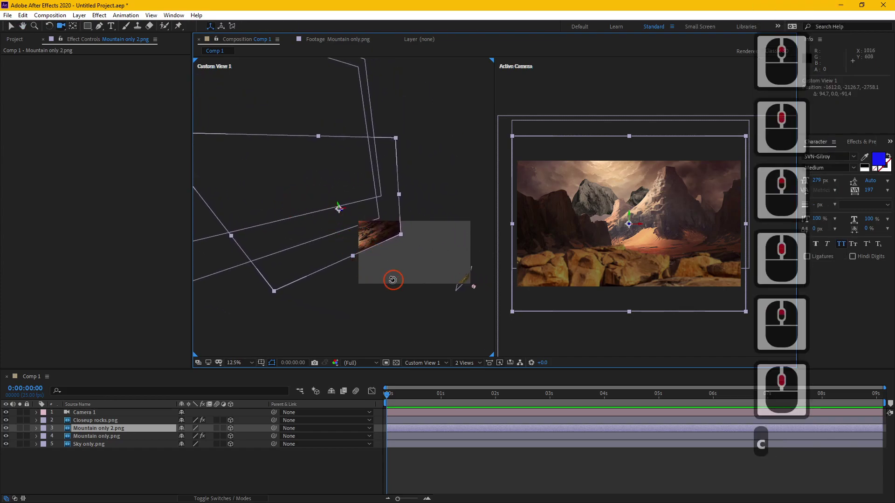
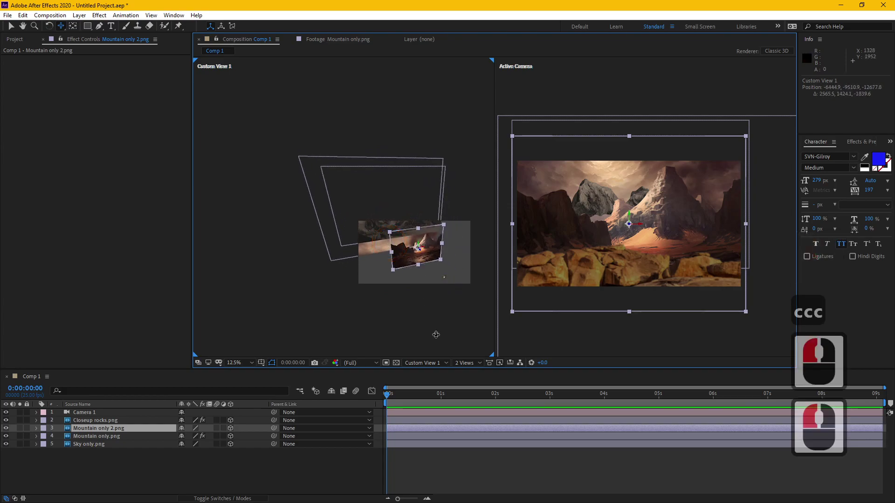
Keyframe Camera 1's Position at 0s and 2s, lowering its Y value at the start
click(104, 416)
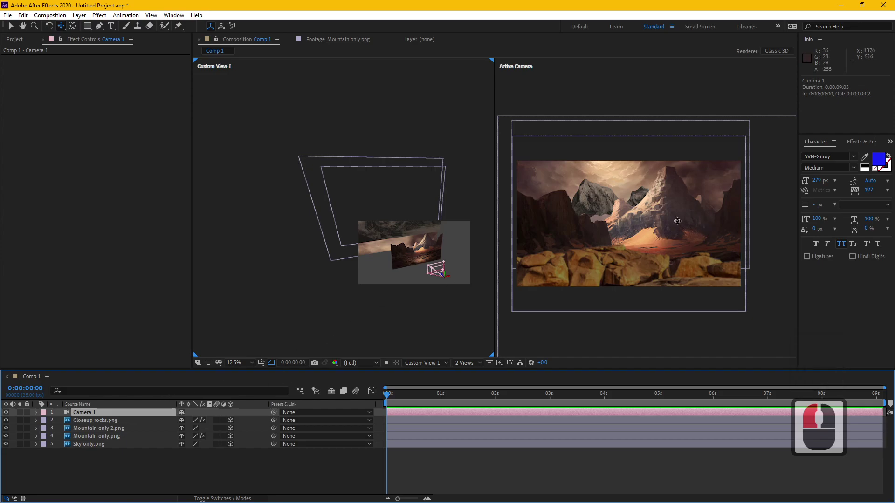
click(16, 29)
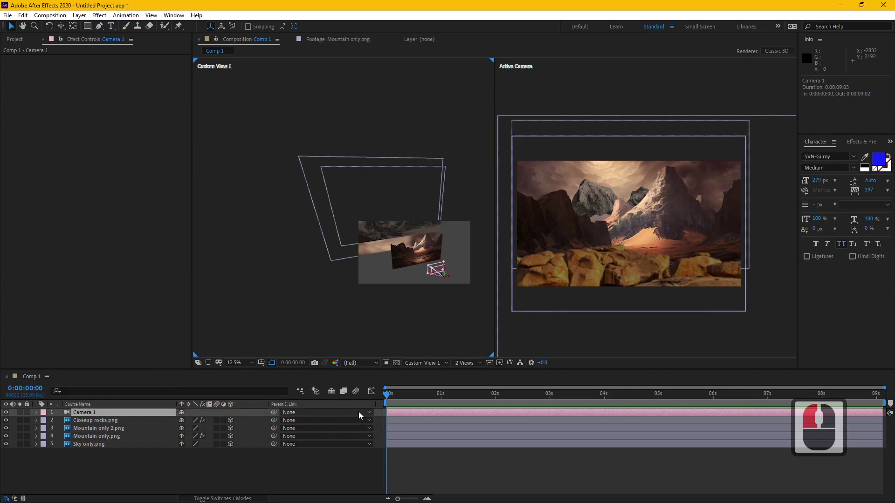
key(p)
click(63, 422)
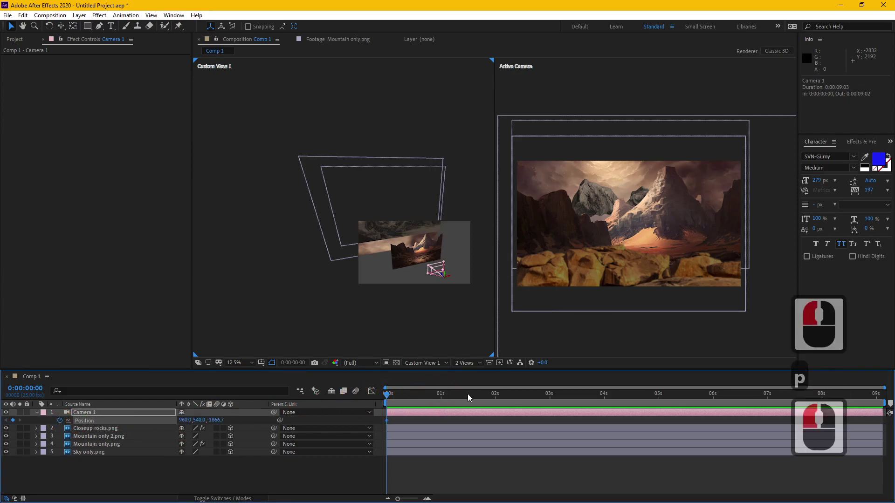
click(501, 399)
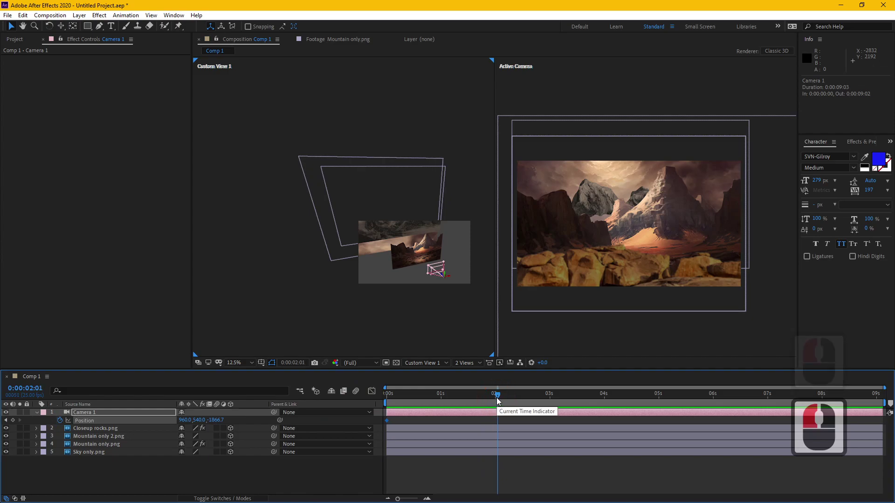
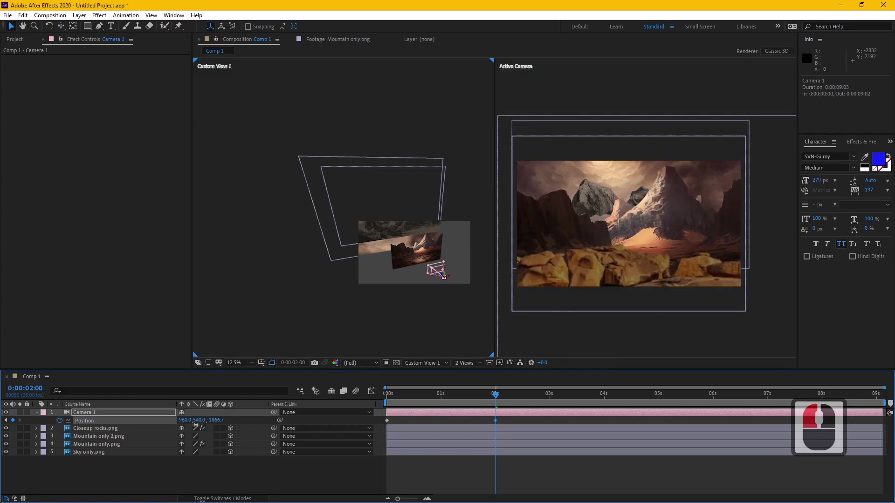
click(200, 426)
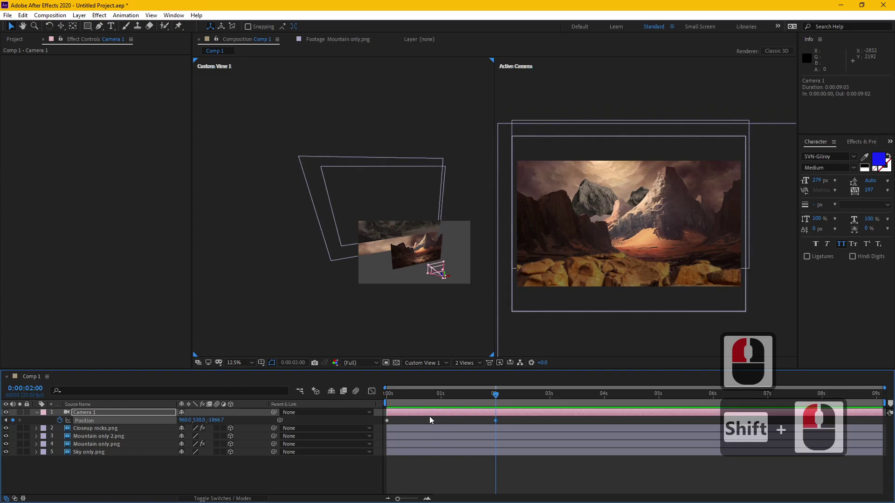
click(358, 416)
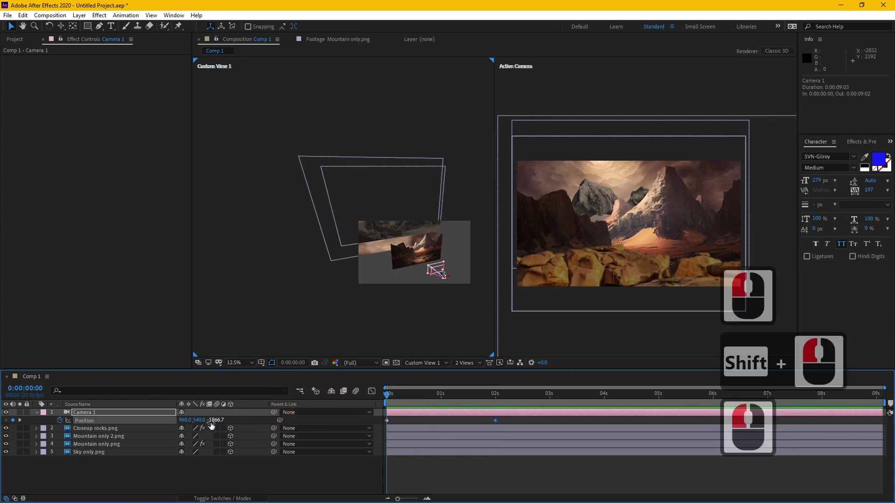
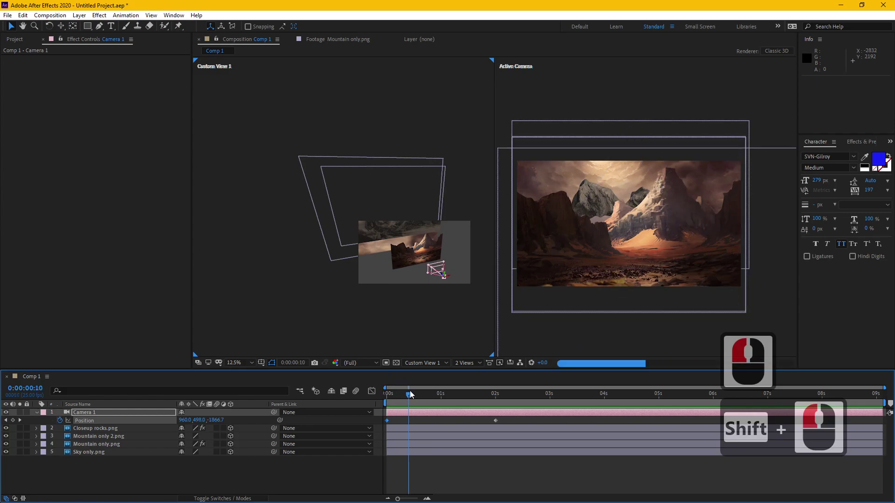
Preview the camera move partway through, then select the Mountain only 2.png layer
click(423, 390)
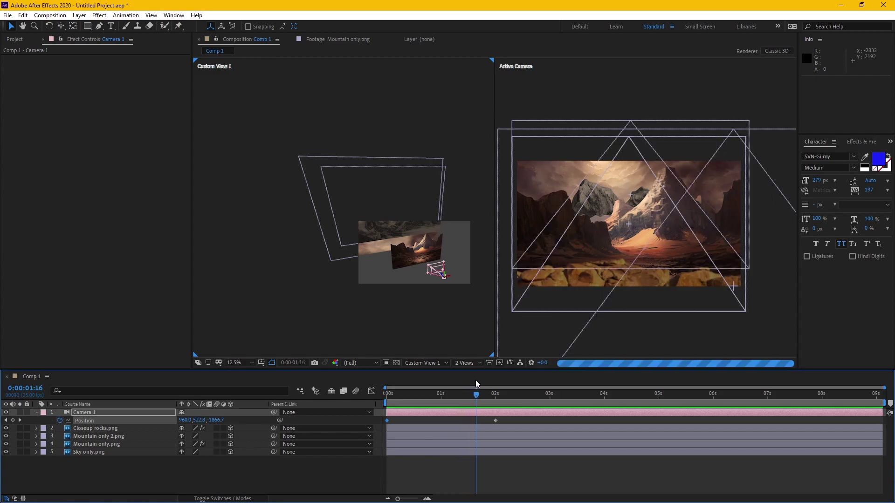
click(481, 379)
click(110, 442)
click(117, 445)
click(125, 433)
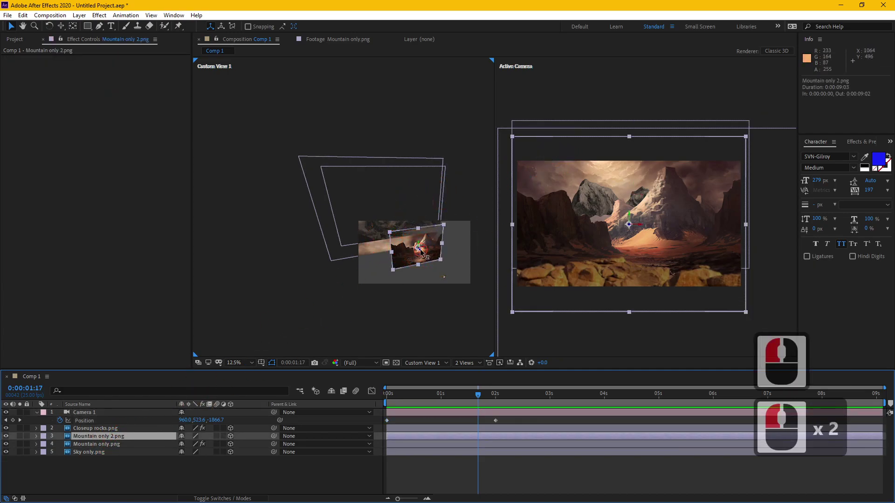
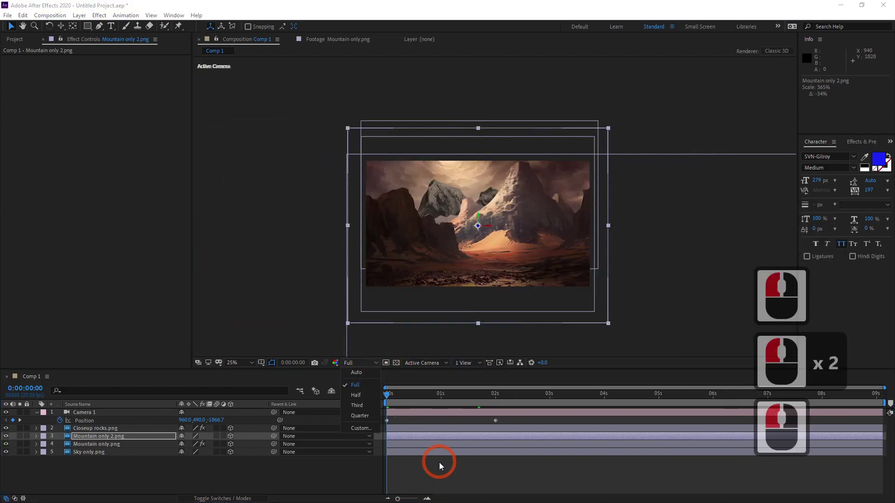
click(444, 459)
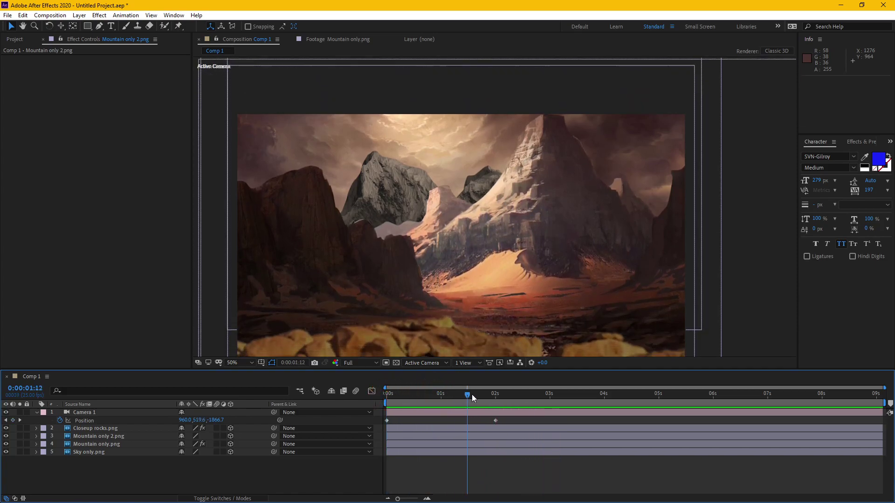
click(452, 382)
click(456, 376)
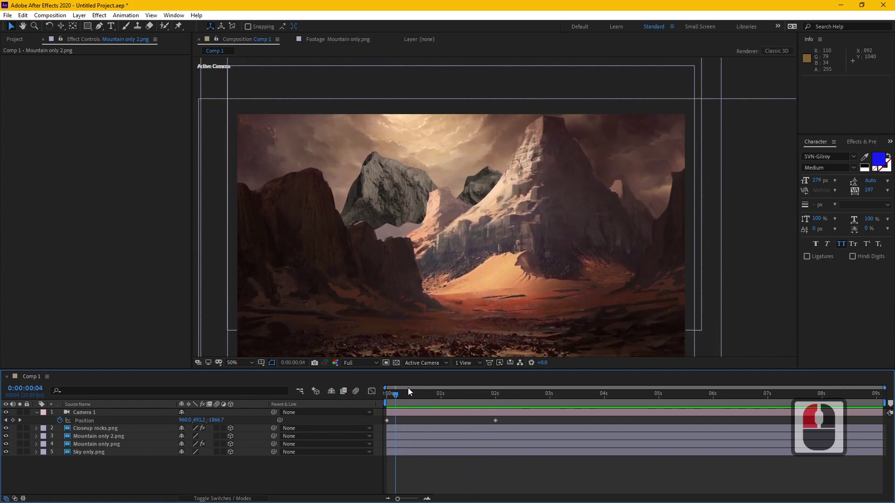
click(389, 401)
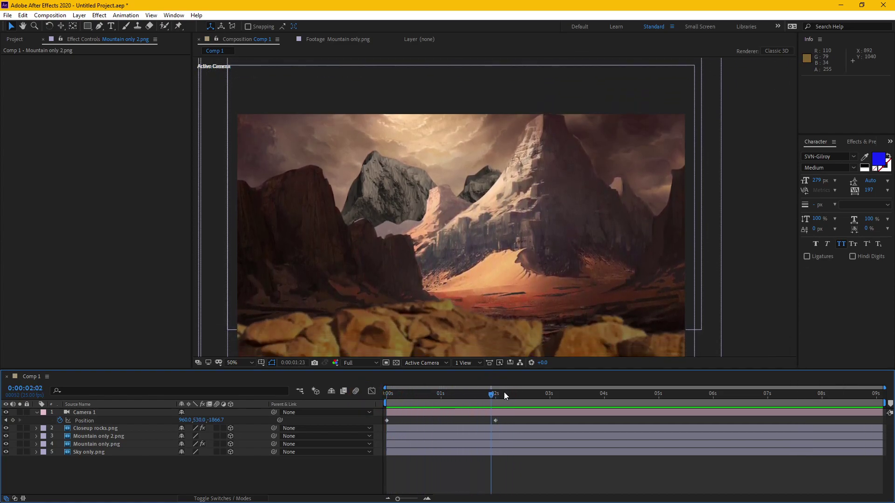
click(493, 392)
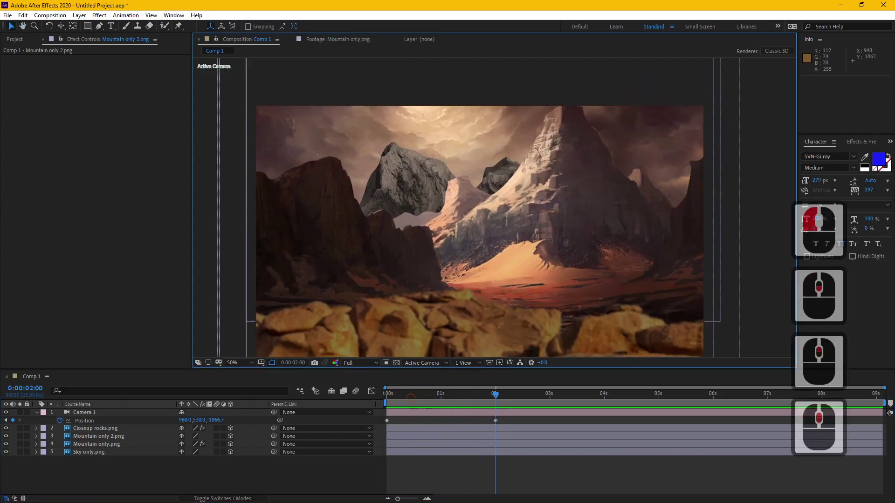
click(404, 341)
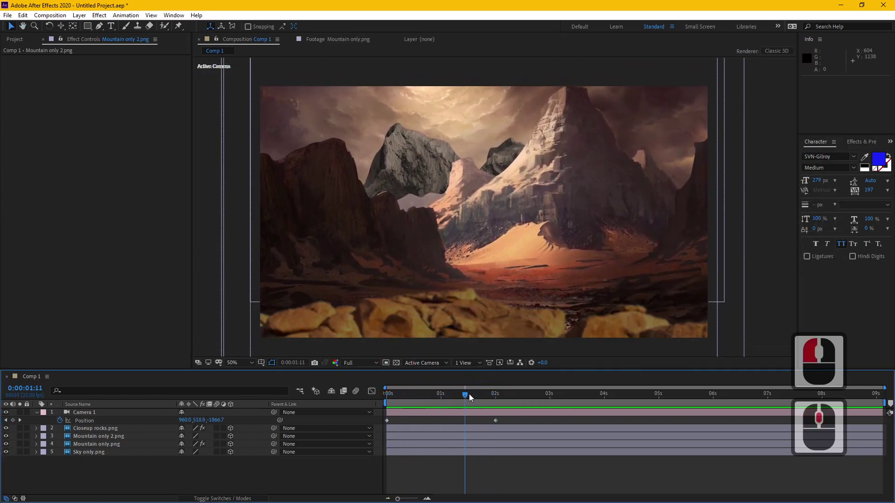
click(479, 394)
click(102, 415)
Expand Camera 1's Camera Options to reach the depth-of-field settings
click(43, 414)
click(40, 414)
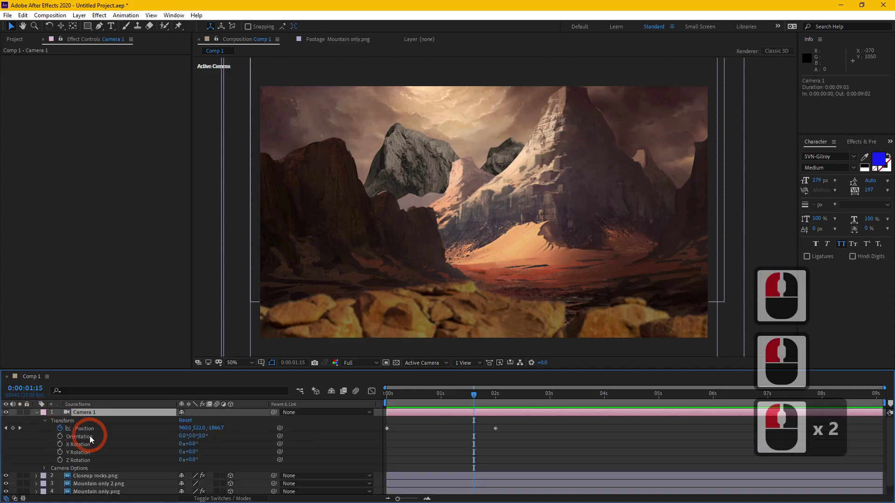
click(47, 422)
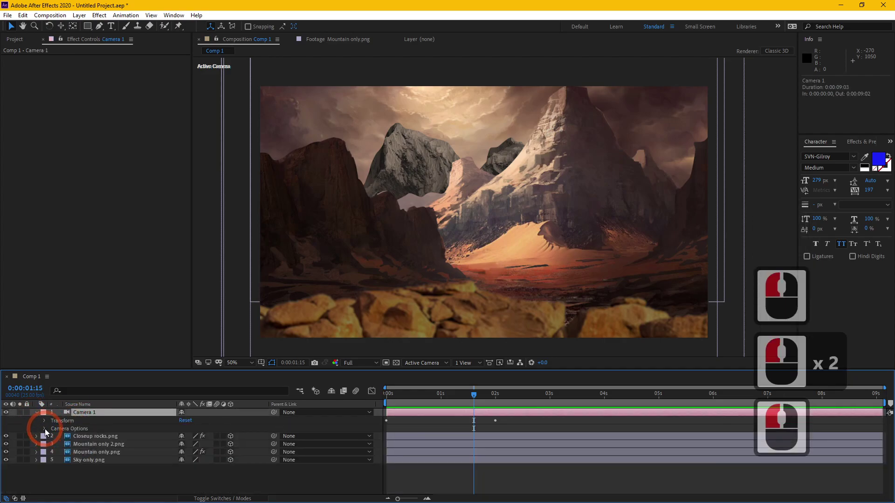
click(49, 429)
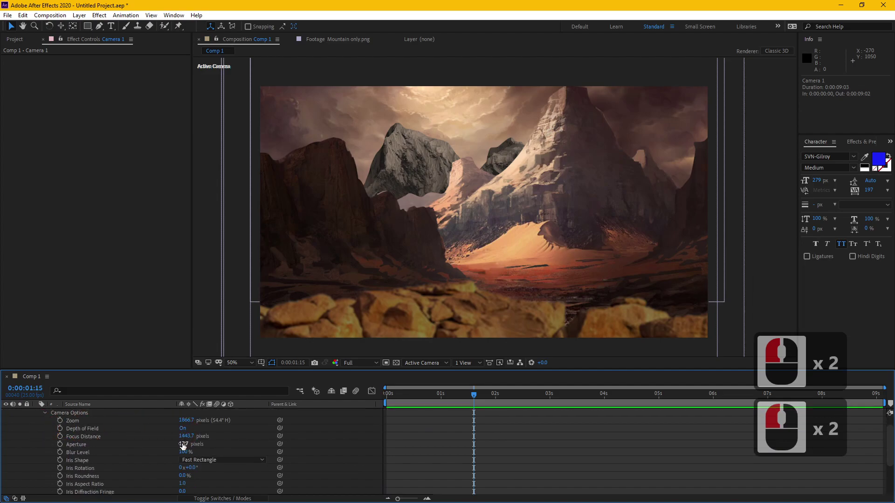
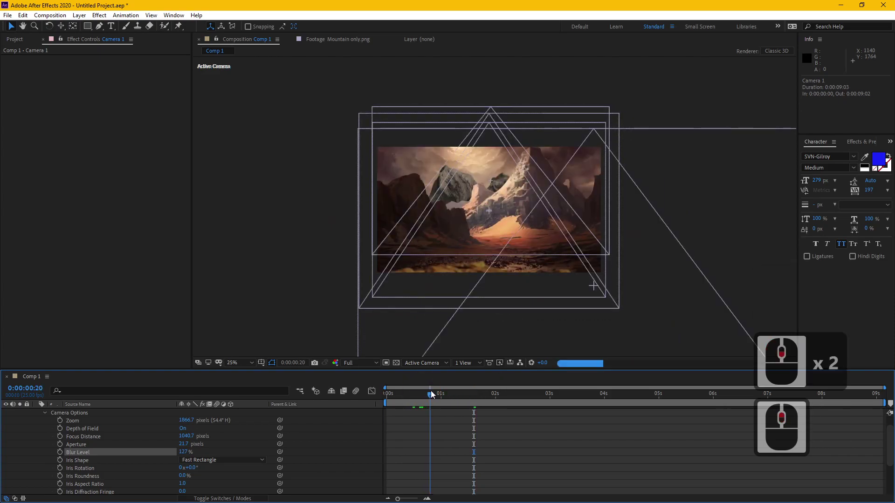
middle_click(456, 391)
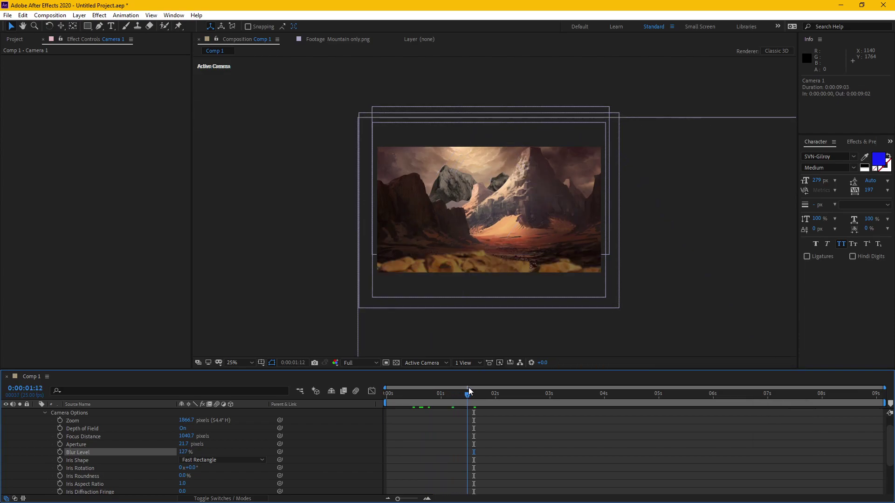
drag(492, 389, 420, 399)
drag(543, 272, 420, 399)
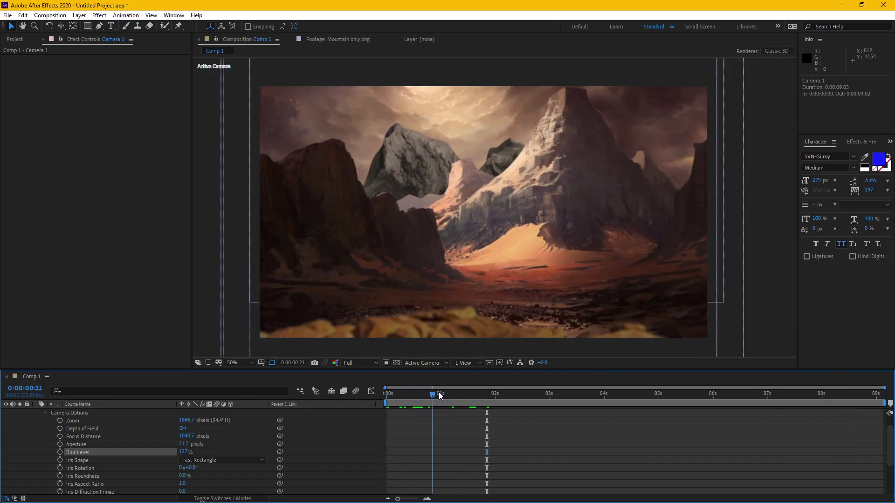
click(503, 389)
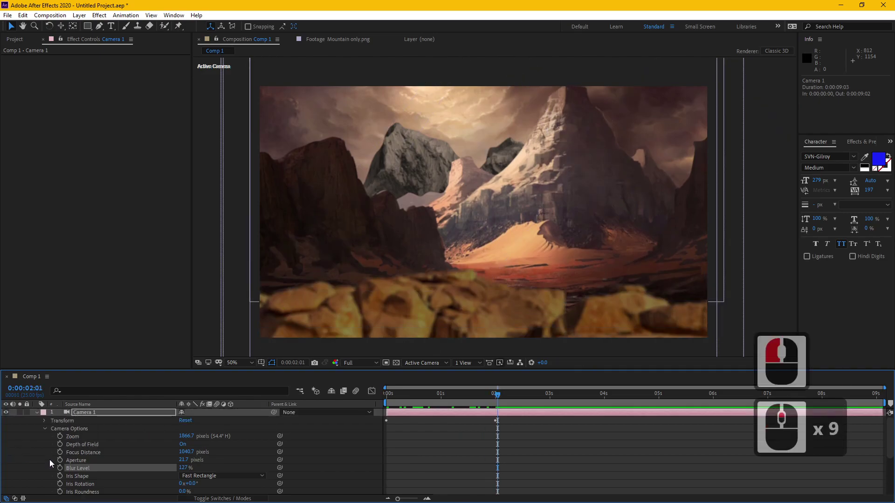
click(48, 430)
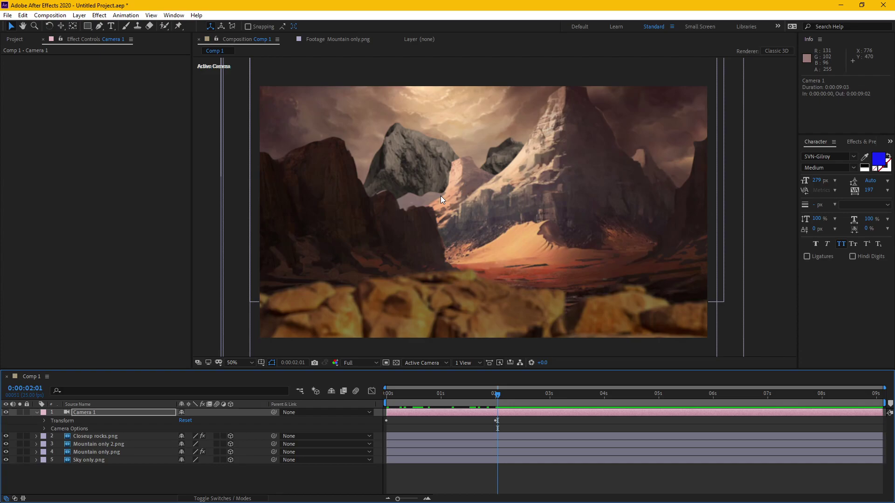
click(93, 435)
click(118, 448)
click(117, 451)
click(117, 455)
click(117, 460)
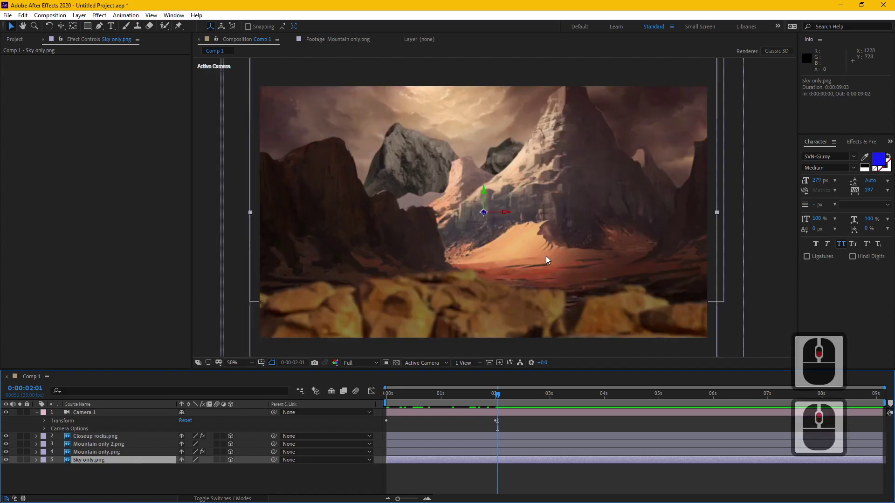
click(422, 392)
click(393, 394)
click(453, 388)
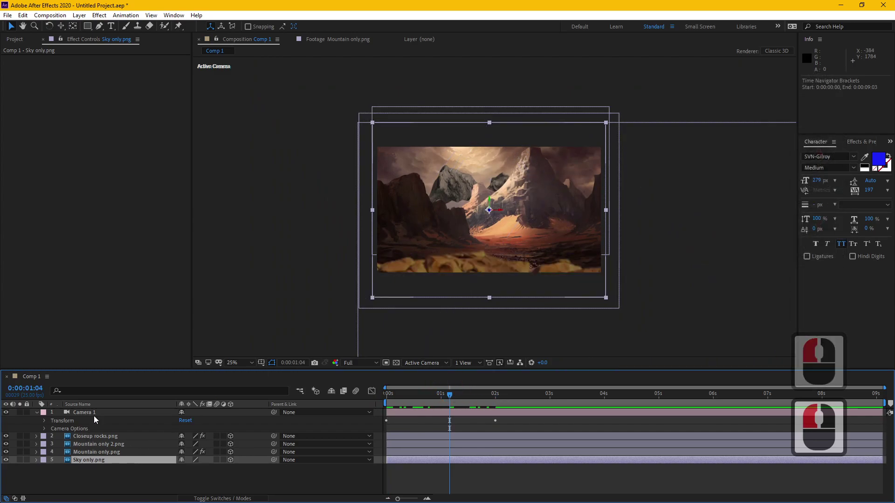
Set Comp 1's 3D renderer to CINEMA 4D in Composition Settings
click(98, 414)
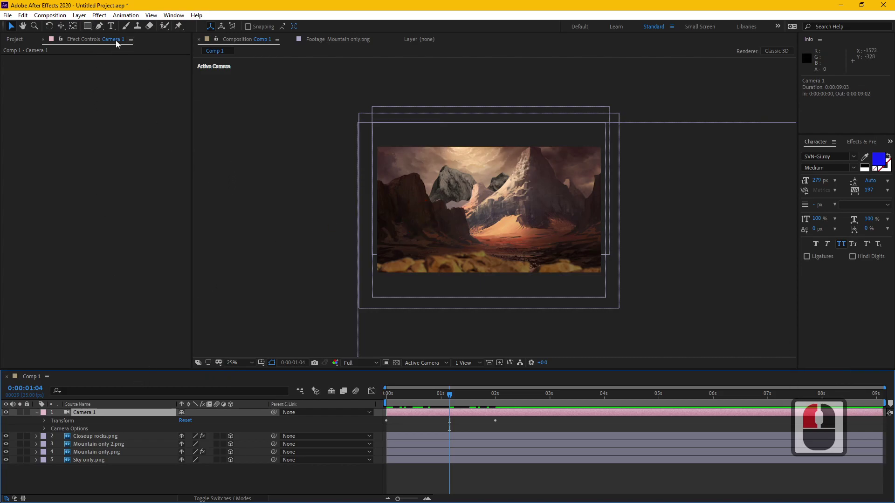
click(59, 21)
click(83, 44)
click(150, 138)
click(156, 182)
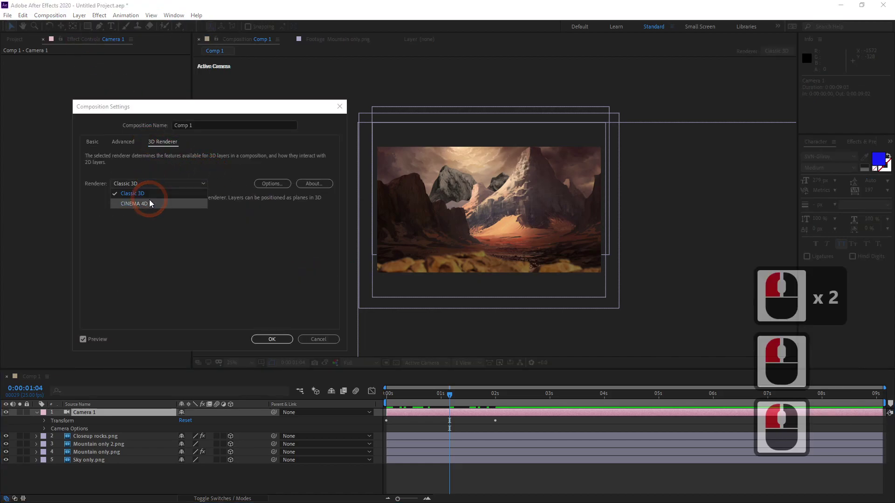
click(157, 202)
click(285, 342)
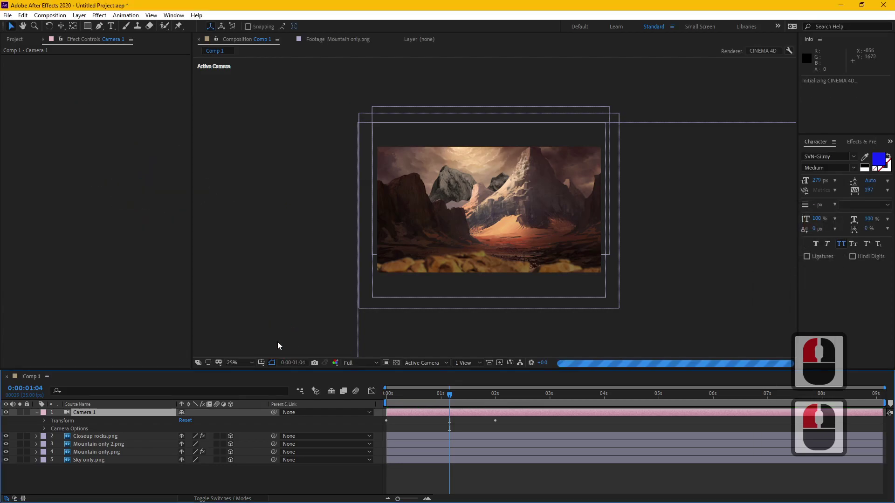
drag(282, 342, 282, 343)
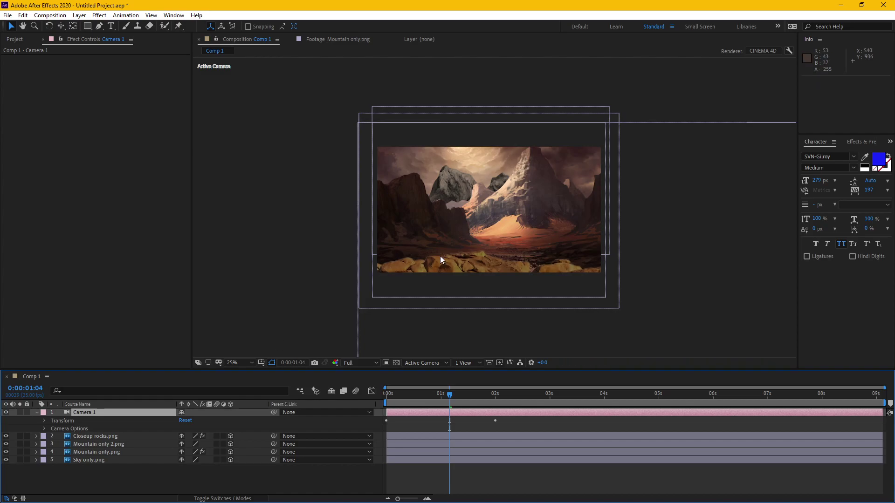
drag(444, 256, 471, 367)
Show a custom view beside the camera and expand Sky only.png's Geometry Options for 75% curvature, 10 segments
click(471, 366)
click(475, 385)
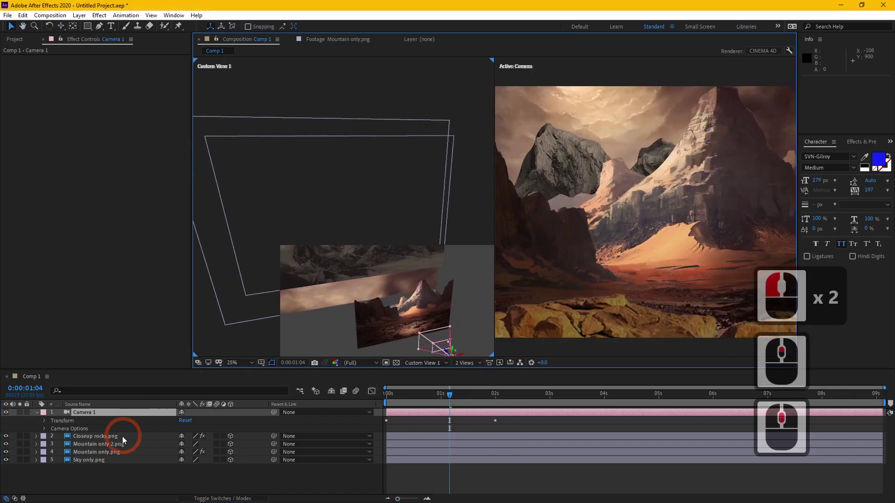
click(96, 460)
click(41, 461)
click(49, 477)
middle_click(116, 472)
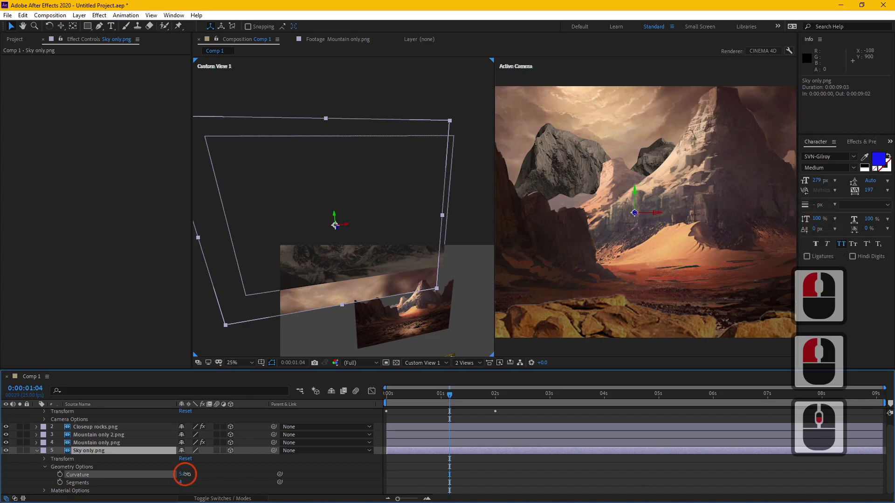
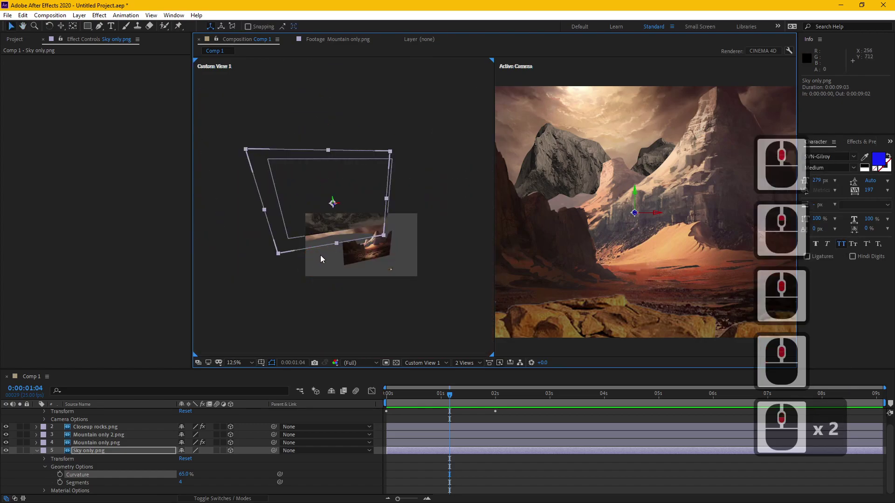
key(c)
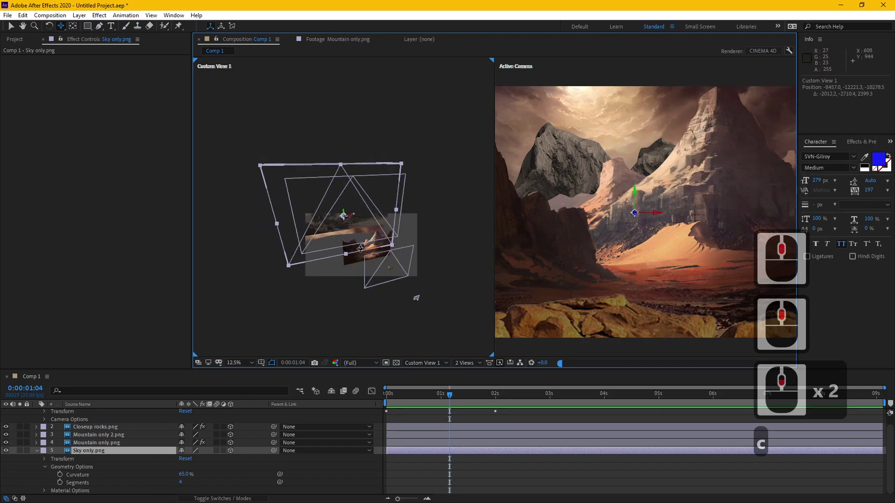
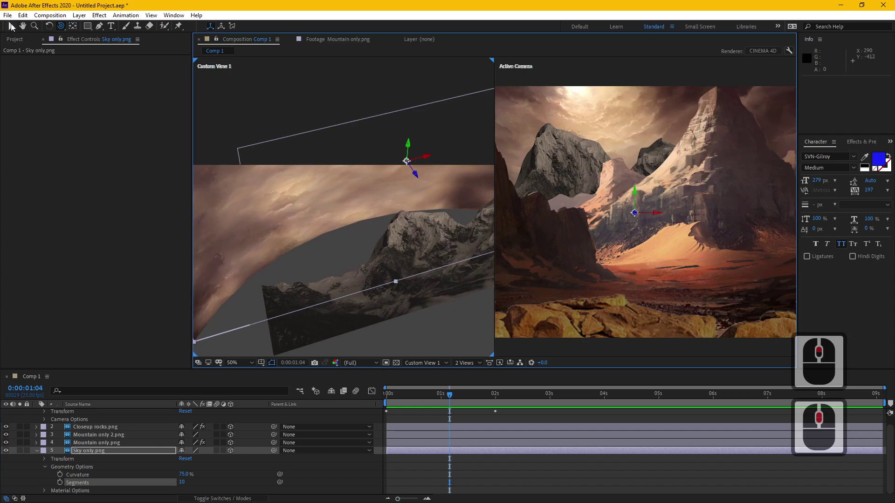
Return the viewer to a single camera view
click(15, 24)
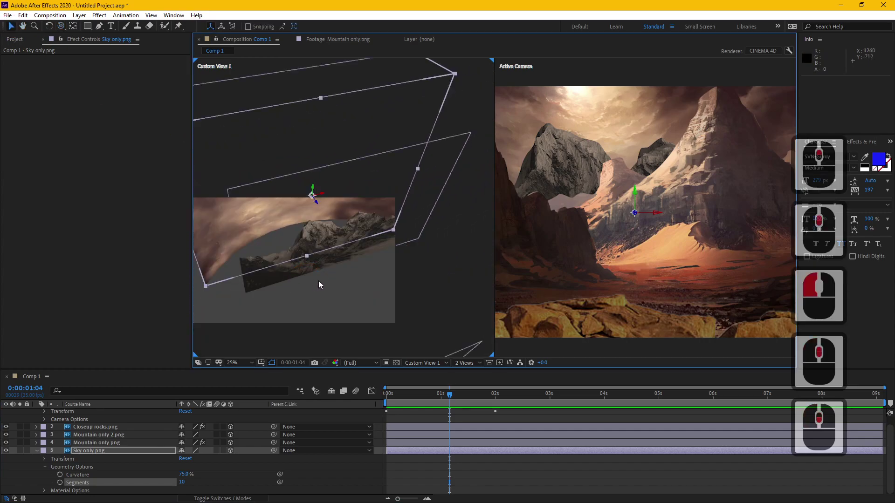
click(478, 367)
click(483, 373)
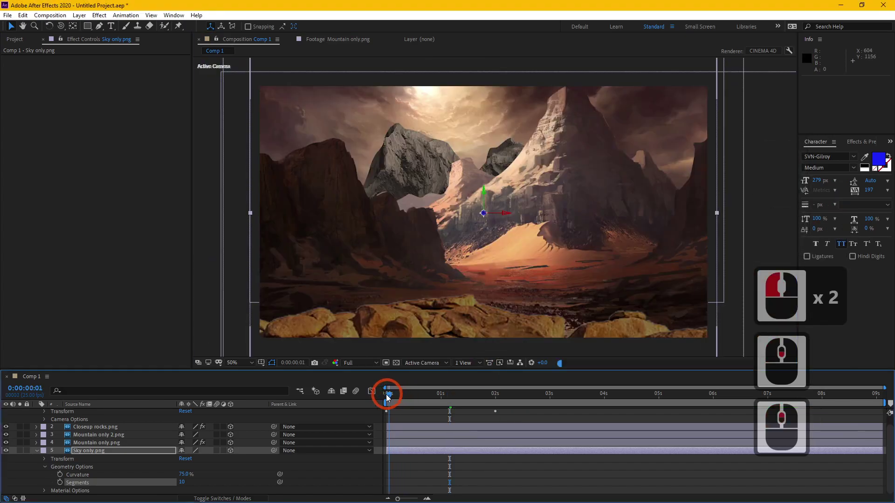
At 0s, start keyframing Camera 1's Y Rotation and show only its animated properties
click(387, 397)
middle_click(134, 428)
middle_click(134, 427)
click(121, 416)
key(r)
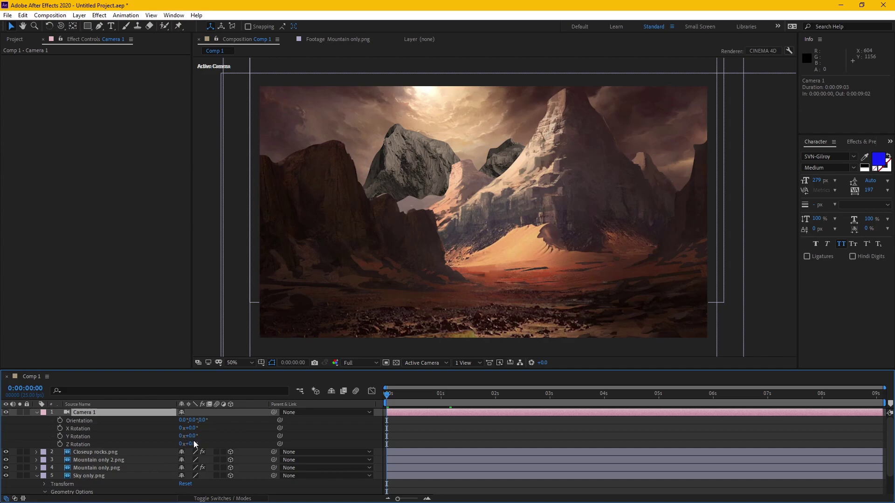
click(201, 439)
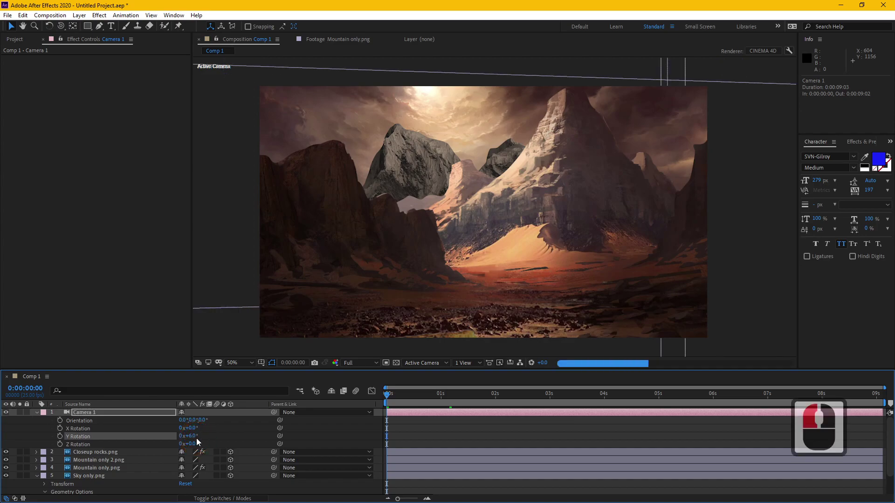
key(ctrl+z)
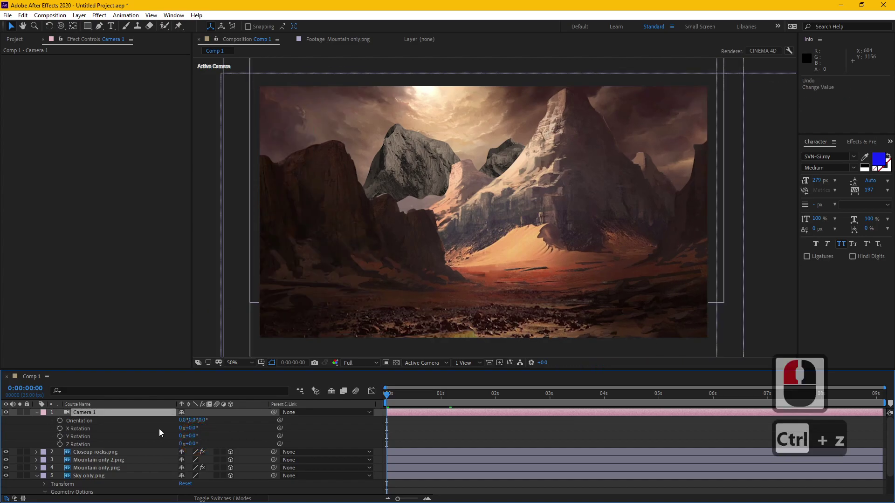
click(64, 438)
click(115, 412)
key(u)
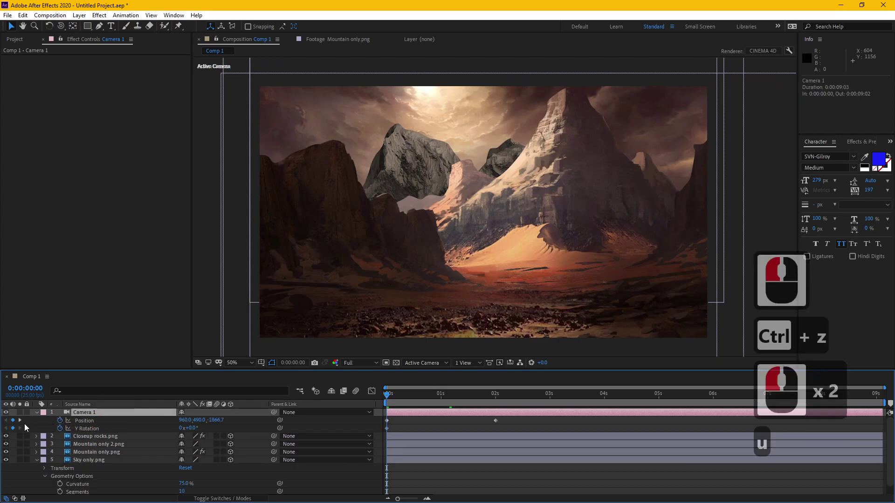
Adjust the camera's 2s keyframe (Y Rotation 3°), then select the Sky only.png layer
click(25, 422)
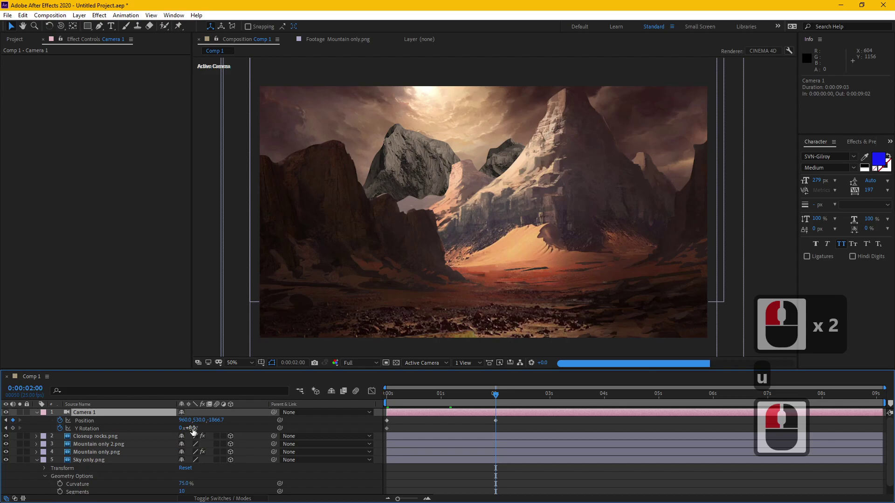
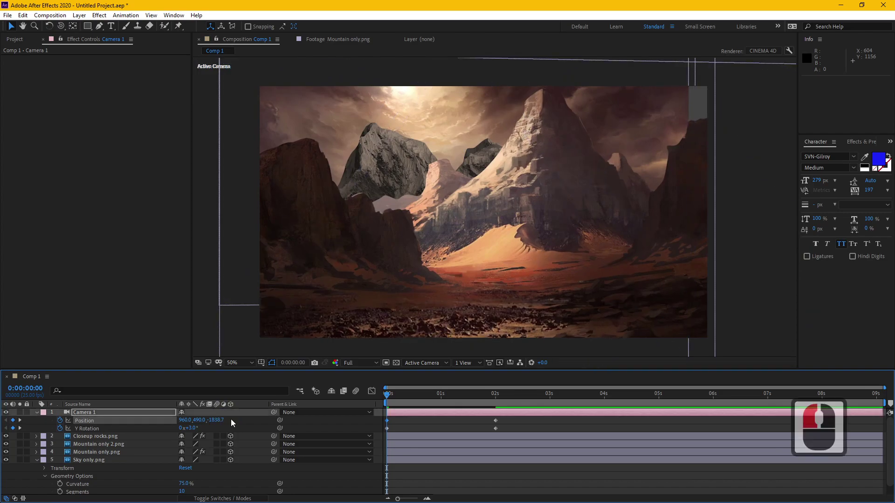
click(361, 364)
click(362, 404)
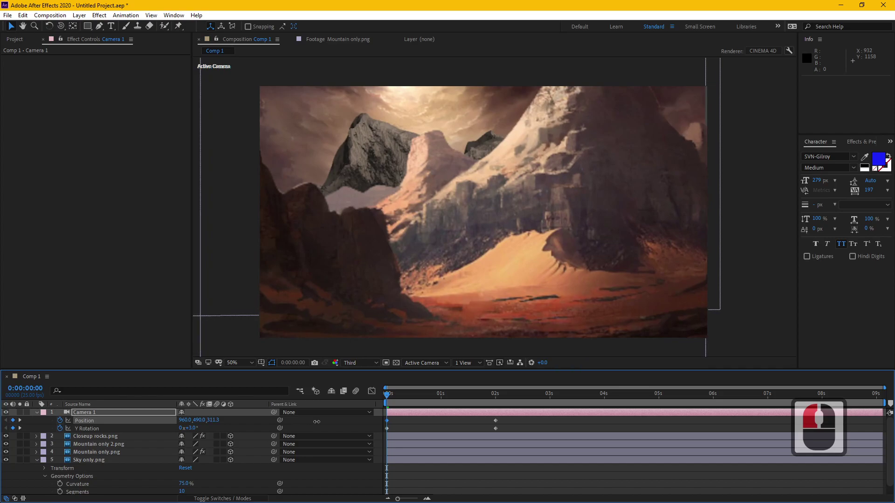
click(320, 422)
key(ctrl+z)
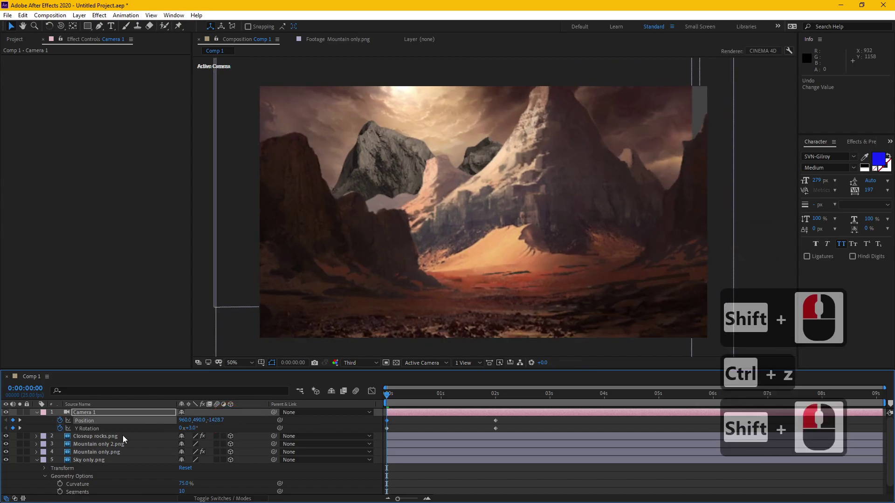
click(102, 464)
Scale Sky only.png up to about 1733% and reveal its geometry properties
key(b)
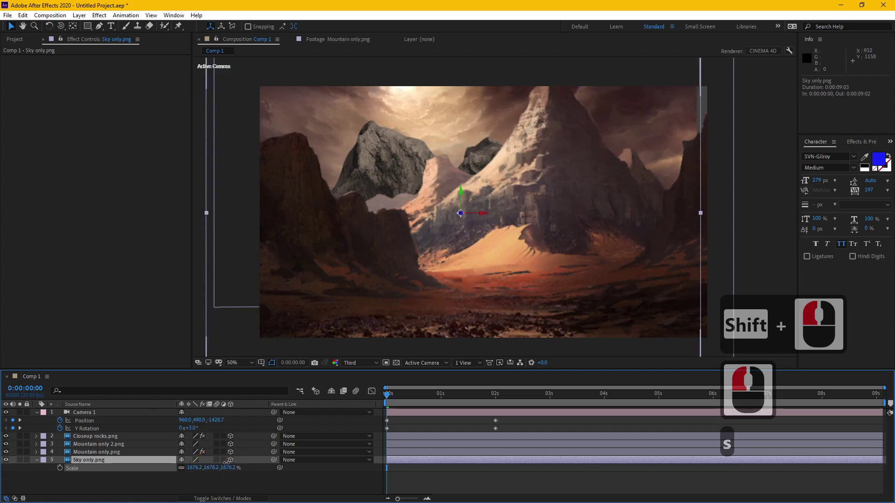
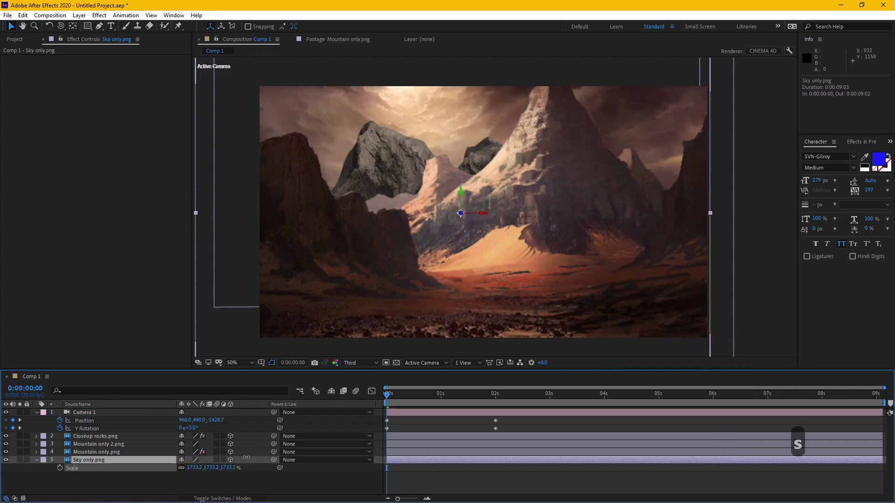
drag(487, 396, 361, 385)
drag(317, 388, 141, 464)
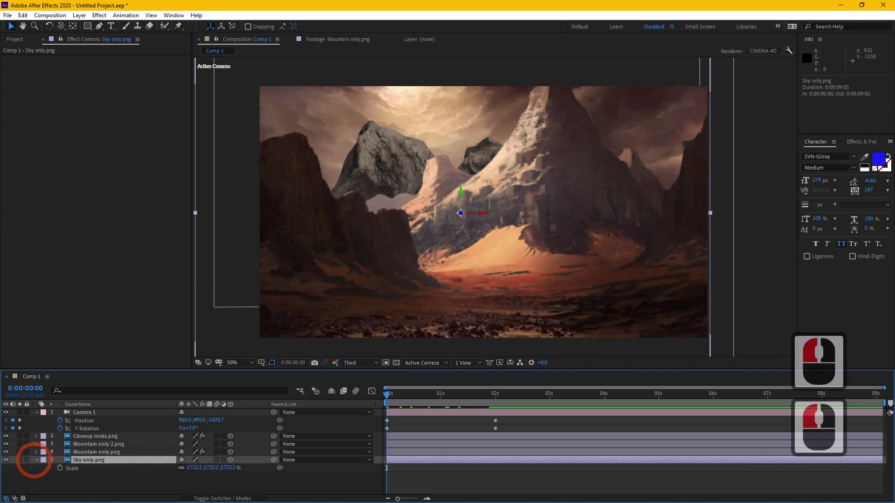
click(39, 464)
click(41, 464)
click(47, 425)
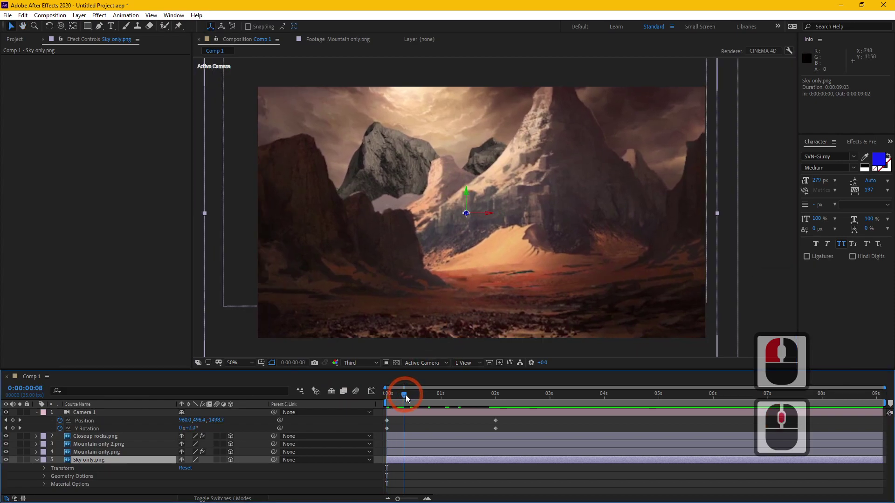
Set the sky's Curvature to 75% and scrub the timeline to check the camera move
click(420, 396)
drag(419, 396, 494, 392)
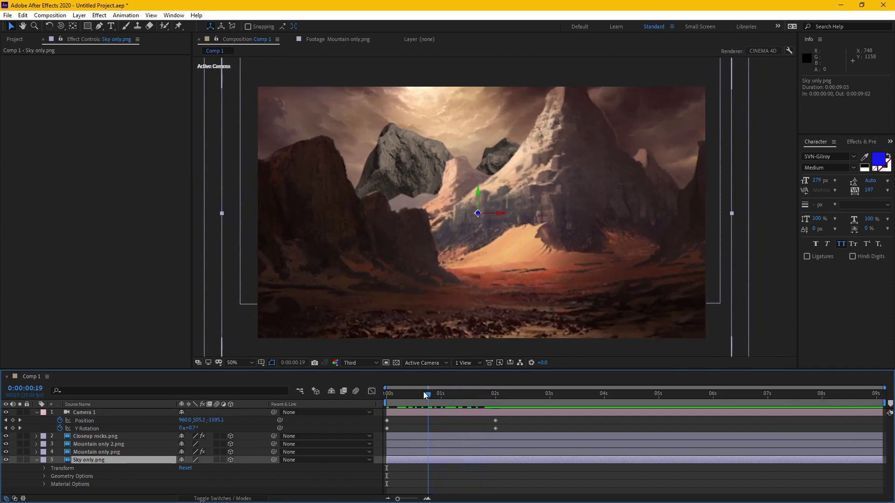
click(359, 385)
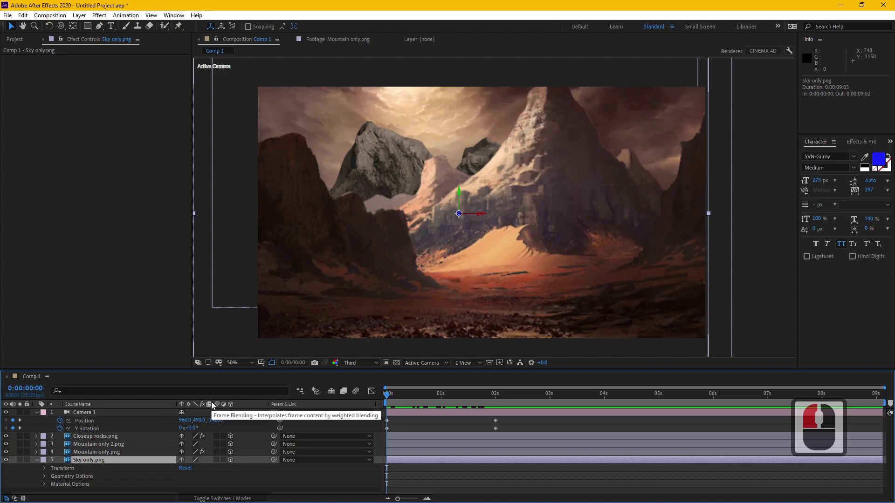
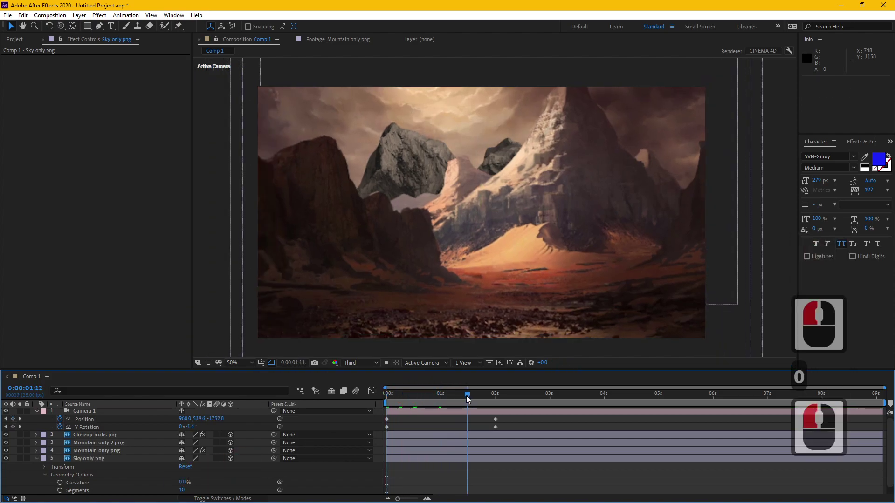
drag(479, 399, 413, 397)
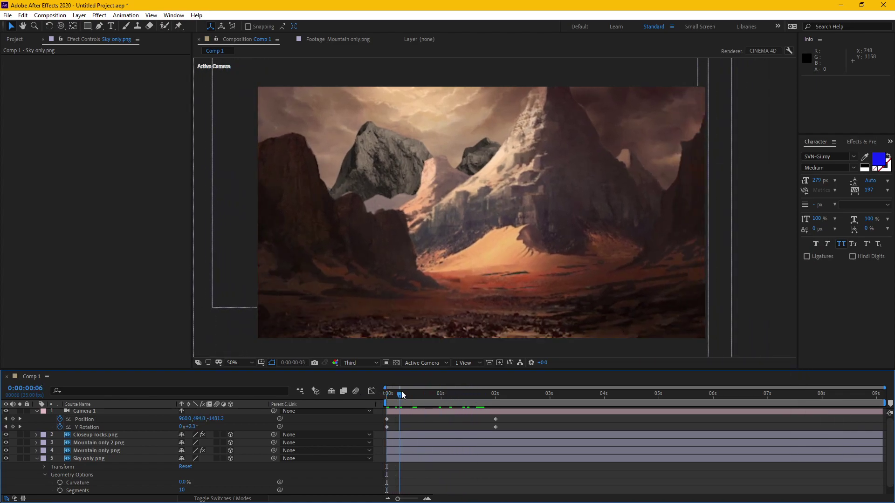
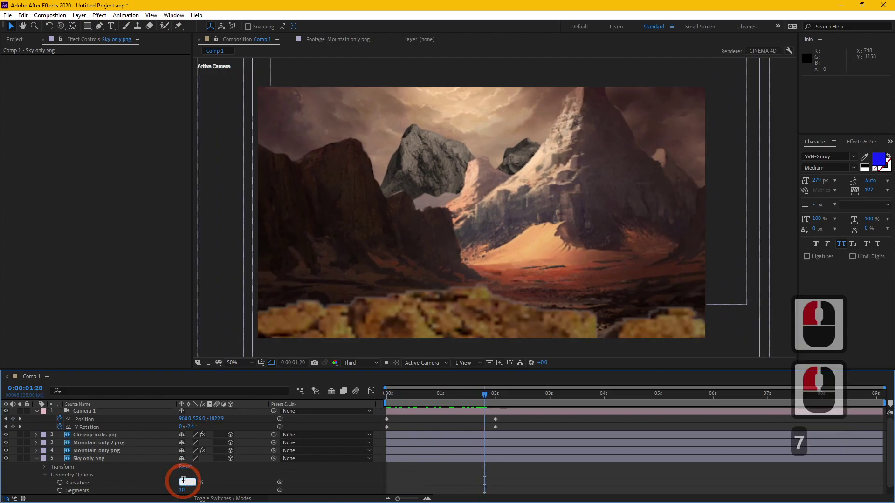
text(5)
click(241, 481)
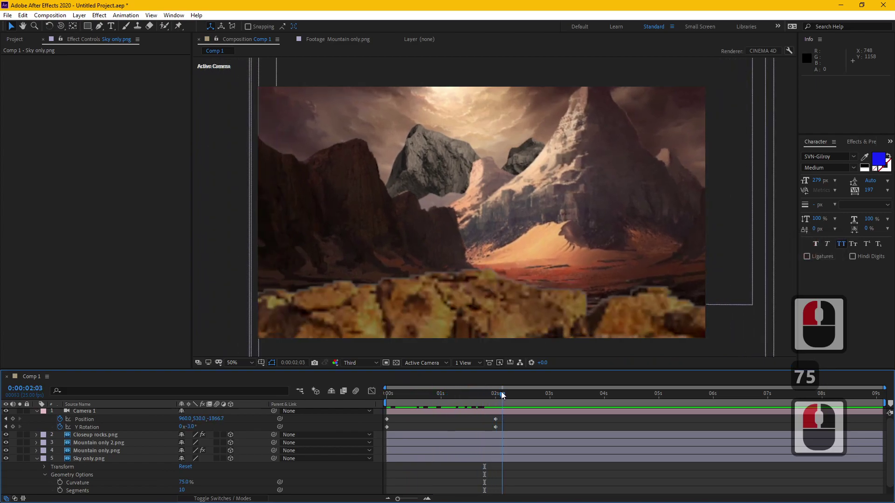
click(407, 396)
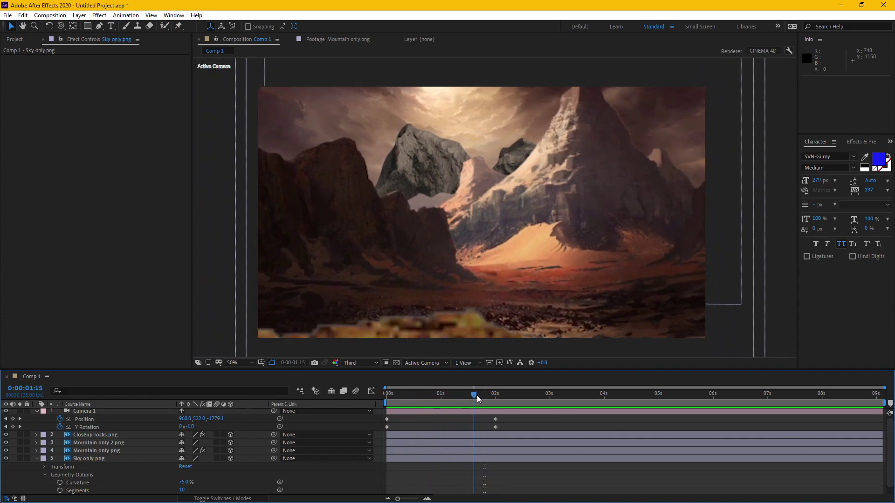
click(388, 402)
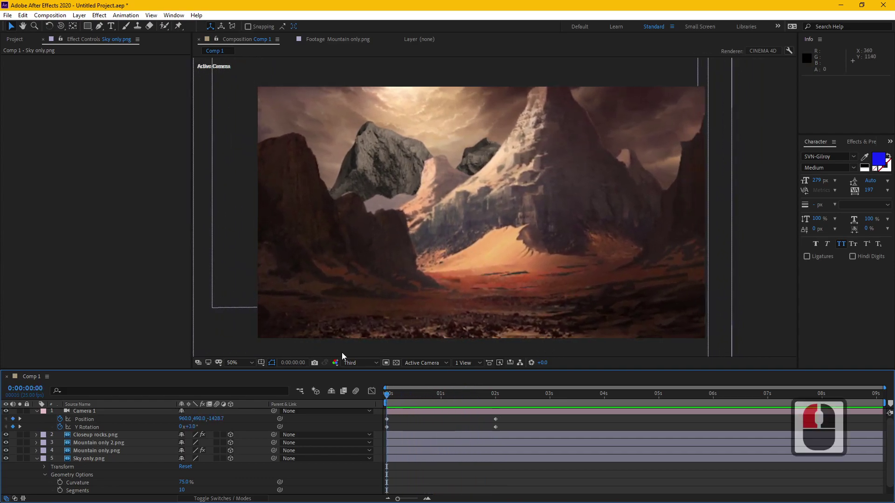
Split the viewer into 2 Views - Horizontal and select the curved sky plane in the overview
click(466, 364)
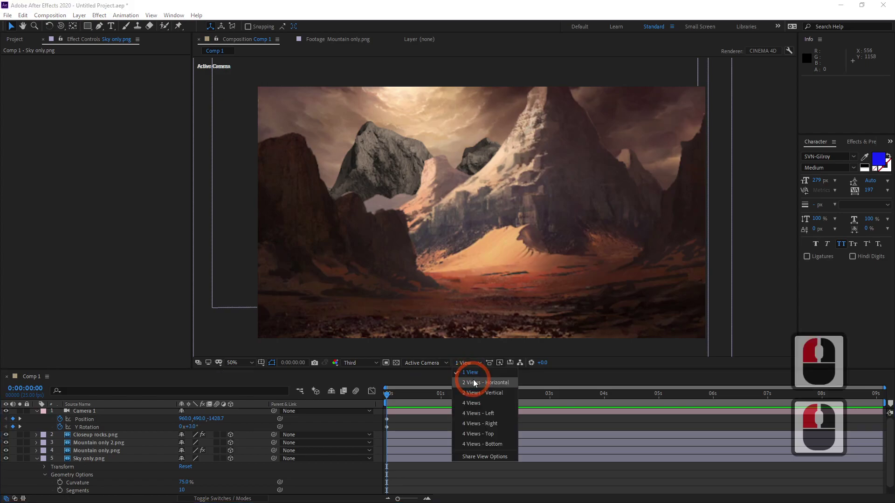
click(477, 380)
middle_click(425, 294)
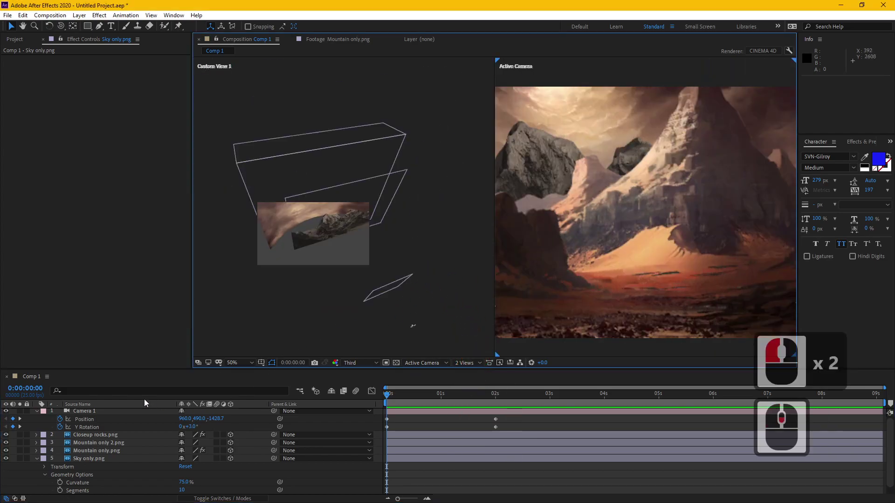
click(39, 381)
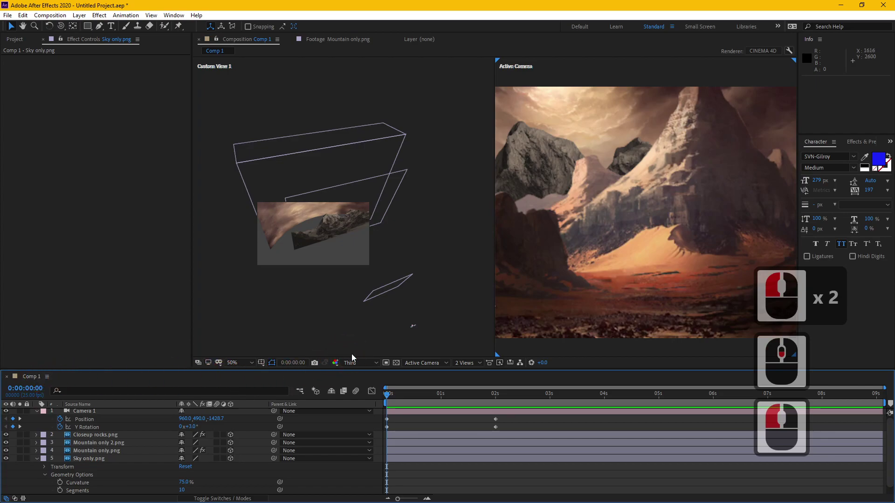
scroll(down, 3)
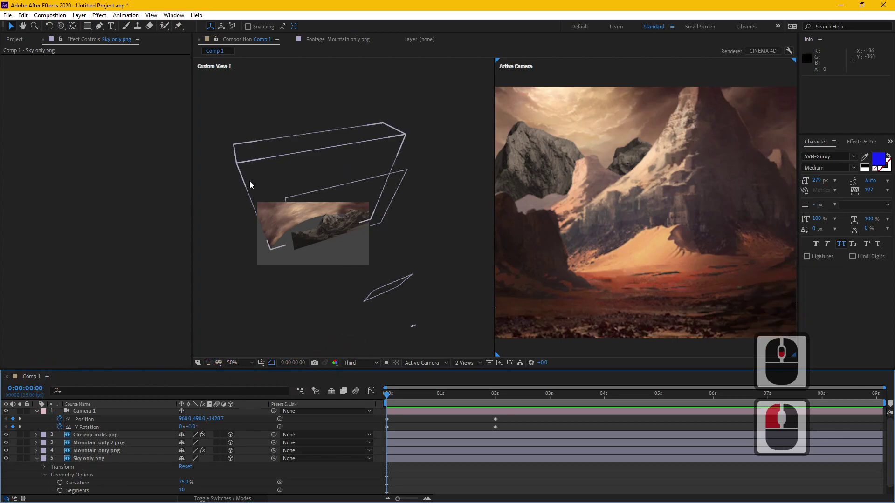
click(259, 185)
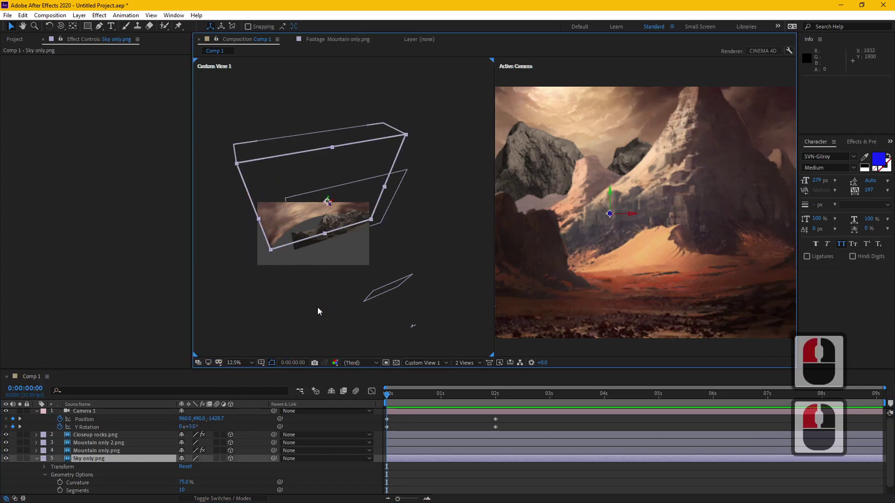
middle_click(560, 257)
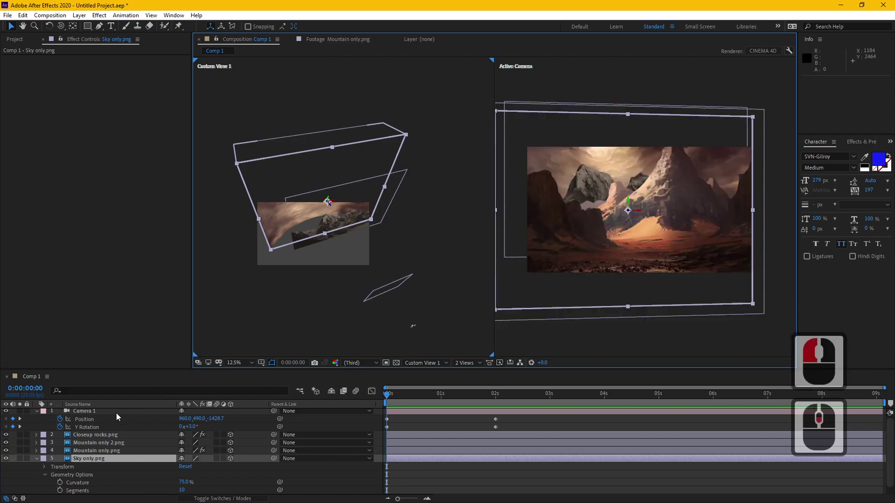
Inspect the camera, rocks and mountain layers, toggle Switches/Modes, and bring up the project footage list
click(112, 416)
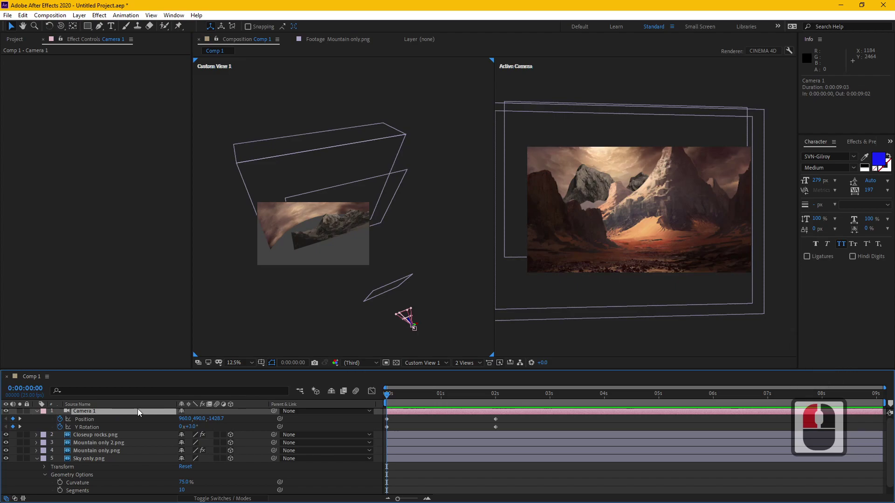
click(121, 436)
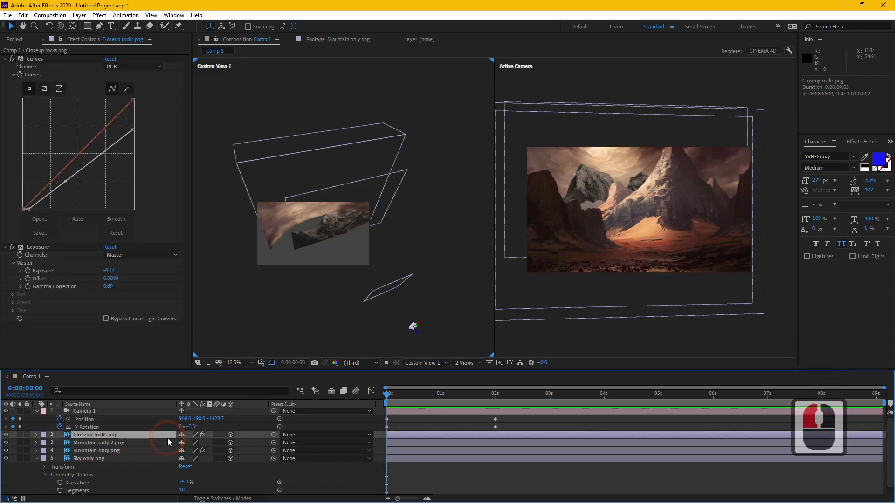
key(F4)
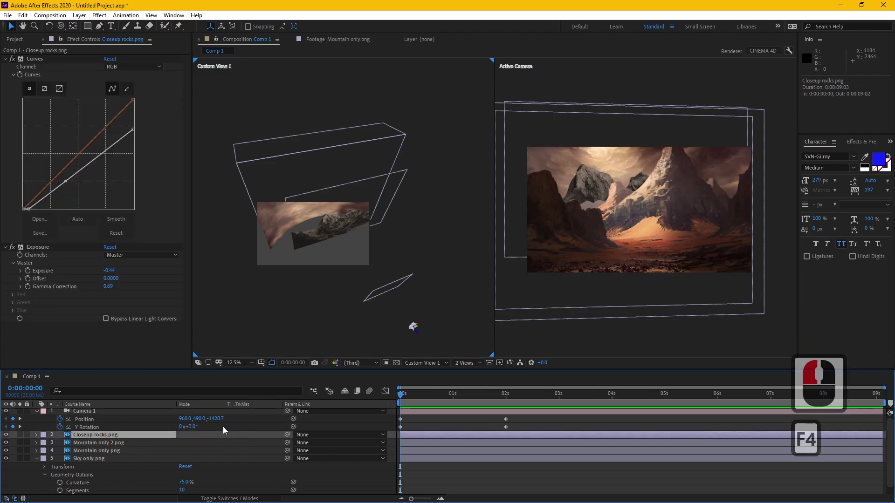
drag(417, 273, 417, 270)
key(F4)
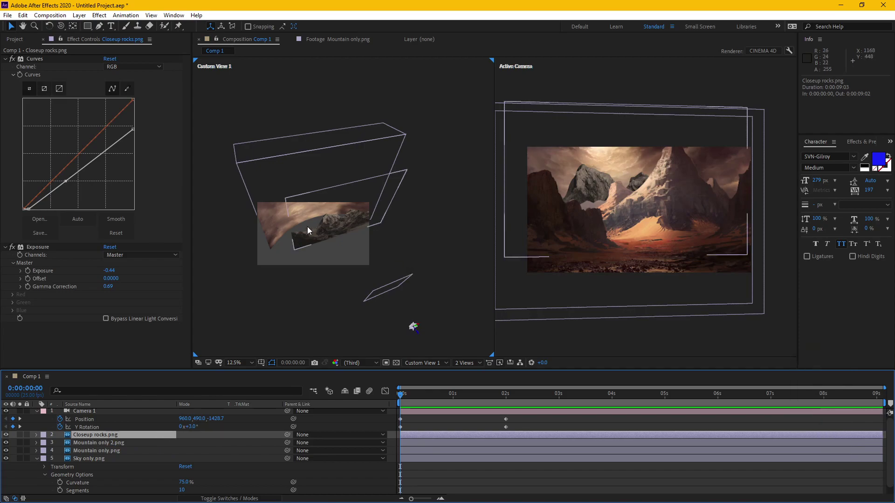
scroll(down, 3)
click(119, 414)
click(126, 449)
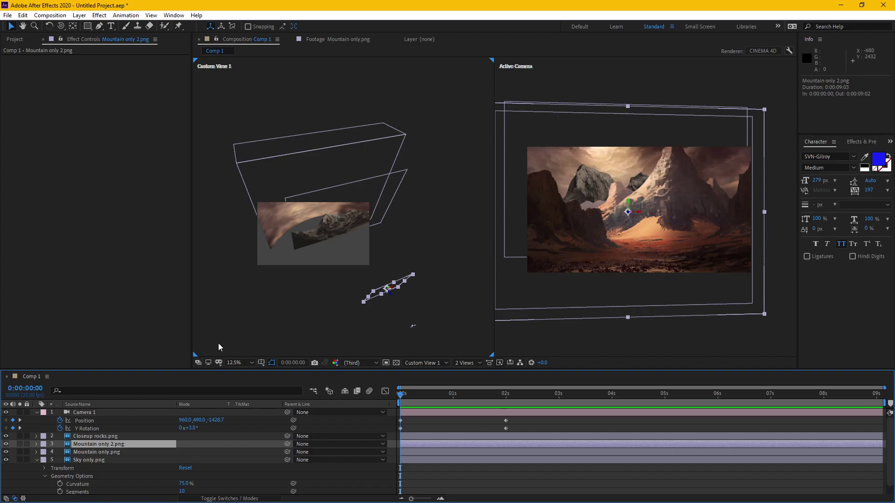
click(21, 39)
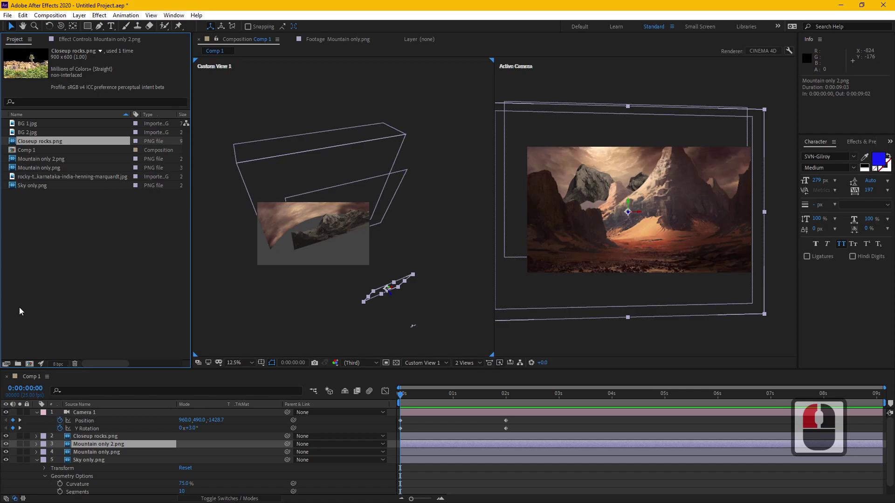
Close the matte painting project without saving changes
click(26, 302)
click(31, 124)
key(Delete)
key(Return)
click(64, 158)
Start File > Import > File and browse into the MAAC class footage folder
click(14, 20)
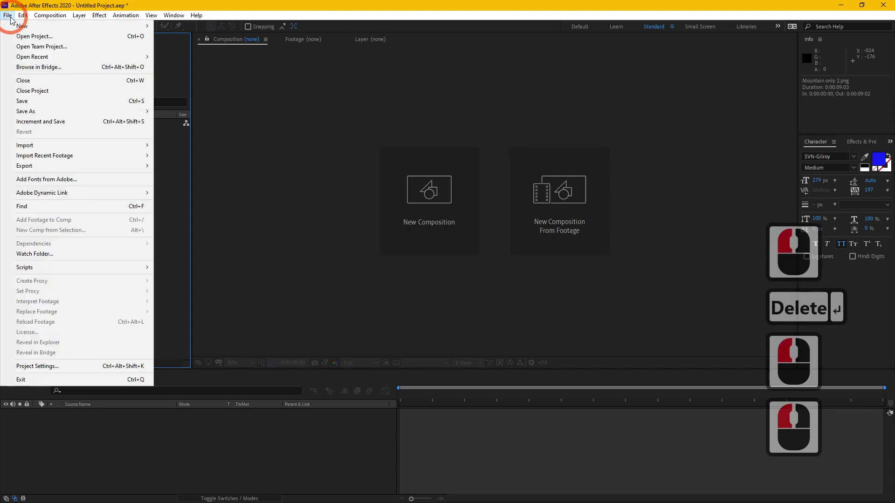
click(143, 0)
click(12, 20)
click(13, 18)
click(176, 200)
double_click(82, 214)
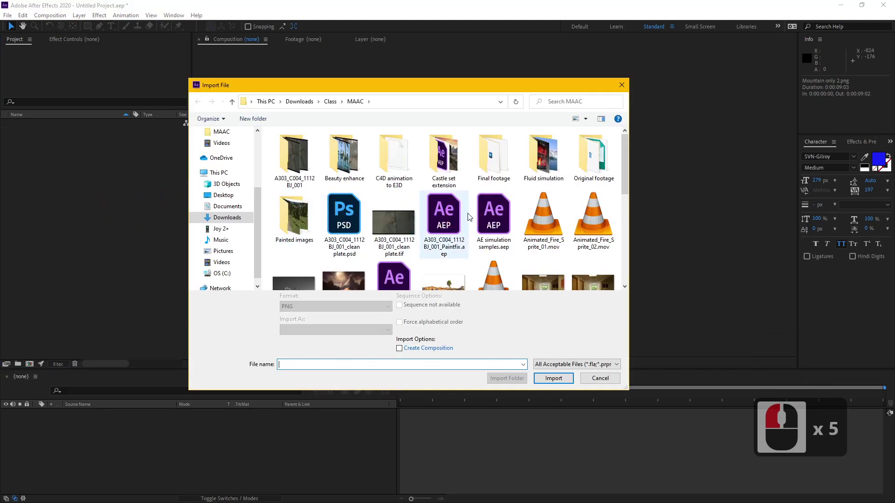
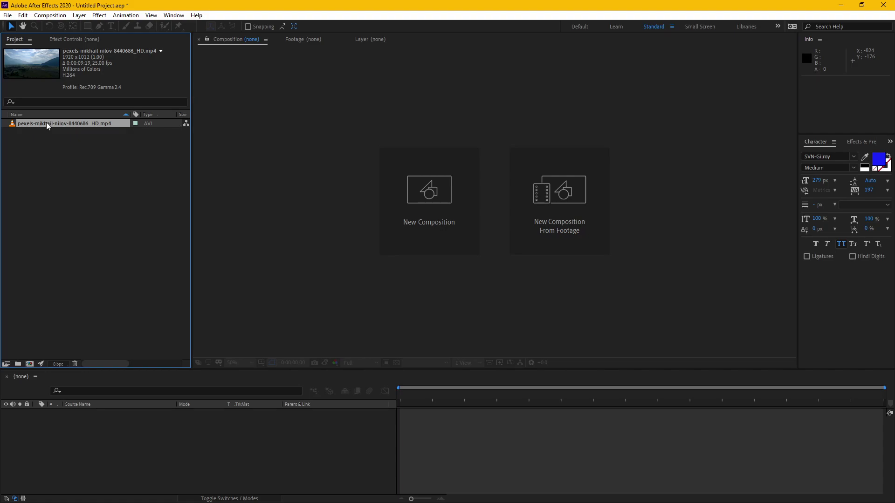
Scrub through the aerial valley clip, zoom in and out, and return to its first frame
drag(50, 125, 378, 293)
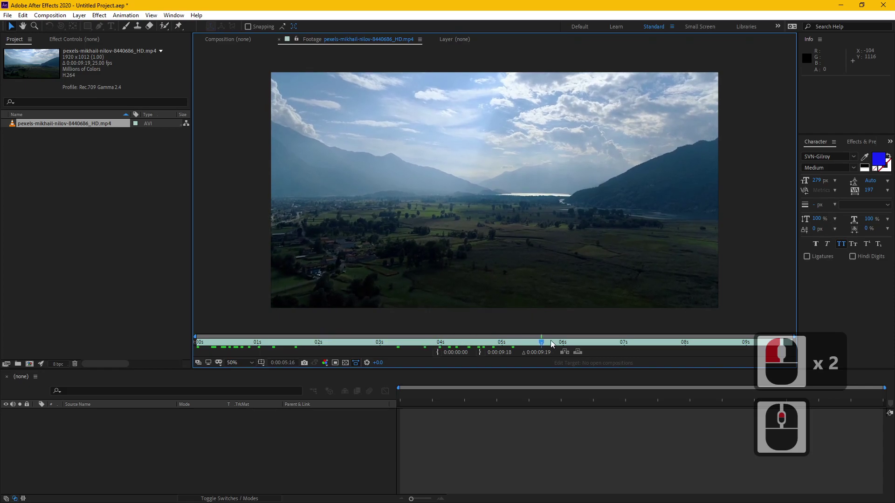
scroll(down, 3)
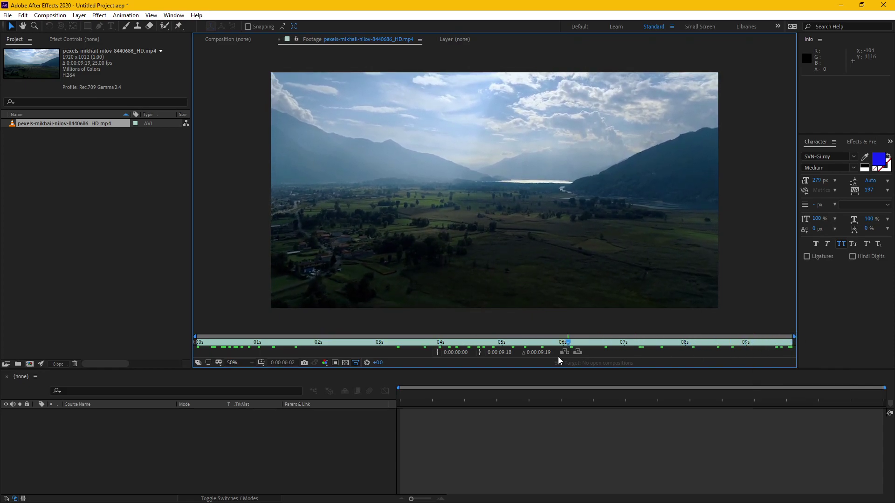
click(189, 338)
scroll(down, 3)
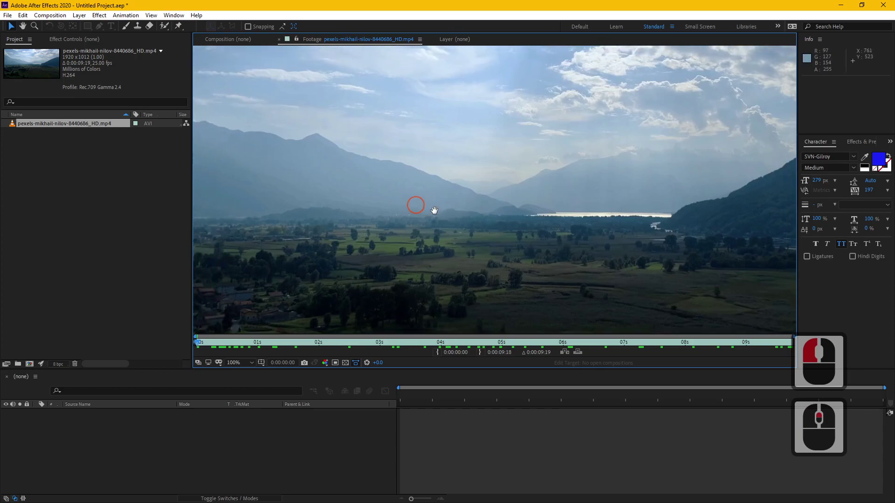
scroll(up, 3)
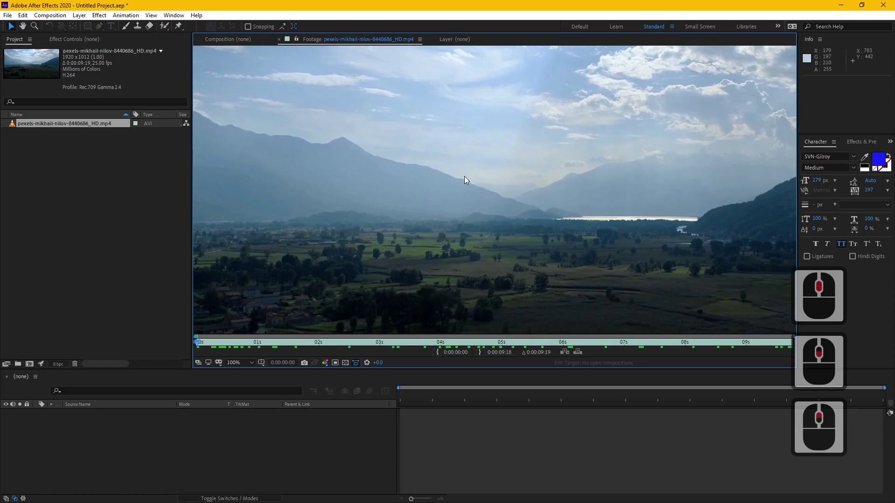
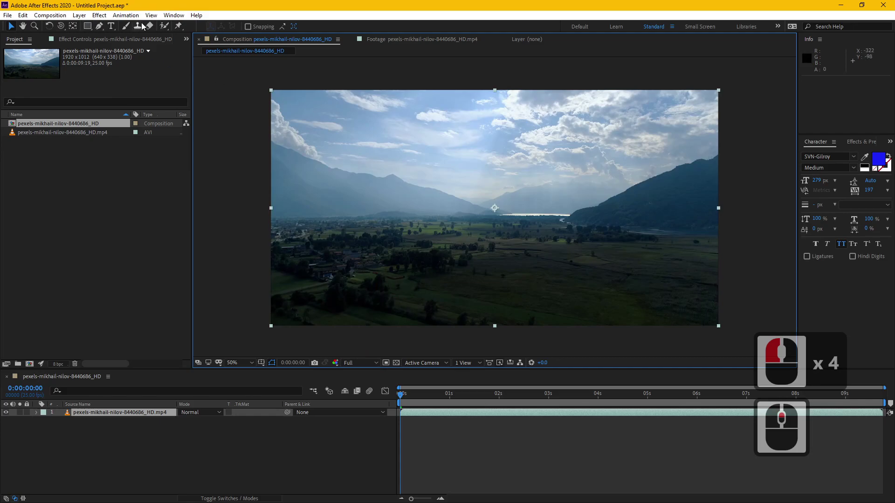
Apply Track Camera to the valley footage layer to begin solving the shot
click(173, 17)
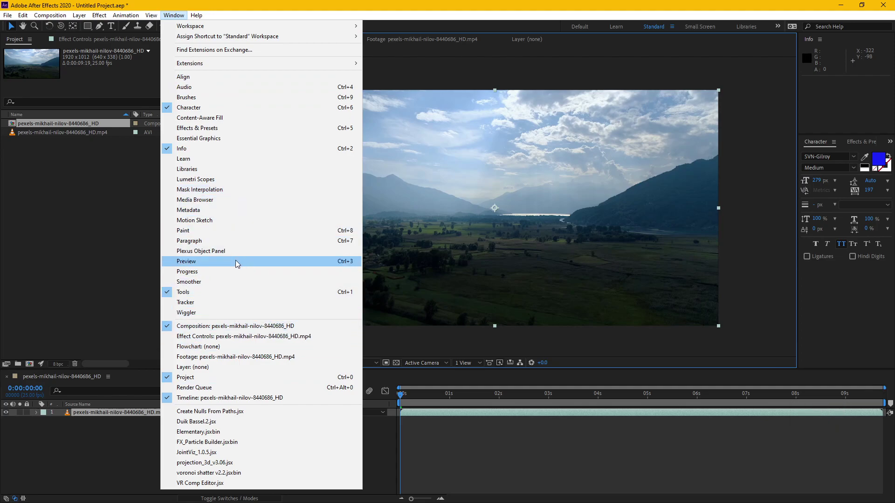
click(235, 301)
drag(817, 373, 837, 395)
click(837, 394)
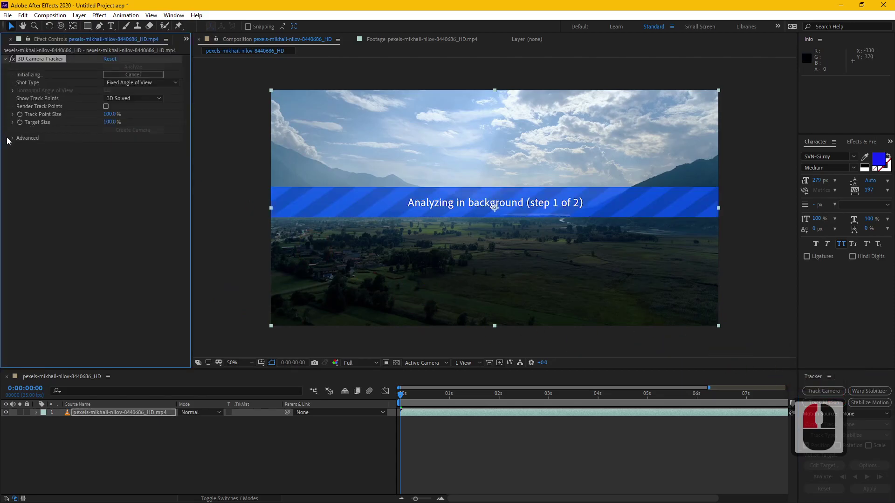
Expand the 3D Camera Tracker's Advanced settings and enable Detailed Analysis for the solve
click(16, 141)
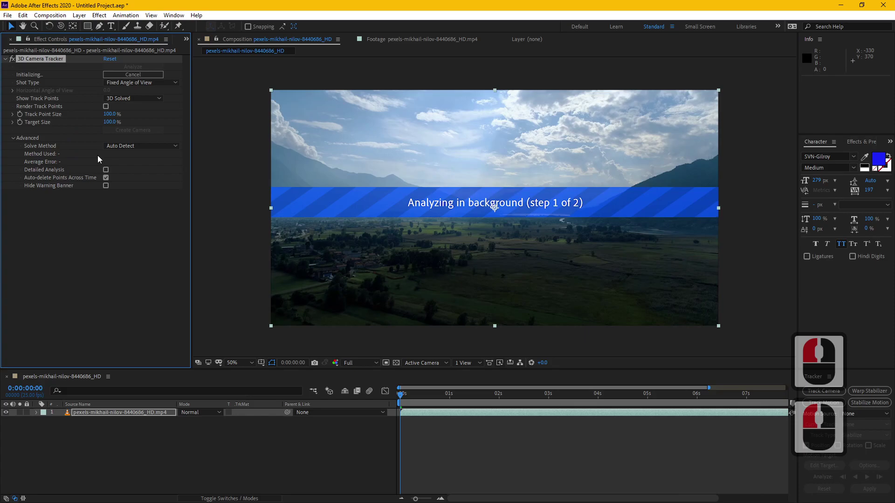
click(109, 169)
click(134, 285)
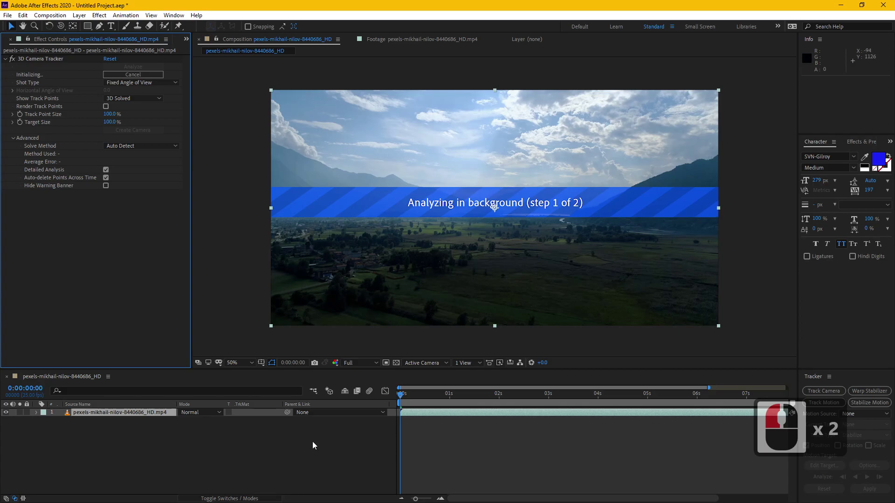
key(alt+Tab)
key(alt+Tab)
click(40, 293)
key(alt+Tab)
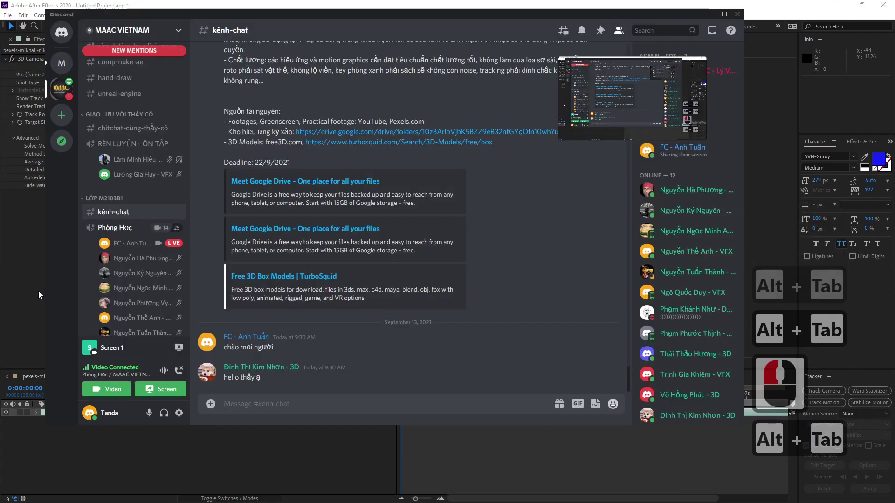
click(138, 52)
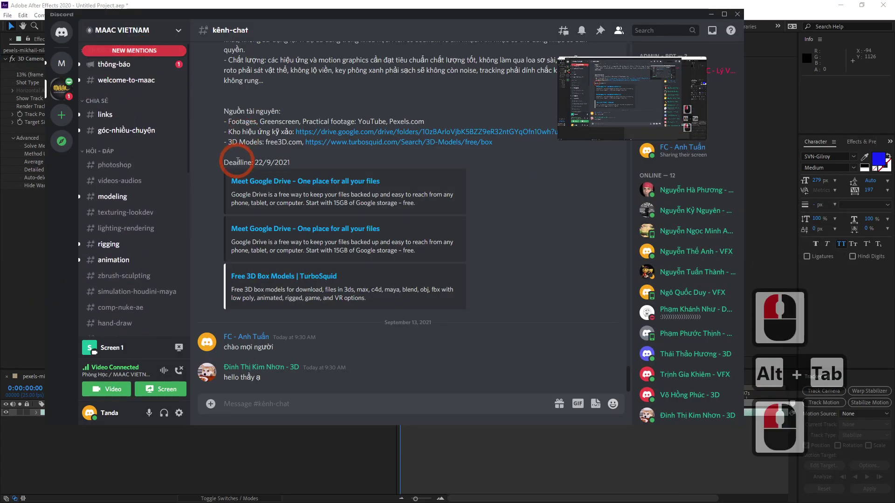
click(113, 70)
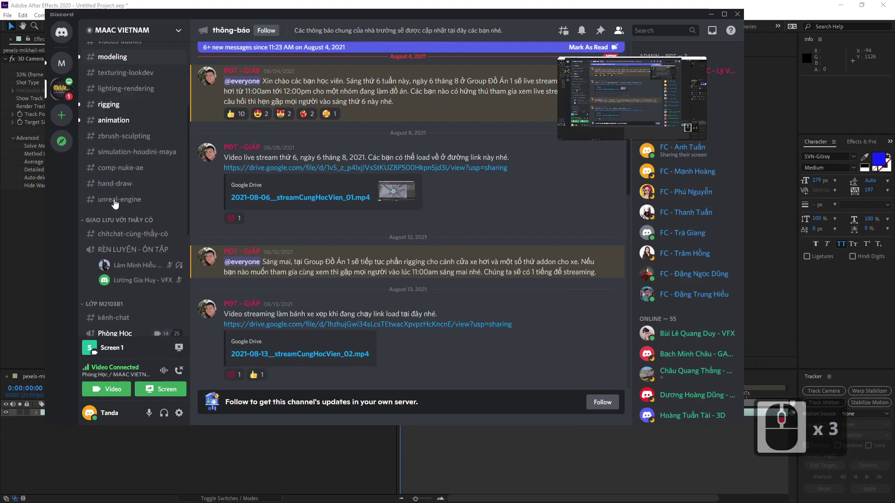
click(158, 49)
click(157, 49)
click(159, 68)
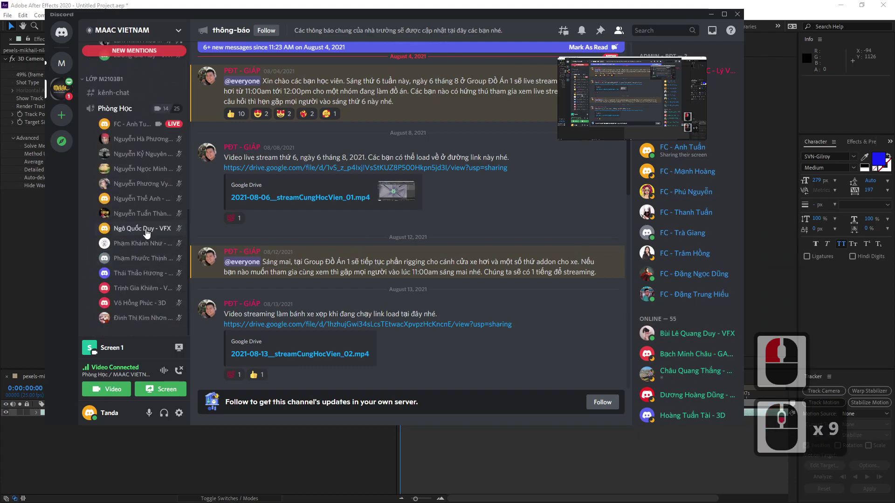
click(122, 108)
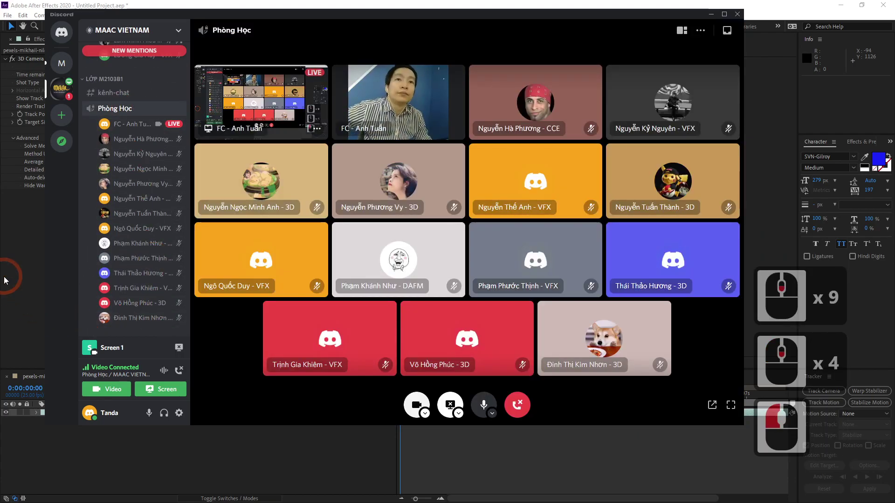
click(126, 96)
click(26, 297)
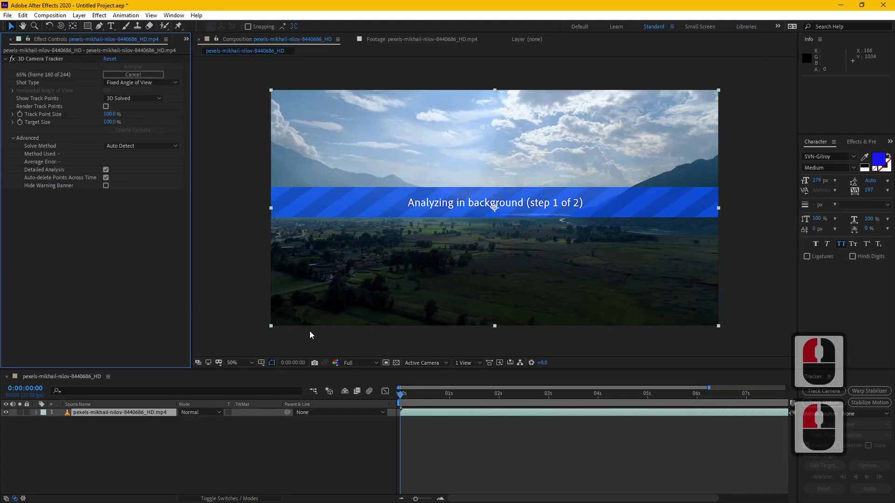
Scrub the solved footage to reveal the track points and select points in the valley
drag(313, 334, 313, 335)
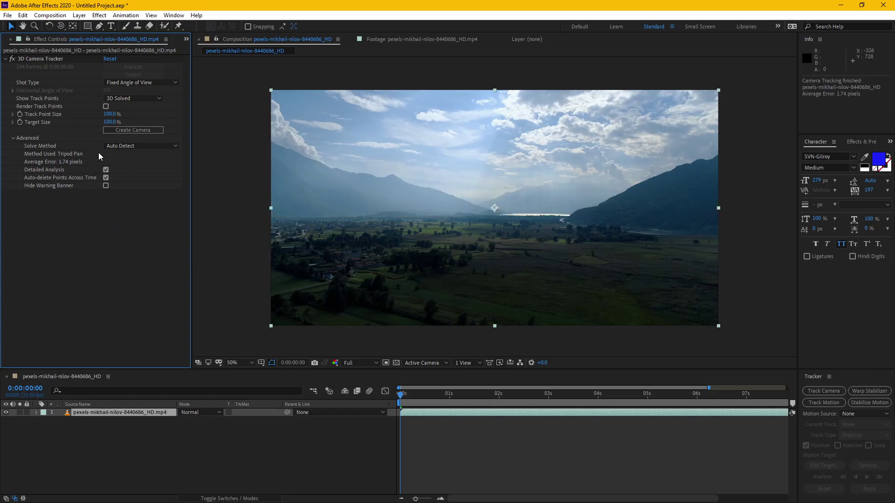
drag(55, 105, 112, 109)
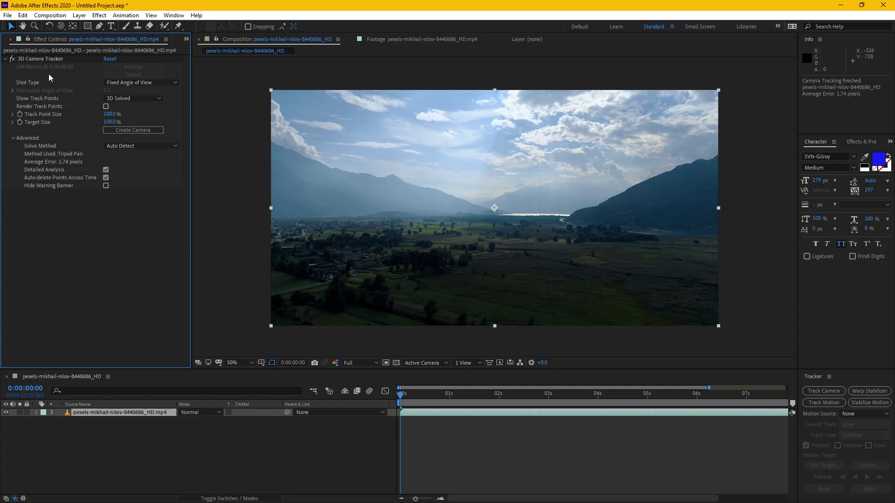
drag(48, 56, 421, 393)
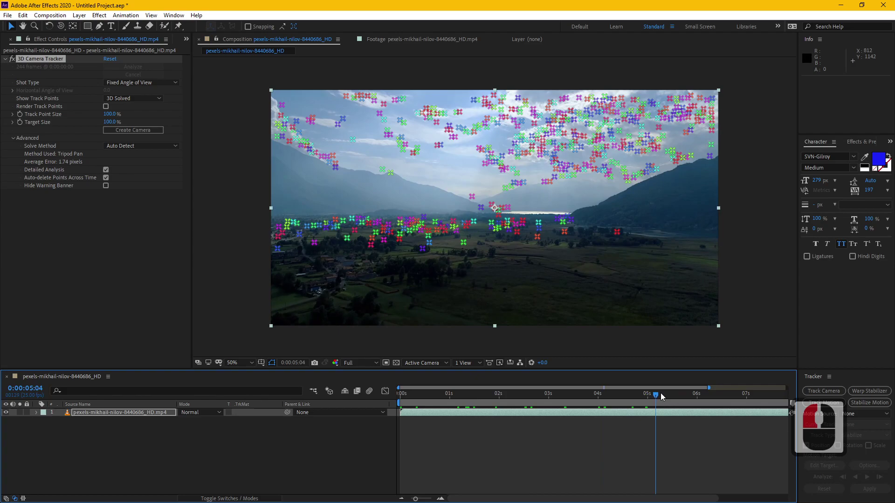
click(674, 393)
click(709, 395)
click(741, 394)
click(533, 396)
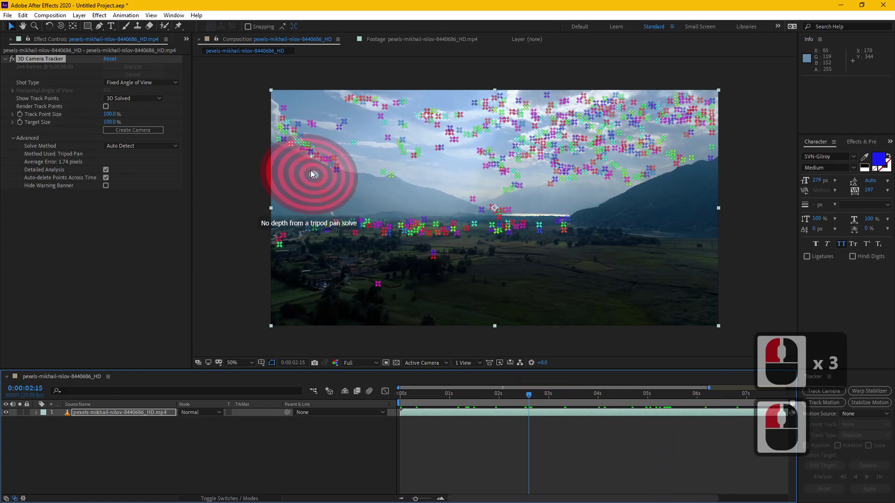
Bring up Import File from the Project panel and browse to the castle set-extension Assets folder
click(7, 42)
double_click(81, 233)
double_click(461, 172)
double_click(297, 159)
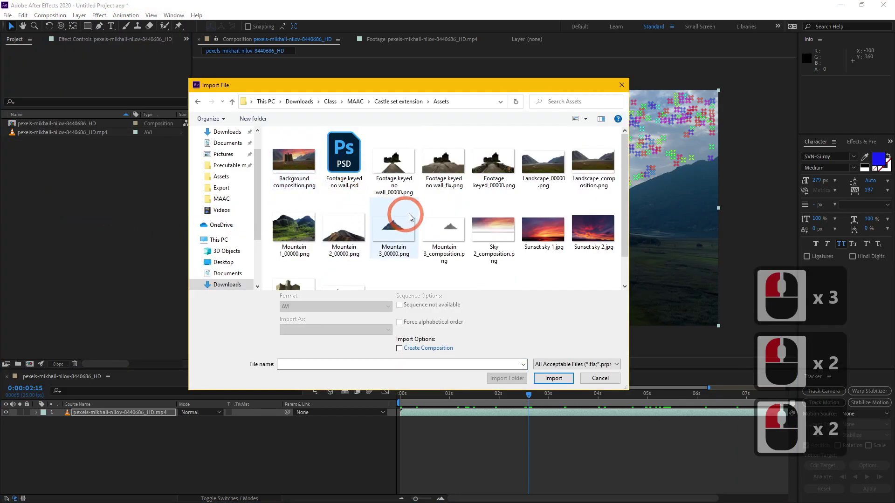
Import Tower_00000.png into the composition and scale it down to a small castle near frame centre
middle_click(415, 214)
middle_click(415, 214)
double_click(297, 252)
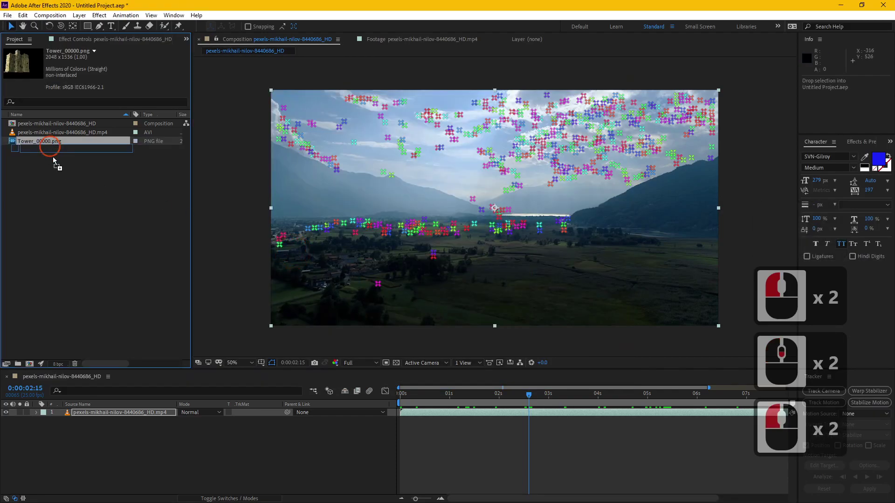
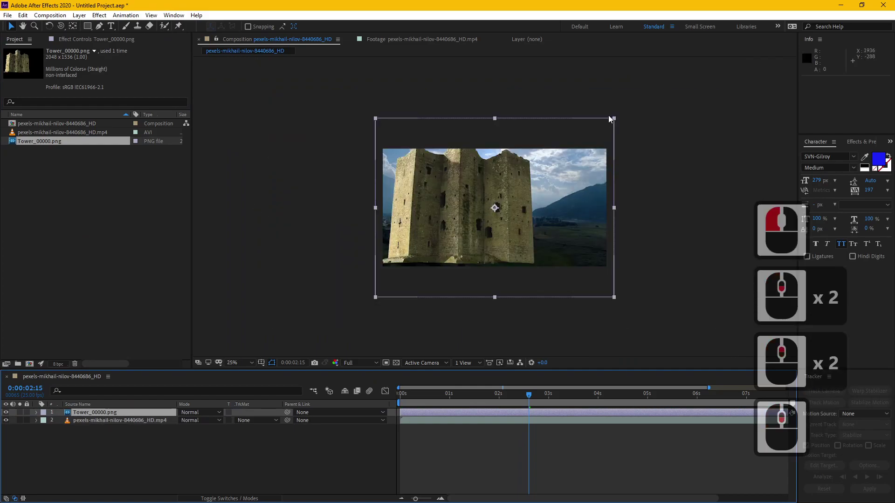
click(537, 194)
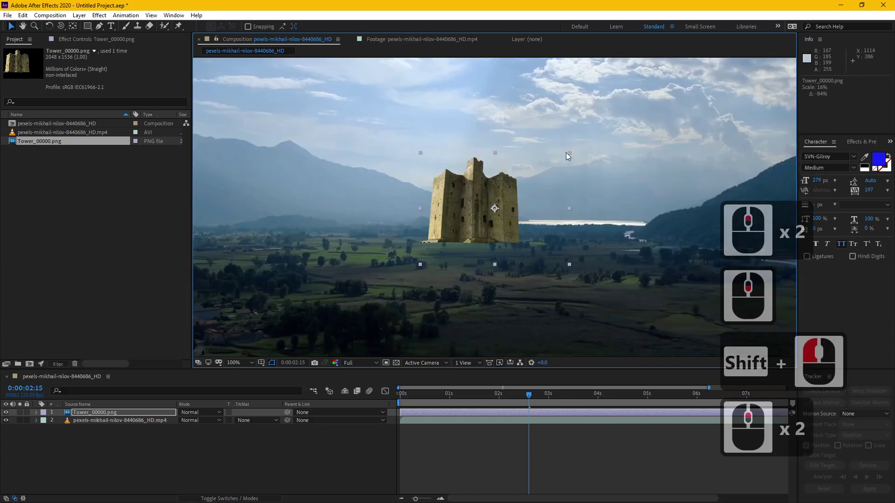
click(564, 166)
click(431, 222)
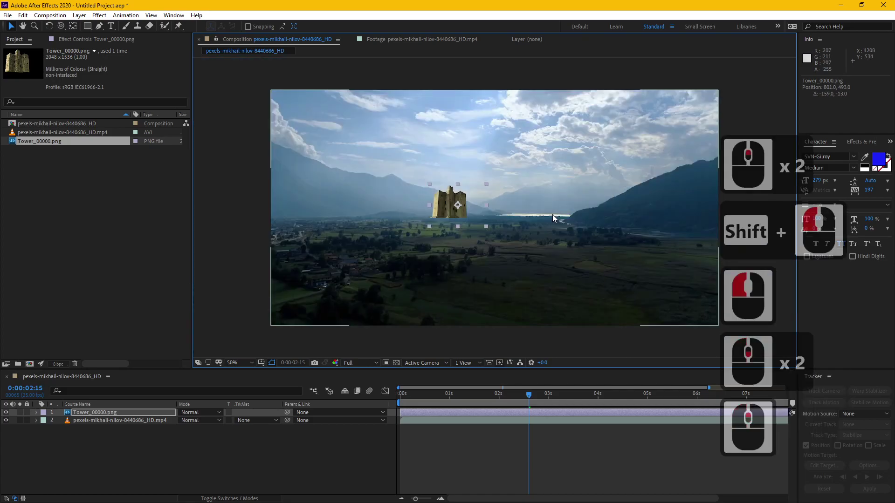
Hide the tower layer and reselect the valley footage so its track points display
click(10, 411)
click(94, 420)
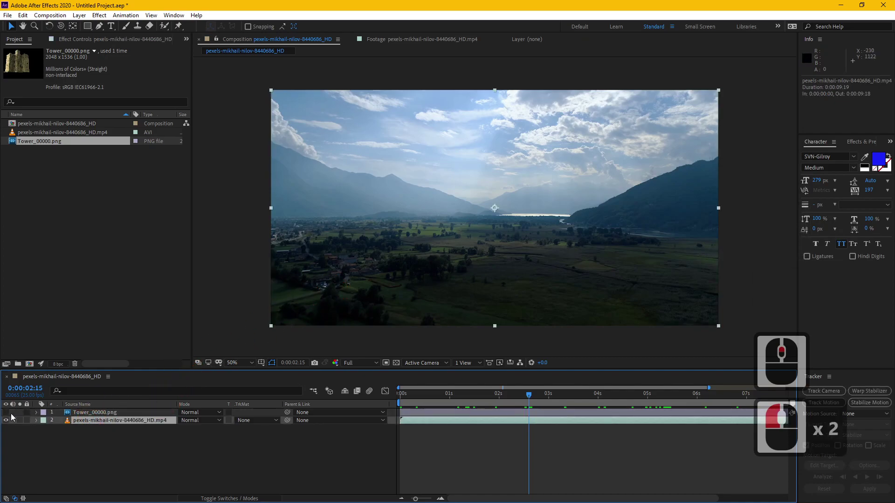
click(92, 43)
click(47, 62)
middle_click(493, 260)
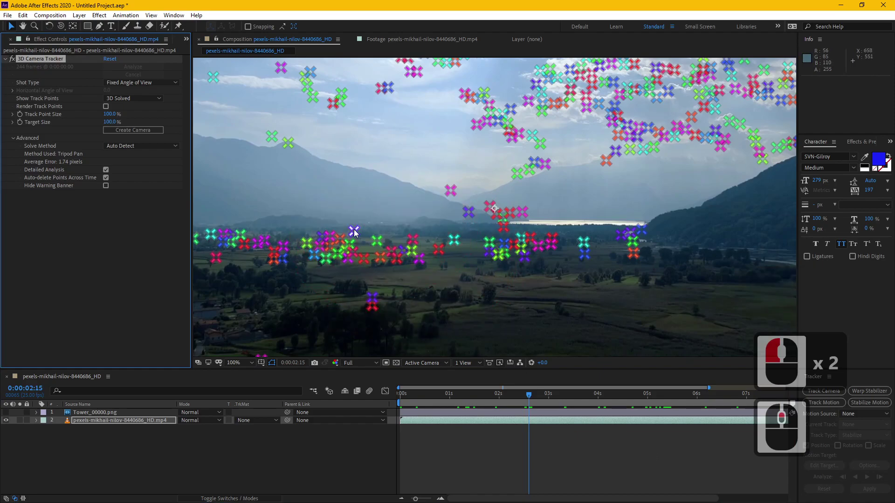
click(541, 397)
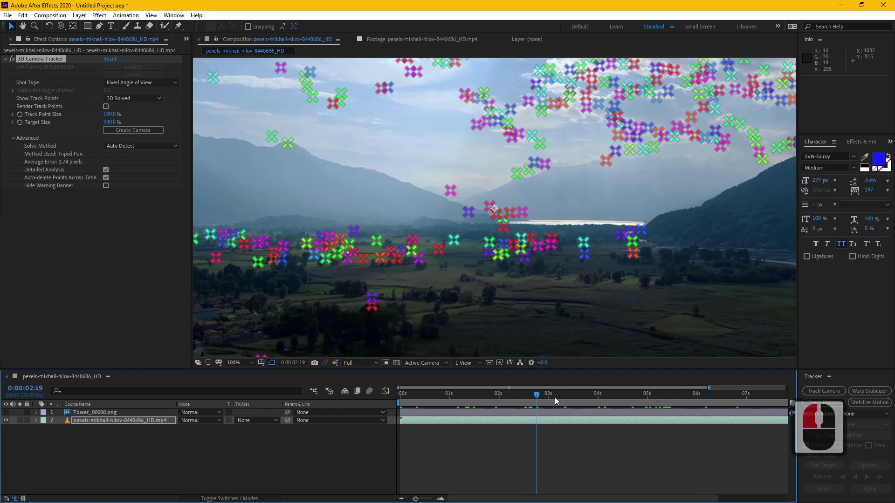
Move to the five-second mark and create a 3D Tracker Camera from the solved track
click(561, 398)
click(607, 400)
click(650, 400)
click(358, 231)
right_click(358, 233)
click(125, 410)
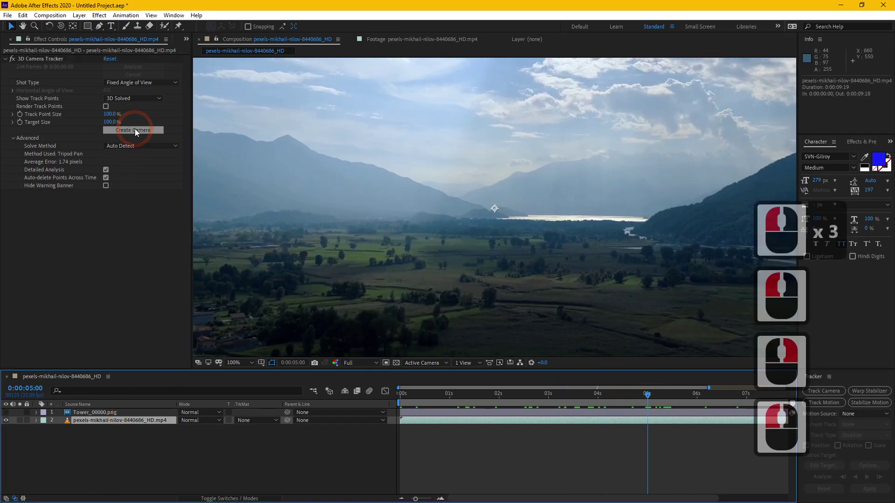
click(138, 132)
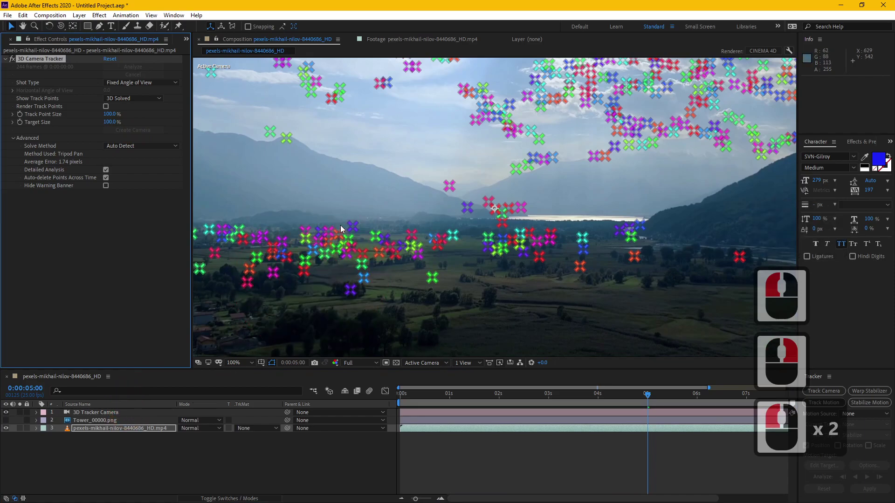
Select track points on the valley floor and bring up their options to create a Track Null
click(354, 228)
right_click(354, 228)
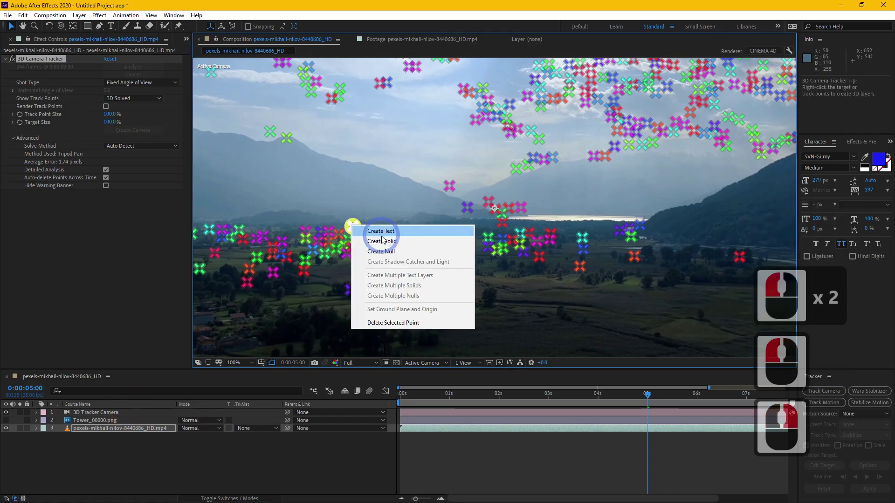
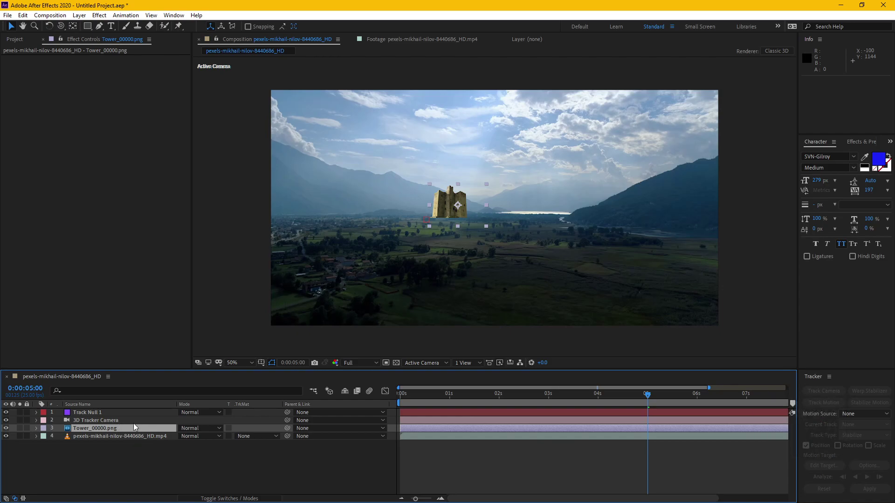
Make the tower layer 3D and reveal the Position of the track null and the tower
click(145, 430)
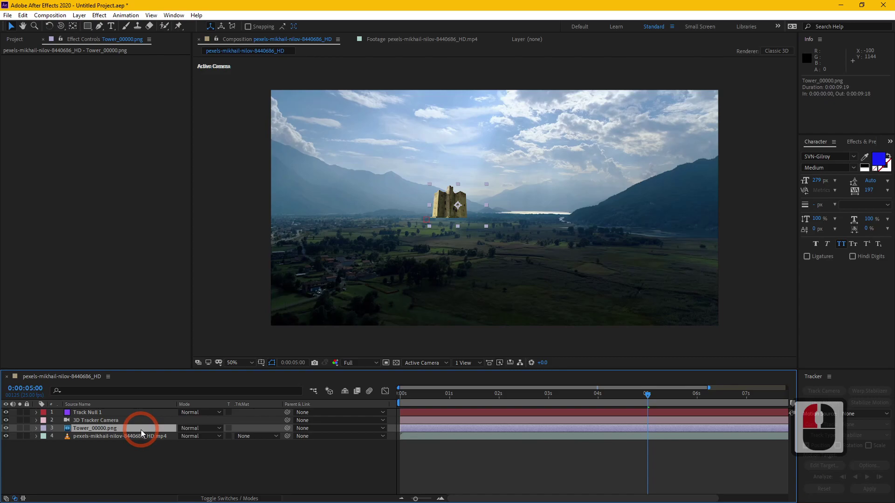
key(F4)
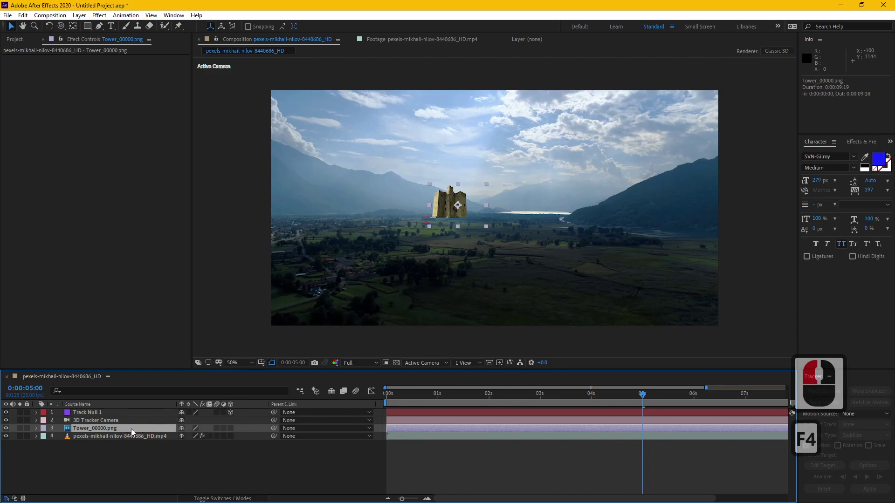
click(236, 428)
click(462, 293)
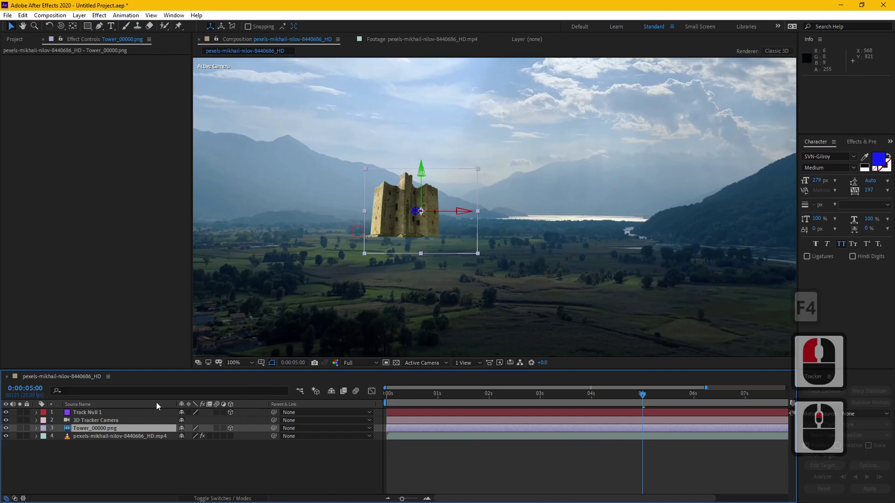
click(113, 409)
middle_click(113, 410)
key(p)
click(110, 436)
key(p)
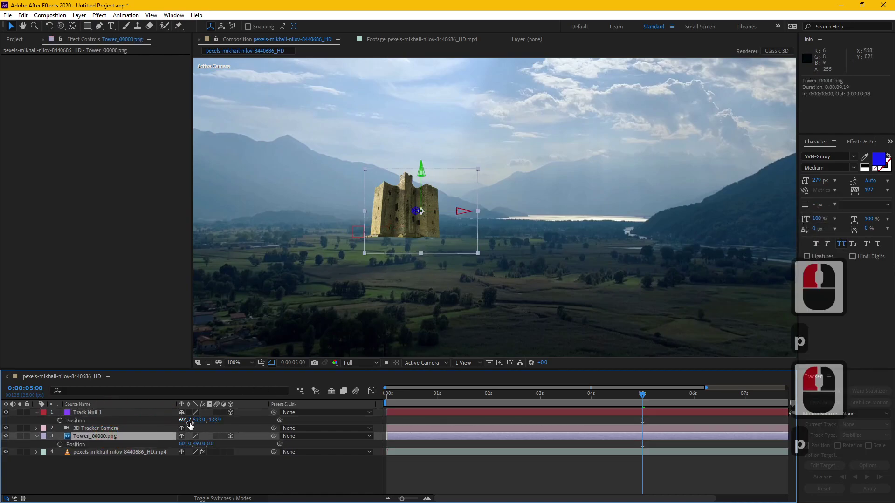
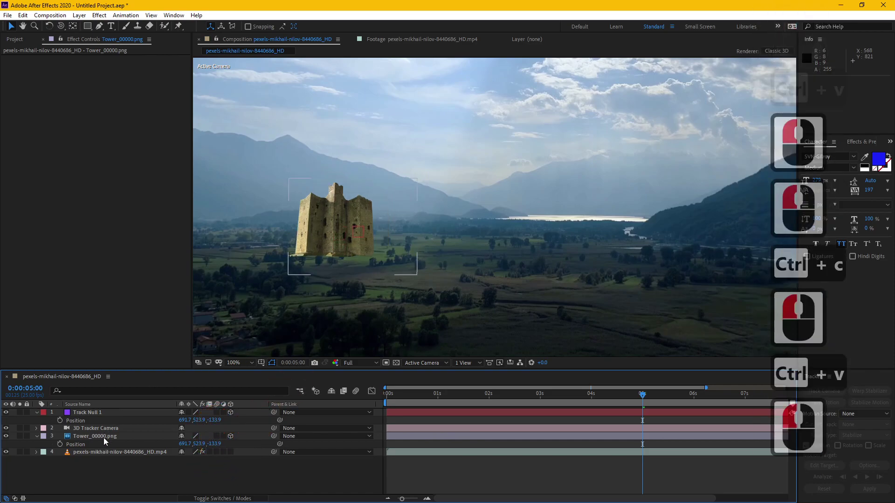
RAM preview the shot and scrub the playhead to confirm the tower stays anchored in the valley
click(107, 438)
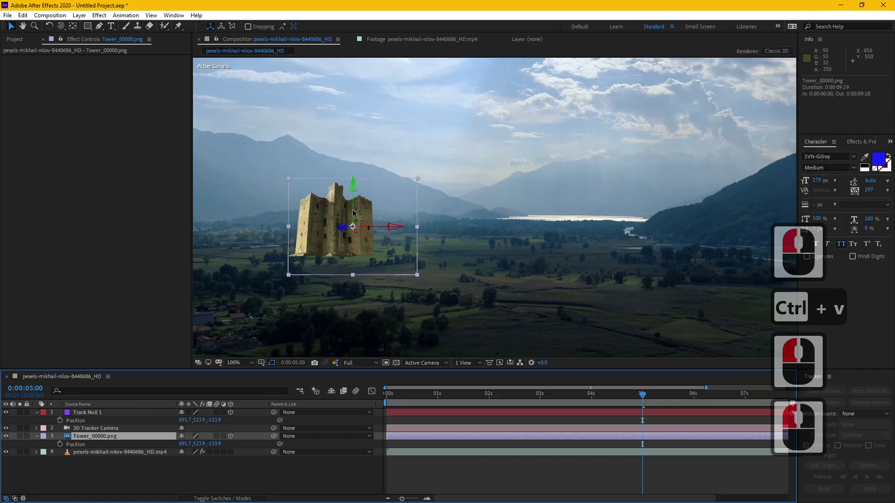
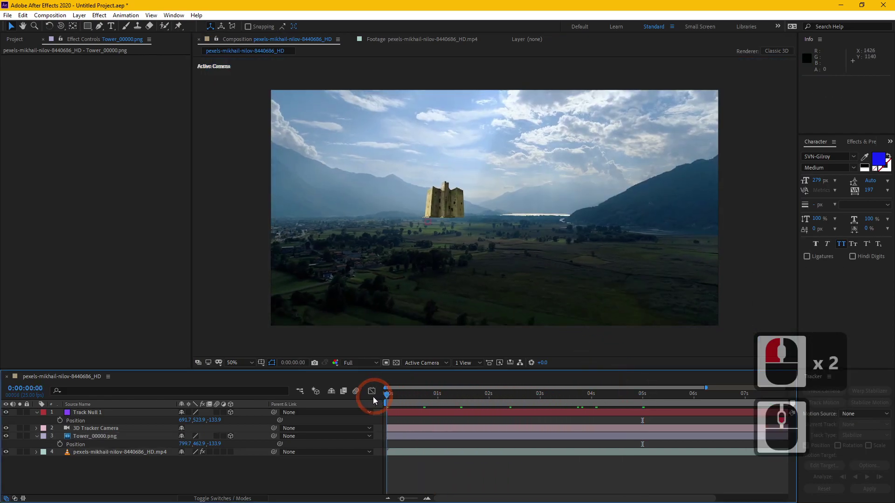
click(373, 397)
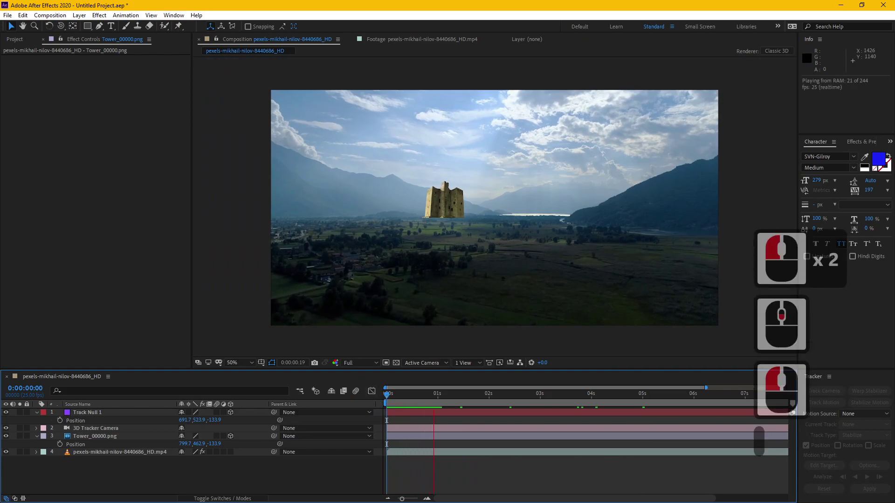
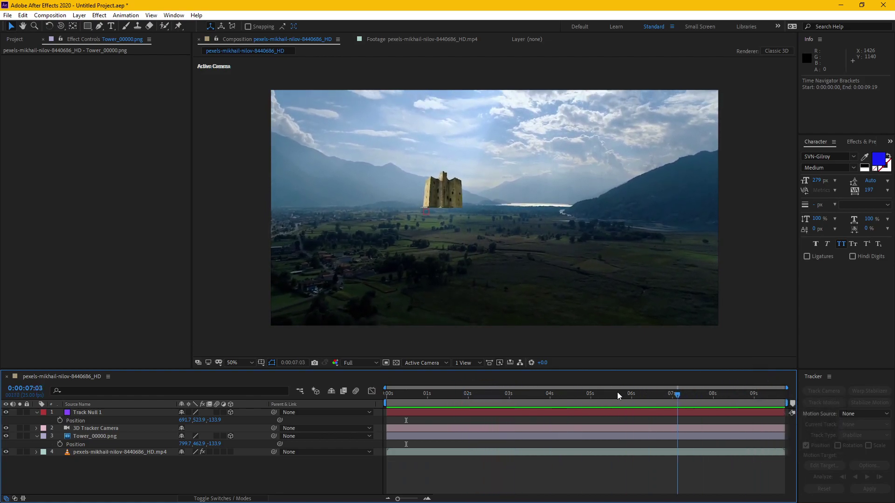
drag(355, 390, 652, 400)
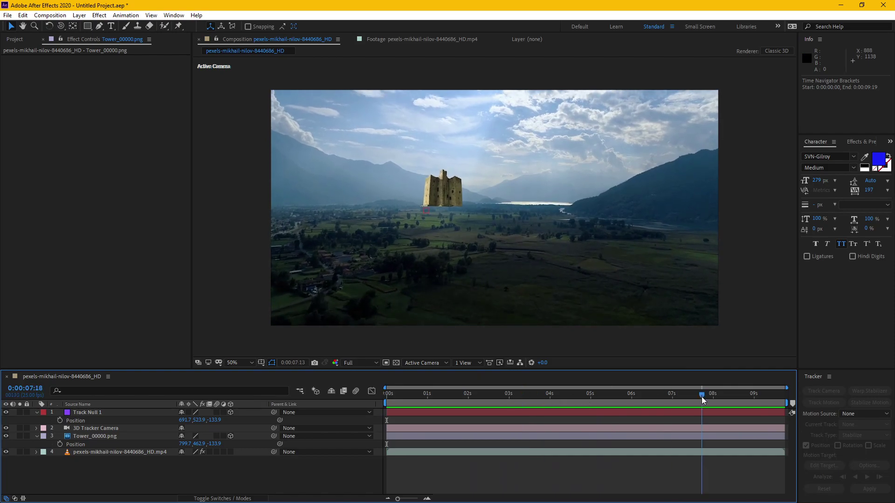
Zoom in on the tower and draw a Pen-tool mask around its flat base
click(340, 347)
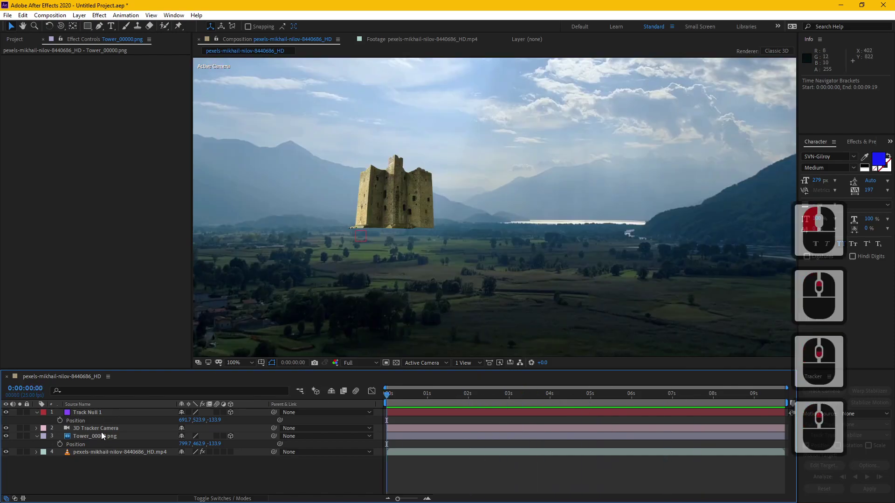
click(105, 438)
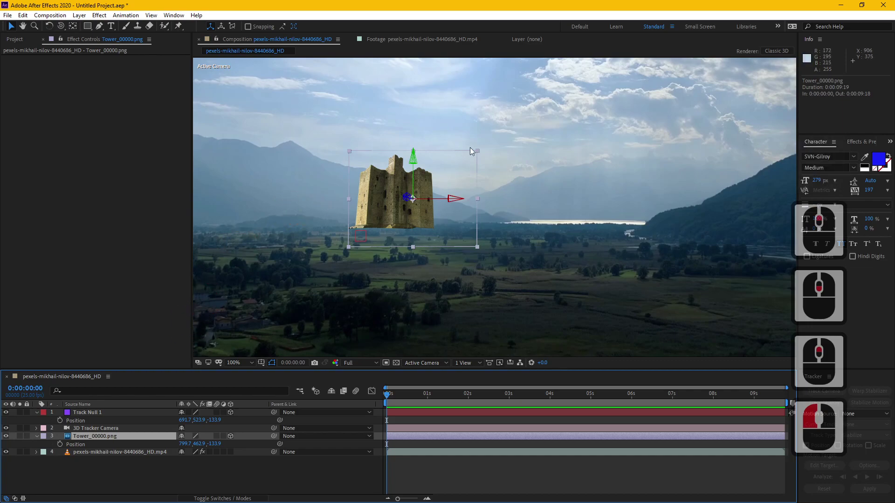
click(478, 153)
click(448, 178)
click(476, 156)
click(418, 182)
middle_click(401, 262)
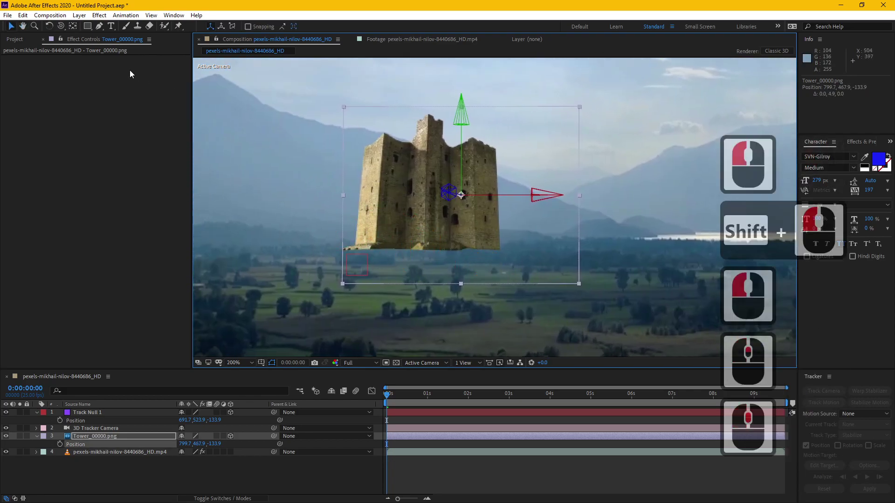
click(103, 32)
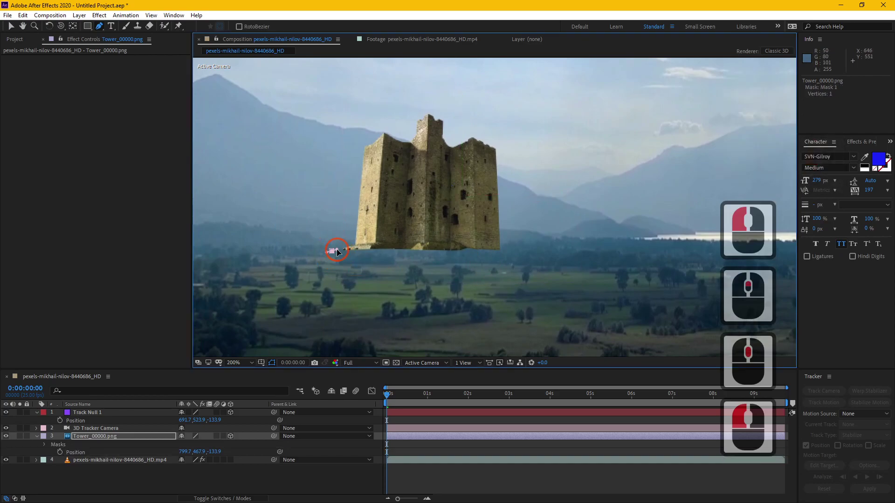
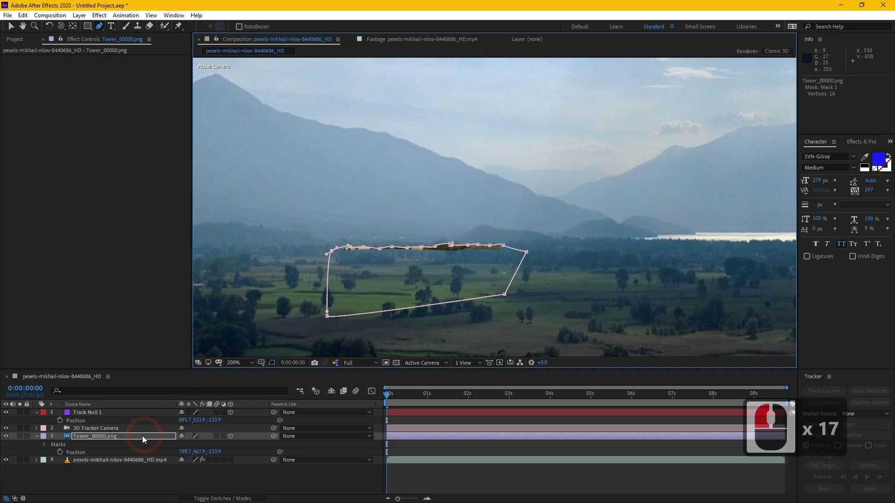
Set the tower's mask to Subtract and reveal Mask Feather to soften its edge
click(128, 440)
key(m)
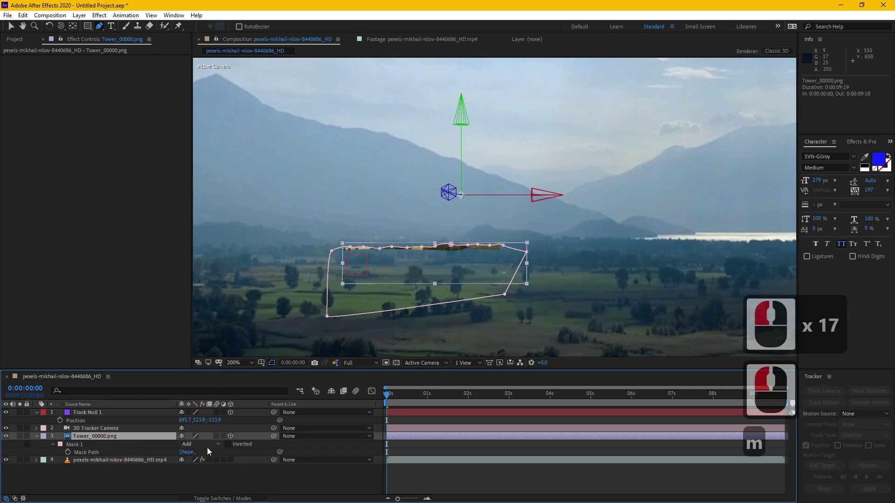
click(212, 448)
click(221, 400)
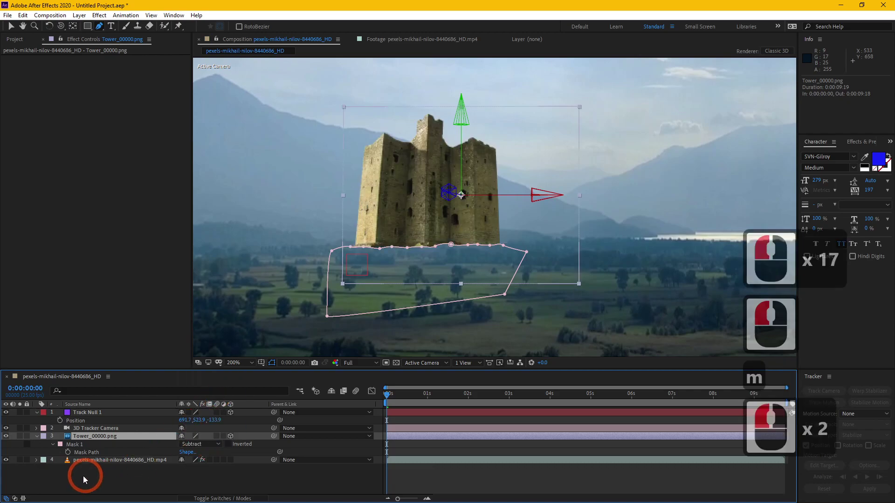
click(57, 448)
click(58, 448)
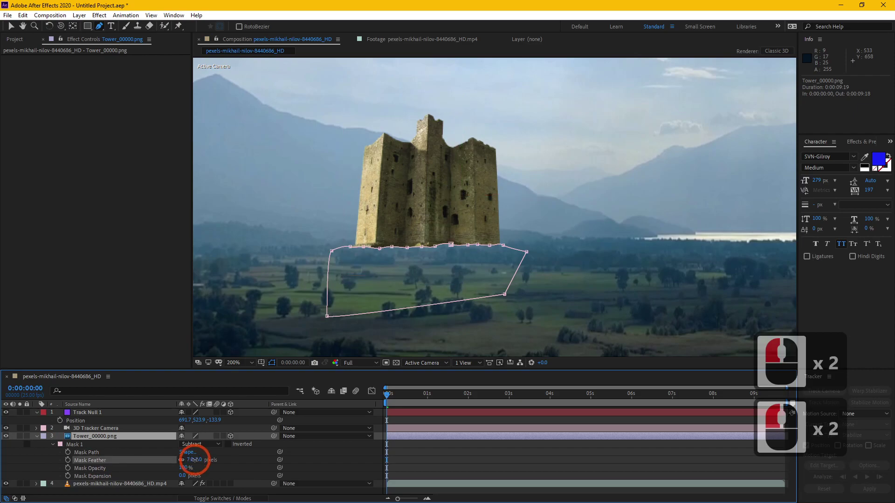
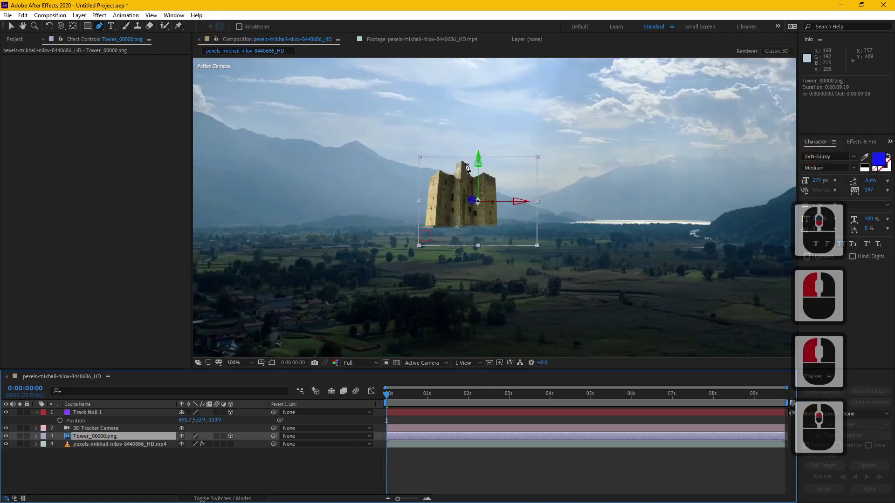
Apply Key Correct > Color Matcher to the tower, targeting the valley clip at 82% strength
click(97, 13)
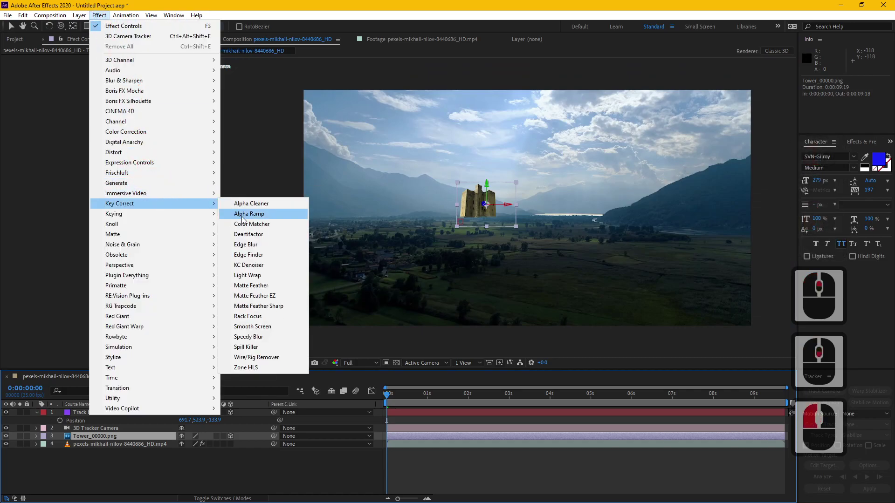
click(254, 227)
click(130, 68)
click(146, 113)
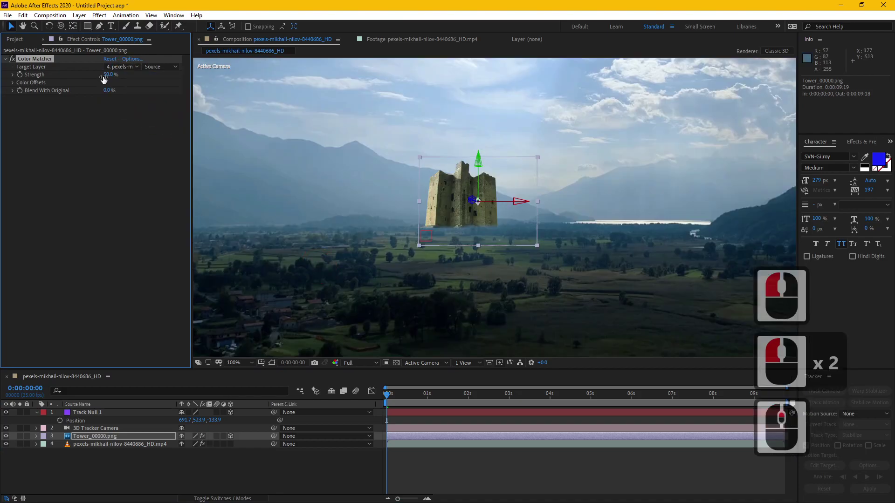
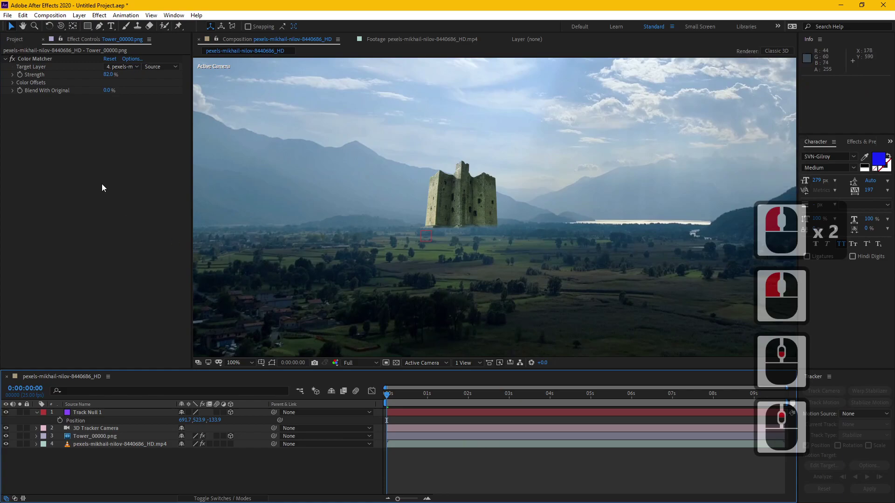
click(105, 176)
click(102, 17)
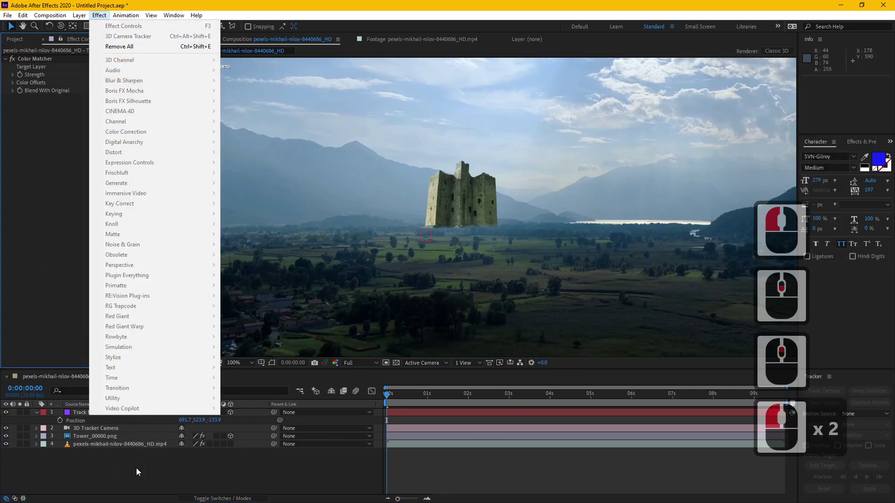
Add a Curves effect to the tower, raise the Blue channel, then return the curve view to RGB
click(112, 438)
click(109, 14)
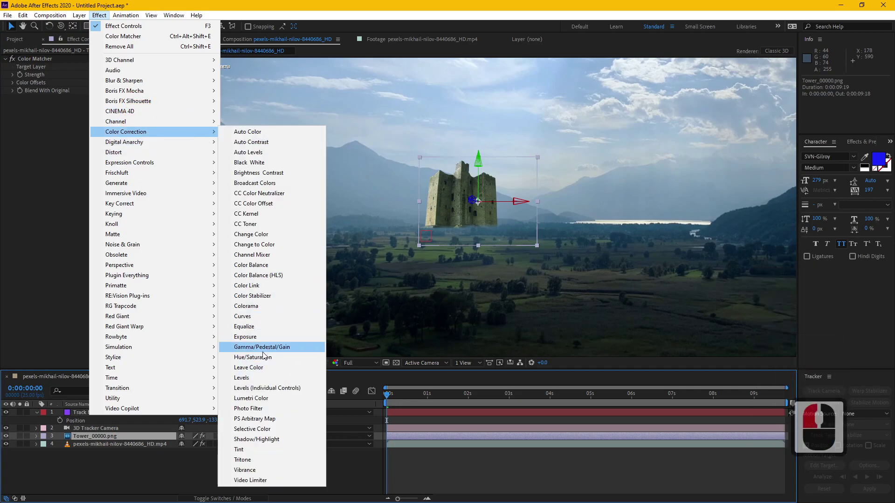
click(267, 312)
click(132, 106)
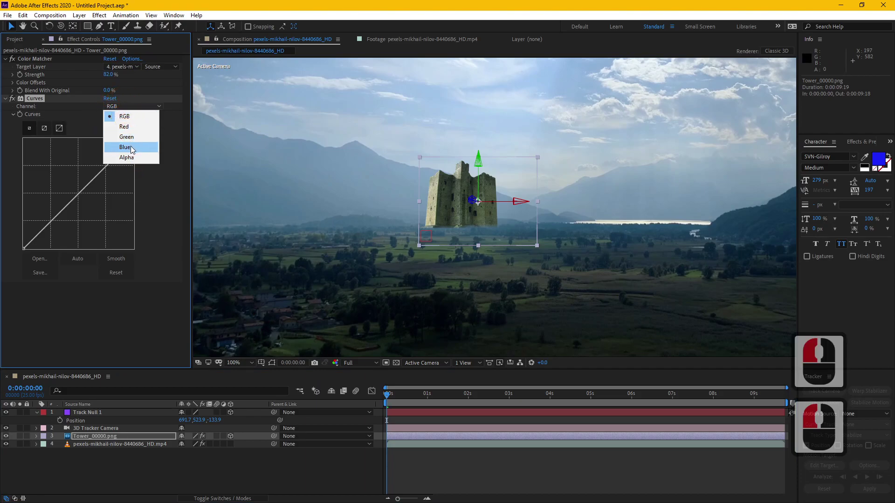
click(135, 148)
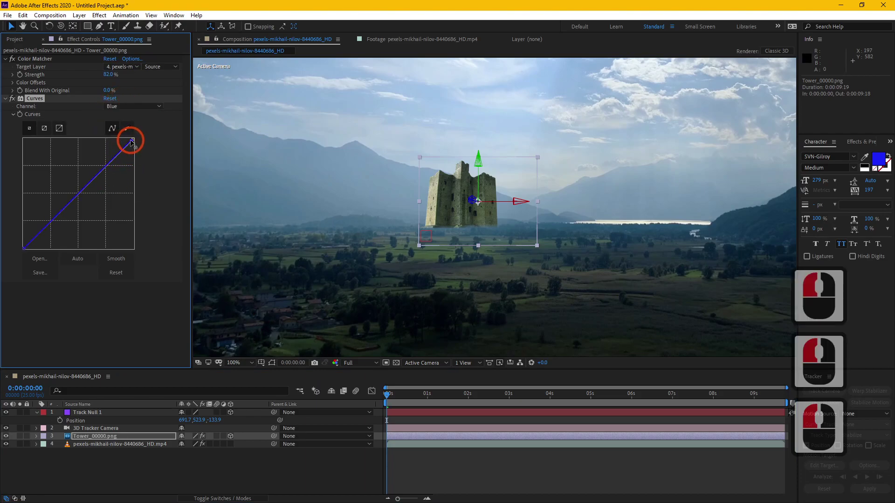
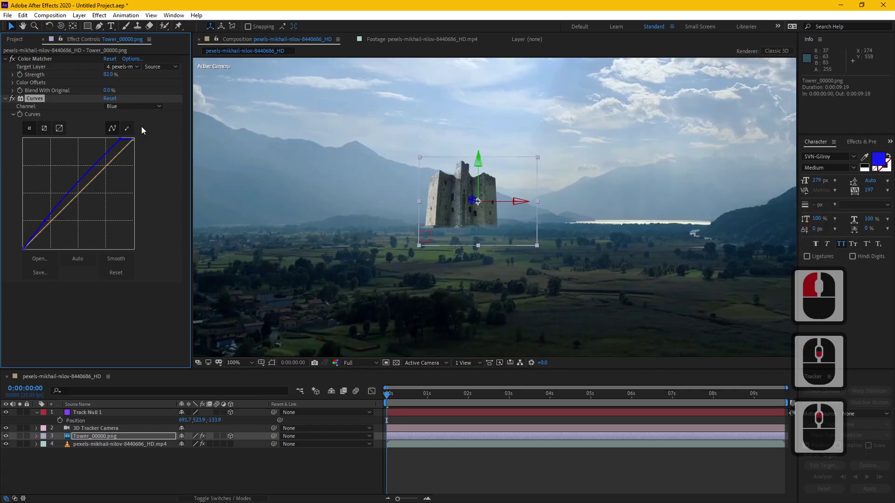
click(143, 110)
click(141, 118)
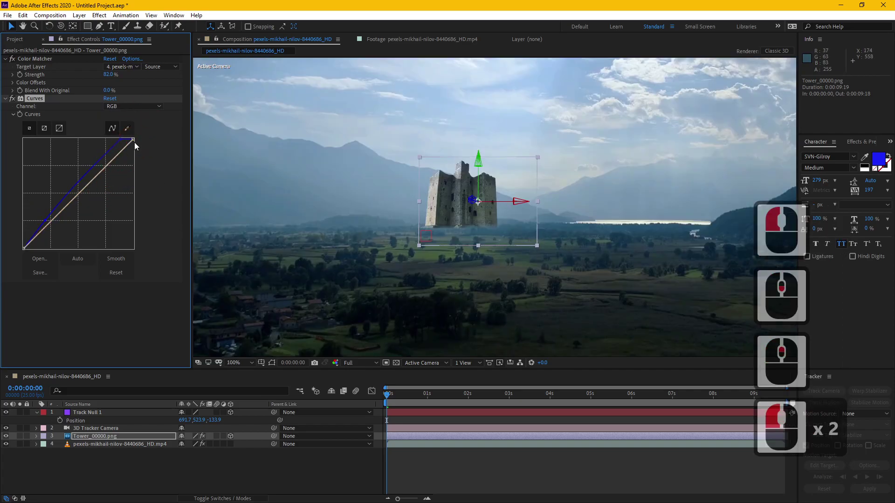
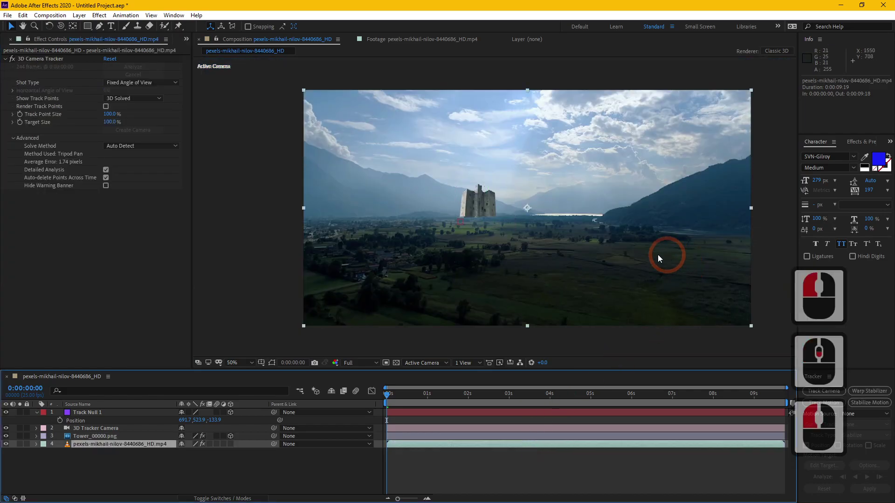
middle_click(587, 268)
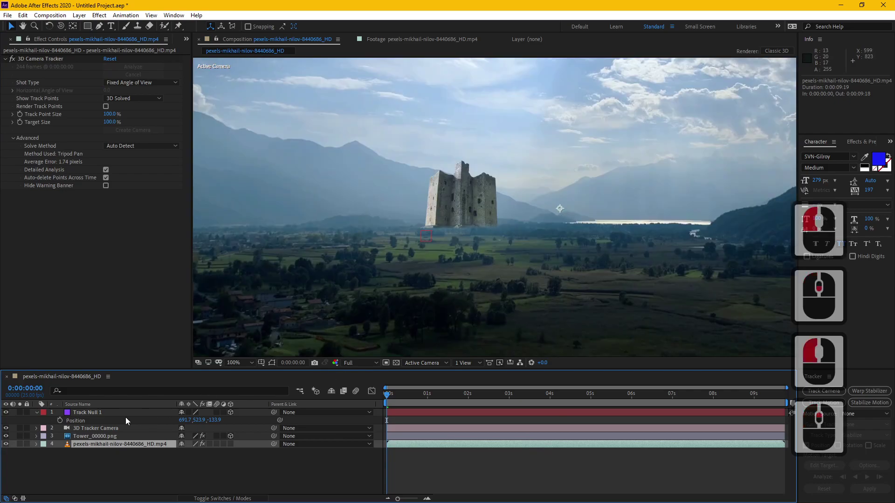
click(105, 438)
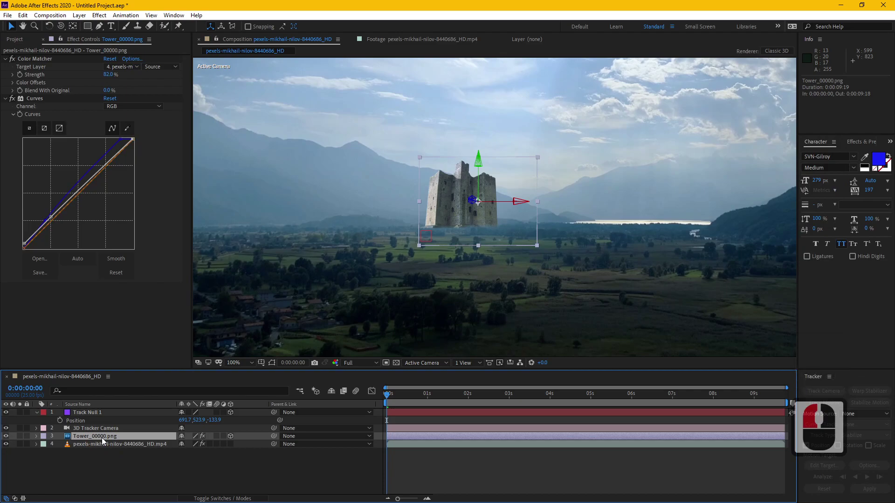
Duplicate the tower, fill it with a sampled hazy mountain colour, and replace its mask with one across the base
key(ctrl+d)
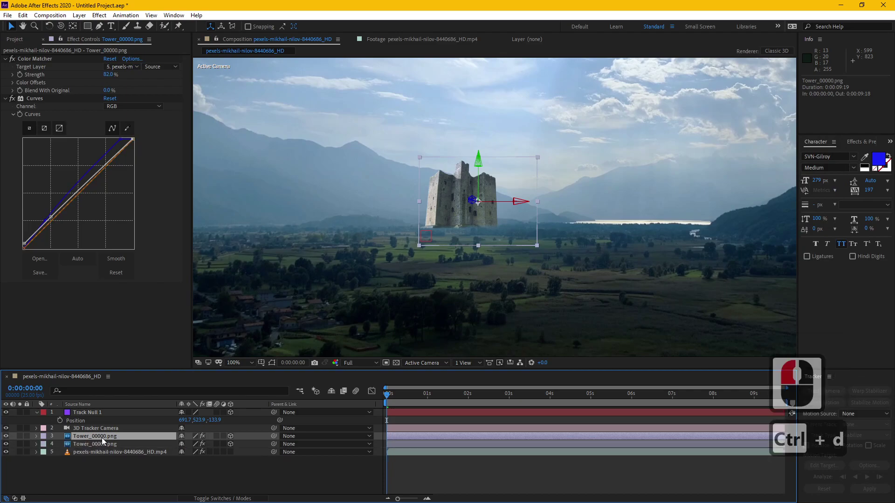
click(106, 439)
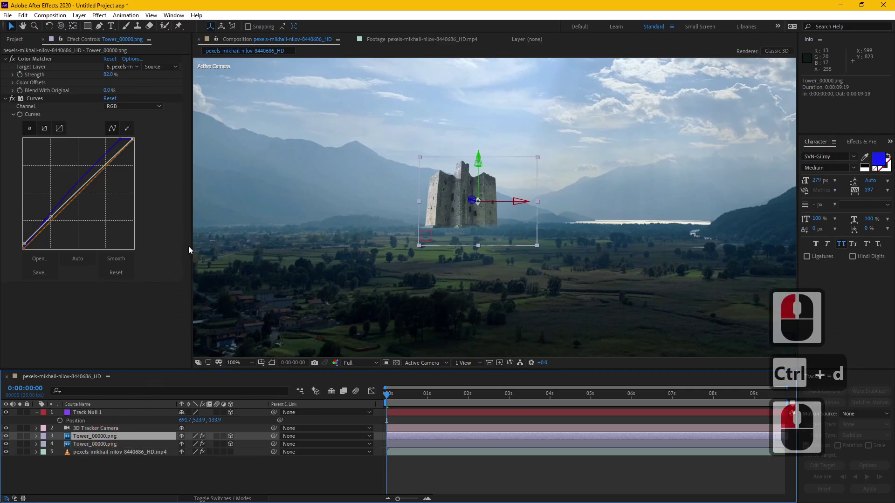
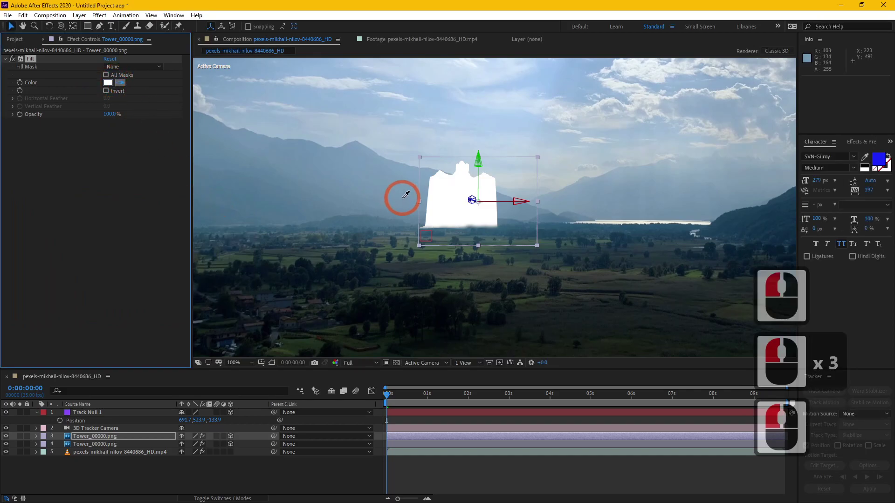
click(406, 199)
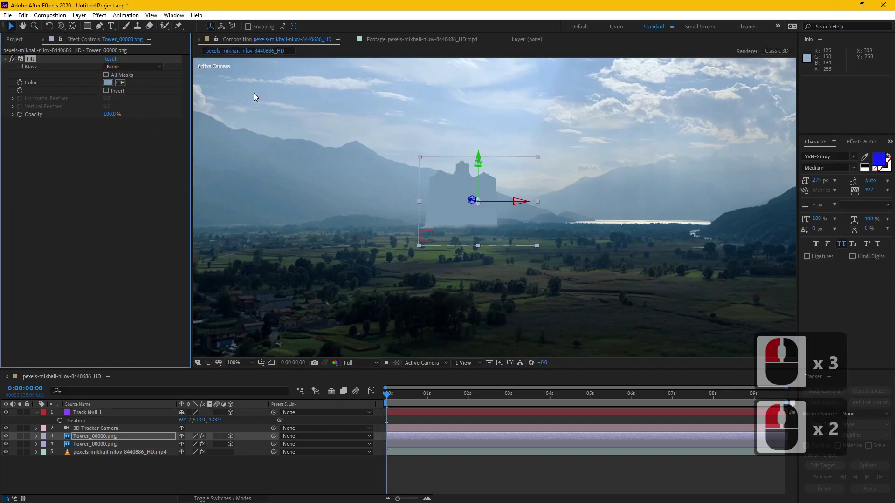
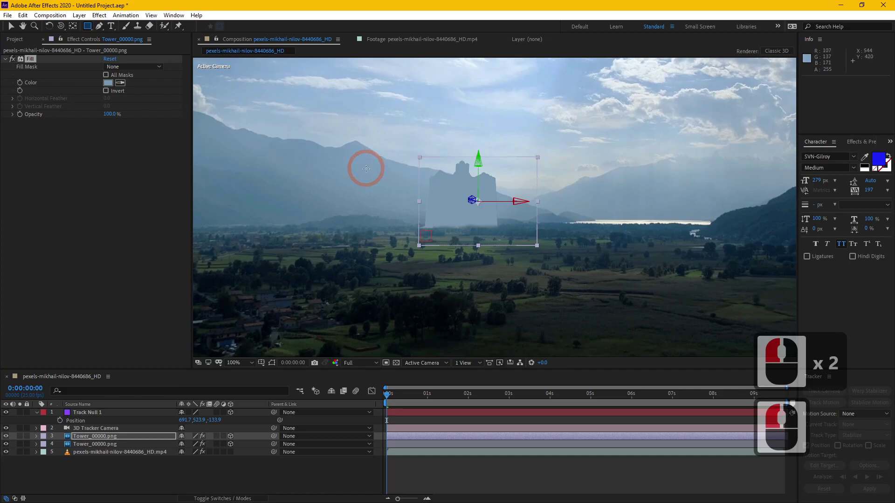
click(135, 438)
key(m)
click(97, 449)
key(Delete)
click(118, 430)
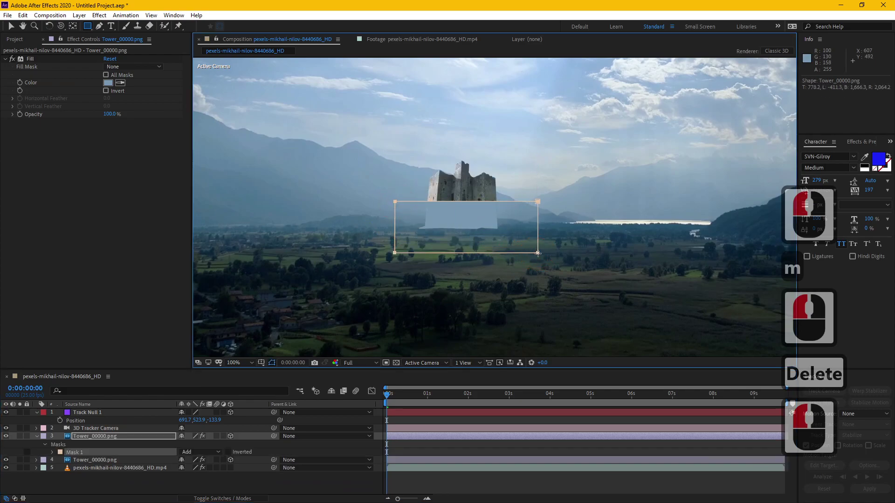
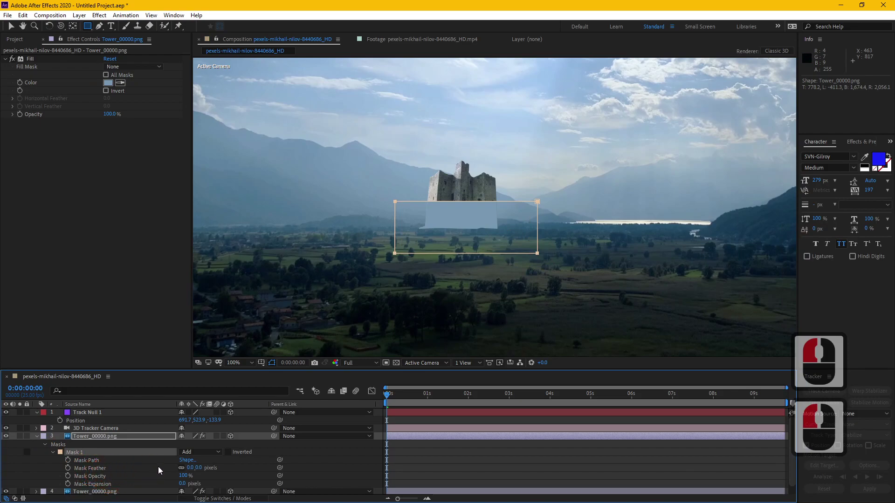
Raise the Mask Feather on the tower copy and set its Opacity to about 36%
click(187, 468)
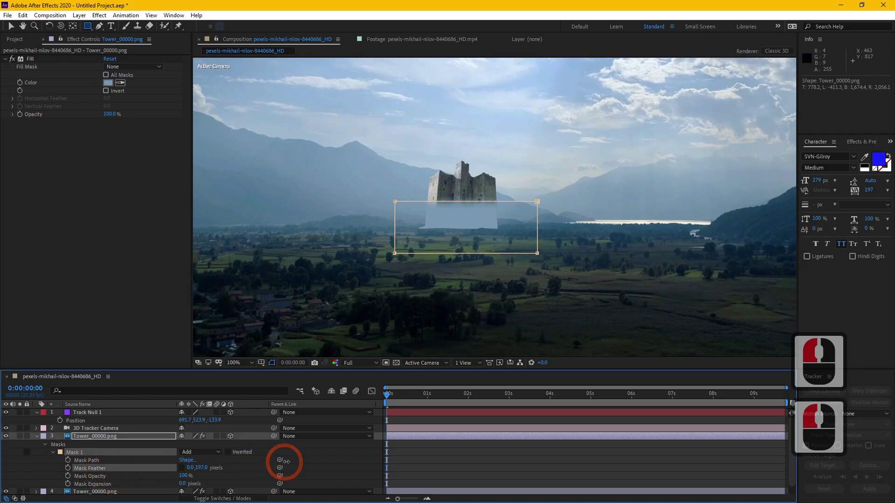
click(340, 459)
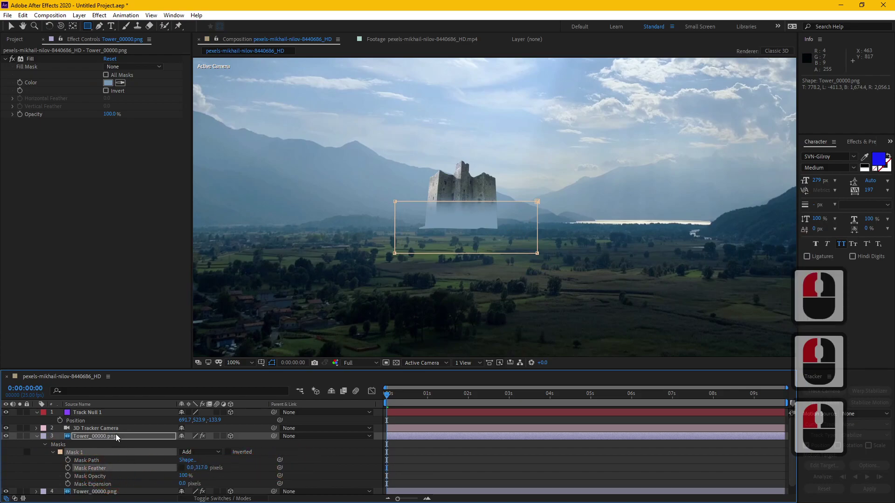
click(120, 434)
key(t)
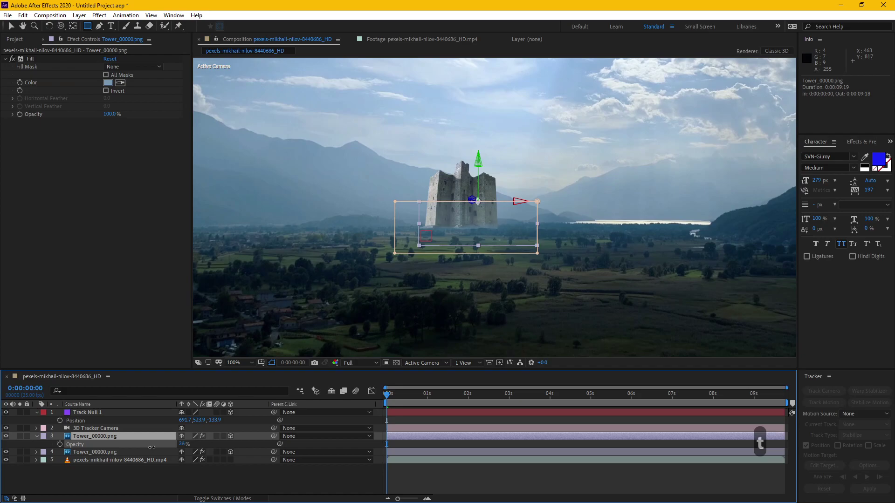
click(158, 450)
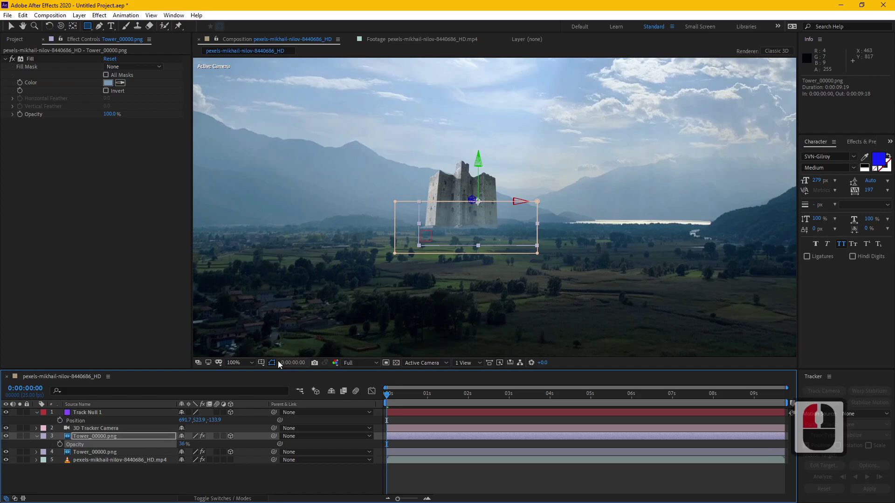
click(275, 362)
click(506, 482)
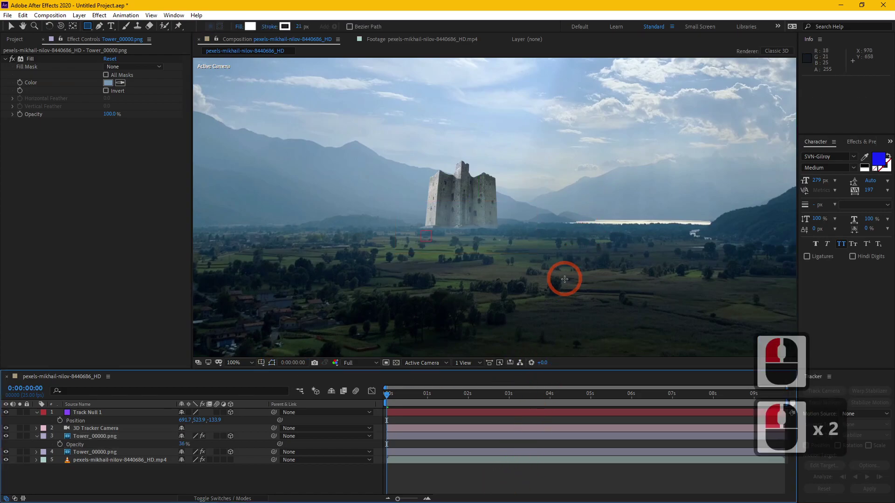
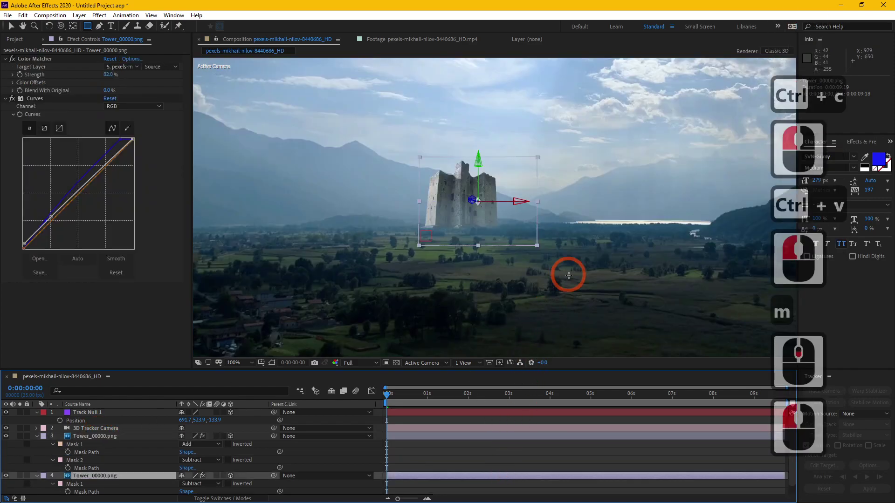
click(551, 421)
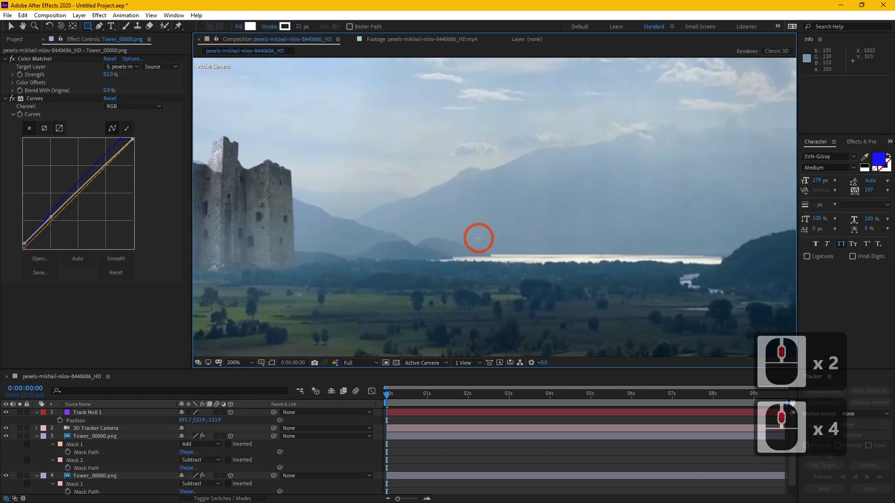
scroll(down, 3)
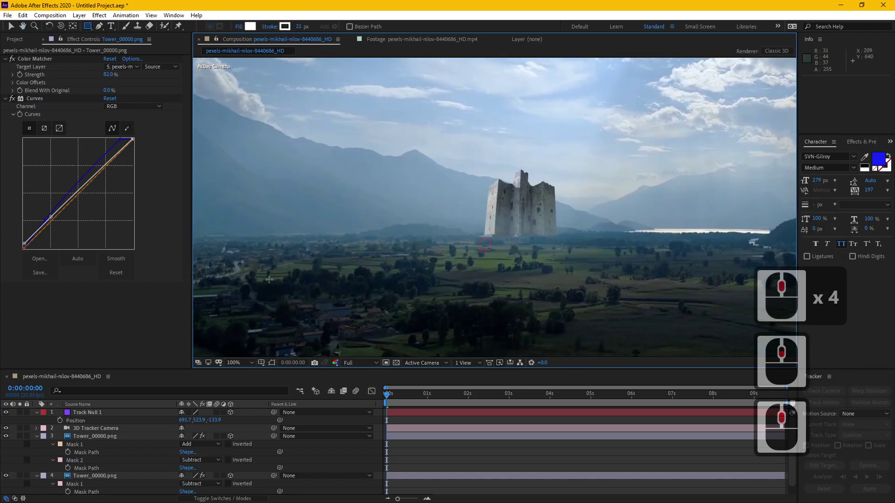
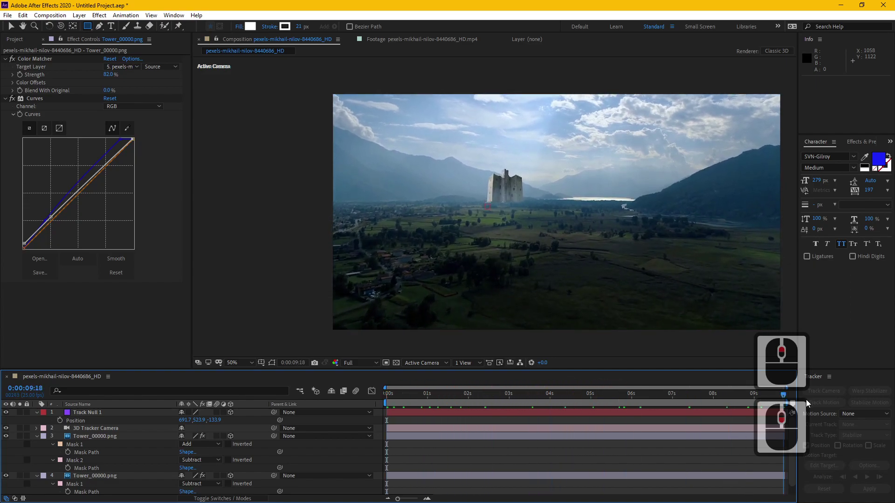
click(300, 409)
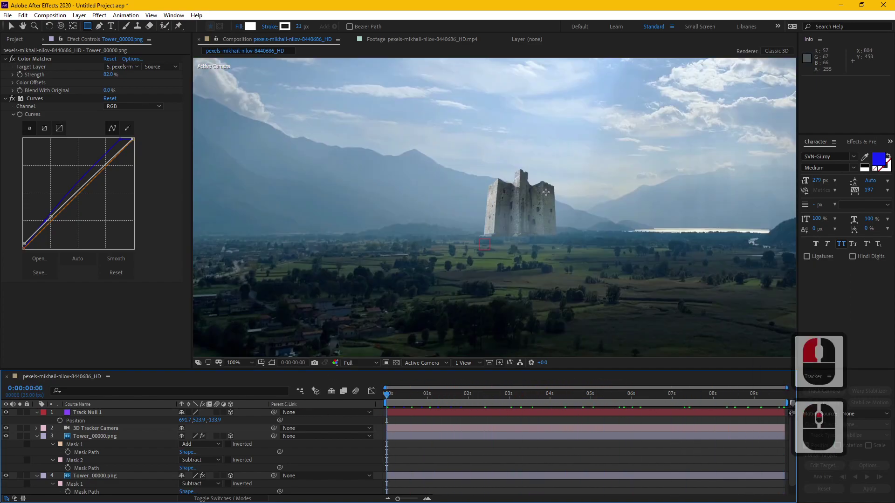
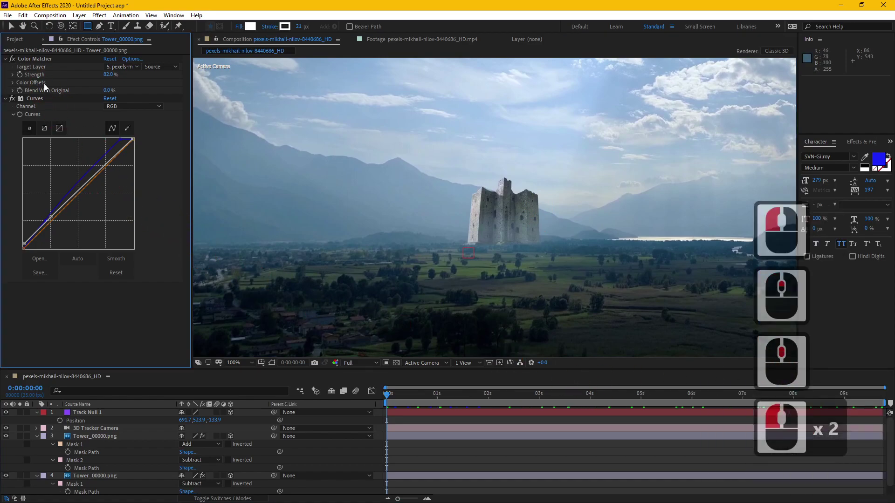
Duplicate the background valley footage layer and rename the copy Shine
click(17, 36)
middle_click(52, 420)
click(42, 438)
double_click(41, 445)
double_click(91, 453)
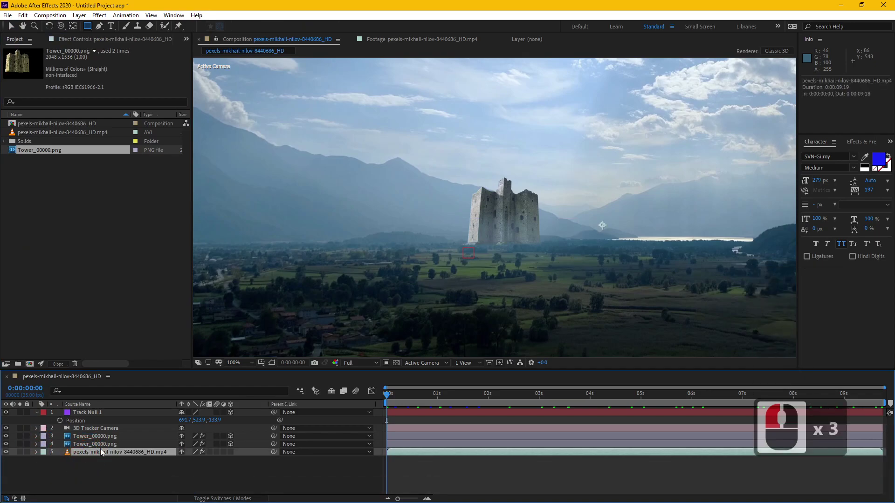
key(ctrl+d)
key(Return)
text(shine)
key(Return)
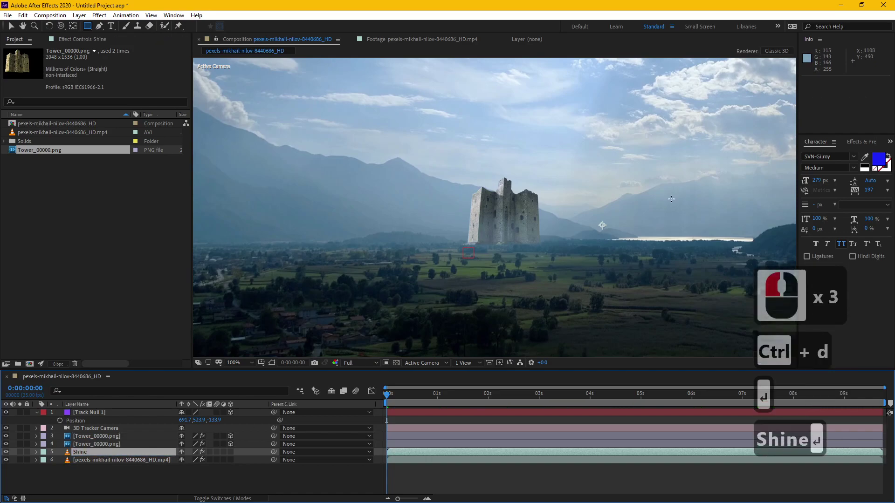
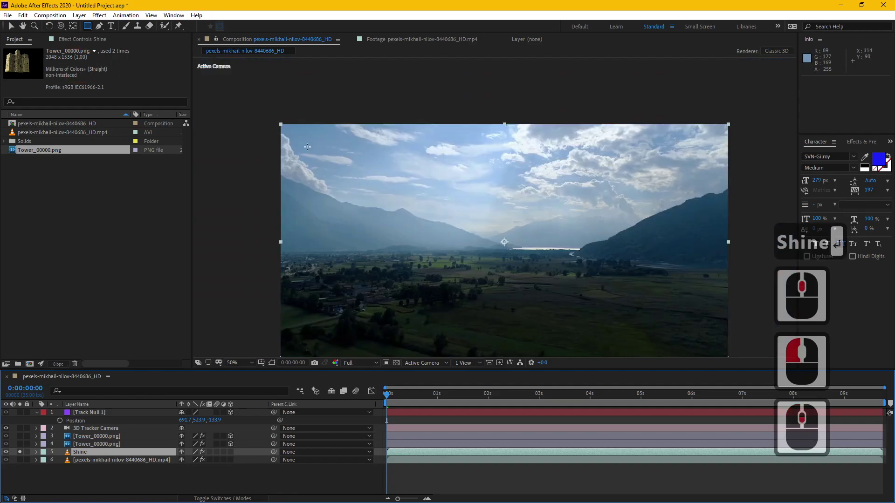
Solo the Shine layer, apply Keying > Extract, and delete its copied 3D Camera Tracker
click(12, 33)
click(103, 16)
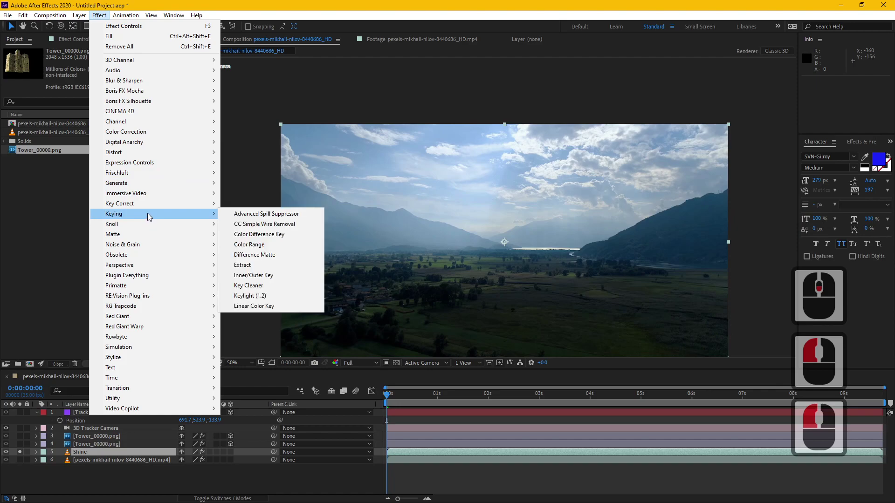
click(247, 263)
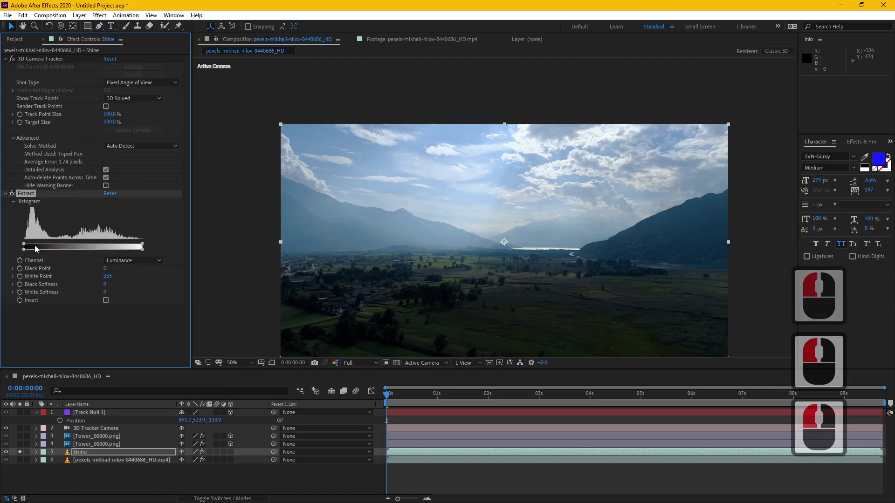
click(34, 63)
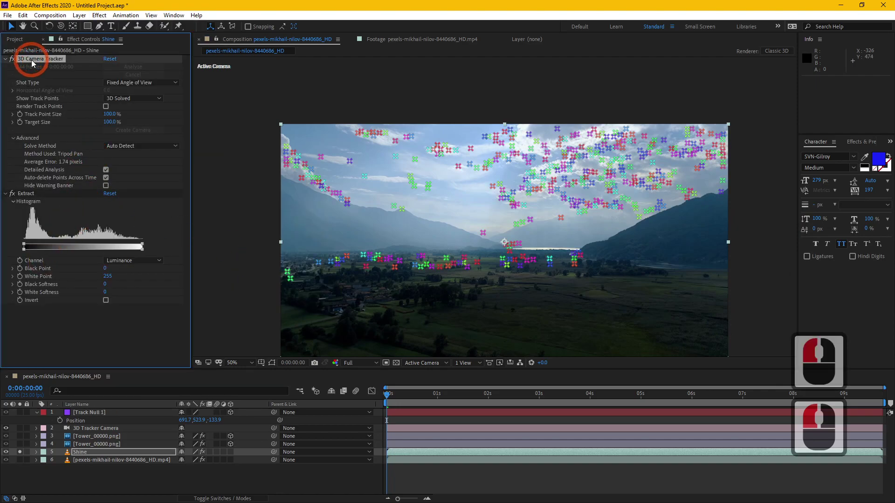
key(Delete)
Raise Extract's Black Point to about 211 to keep only bright clouds, check another frame, then unsolo all layers
click(33, 60)
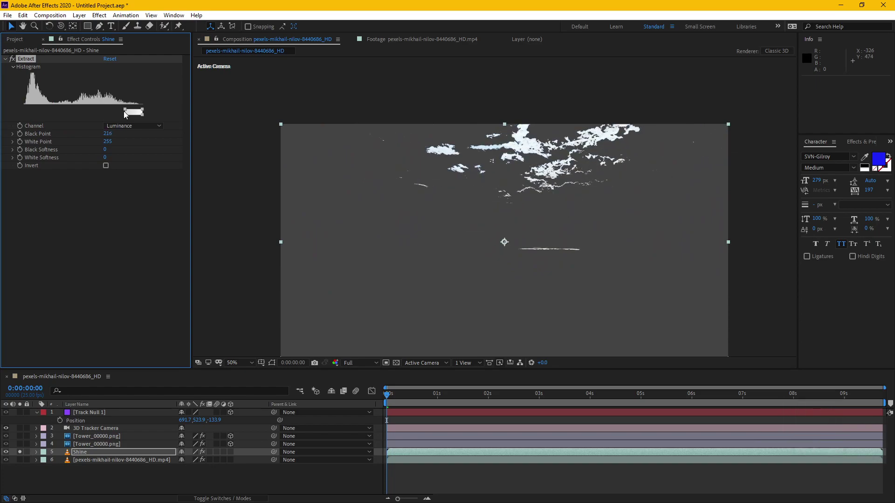
click(125, 115)
click(399, 362)
click(399, 361)
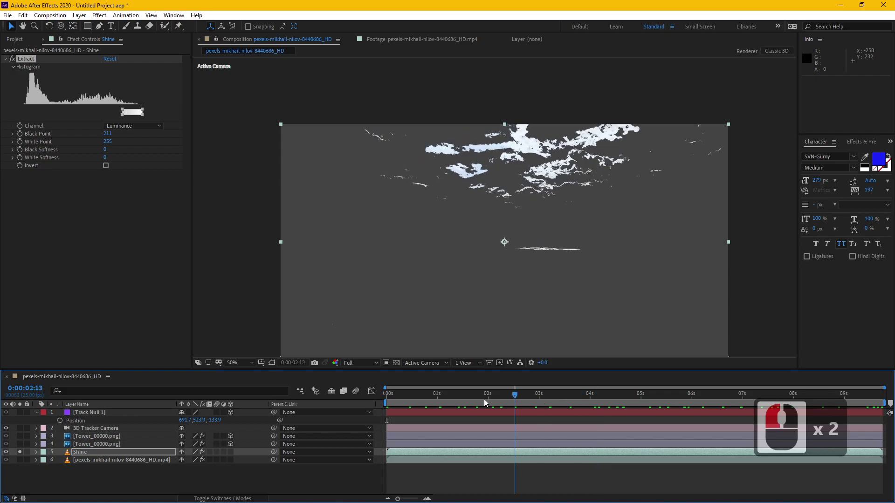
click(287, 405)
click(22, 456)
double_click(88, 453)
click(102, 21)
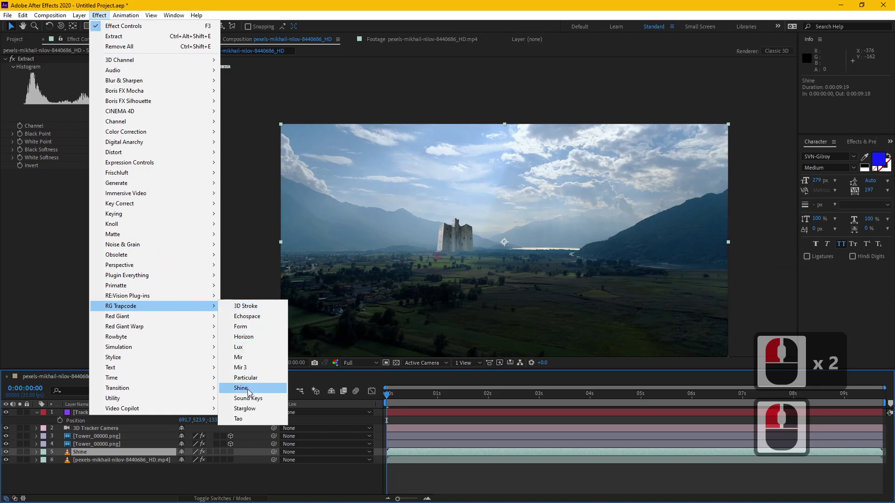
Apply Trapcode Shine, place the ray source above the sky and recolour the ray shadows
click(253, 390)
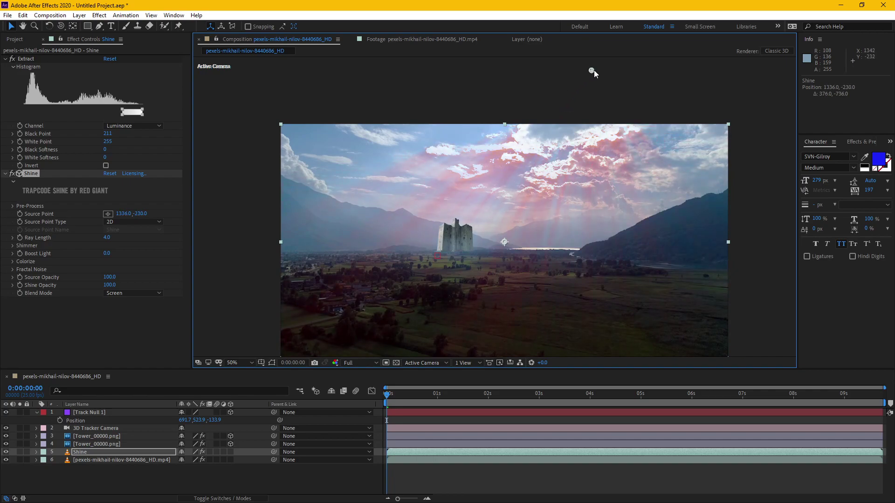
drag(608, 75, 16, 264)
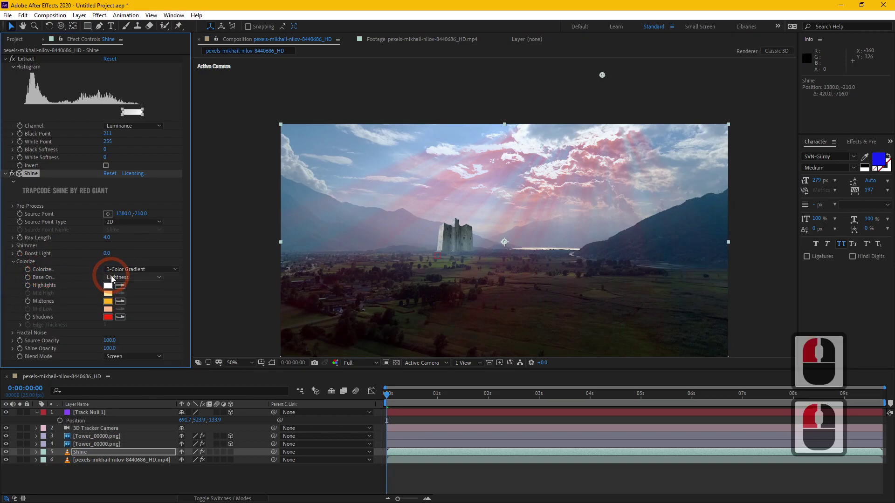
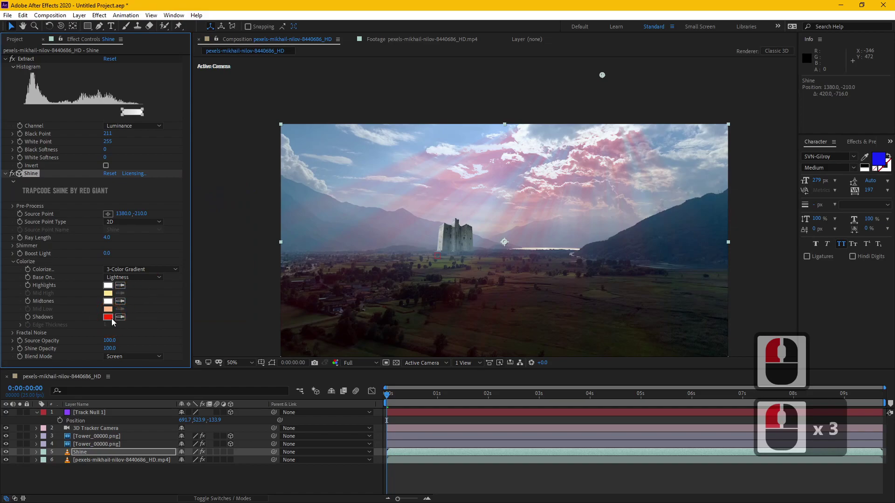
click(126, 317)
click(381, 157)
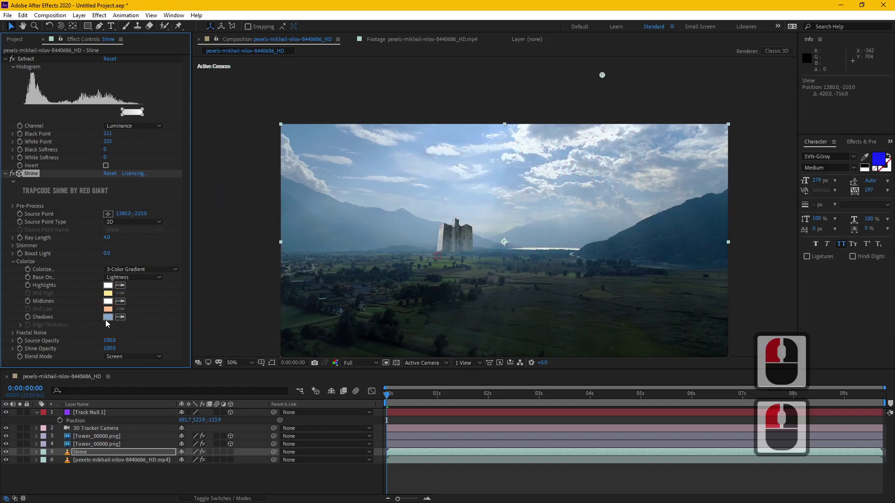
Set the Shine layer's blending mode to Add
click(112, 318)
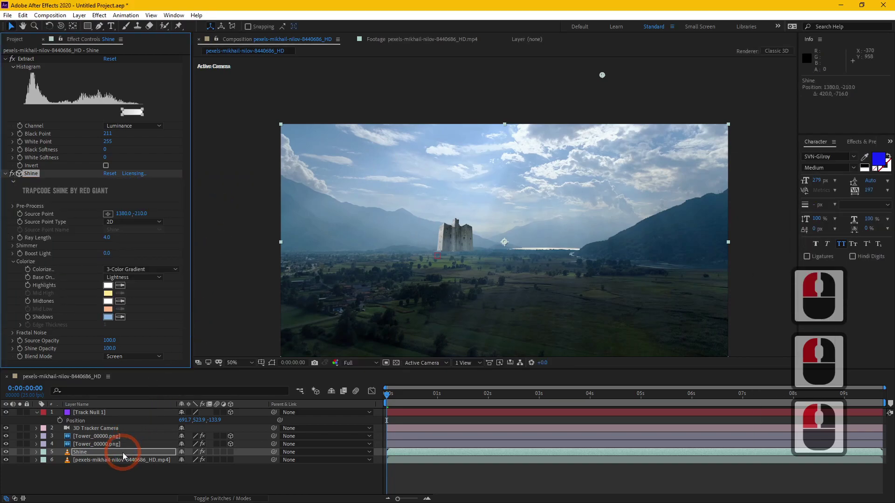
double_click(125, 456)
key(F4)
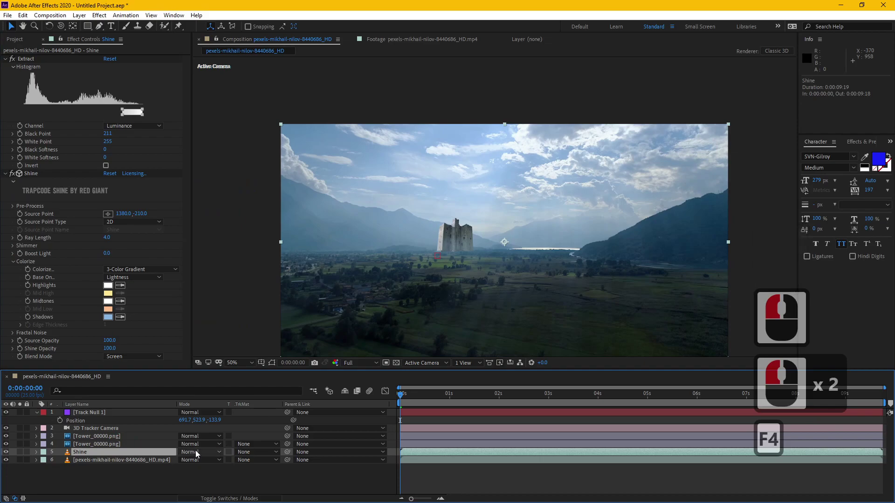
click(200, 451)
click(212, 140)
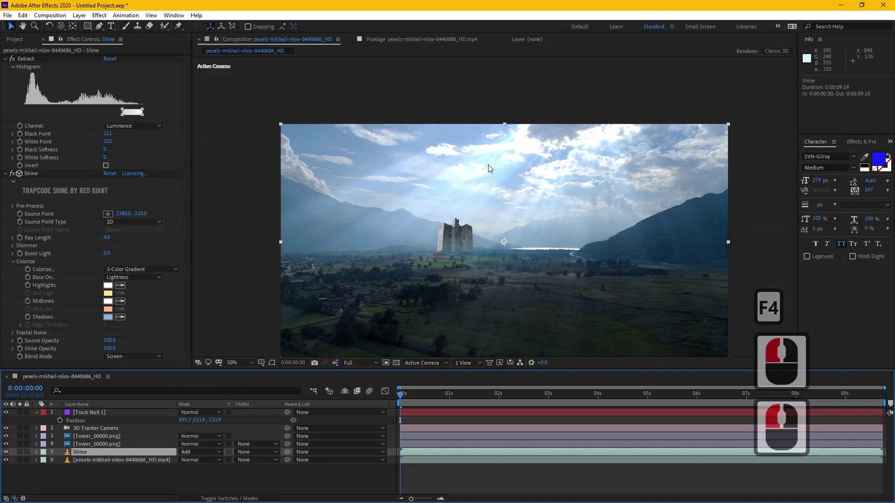
Reposition the ray source, adjust the ray length and boost the ray brightness
click(40, 175)
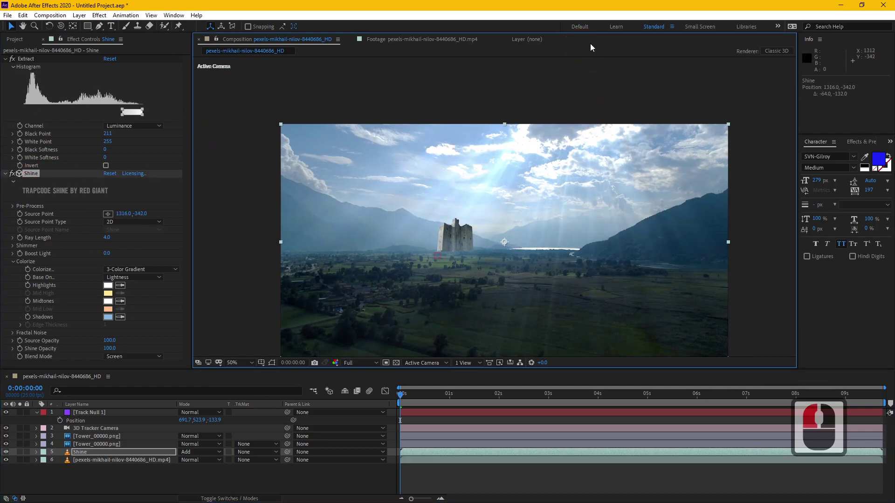
click(596, 43)
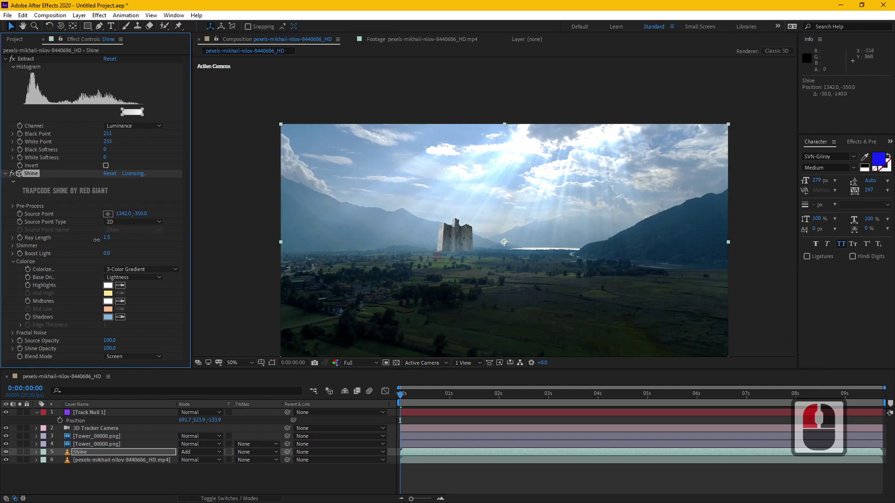
click(102, 242)
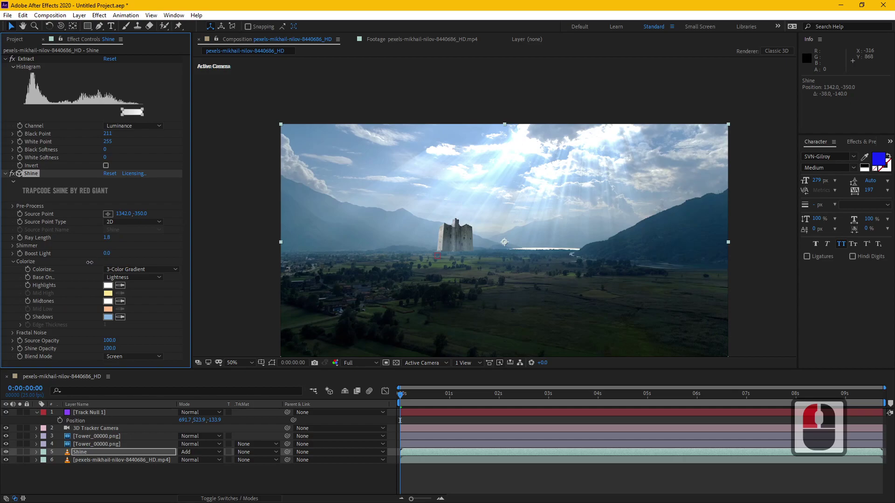
click(98, 262)
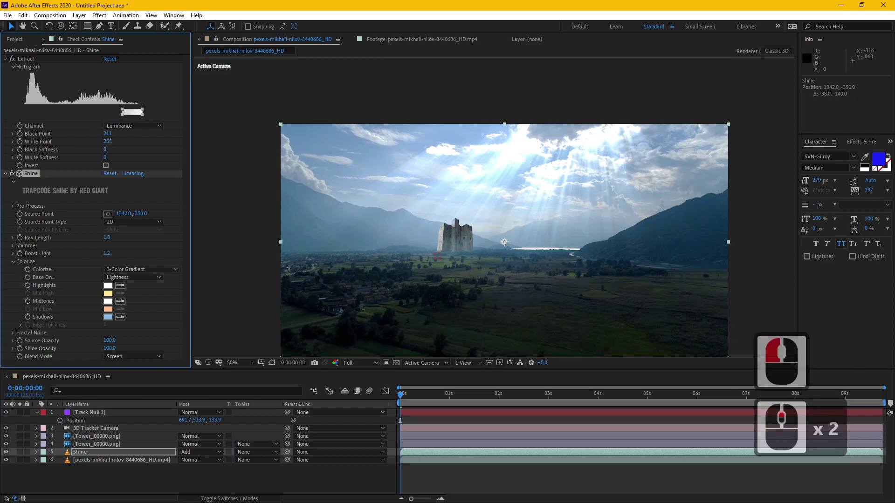
Lower Shine's Black Point from 235 to 231 so more sky emits rays
click(139, 114)
click(131, 117)
middle_click(131, 116)
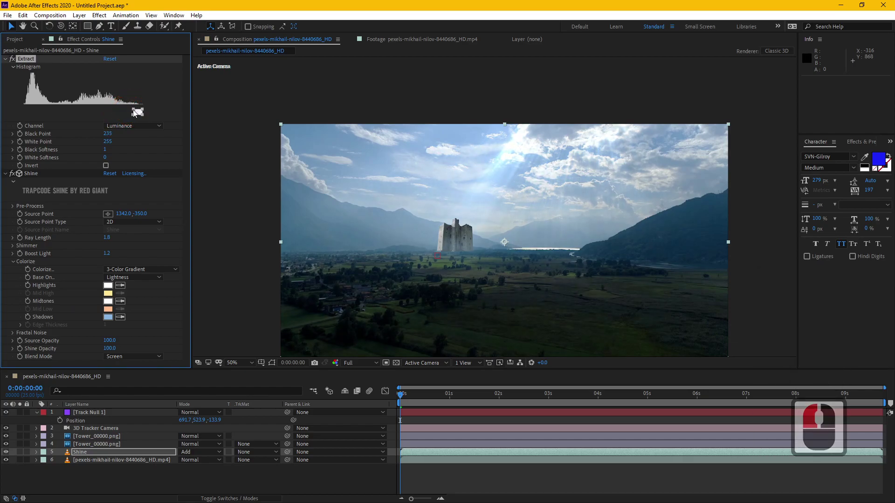
click(135, 113)
middle_click(573, 297)
middle_click(573, 297)
middle_click(574, 295)
middle_click(580, 255)
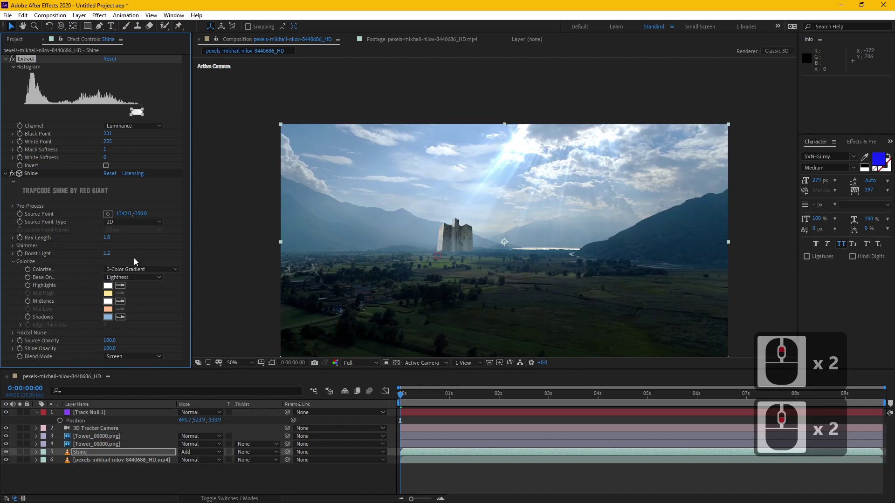
Enable Shine's fractal noise and inspect the extracted highlights up close
click(16, 337)
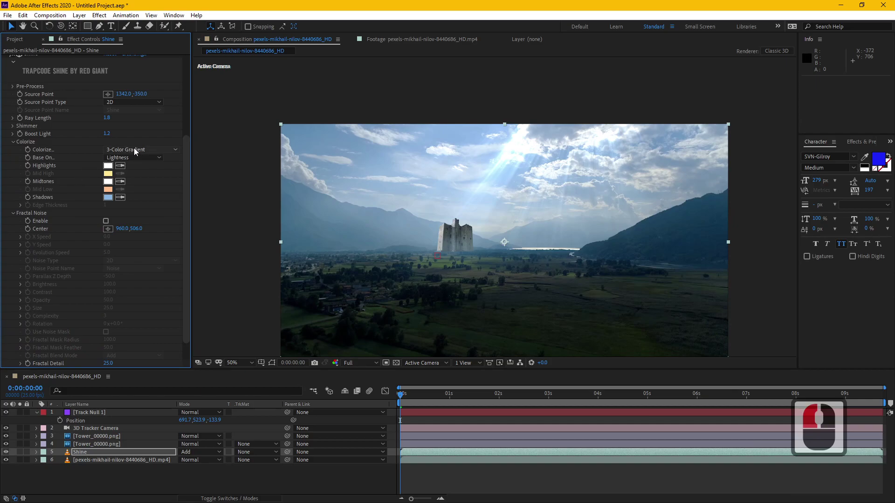
click(109, 222)
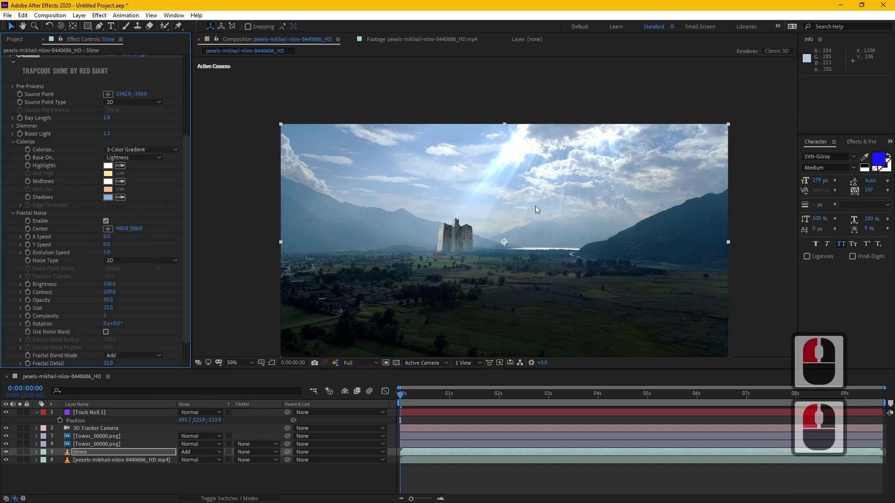
middle_click(523, 227)
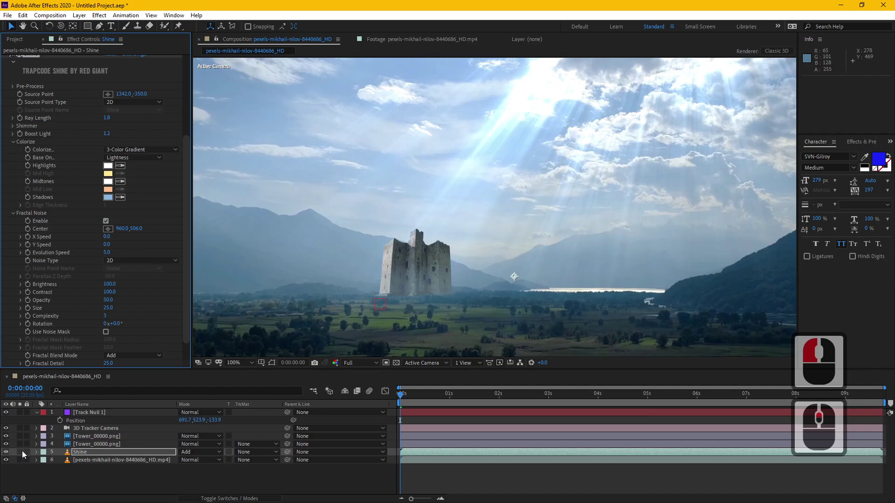
click(26, 452)
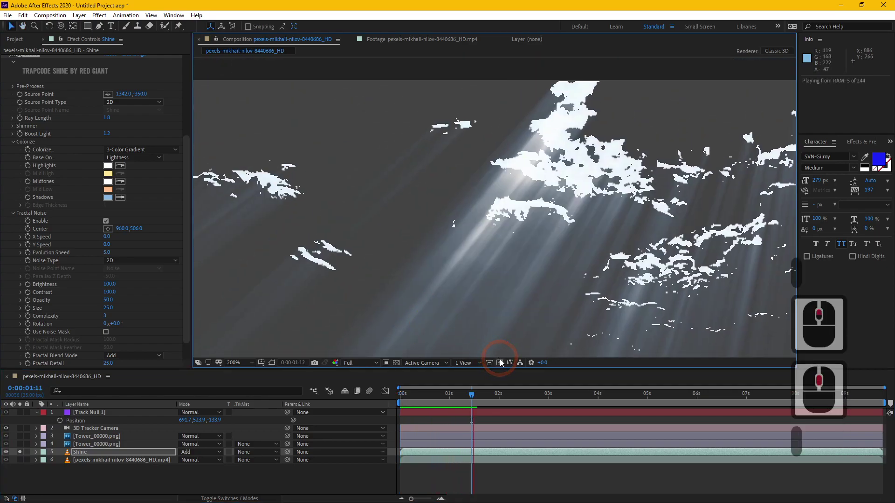
middle_click(508, 362)
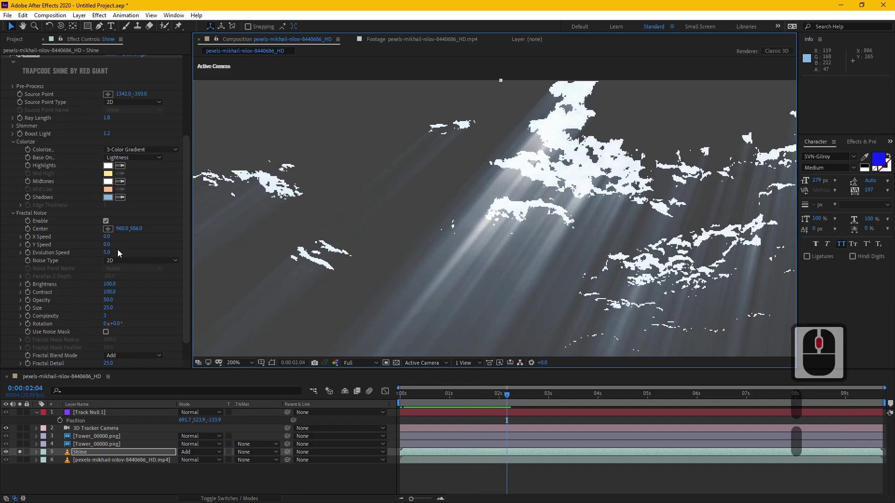
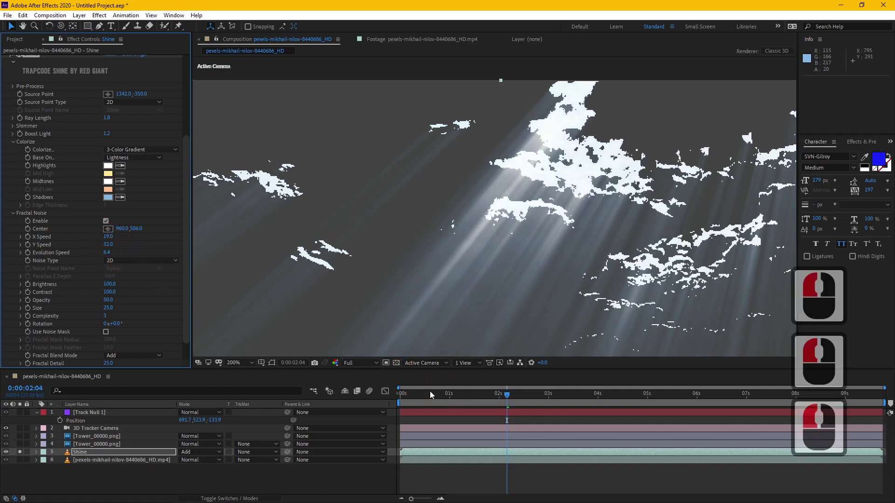
Set fractal noise X speed 8, Y speed 16, complexity 4, contrast 321, detail 31.3 and return to the full composite
double_click(434, 391)
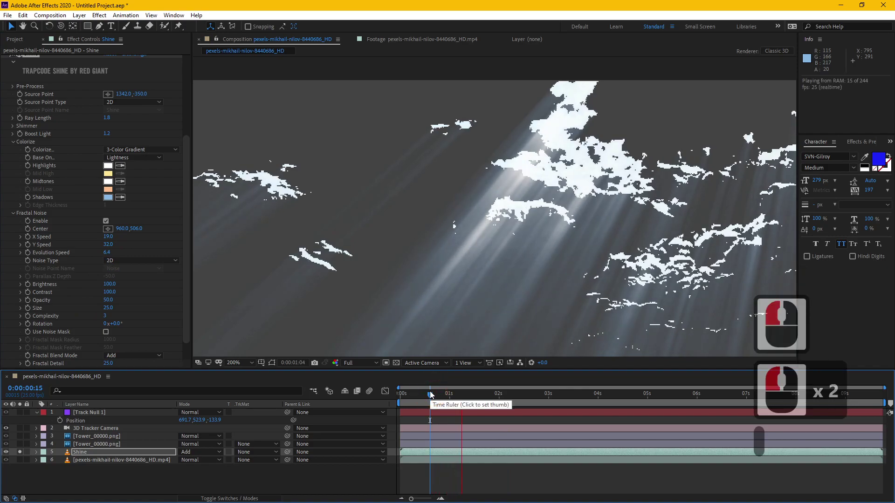
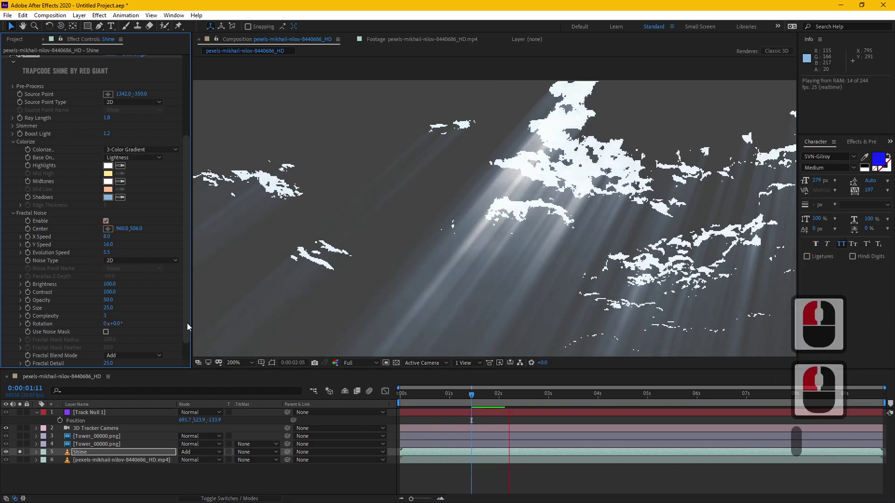
middle_click(149, 289)
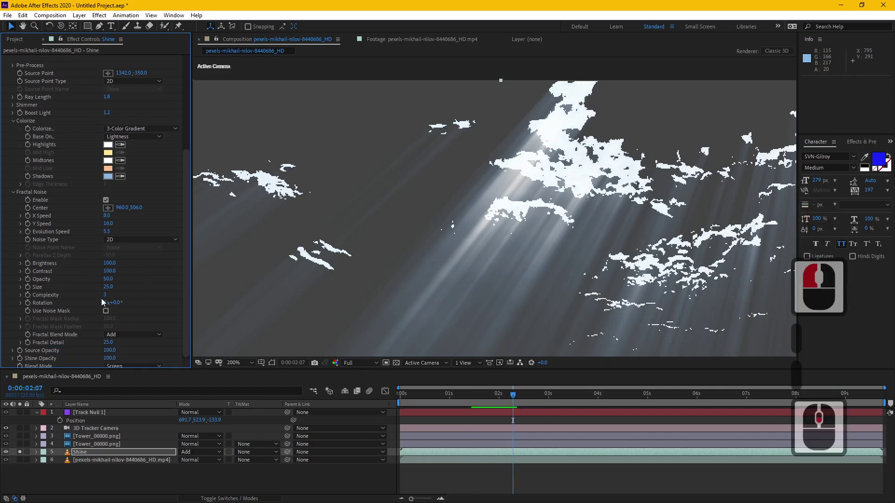
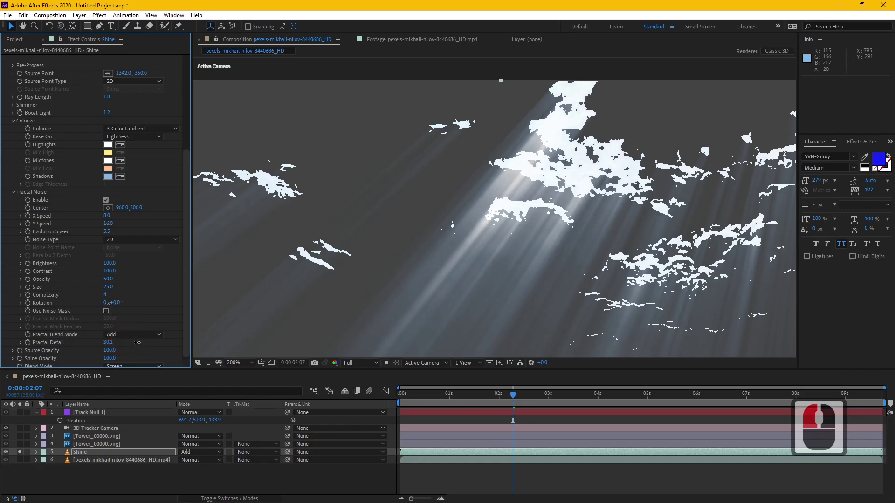
click(144, 343)
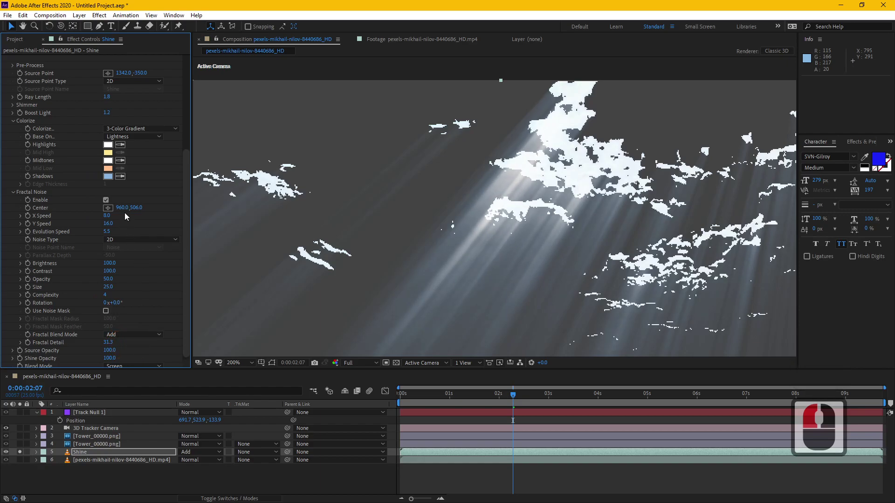
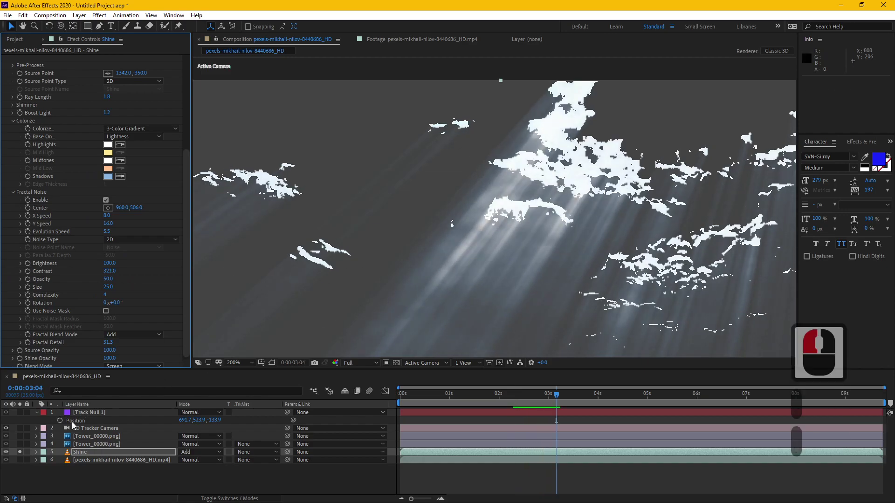
click(23, 453)
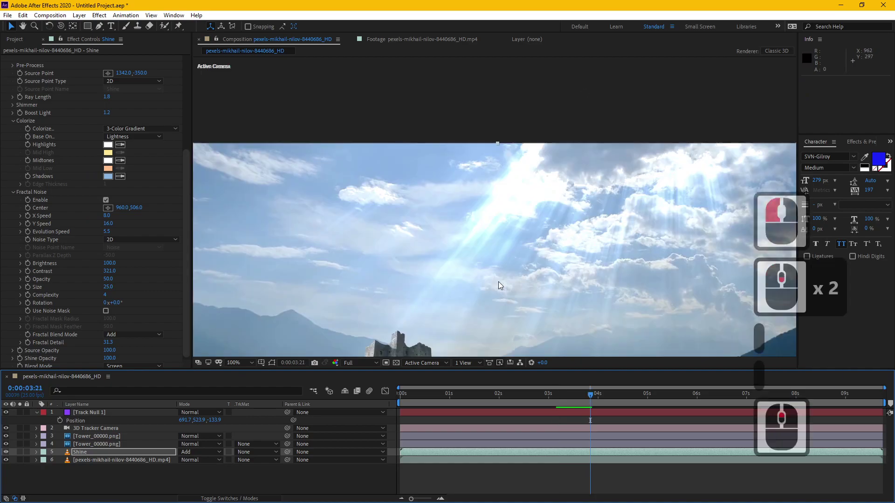
Collapse Fractal Noise and Colorize, set Shimmer Amount to 48 and recentre the viewer
click(19, 193)
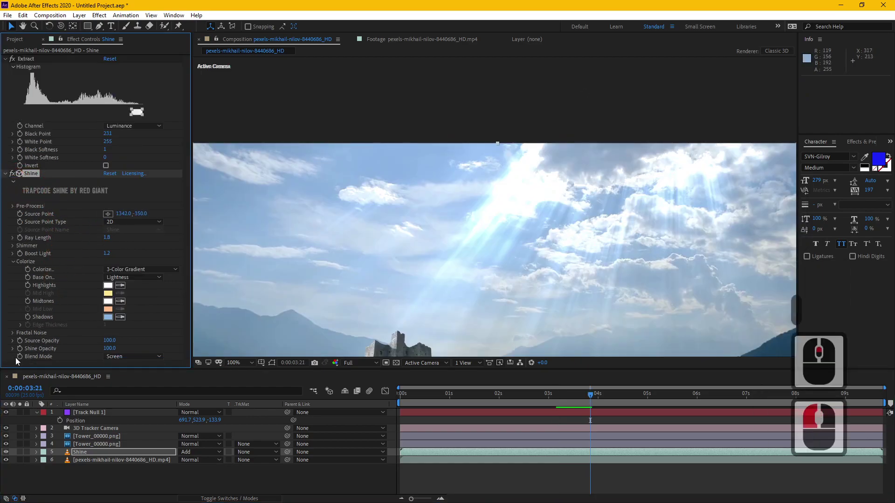
middle_click(19, 269)
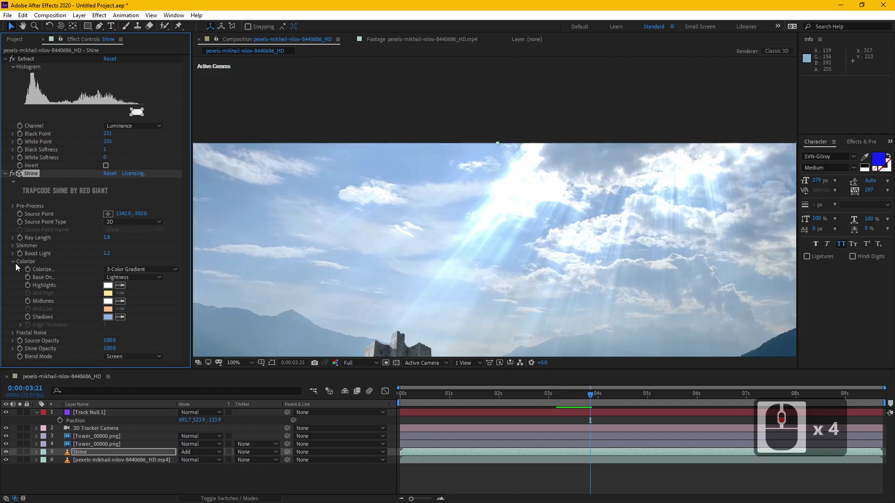
click(17, 264)
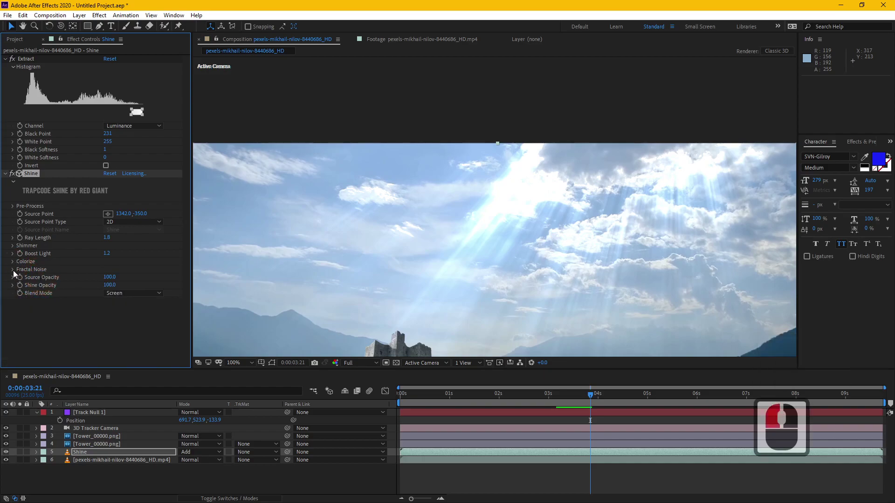
click(17, 274)
click(17, 213)
click(16, 246)
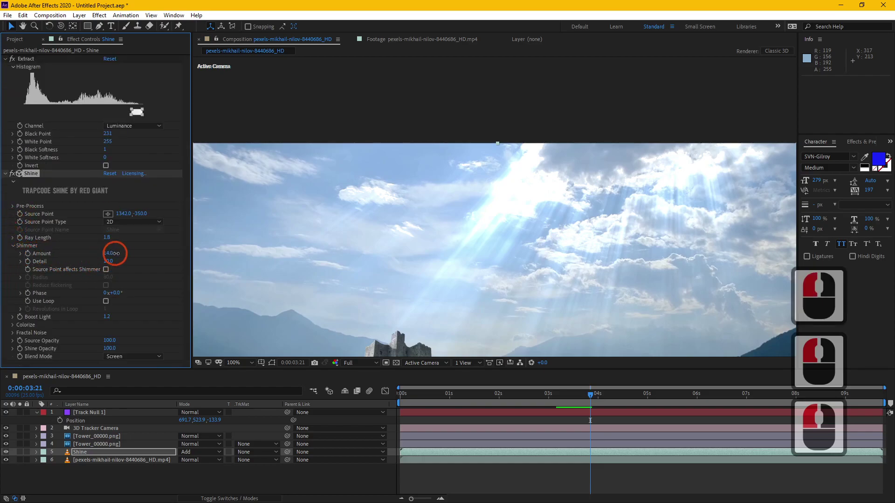
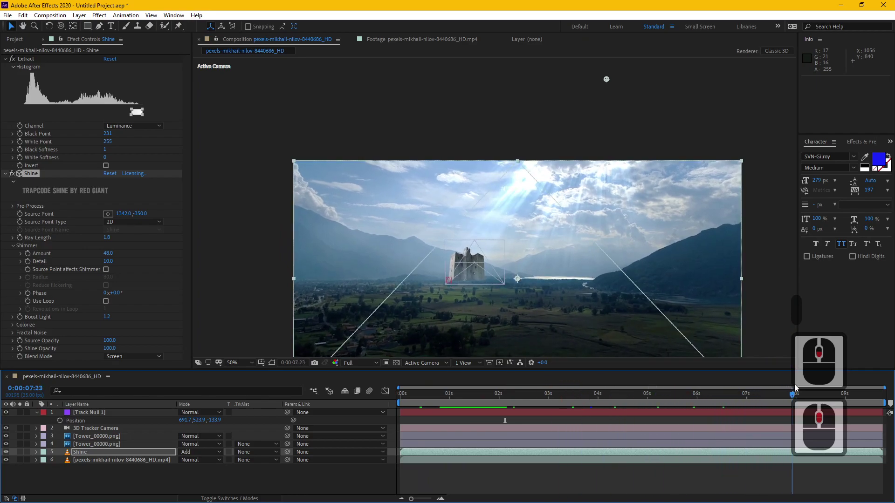
click(805, 381)
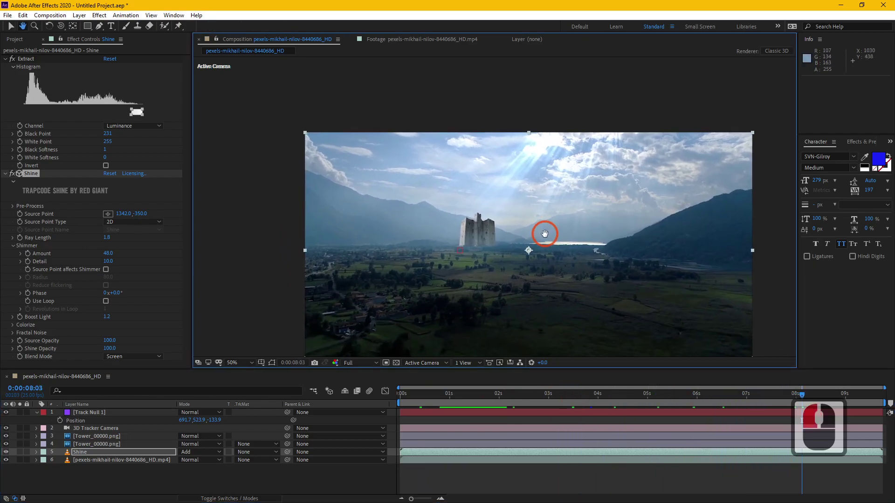
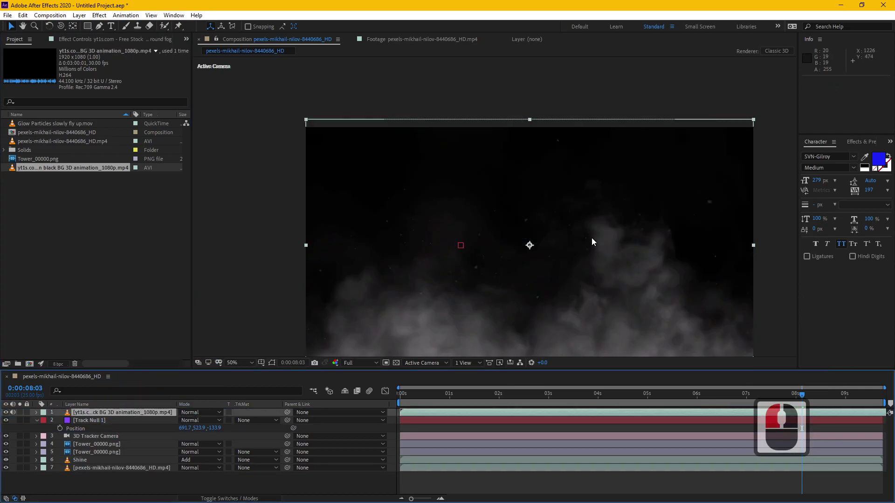
Blend the fog layer with Screen mode and reveal its opacity
click(596, 238)
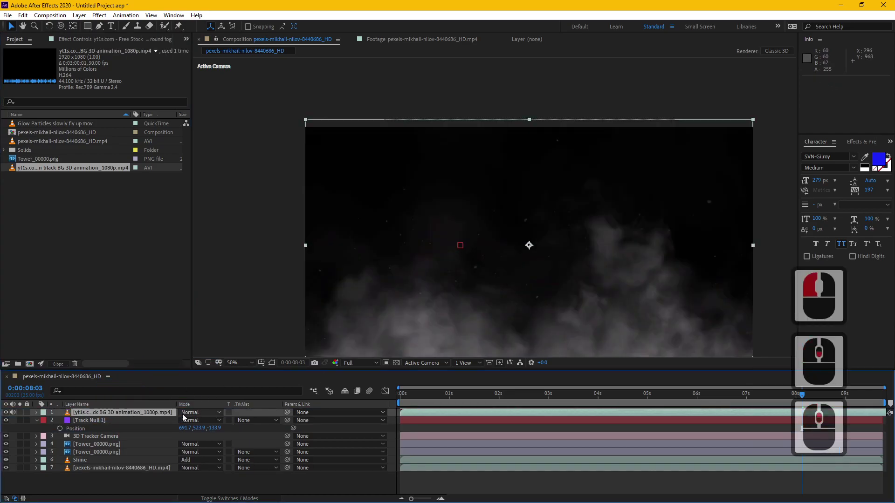
click(190, 417)
click(251, 132)
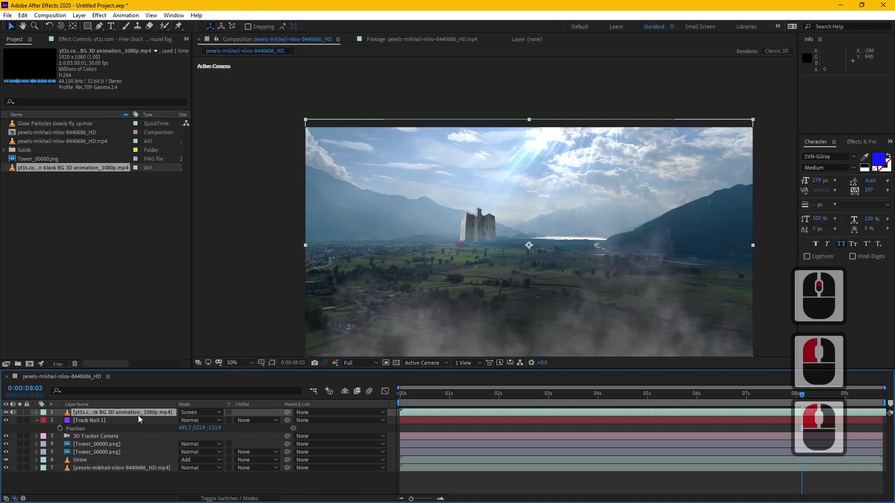
key(t)
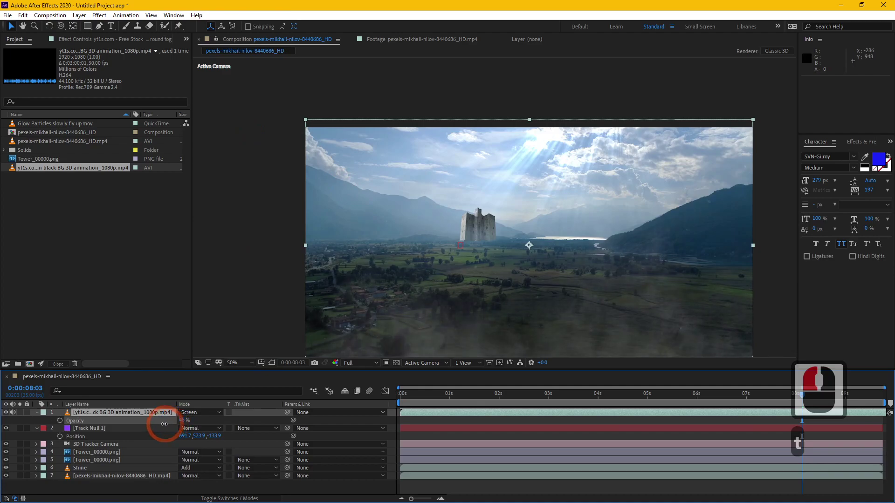
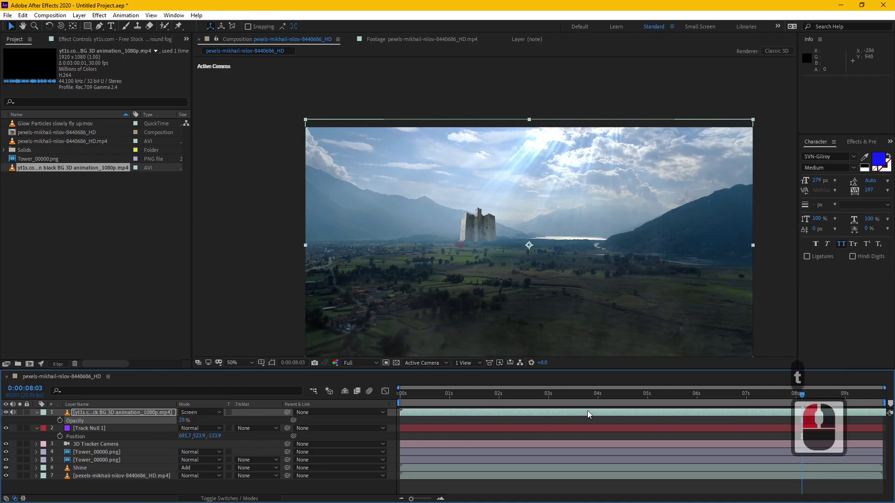
Set the fog layer's opacity to 28% and preview the shot with the fog
click(450, 417)
click(404, 395)
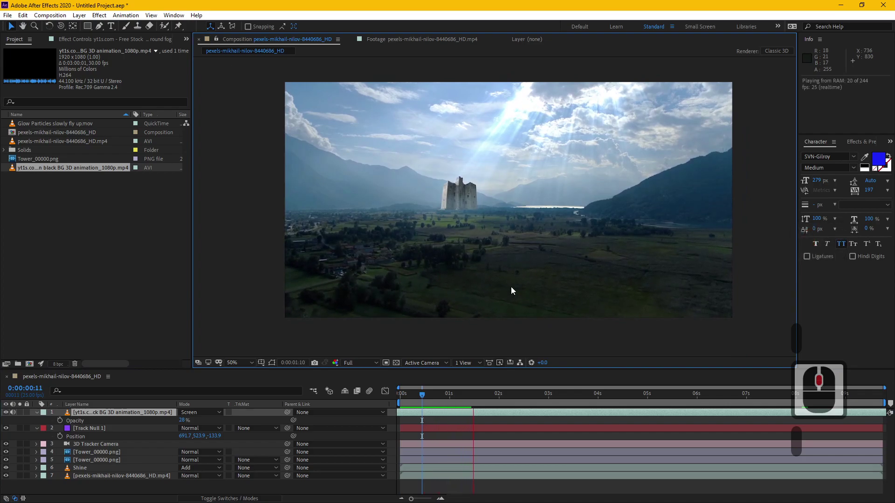
click(471, 398)
click(423, 389)
drag(401, 400, 421, 390)
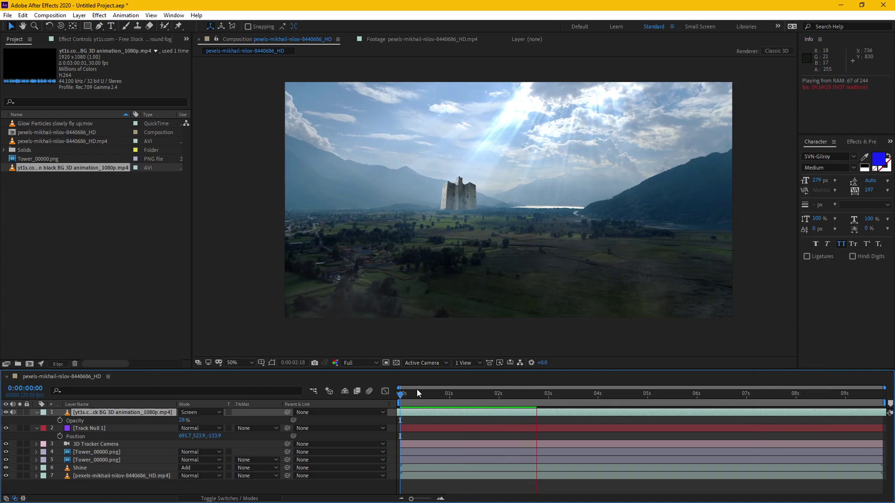
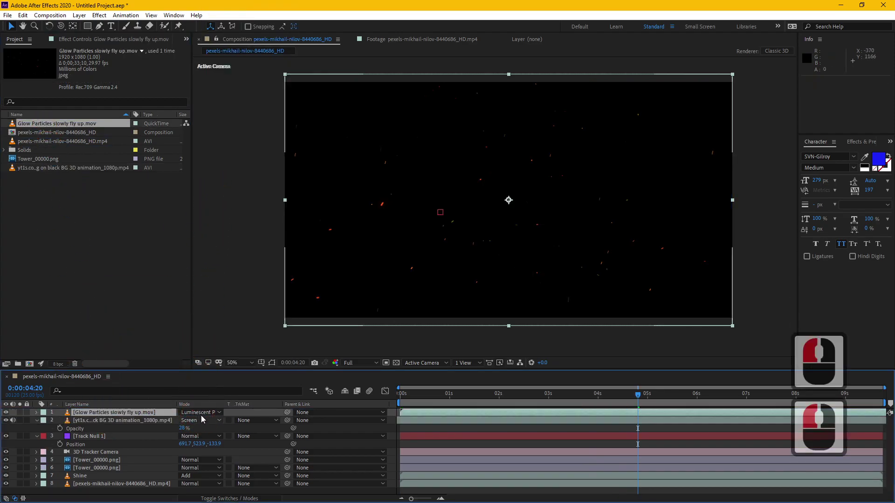
click(205, 403)
click(250, 112)
click(105, 19)
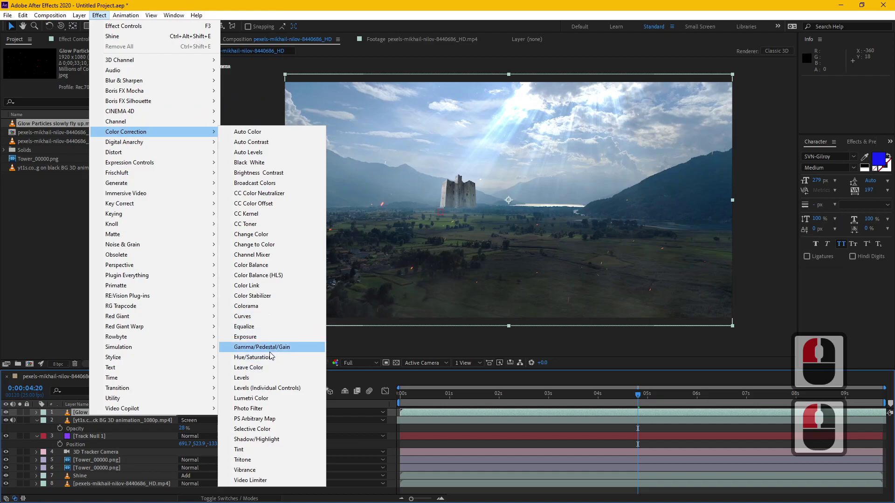
click(273, 359)
middle_click(284, 275)
middle_click(398, 238)
click(111, 170)
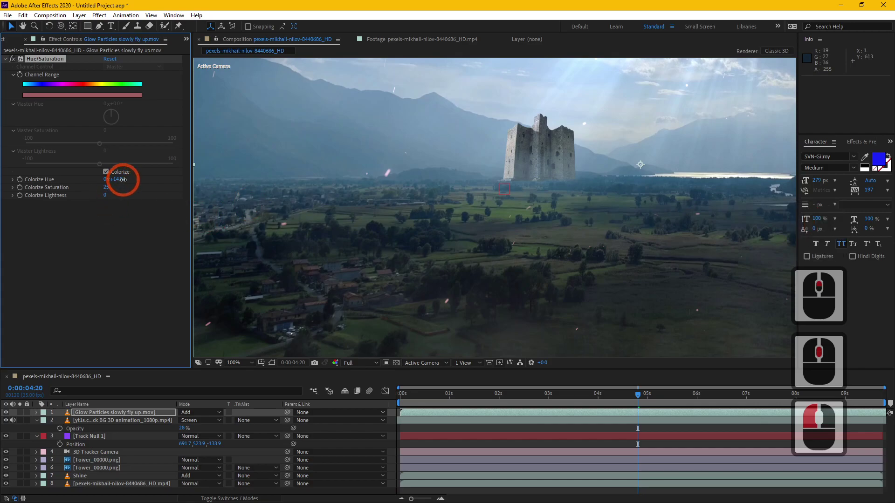
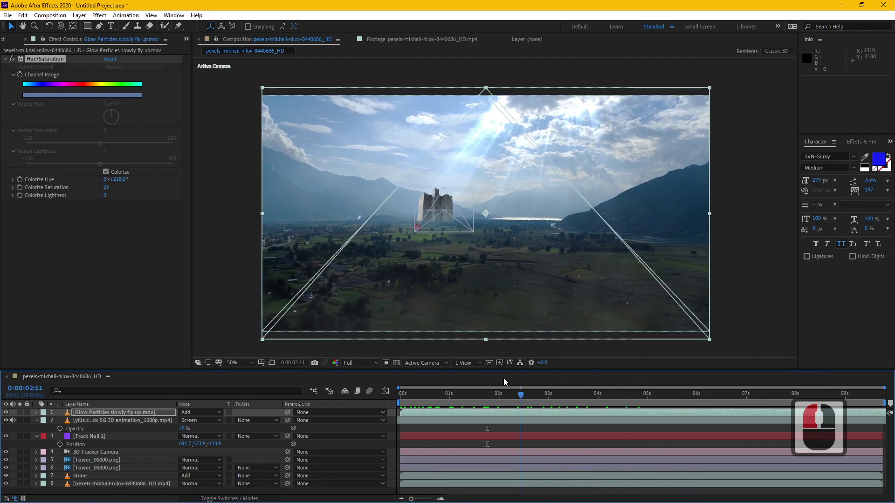
click(505, 378)
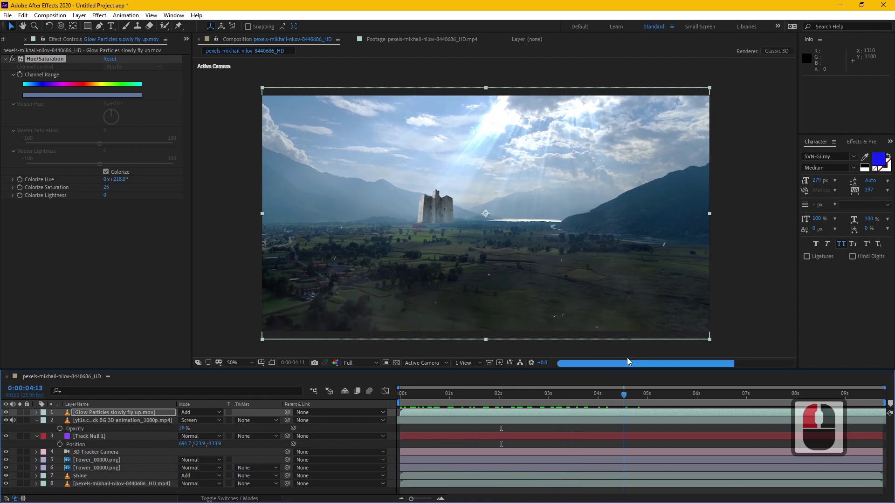
click(690, 341)
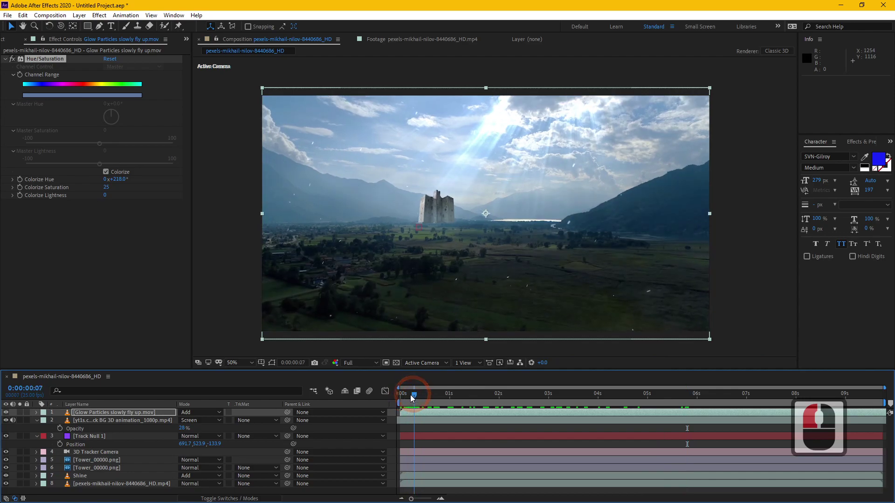
Scrub through the castle shot, previewing frames from one to five seconds
click(403, 400)
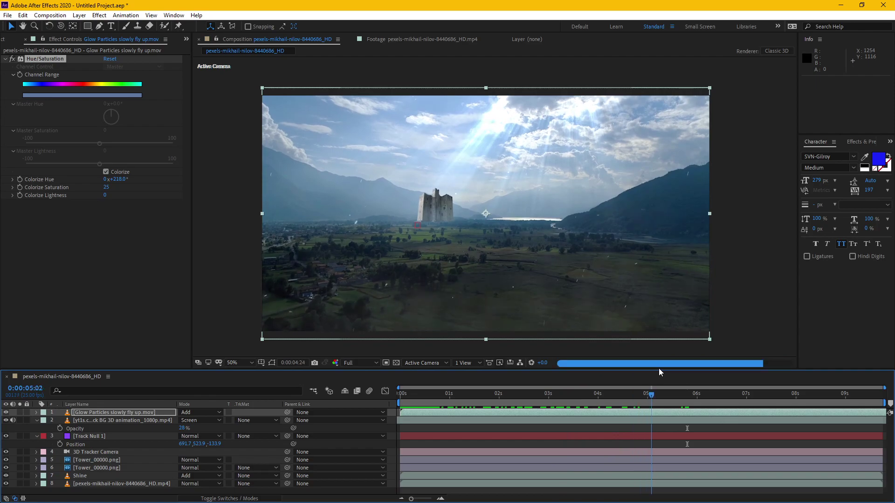
drag(693, 365, 712, 397)
click(742, 396)
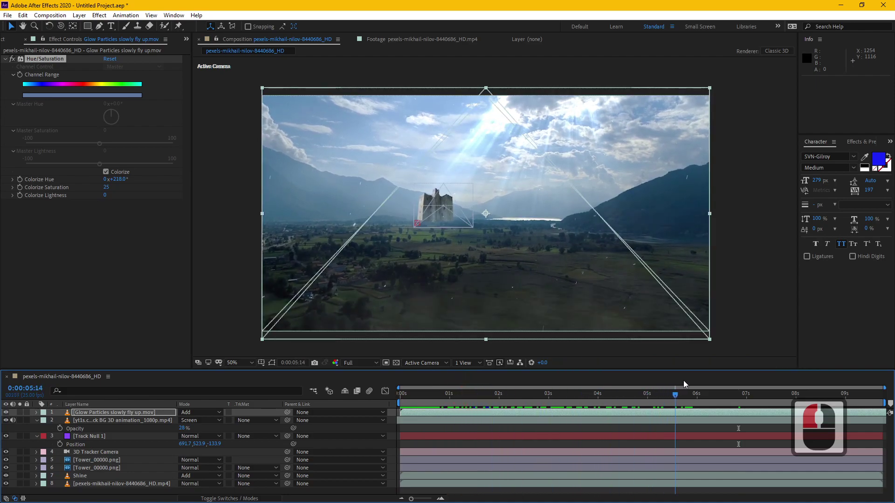
drag(415, 398, 181, 249)
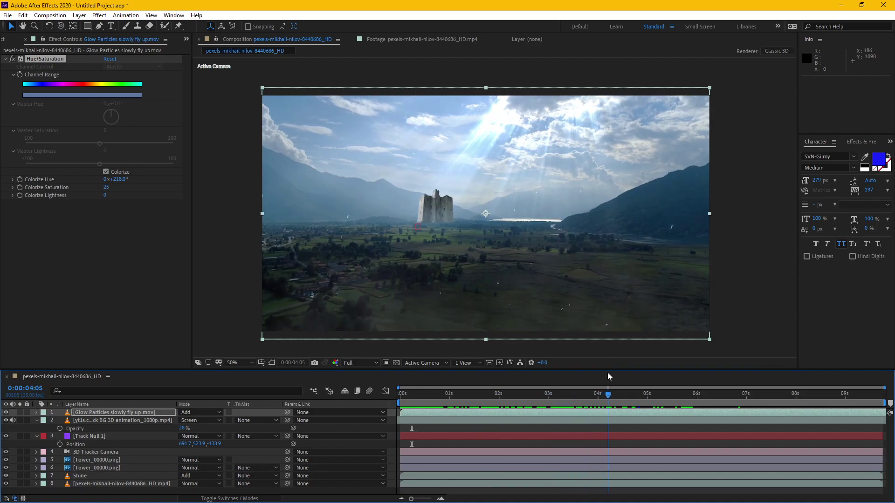
click(728, 367)
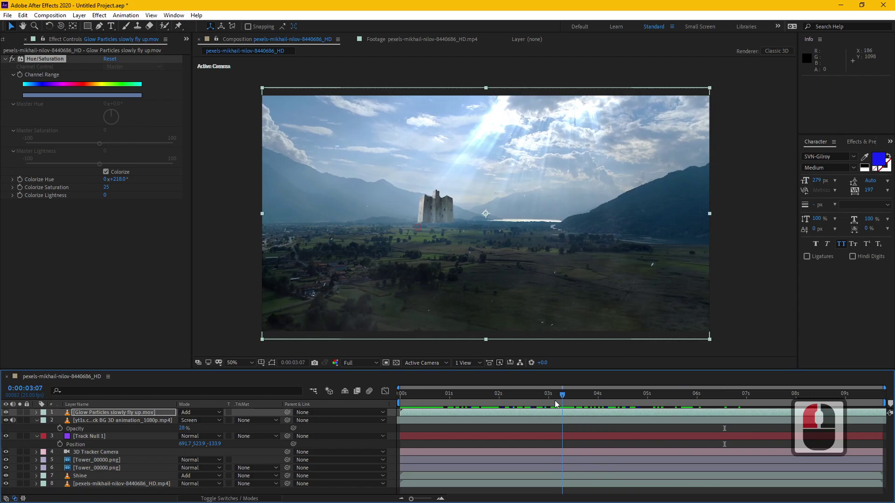
click(463, 401)
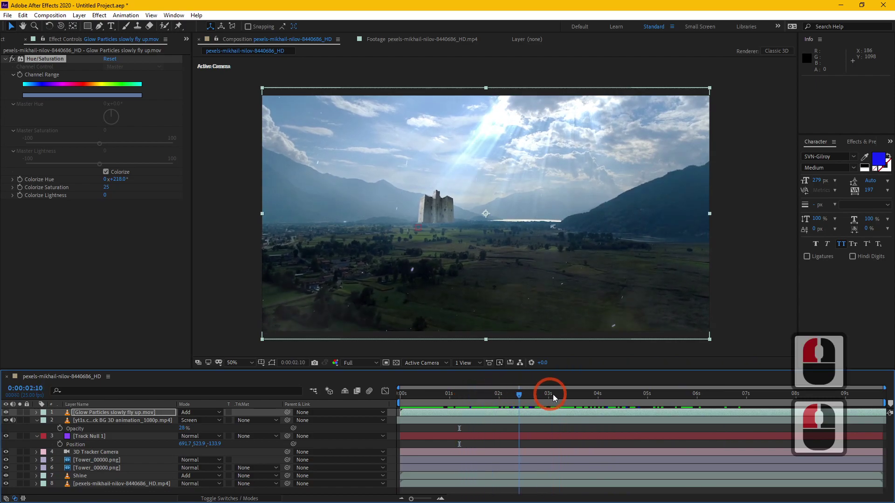
click(688, 394)
middle_click(421, 204)
middle_click(399, 232)
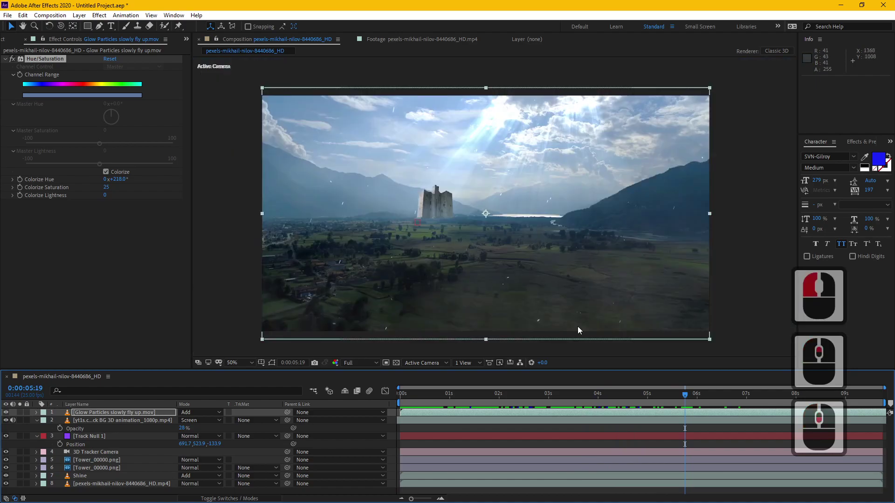
click(791, 394)
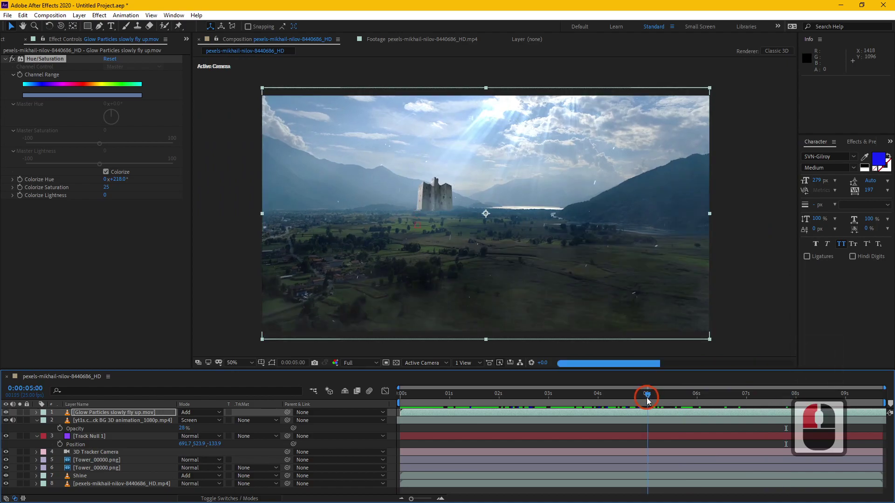
Scrub back and forth through the end of the shot, finishing around one second in
drag(651, 398, 515, 400)
click(513, 400)
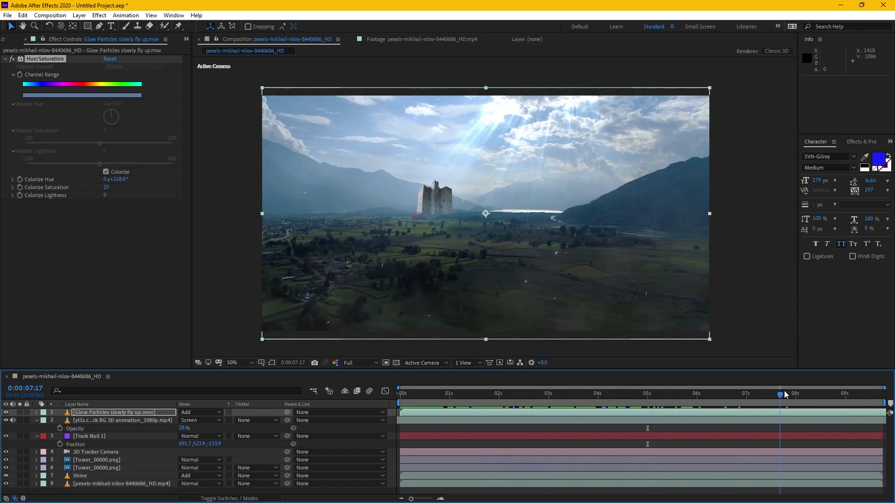
click(789, 391)
click(839, 394)
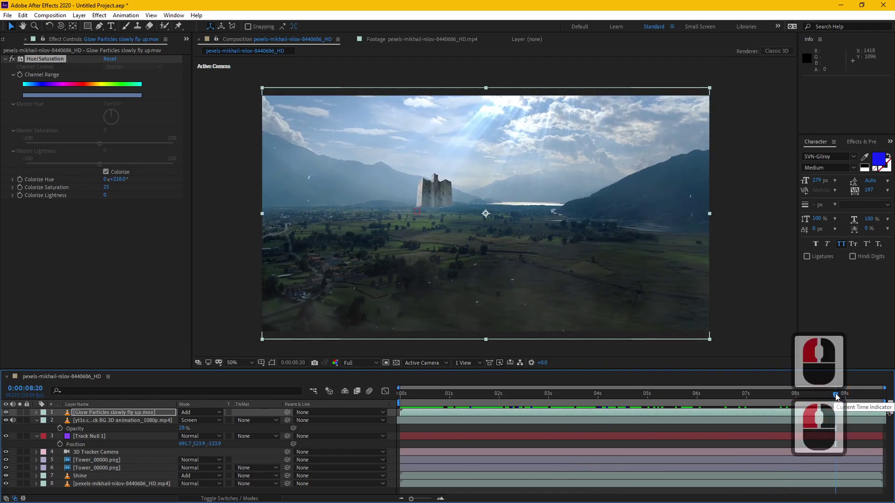
click(866, 395)
drag(784, 395, 718, 397)
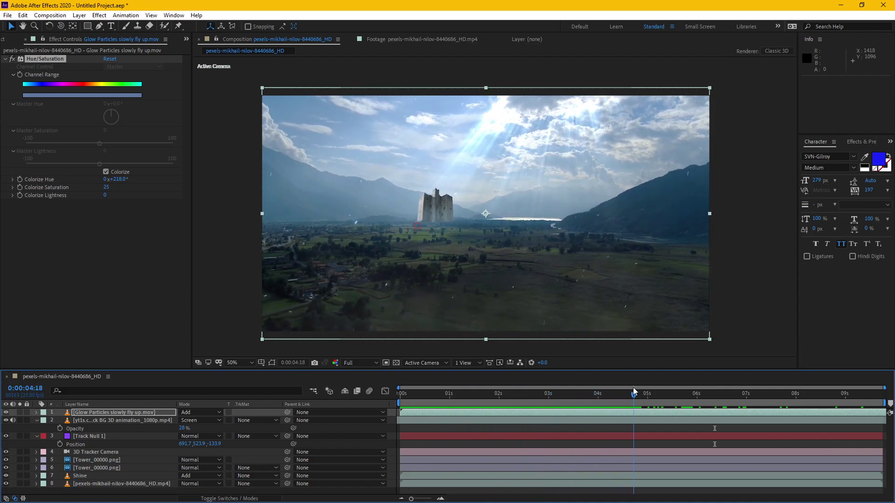
drag(765, 389, 461, 402)
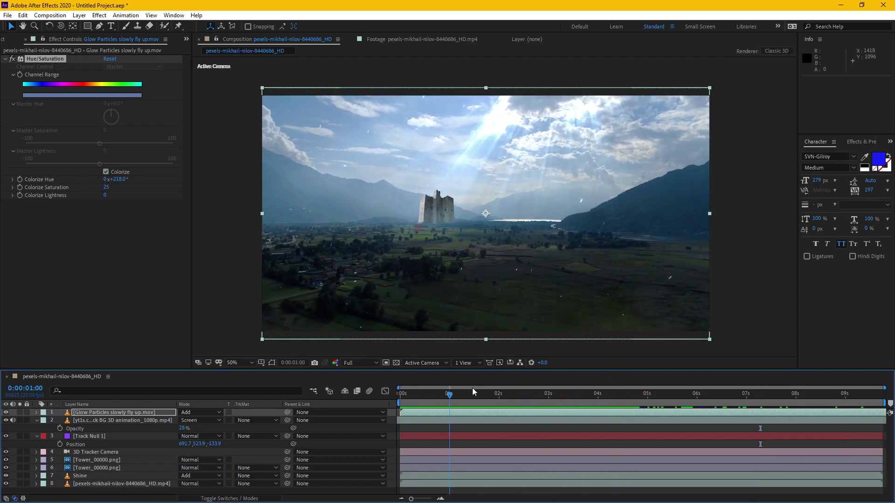
drag(462, 397, 792, 396)
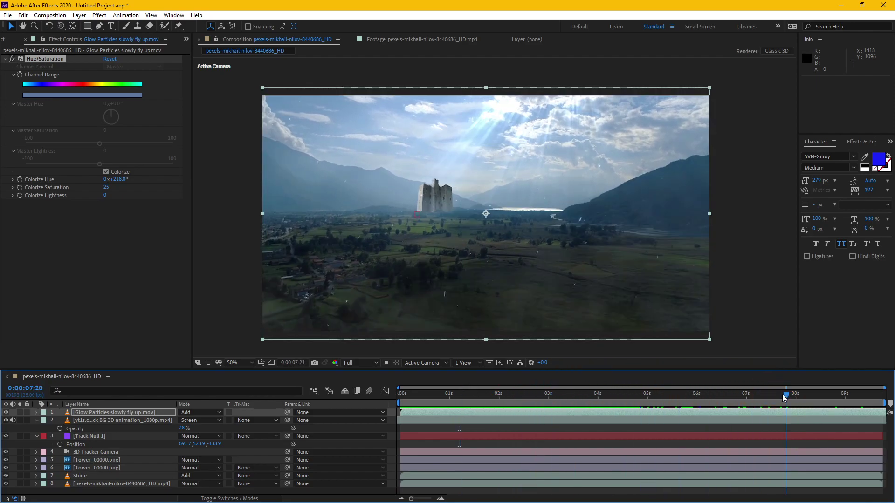
drag(753, 400, 477, 401)
drag(465, 387, 718, 214)
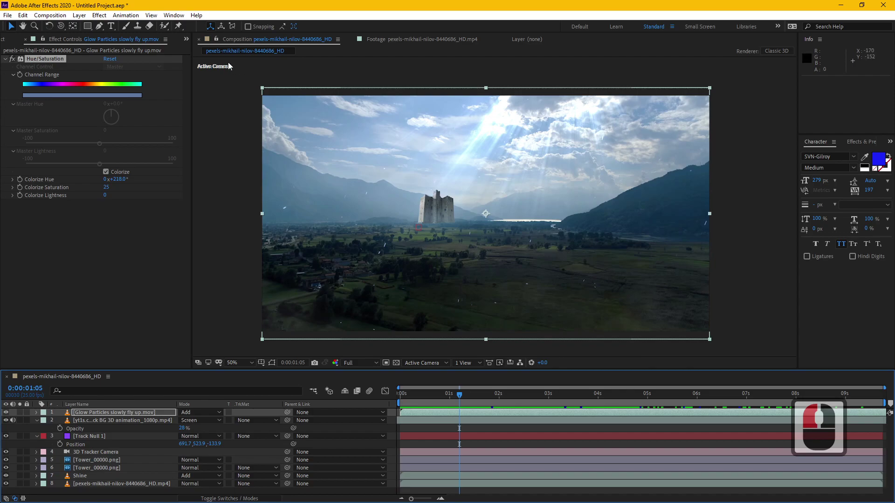
Select all six project items, delete them and confirm the warnings, emptying the project
click(14, 41)
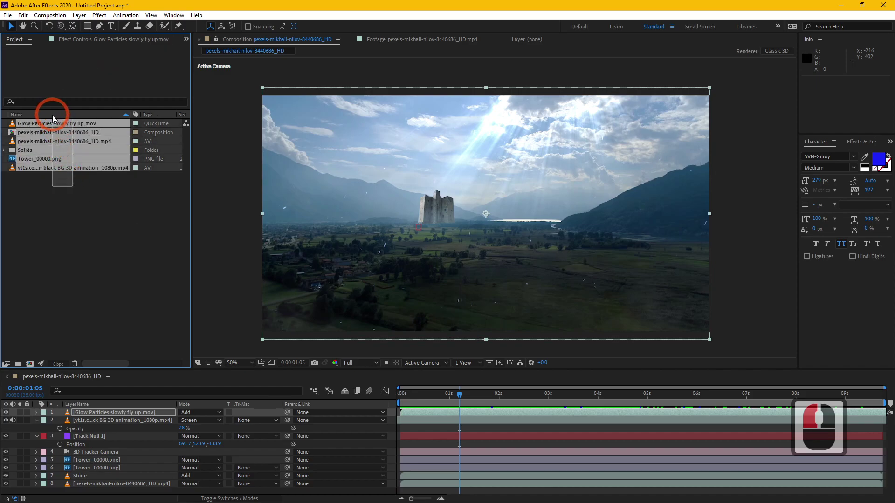
click(55, 126)
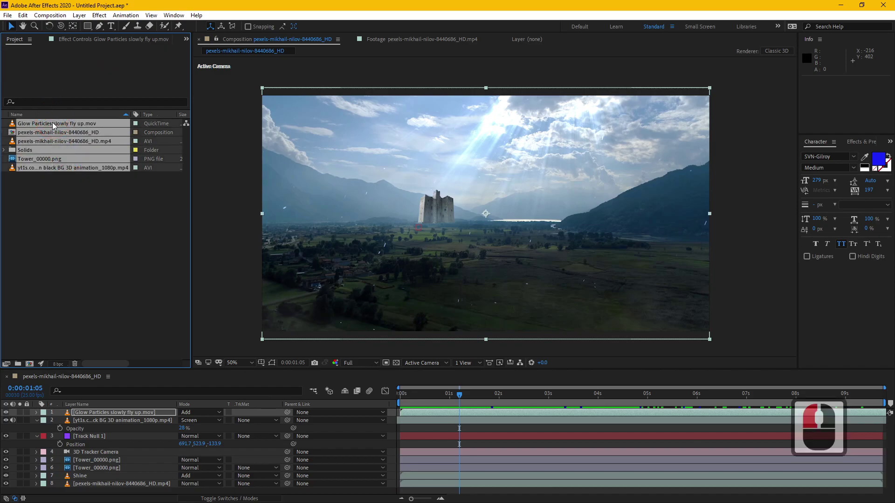
key(Delete)
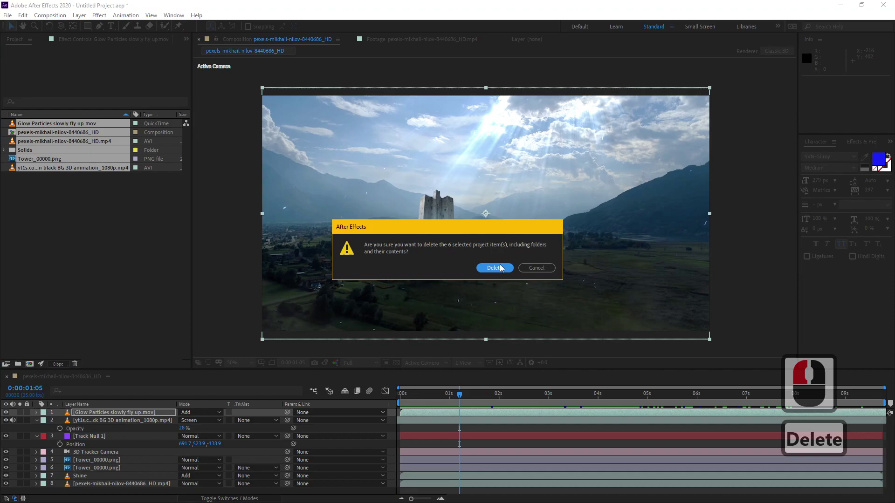
click(503, 268)
click(31, 16)
click(205, 216)
double_click(462, 272)
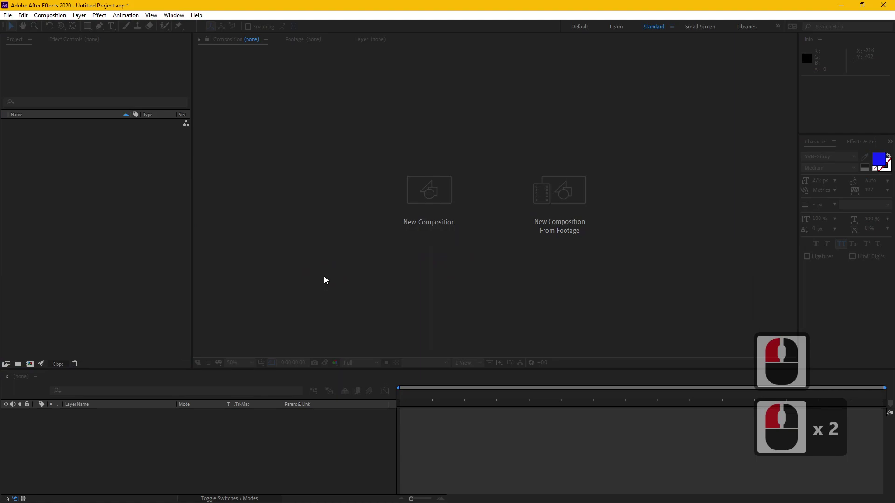
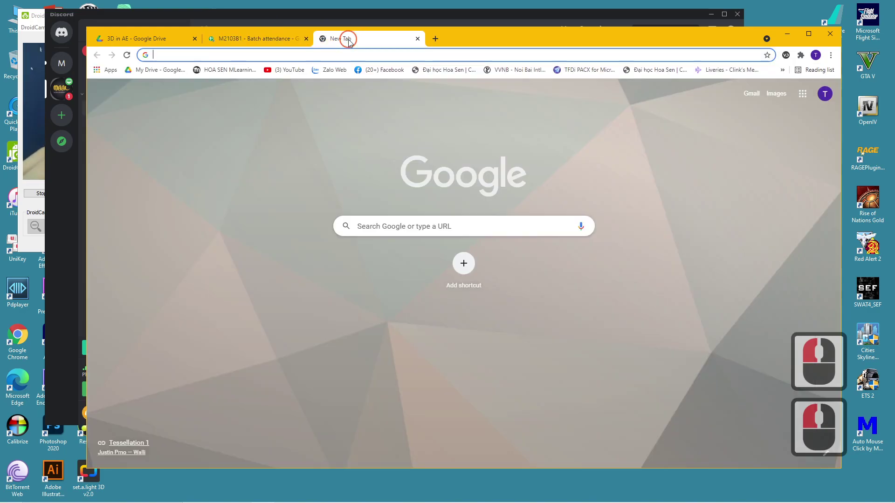
Search Google for 'camera projection' and preview the masterclass image result
click(351, 42)
text(camera projecti)
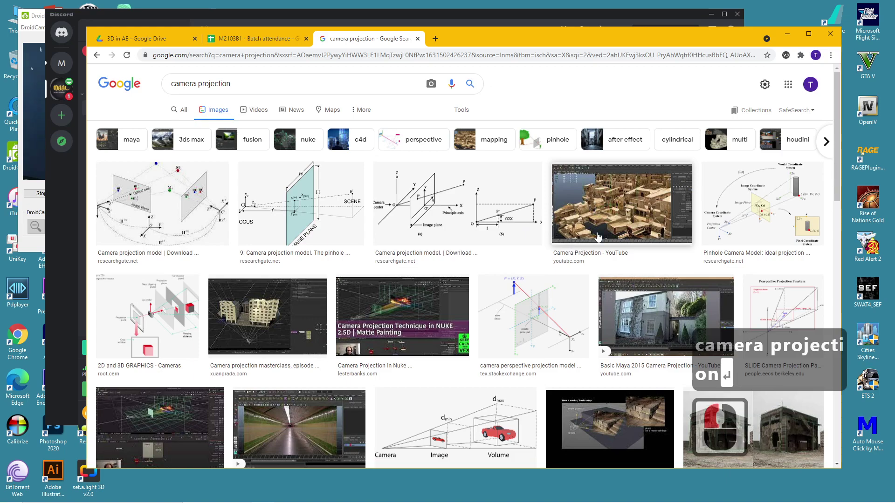
click(617, 221)
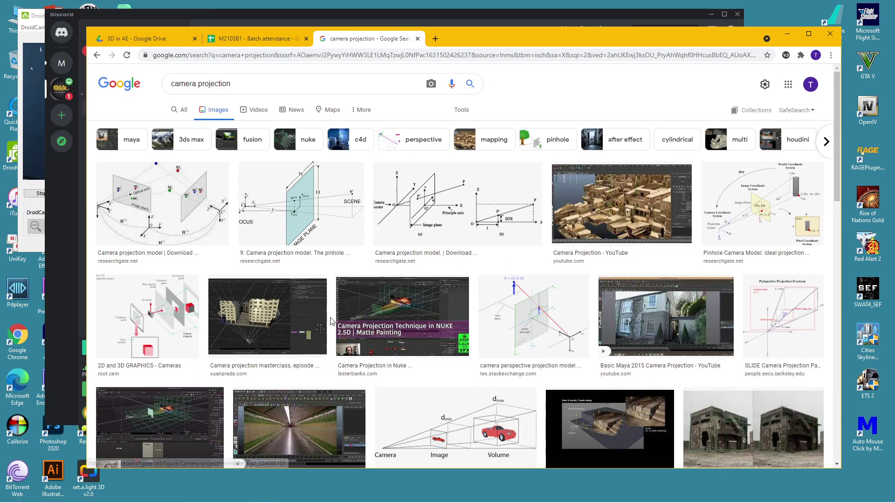
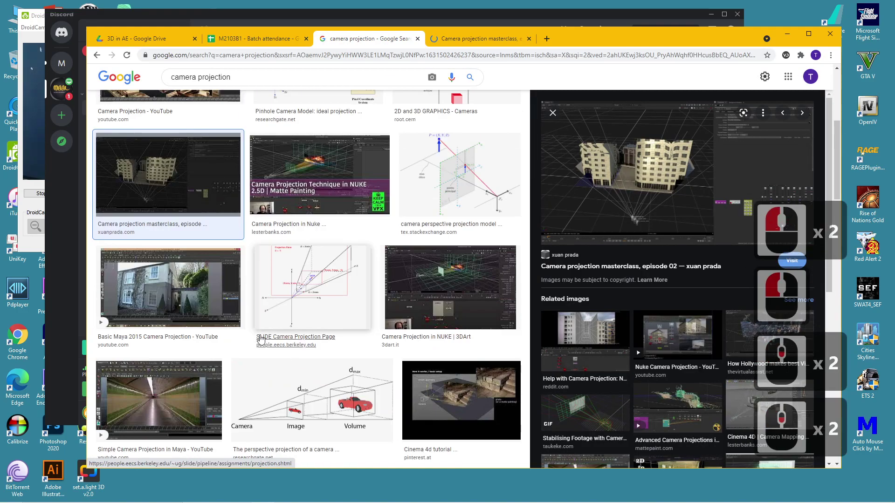
Browse the Maya 2015 and NUKE camera projection previews and open the masterclass result in a new tab
click(155, 273)
scroll(down, 3)
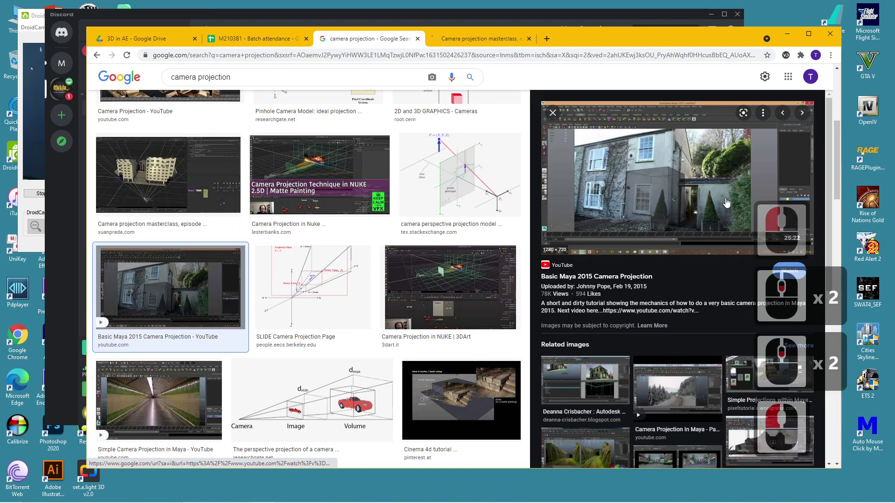
scroll(down, 3)
click(604, 230)
middle_click(673, 360)
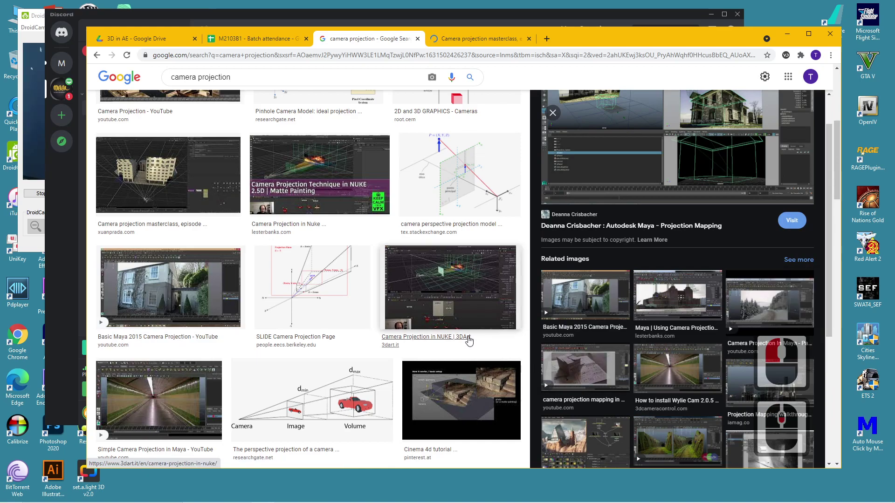
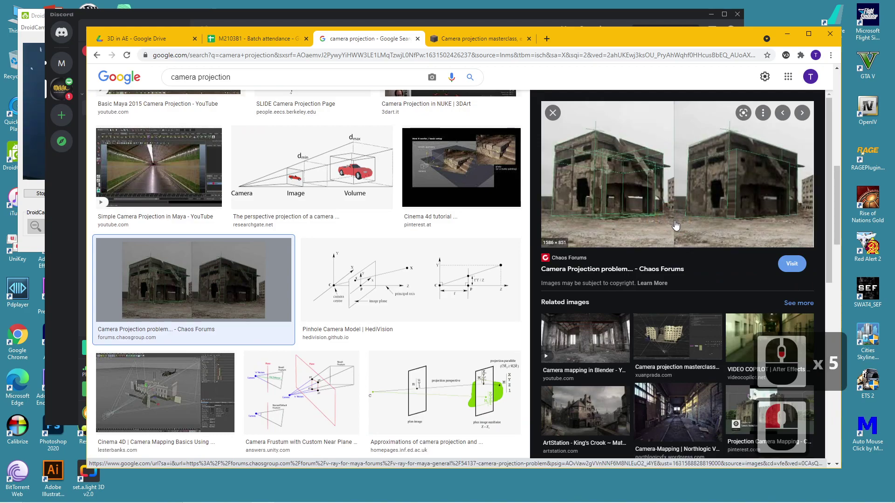
click(688, 381)
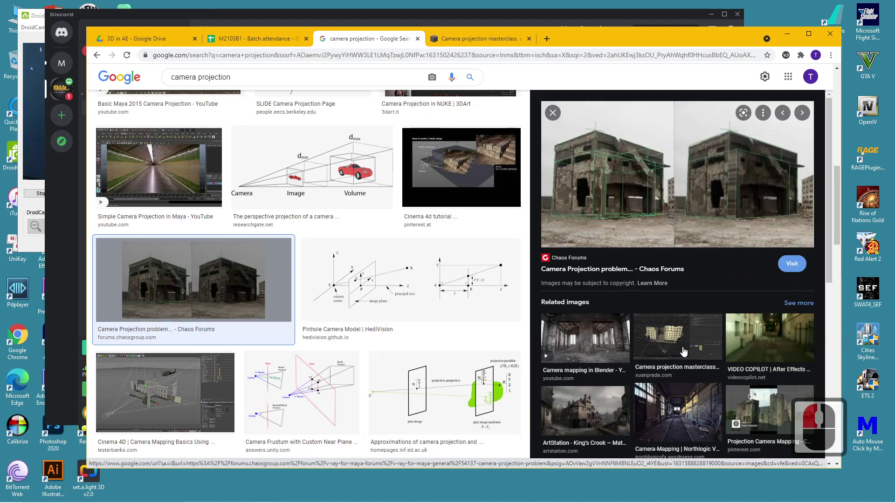
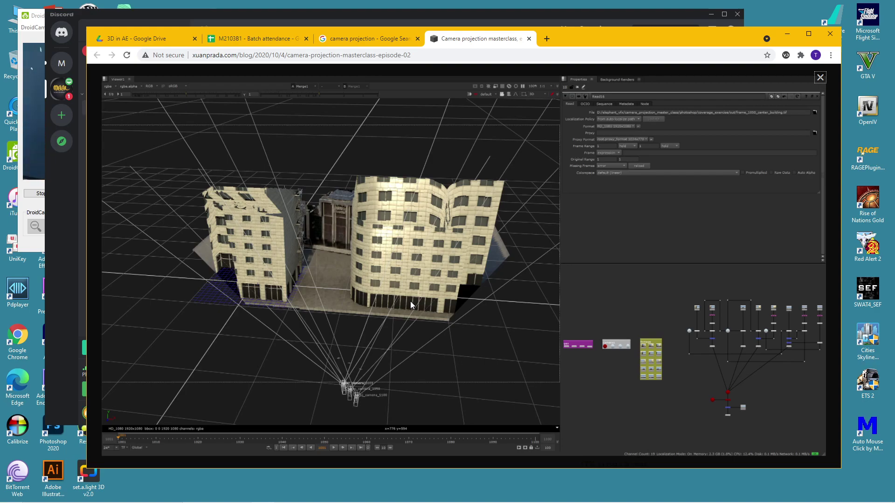
Close the enlarged image on the masterclass post and switch back to After Effects
click(826, 80)
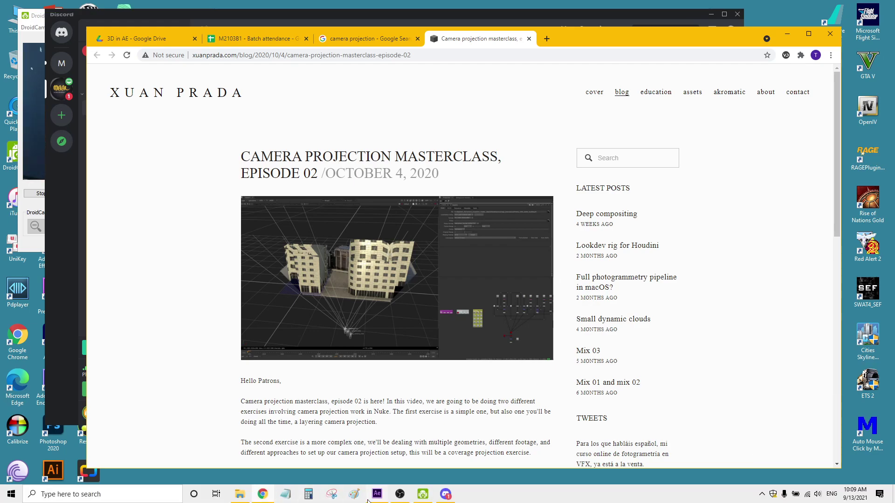
click(378, 494)
Navigate toward the Software resources folder of the Digital Multimedia Library
click(54, 252)
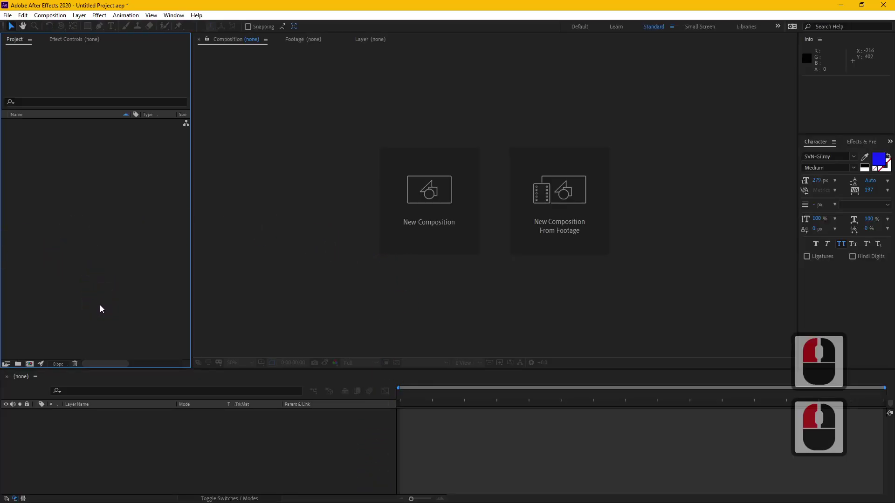
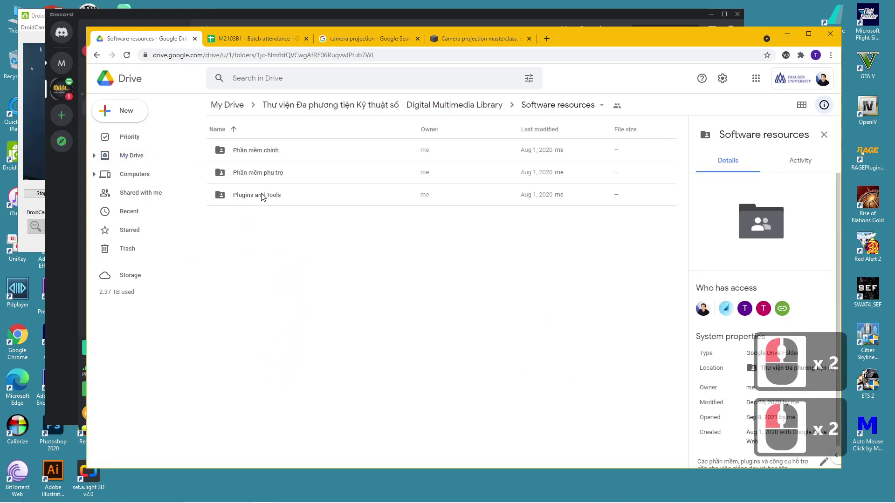
Open Plugins and Tools, then the AE Scripts folder, and scroll to the zip files
click(265, 194)
double_click(265, 195)
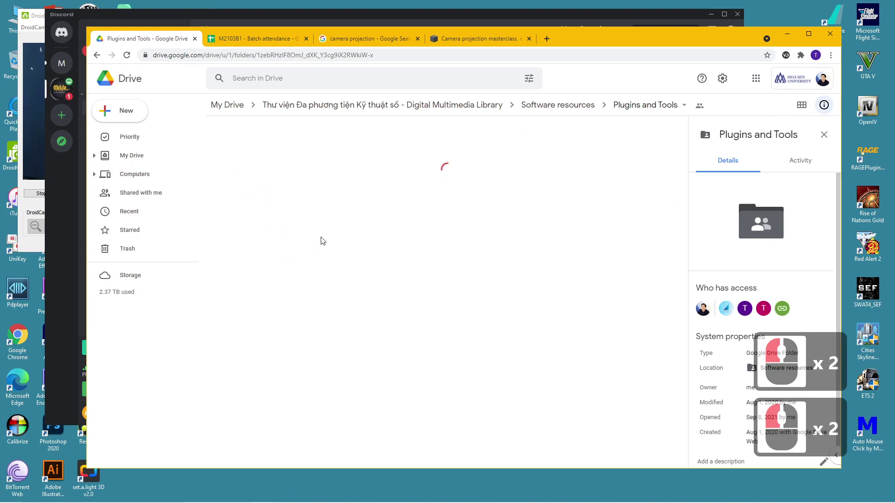
click(266, 176)
double_click(266, 176)
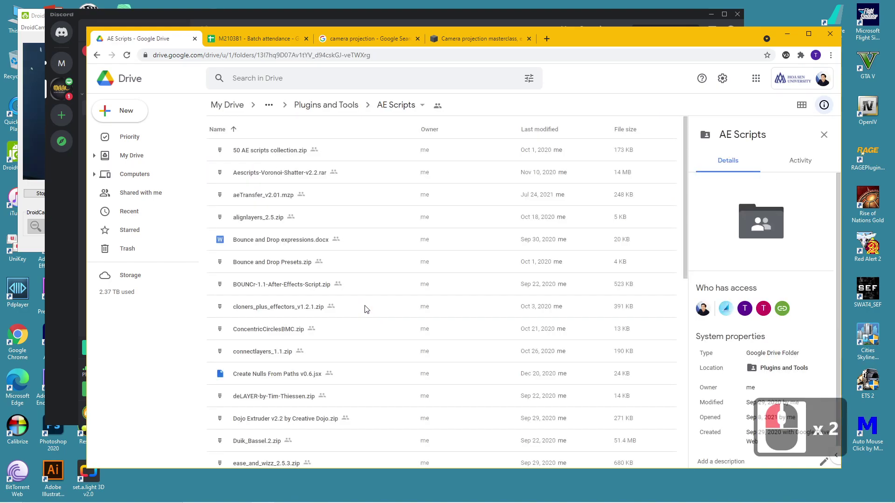
scroll(down, 3)
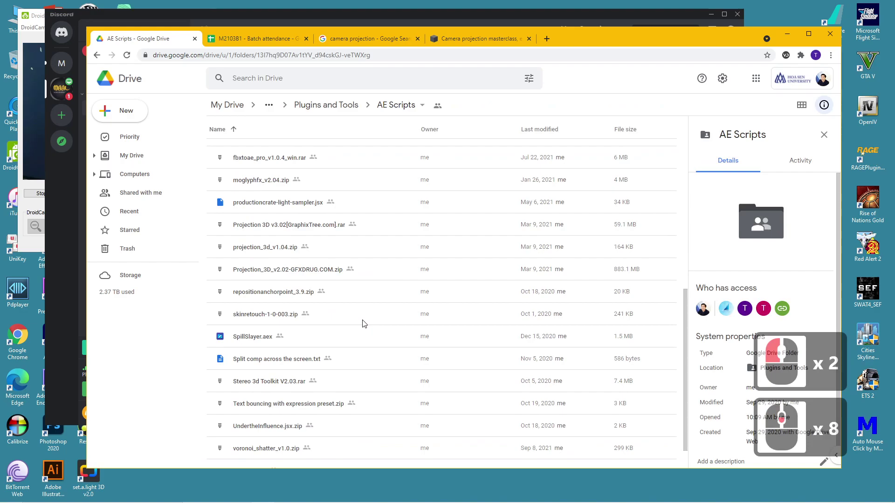
Copy a share link for Projection_3D_v2.02-GFXDRUG.COM.zip and start a message in the class chat
click(274, 272)
right_click(274, 273)
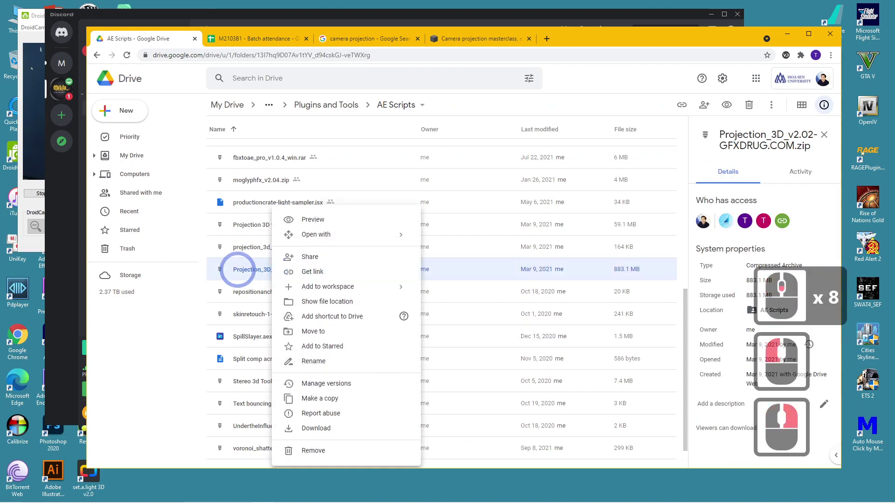
click(238, 274)
right_click(254, 274)
click(277, 272)
right_click(277, 273)
click(313, 276)
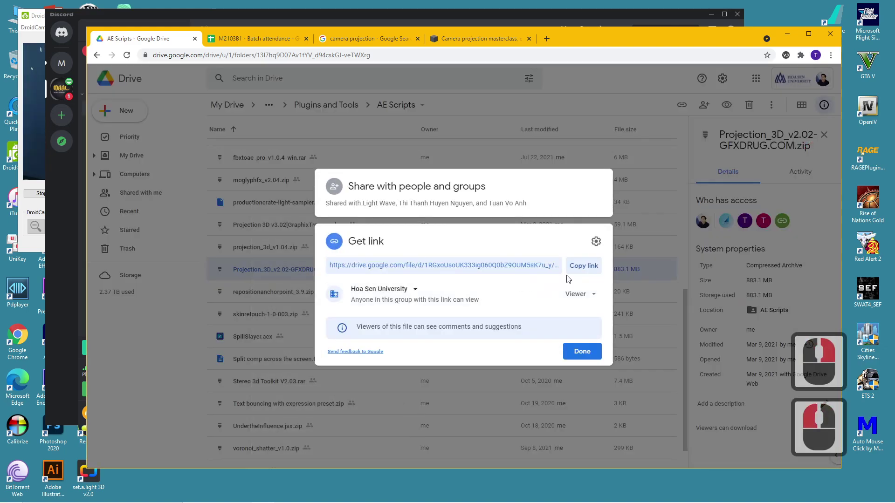
right_click(590, 275)
double_click(583, 351)
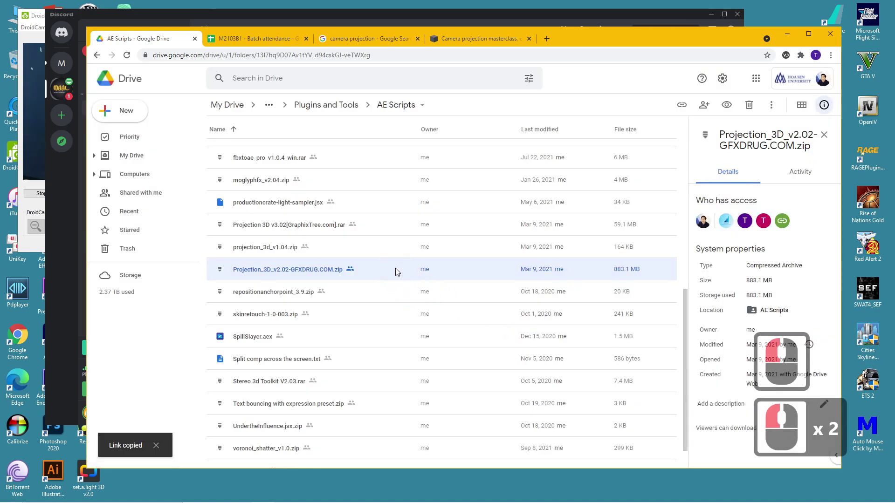
click(69, 344)
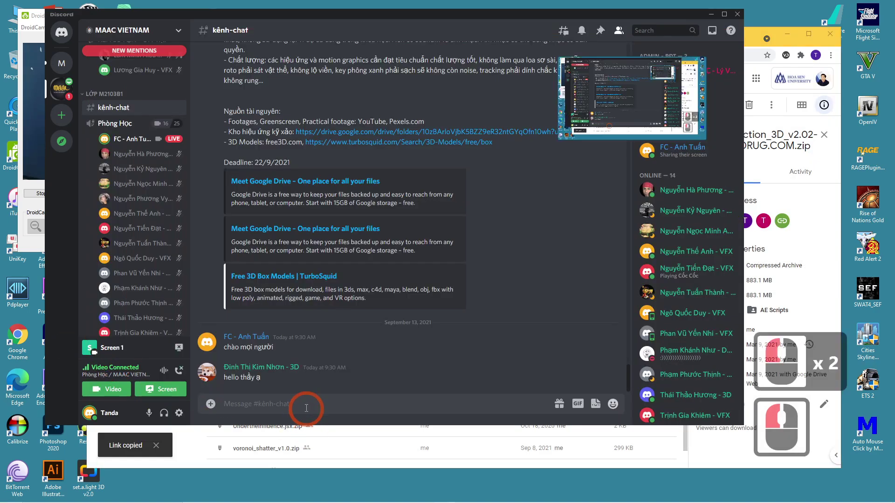
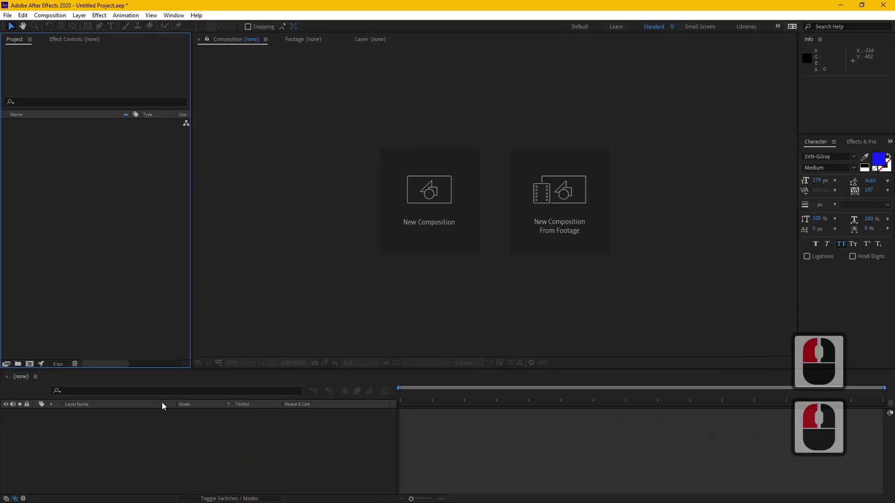
click(113, 311)
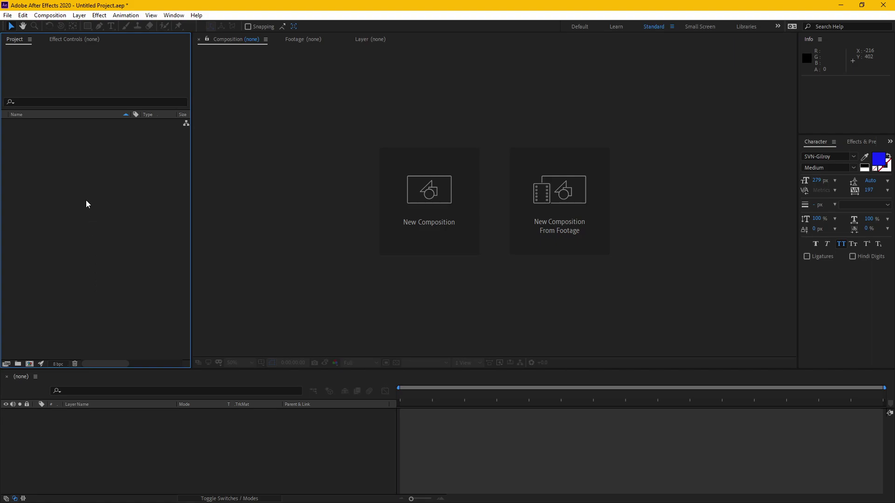
click(100, 254)
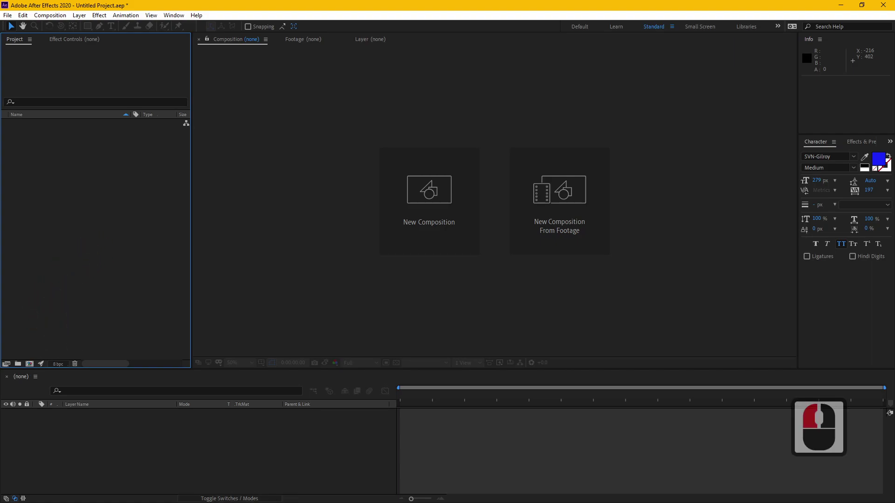
key(alt+Tab)
In Google Drive, browse Multimedia Materials > Exercise footages > VFX exercise > Camera projection
key(alt+Tab)
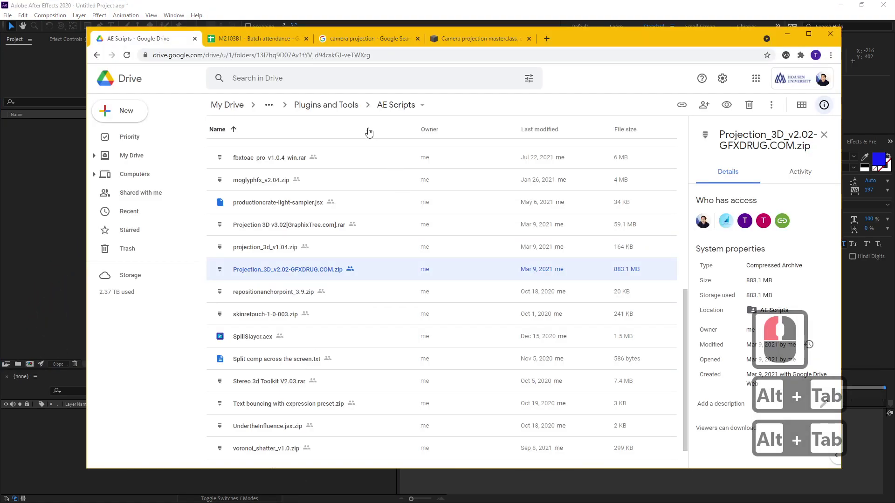
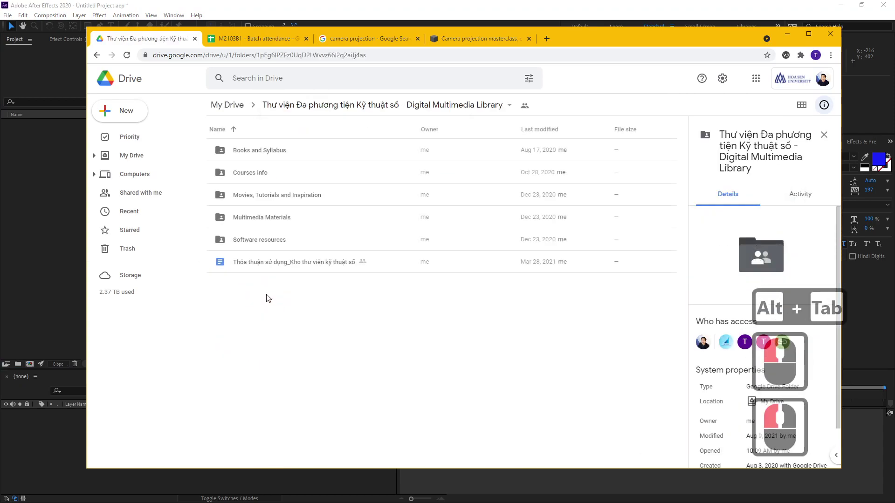
click(279, 220)
double_click(279, 220)
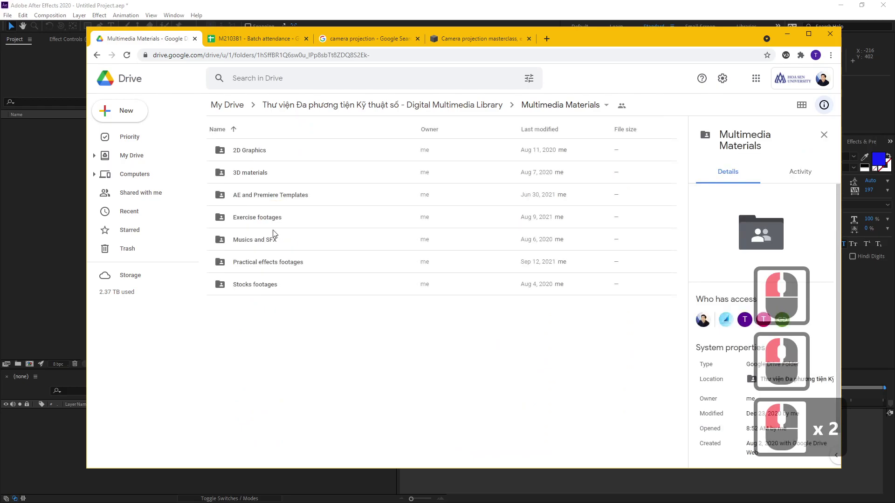
click(271, 218)
double_click(272, 219)
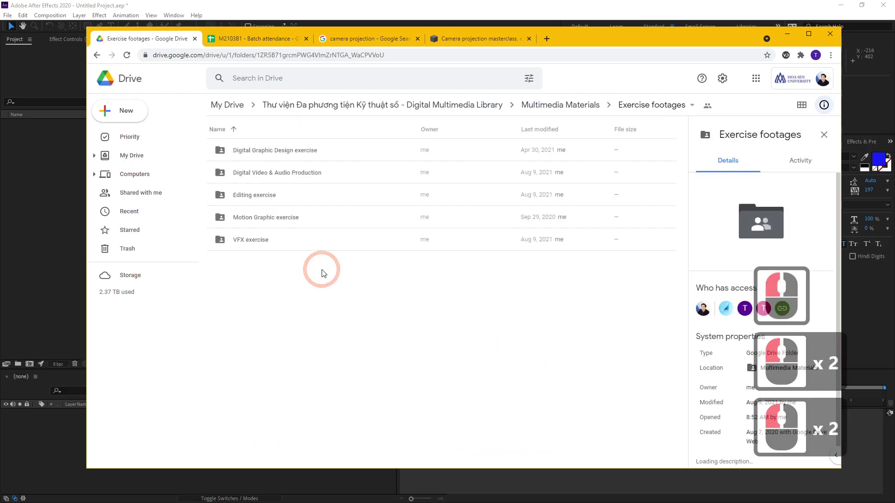
click(270, 247)
double_click(269, 247)
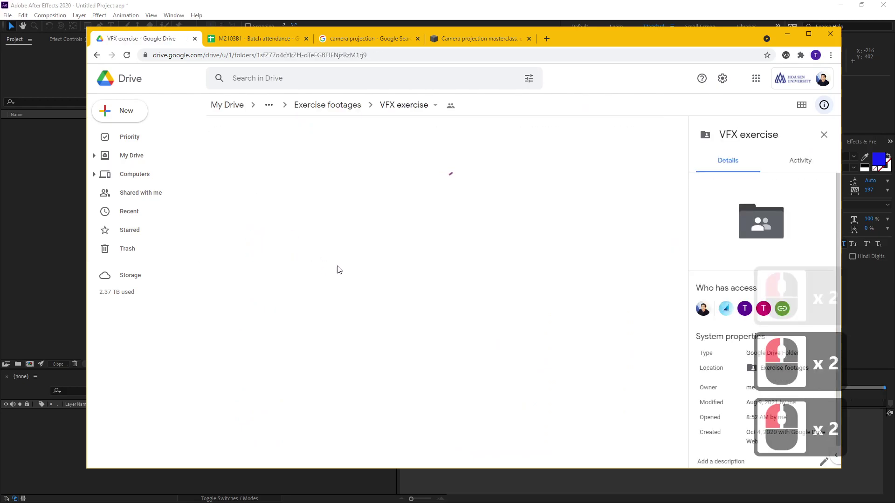
click(279, 193)
double_click(279, 192)
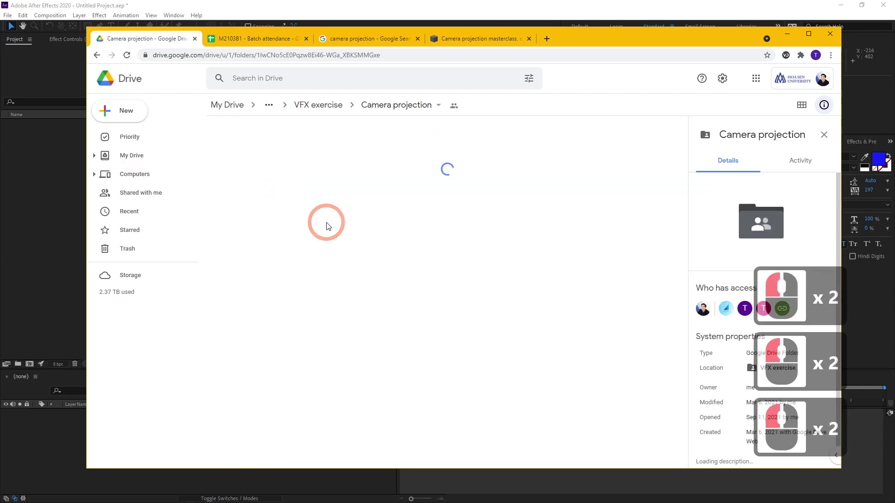
scroll(down, 3)
scroll(down, 3)
scroll(up, 3)
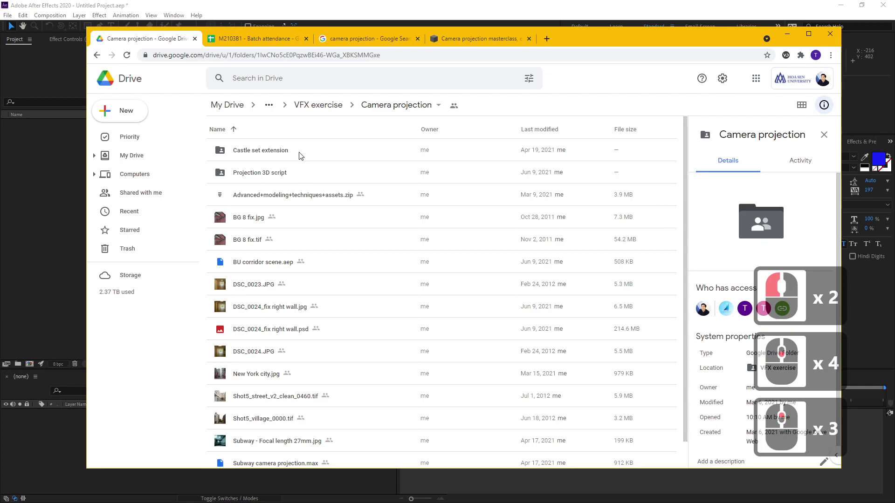
Download Projection 3D tutorial assets.zip from the Projection 3D script folder
double_click(303, 175)
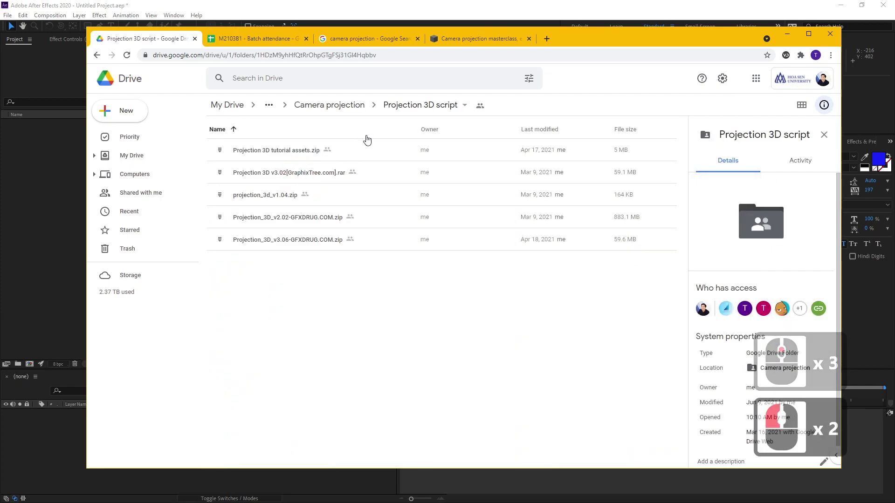
click(282, 158)
right_click(282, 157)
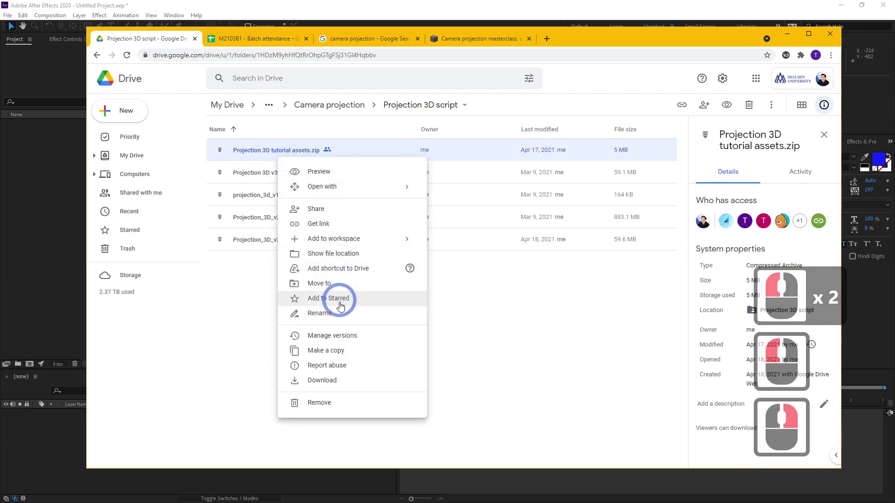
click(332, 385)
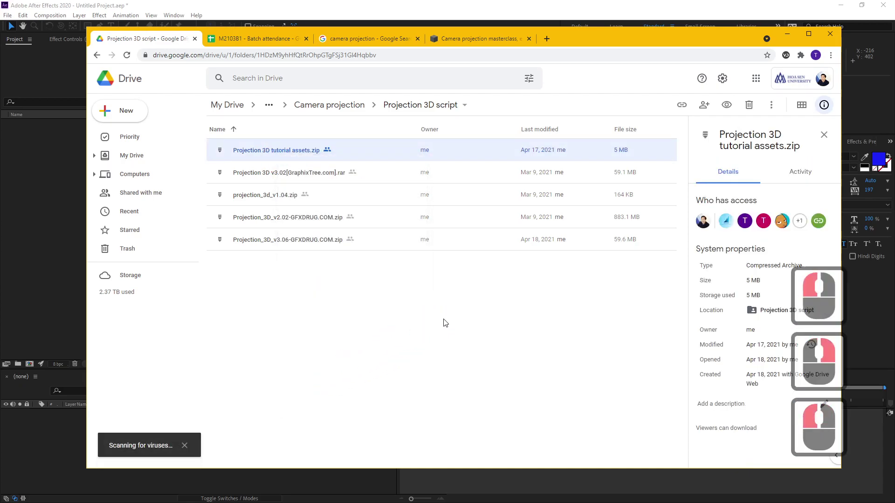
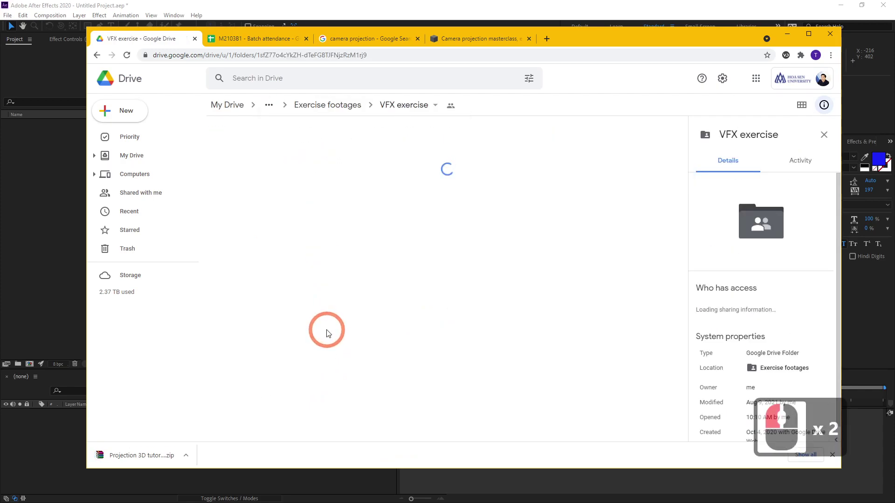
Open the MAAC Camera projection and Mattepainting folder
click(258, 303)
double_click(258, 303)
click(273, 194)
double_click(272, 195)
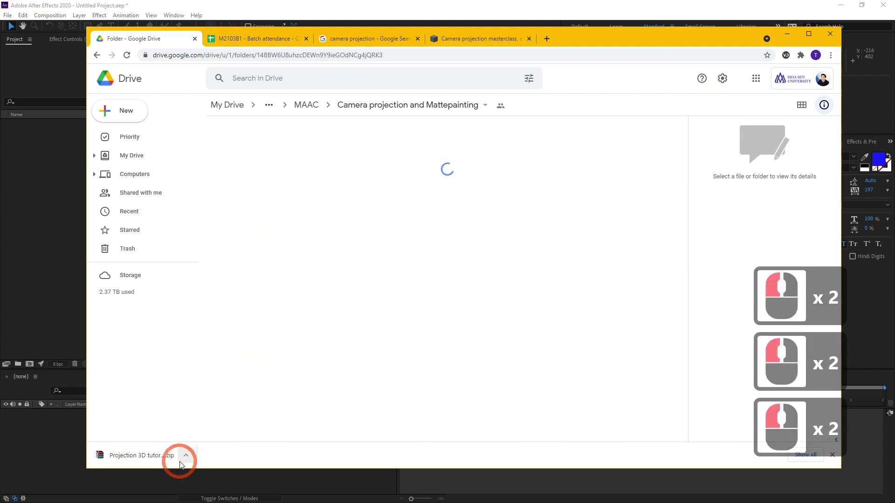
Show the downloaded Projection 3D tutorial assets.zip in the Downloads folder
click(189, 457)
double_click(217, 425)
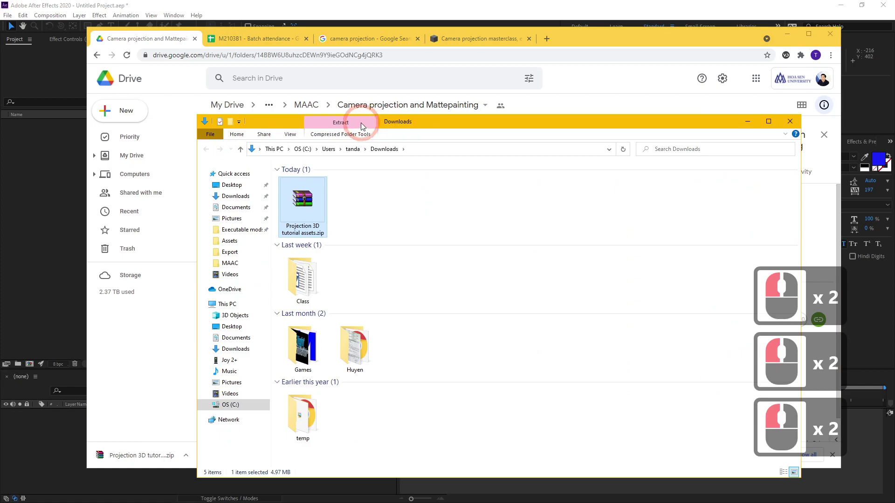
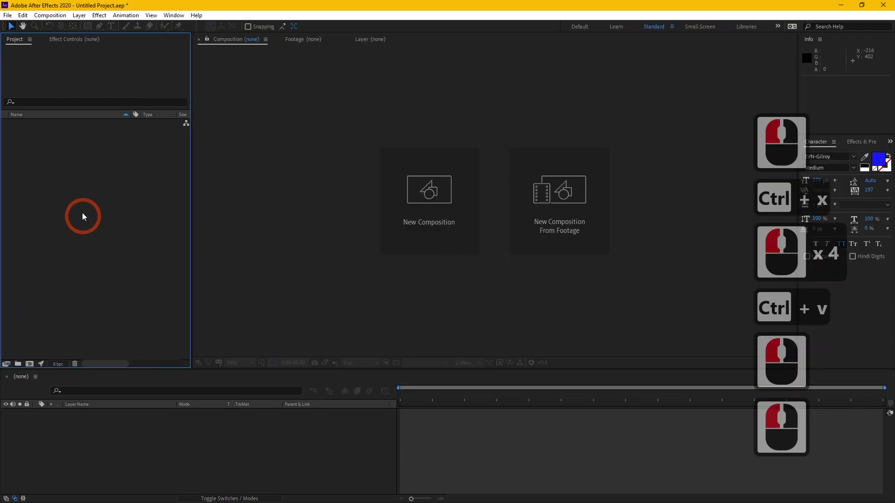
Import the corridor photo DSC_0024.JPG and make a composition from it
click(59, 268)
double_click(58, 268)
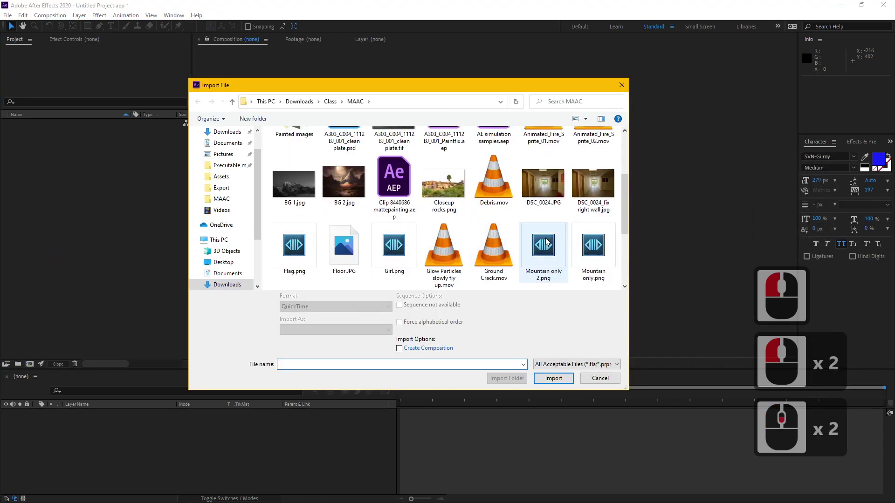
click(554, 167)
double_click(547, 161)
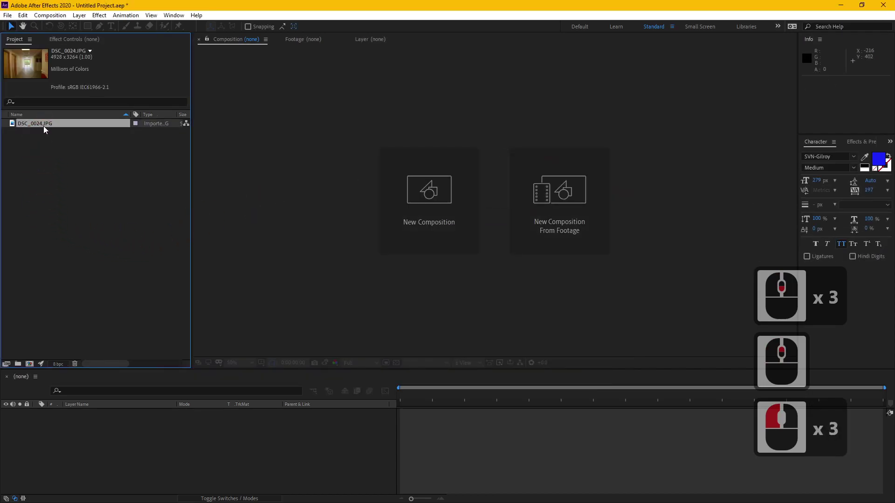
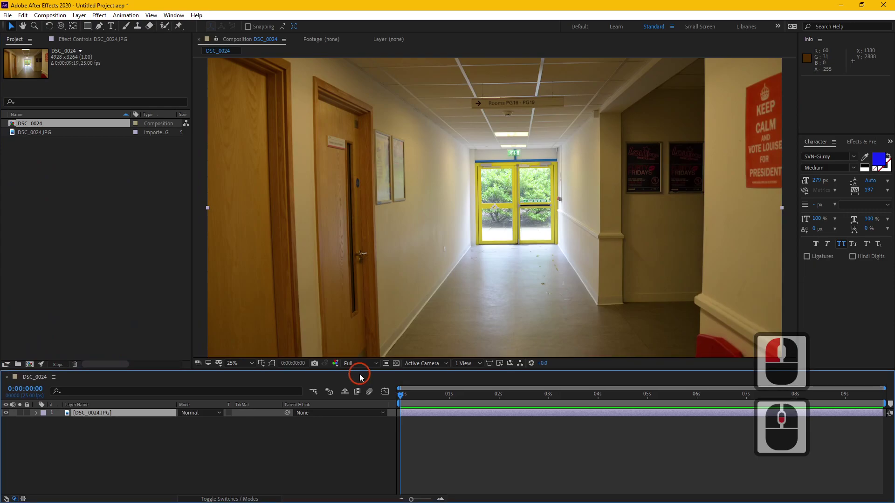
Scrub through the DSC_0024 composition while zooming the viewer in and out on the photo
click(363, 408)
middle_click(449, 304)
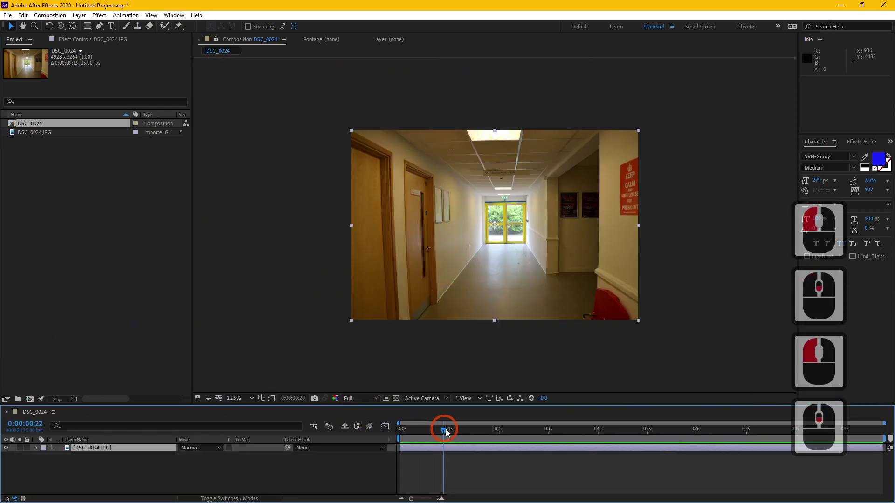
middle_click(877, 441)
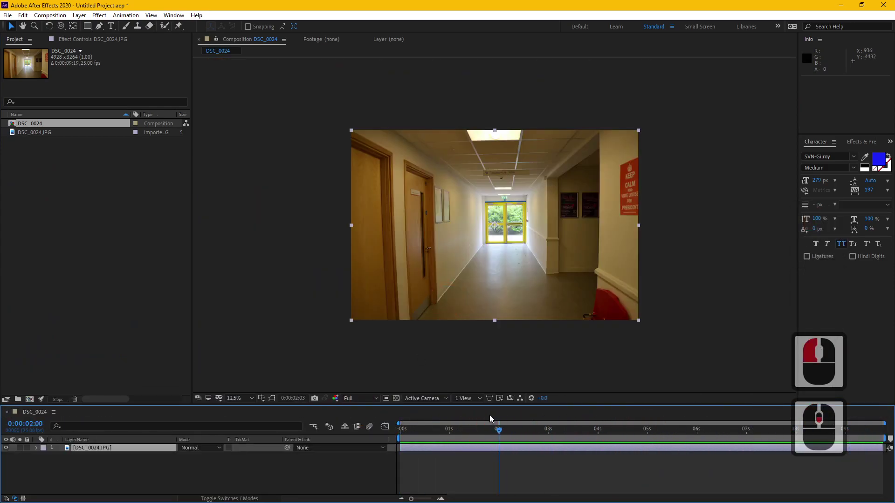
click(383, 405)
middle_click(398, 322)
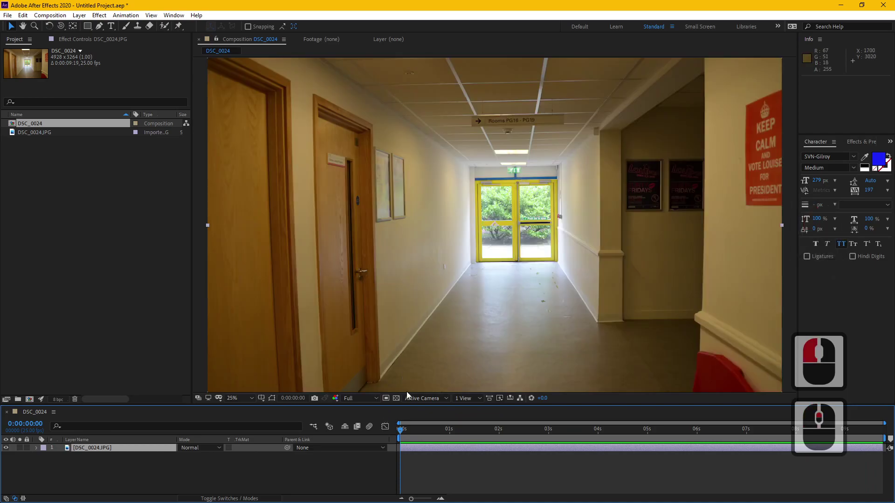
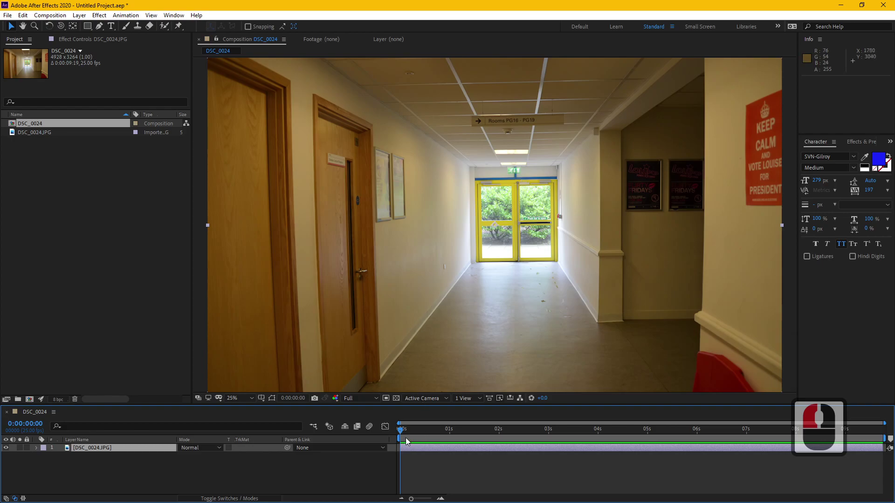
click(660, 425)
middle_click(601, 347)
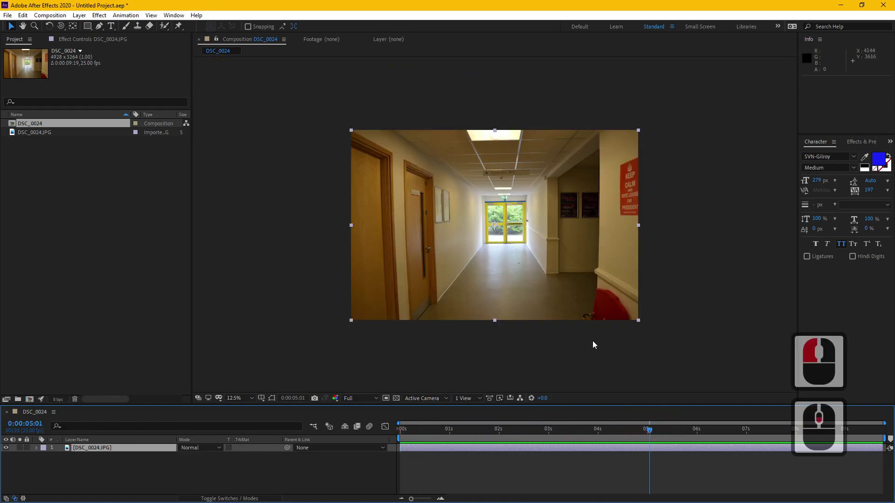
middle_click(596, 341)
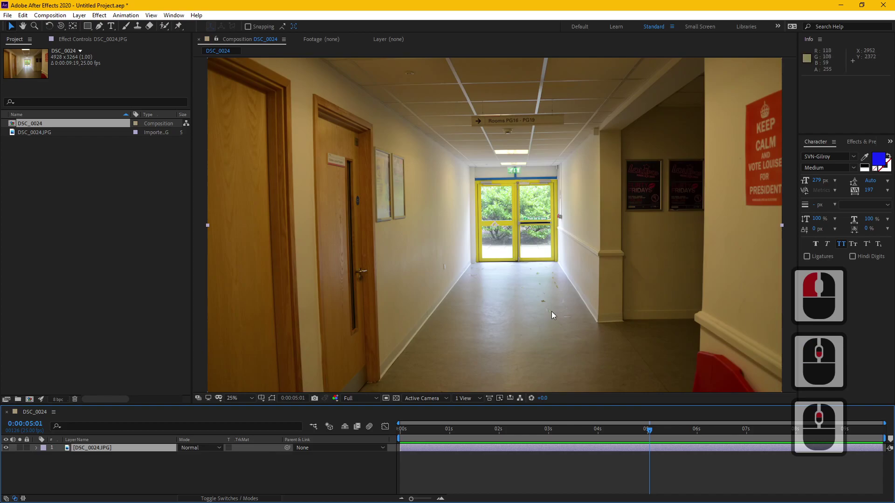
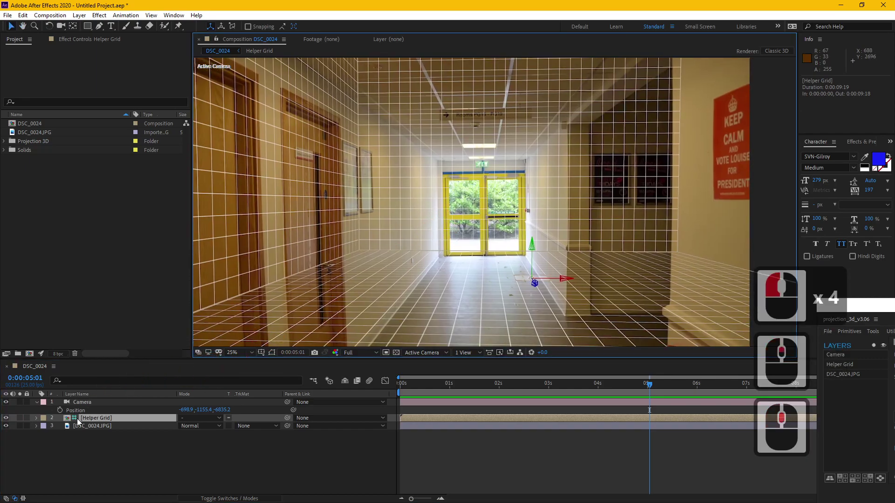
Reveal the Helper Grid layer's Scale property and unlink its proportions
click(40, 419)
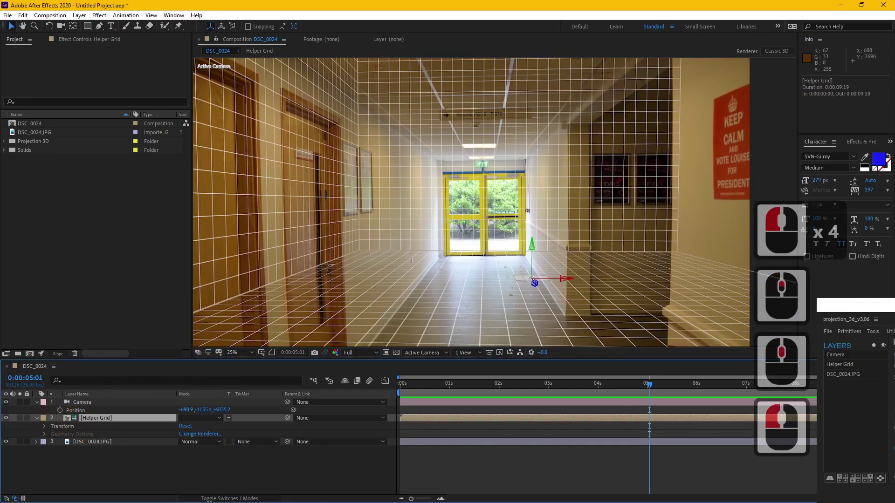
key(s)
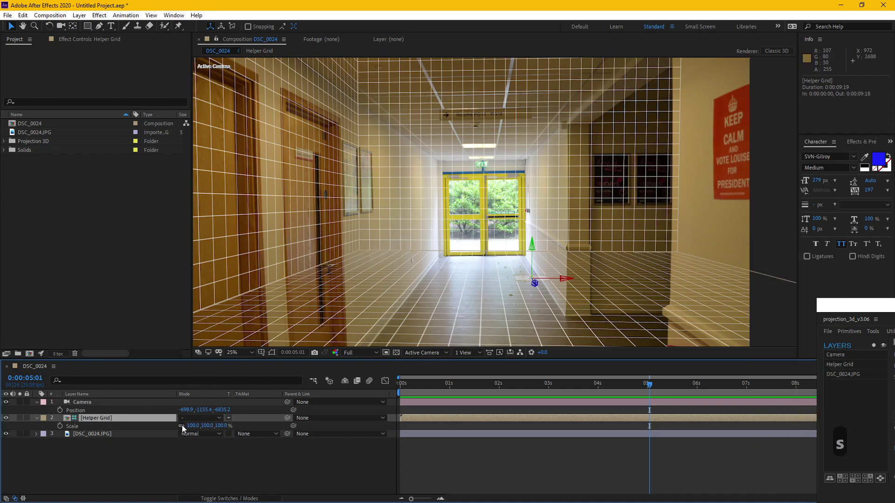
click(186, 426)
click(185, 427)
click(185, 426)
Scale the Helper Grid to 27 × 30% so its box matches the corridor walls
middle_click(407, 233)
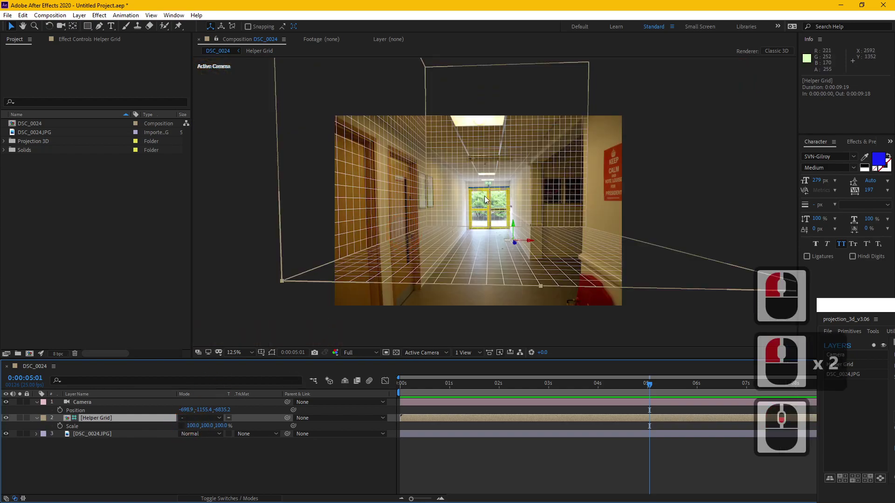
middle_click(484, 196)
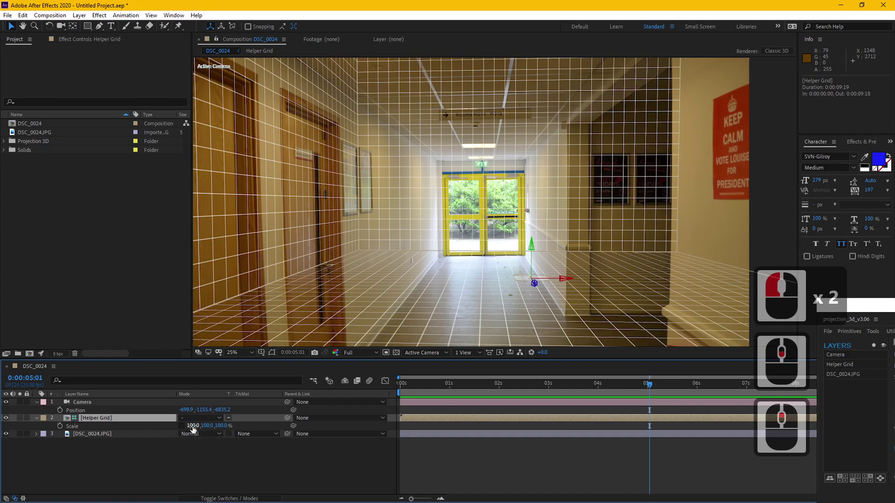
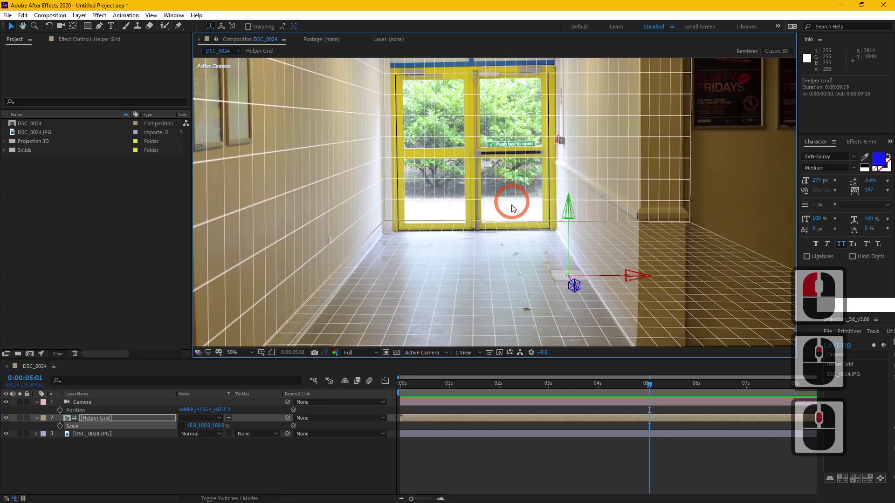
middle_click(413, 255)
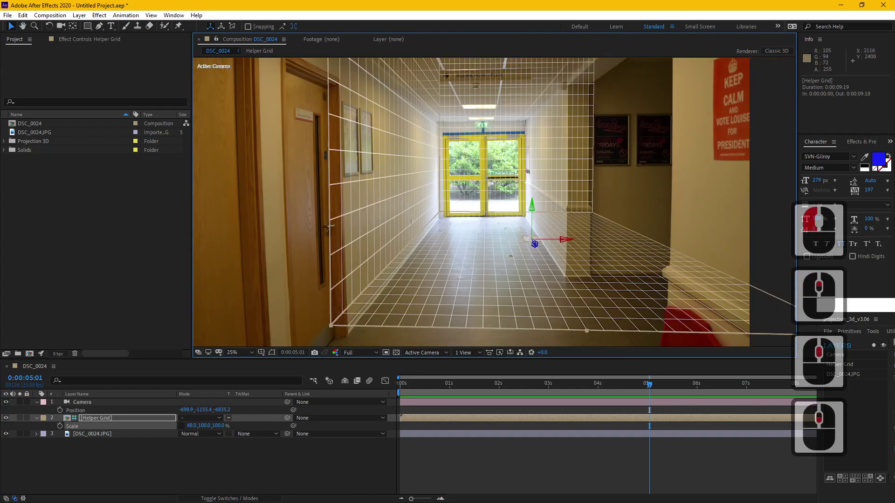
middle_click(461, 258)
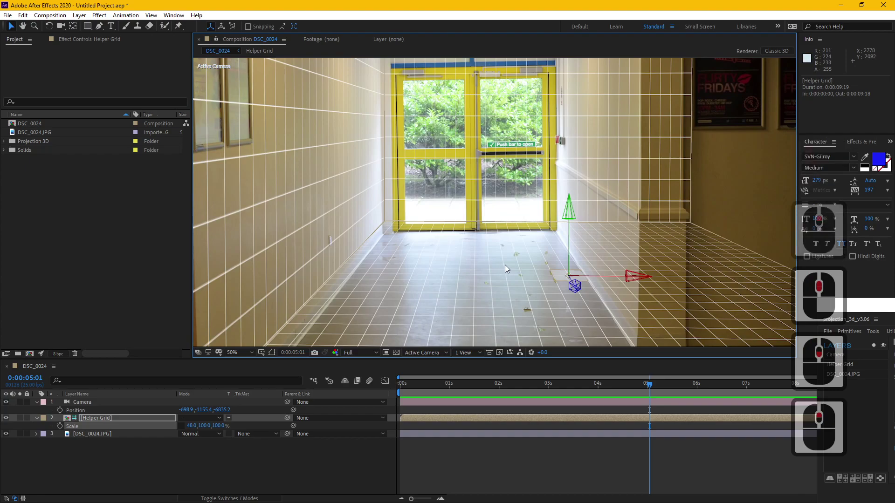
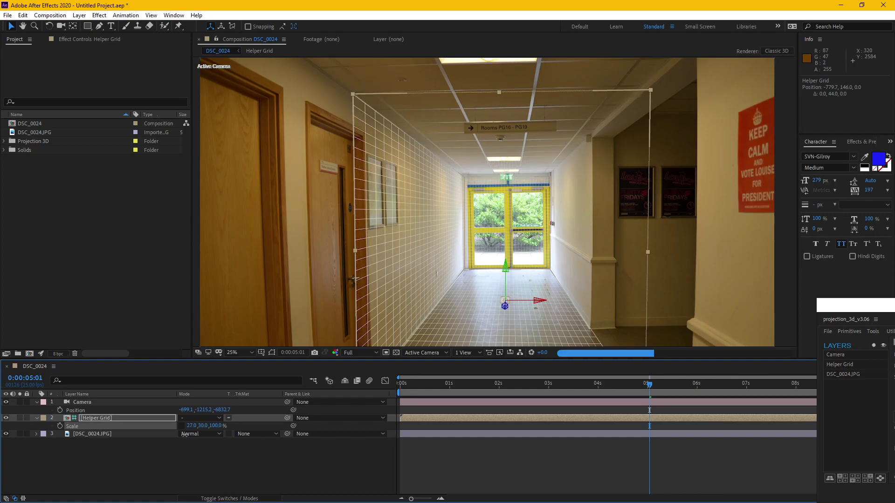
click(188, 436)
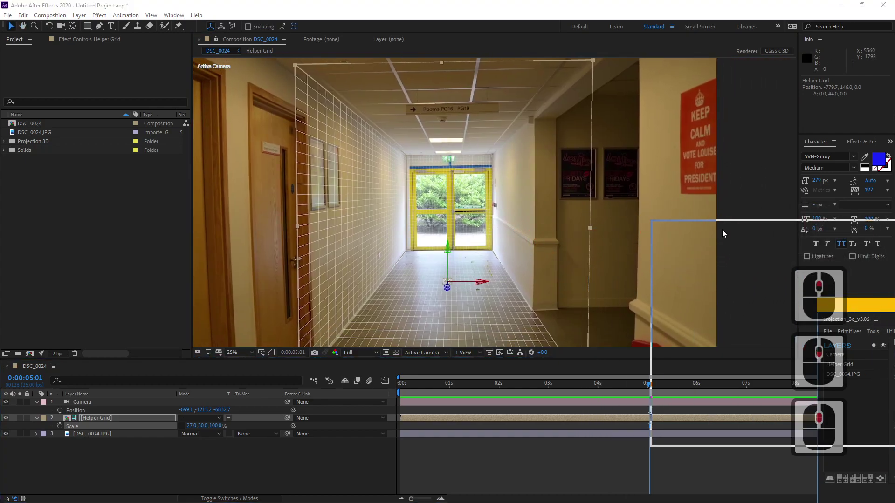
click(725, 232)
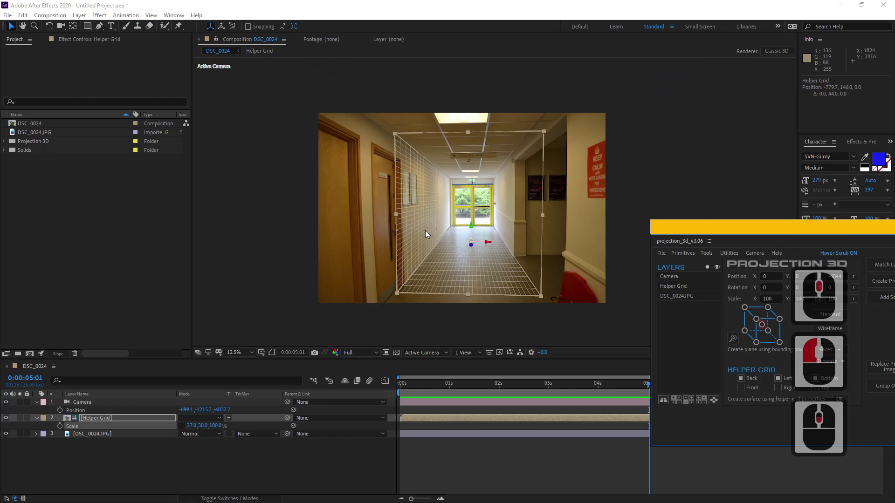
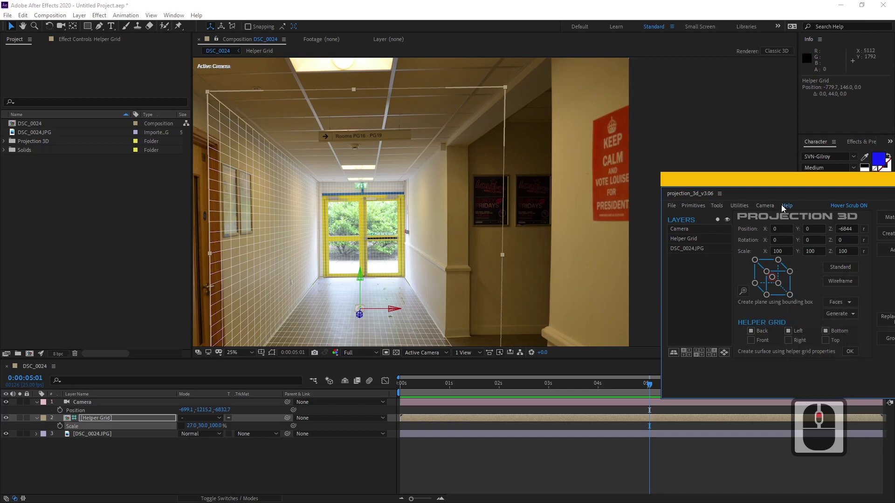
Enable the extra Helper Grid faces (Back, Left, Front, Right) and apply them to box in the corridor
drag(697, 135, 654, 286)
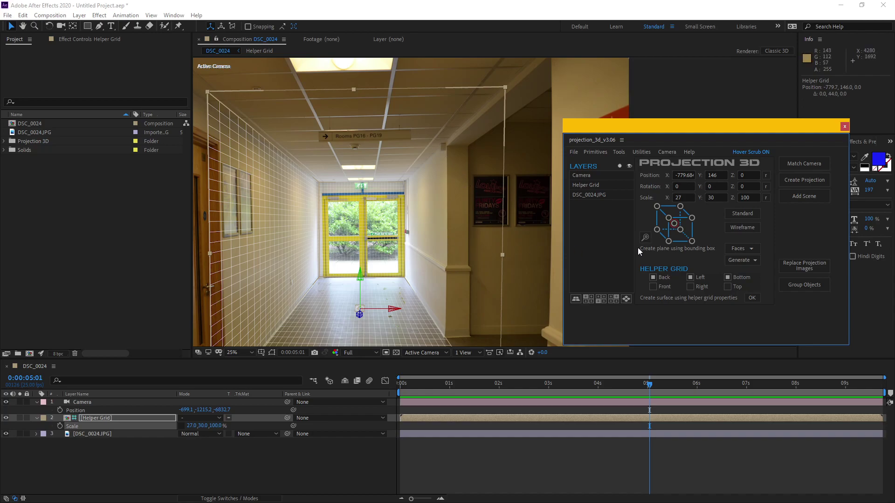
click(732, 286)
click(695, 287)
click(762, 134)
click(387, 174)
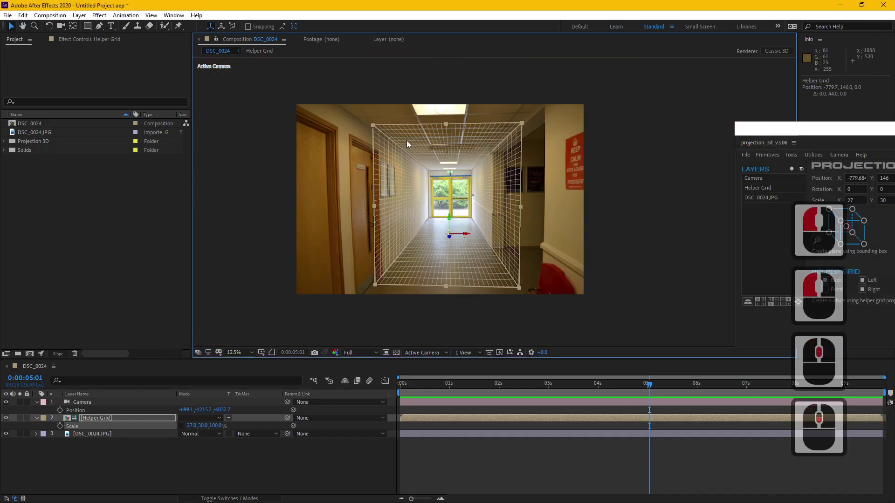
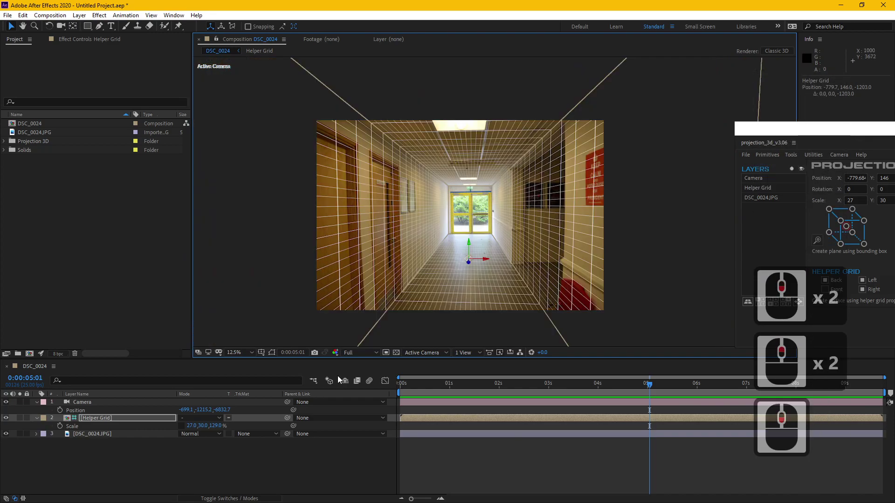
Set the Helper Grid depth scale to 129% so the grid reaches the far doors
click(111, 426)
click(115, 422)
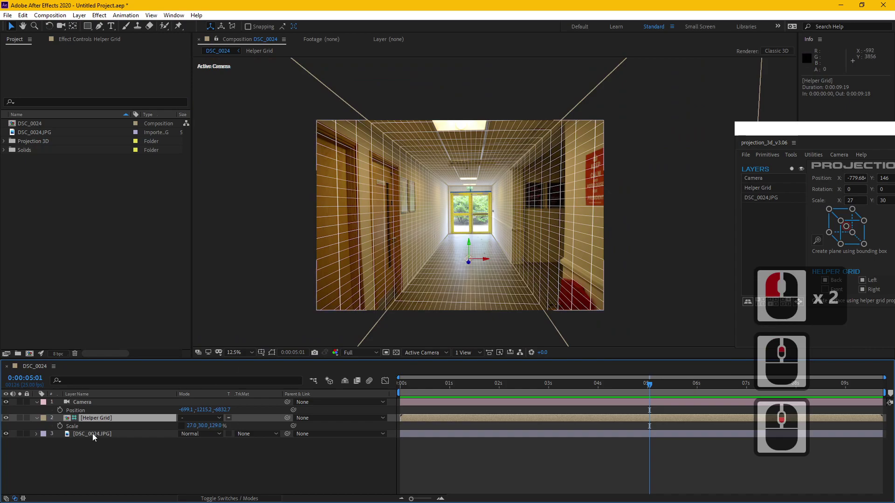
middle_click(344, 388)
drag(345, 385, 537, 205)
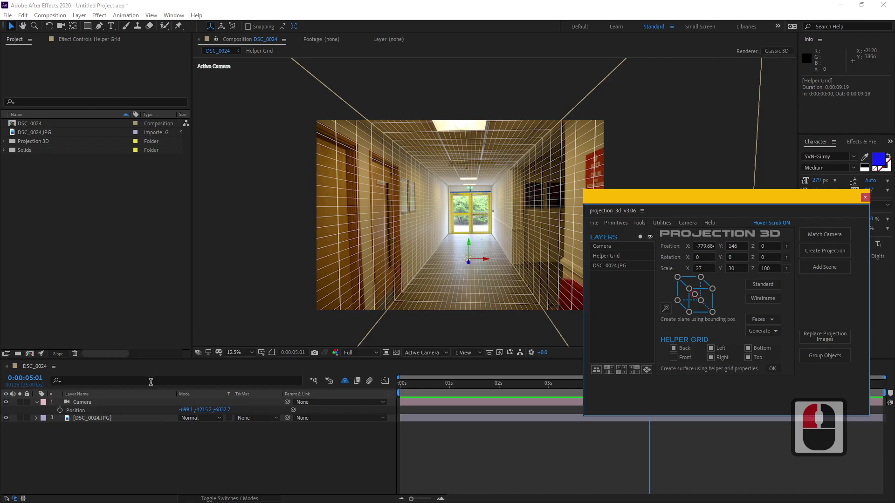
Create a projection from the Camera and photo layers with Number of Scenes set to 2
click(99, 403)
click(104, 417)
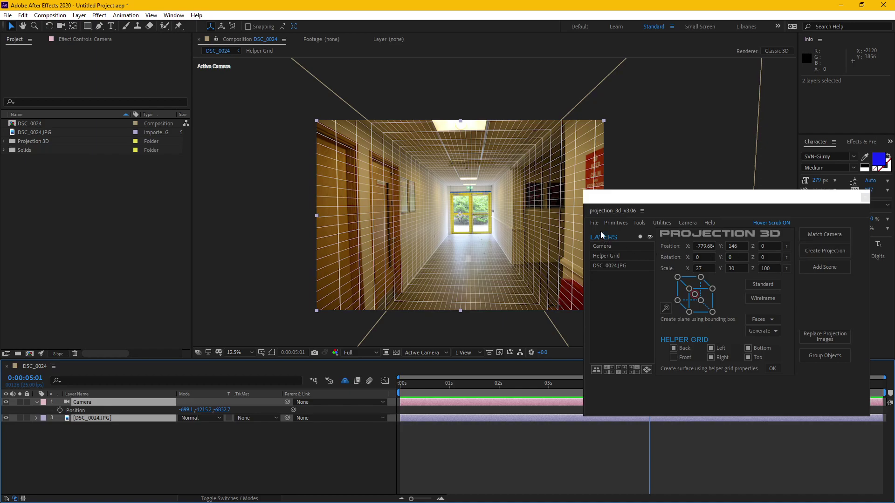
click(820, 257)
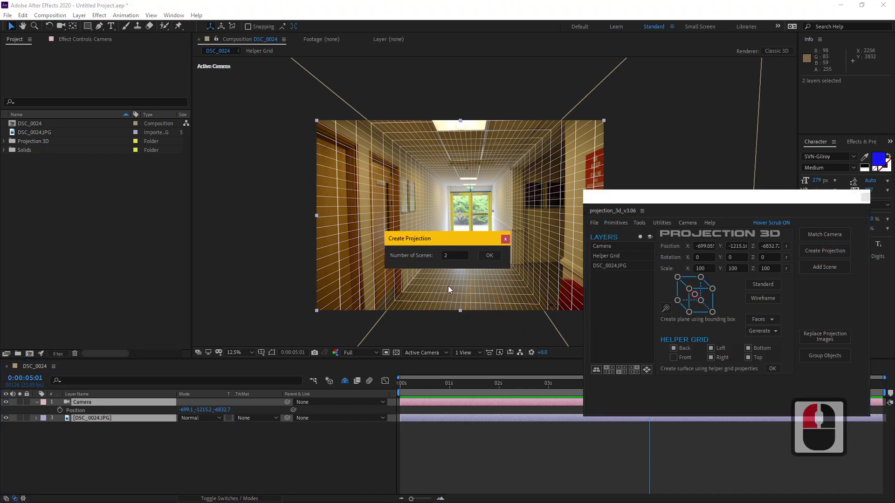
click(393, 261)
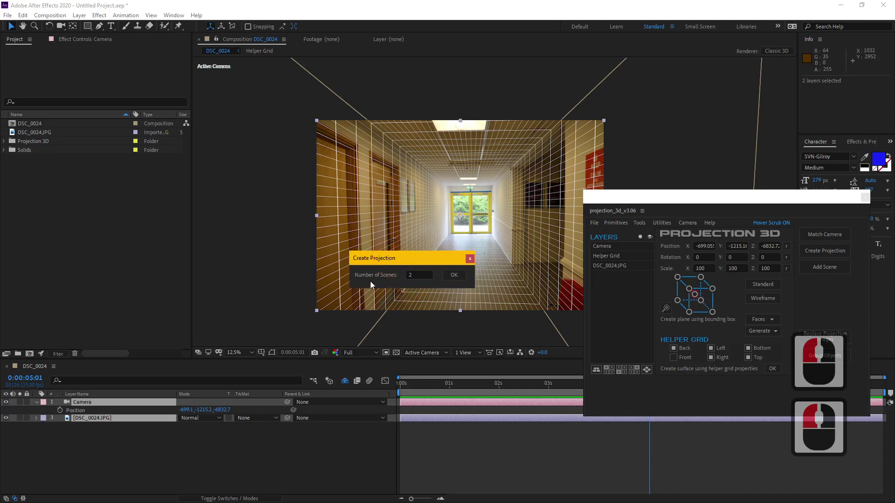
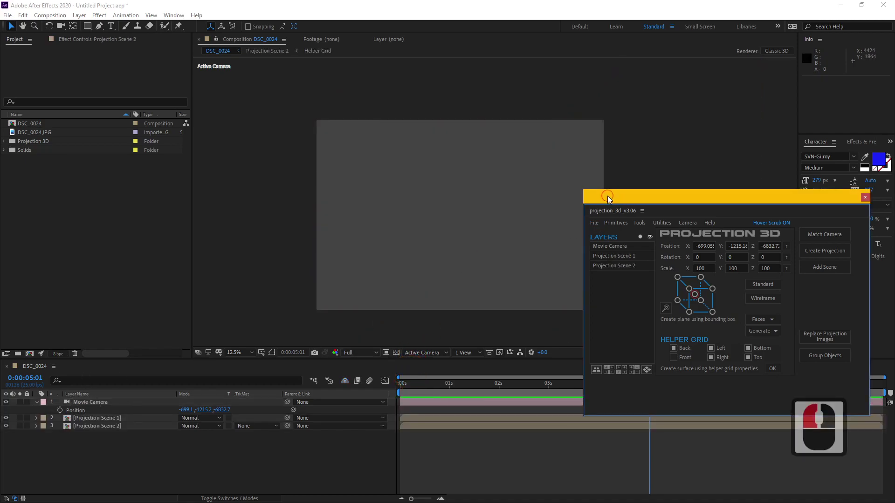
Open the Projection Scene 2 composition from the timeline
click(706, 196)
drag(696, 201, 113, 421)
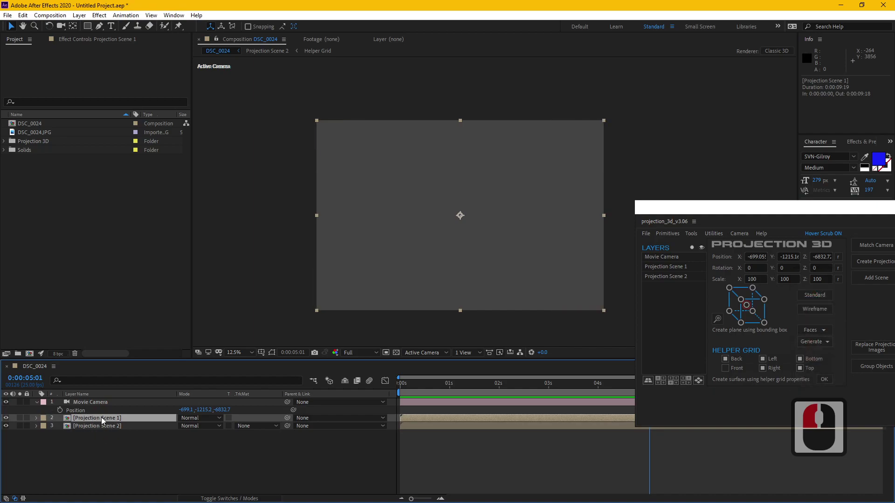
click(115, 428)
click(117, 420)
click(116, 427)
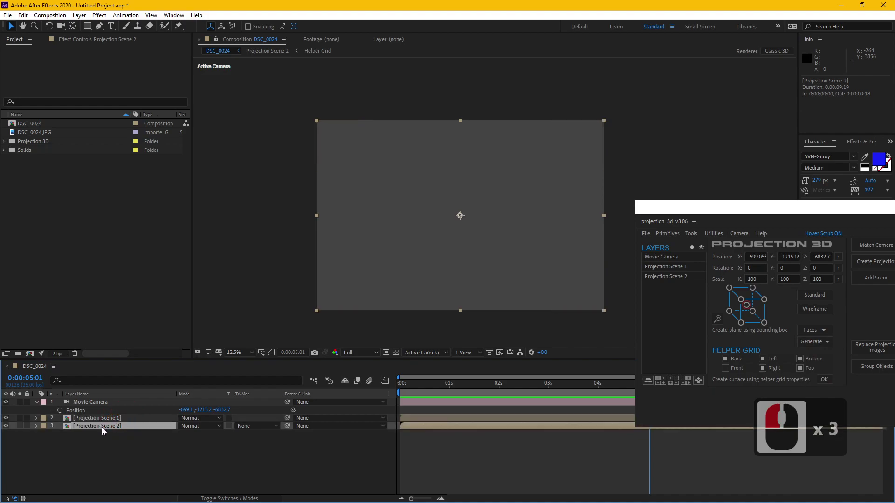
double_click(105, 428)
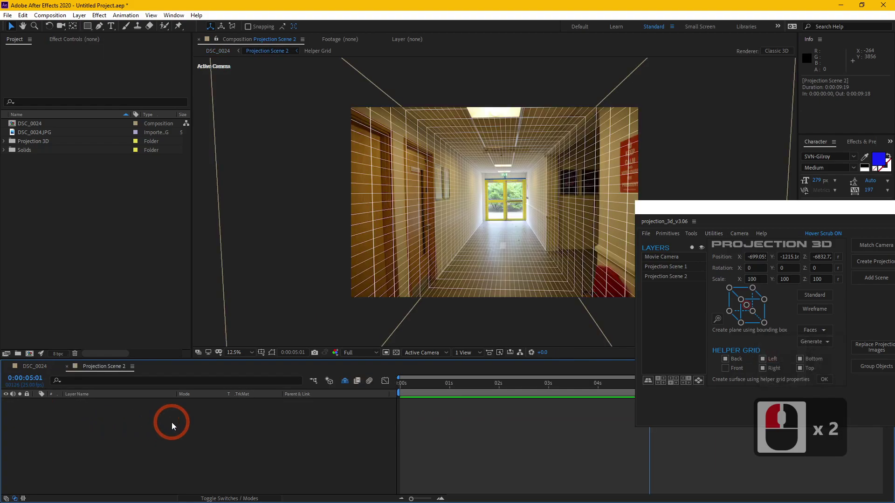
Create Right, Left, Back, Top and Bottom surfaces from the helper grid properties
click(36, 370)
click(107, 364)
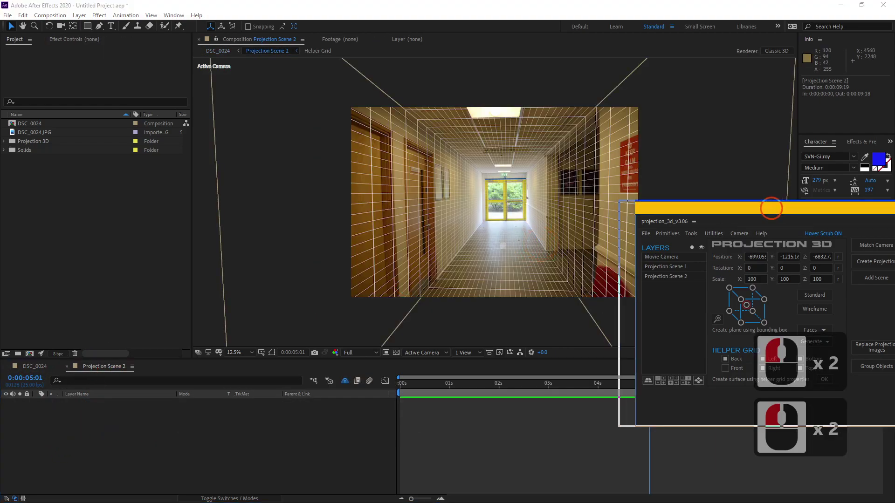
click(631, 199)
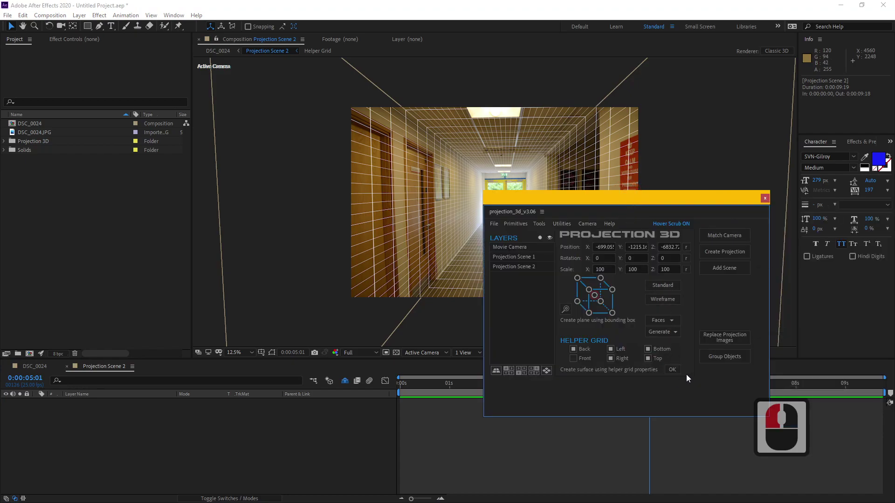
click(645, 369)
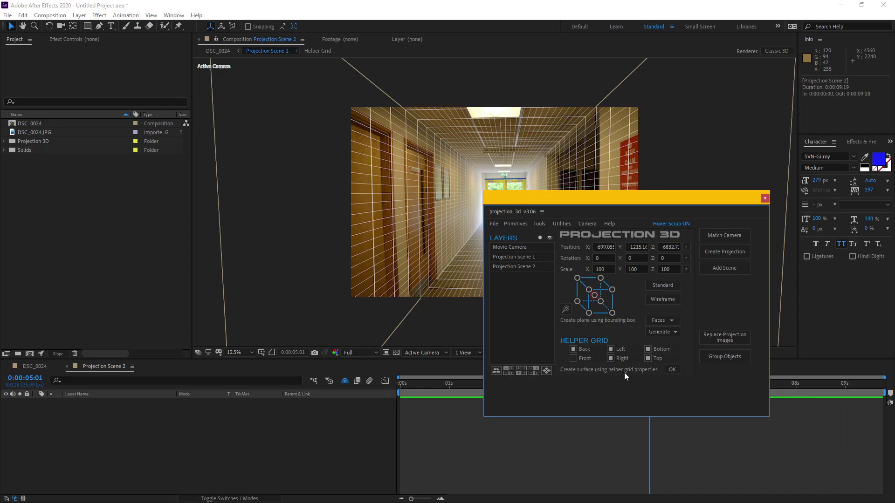
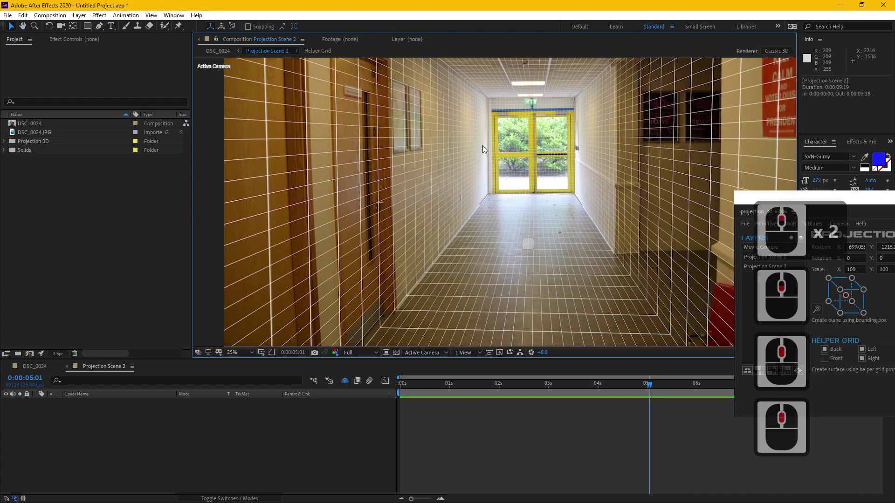
middle_click(594, 236)
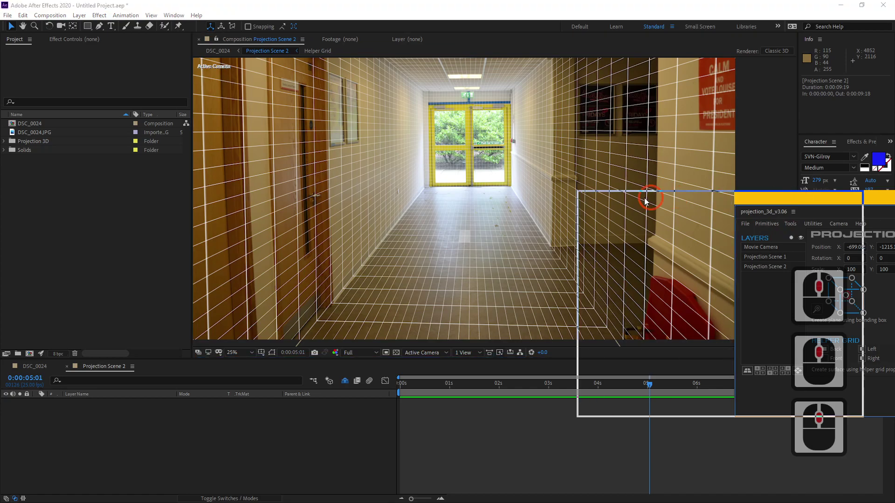
click(612, 201)
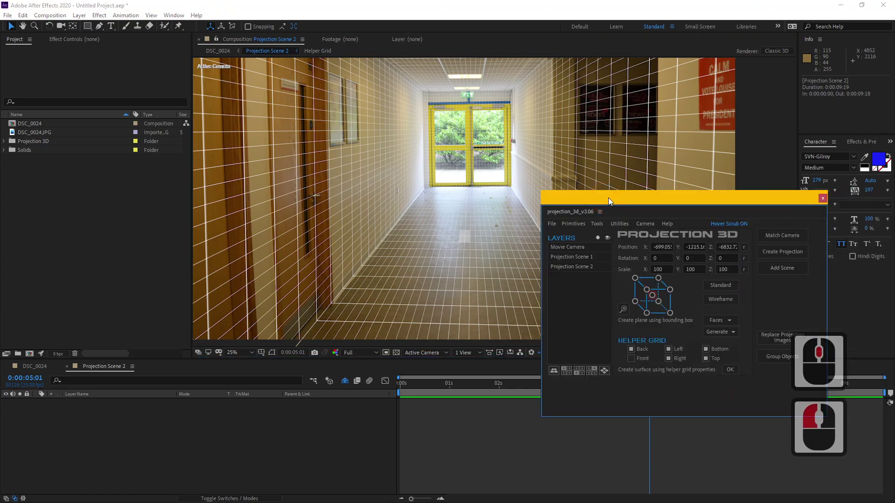
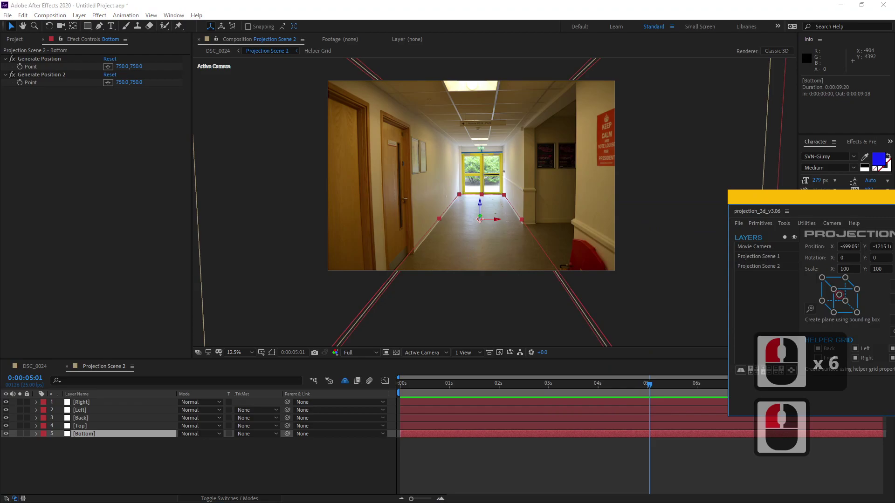
Inspect the Back and right wall surface layers inside Projection Scene 2
click(88, 427)
double_click(100, 419)
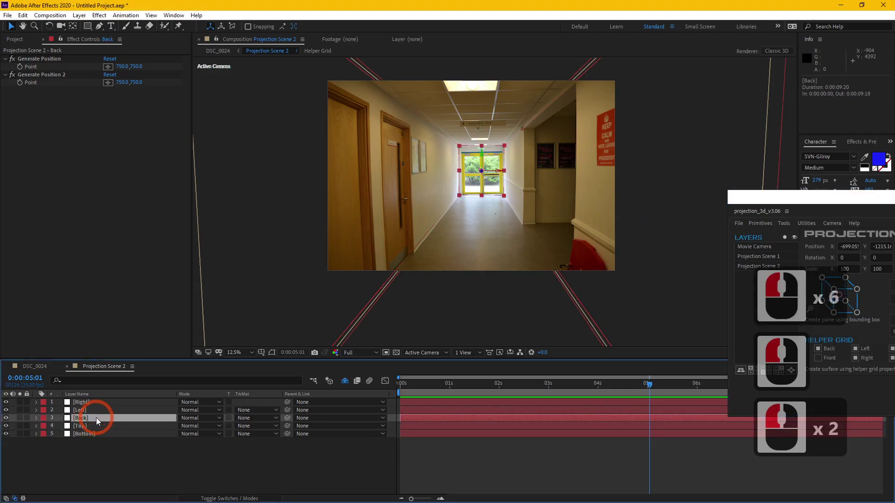
click(100, 412)
click(102, 401)
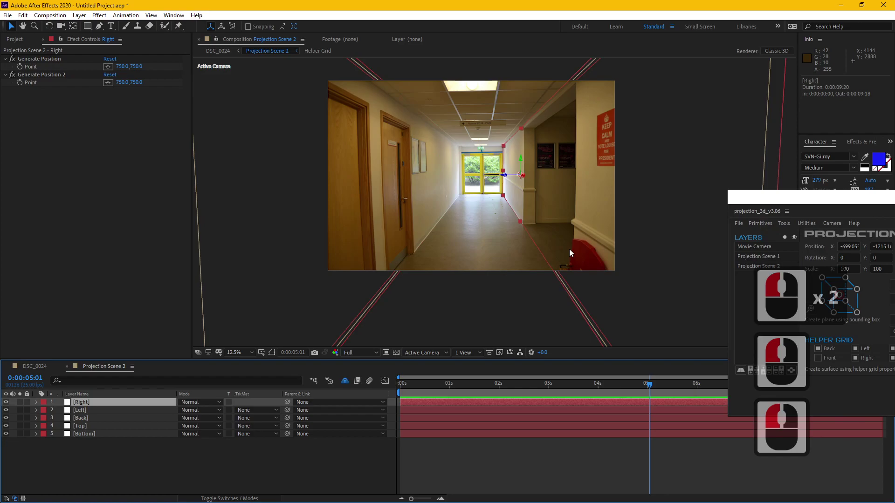
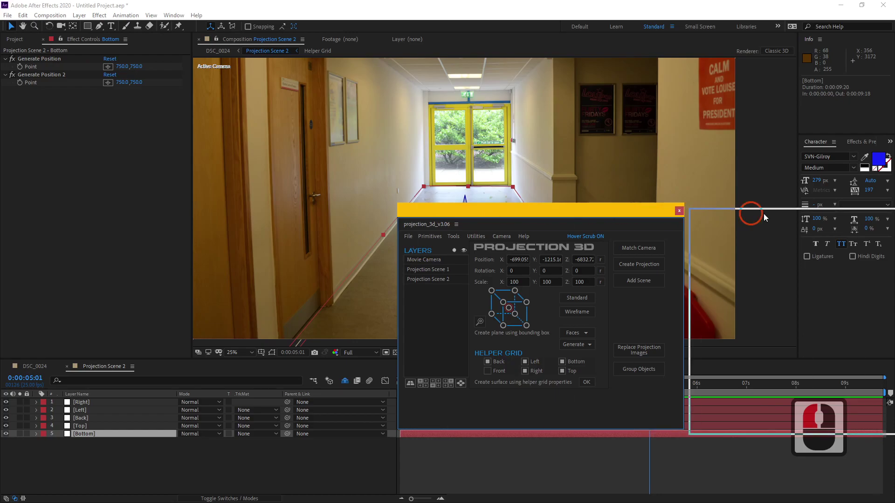
Close the Projection 3D panel and switch to the DSC_0024 composition
click(803, 218)
click(29, 366)
drag(70, 77, 492, 236)
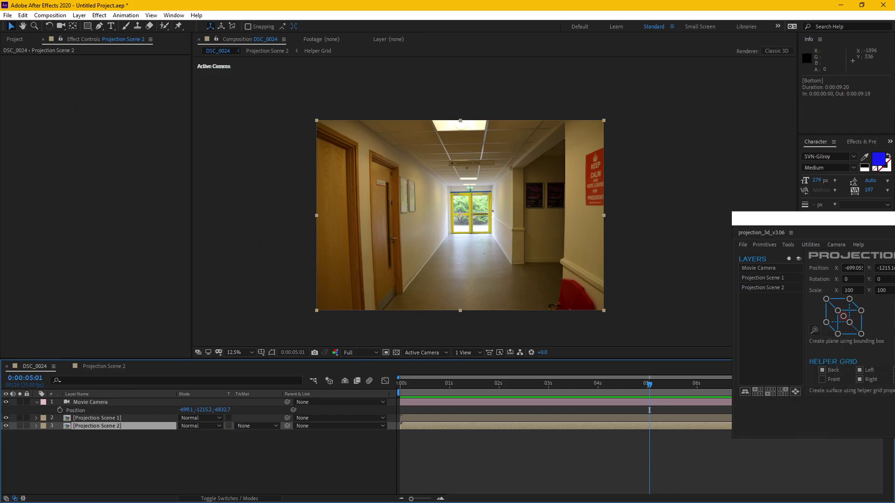
Rename the DSC_0024 composition to 'main comp' in the Project panel
drag(21, 41, 39, 127)
click(39, 126)
key(Return)
text(main comp)
key(Return)
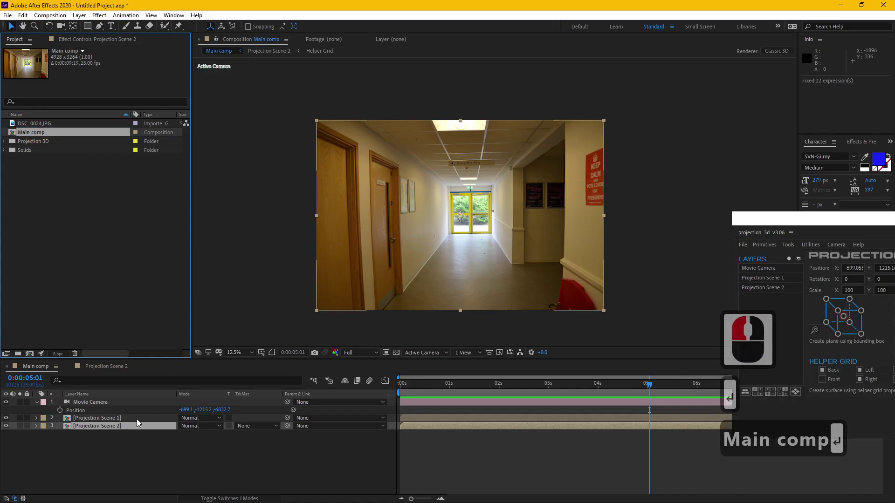
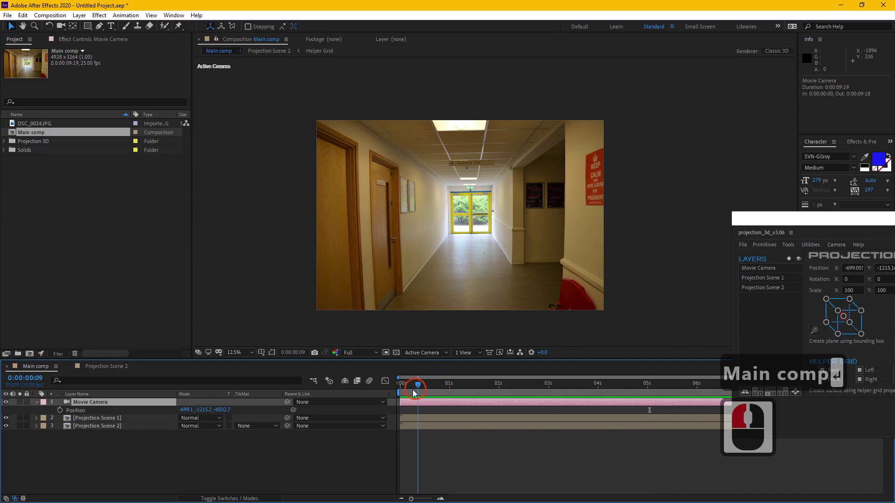
Return the playhead to frame 0 and reveal the Position property while panning the corridor view
click(379, 387)
middle_click(467, 282)
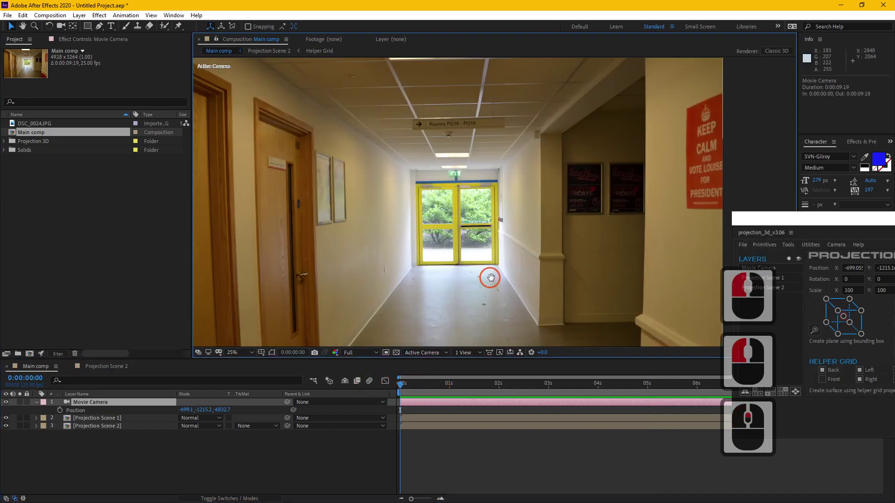
middle_click(534, 238)
middle_click(531, 238)
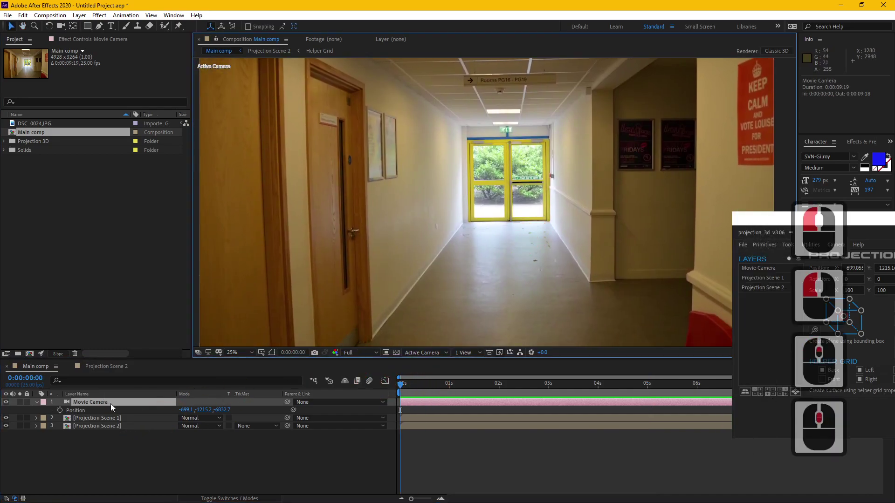
key(p)
key(p)
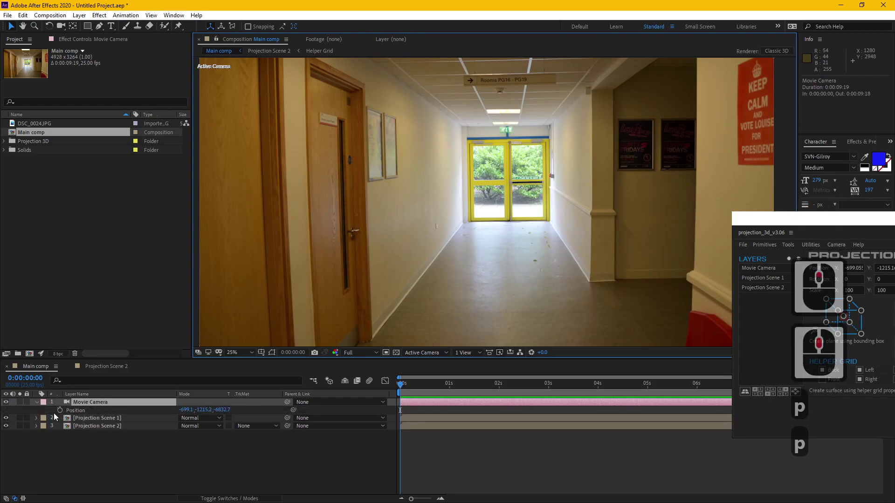
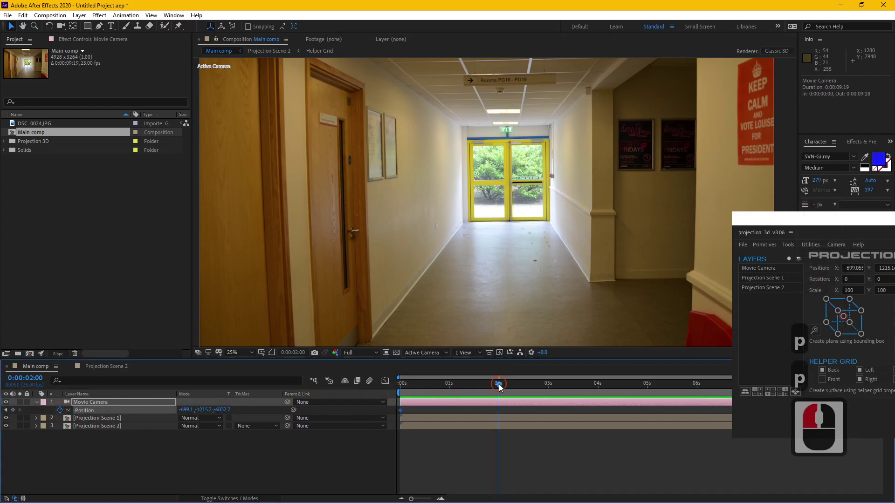
Keyframe the Movie Camera's Position pushing forward and set viewer resolution to Third
click(503, 384)
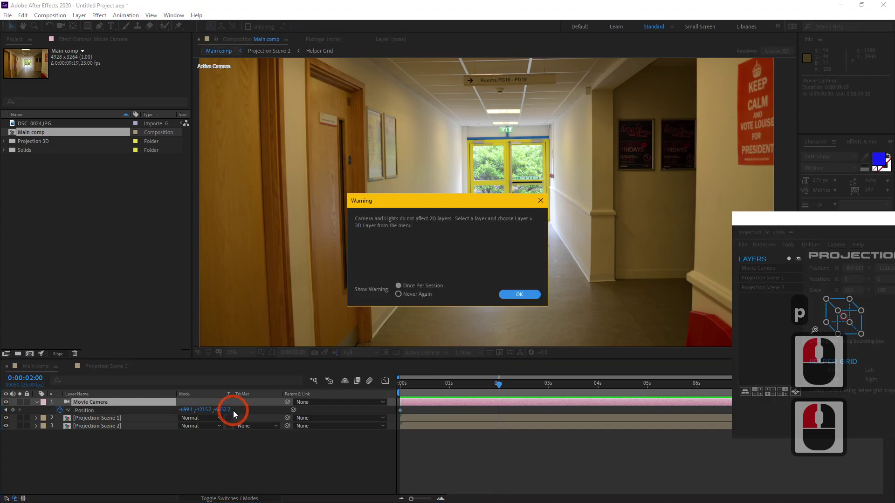
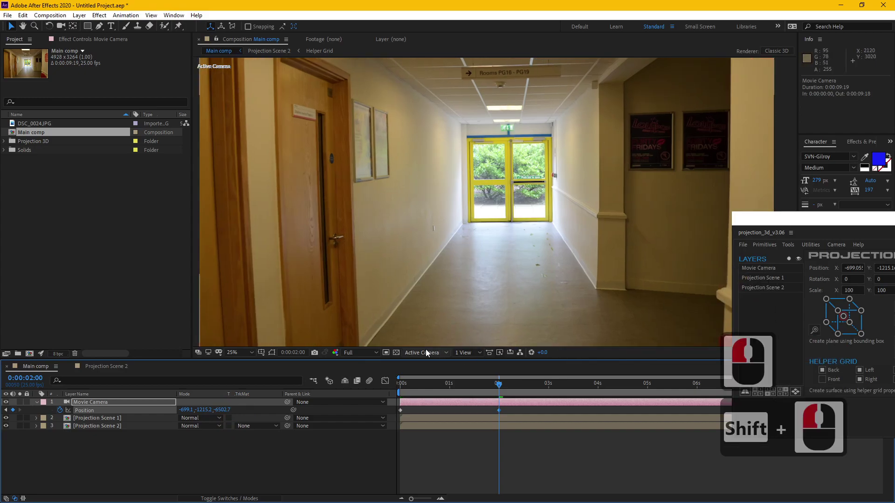
click(368, 355)
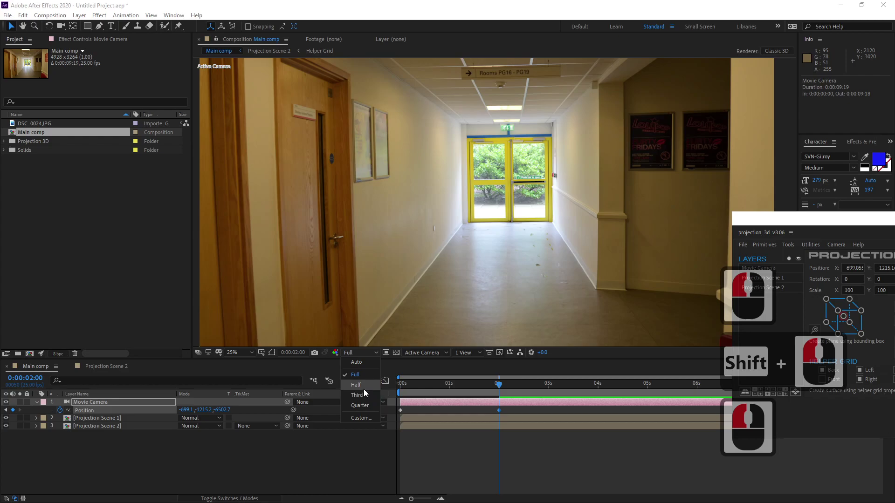
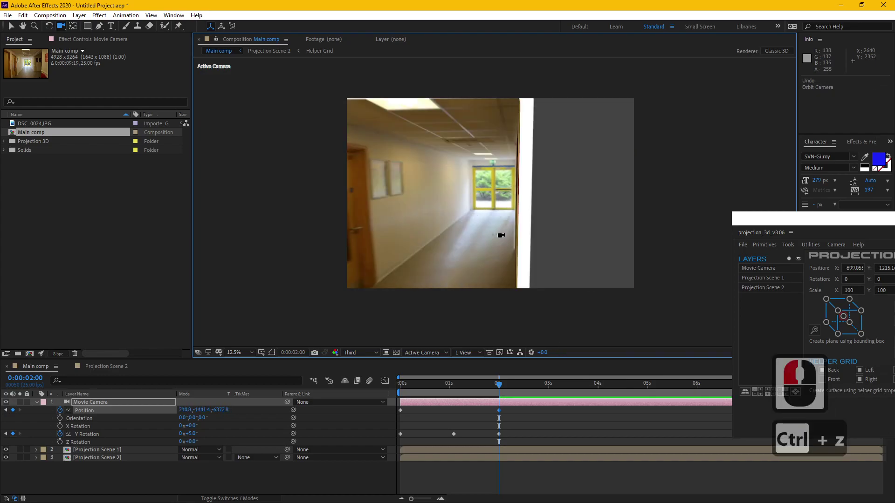
Undo the last camera changes and scrub the timeline to check the pulled-back move
key(ctrl+z)
key(ctrl+z)
key(ctrl+z)
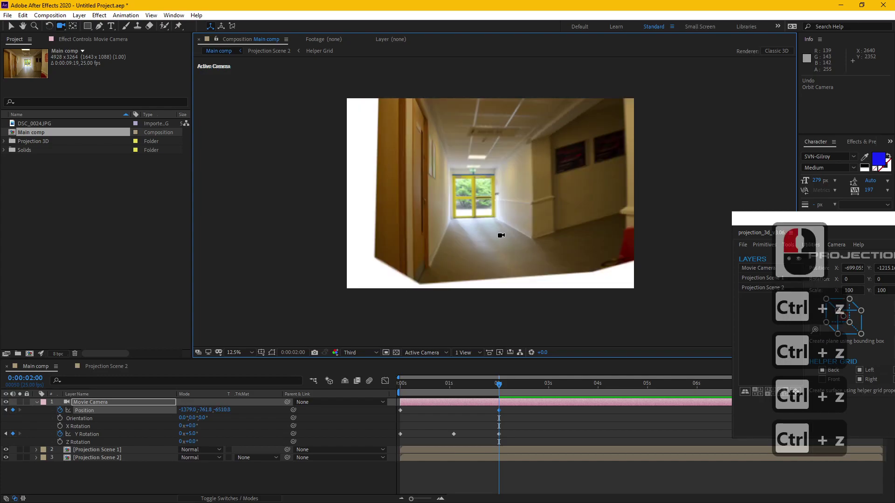
key(ctrl+z)
key(ctrl+z)
key(ctrl+z)
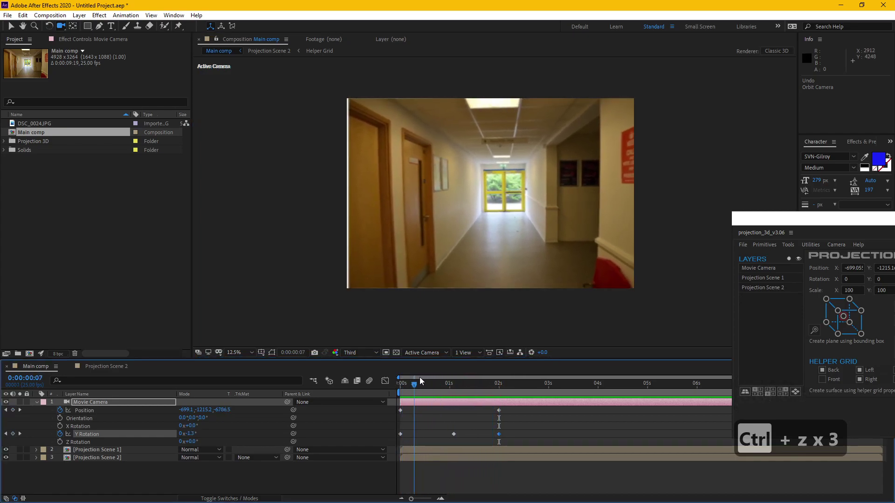
click(491, 377)
drag(13, 28, 612, 199)
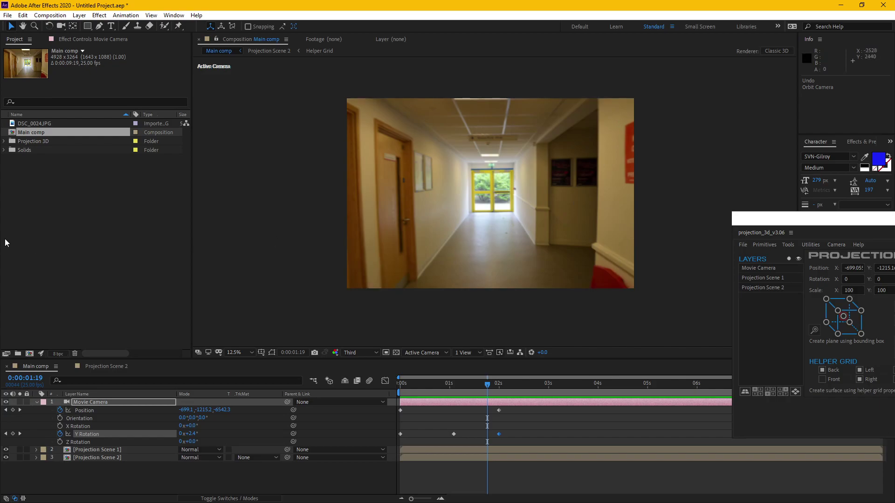
Import DSC_0024_fix right wall.jpg into the project
click(53, 236)
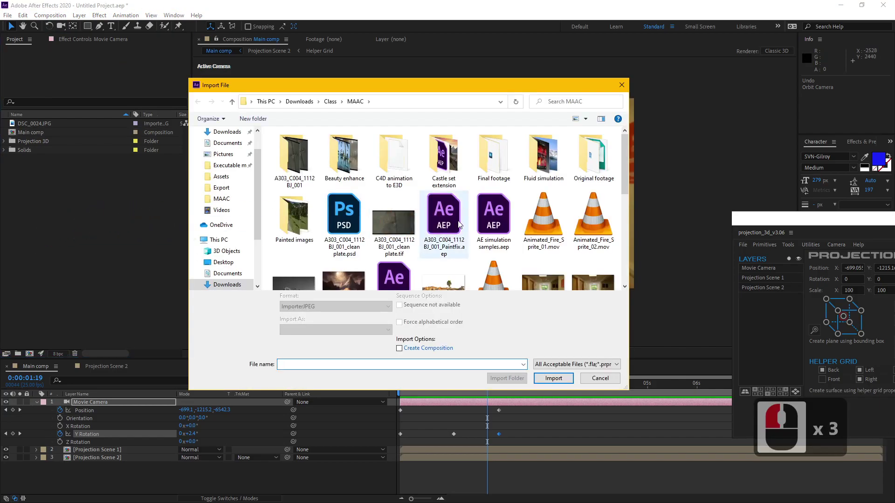
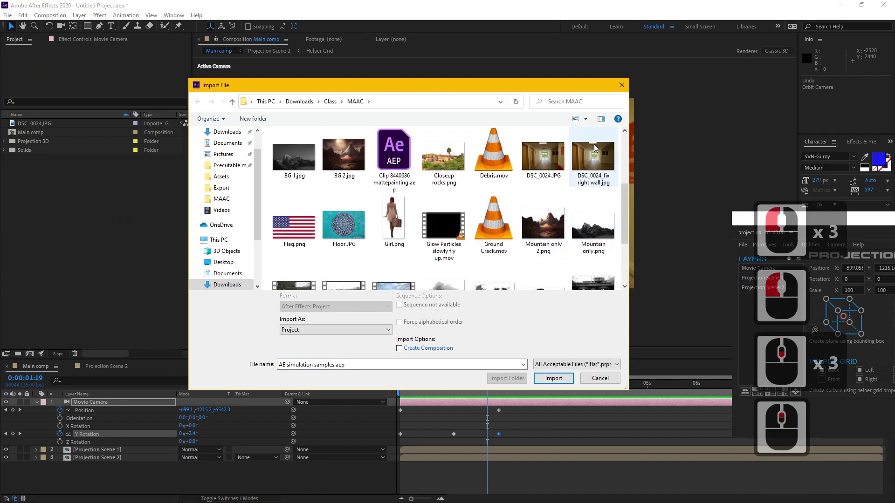
double_click(603, 154)
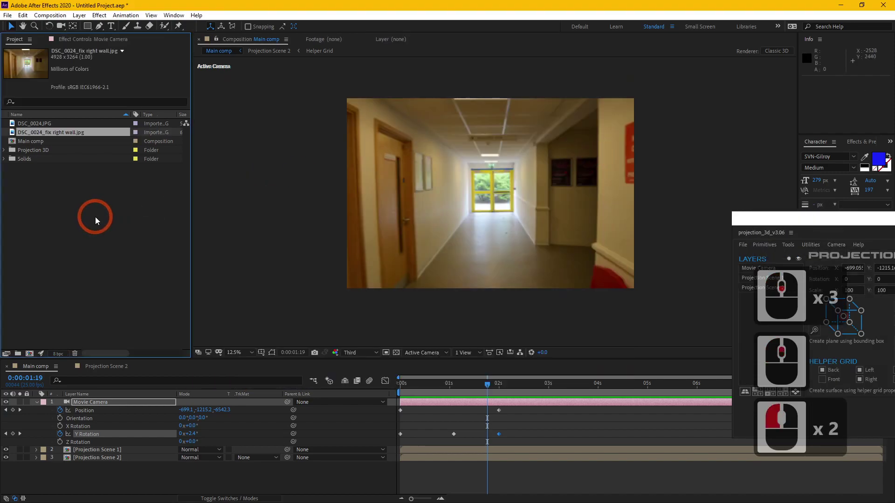
View the fixed right-wall image and the original corridor photo in the Footage viewer to compare them
click(62, 131)
double_click(62, 131)
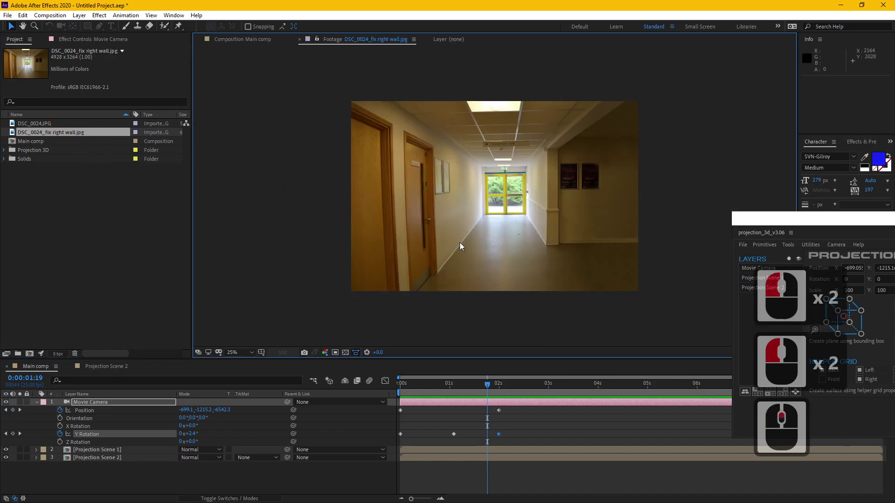
click(46, 126)
double_click(46, 125)
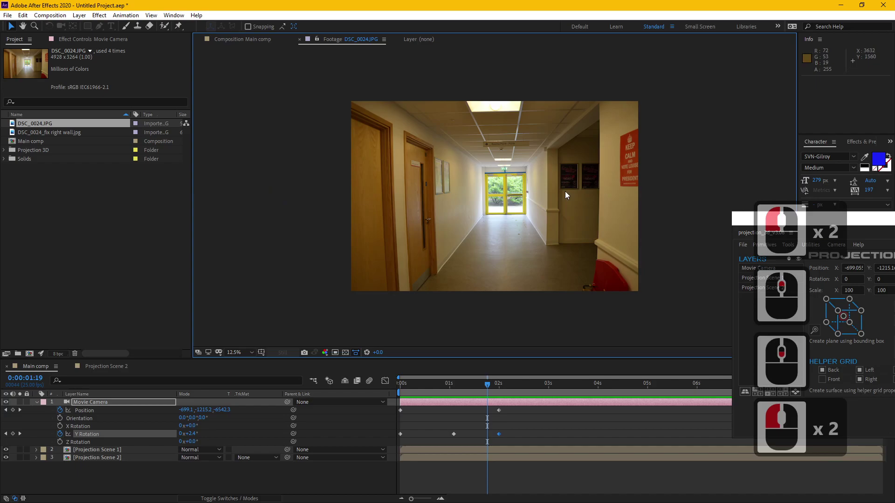
middle_click(626, 256)
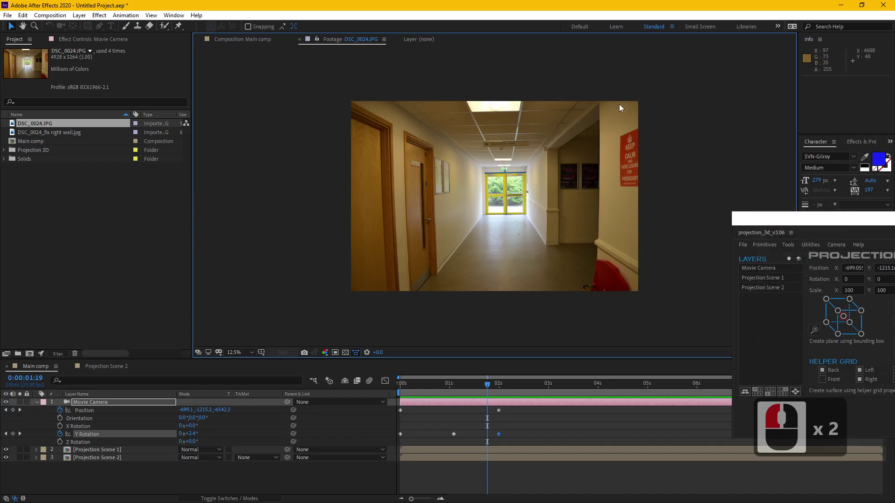
double_click(50, 134)
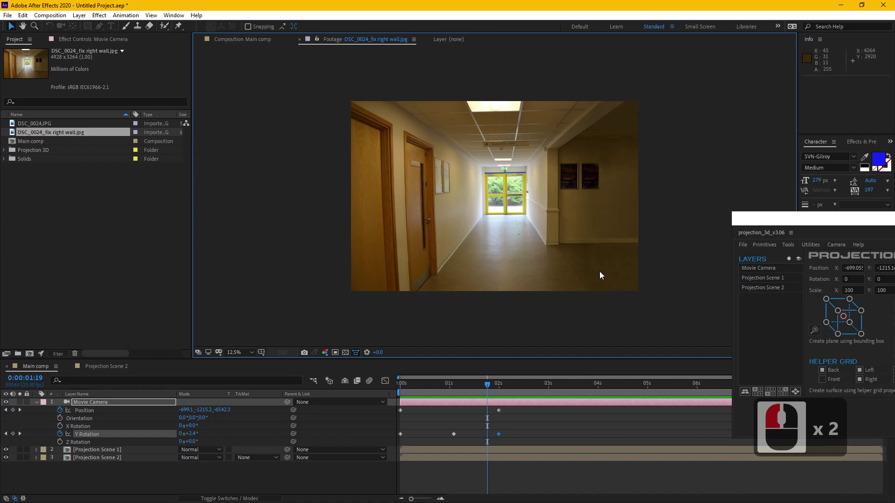
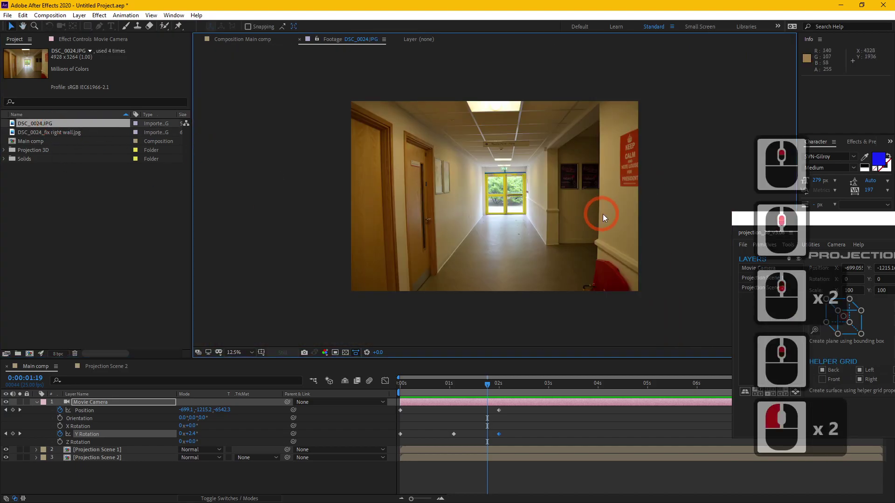
Pan around the original photo, then view the fixed right-wall image on its own again
middle_click(607, 218)
middle_click(607, 217)
middle_click(598, 225)
middle_click(597, 224)
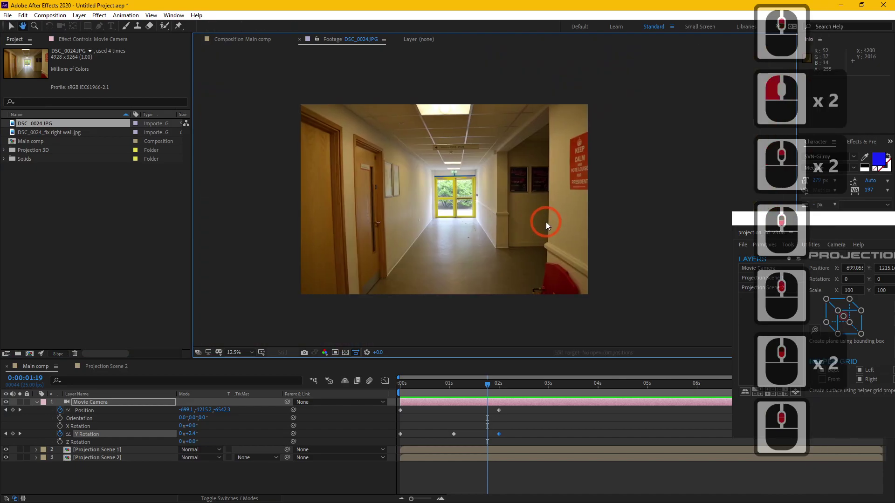
double_click(56, 131)
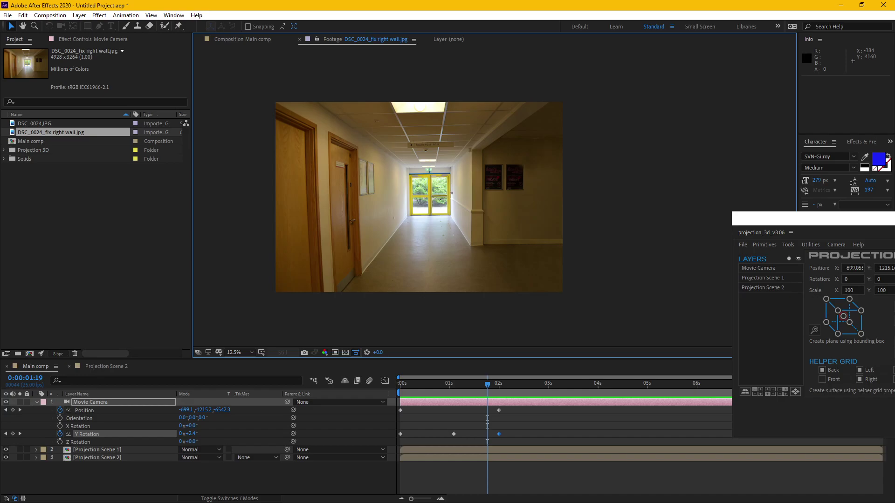
Reveal the Right wall plane's Scale of 650, 155, 155% and check its fit in the viewer
drag(102, 366, 500, 259)
drag(499, 258, 487, 177)
drag(504, 185, 93, 405)
drag(93, 405, 220, 420)
key(s)
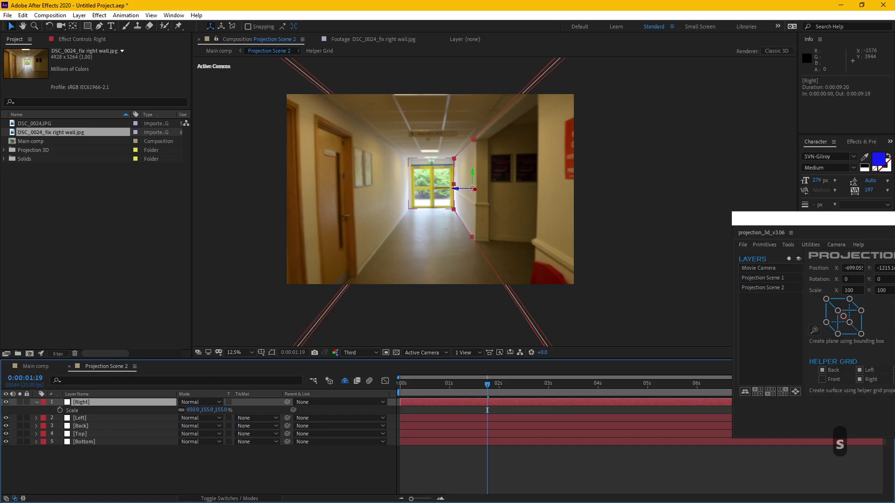
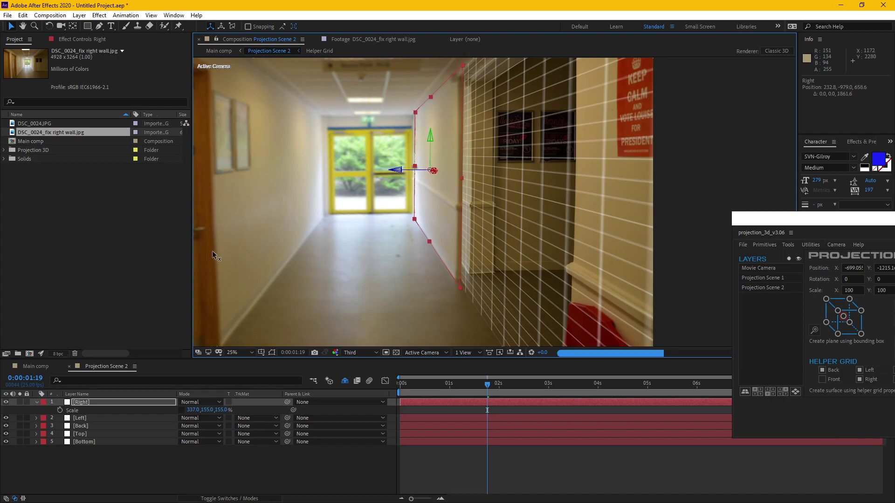
Toggle the Hide Shy Layers switch so the camera, projector and helper grid layers are listed
click(210, 254)
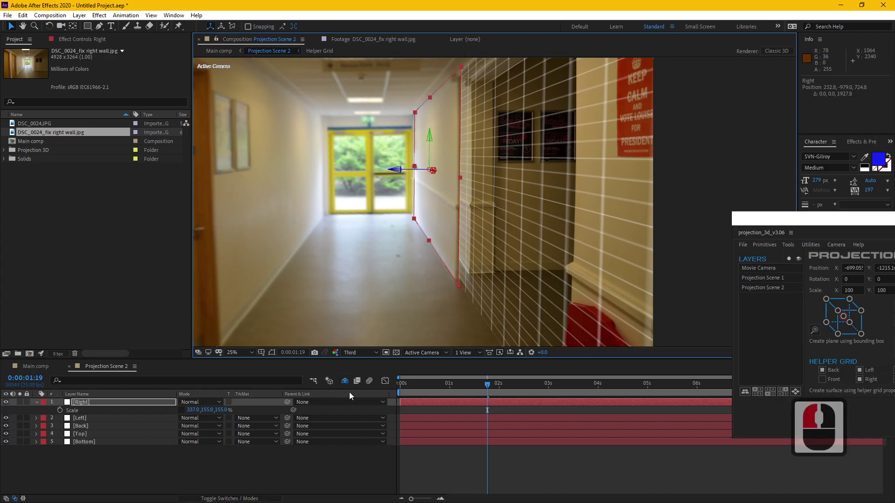
click(350, 380)
middle_click(73, 486)
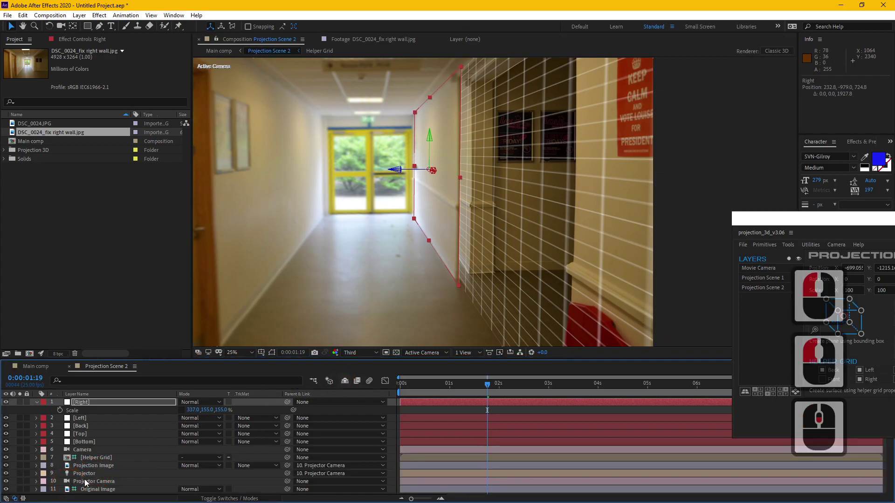
click(105, 404)
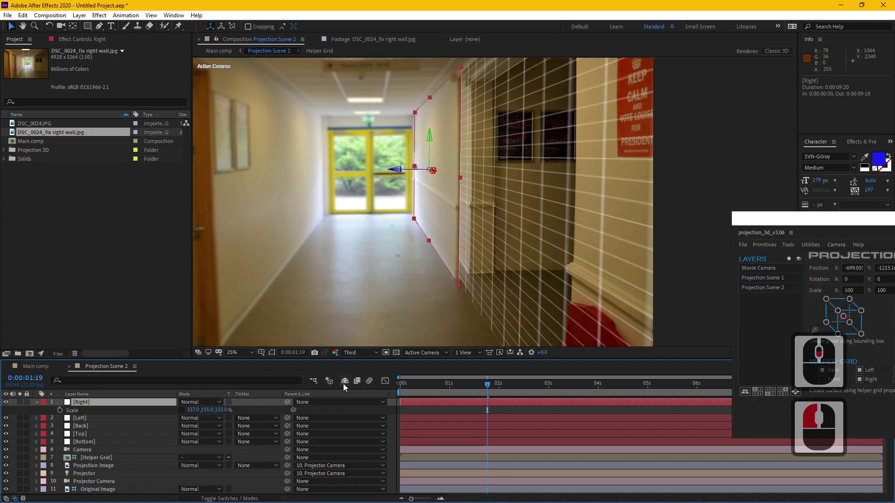
click(347, 383)
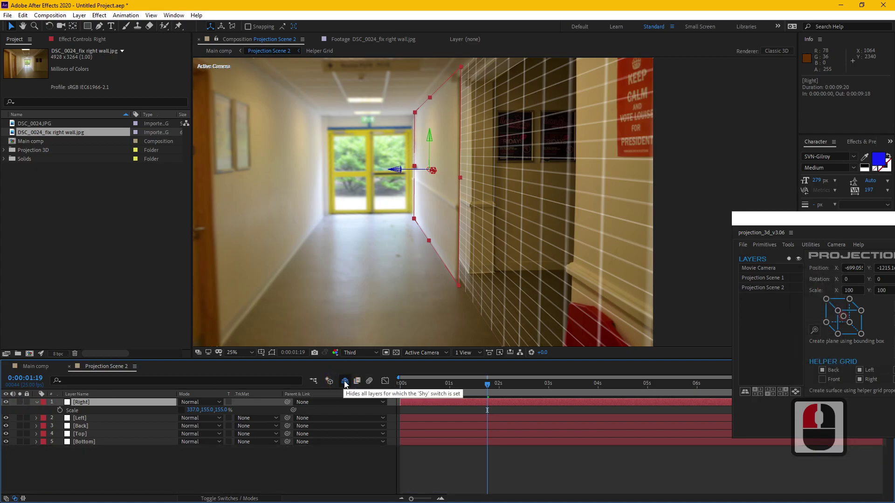
click(335, 394)
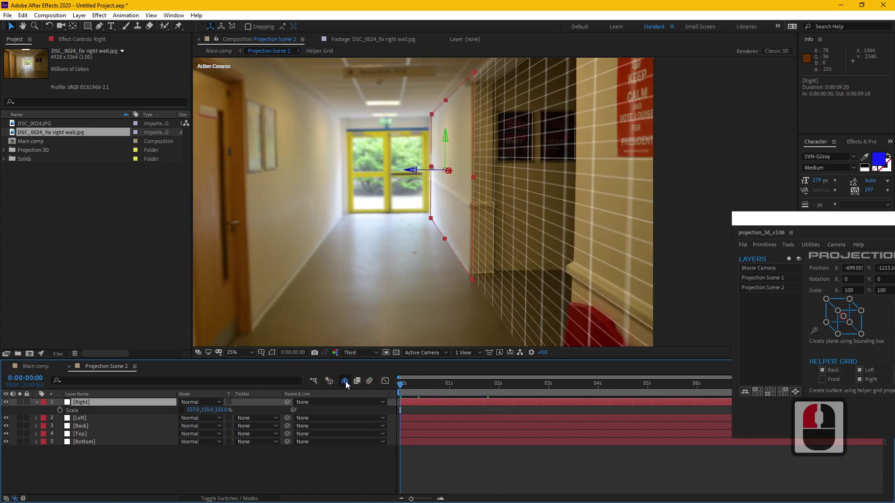
click(347, 386)
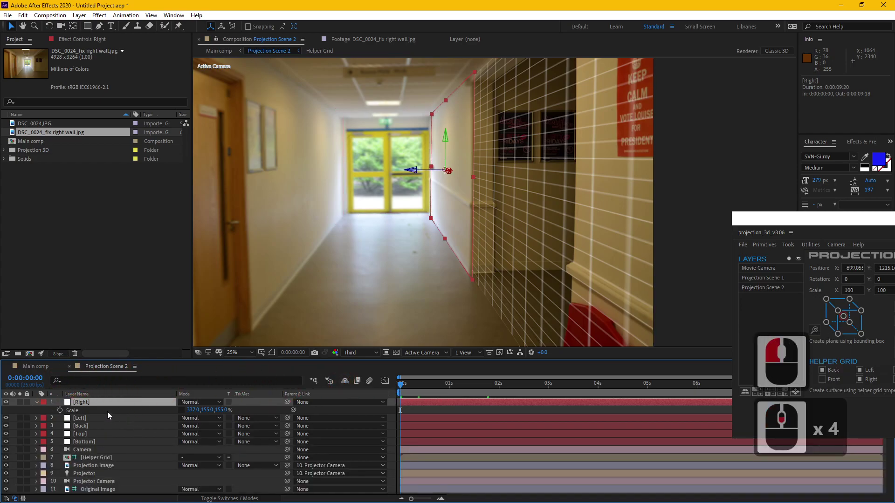
Select the Projector layer in the timeline
click(107, 457)
click(107, 473)
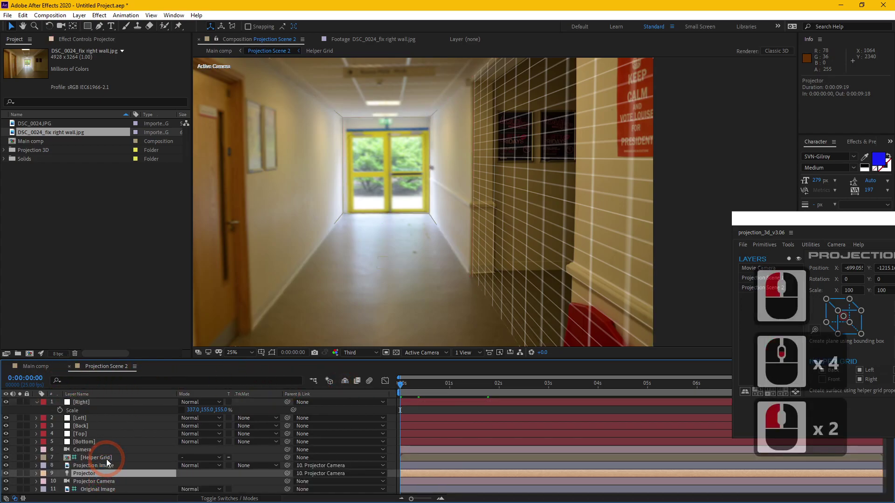
Select the Right wall plane layer in Projection Scene 2
click(109, 469)
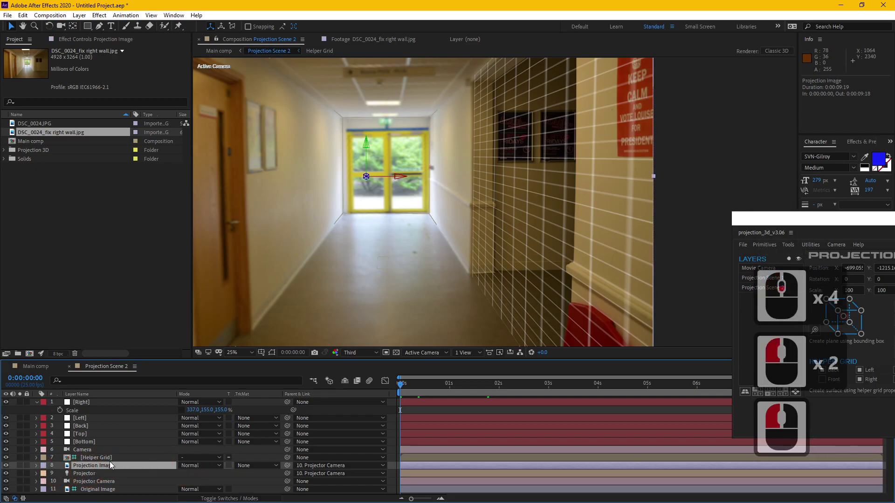
click(104, 476)
double_click(114, 465)
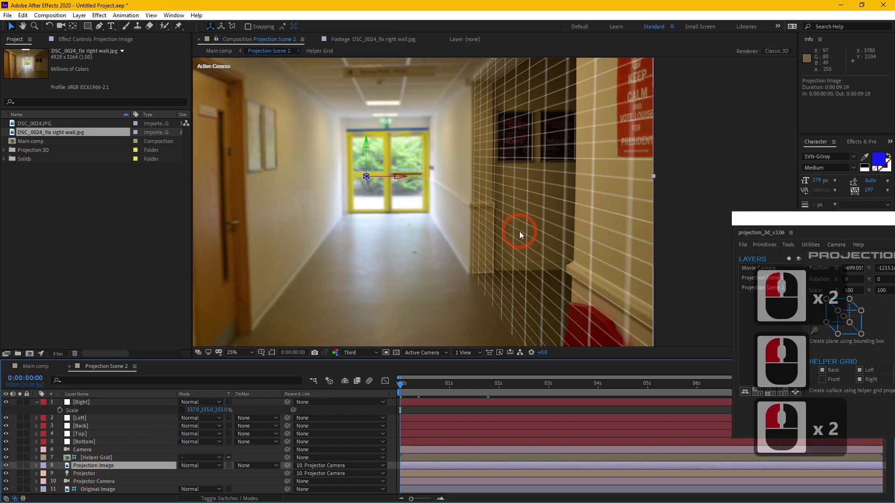
click(99, 405)
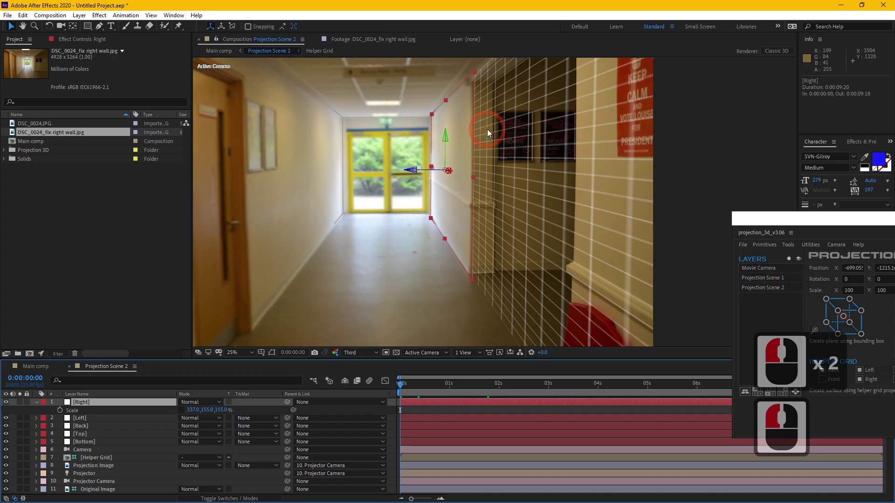
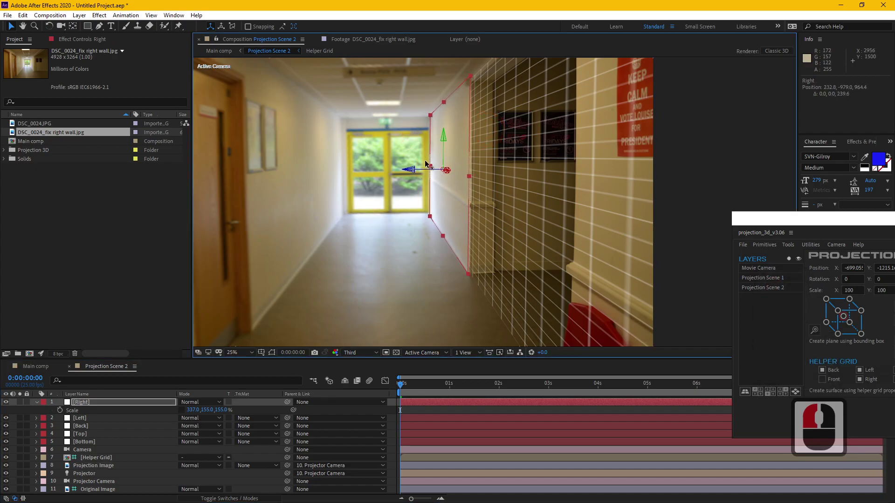
Widen the Right plane's Scale X to 428% and pan the viewer to check the corridor wall fit
click(432, 164)
middle_click(494, 205)
middle_click(470, 182)
middle_click(468, 184)
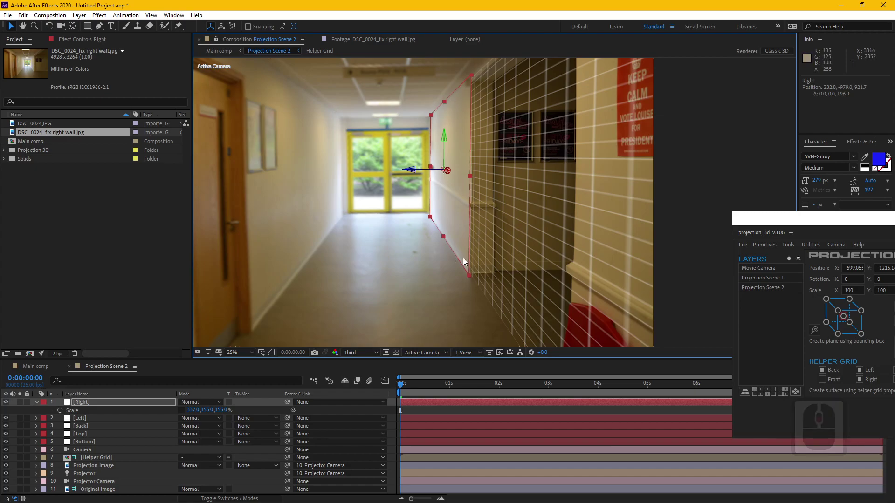
middle_click(471, 226)
middle_click(471, 227)
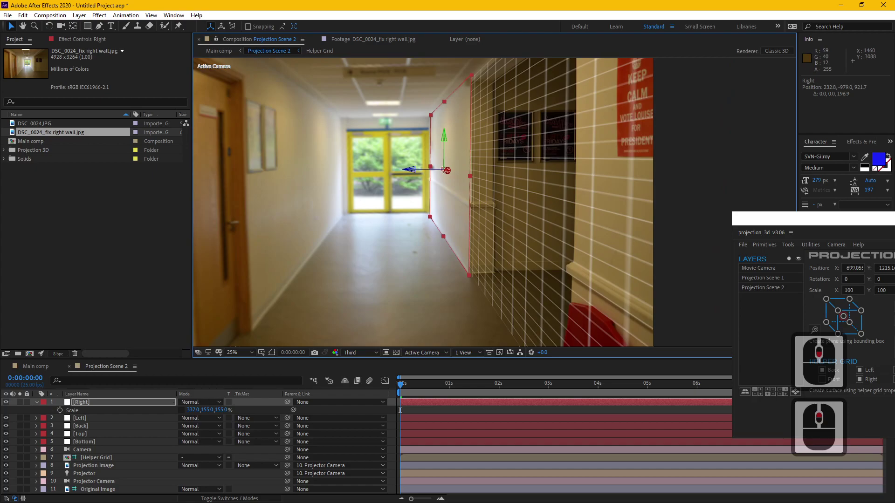
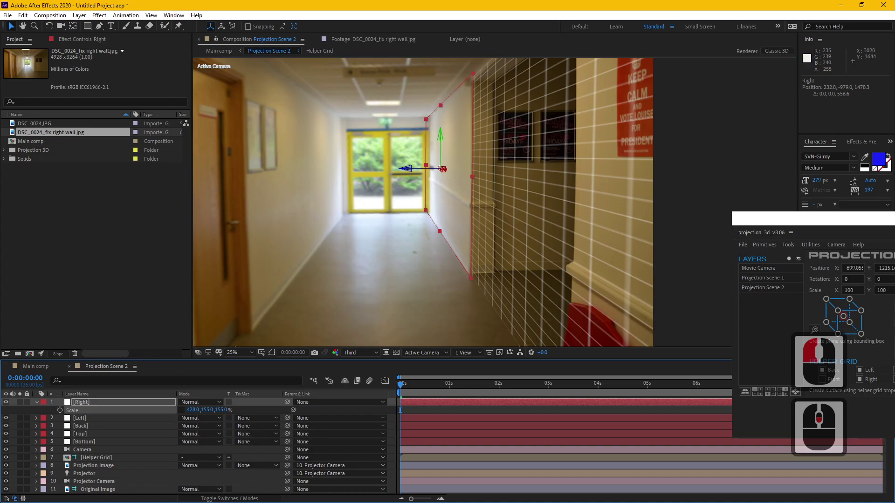
middle_click(456, 266)
middle_click(455, 265)
Duplicate the Right wall plane and zero its Orientation so it faces the camera
click(128, 410)
click(130, 405)
key(ctrl+d)
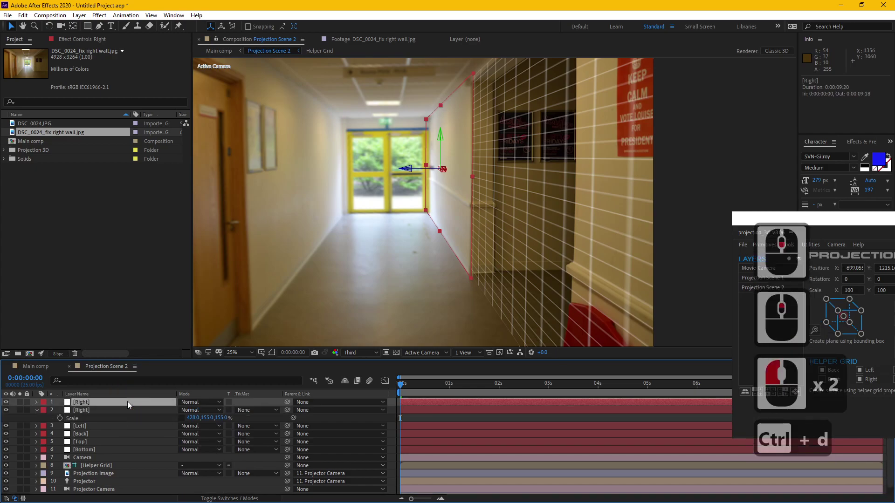
key(w)
key(s)
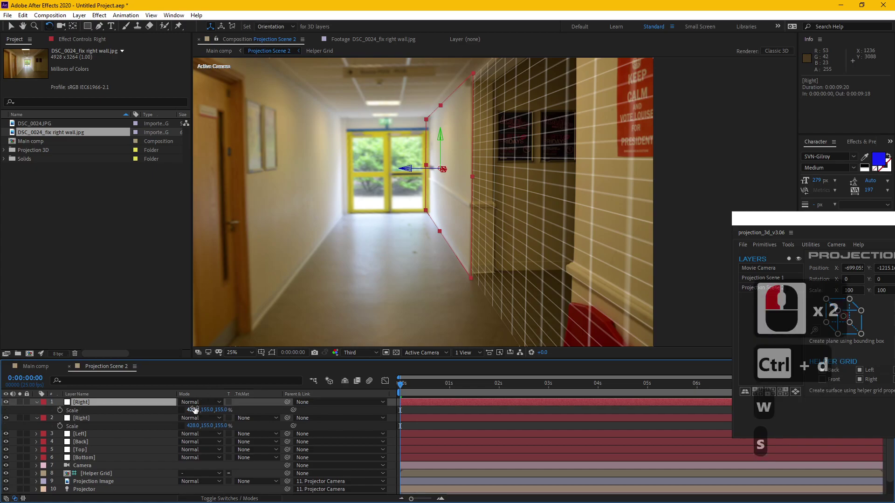
text(r)
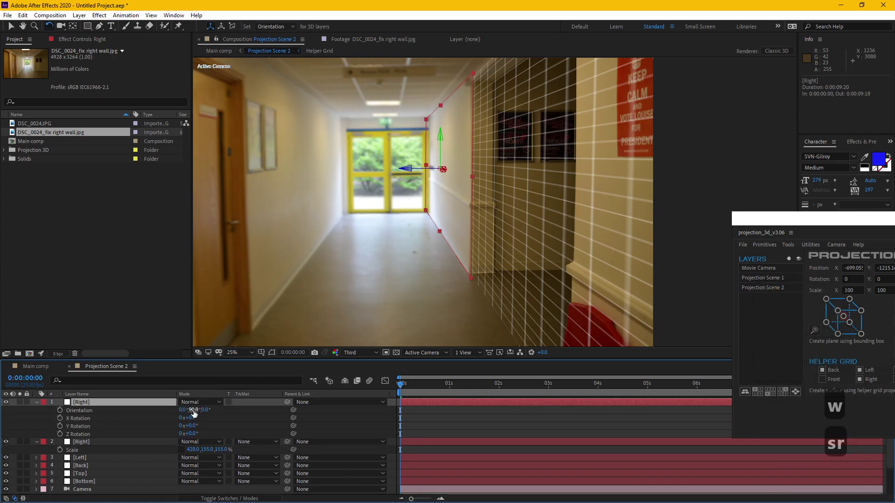
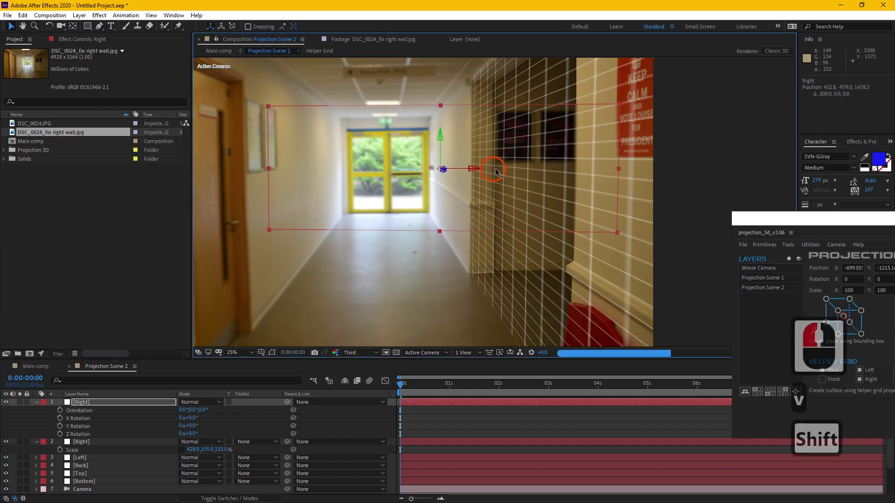
Slide the copied plane right along X onto the recessed wall section
click(524, 182)
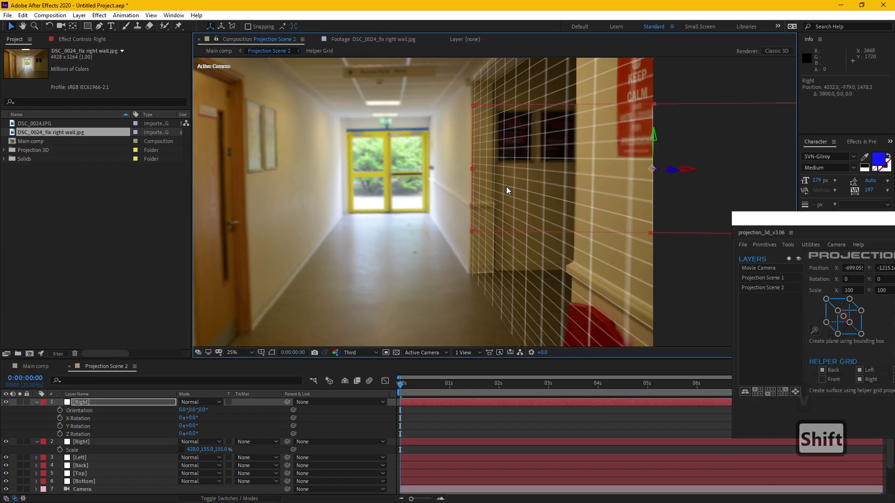
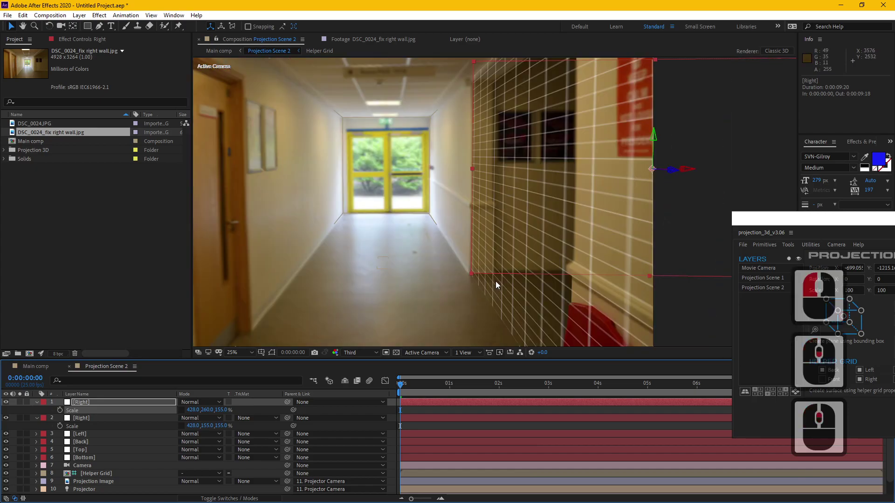
Hide the Helper Grid layer and reselect both Right wall planes to judge their fit
click(98, 417)
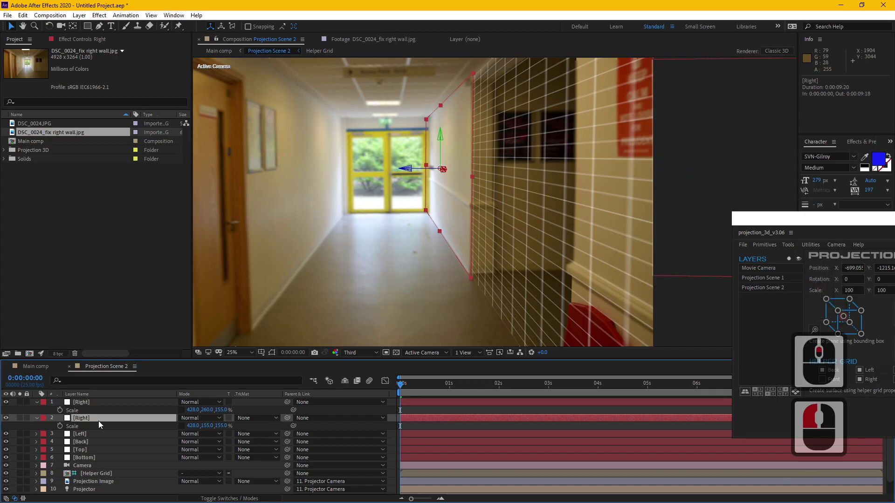
click(94, 473)
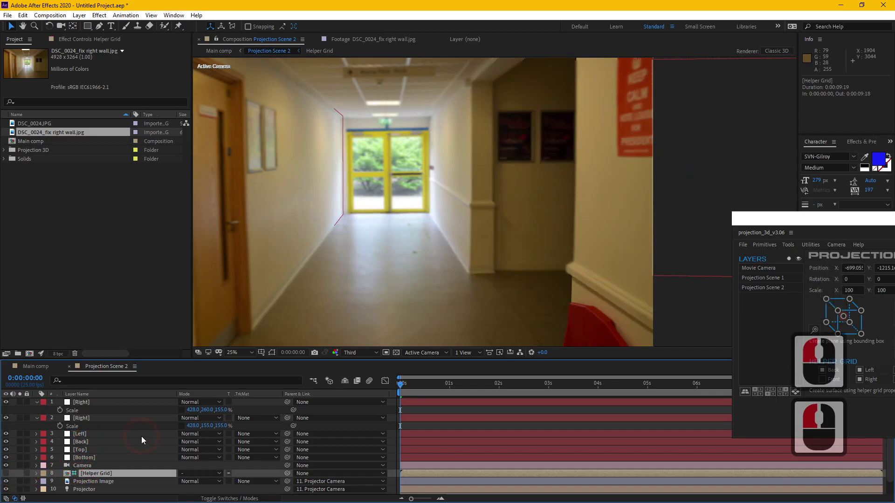
click(95, 420)
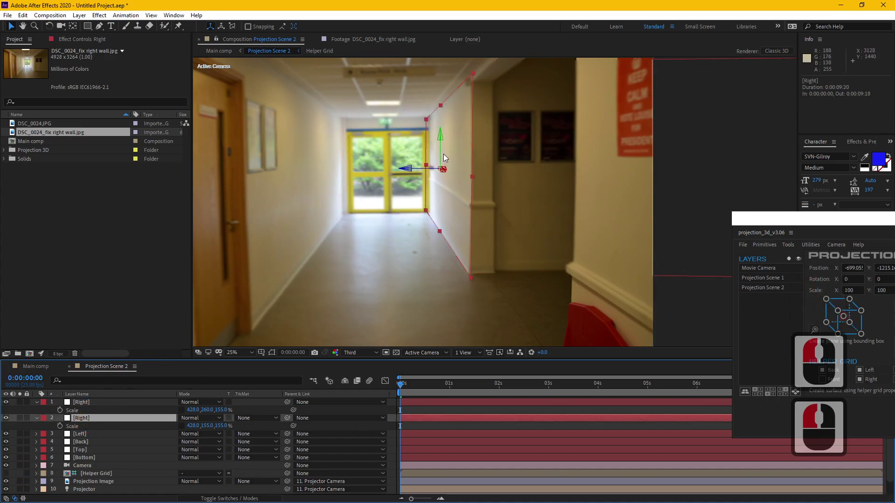
click(108, 406)
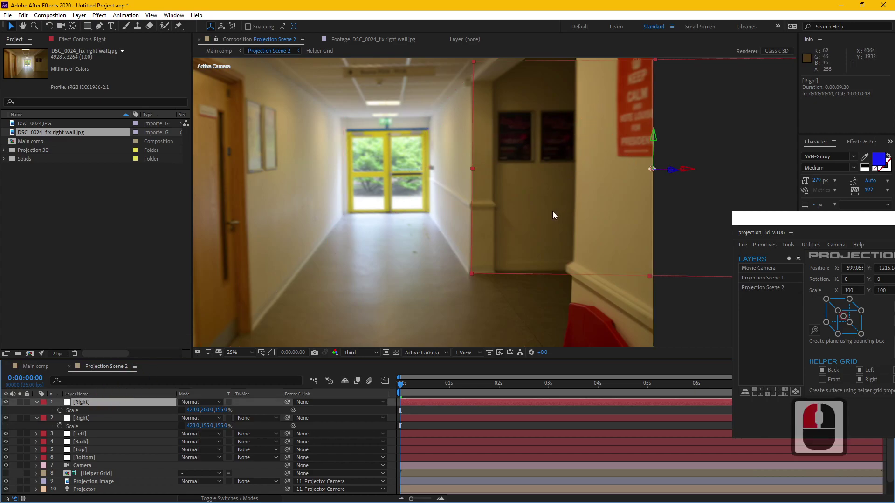
middle_click(533, 215)
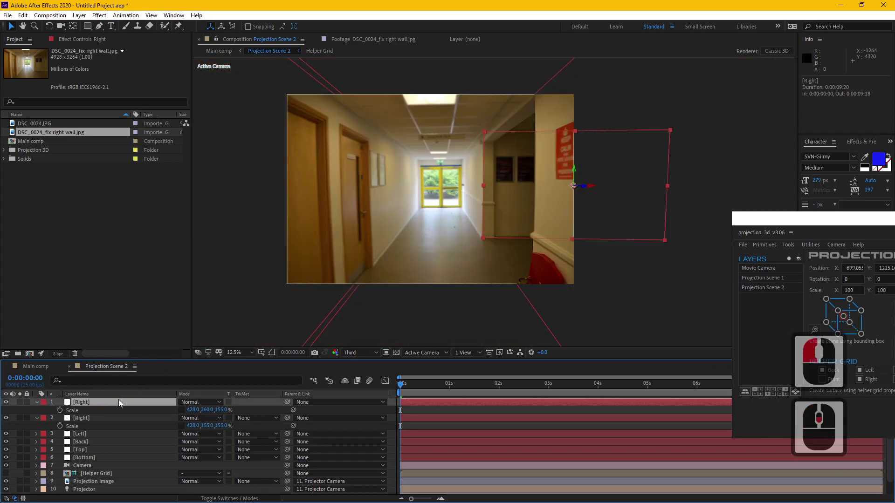
Scale the Bottom floor plane to 140, 650, 155% and switch to Main comp
click(97, 458)
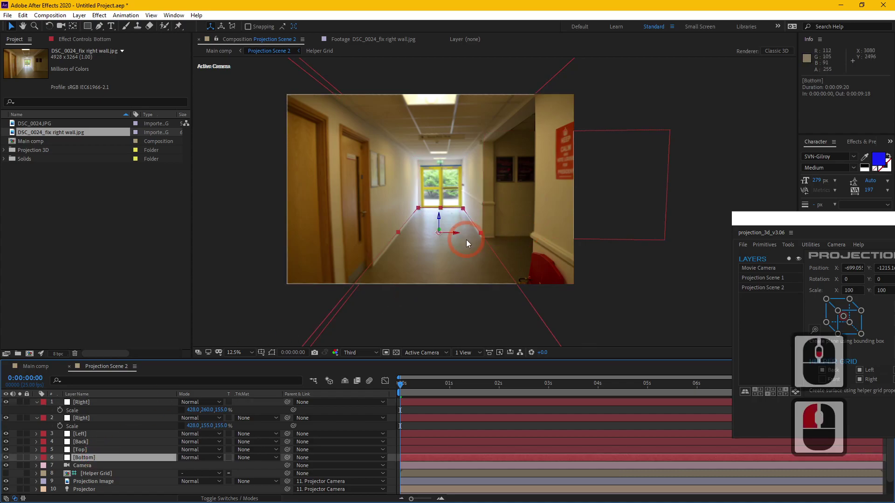
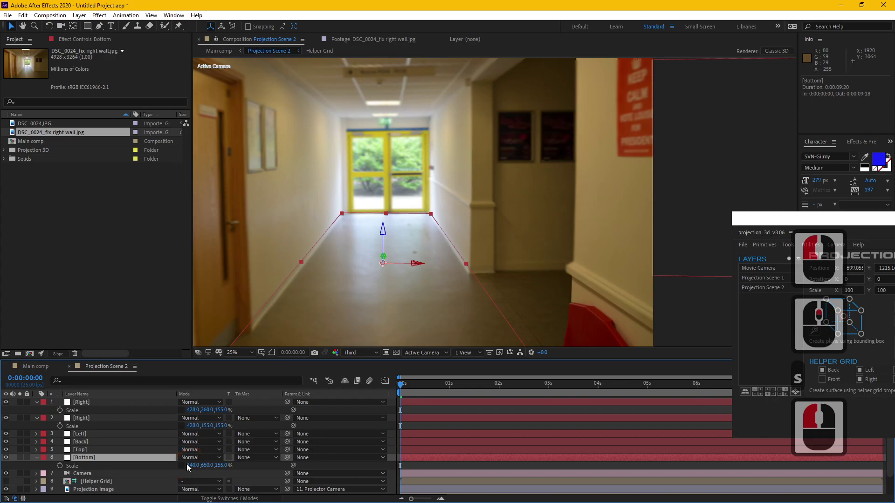
click(186, 469)
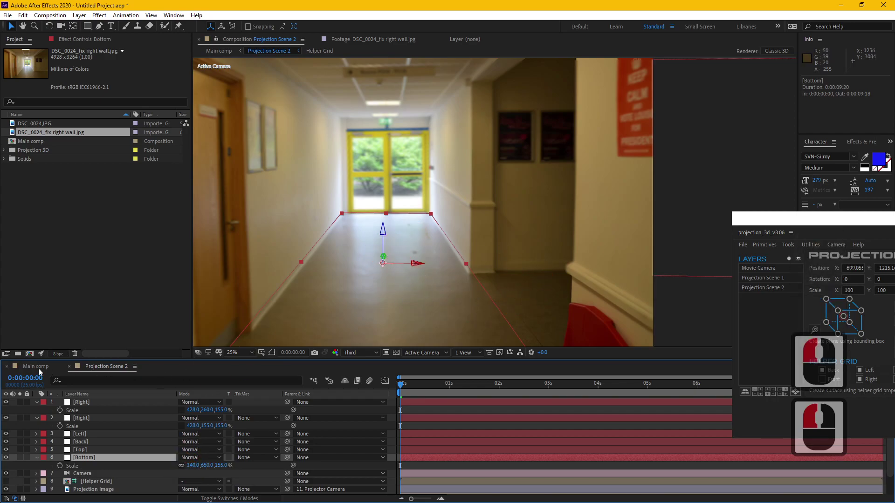
click(29, 371)
Check Main comp's right-side gaps with the transparency grid, then return to Projection Scene 2
middle_click(541, 266)
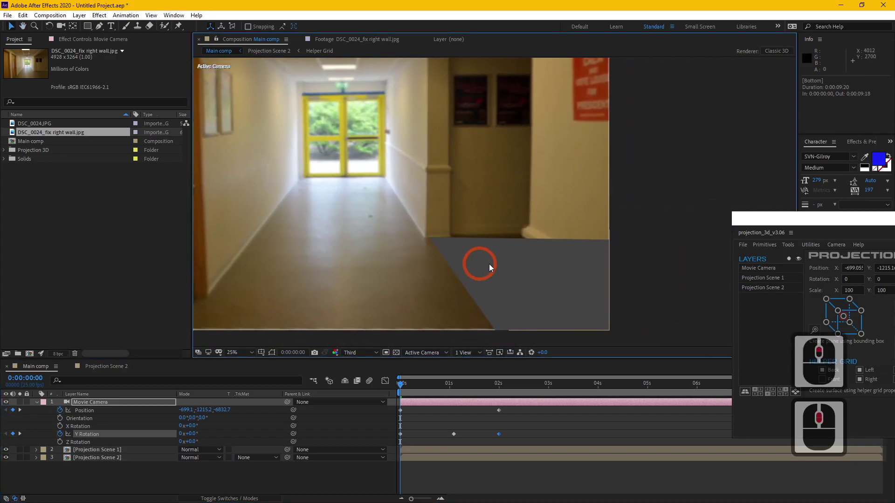
click(401, 353)
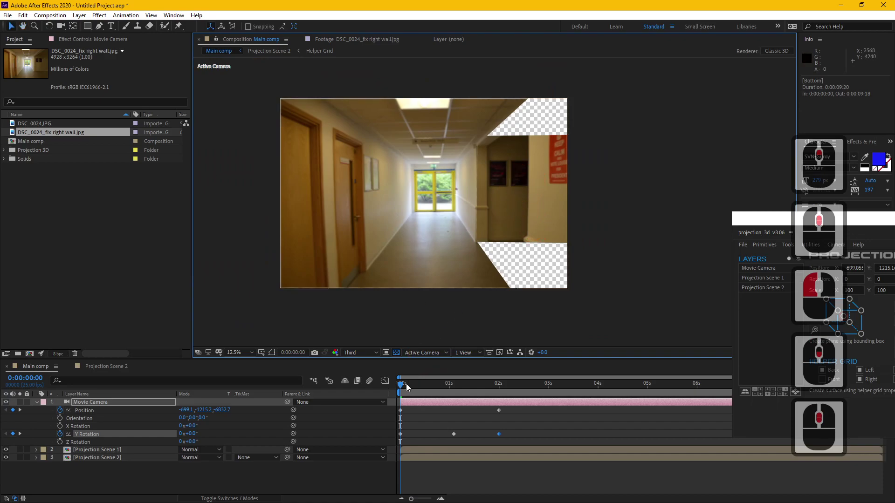
click(400, 356)
click(112, 367)
Raise the camera-facing Right wall plane's Scale Y to about 241% to cover the gaps
middle_click(95, 414)
click(95, 420)
click(102, 406)
middle_click(575, 187)
middle_click(574, 187)
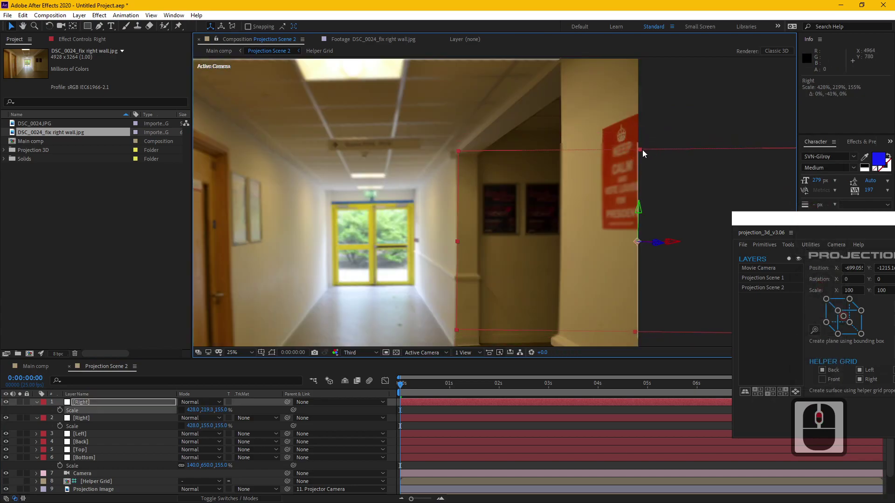
click(649, 145)
middle_click(616, 134)
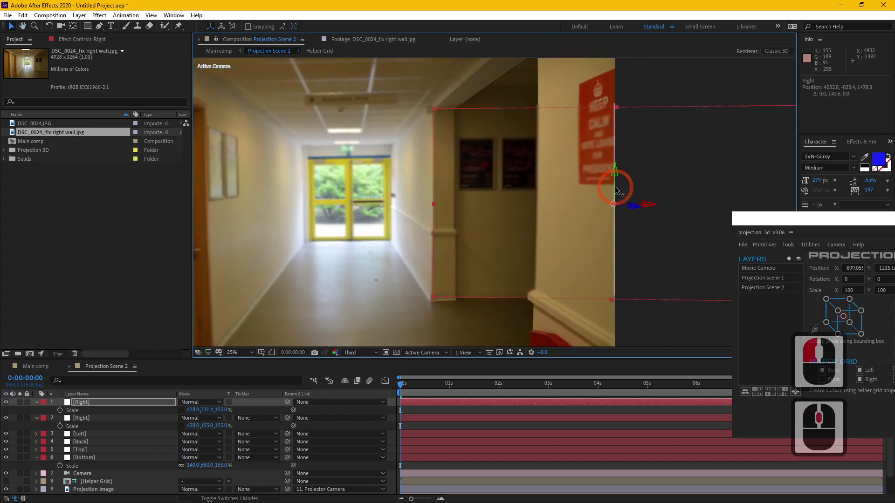
click(623, 194)
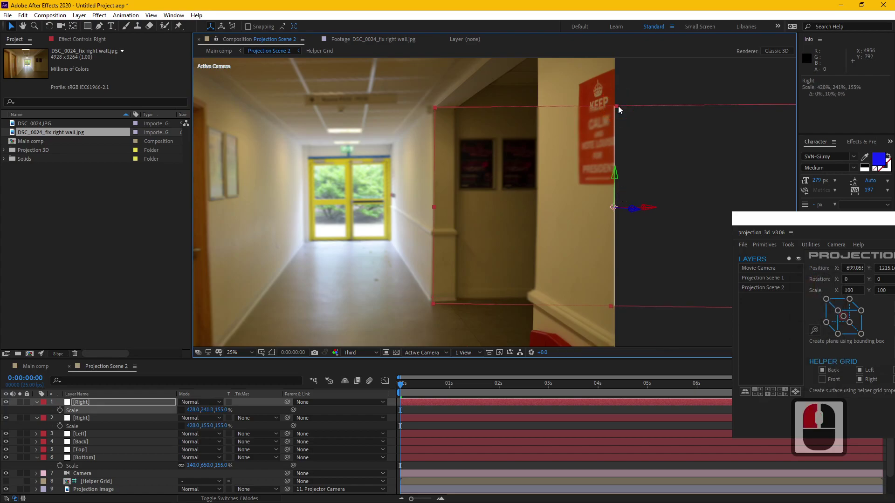
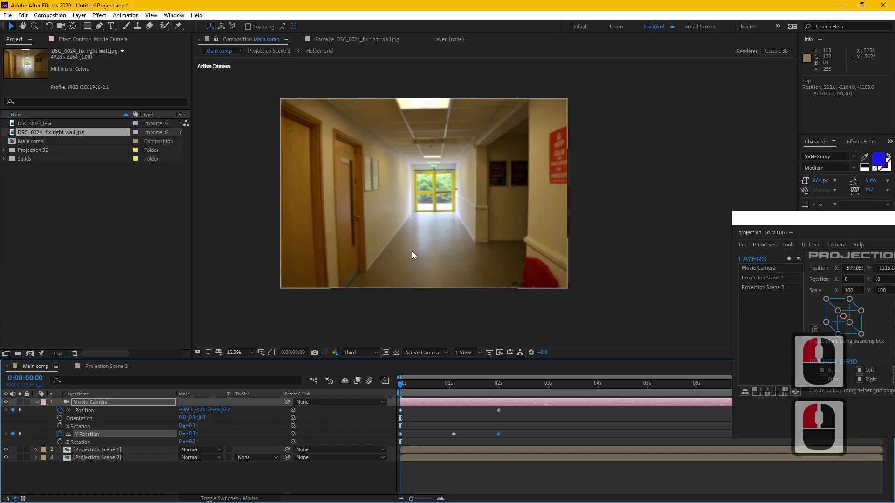
Back in Projection Scene 2, open DSC_0024_fix right wall.jpg alone in the Footage viewer
click(107, 369)
middle_click(473, 281)
middle_click(503, 229)
click(254, 315)
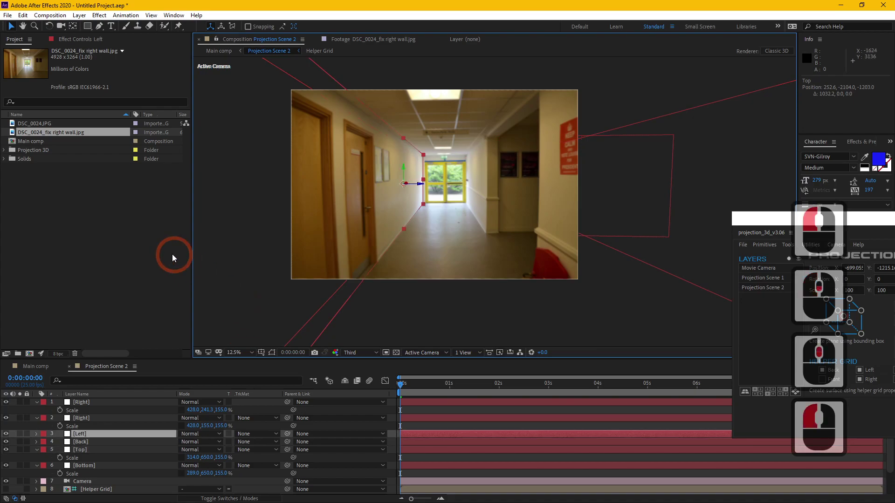
click(111, 245)
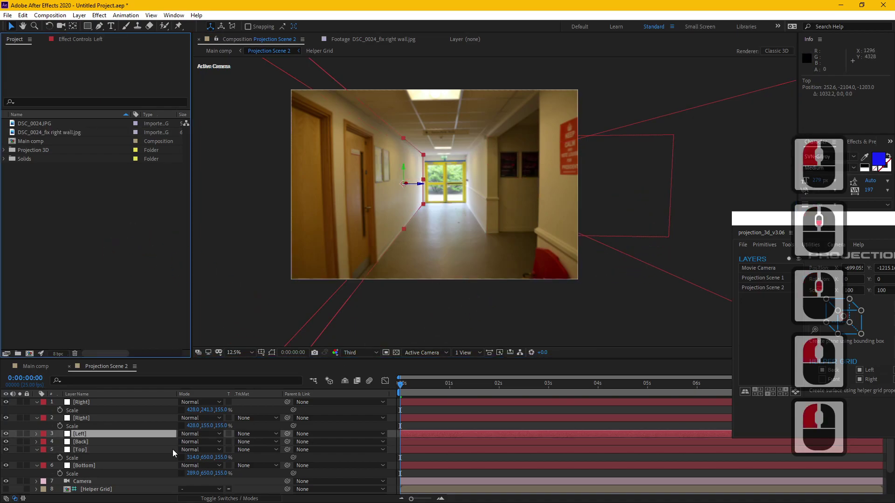
click(111, 467)
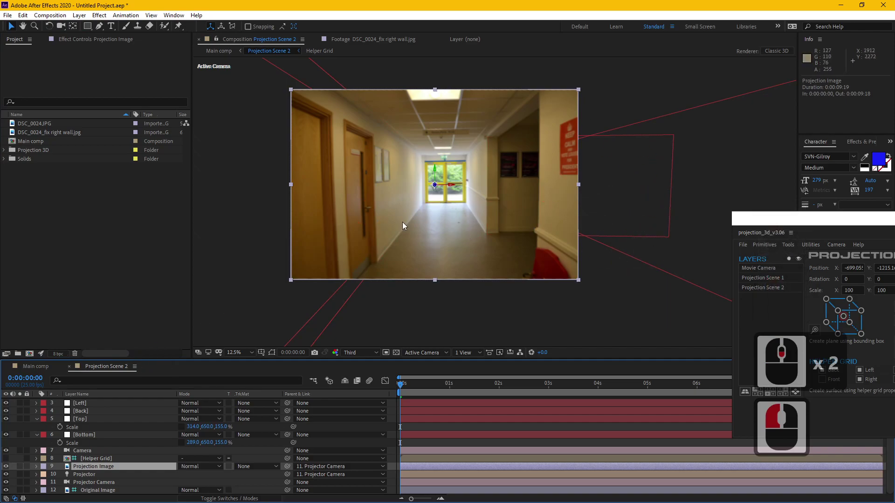
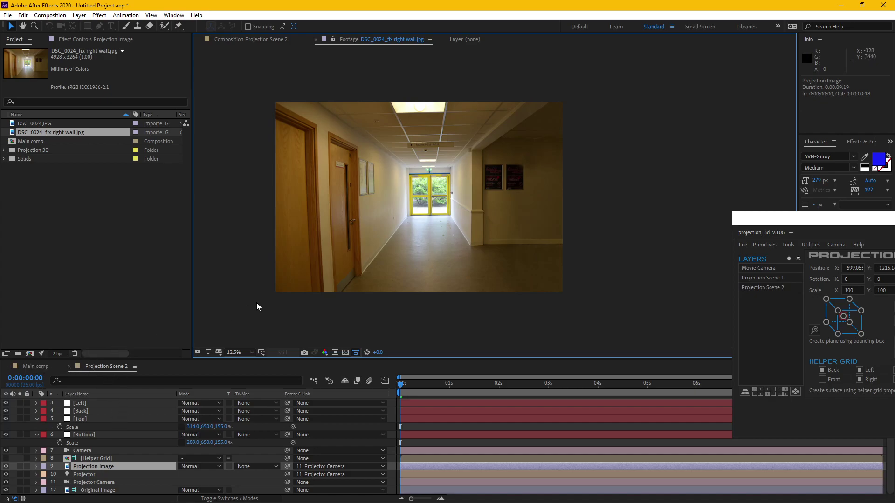
Replace the Projection Image layer's source with the fixed right-wall photo, removing the red sign
click(104, 373)
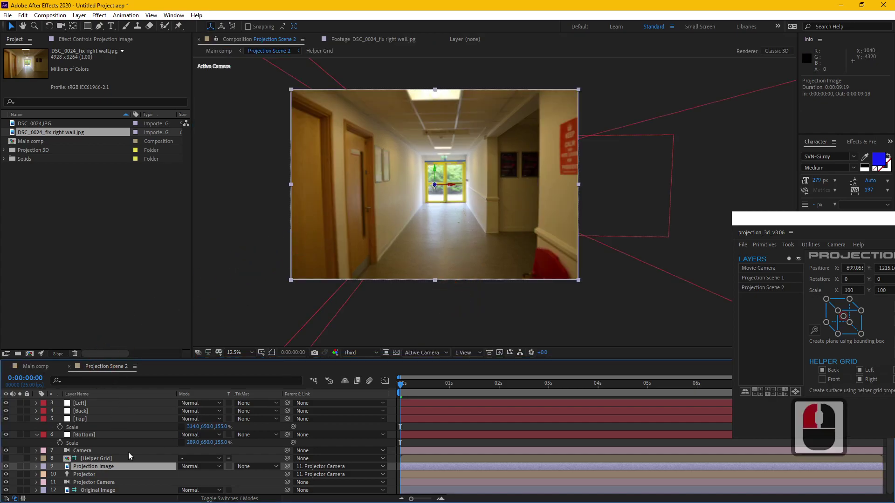
click(89, 461)
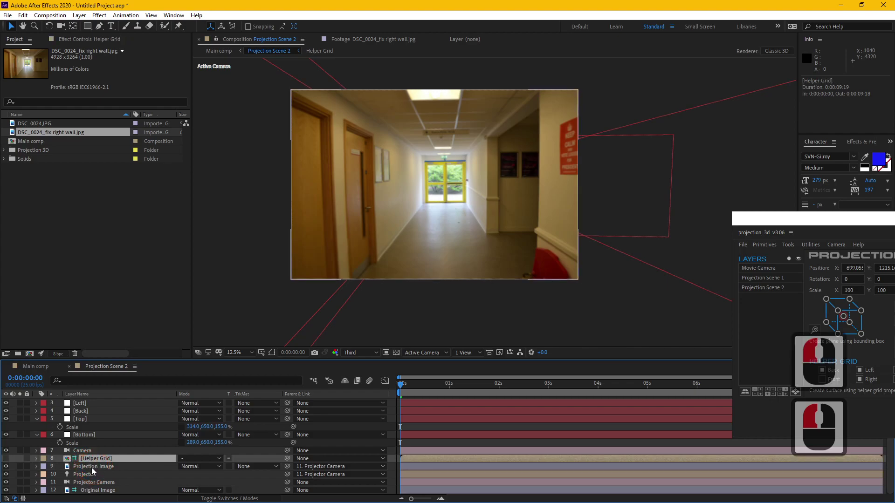
click(94, 470)
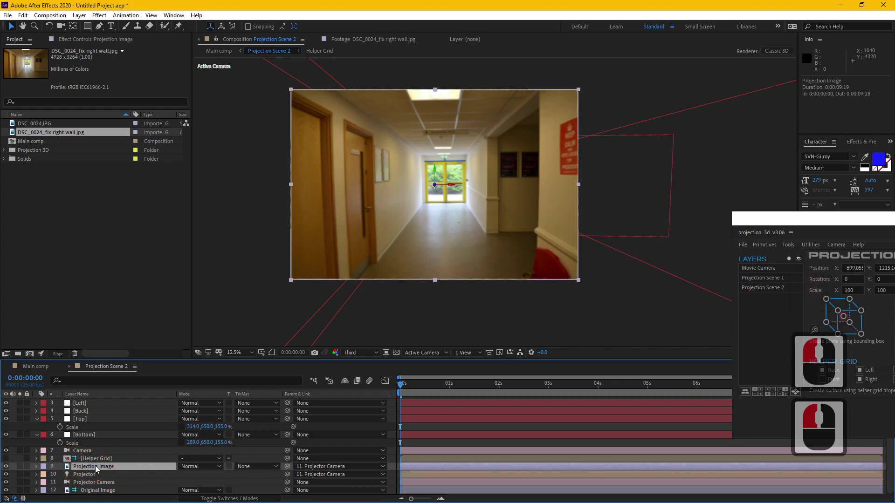
click(67, 174)
double_click(65, 133)
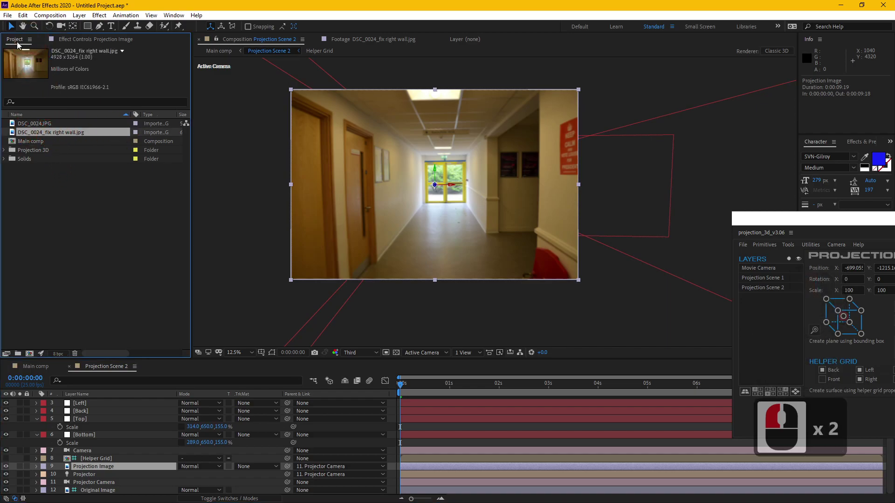
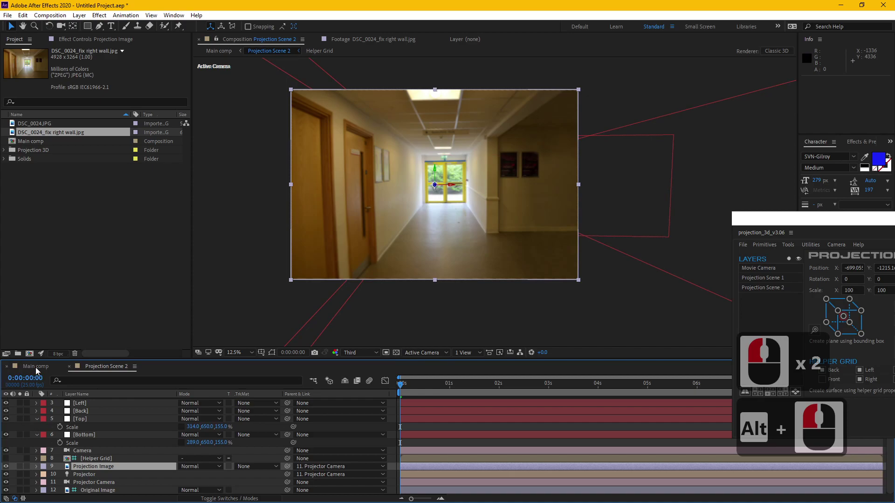
Review the sign-free hallway in Main comp and select the Projection Scene 1 layer
click(40, 368)
click(567, 221)
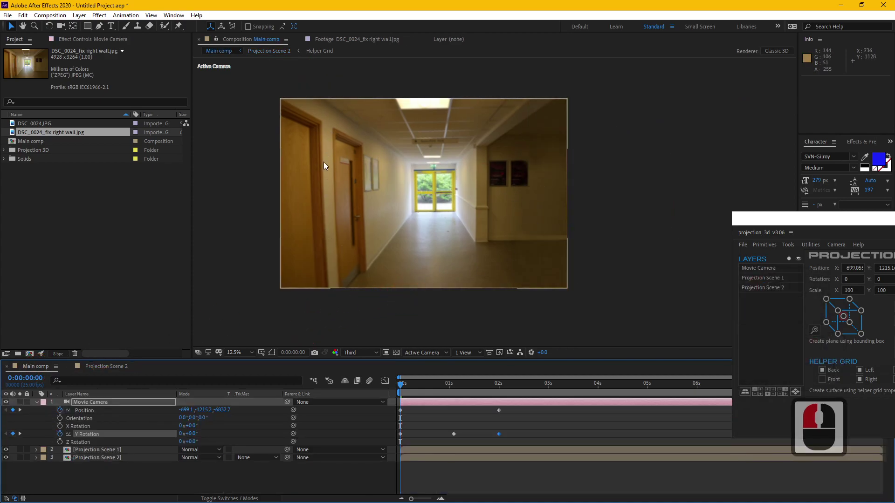
click(335, 232)
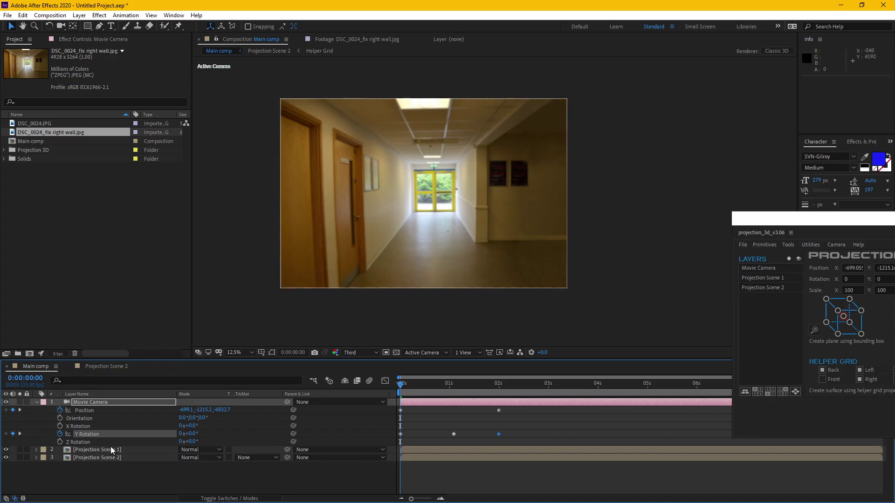
drag(111, 459, 110, 368)
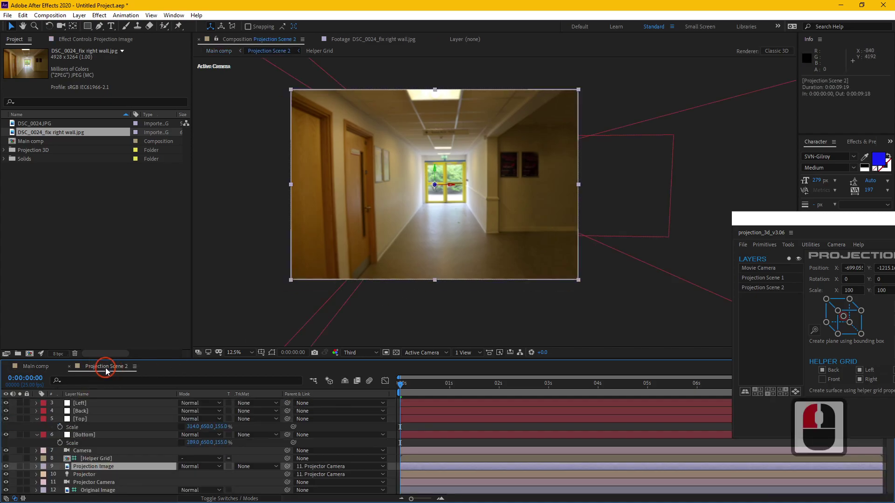
click(32, 365)
click(104, 454)
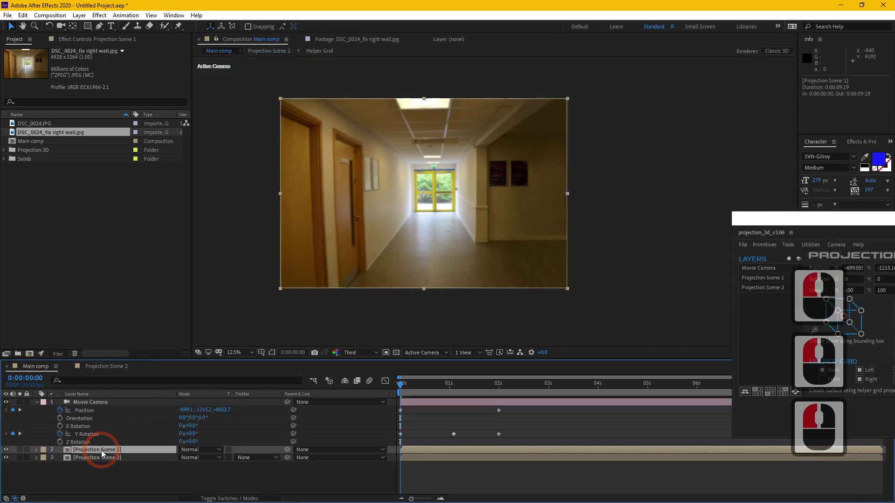
click(104, 454)
Open the Projection Scene 1 composition showing the gridded original corridor
double_click(104, 454)
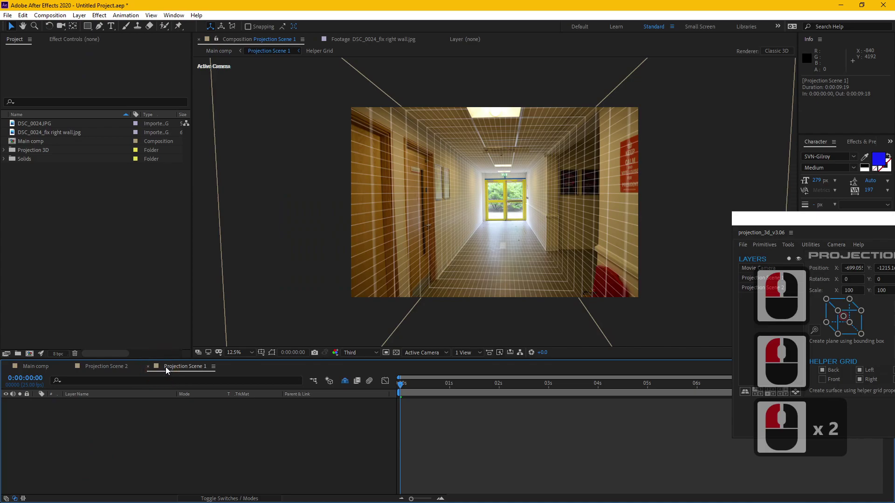
click(91, 370)
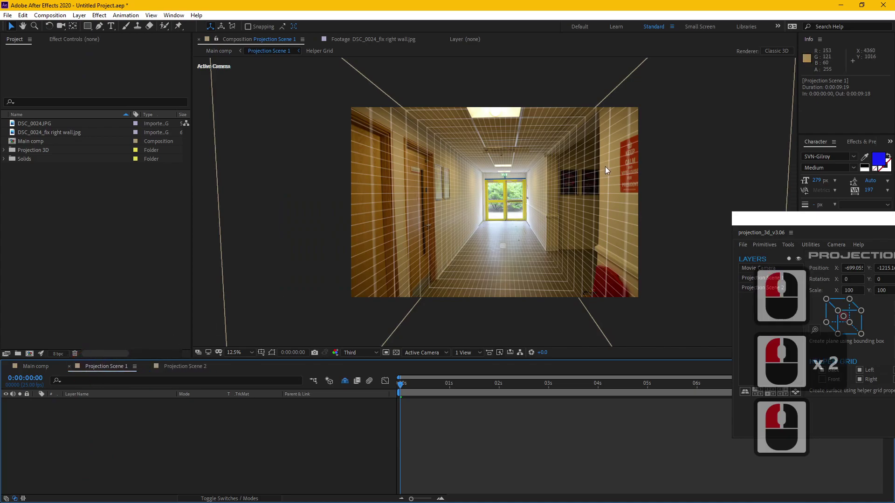
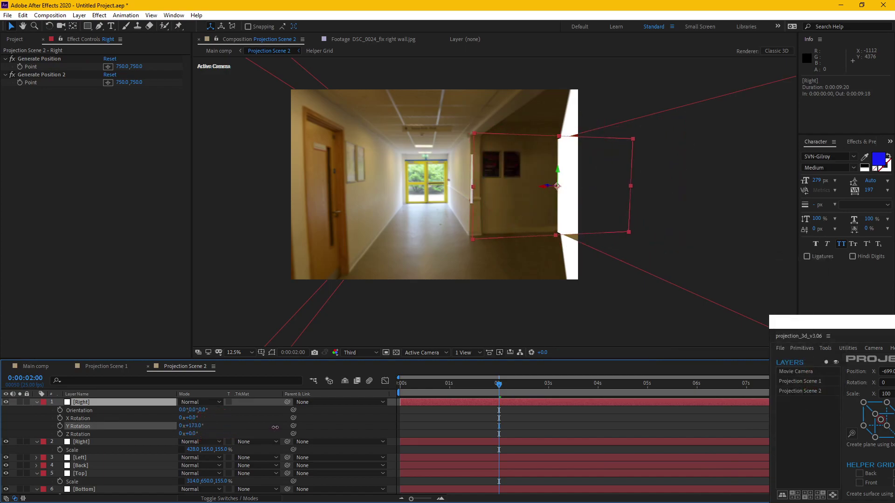
Orbit the active camera and scrub the time earlier in the shot
click(281, 428)
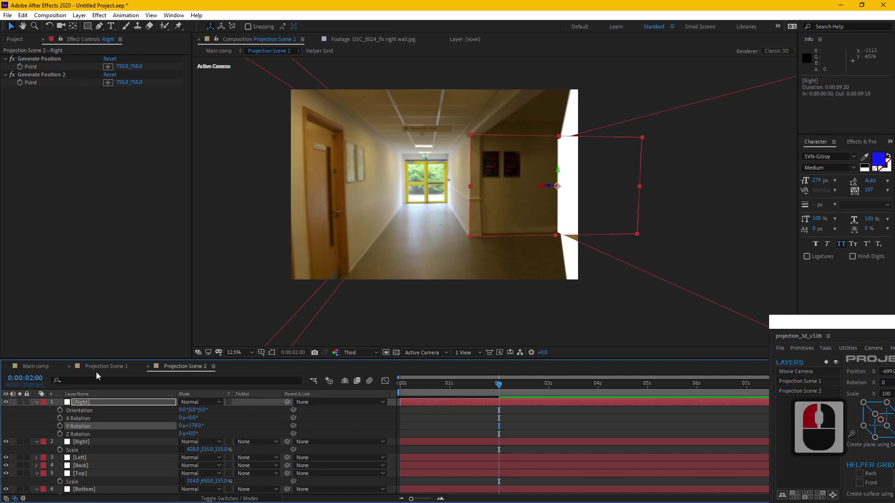
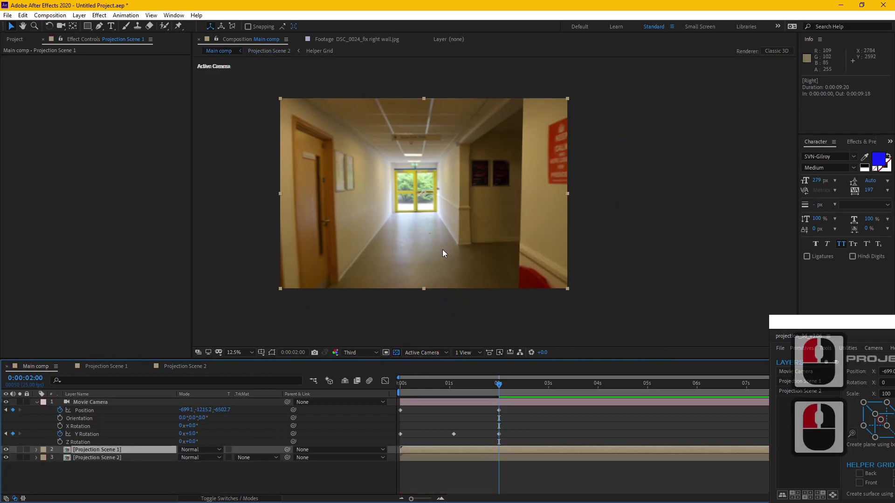
key(c)
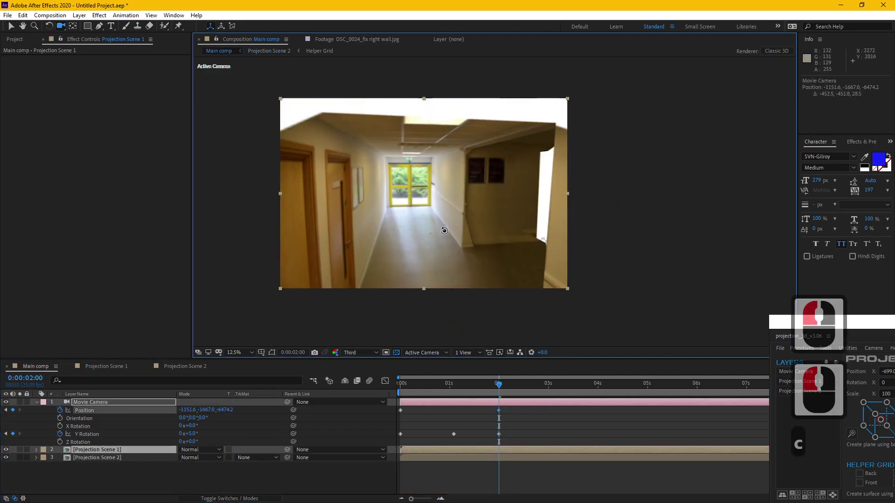
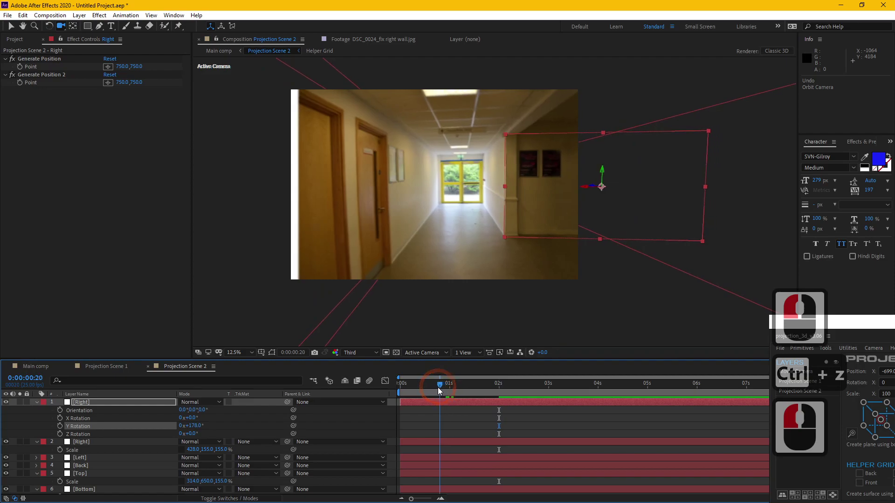
click(437, 431)
click(421, 387)
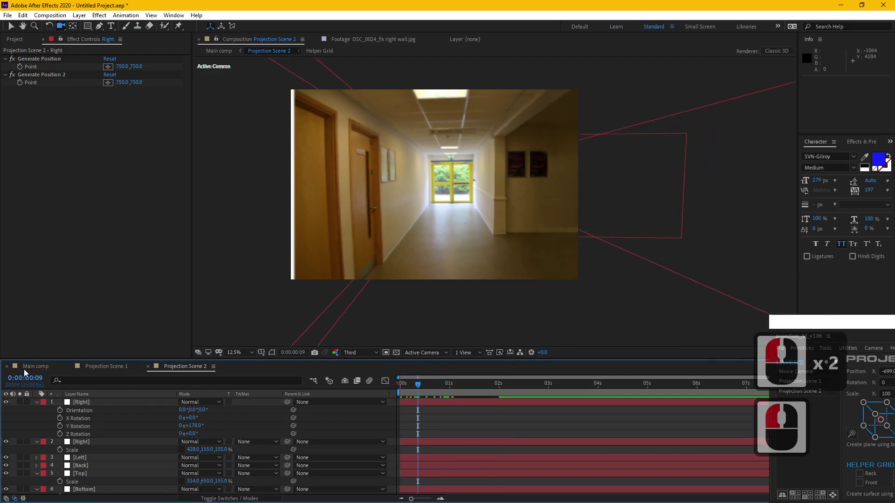
Preview the Main comp camera move, park just before two seconds, and return to Projection Scene 2
click(30, 372)
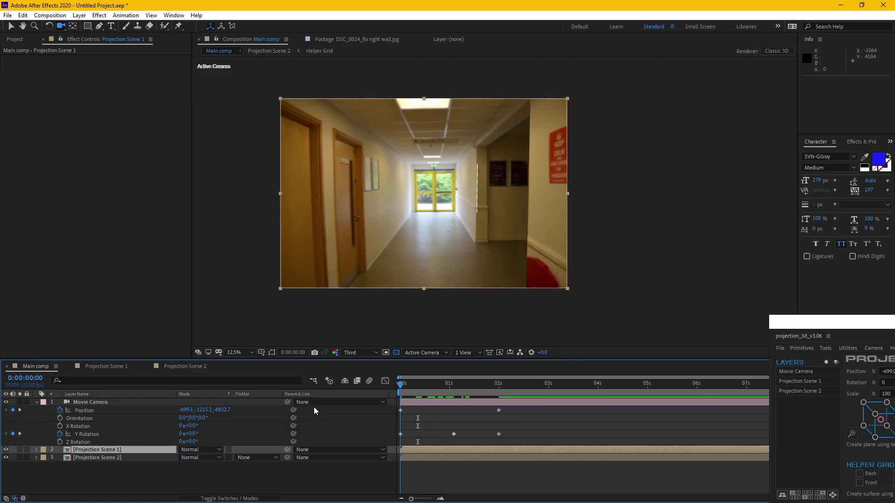
click(292, 411)
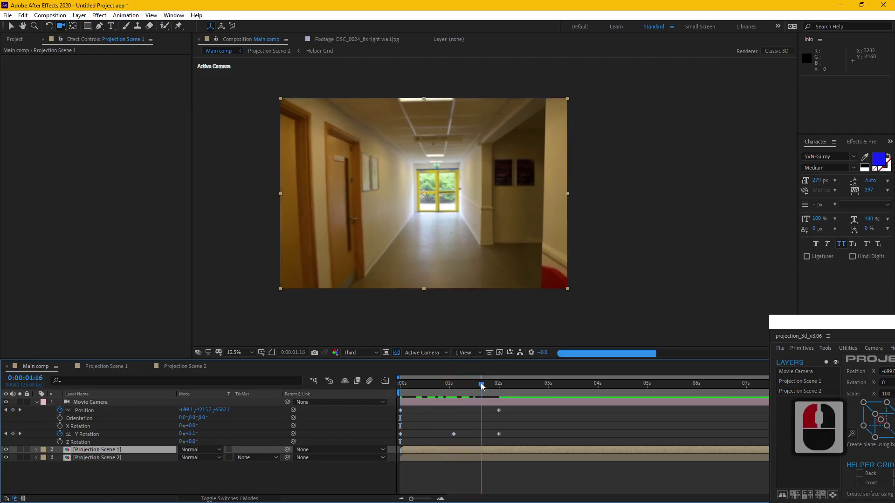
click(504, 378)
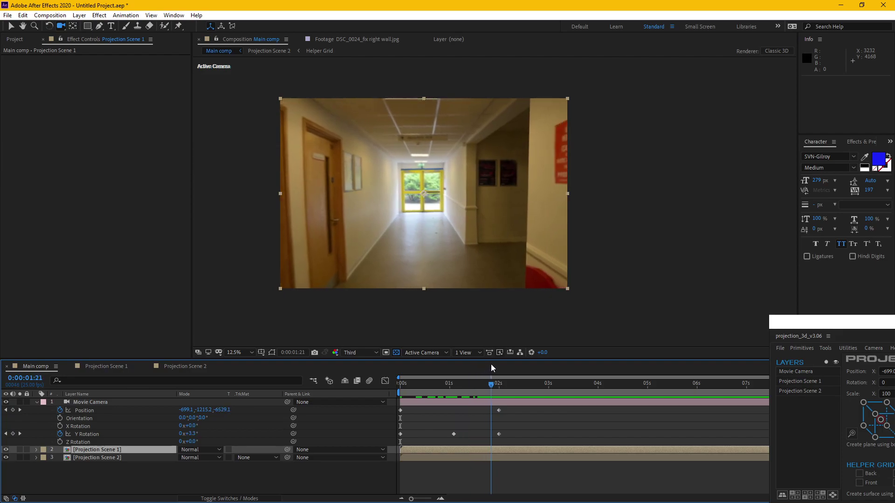
drag(496, 365, 783, 247)
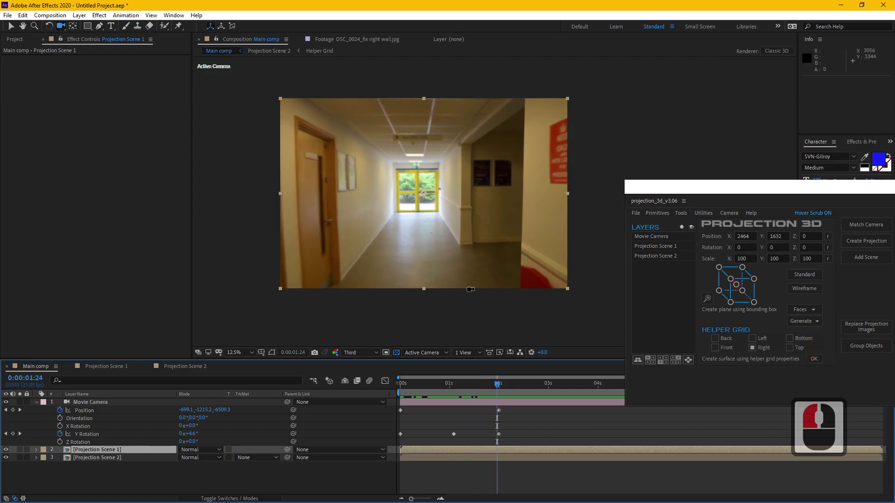
click(177, 369)
Collapse the Right wall layers and select the Bottom floor plane at the start of the shot
click(39, 407)
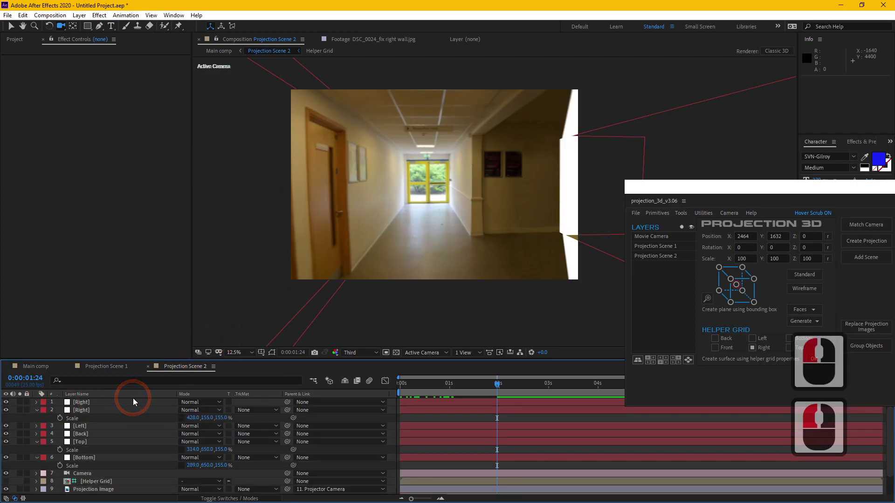
click(41, 412)
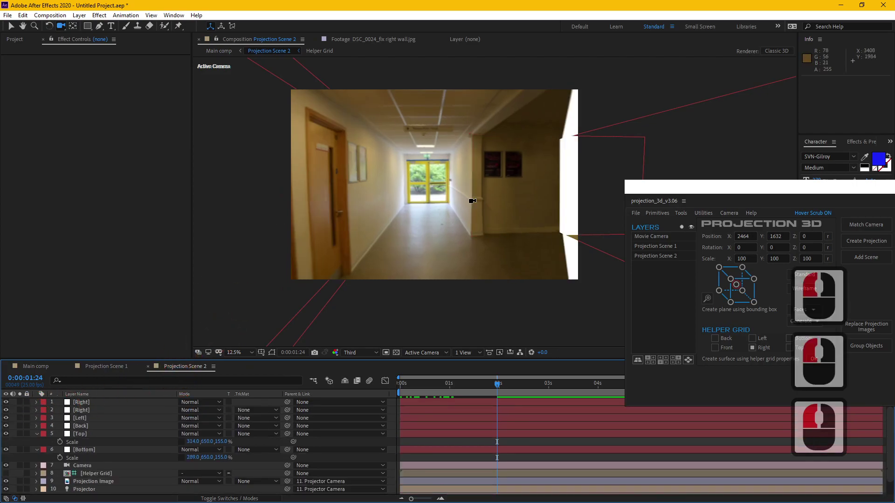
click(13, 28)
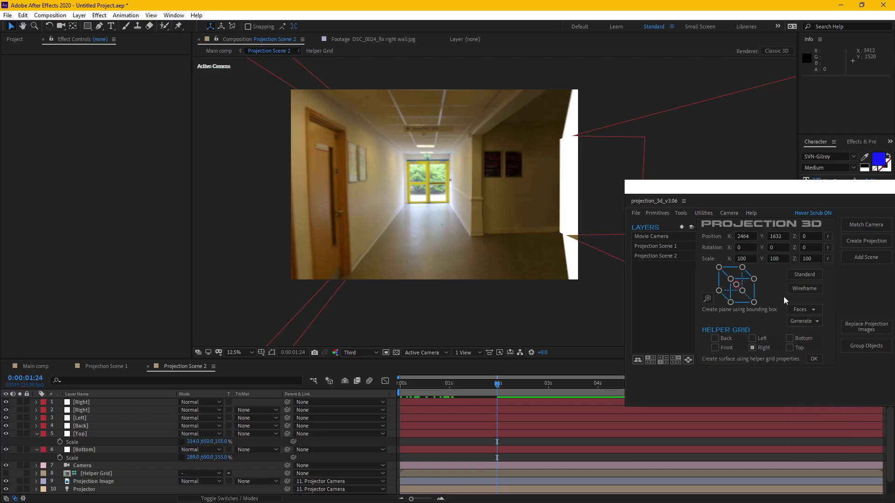
click(89, 435)
click(104, 404)
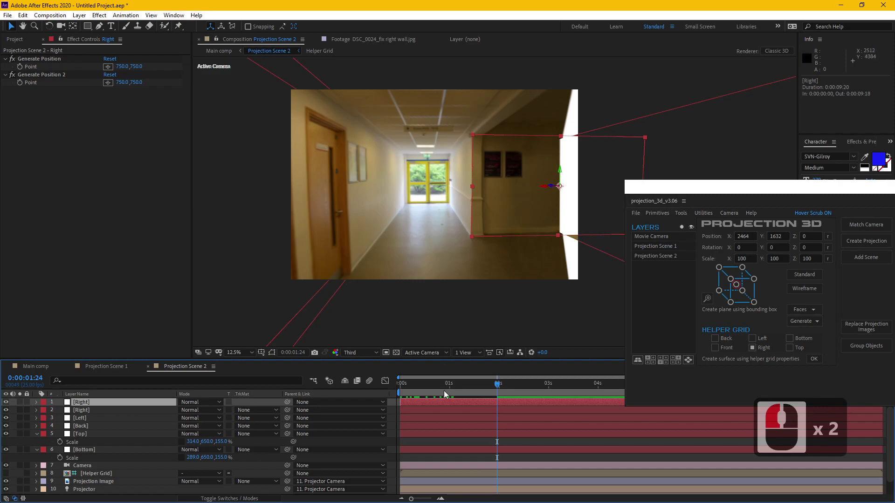
click(324, 378)
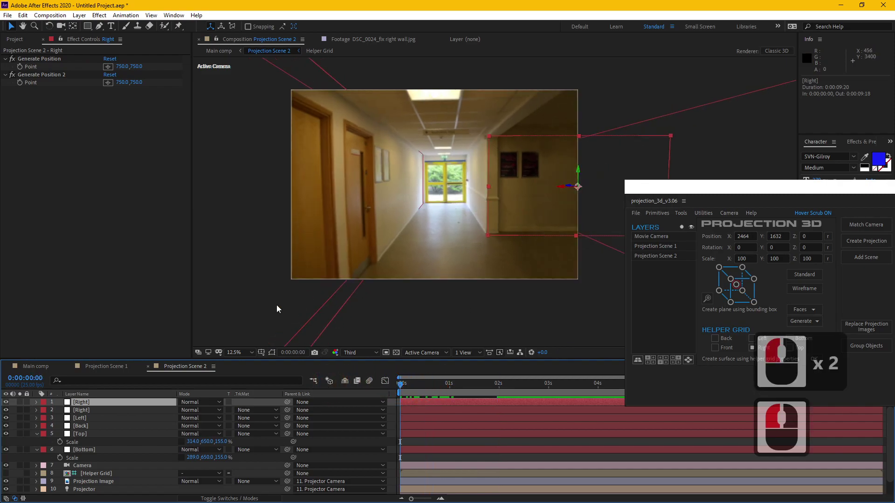
click(92, 427)
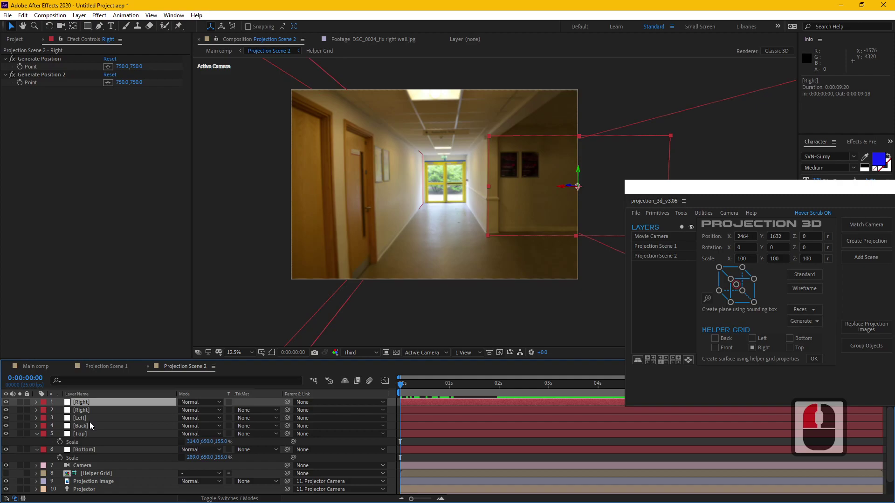
click(97, 452)
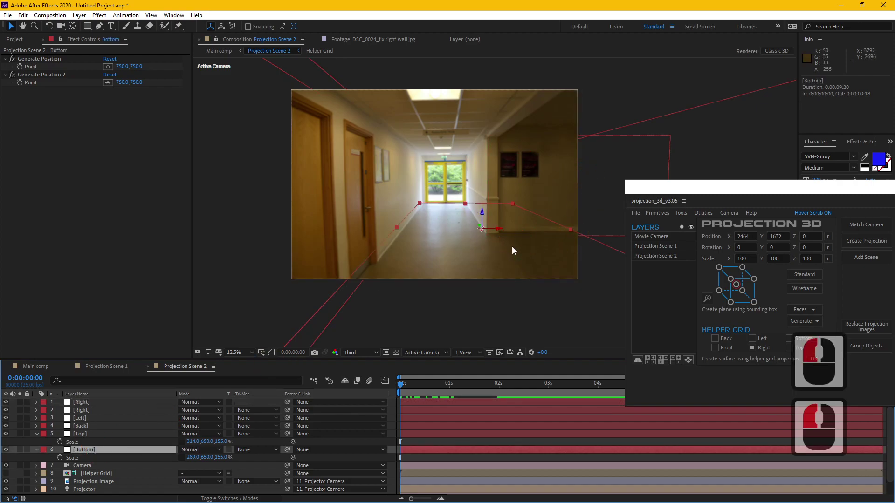
Keep the Bottom plane's effect settings showing and set the Generate Position point on the corridor floor
click(84, 430)
double_click(87, 426)
click(98, 450)
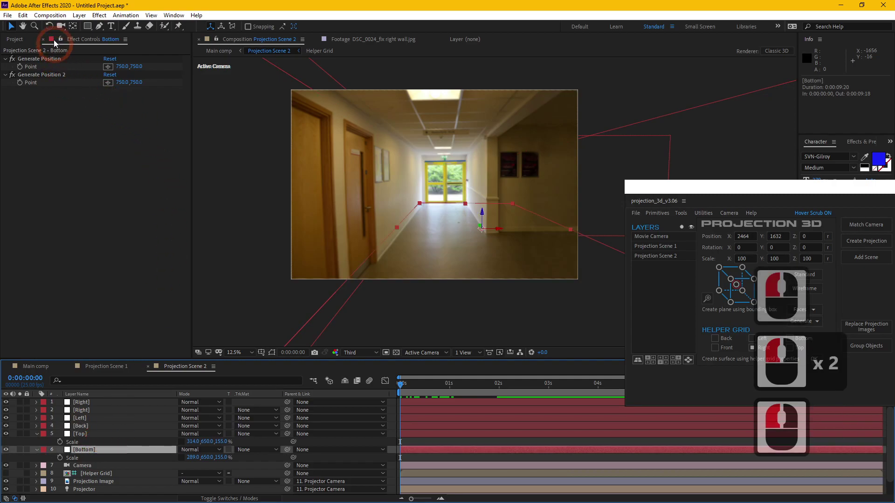
click(42, 62)
double_click(46, 76)
double_click(46, 61)
click(52, 77)
click(51, 62)
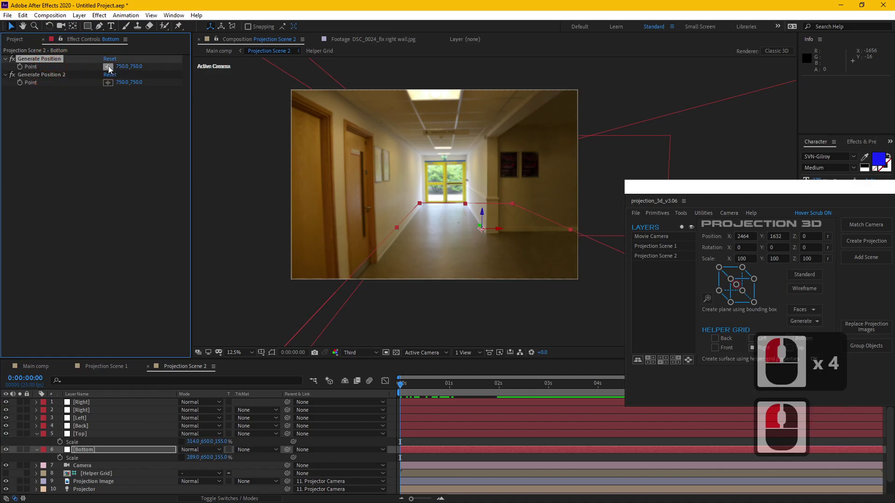
click(112, 69)
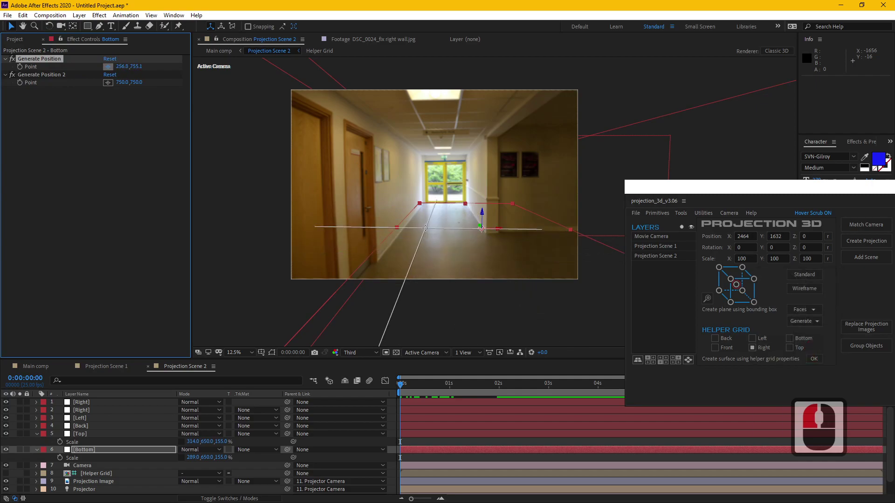
click(430, 229)
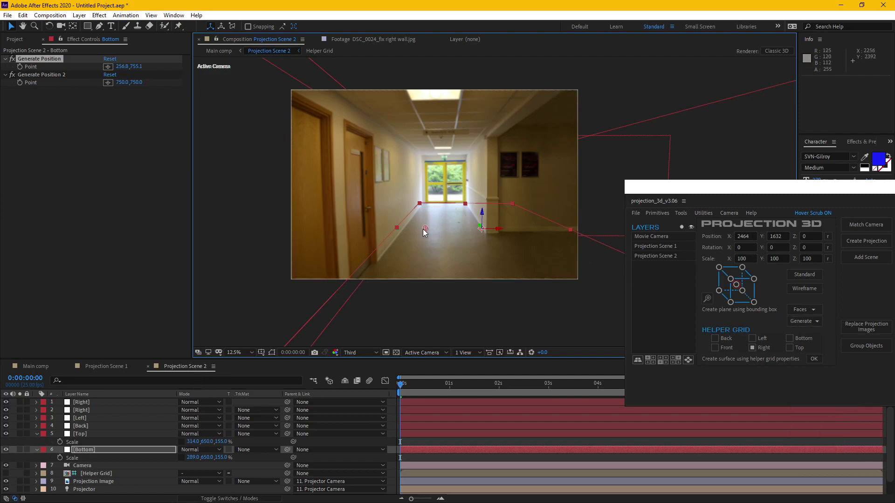
drag(819, 326, 848, 338)
Create the 3D Position 1 layer at the floor point and scale it to 181%
click(847, 337)
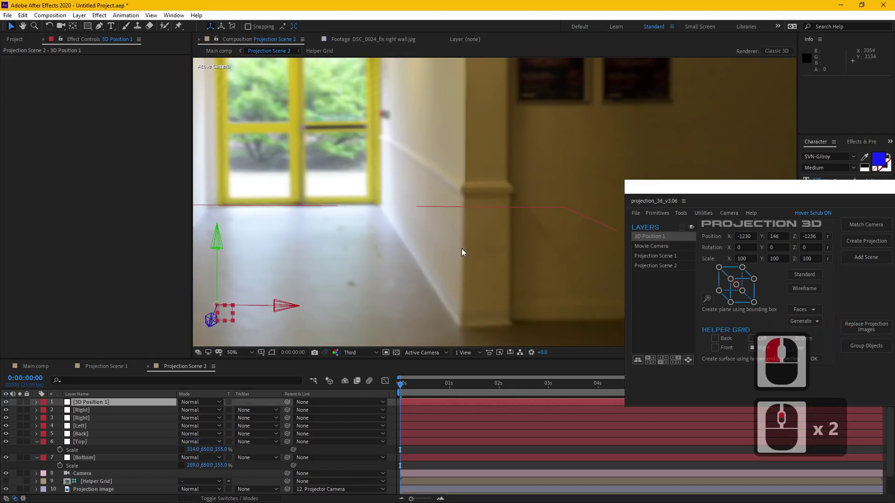
click(118, 406)
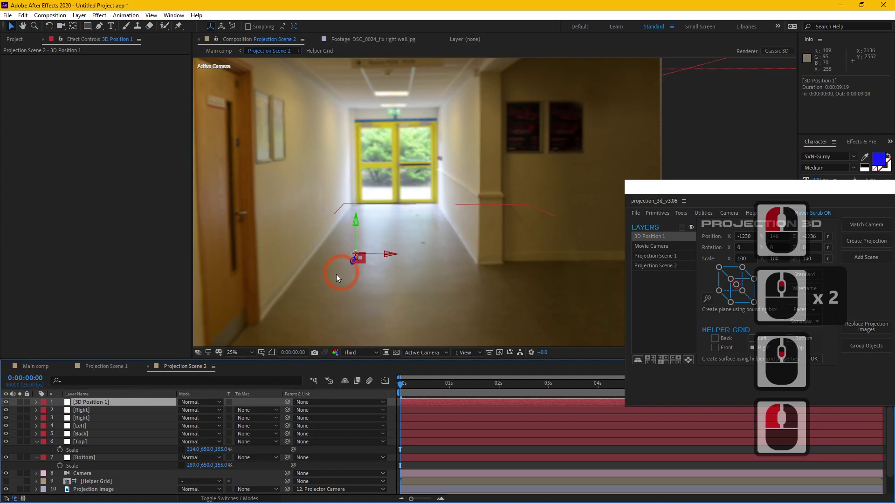
key(s)
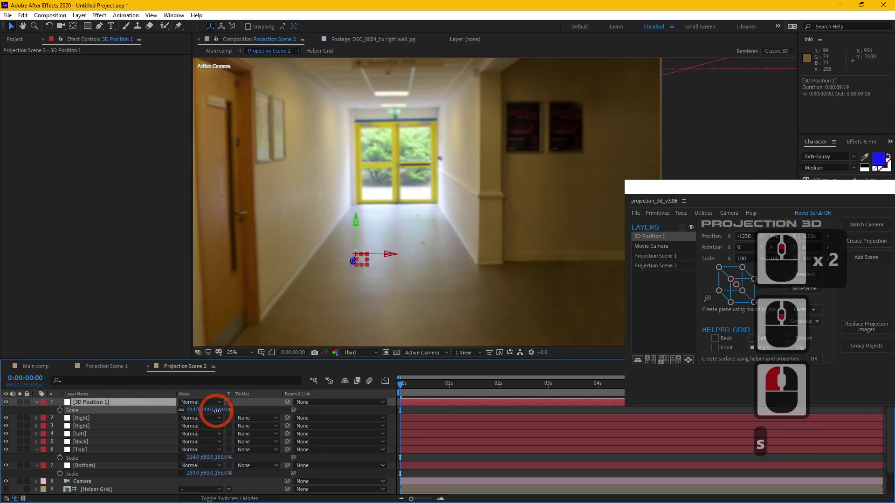
click(237, 411)
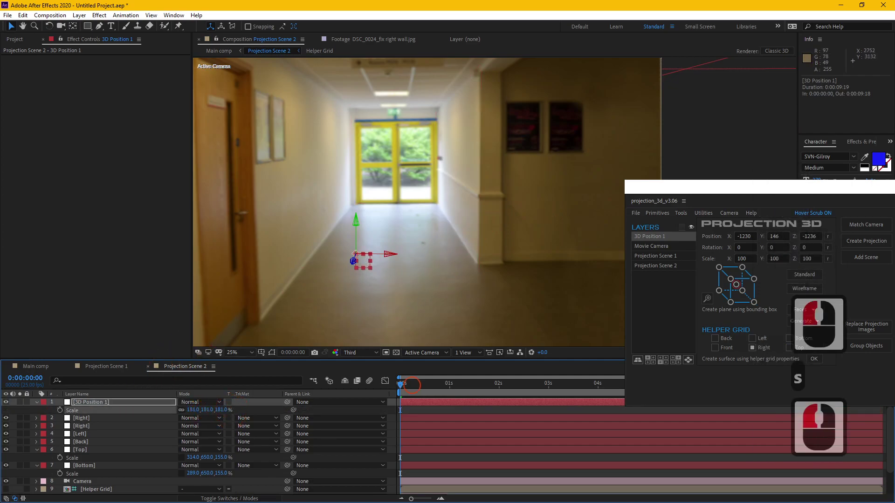
click(513, 386)
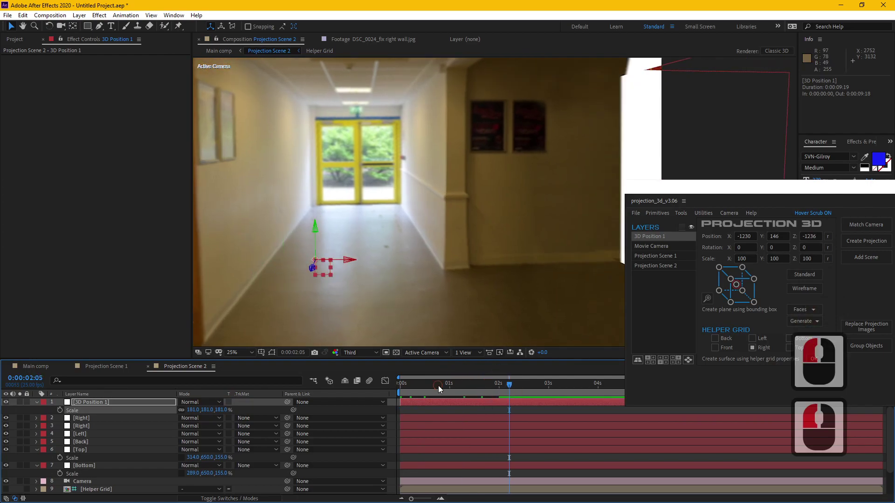
click(358, 377)
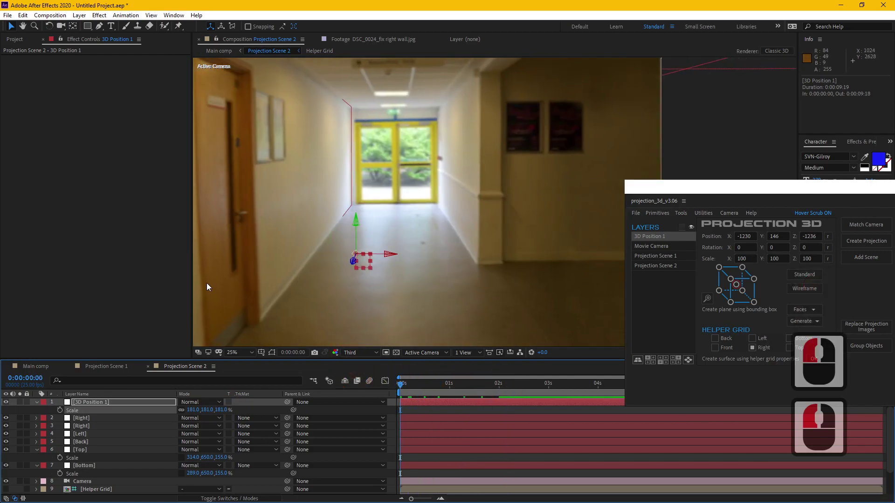
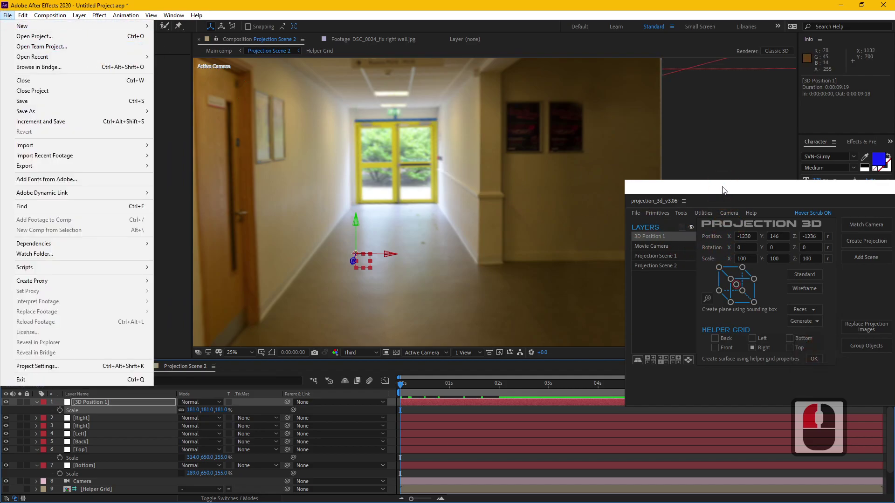
Start the Projection 3D panel's image import and browse the MAAC folder for Girl.png
click(722, 189)
double_click(639, 216)
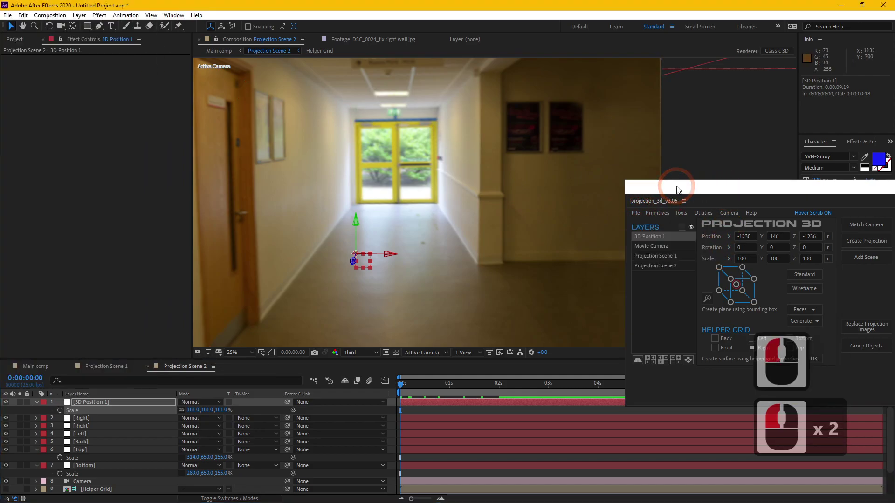
click(617, 194)
click(578, 221)
click(605, 232)
click(100, 44)
click(129, 169)
middle_click(128, 169)
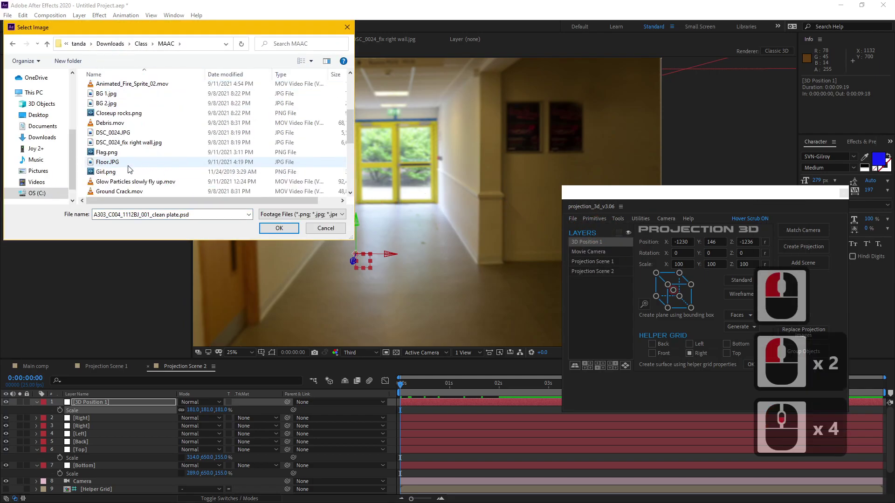
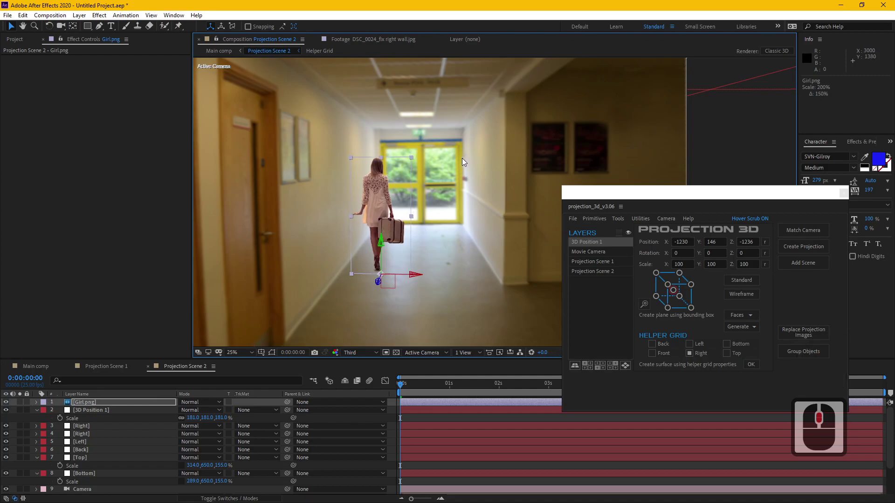
Duplicate the Girl.png layer in Projection Scene 2 to add a second girl above it
click(468, 159)
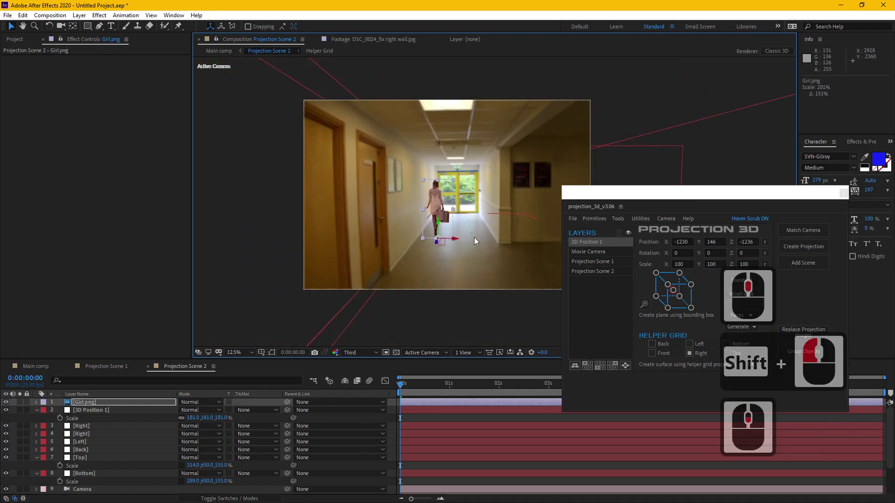
click(104, 404)
key(ctrl+d)
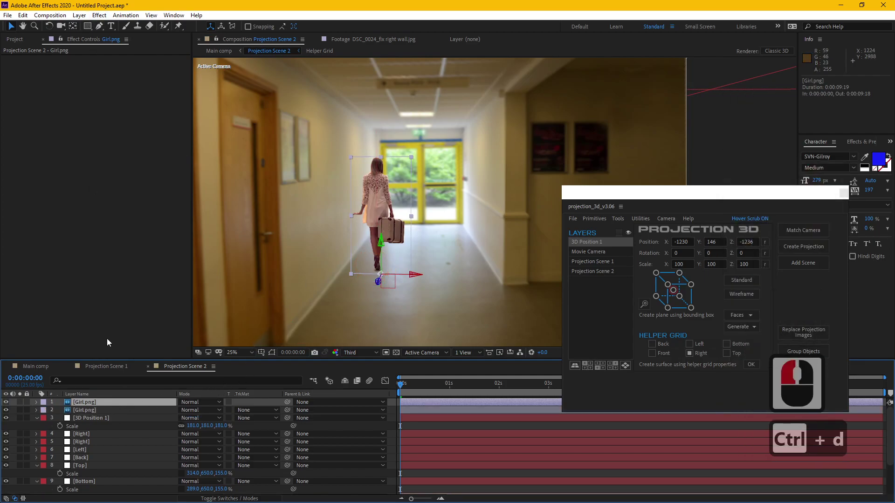
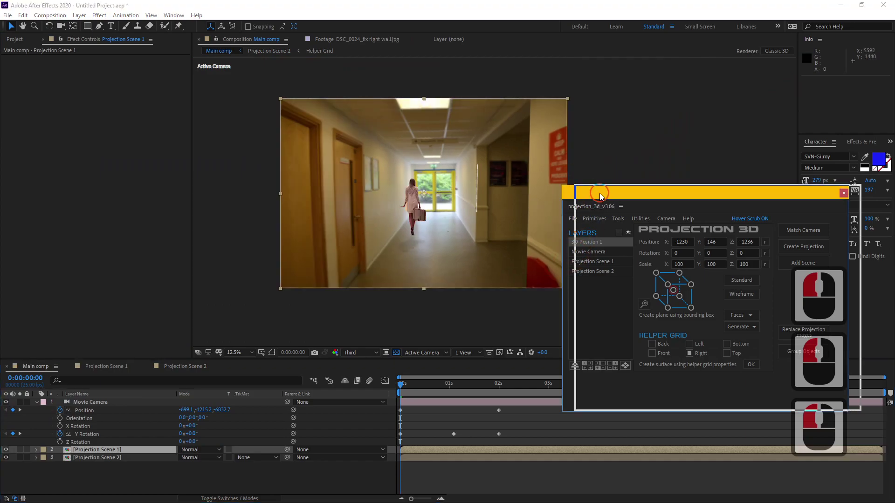
Hide the Projection 3D panel and scrub to an early frame of the Movie Camera shot
click(730, 197)
middle_click(463, 244)
middle_click(475, 270)
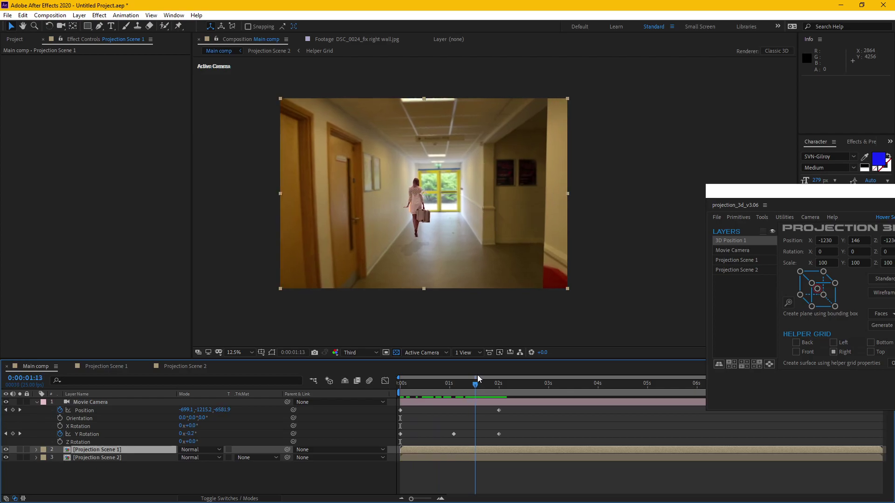
click(501, 378)
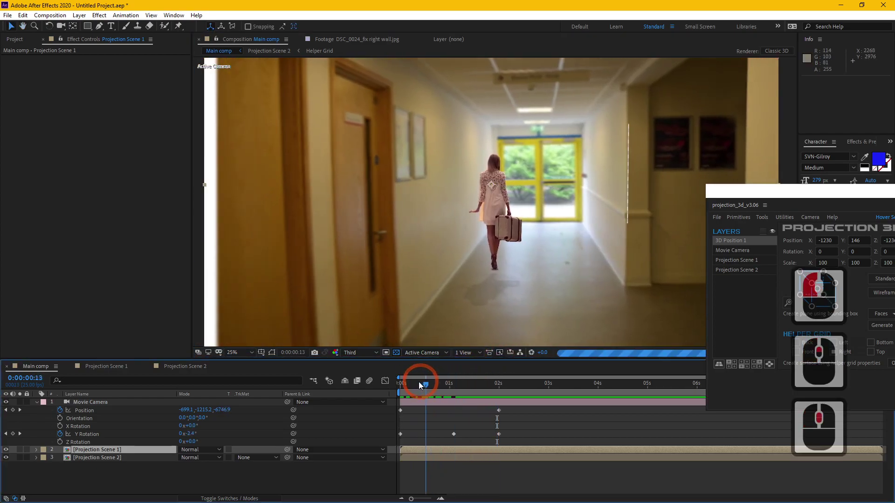
middle_click(409, 382)
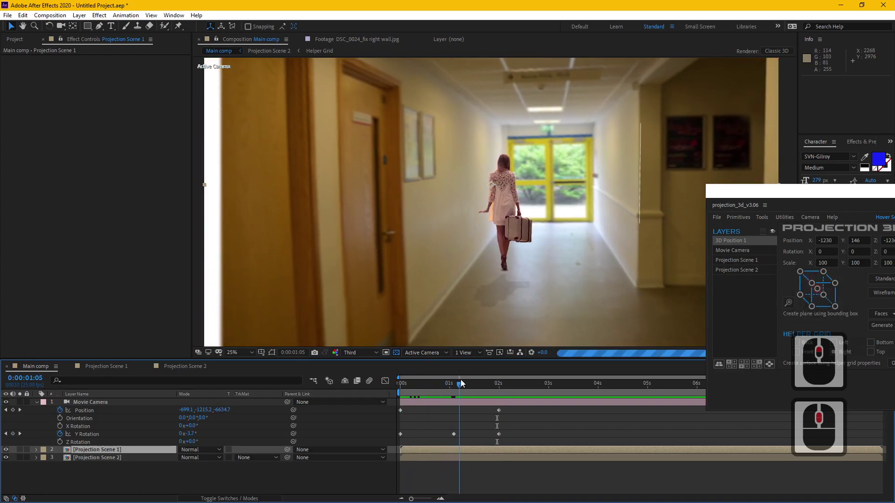
middle_click(489, 383)
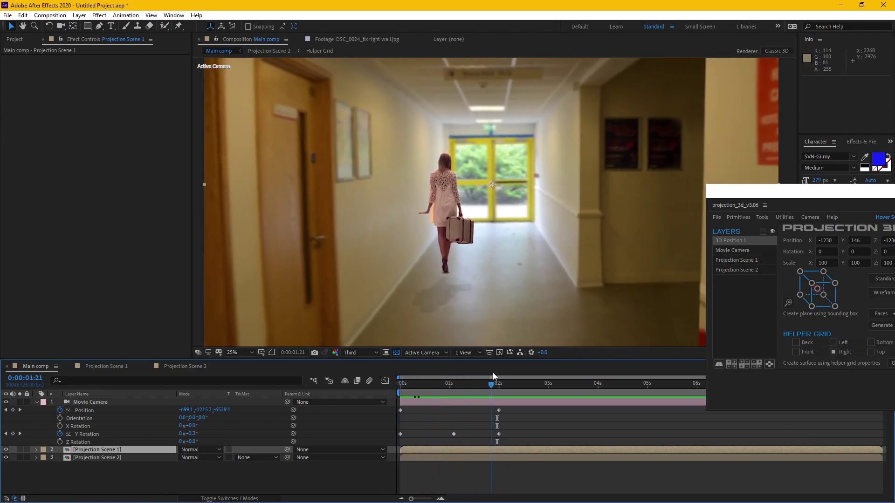
click(385, 356)
middle_click(494, 260)
Set the viewer resolution to Full and check a later frame of the camera push
click(368, 354)
double_click(373, 377)
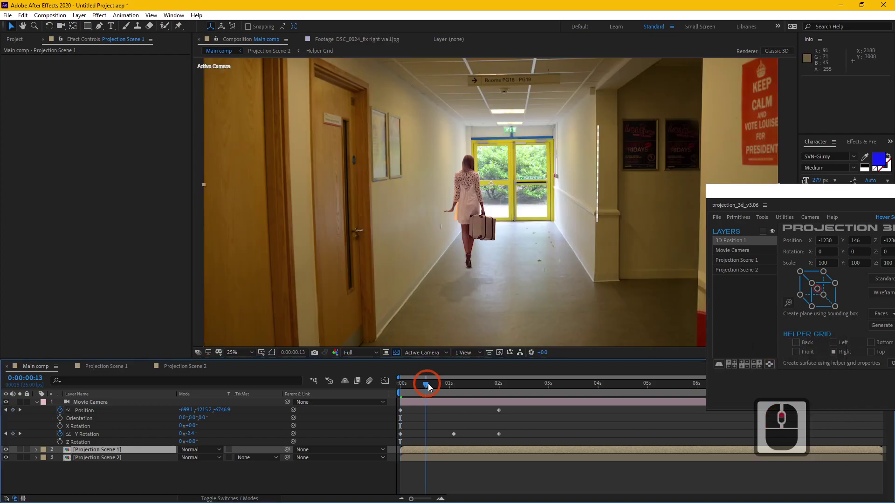
click(467, 387)
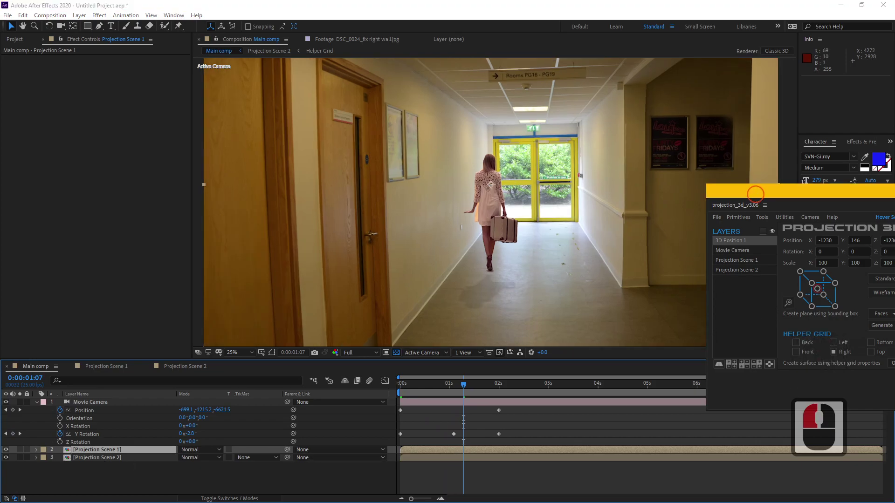
click(601, 204)
click(645, 185)
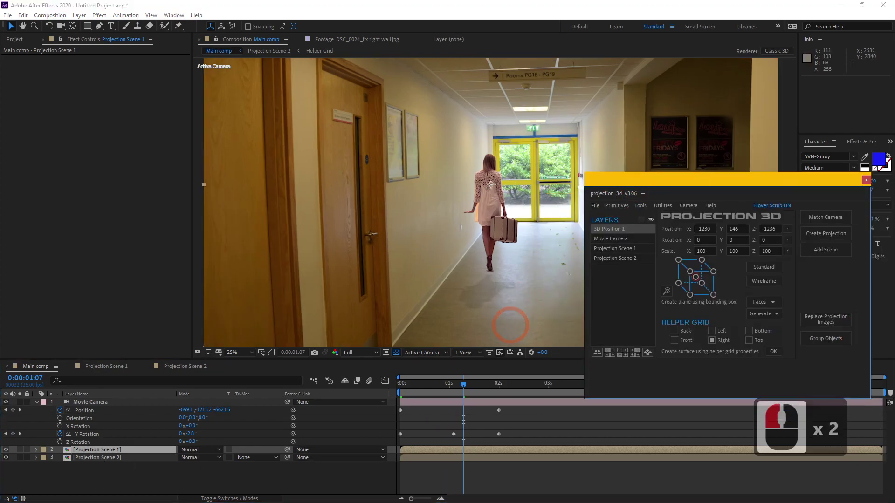
click(739, 181)
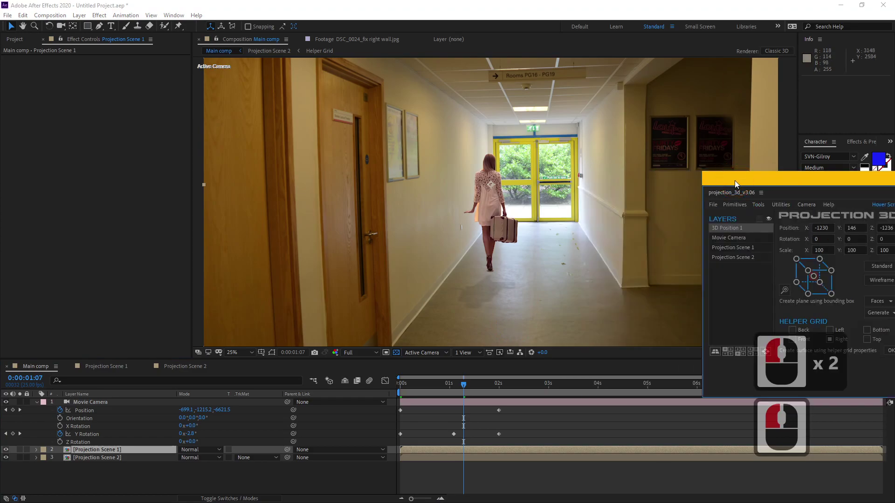
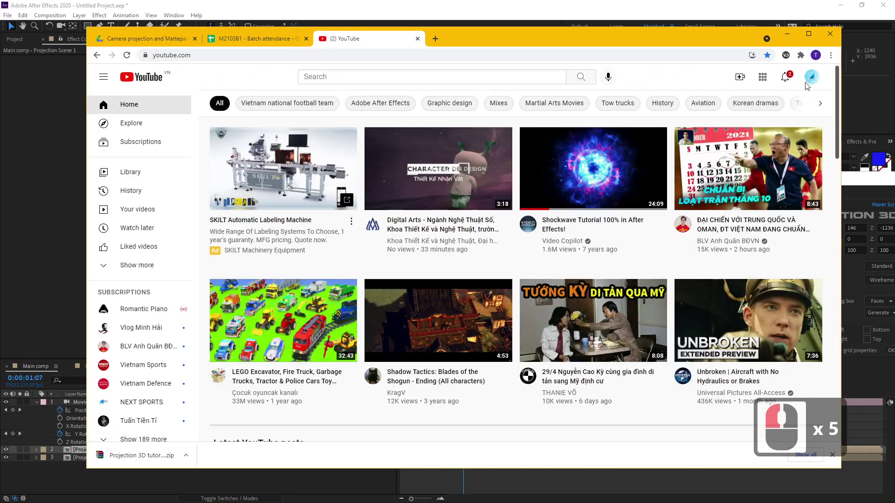
Go to the Tan Da channel's Videos tab on YouTube and start the Falling wall effect video
click(810, 82)
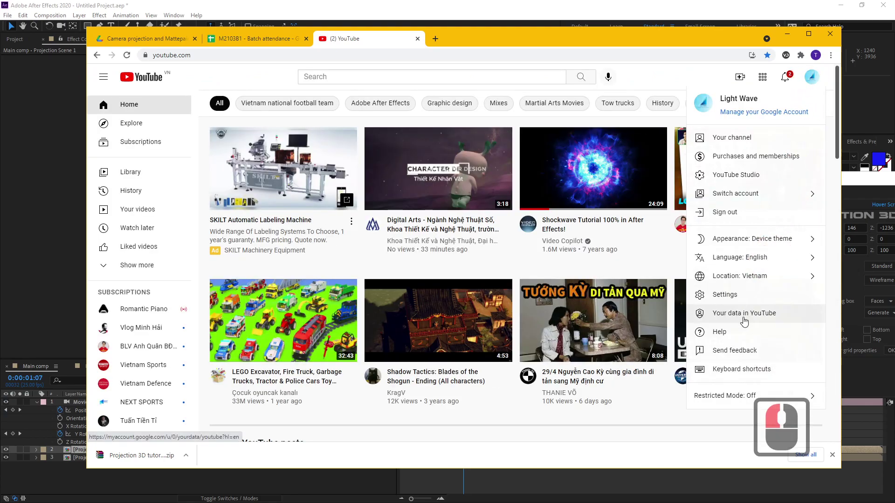
click(744, 320)
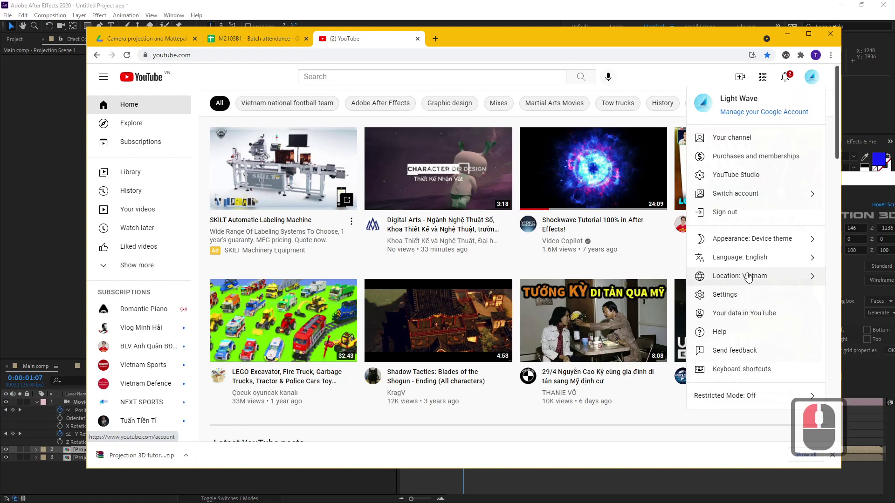
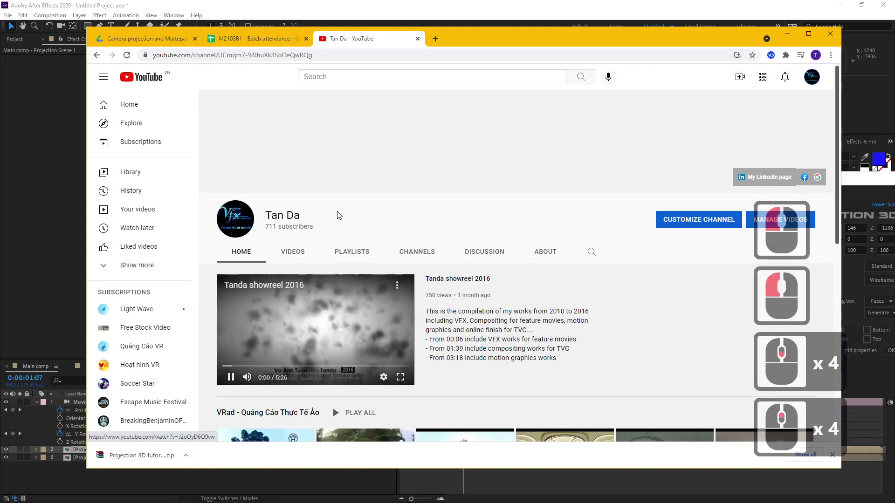
click(299, 252)
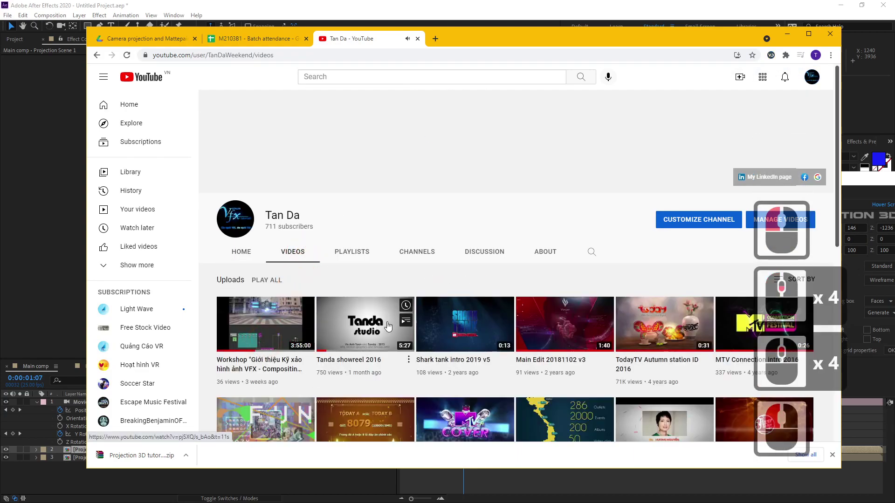
scroll(up, 3)
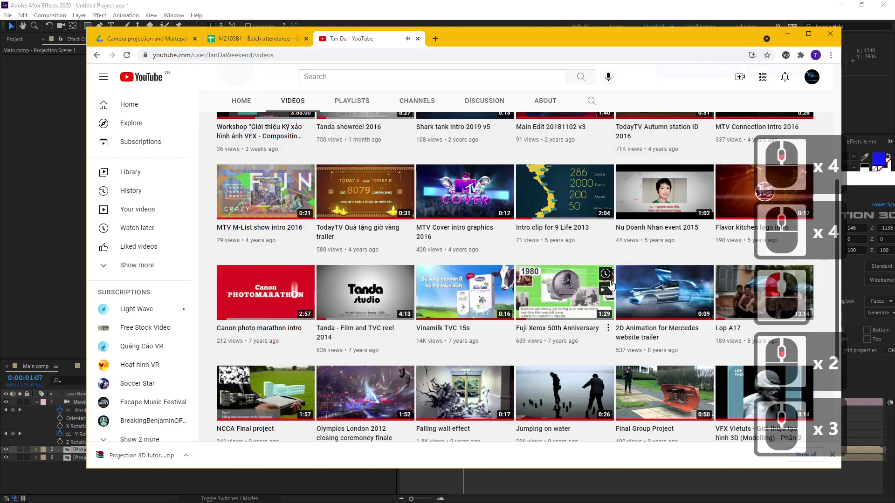
click(458, 352)
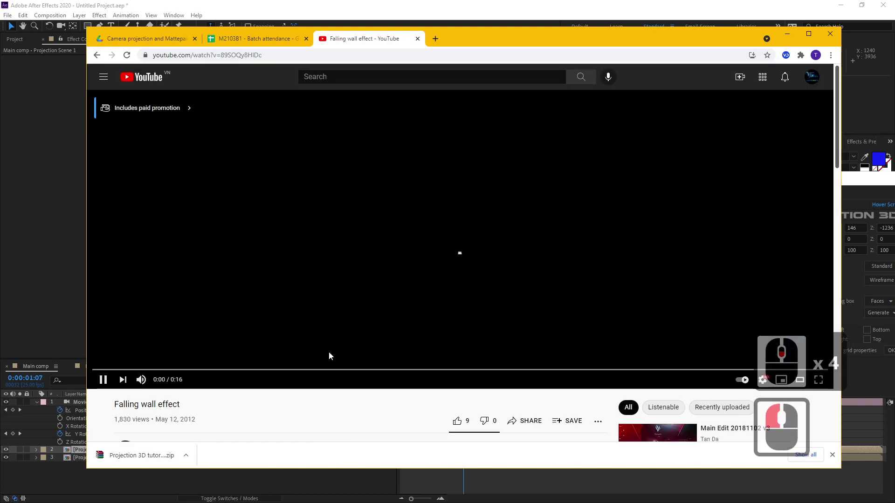
Scrub the YouTube player back to replay the moment the wall starts collapsing
click(423, 400)
click(409, 407)
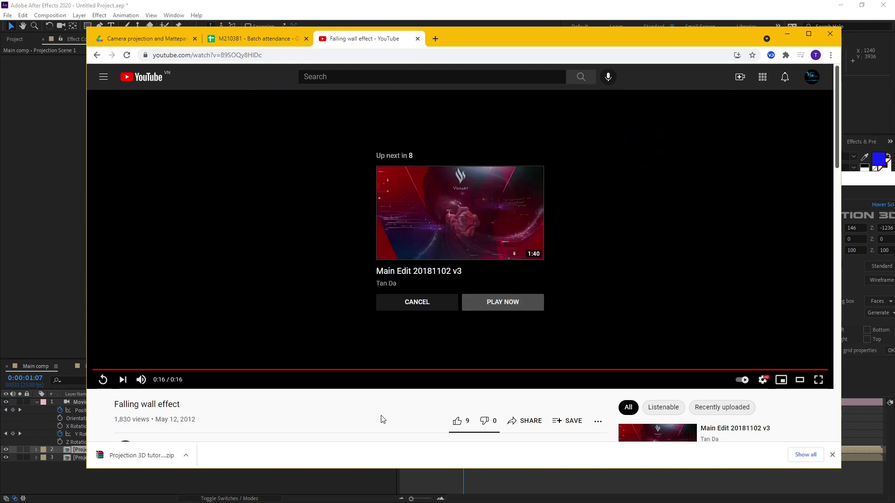
drag(386, 372, 363, 332)
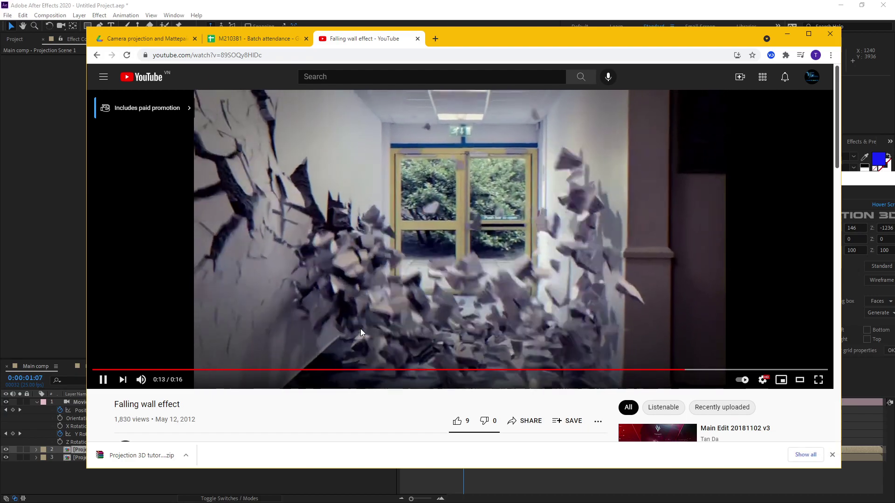
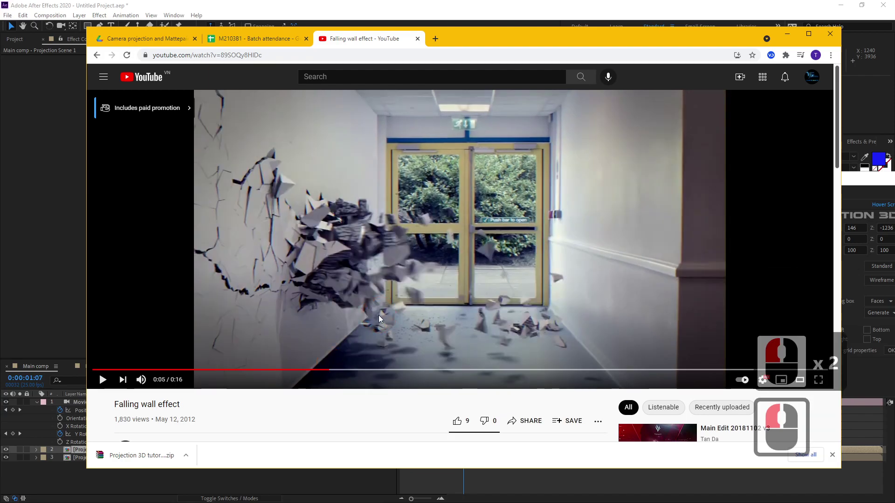
drag(380, 318, 363, 371)
click(362, 371)
click(403, 372)
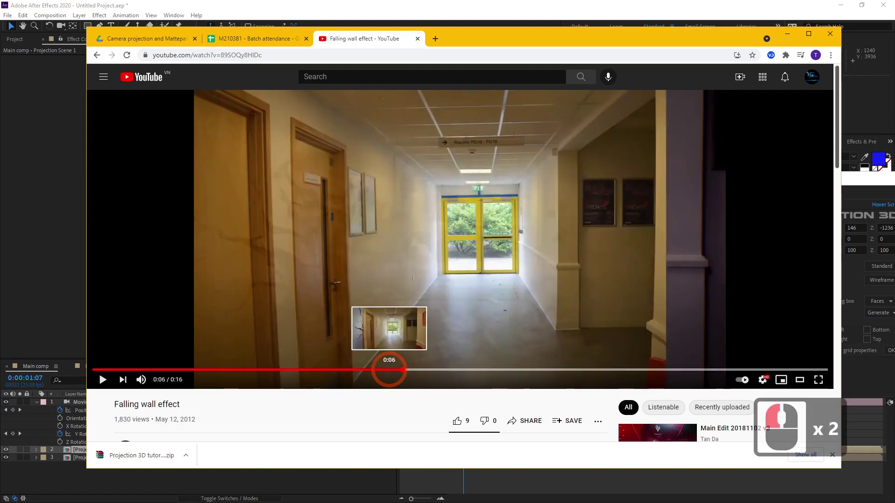
click(350, 372)
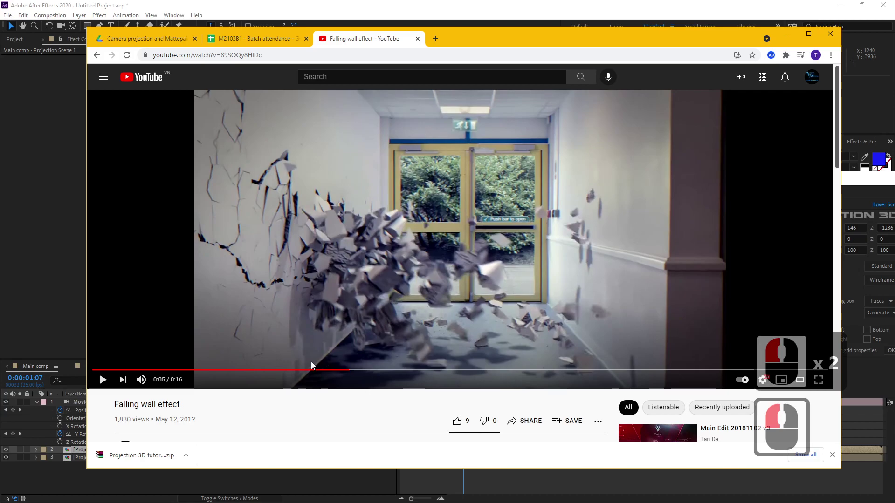
Seek through the rest of the collapse to about 0:10, then return to After Effects
click(309, 370)
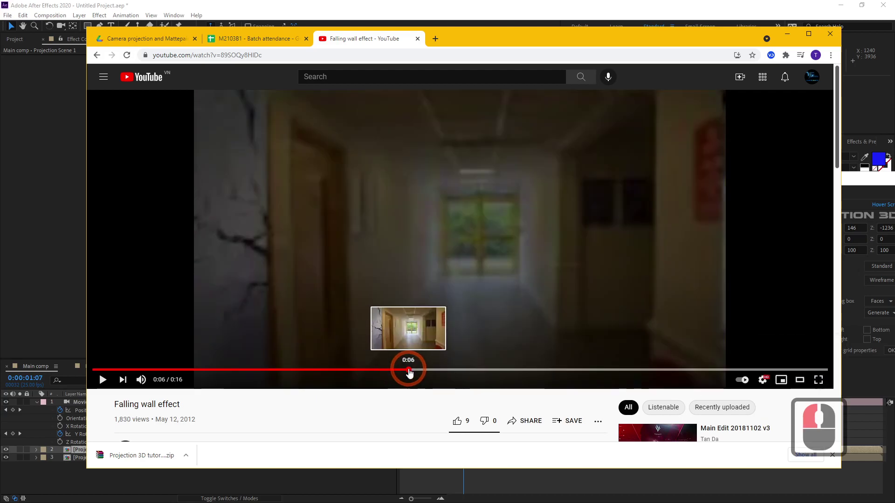
click(383, 372)
click(421, 373)
click(512, 371)
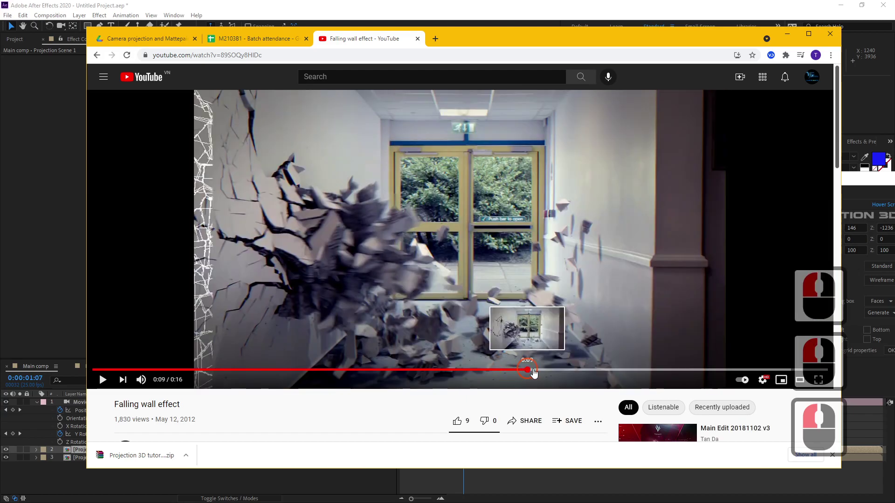
click(578, 371)
drag(455, 209, 422, 43)
click(422, 43)
click(34, 248)
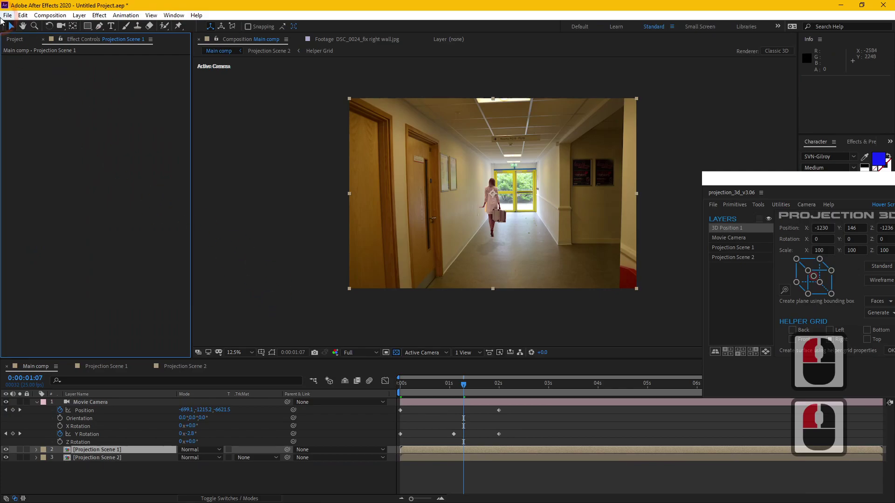
Save the project as Test.aep in Downloads via File > Save As
click(18, 41)
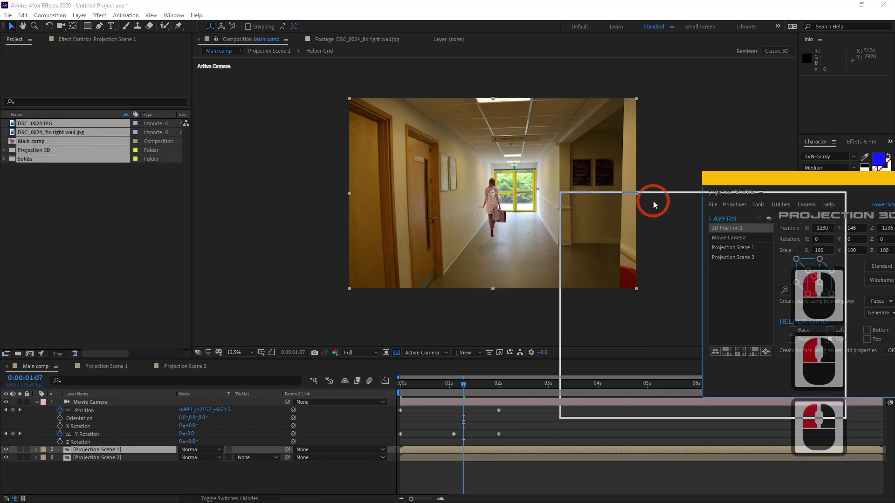
click(677, 210)
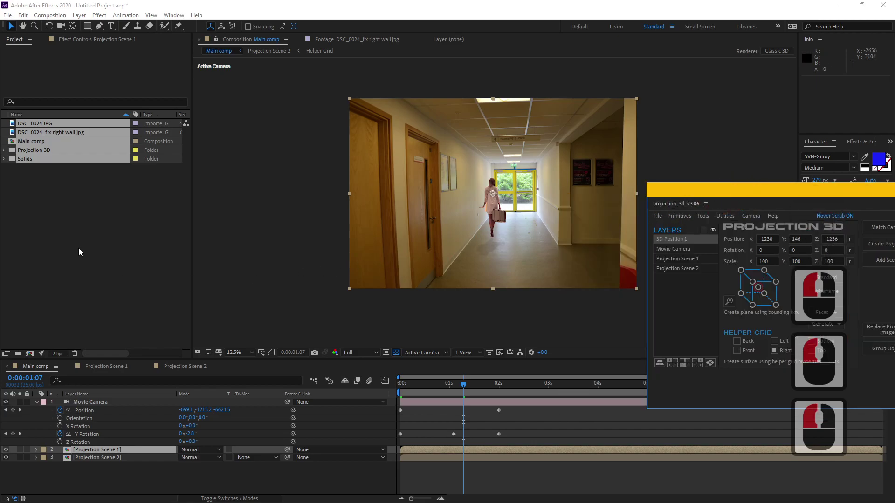
click(82, 245)
click(45, 122)
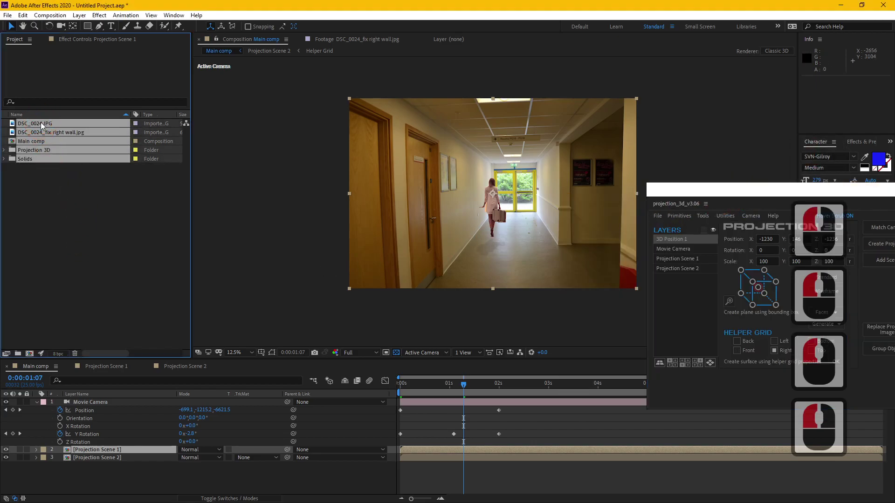
click(13, 18)
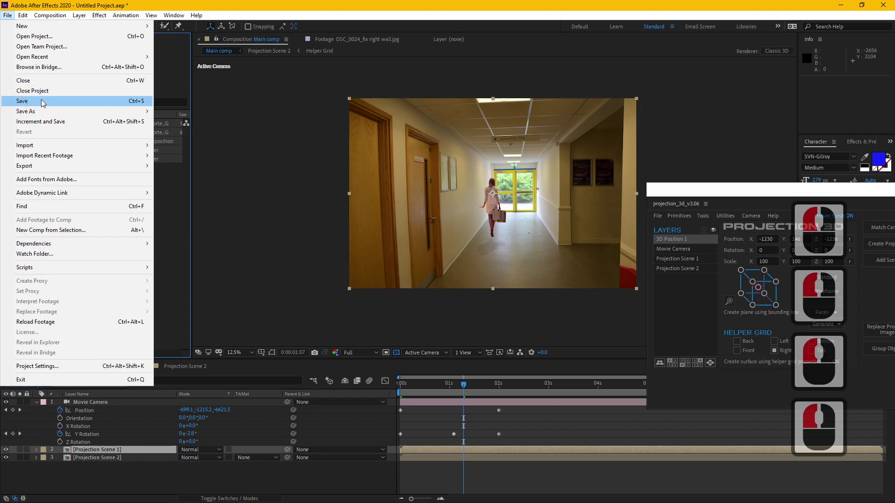
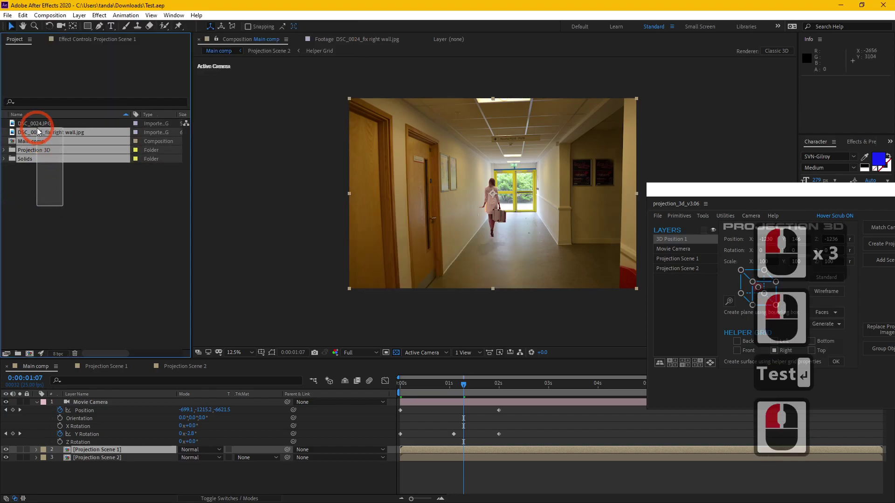
Delete all five project items, leaving an empty project, and bring up Import File
click(41, 125)
key(Delete)
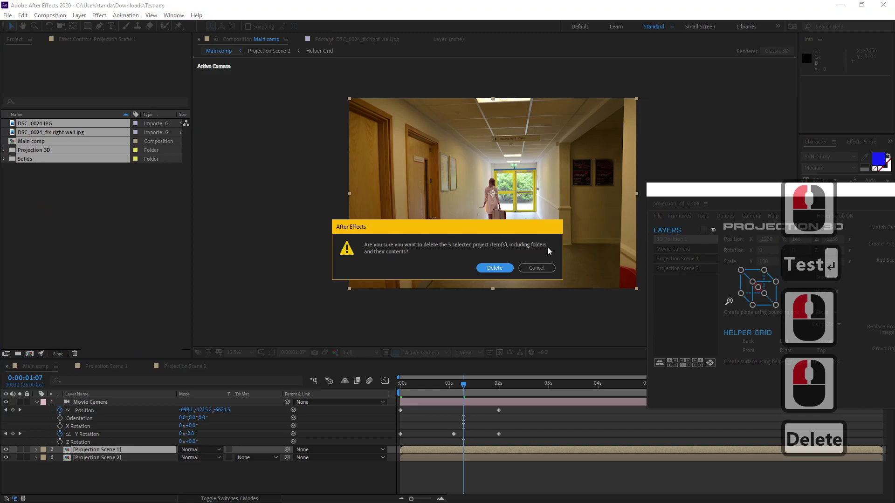
click(487, 269)
double_click(108, 234)
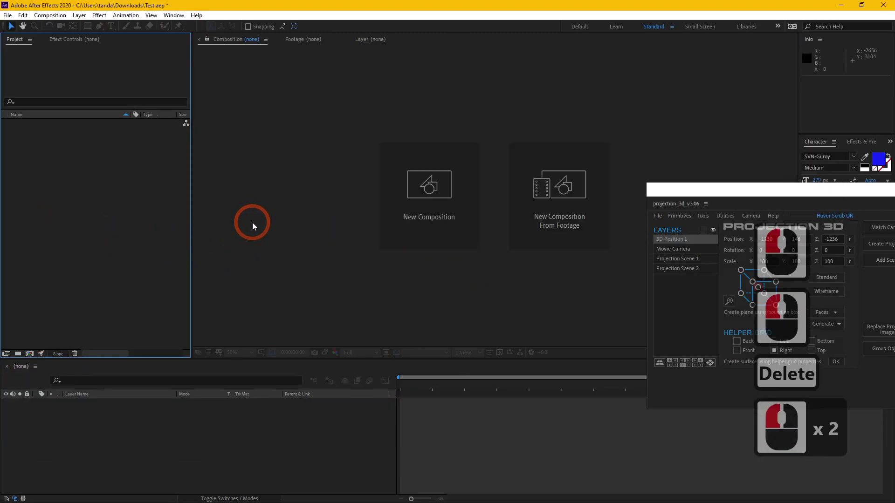
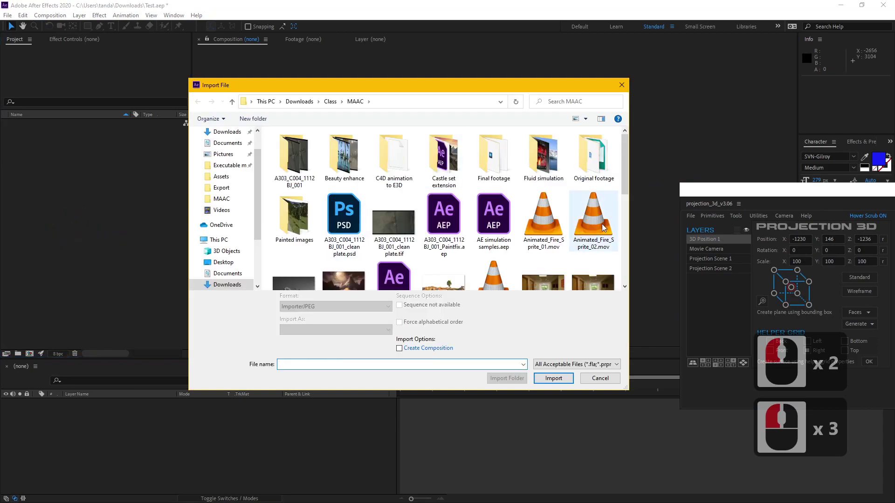
Browse the Castle set extension folder in Import File, cancel, then reach the MAAC folder in File Explorer
double_click(454, 163)
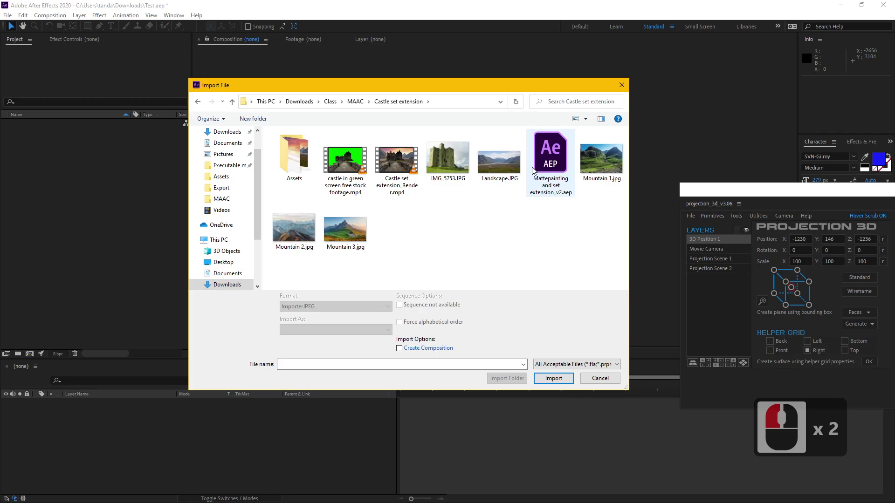
click(608, 380)
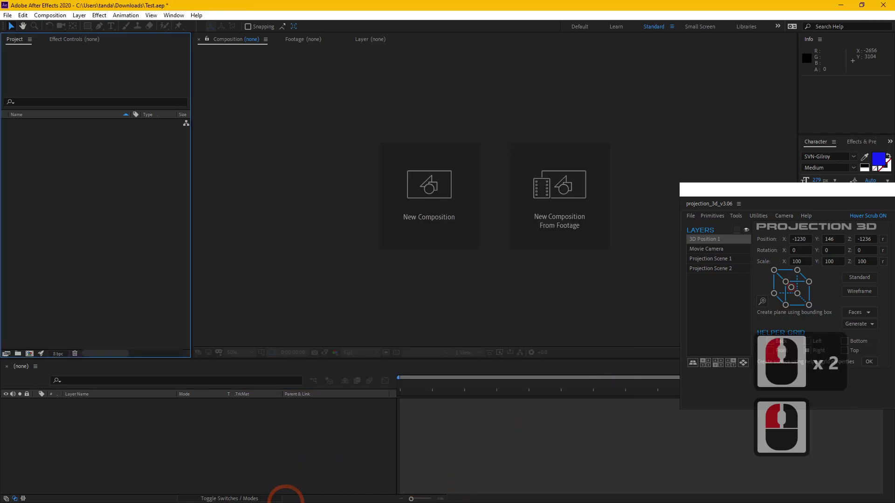
key(alt+Tab)
key(alt+Tab)
click(422, 110)
click(463, 166)
Play castle in green screen free stock footage.mp4 in VLC and scrub to its end
double_click(463, 166)
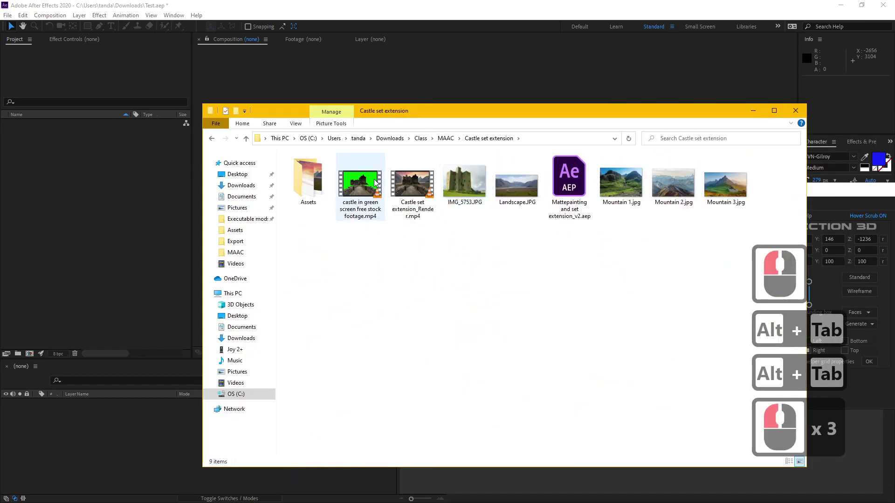
click(377, 182)
double_click(377, 183)
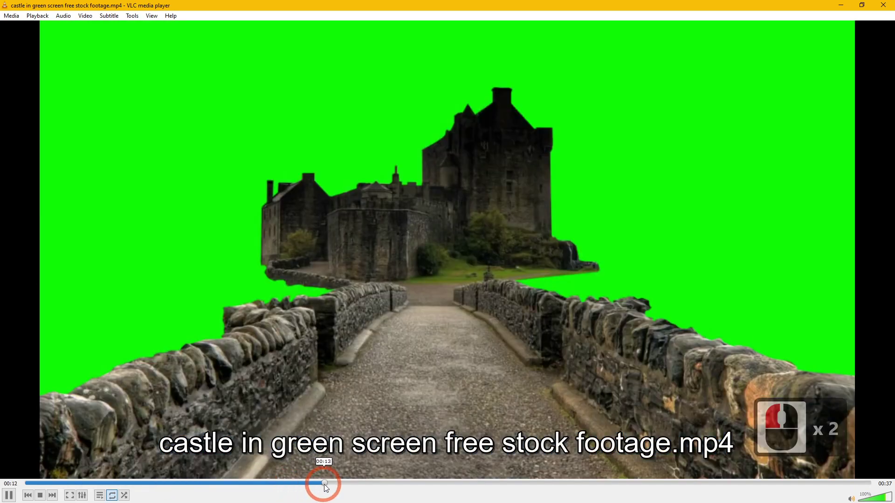
click(328, 487)
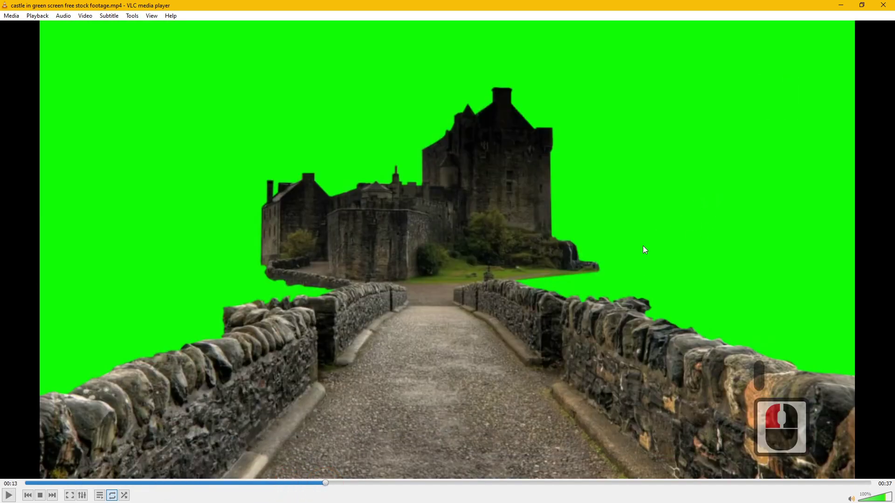
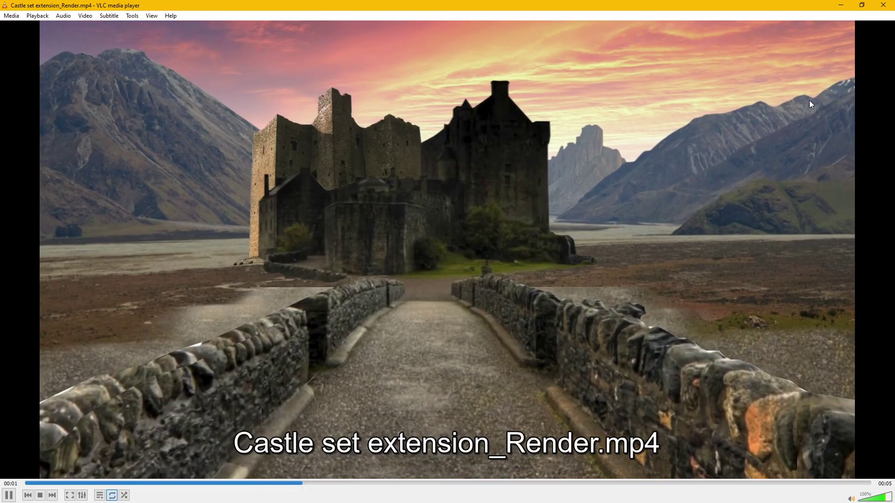
Play Castle set extension_Render.mp4 in VLC and jump ahead near the end of the render
click(889, 5)
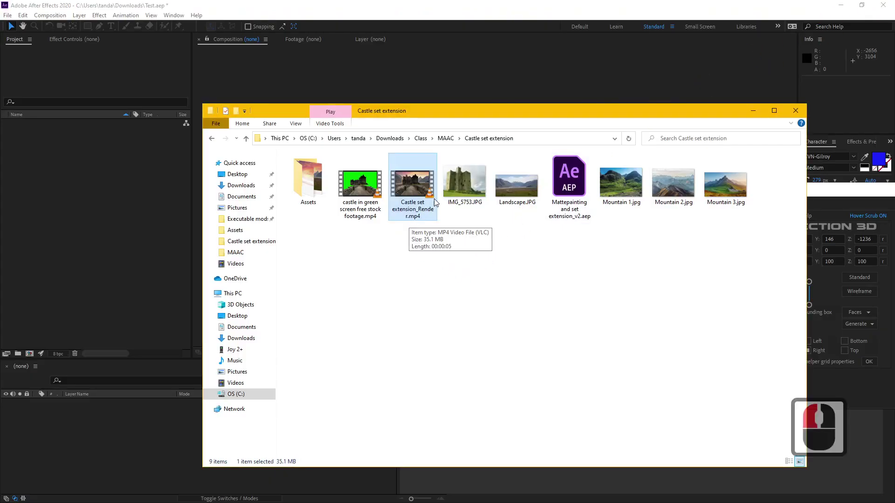
double_click(409, 190)
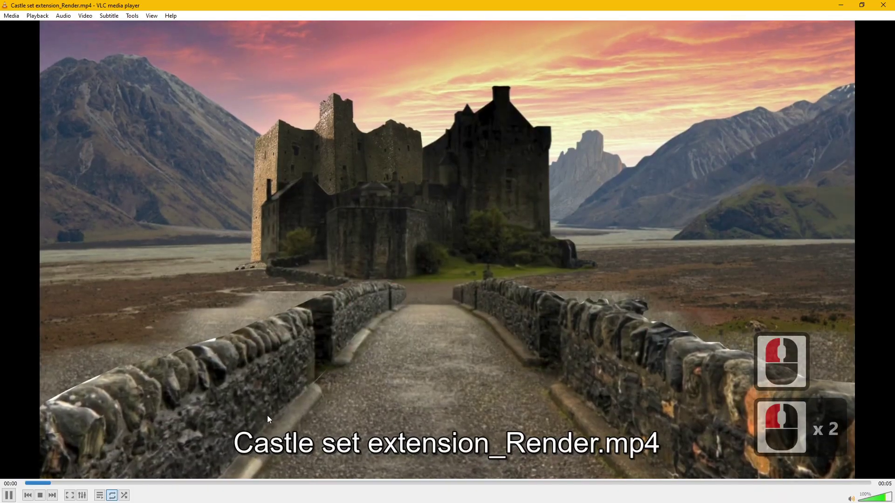
click(570, 481)
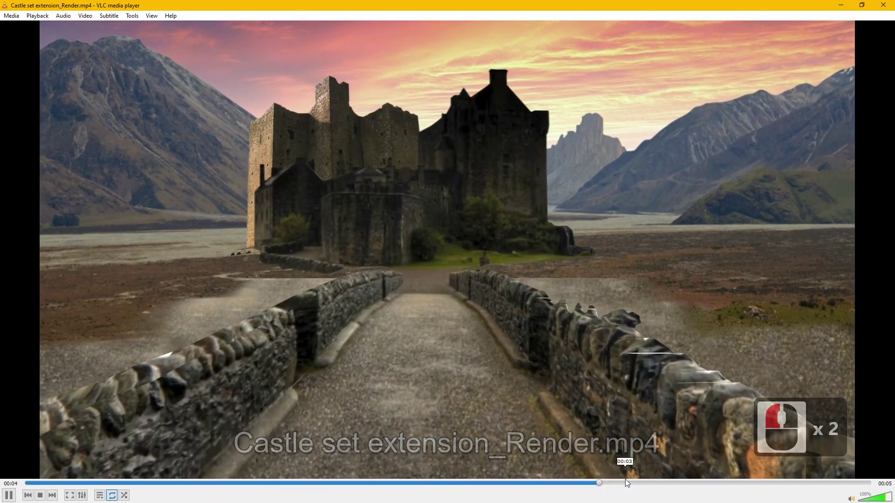
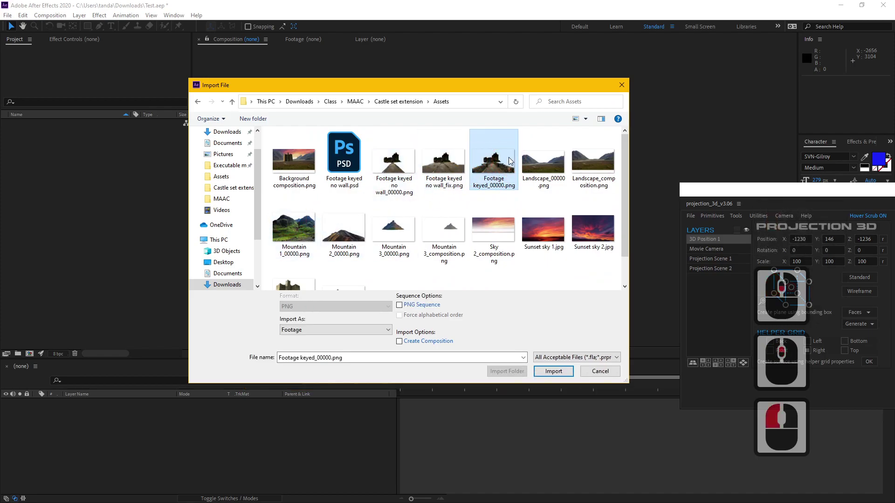
Import Footage keyed_00000.png and create a composition from the keyed castle image
double_click(492, 167)
double_click(57, 128)
middle_click(475, 239)
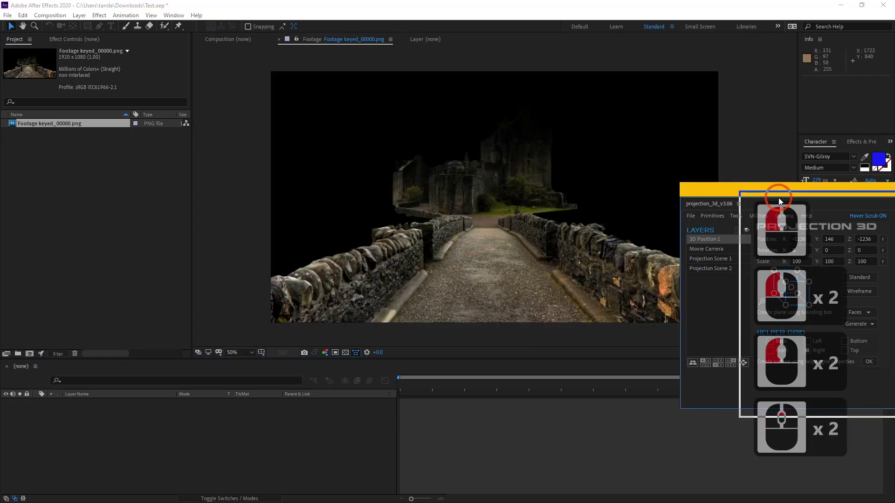
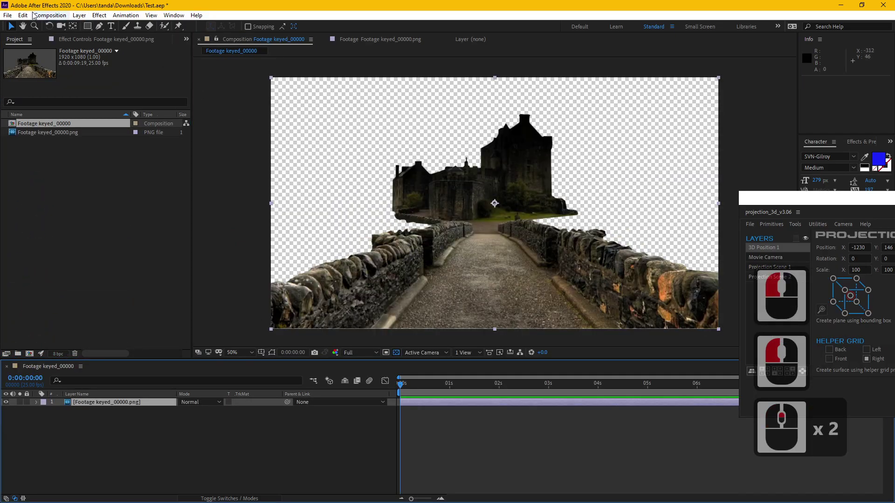
middle_click(572, 217)
click(627, 212)
Add a projection Camera and Helper Grid from the Projection 3D panel
middle_click(789, 248)
click(779, 215)
click(552, 293)
click(400, 354)
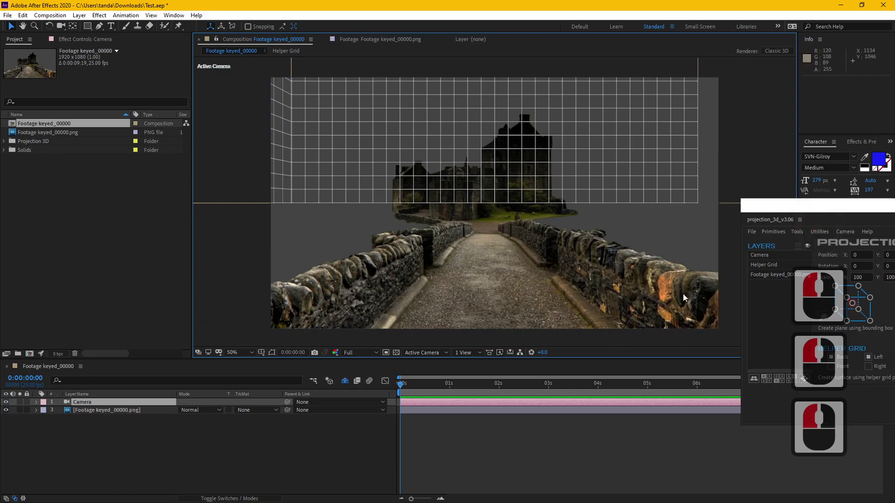
Unhide the Helper Grid layer and cycle the camera tool to line it with the causeway
click(593, 215)
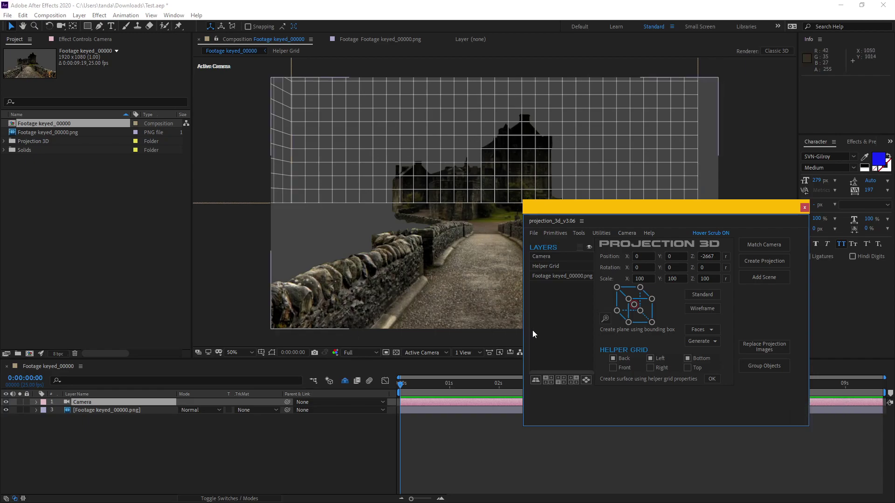
click(642, 361)
click(834, 214)
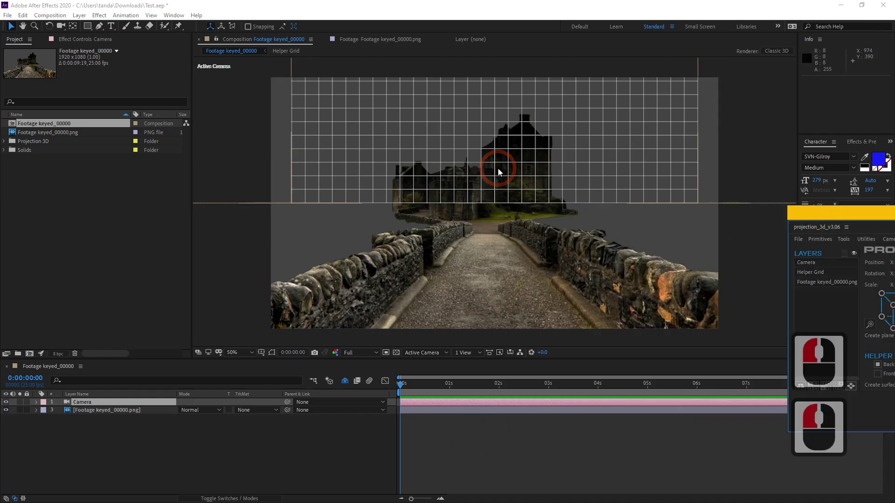
key(c)
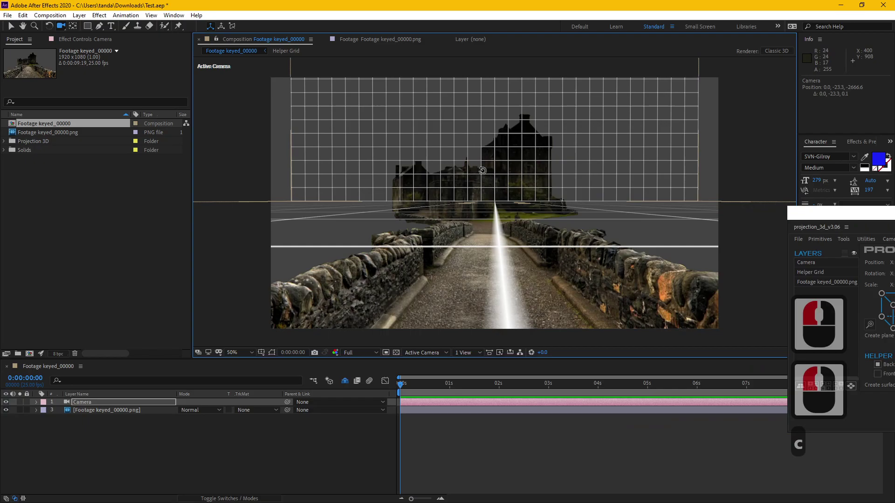
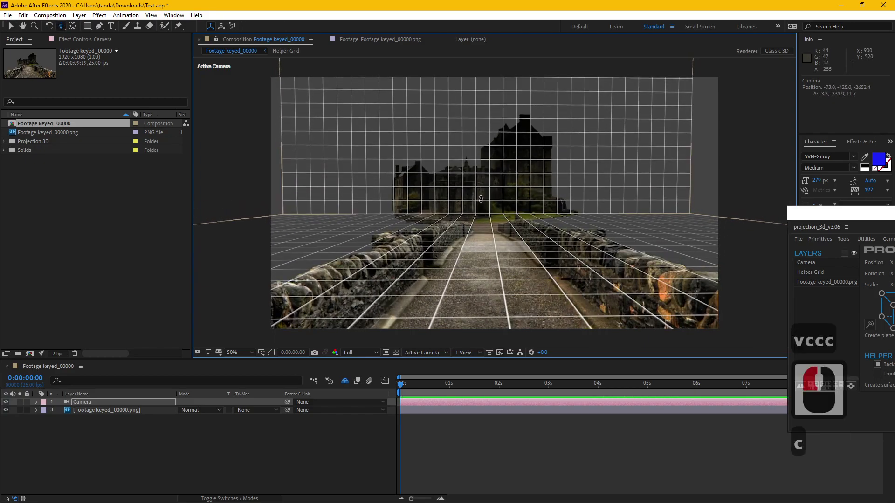
text(c)
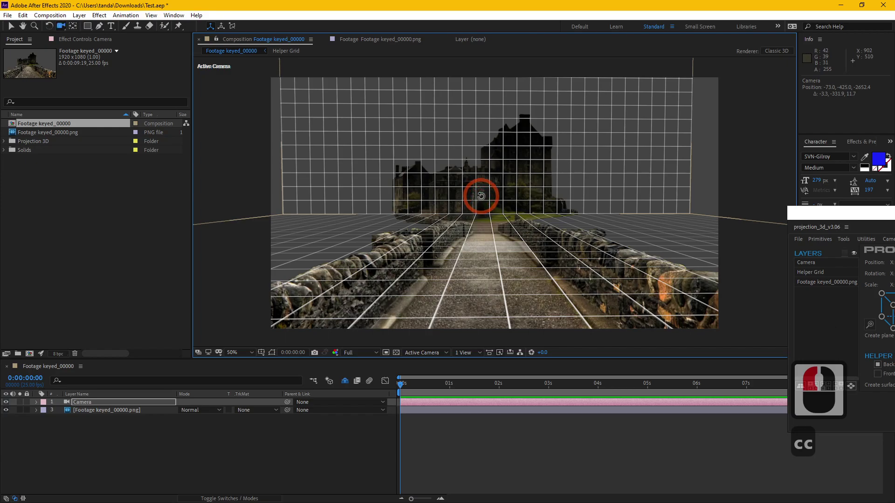
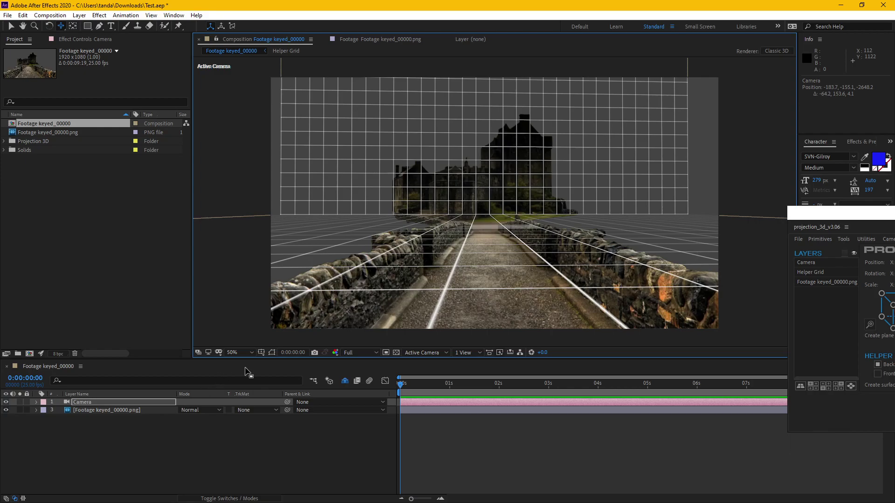
text(cc)
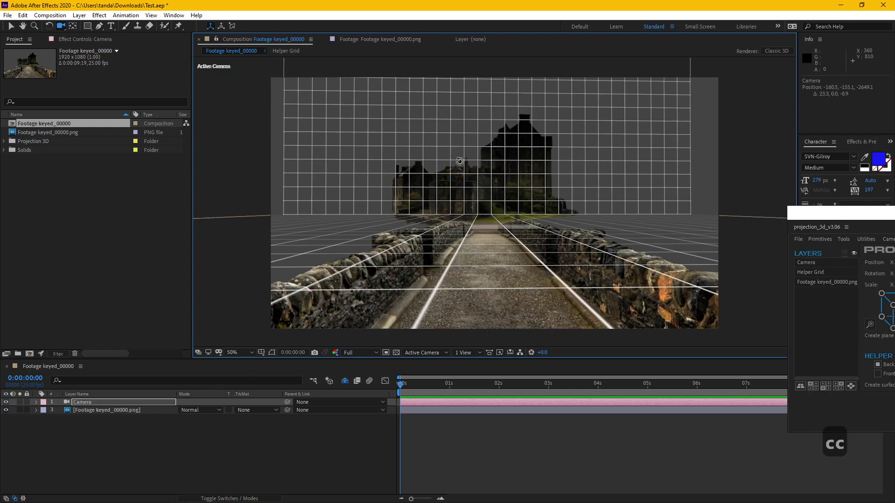
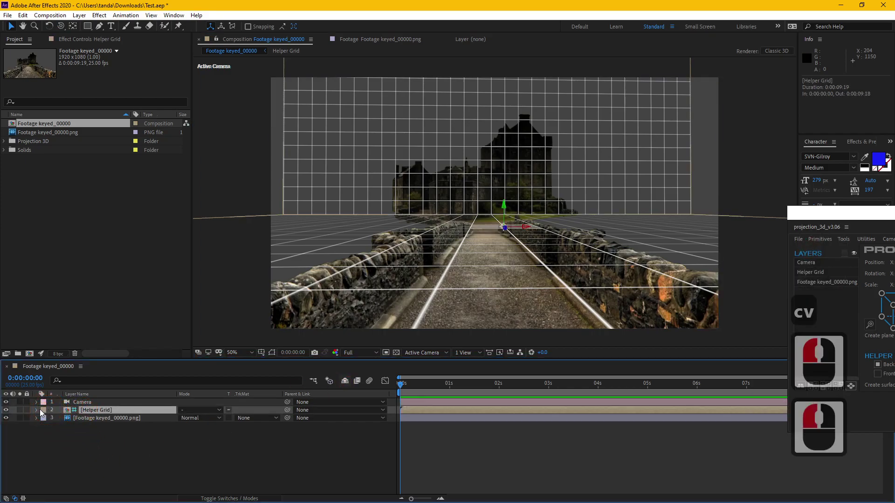
Reveal the Helper Grid's Scale property and scrub its value upward
click(42, 412)
key(s)
click(184, 418)
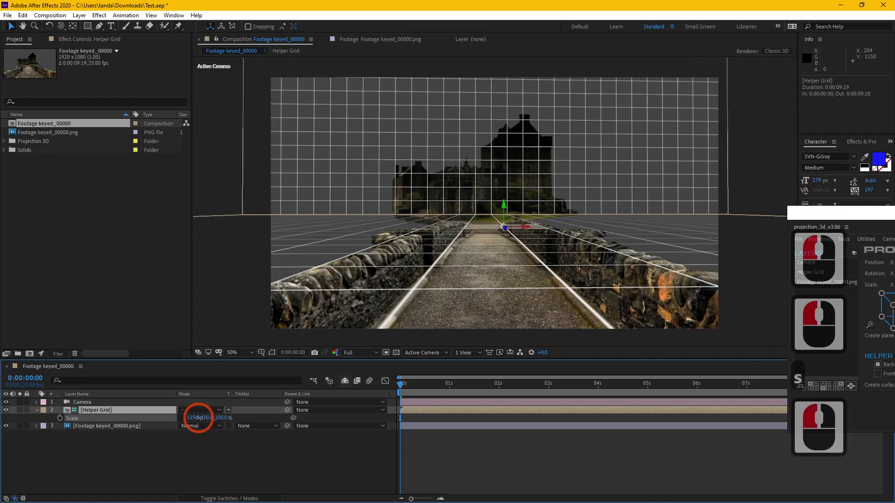
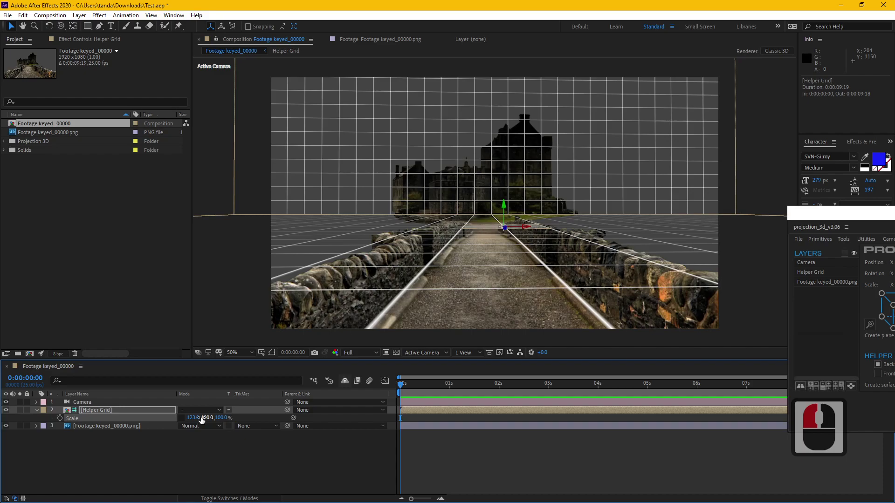
Hide the Helper Grid layer and select the castle footage layers for projection
click(128, 412)
click(196, 455)
click(165, 440)
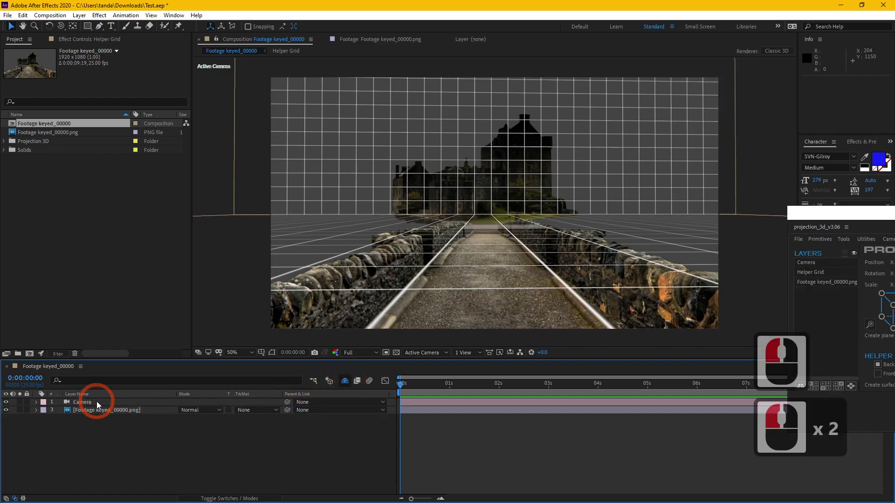
double_click(101, 402)
click(101, 406)
double_click(102, 407)
click(102, 403)
click(103, 411)
Create a projection from the Projection 3D panel with Number of Scenes set to 2
click(538, 216)
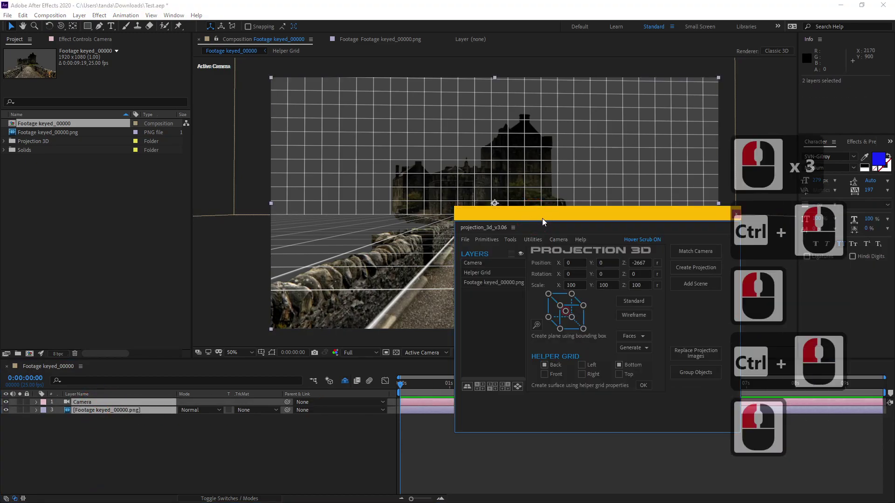
click(696, 271)
click(645, 242)
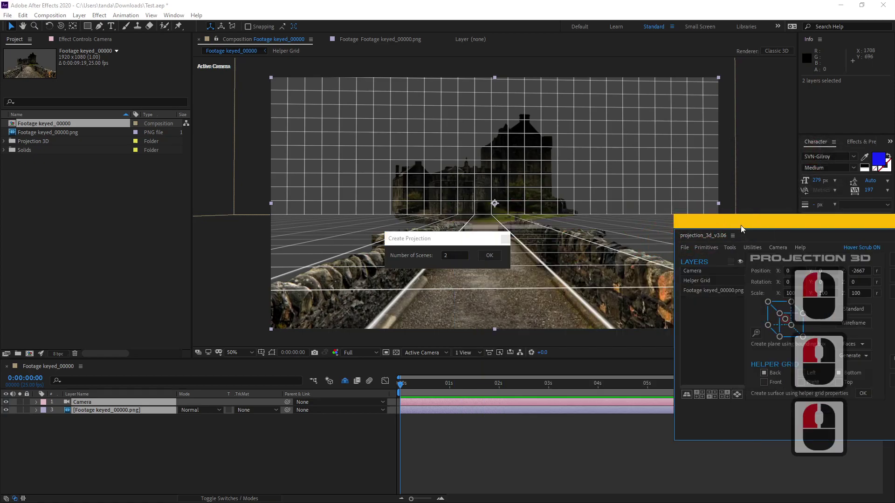
click(663, 236)
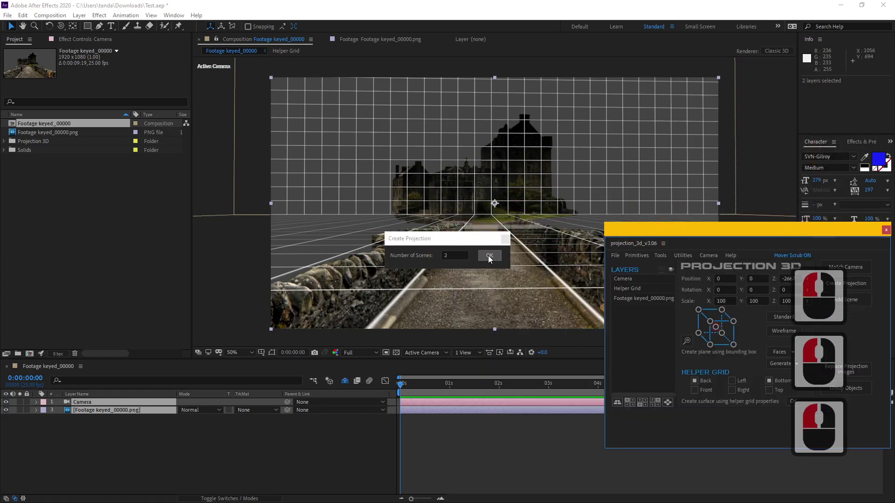
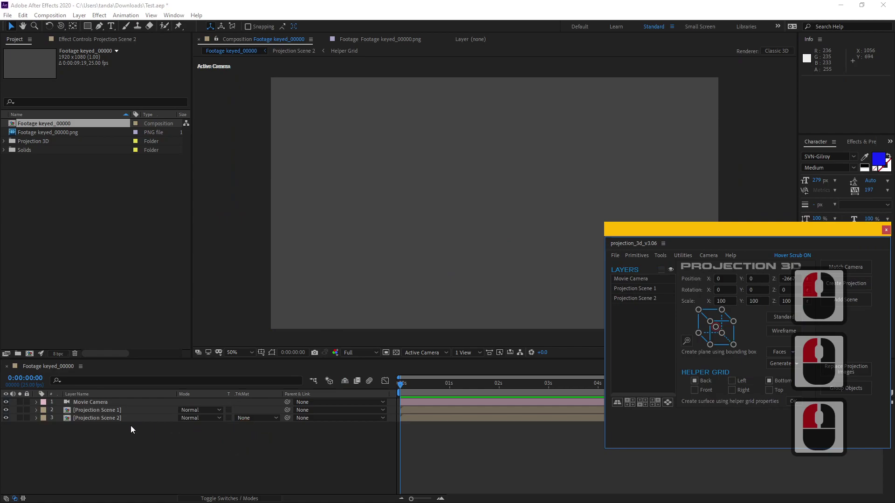
Inside Projection Scene 2, generate Back and Bottom surfaces from the Helper Grid
click(120, 415)
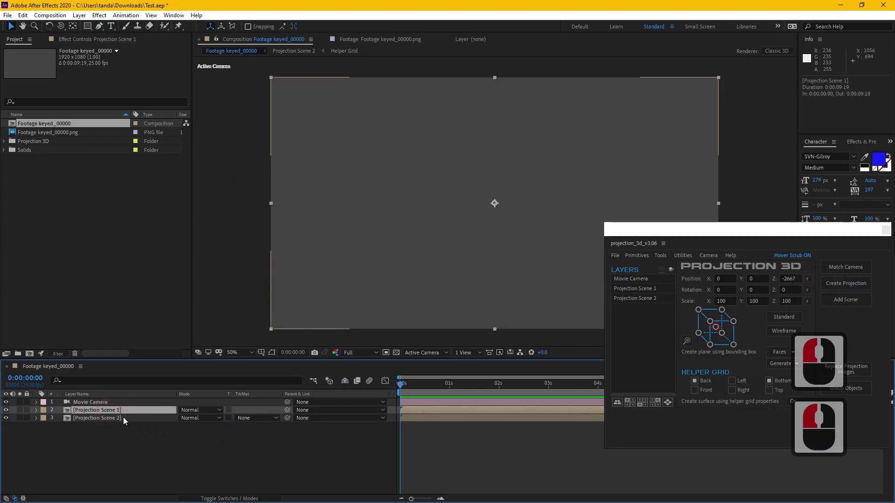
click(122, 422)
double_click(122, 421)
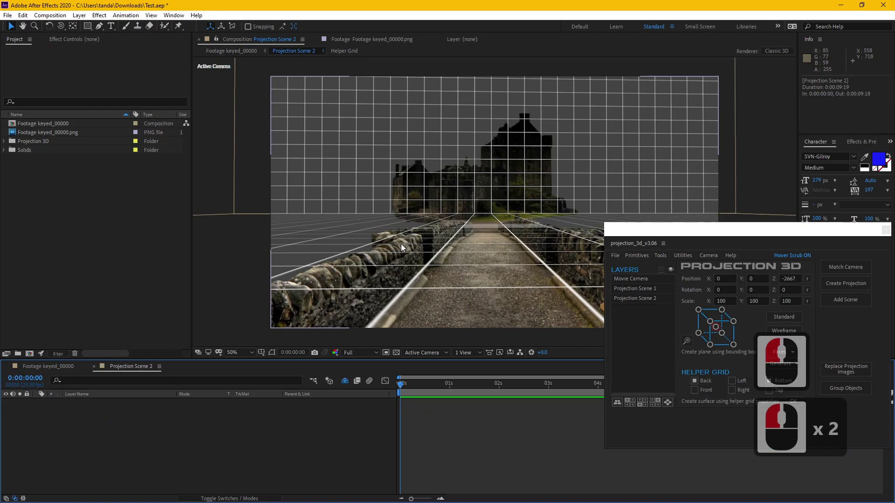
click(723, 233)
double_click(541, 233)
double_click(567, 241)
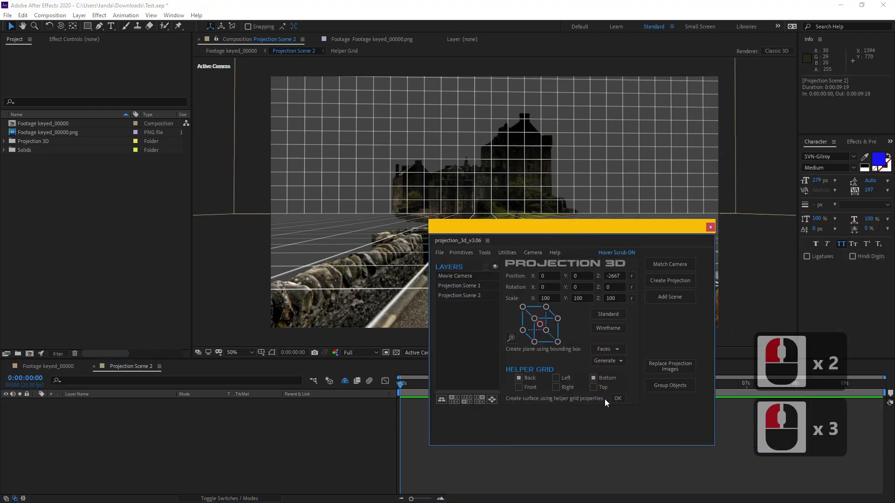
click(621, 400)
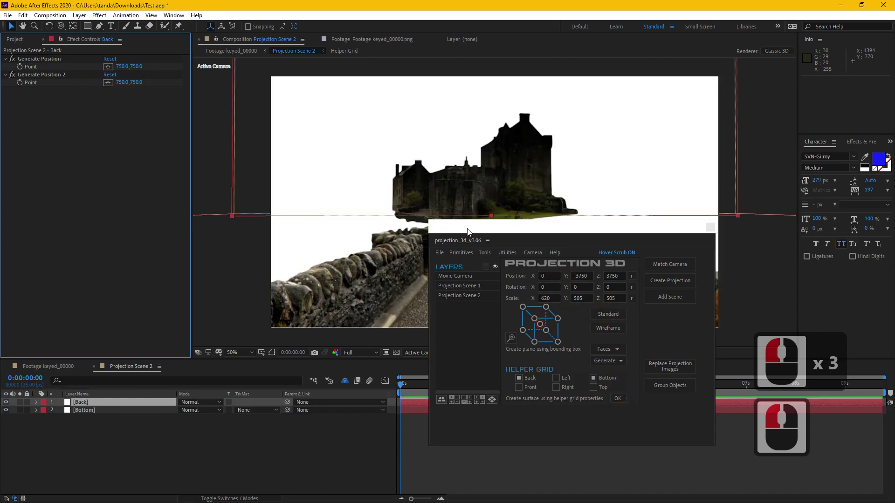
Check the Back surface layer and return to the main Footage keyed_00000 composition
click(716, 229)
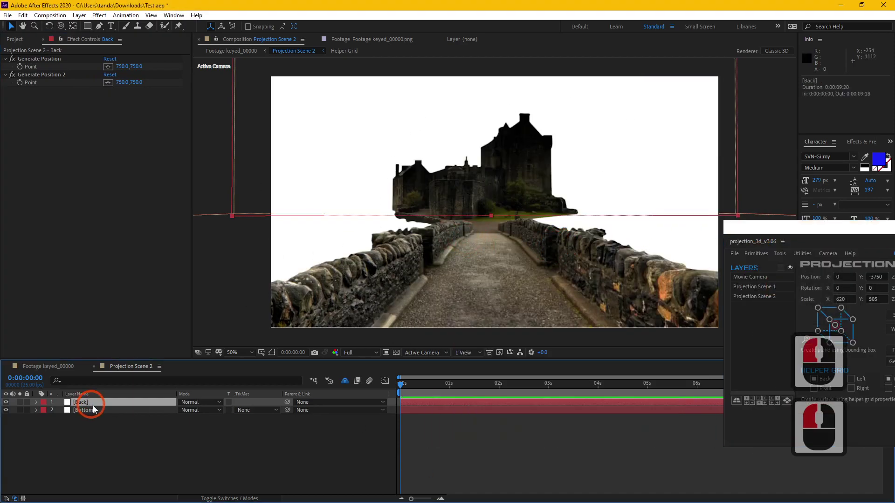
double_click(99, 413)
click(56, 373)
key(c)
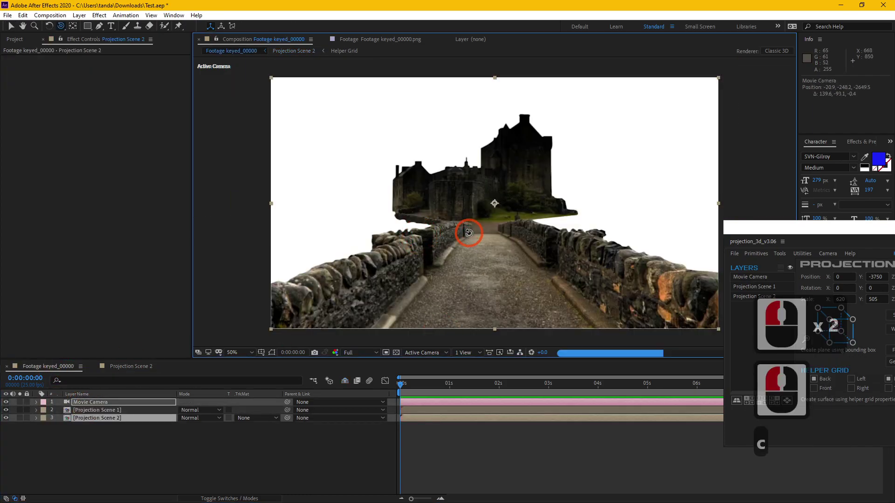
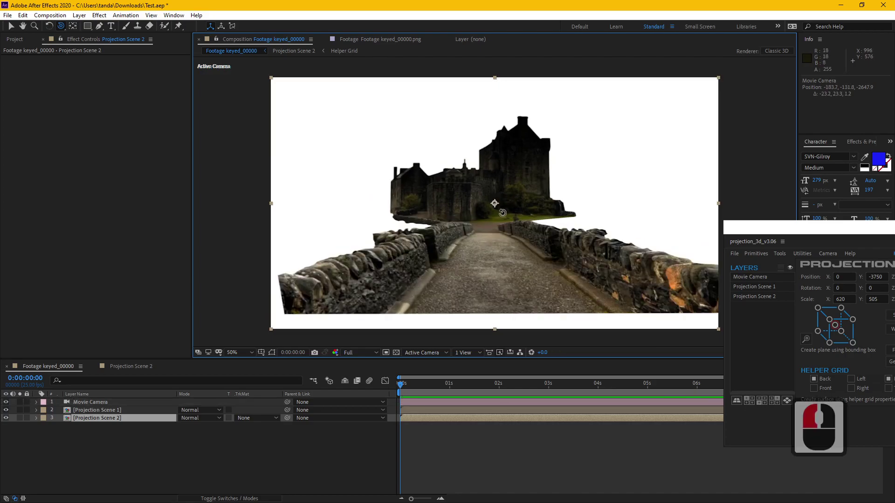
Reset the viewer back to the original camera angle after orbiting
key(ctrl+z)
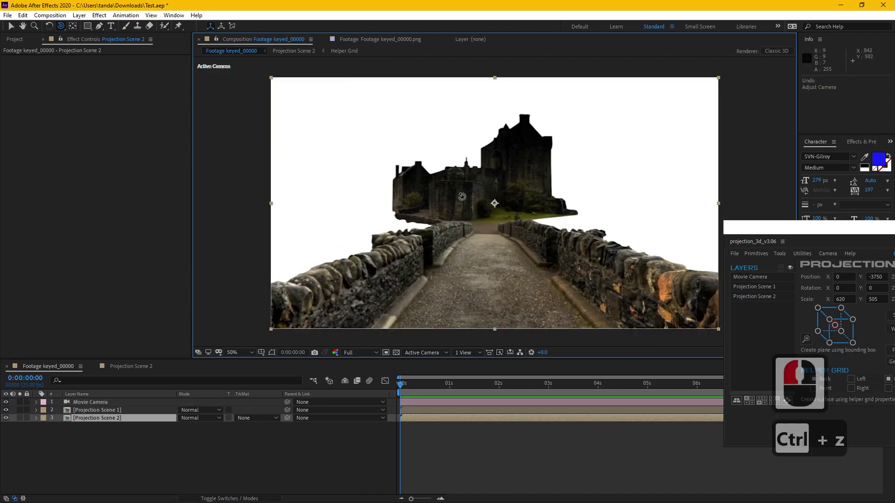
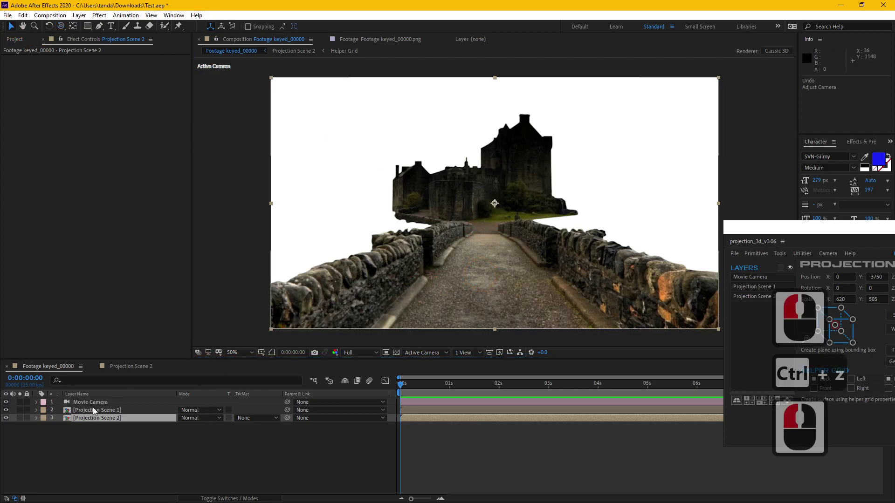
Switch into Projection Scene 2 and reveal all its shy (hidden) layers
click(101, 411)
click(107, 409)
double_click(108, 408)
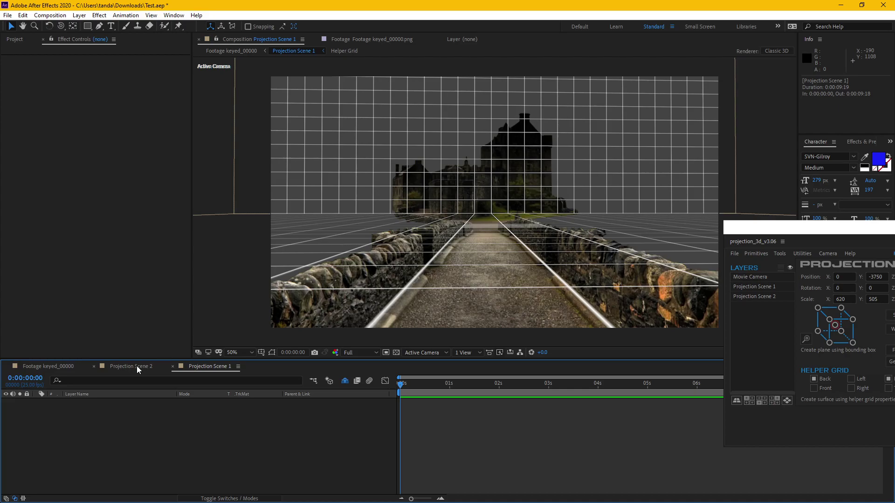
click(141, 366)
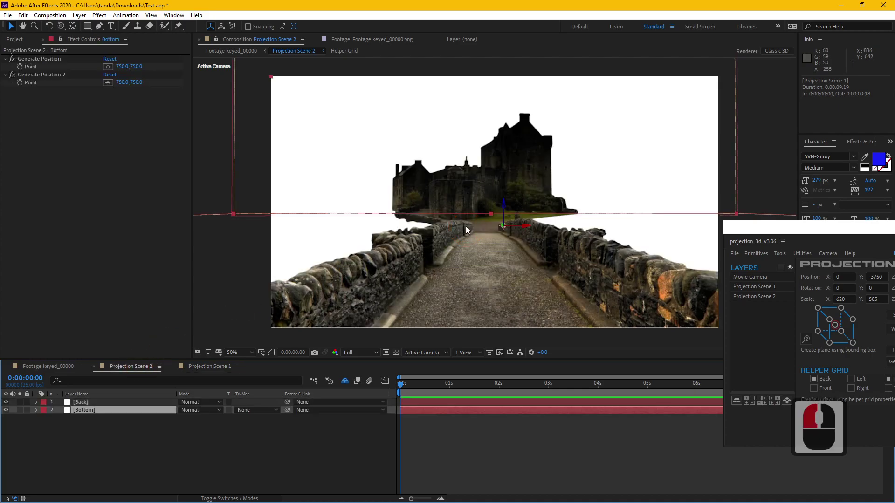
click(349, 381)
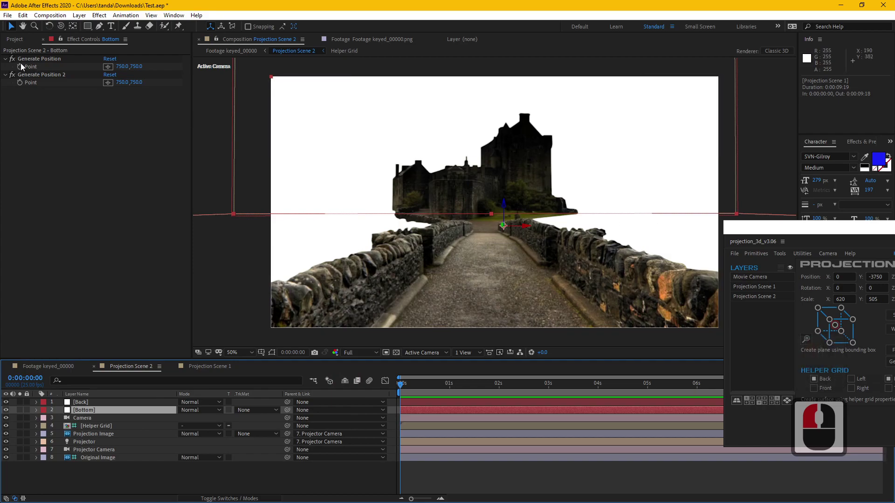
Import Footage keyed no wall_fix.png into the project and view it in the footage viewer
click(19, 38)
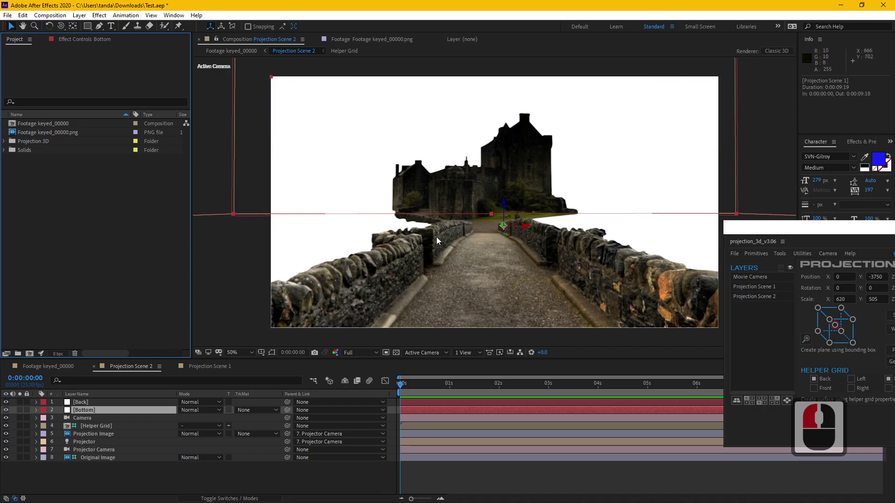
click(54, 202)
double_click(62, 188)
double_click(453, 163)
double_click(53, 125)
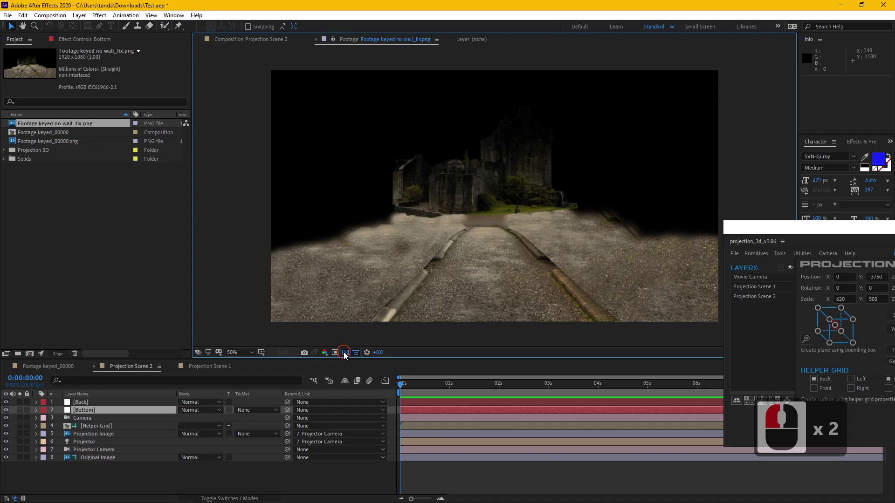
Check the new PNG's transparency, then select the Projection Image layer in Projection Scene 2
click(346, 355)
click(467, 186)
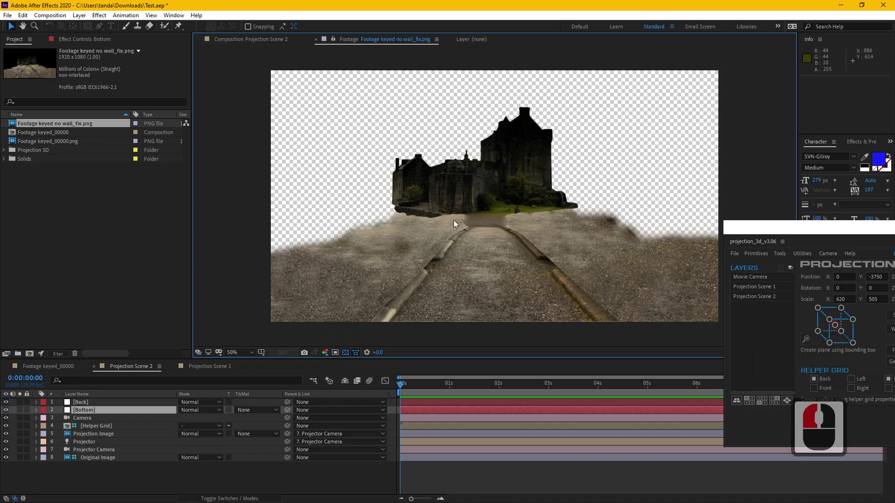
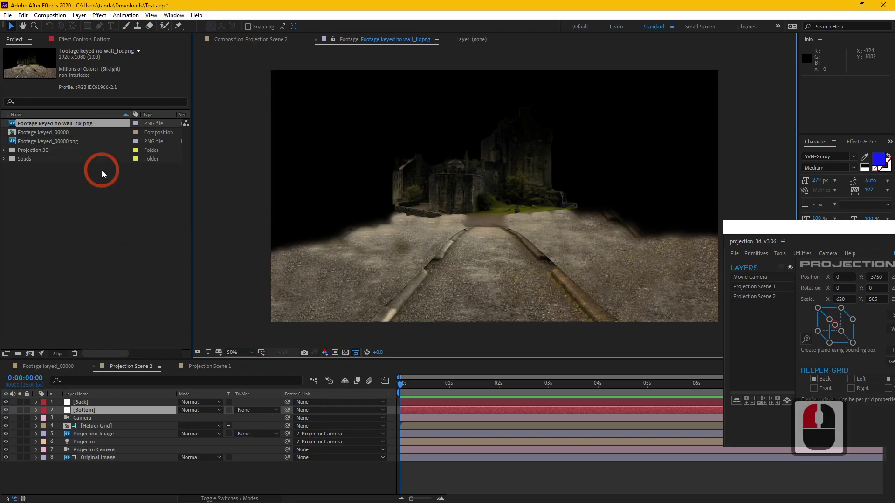
click(56, 124)
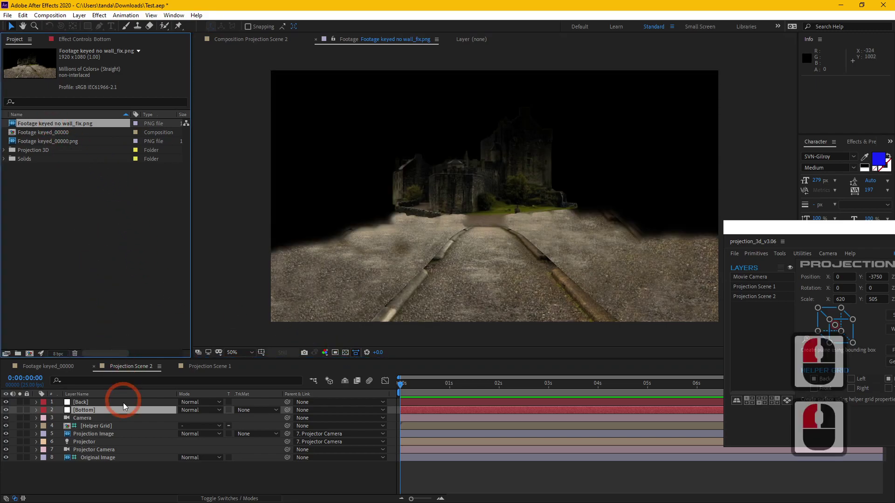
click(101, 438)
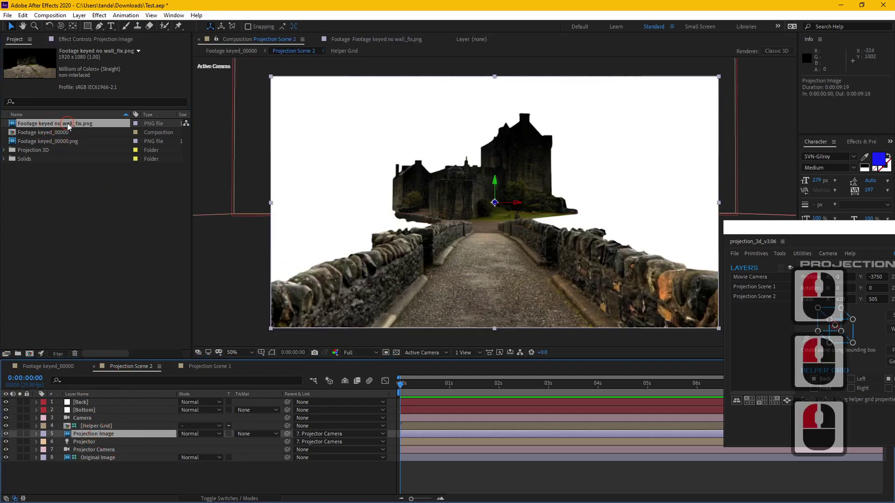
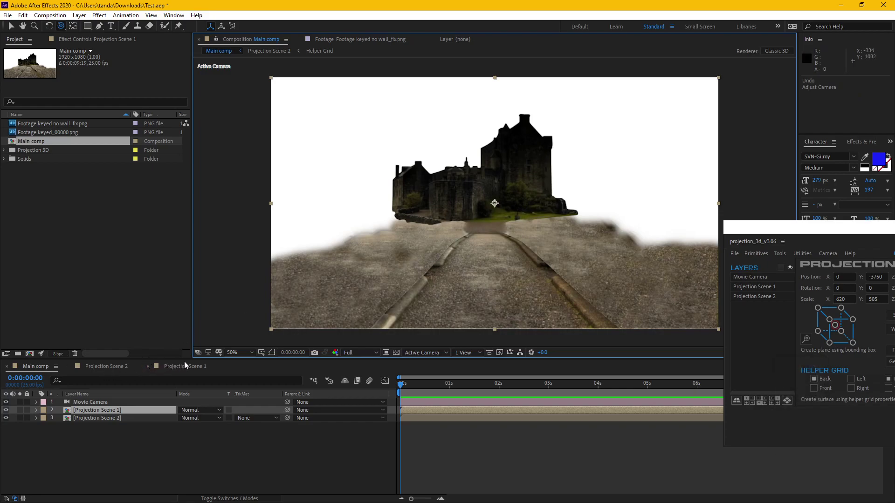
In Projection Scene 1, adjust the Helper Grid surface options and zoom out to frame the whole scene
click(183, 368)
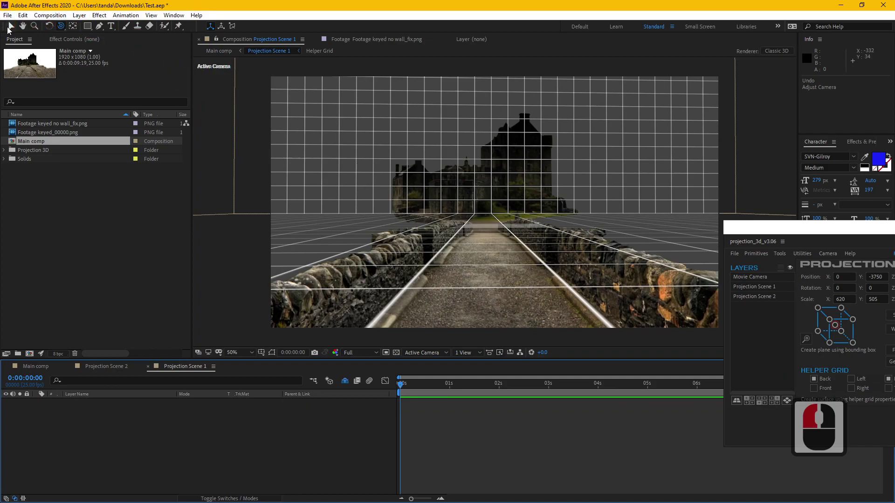
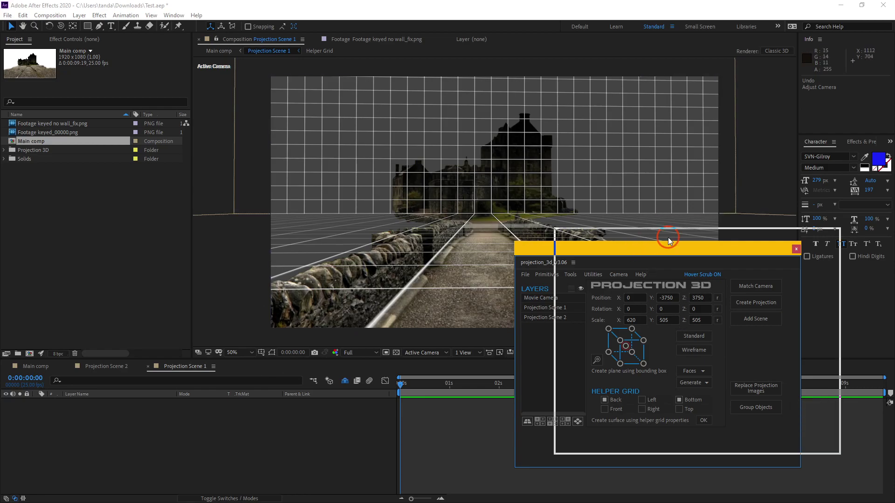
click(730, 227)
click(707, 376)
click(780, 375)
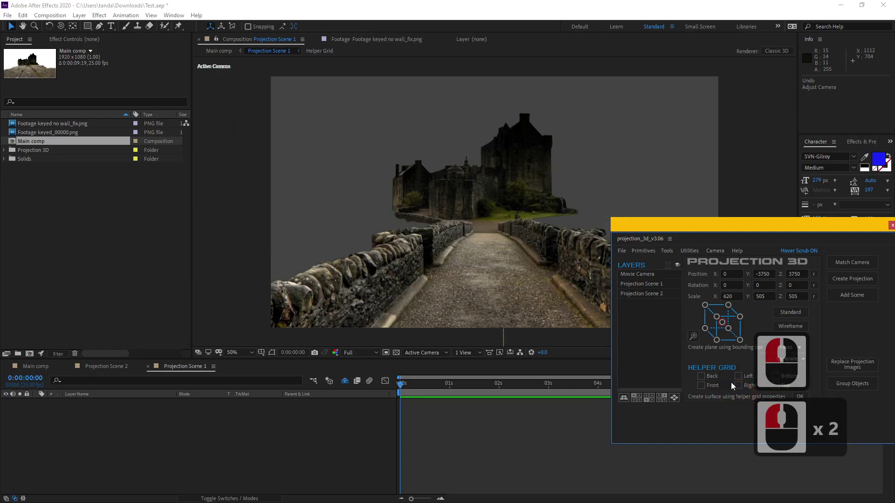
click(744, 377)
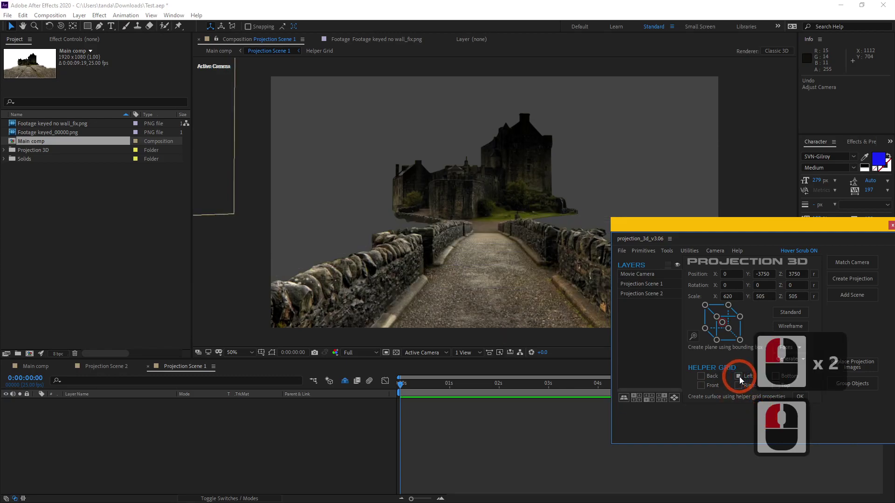
click(327, 222)
click(303, 139)
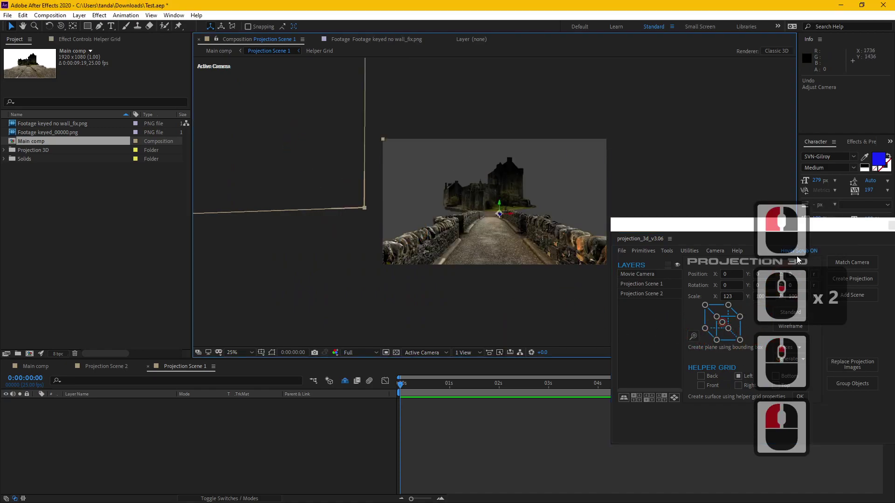
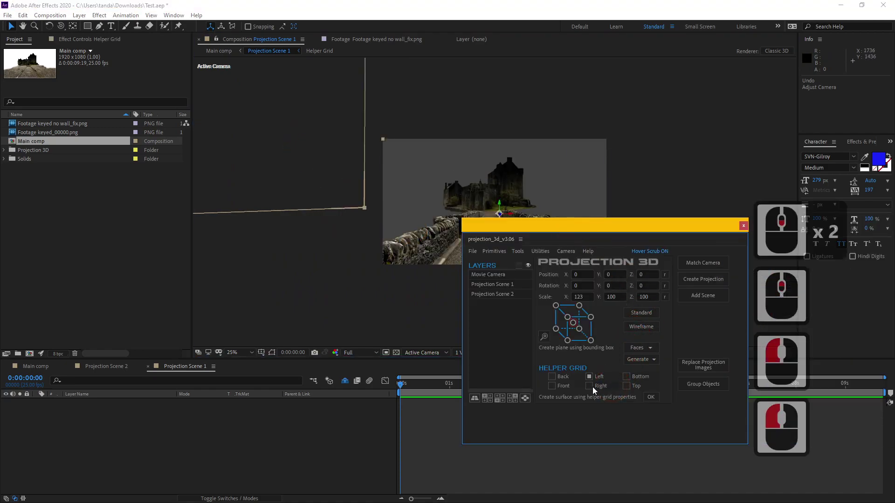
Generate Left and Right wall planes from the Helper Grid
click(594, 390)
double_click(653, 400)
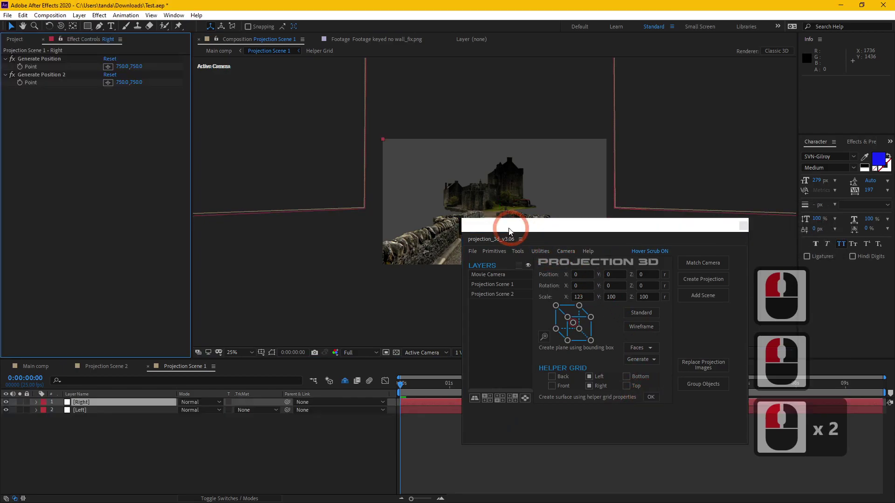
Reveal the Left plane's scale and position, unlink scale axes and set Scale to 505, 33, 505
click(776, 232)
click(101, 411)
key(p)
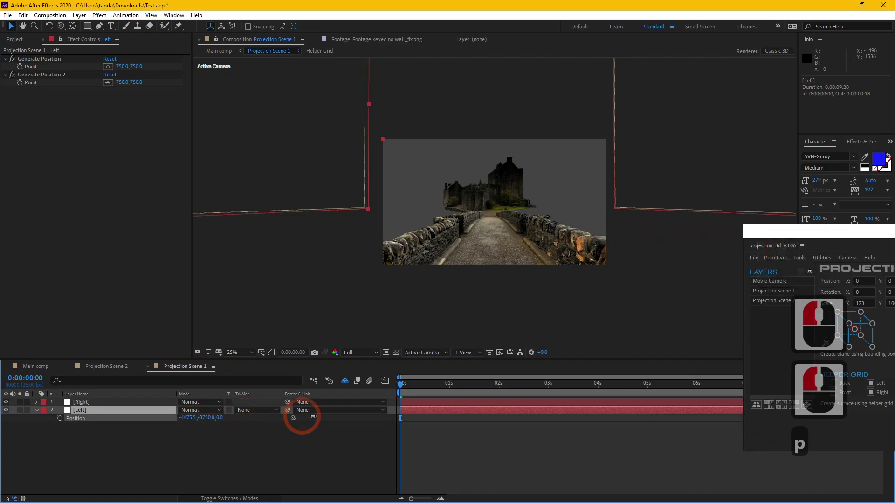
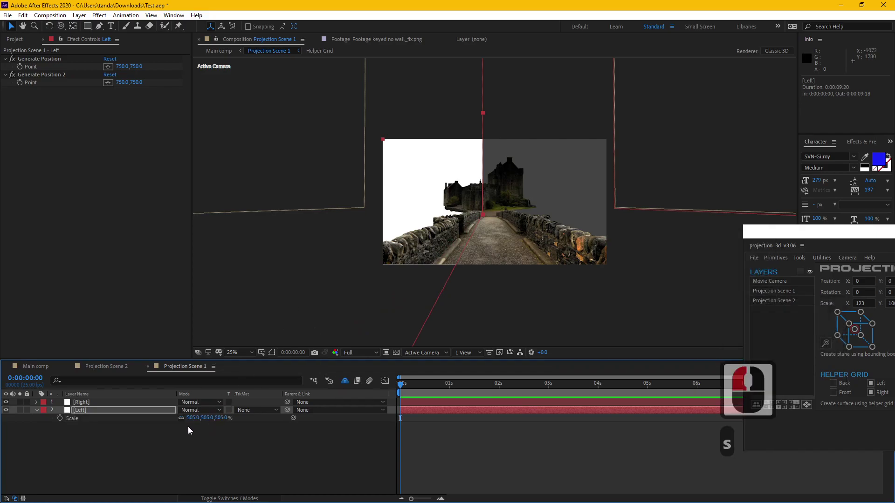
double_click(184, 419)
key(s)
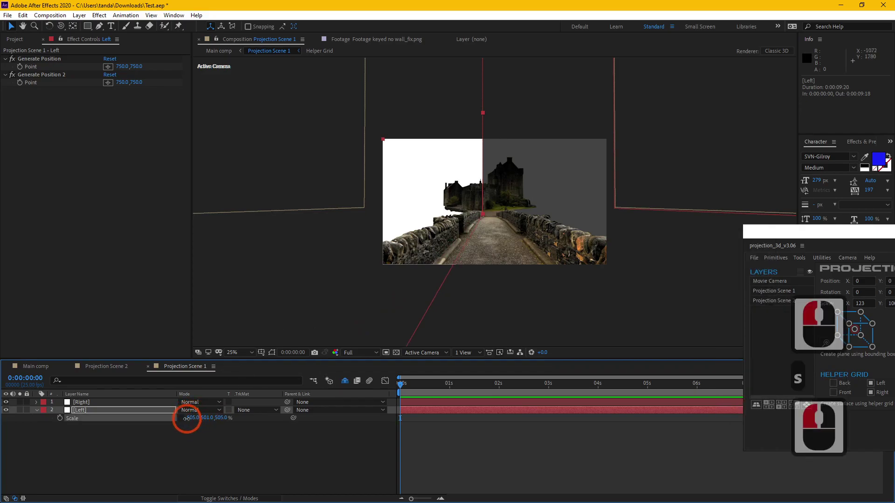
click(167, 421)
key(p)
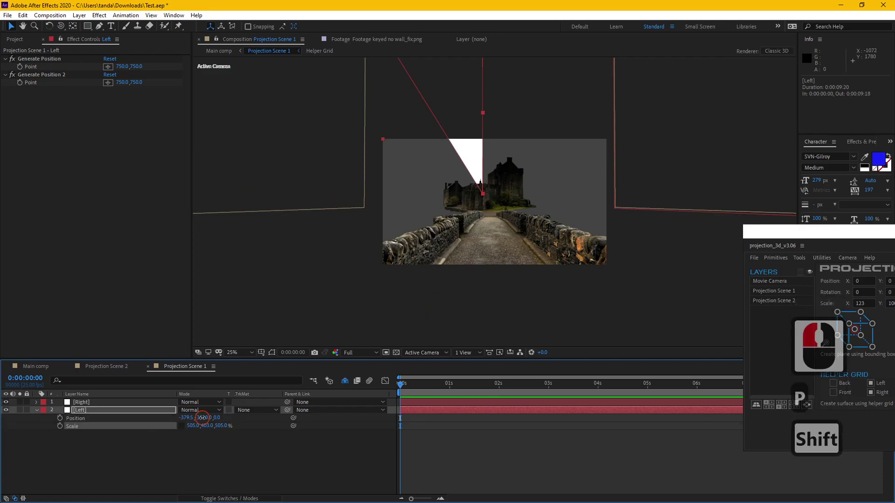
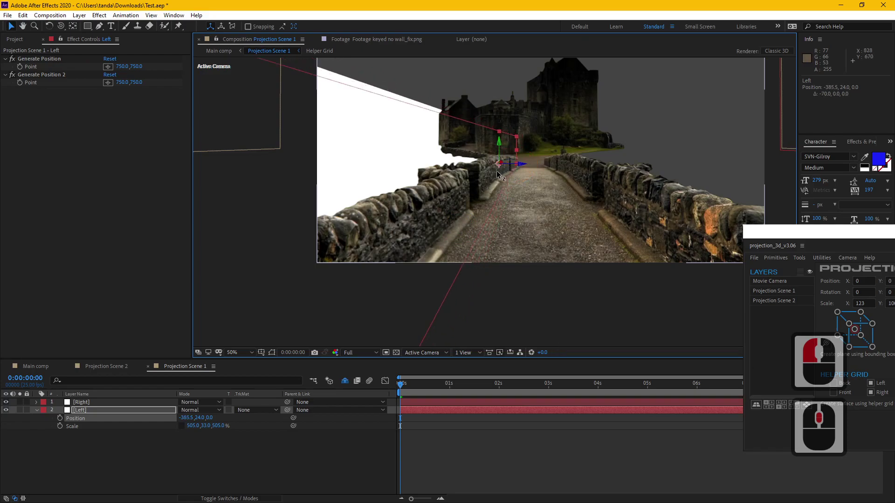
Reposition the Left plane in the viewer so it sits over the causeway's left stone wall
click(488, 179)
key(w)
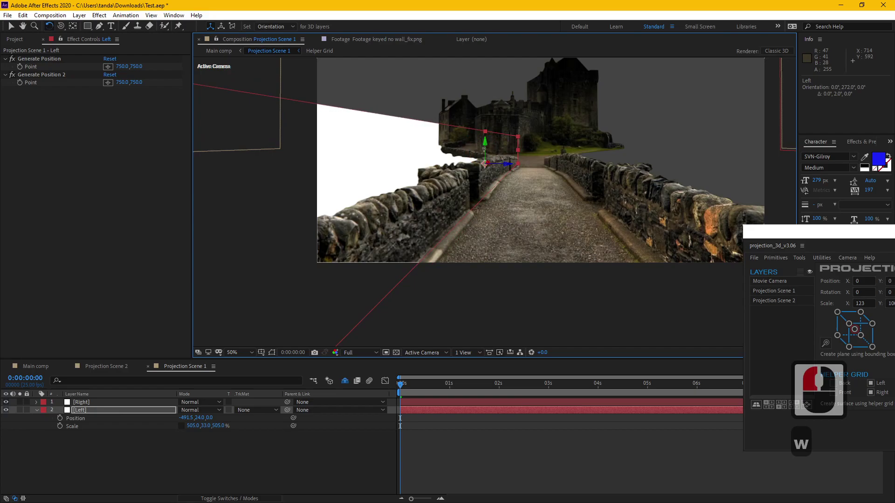
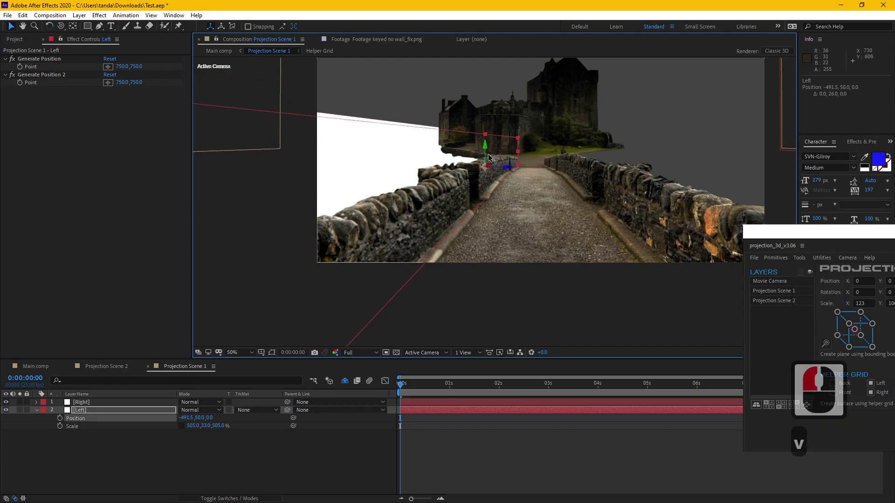
click(494, 166)
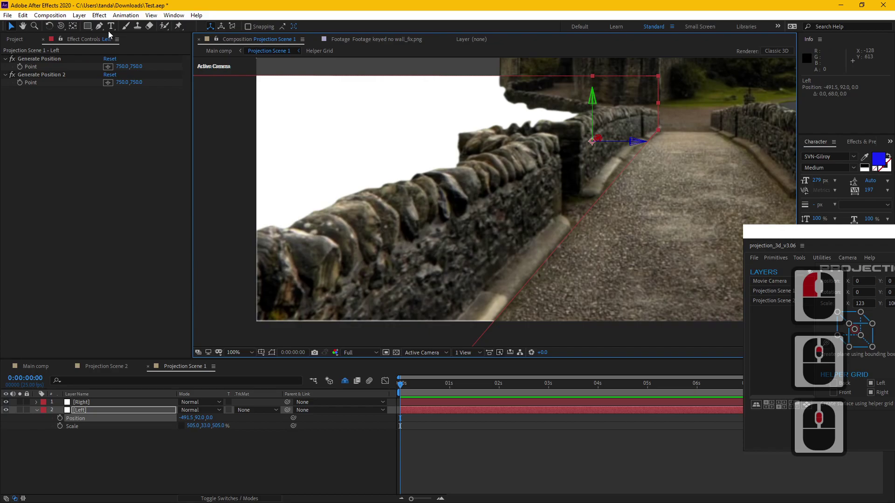
Draw Mask 1 with the Pen tool around the left stone wall on the Left plane
middle_click(105, 26)
click(105, 27)
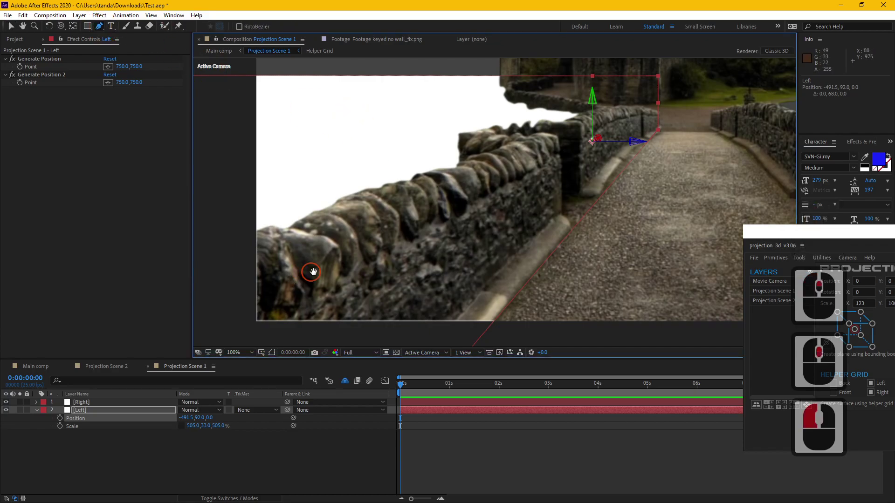
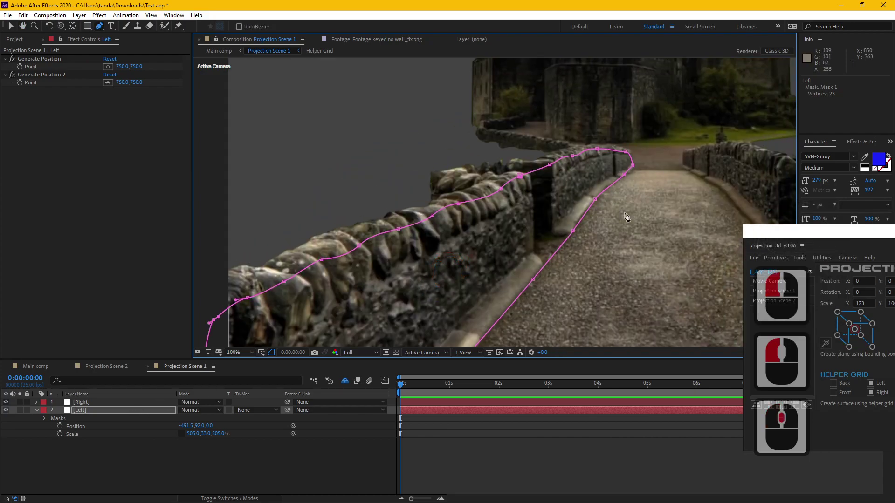
click(47, 422)
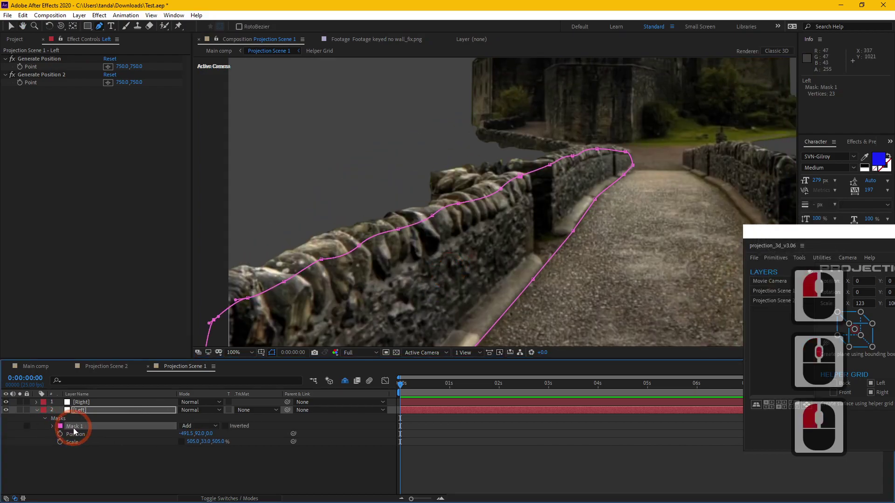
click(57, 445)
Start the Projection 3D Tools > Extrude command for the masked Left plane
click(82, 429)
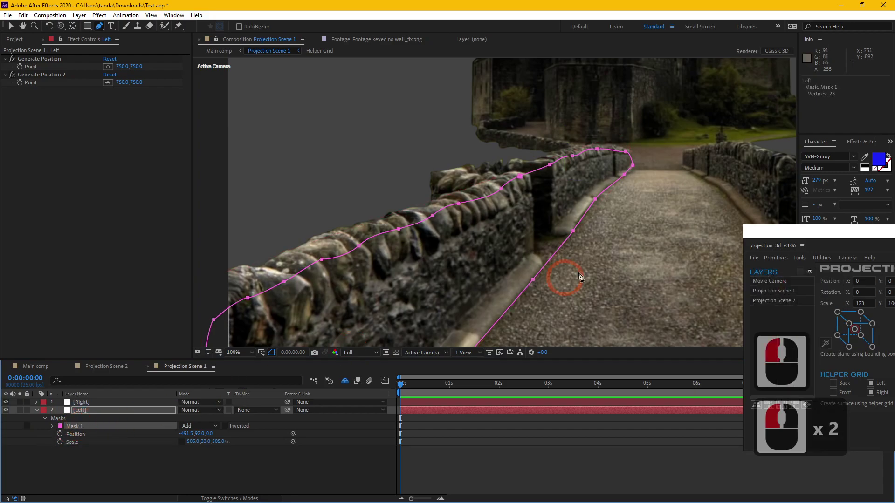
click(619, 230)
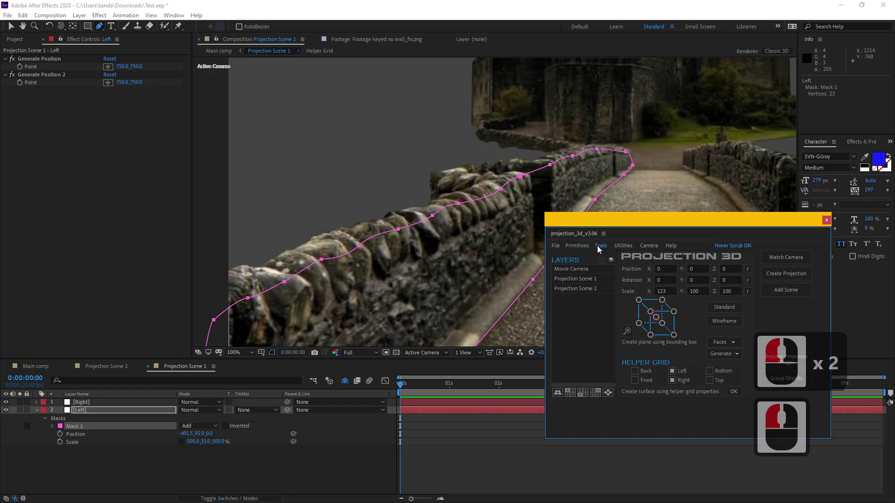
click(604, 249)
click(605, 249)
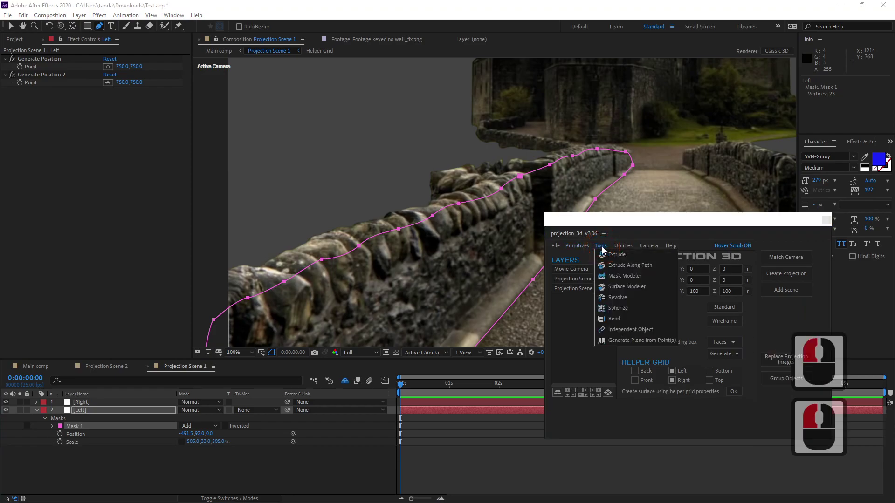
click(616, 255)
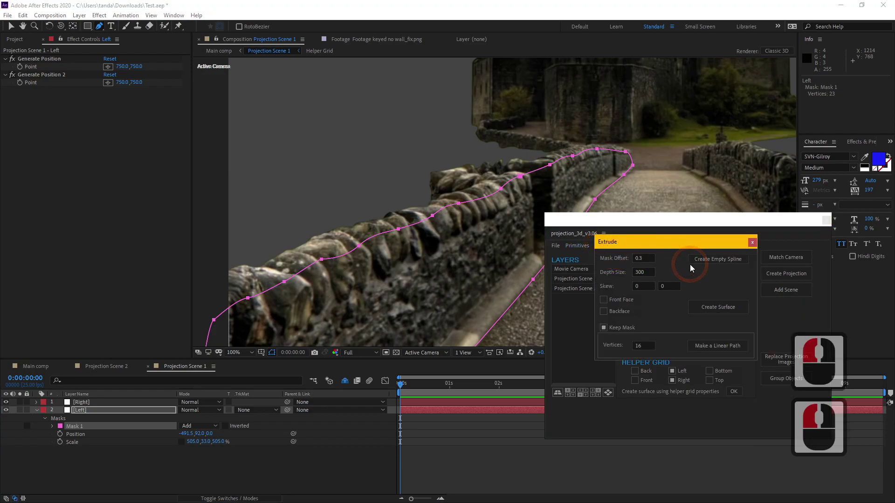
Extrude the wall mask with Depth Size 50 and Front Face and Backface enabled, creating Left_Extruded
click(578, 277)
text(50)
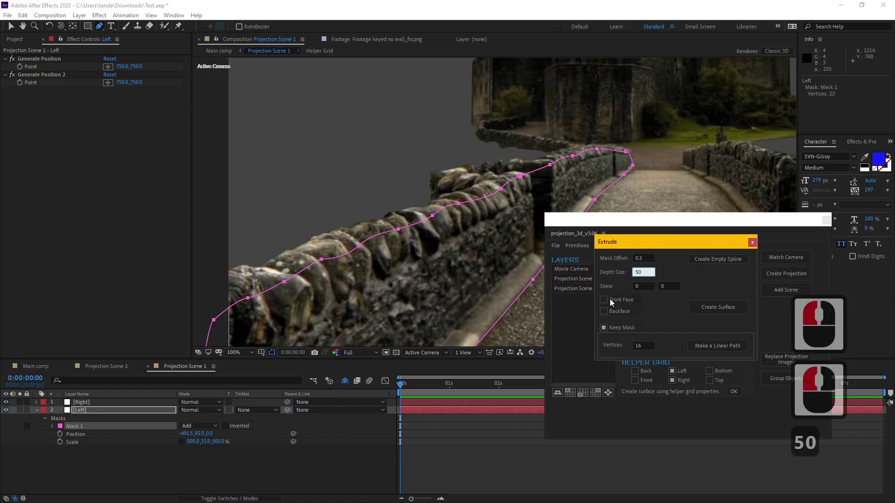
click(605, 304)
click(606, 313)
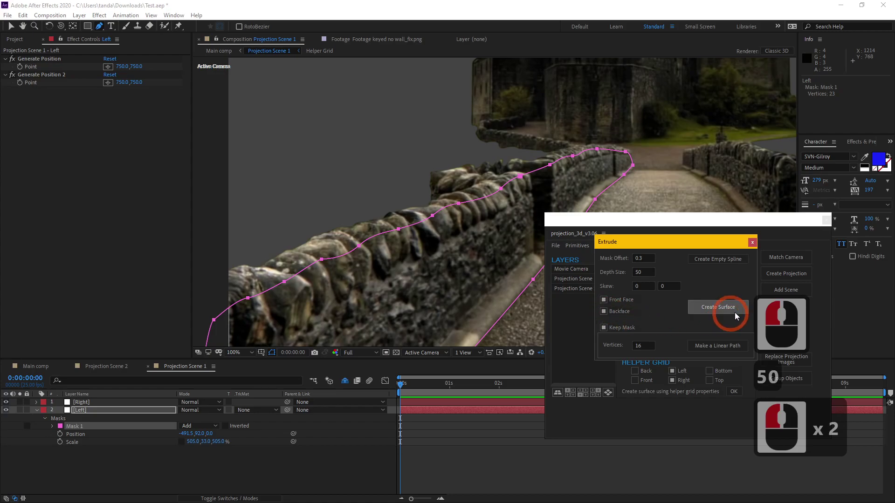
click(715, 310)
click(784, 223)
double_click(692, 247)
click(746, 244)
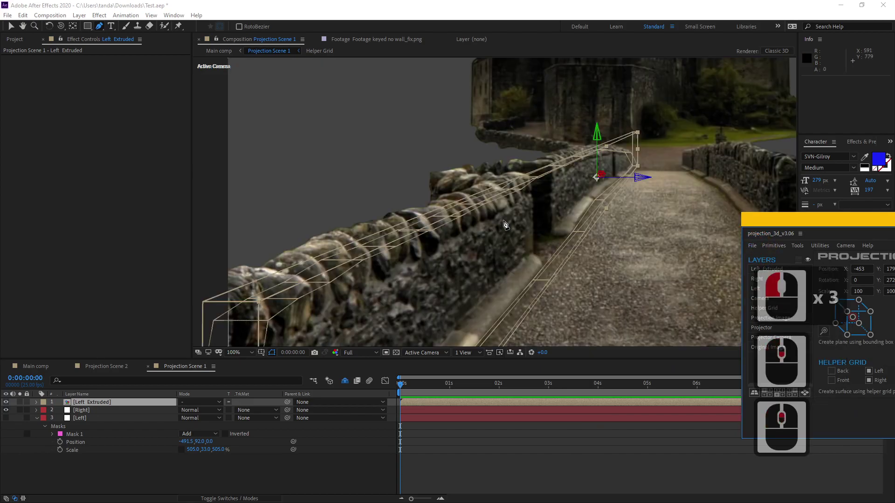
key(v)
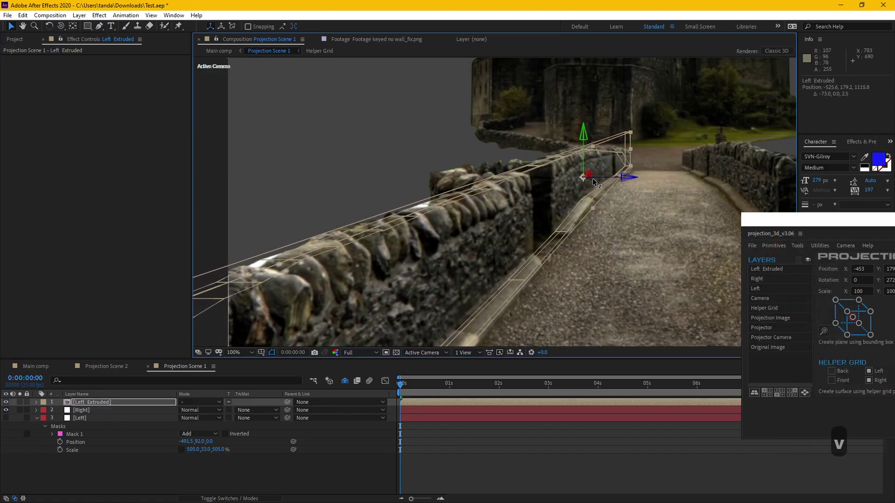
click(600, 179)
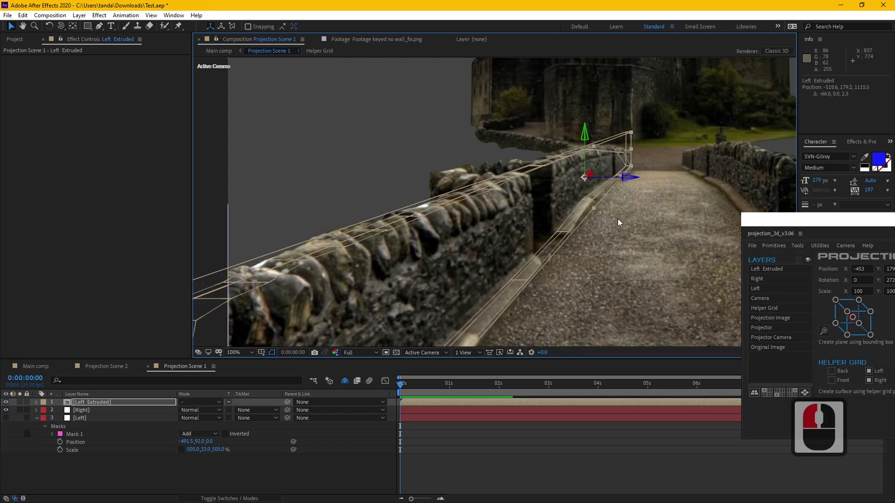
middle_click(625, 256)
middle_click(435, 261)
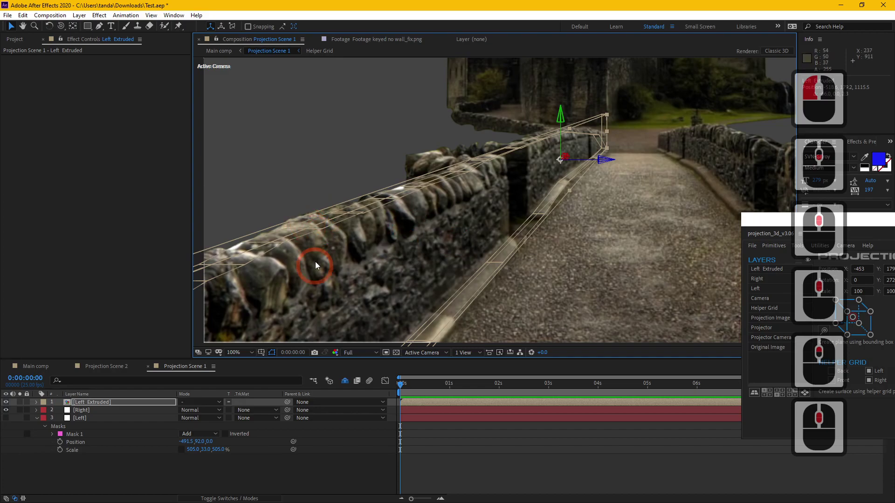
click(35, 365)
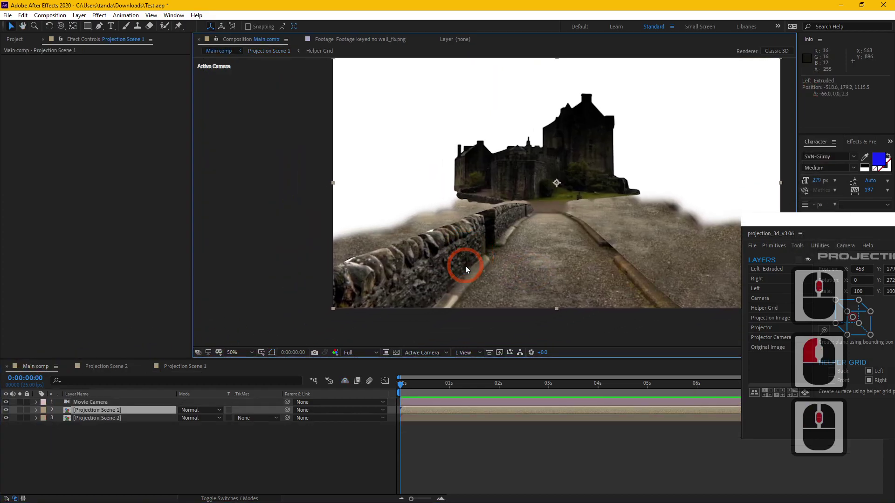
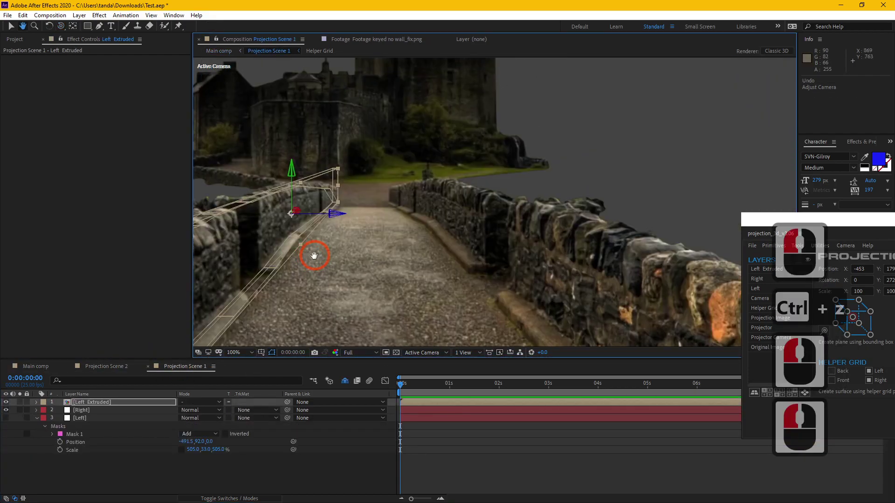
Zoom out, select the Right wall plane and reveal its Scale and Position (3342.5, -1750, 0)
key(v)
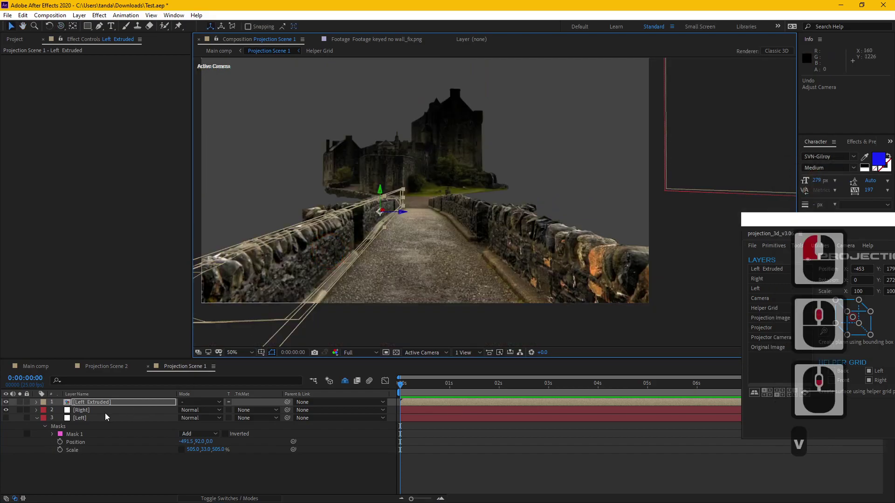
middle_click(109, 410)
click(109, 409)
middle_click(709, 166)
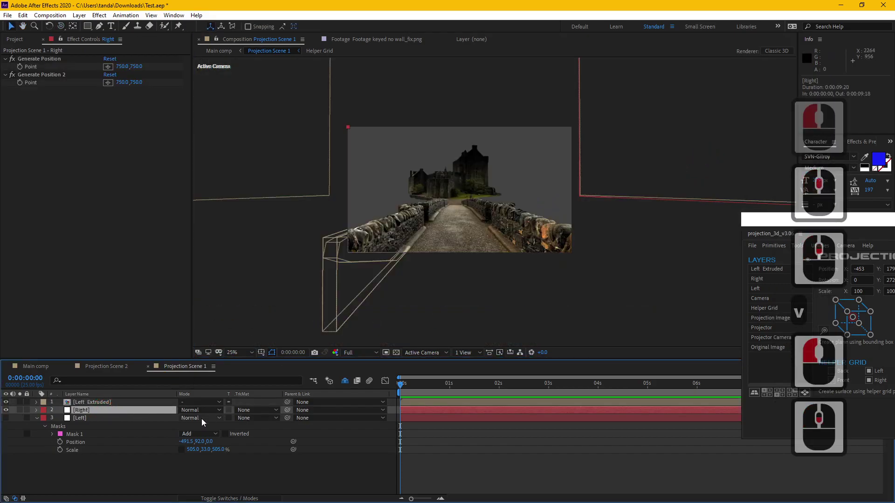
key(s)
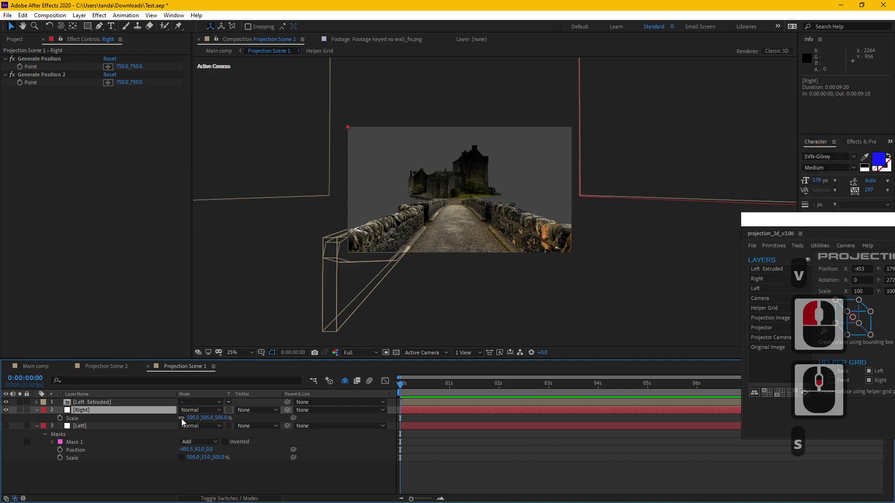
key(p)
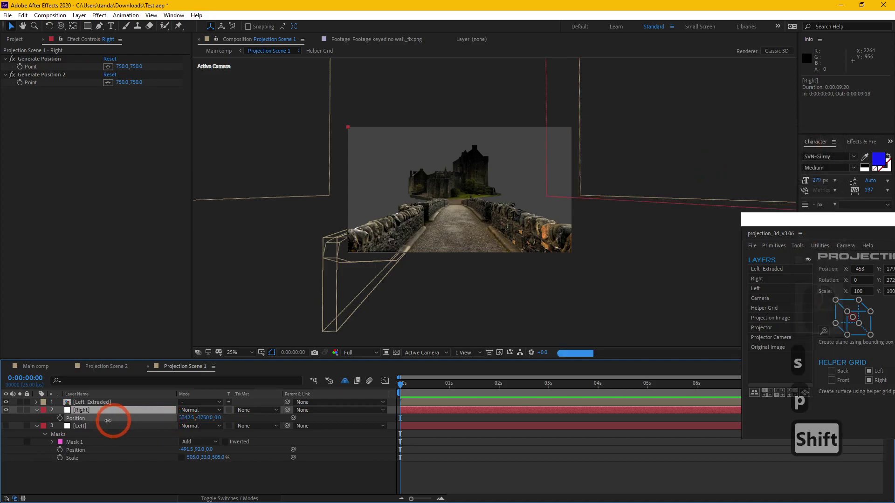
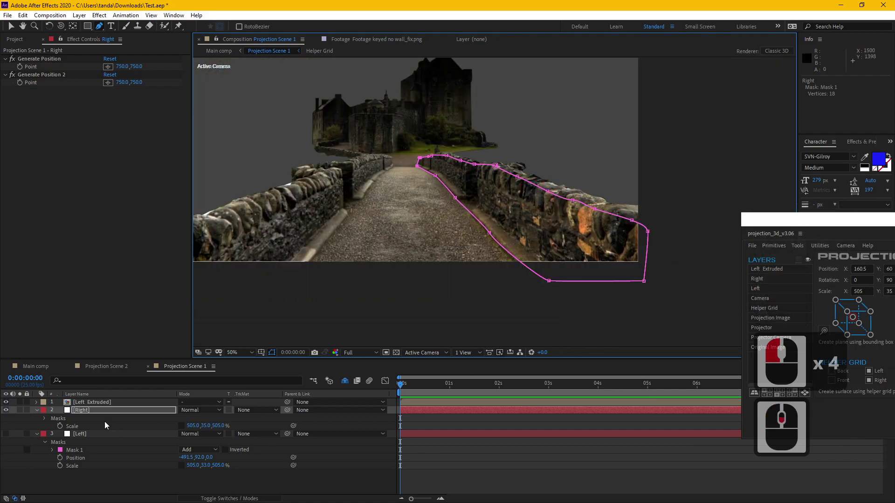
Pick the right wall mask and bring up its projection_3d extrude options
click(91, 415)
key(m)
click(92, 419)
click(522, 227)
click(491, 250)
double_click(501, 259)
Extrude the right wall to depth 50 with front and back faces enabled, then return to Main comp
click(470, 276)
text(50)
click(495, 305)
click(493, 315)
click(618, 313)
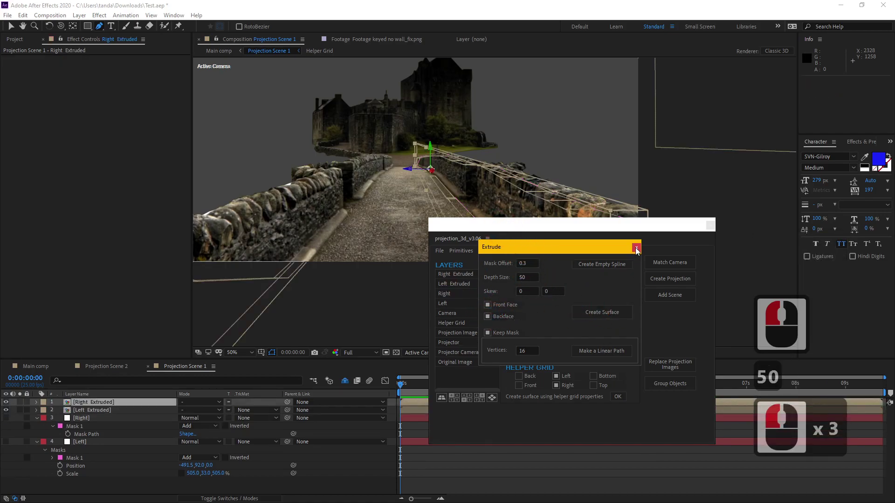
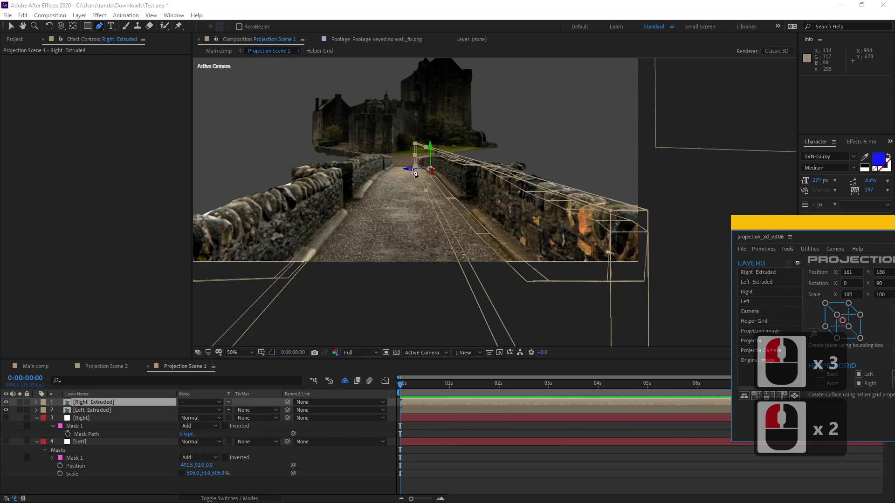
key(v)
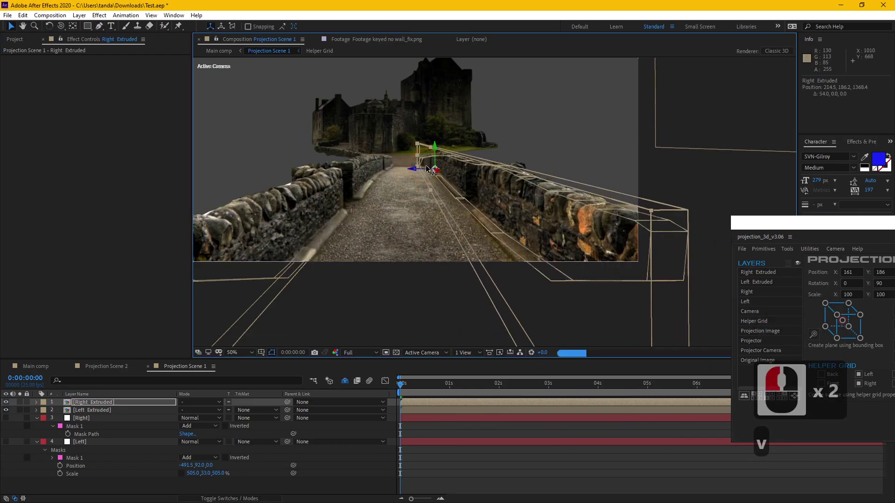
click(429, 169)
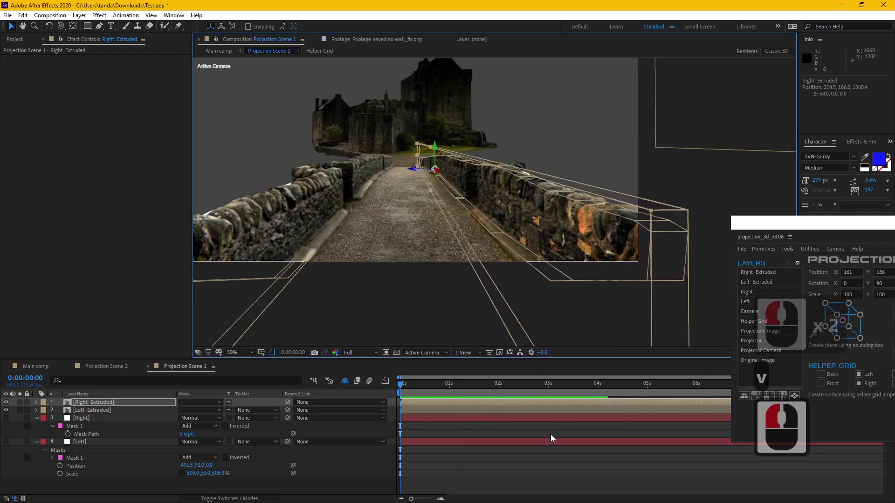
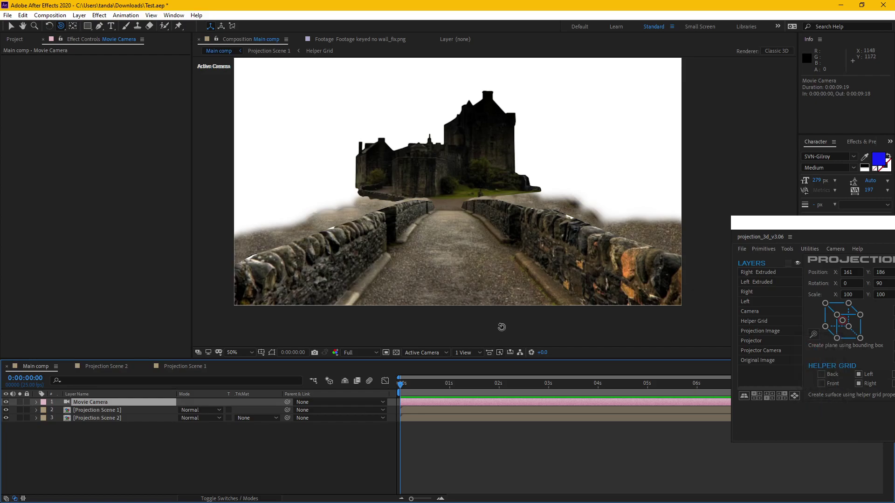
Open the matte painting .aep from Class > MAAC > Castle set extension, accepting version conversion, and view Main comp
key(p)
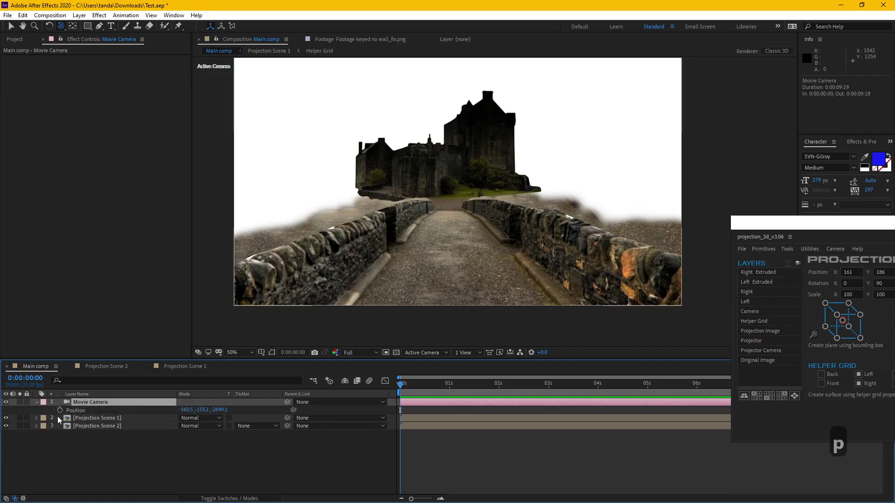
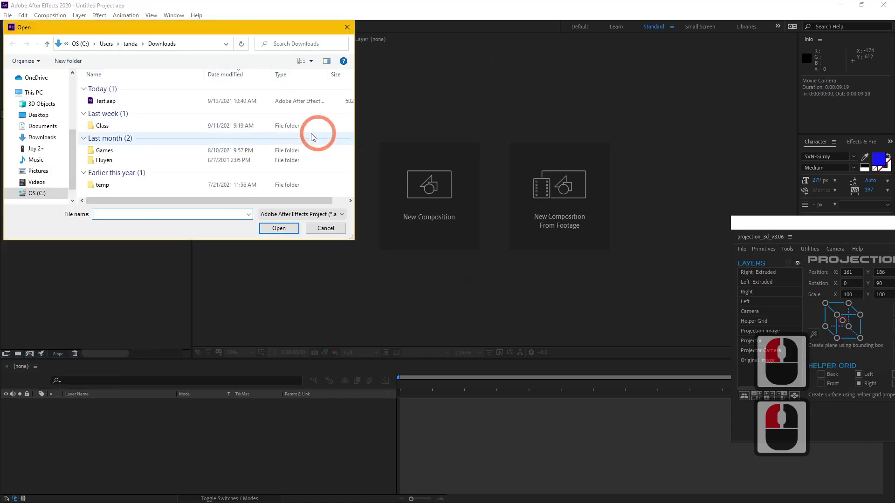
double_click(119, 128)
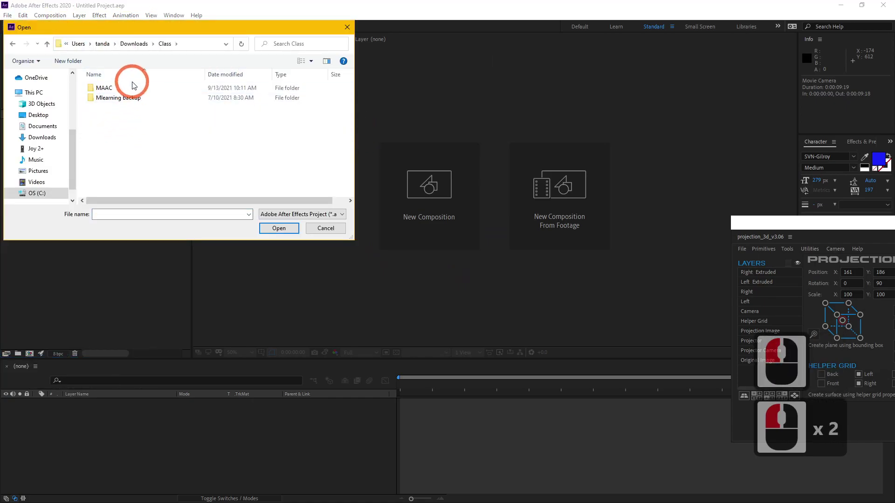
double_click(133, 89)
double_click(147, 122)
double_click(173, 109)
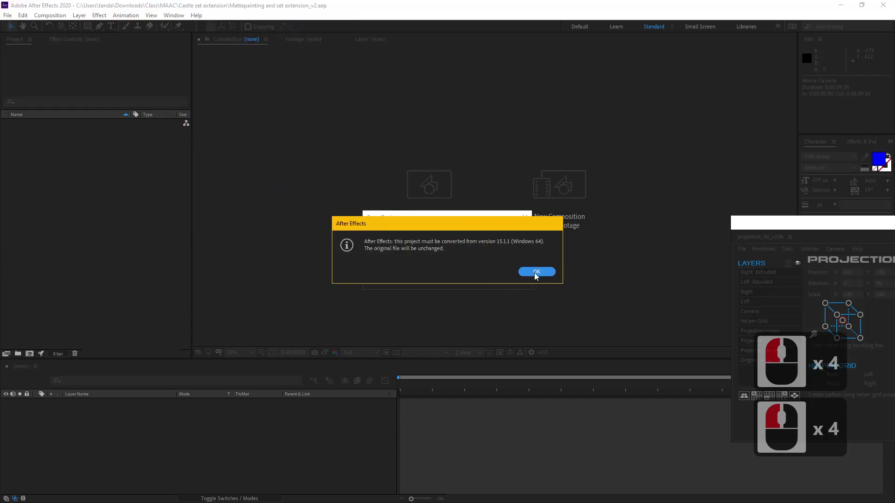
click(538, 276)
double_click(538, 286)
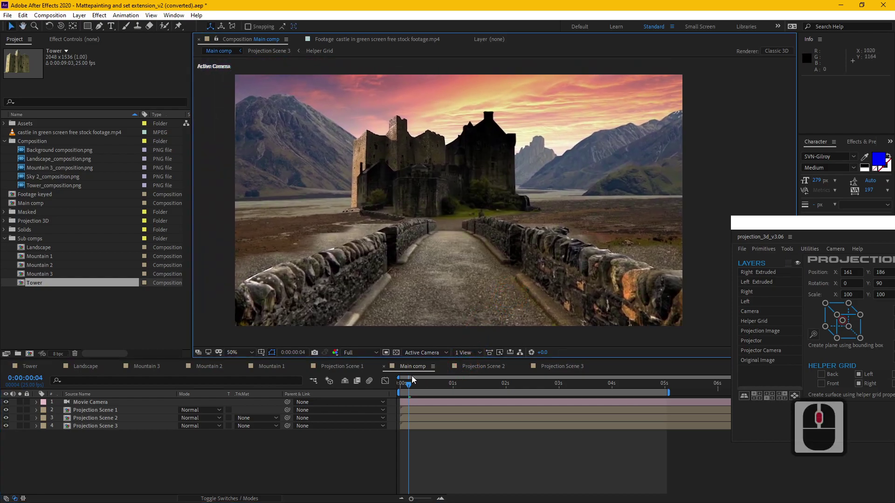
Preview Main comp, then scrub through Projection Scene 2 around frame 16
click(438, 389)
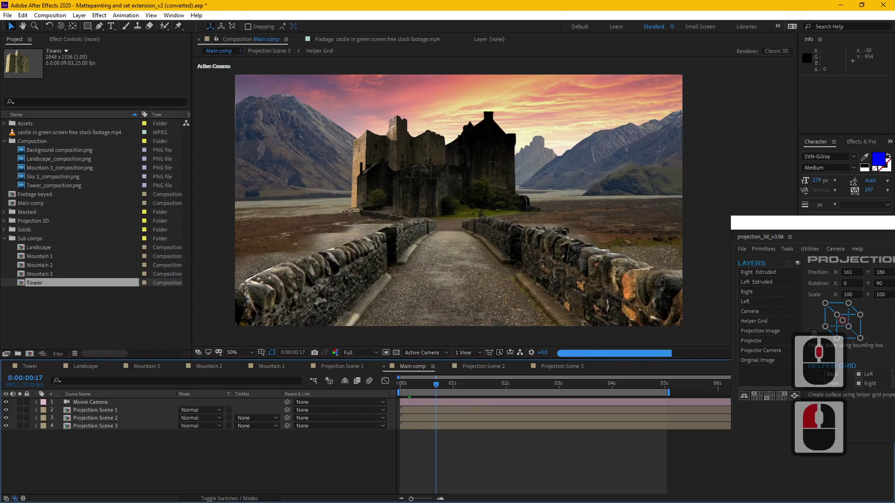
click(455, 386)
click(491, 364)
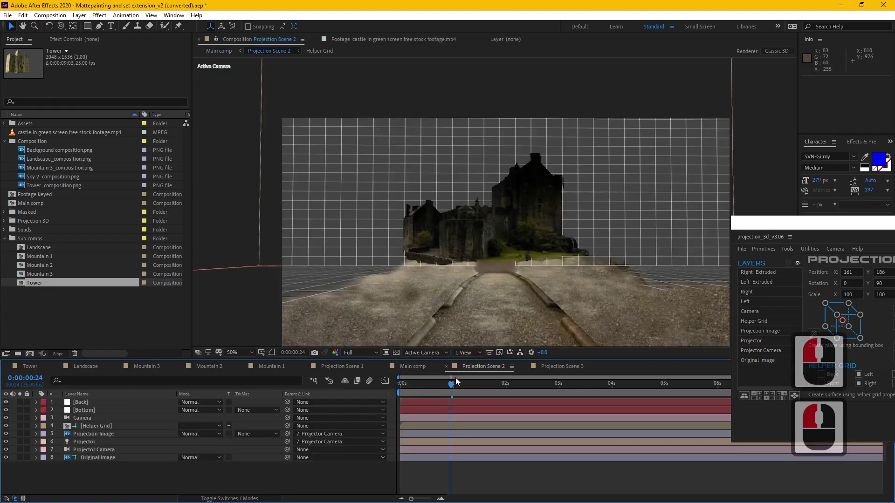
click(418, 381)
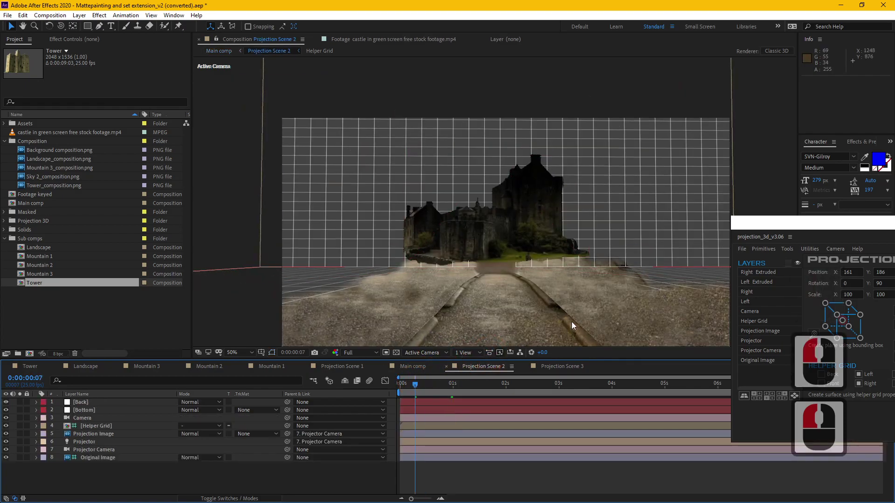
click(437, 388)
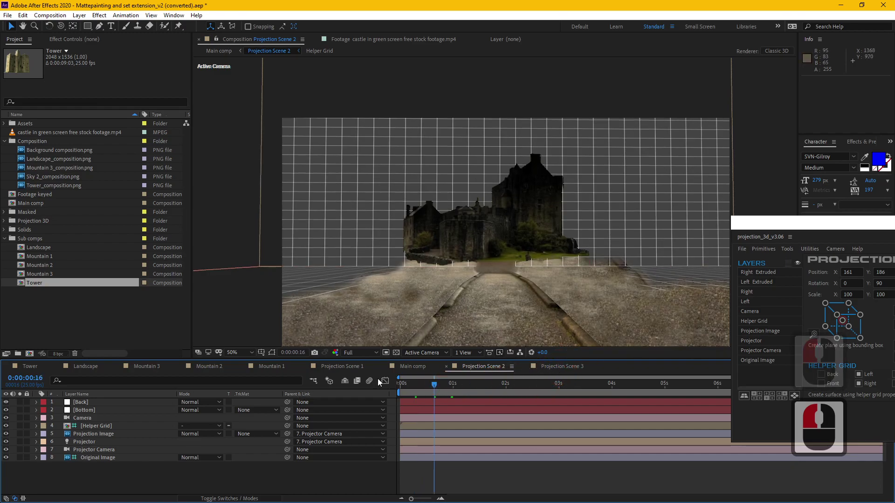
Switch to Projection Scene 3 and scrub its sunset landscape back to the start
click(564, 376)
click(562, 371)
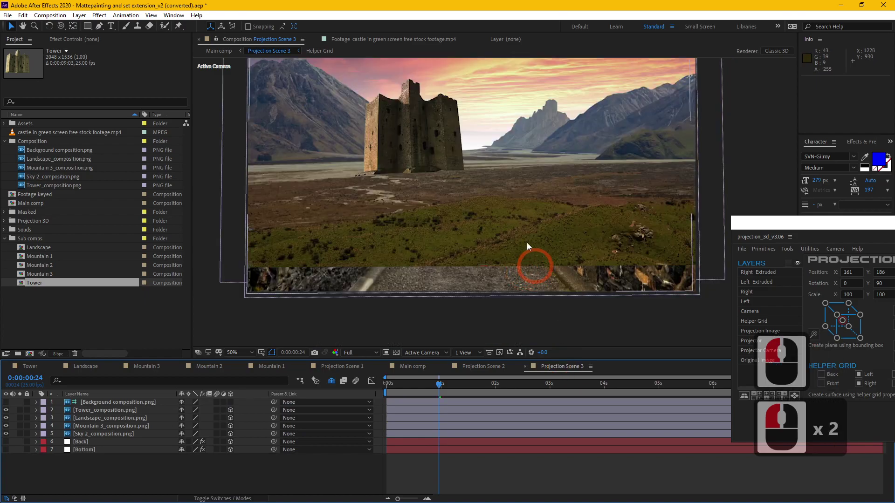
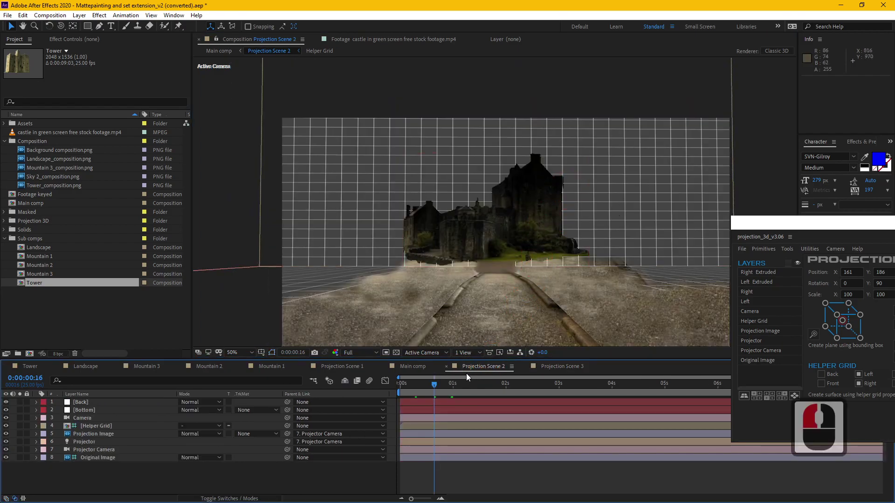
click(556, 366)
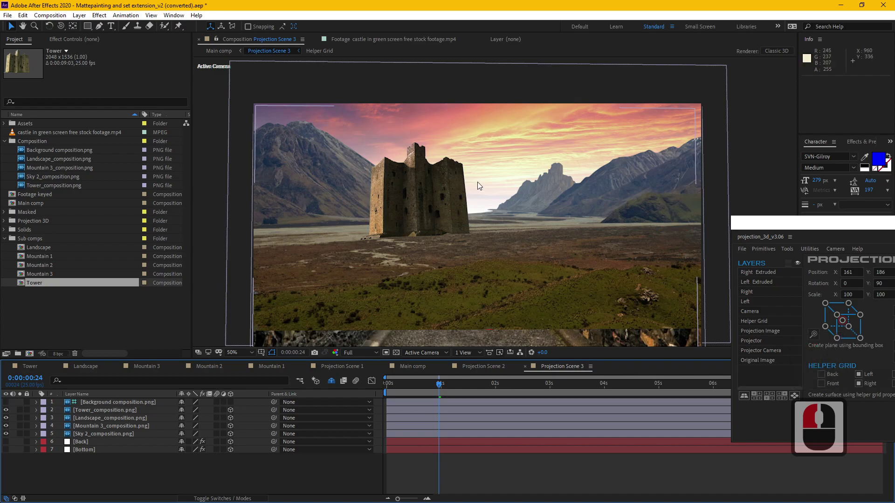
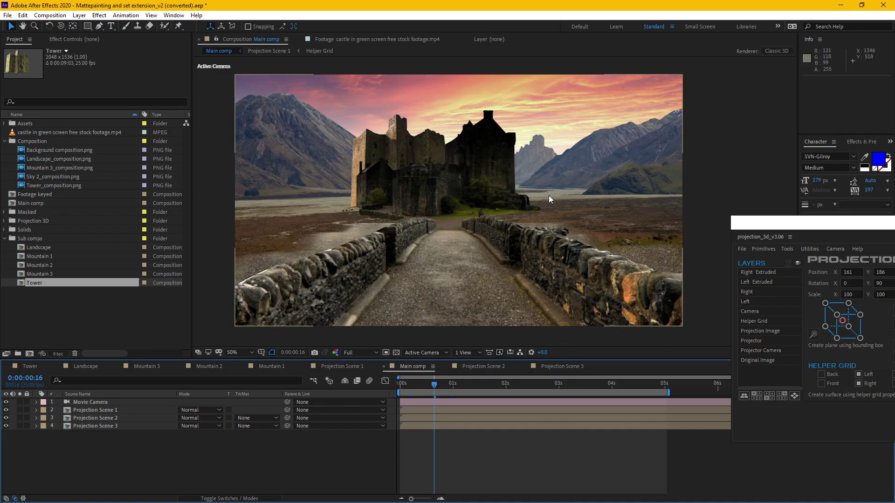
drag(564, 363, 120, 405)
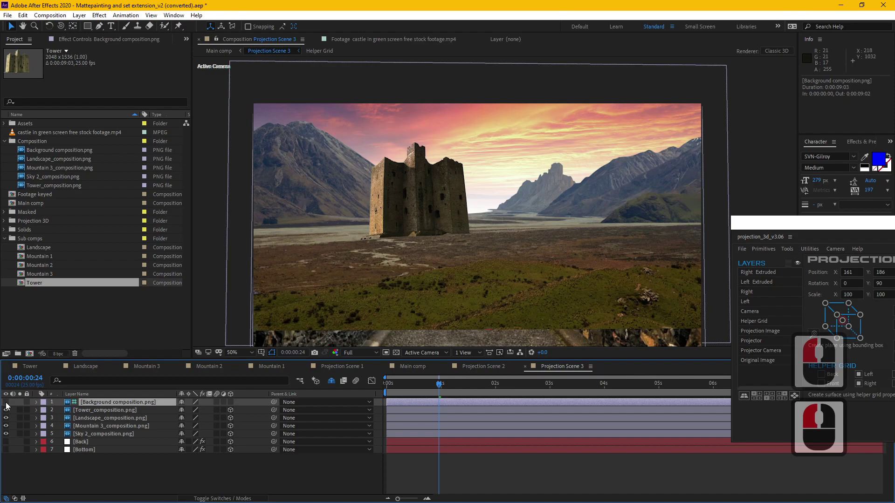
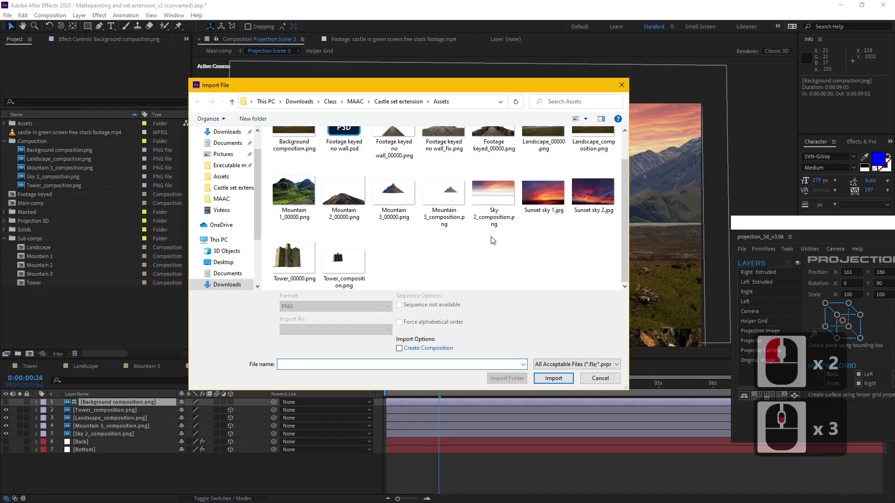
Import Background composition.png from the Assets folder and view it on its own
click(401, 100)
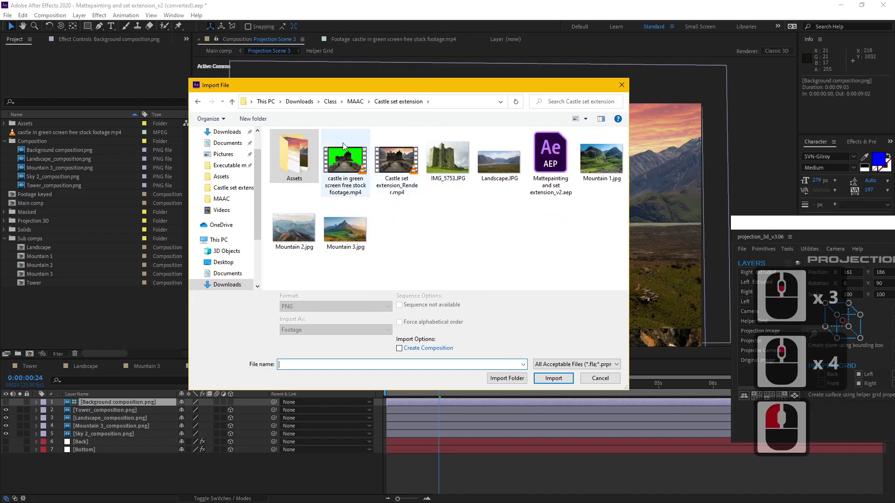
click(294, 157)
double_click(294, 157)
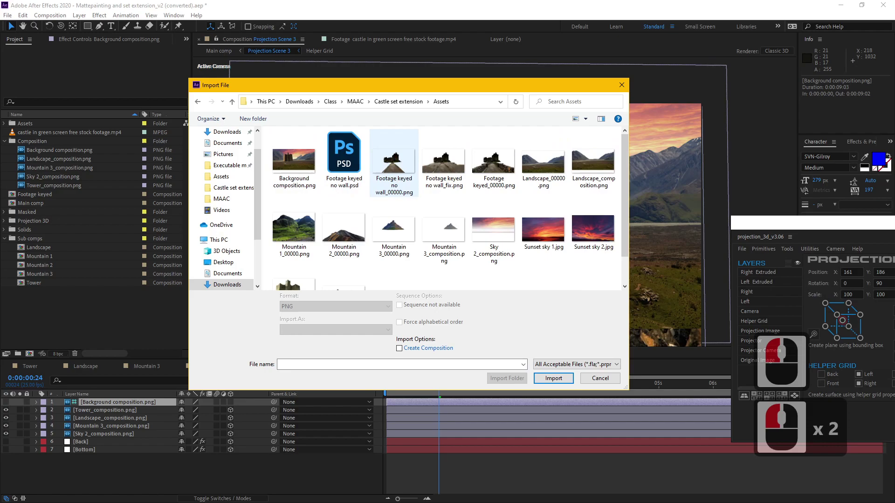
double_click(306, 162)
click(87, 134)
double_click(85, 136)
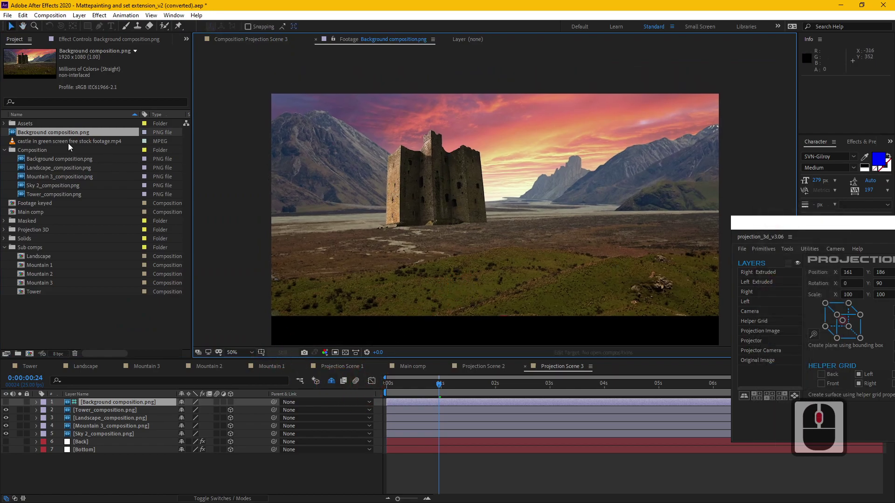
Place Background composition as the top layer of Projection Scene 3 and make it visible
click(133, 403)
click(100, 413)
key(Delete)
click(110, 405)
right_click(190, 286)
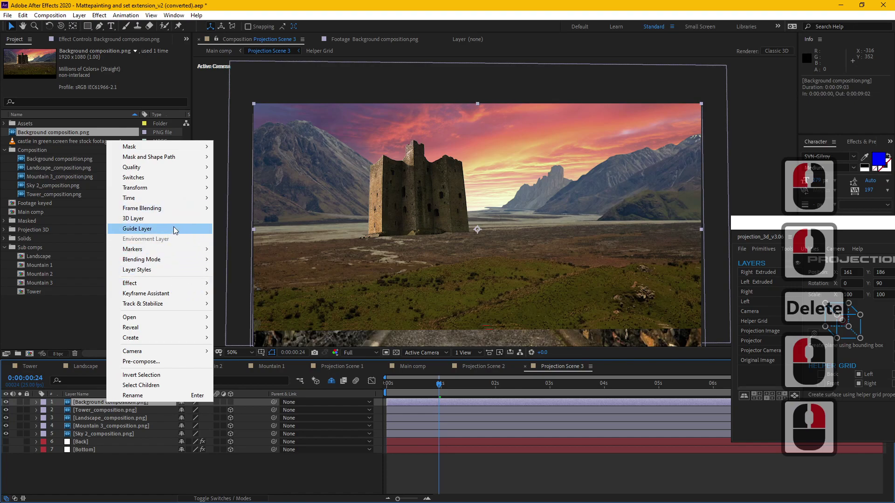
click(176, 235)
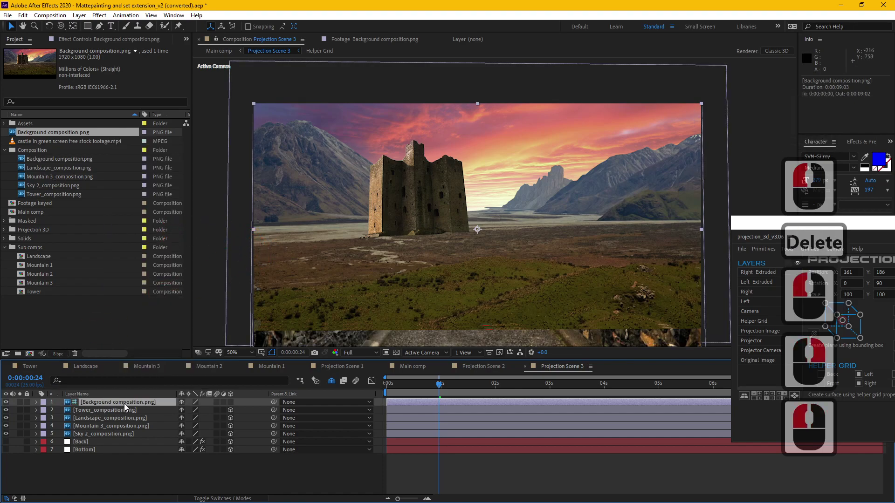
right_click(129, 406)
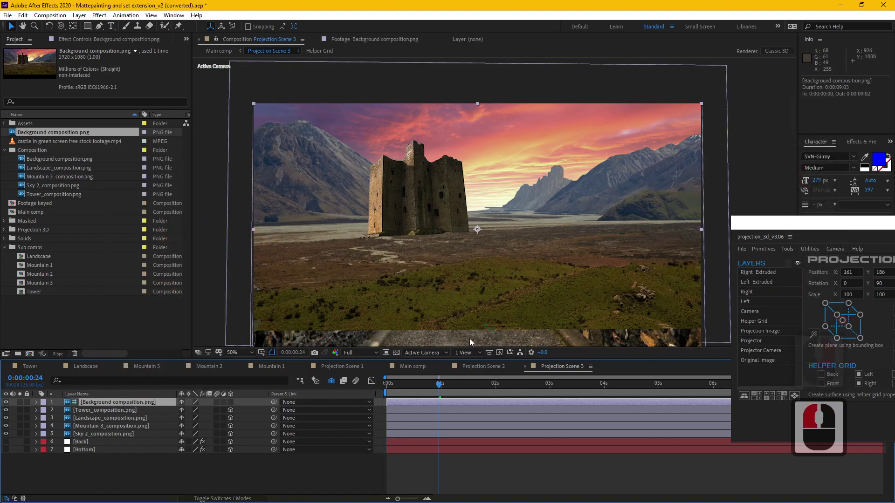
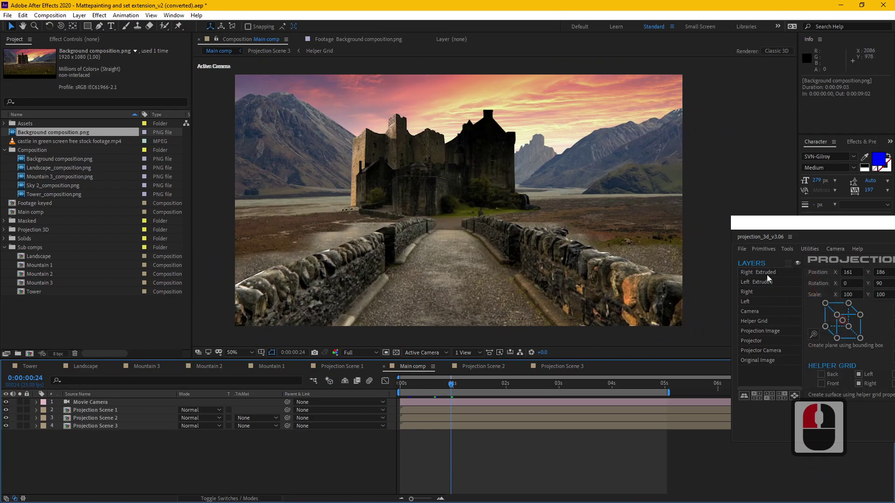
click(618, 230)
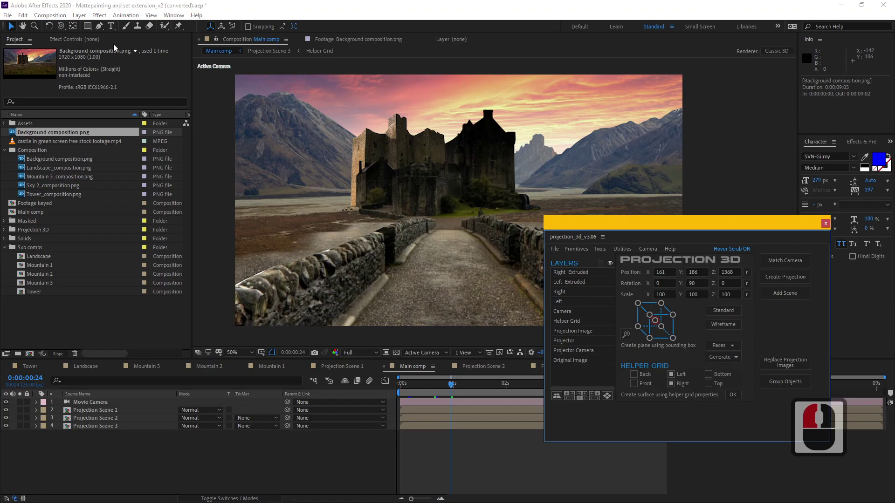
click(13, 17)
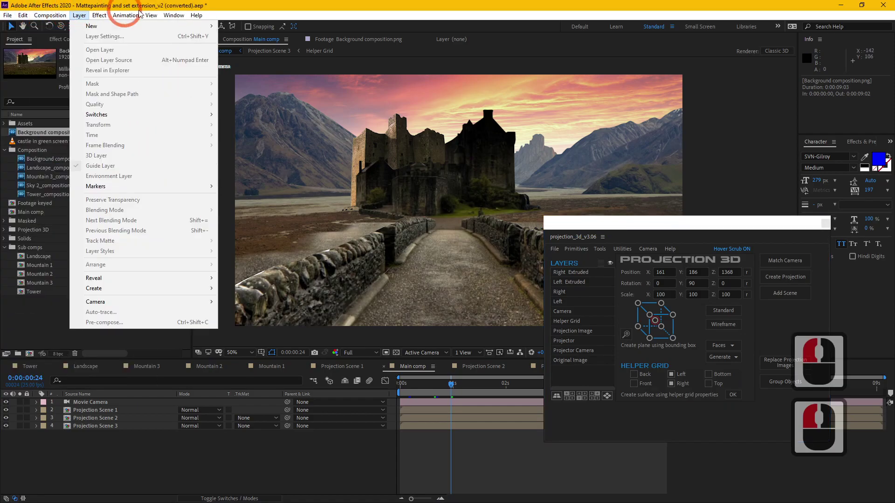
click(22, 322)
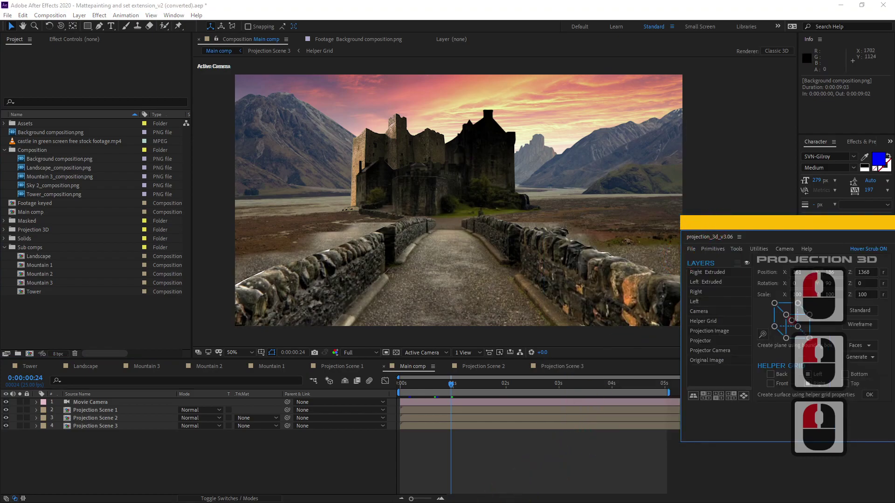
key(alt+Tab)
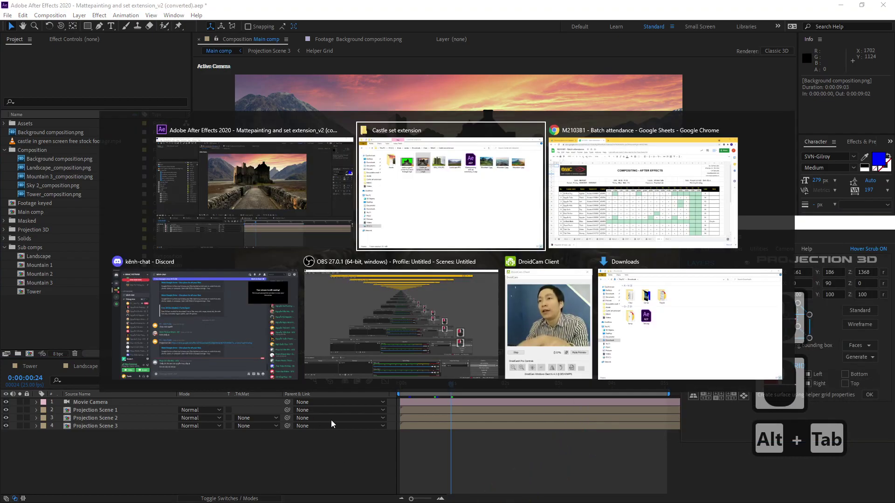
key(alt+Tab)
key(alt+Tab)
click(332, 423)
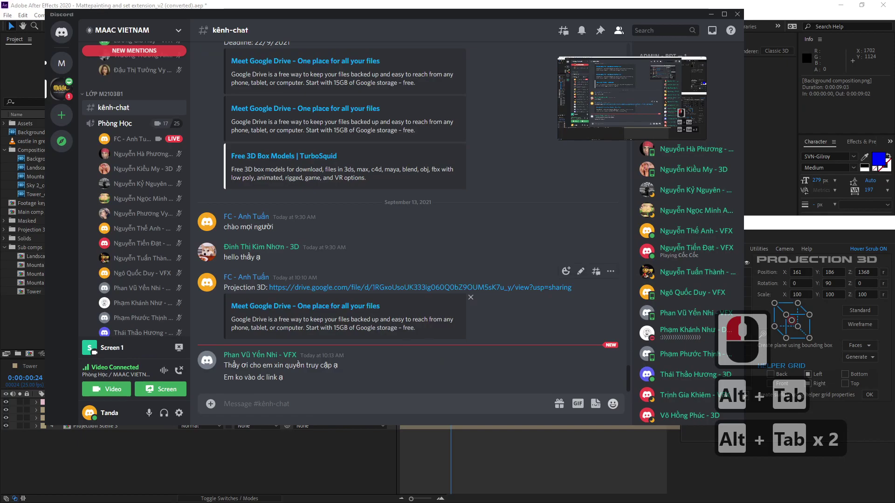
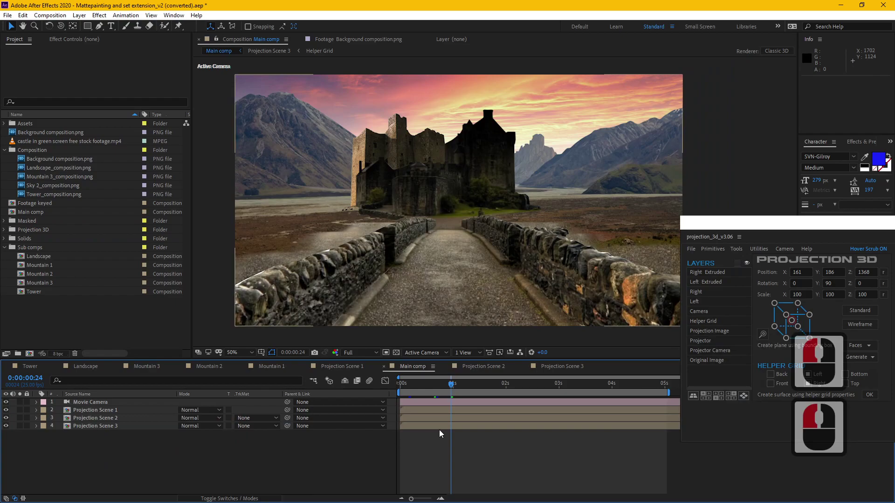
click(569, 237)
click(724, 233)
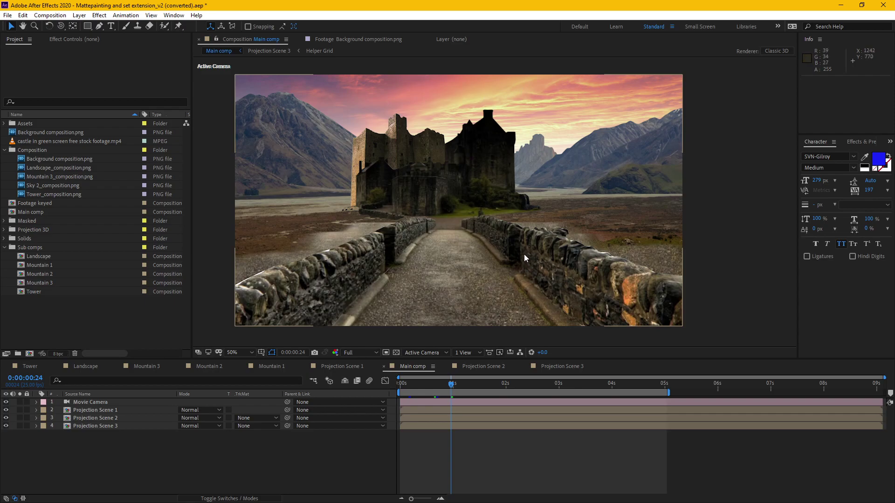
Start a new untitled empty project, closing the matte painting without keeping it
click(13, 14)
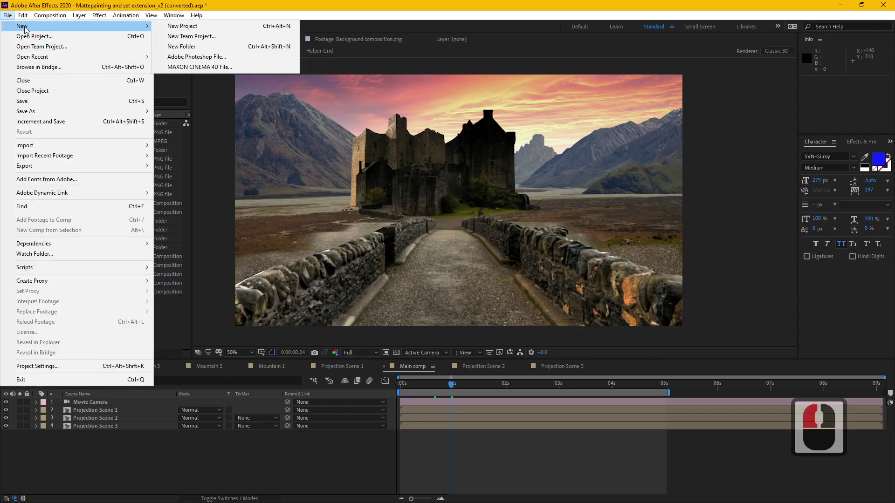
click(207, 26)
click(501, 268)
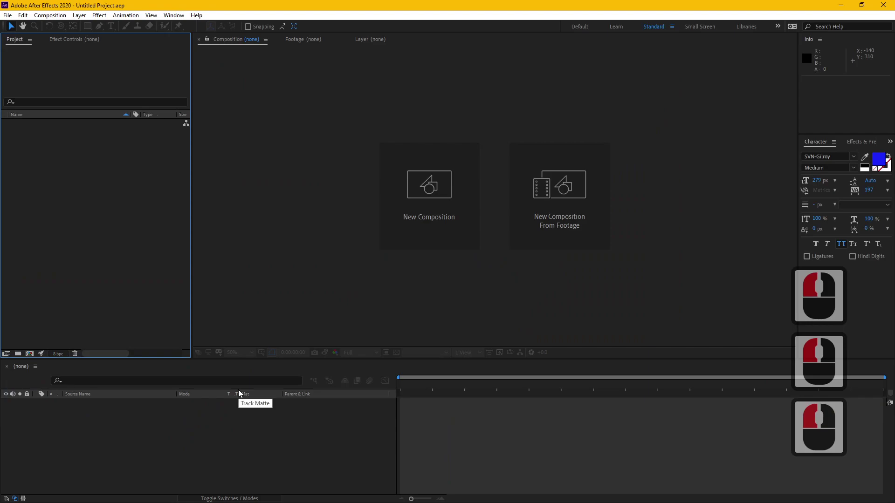
click(125, 256)
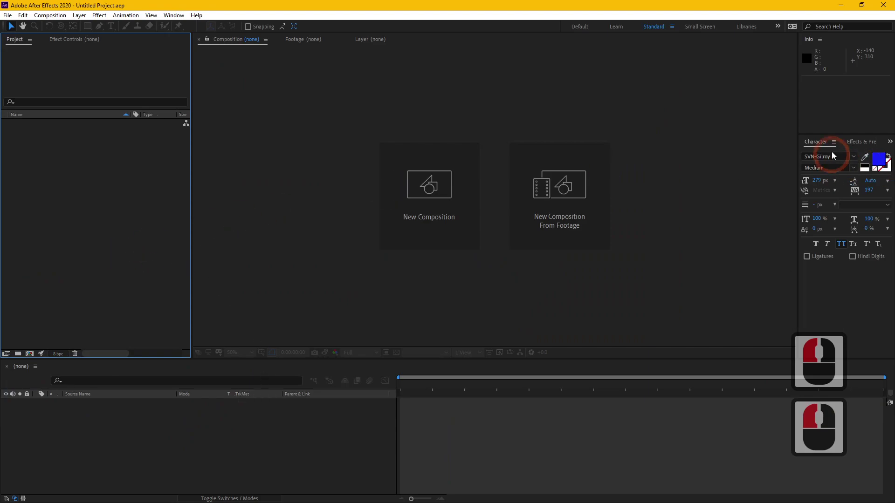
click(818, 45)
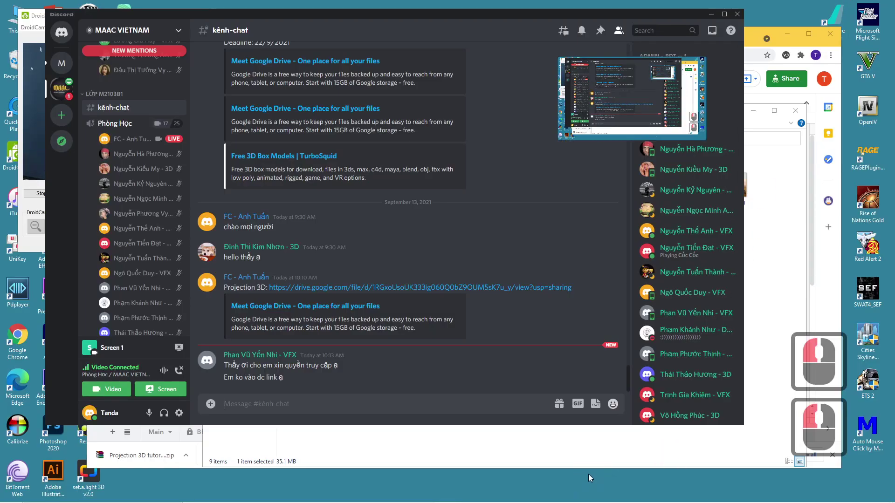
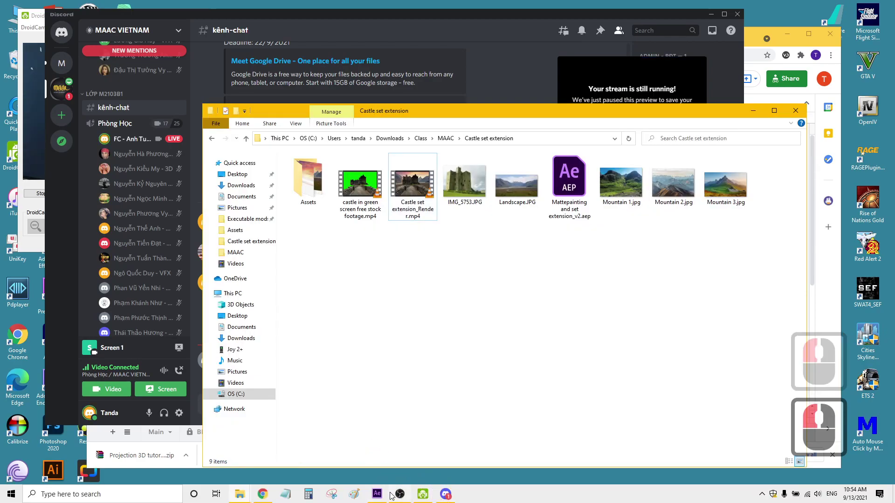
Browse the Castle set extension folder in File Explorer and return to the empty project
double_click(421, 397)
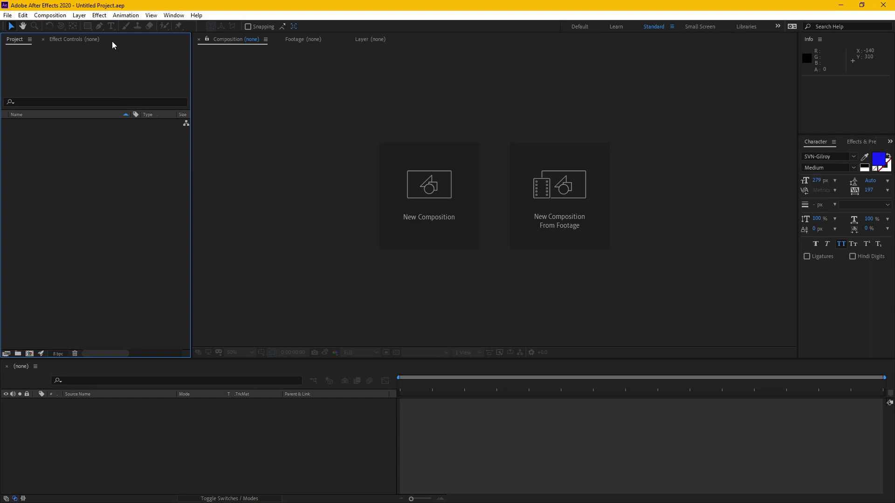
Bring up the Import File dialog from the empty Project panel, browsing the MAAC folder
click(98, 181)
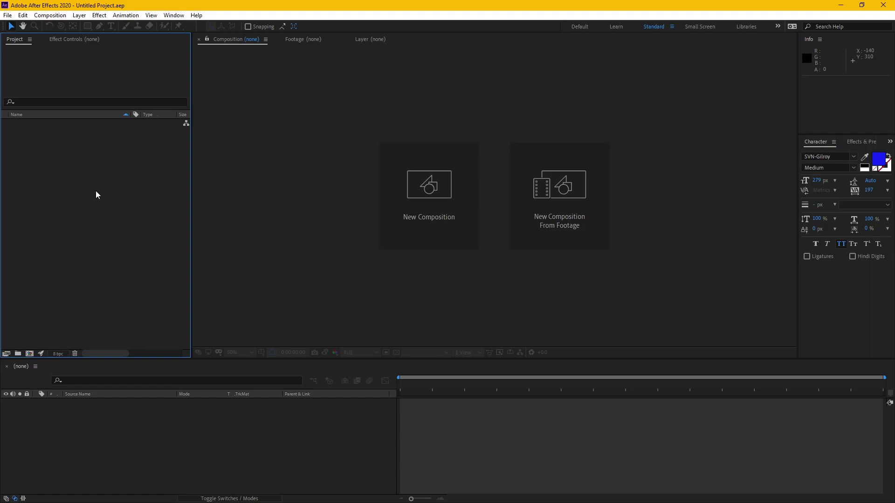
double_click(90, 185)
click(357, 102)
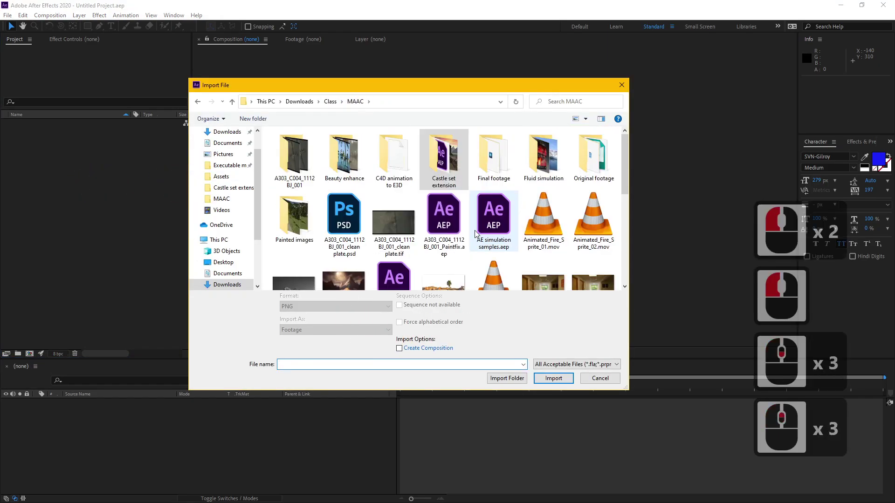
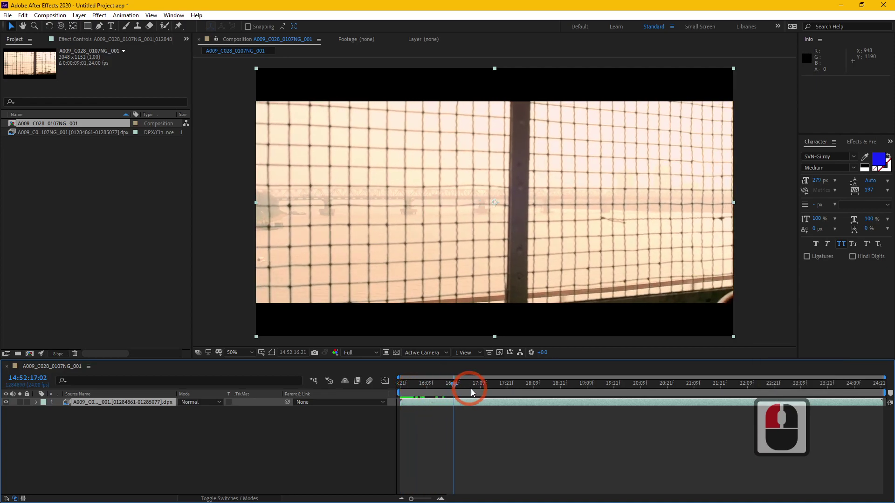
Scrub to the frame of the woman in sunglasses and zoom to 400%, panning across her face
click(566, 392)
click(654, 391)
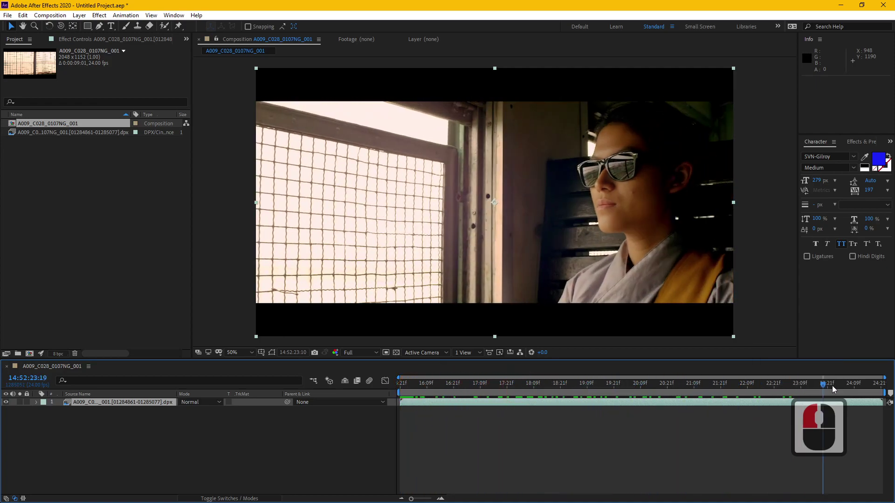
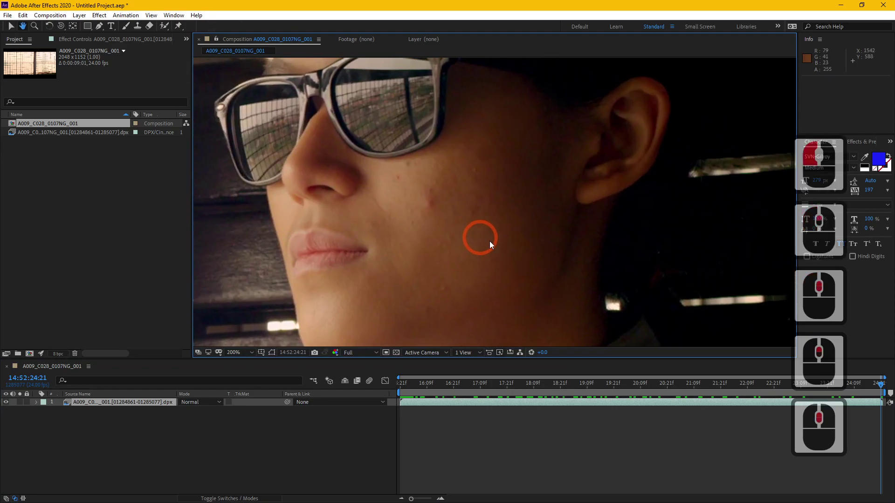
click(667, 362)
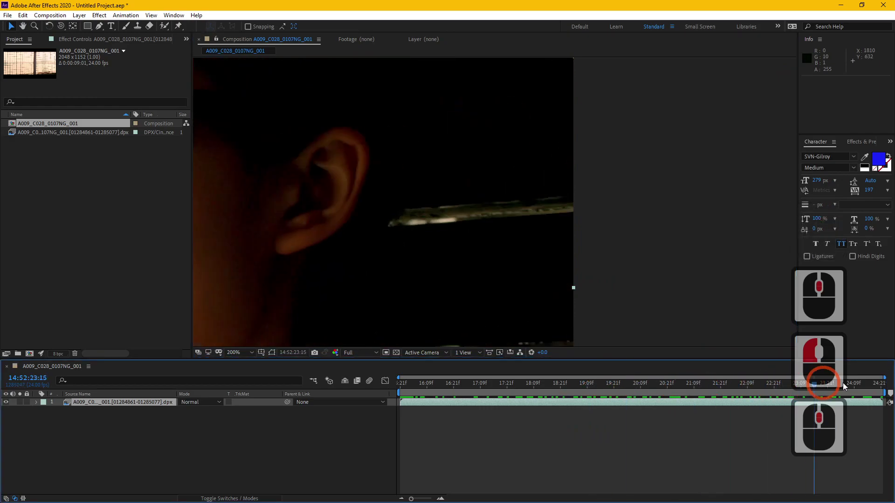
click(747, 379)
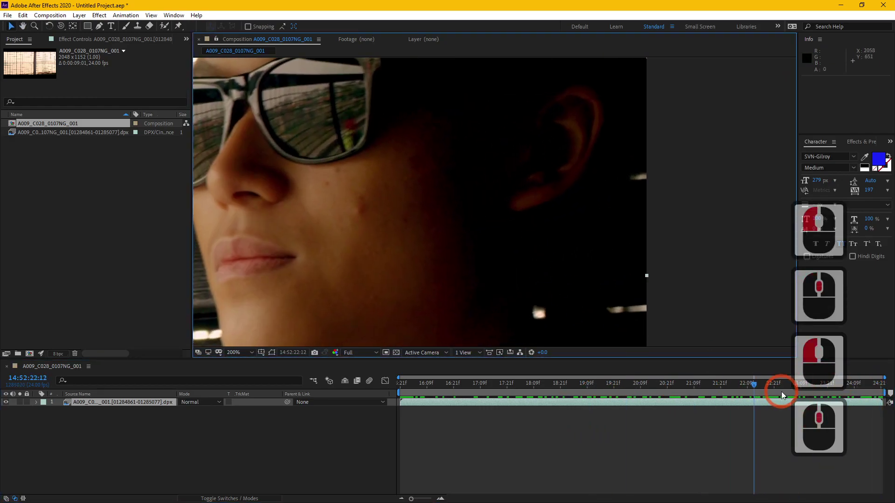
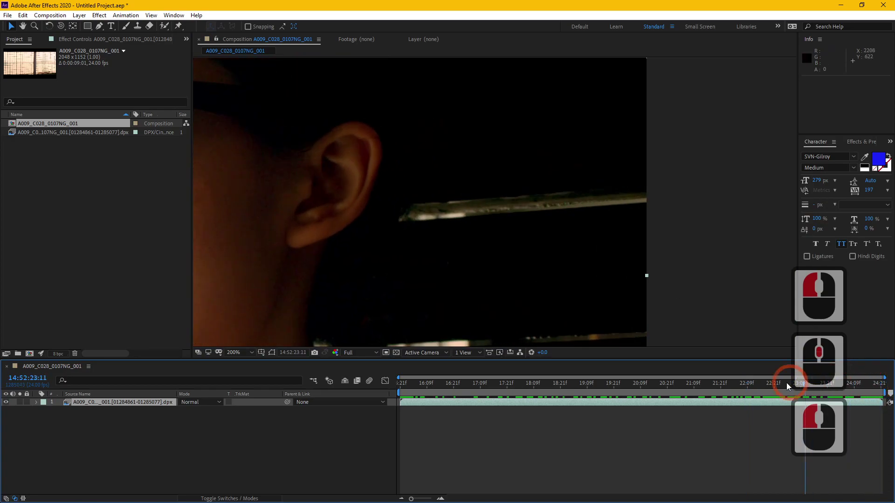
click(767, 385)
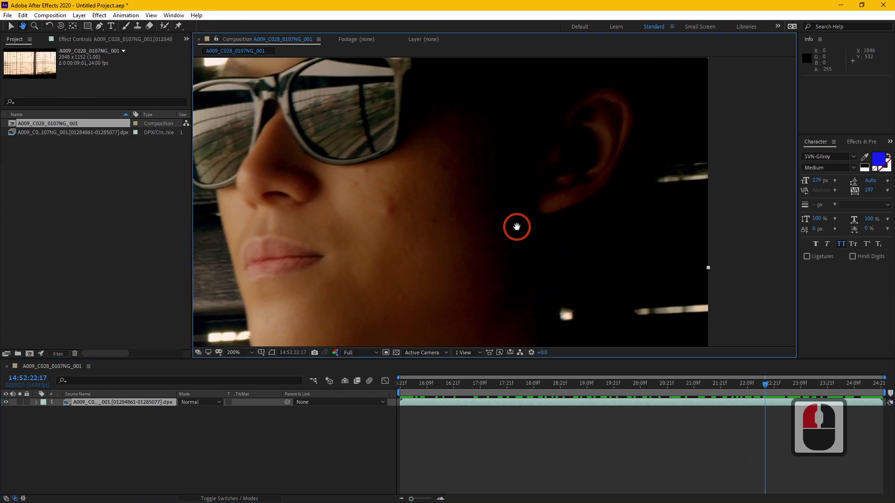
middle_click(846, 386)
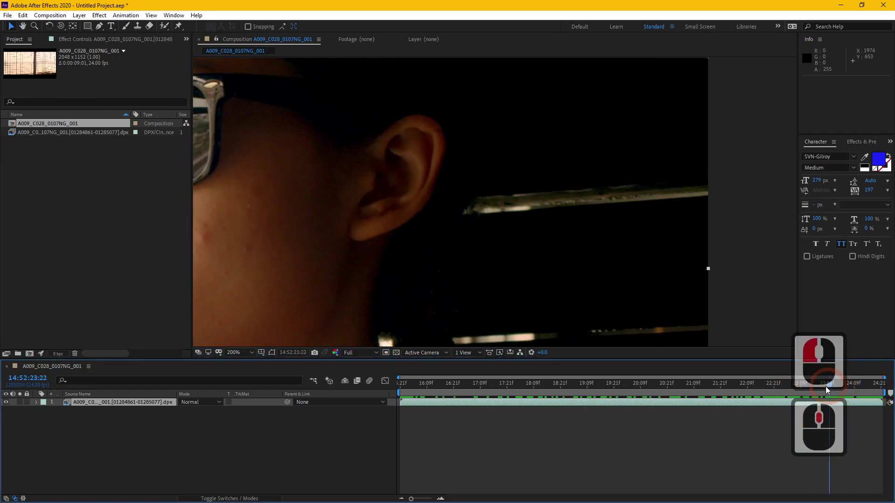
drag(759, 394, 753, 393)
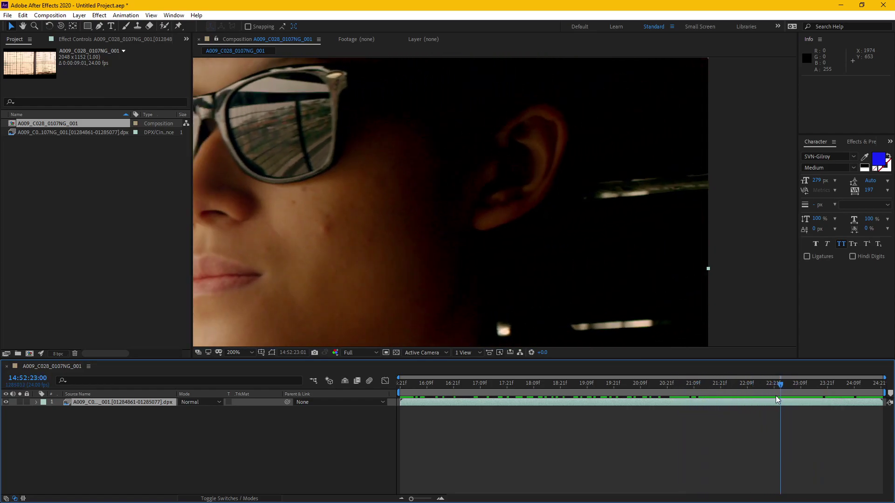
click(774, 407)
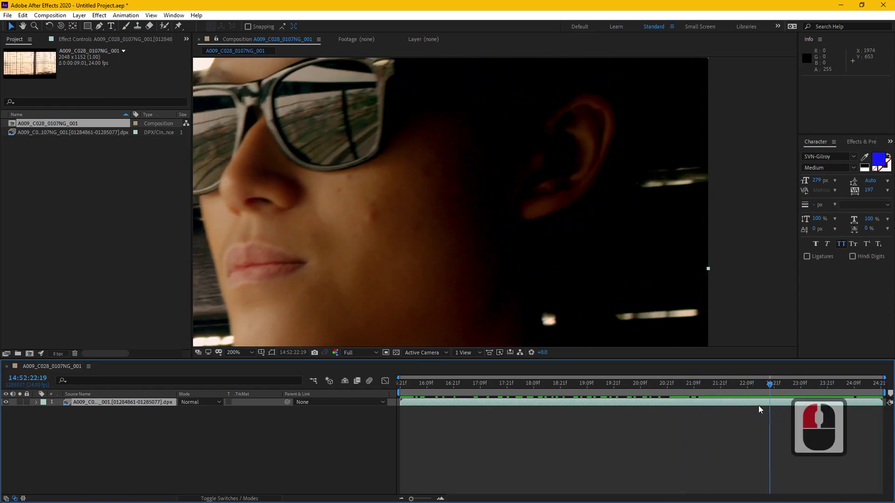
Recenter the view on the cheek's acne spots and select the DPX footage layer
click(122, 429)
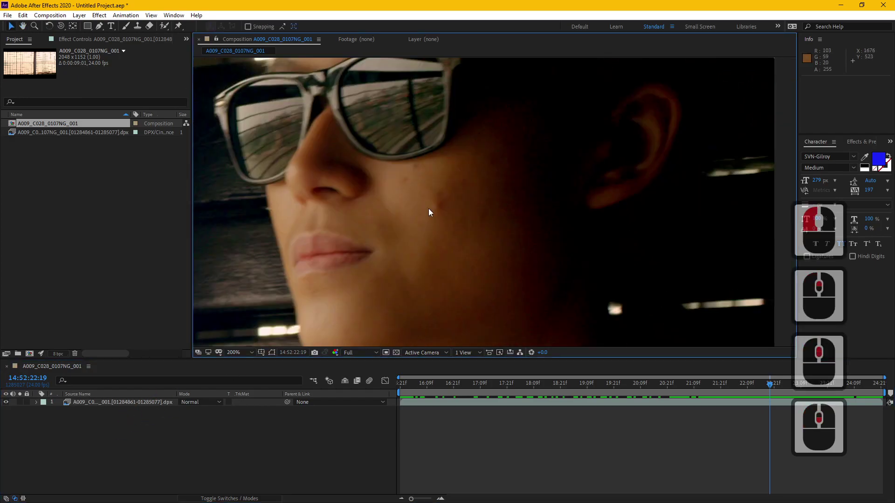
middle_click(446, 218)
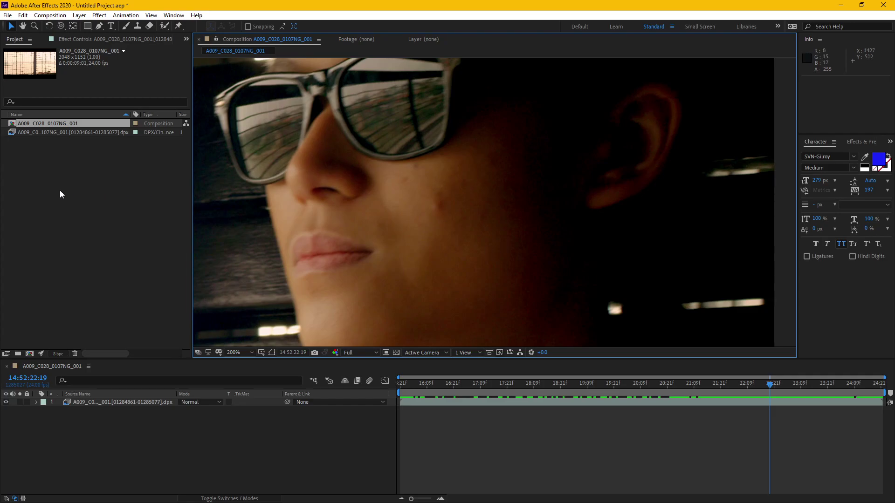
click(64, 191)
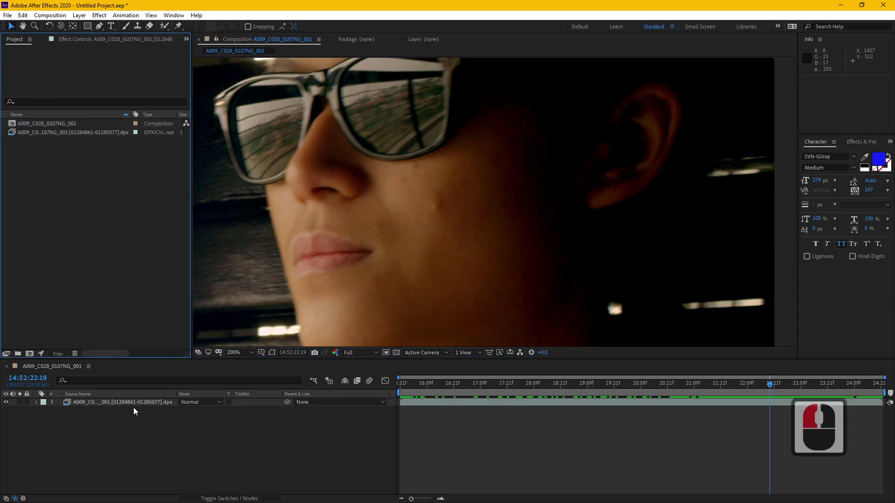
click(141, 405)
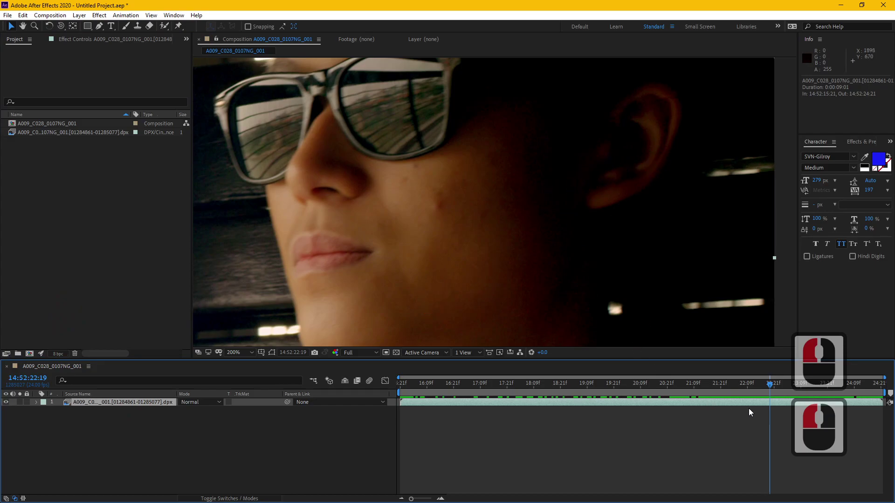
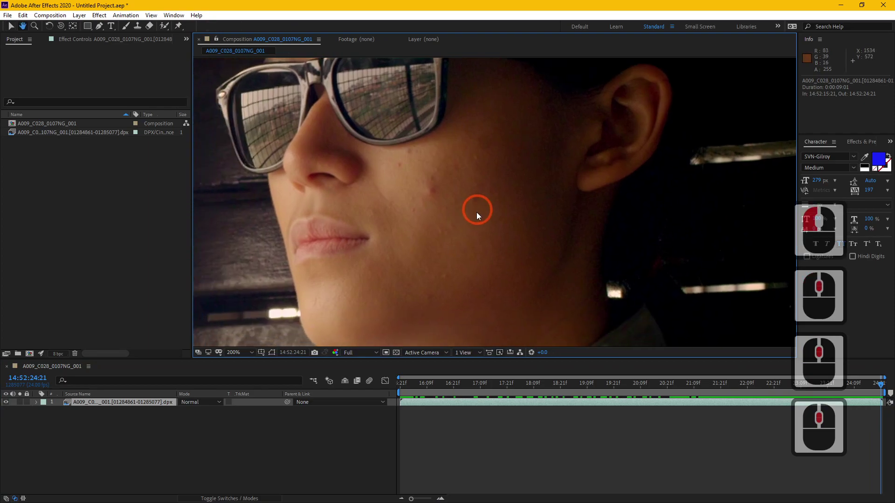
middle_click(891, 390)
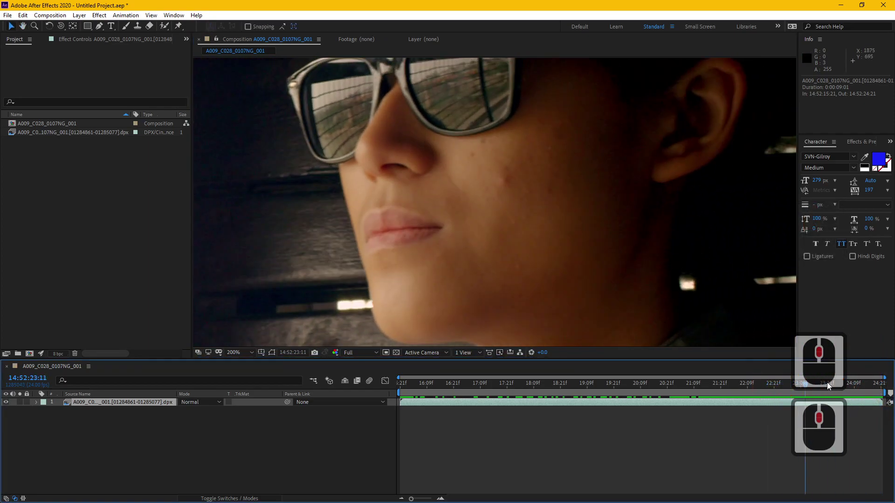
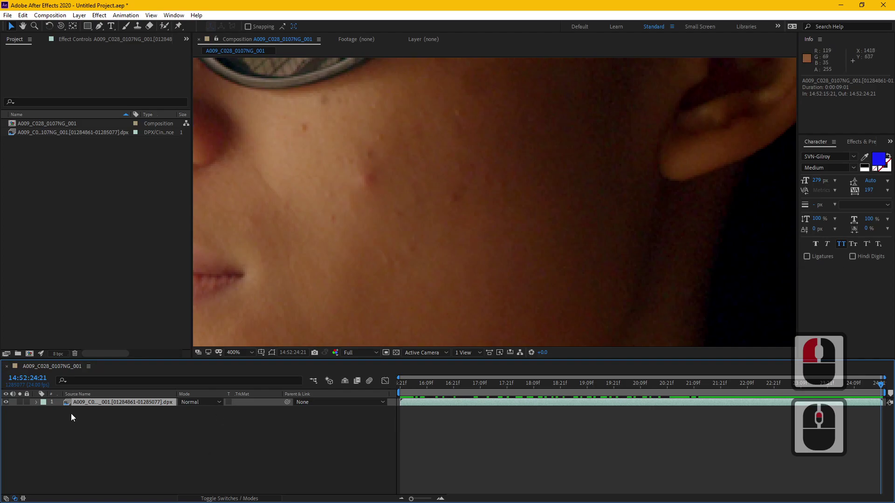
click(101, 401)
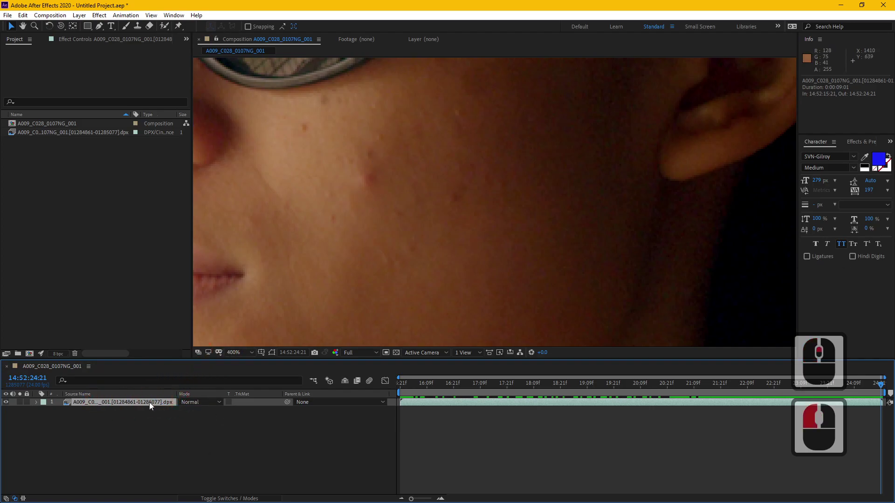
Create a solid named 'mask', hide it, and draw a small elliptical mask over the cheek spot
key(ctrl+y)
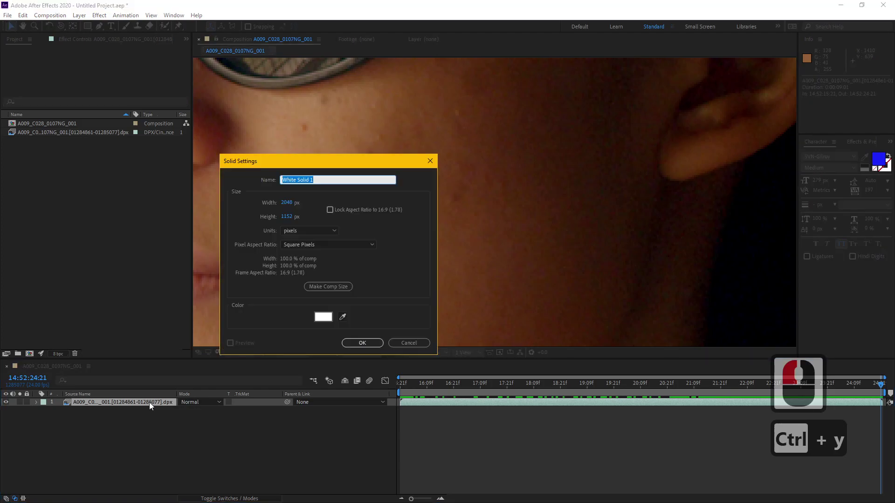
text(mask)
key(Return)
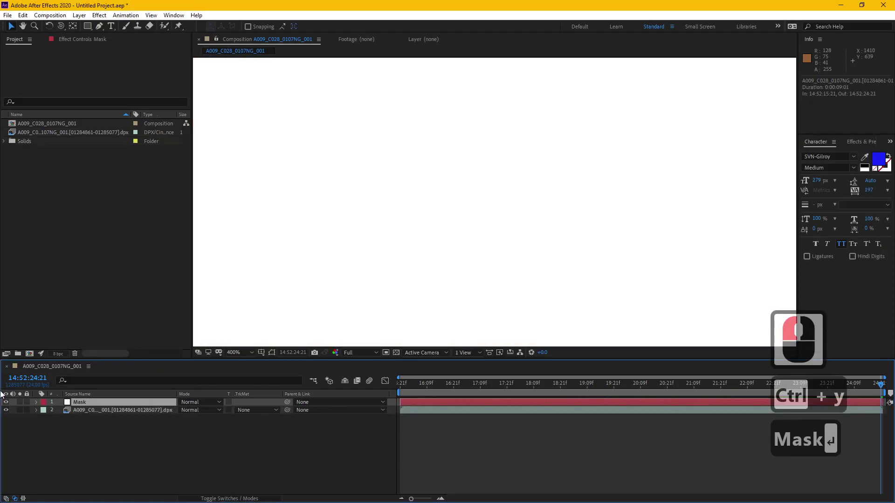
click(9, 403)
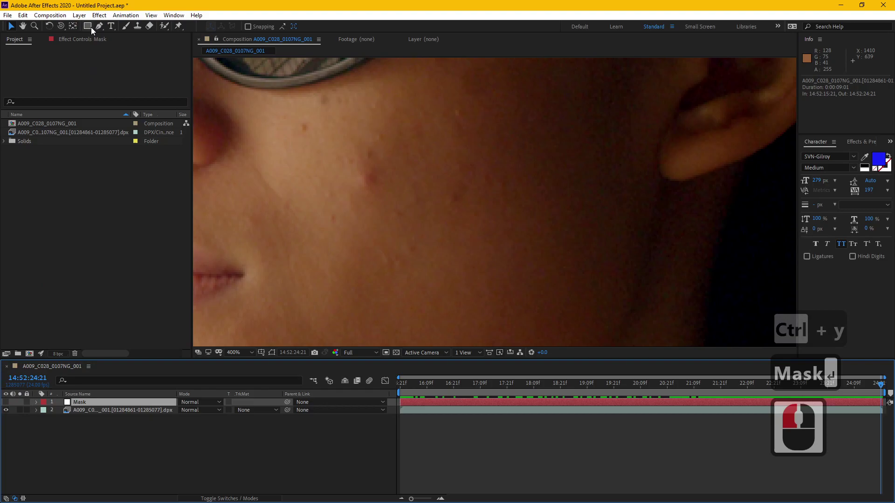
click(122, 44)
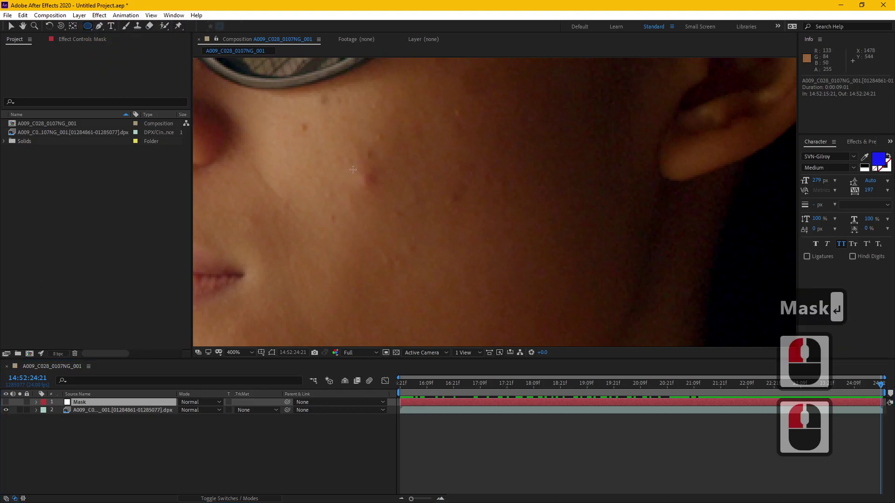
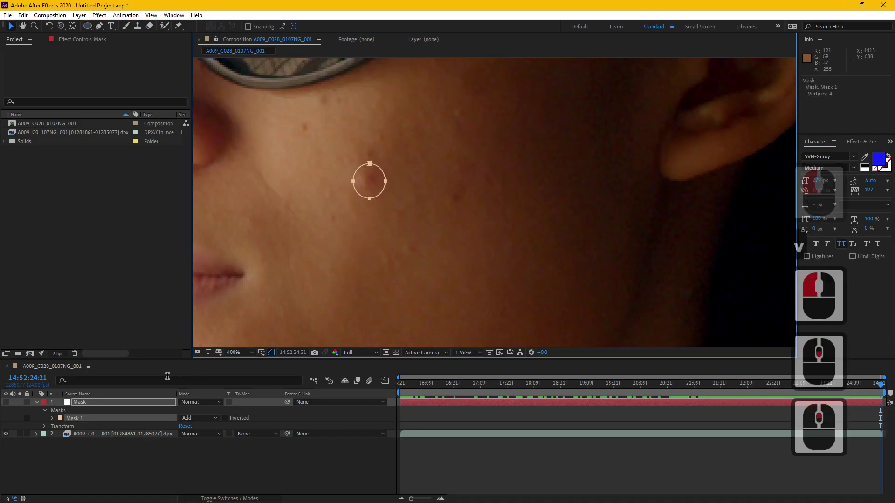
click(117, 408)
click(115, 400)
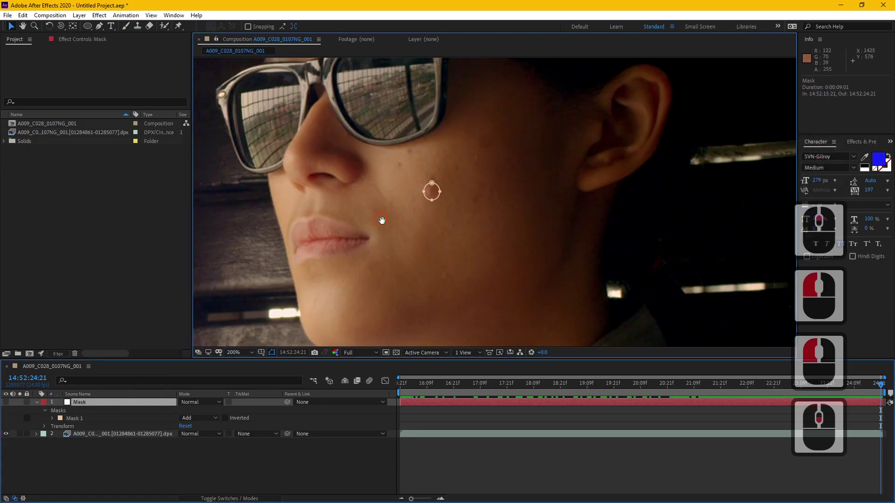
scroll(down, 3)
scroll(down, 3)
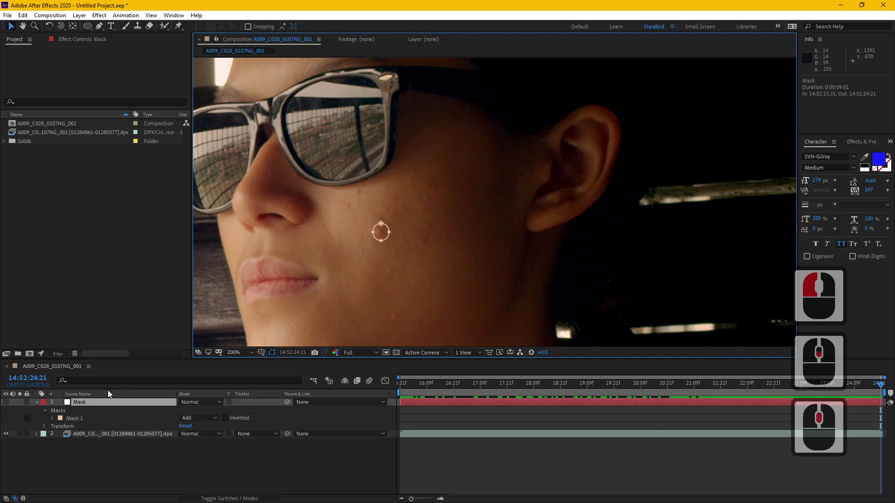
Set Mask 1's feather to 7 px and show its outline over the whole shot
click(54, 421)
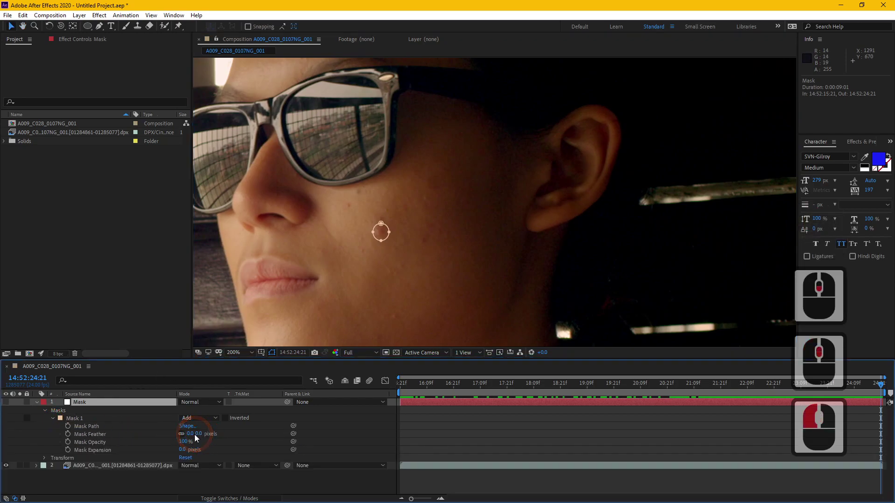
click(198, 437)
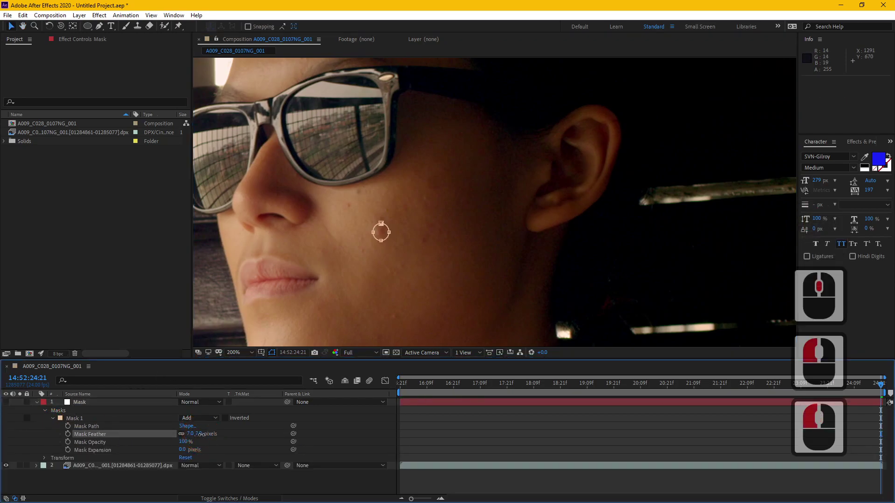
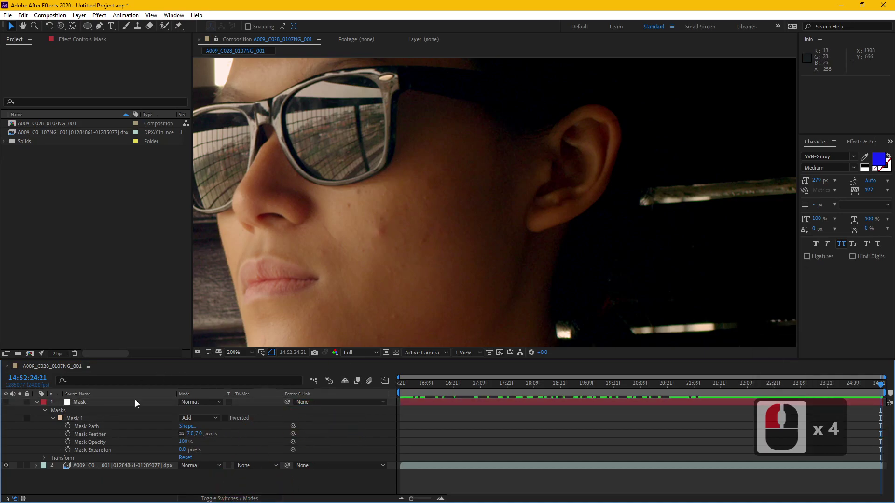
click(96, 406)
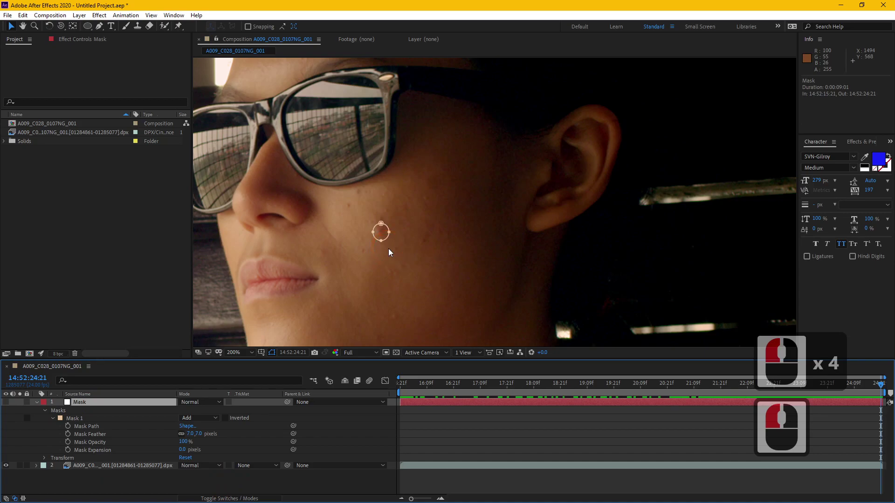
middle_click(506, 246)
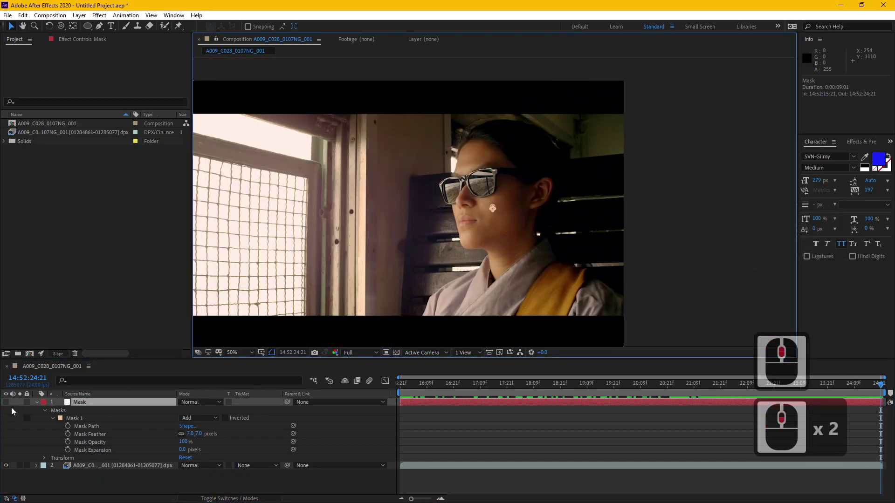
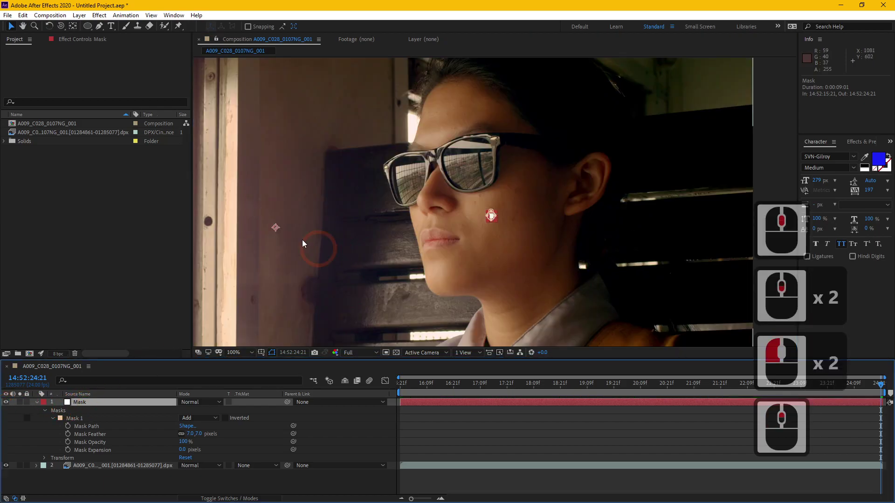
click(75, 26)
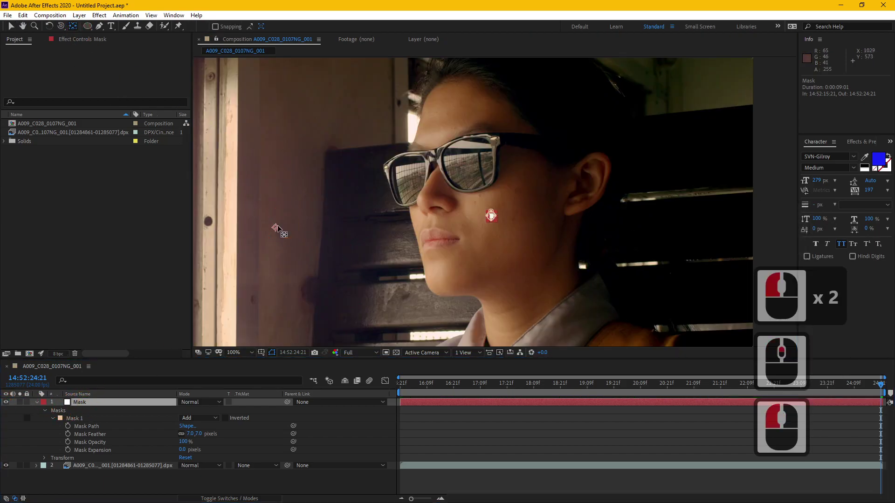
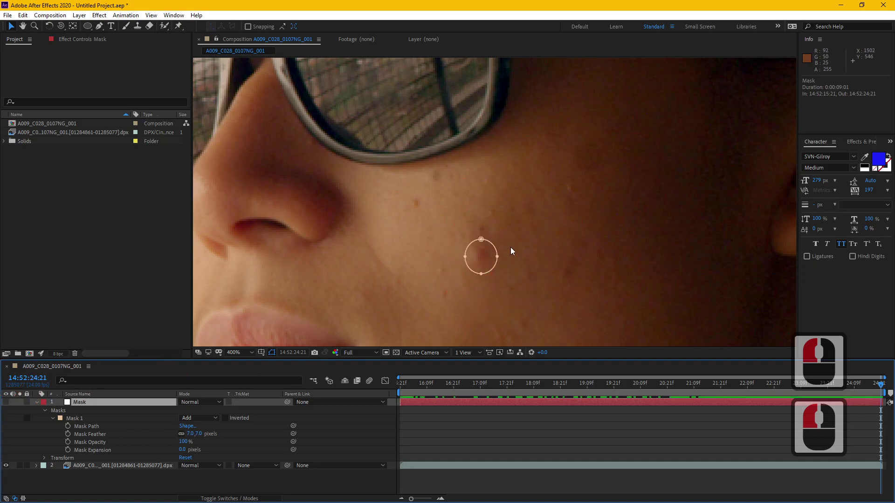
Select the footage layer beneath the Mask solid for motion tracking
click(118, 469)
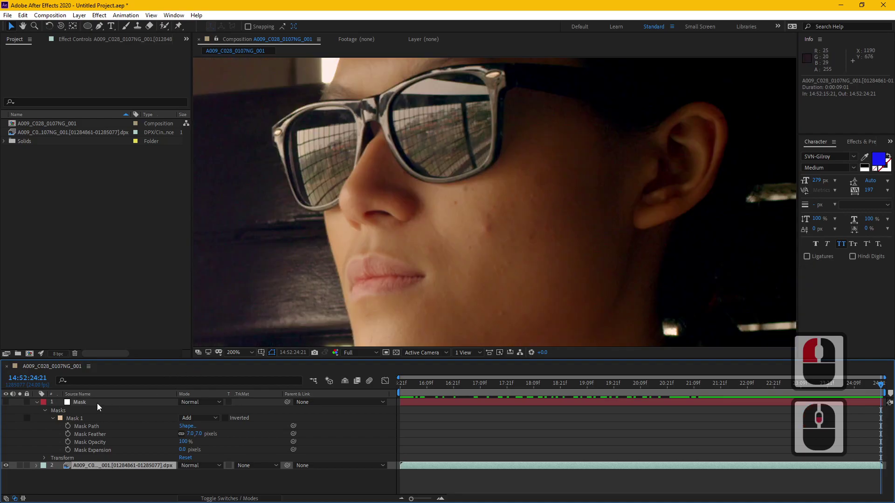
click(101, 404)
middle_click(101, 404)
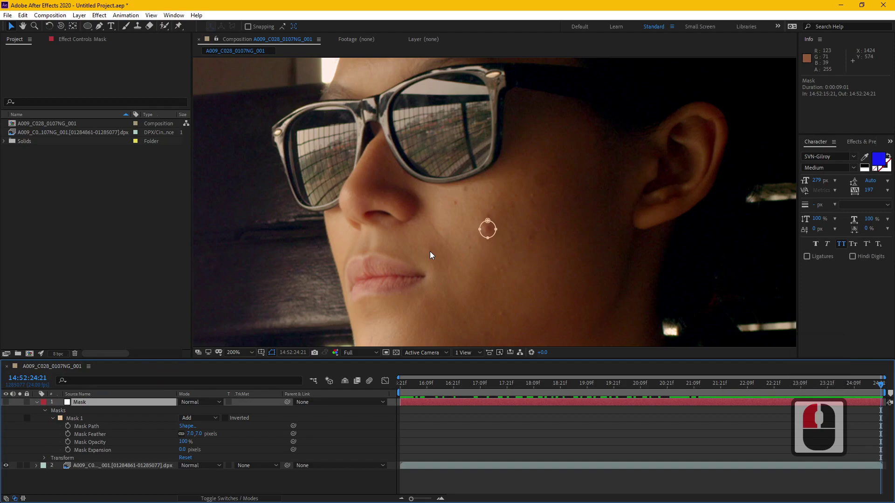
click(102, 463)
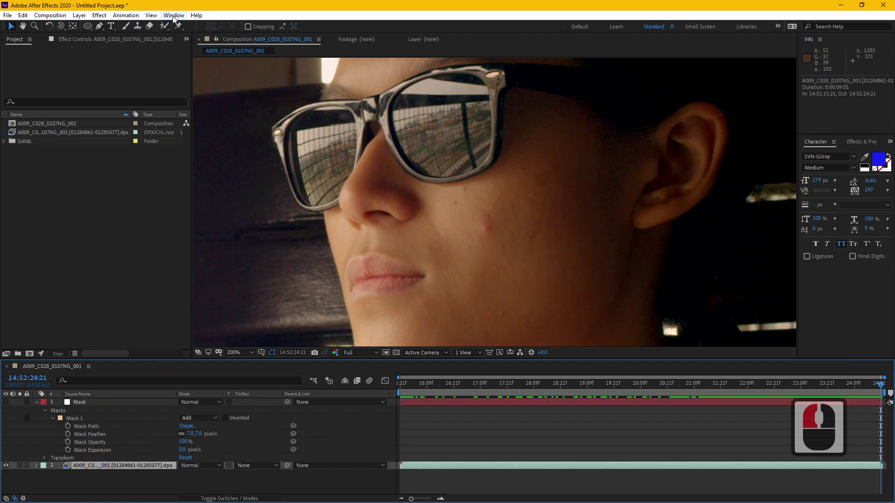
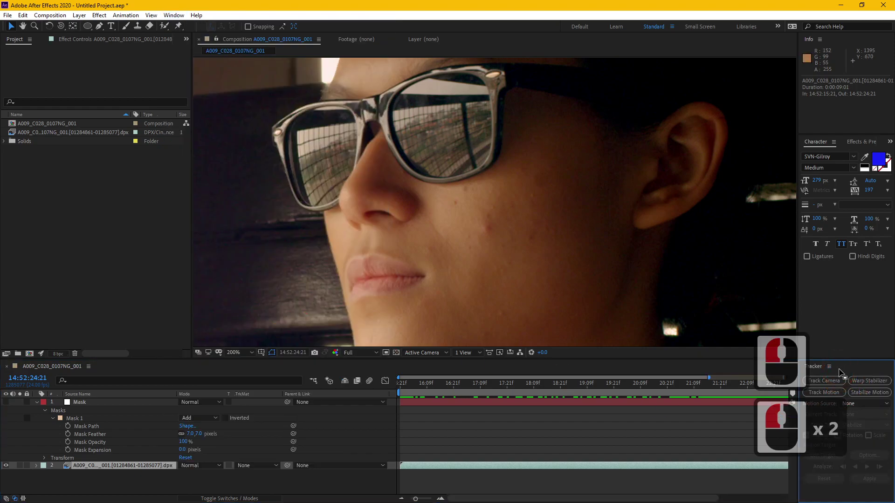
Start Track Motion with Enhance Before Match and place Track Point 1 on the cheek blemish
click(829, 395)
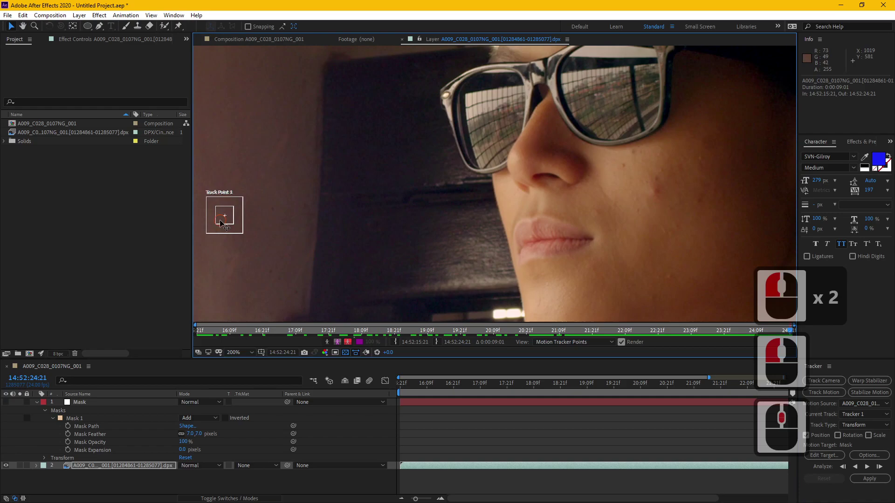
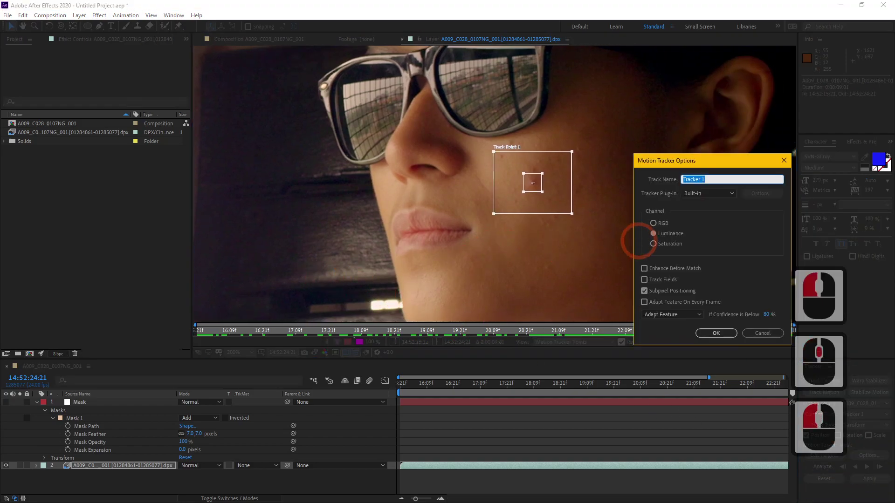
click(650, 270)
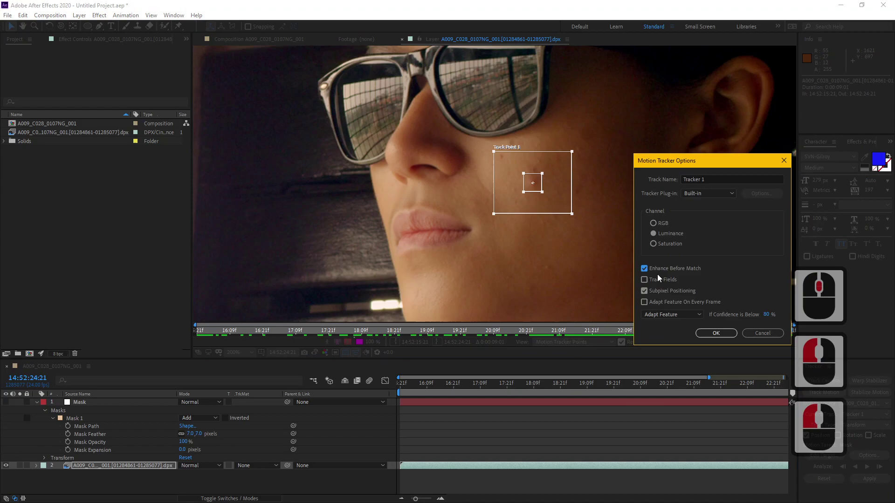
click(729, 339)
click(556, 254)
click(113, 468)
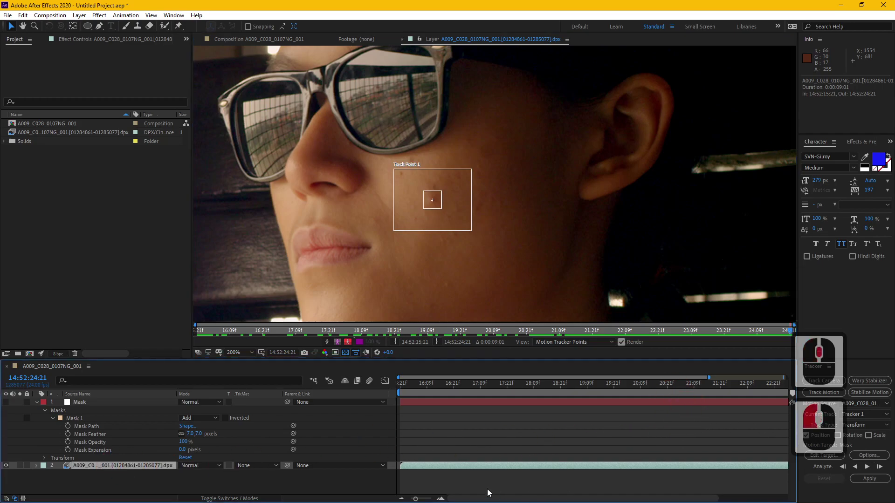
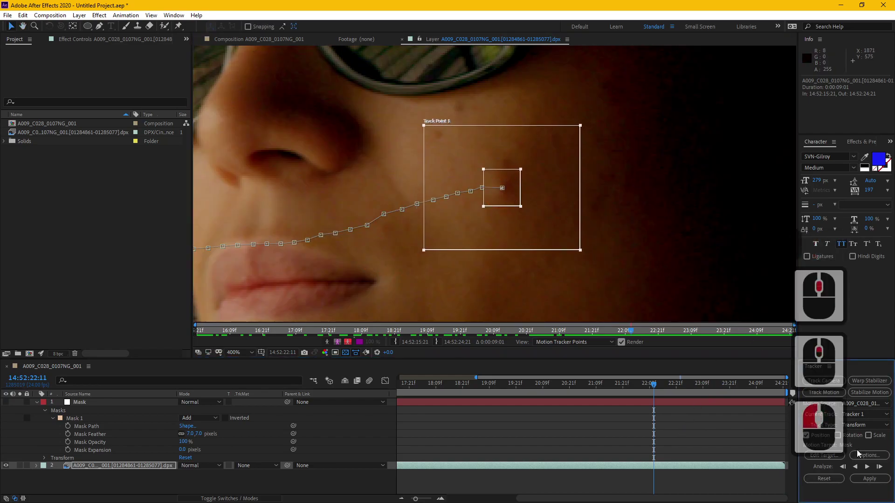
Analyze the track through the shot, inspect it frame by frame, and set the Mask layer as motion target
click(869, 471)
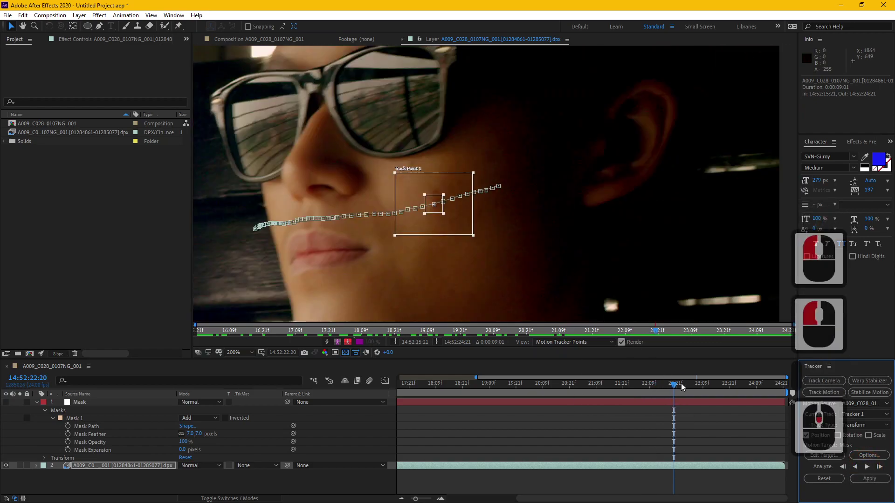
click(656, 372)
middle_click(656, 372)
click(321, 225)
middle_click(321, 224)
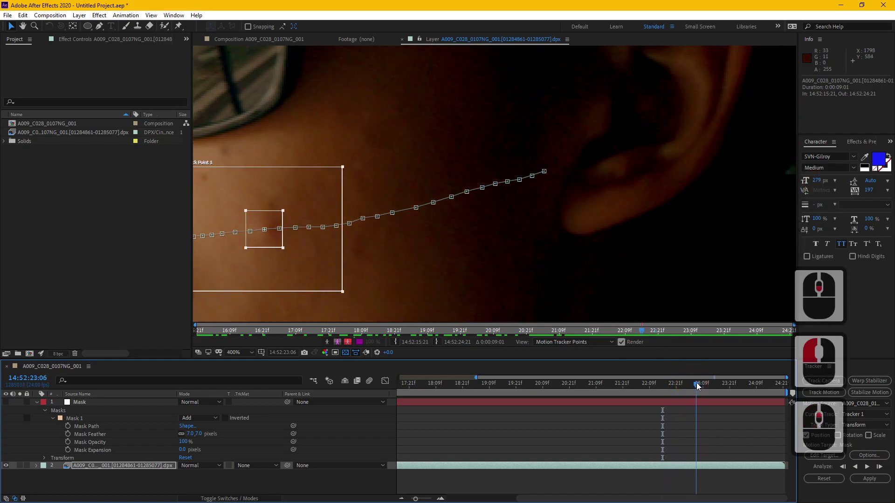
click(705, 382)
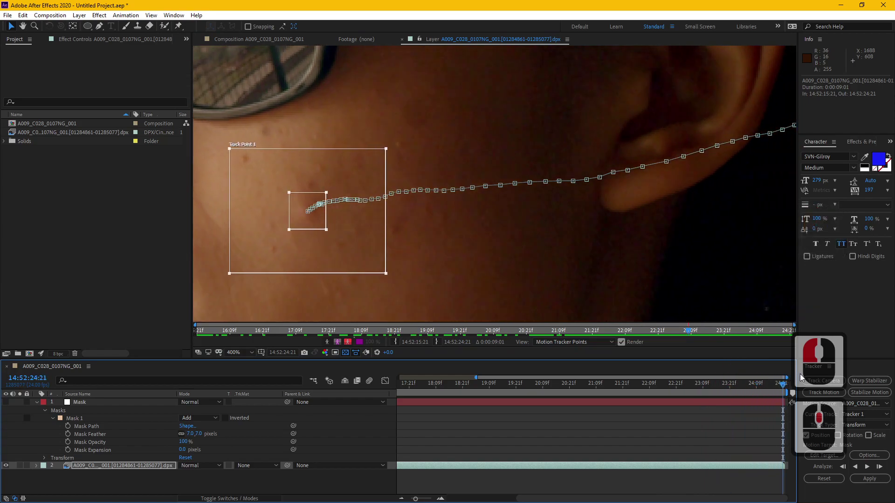
click(746, 344)
middle_click(745, 343)
middle_click(673, 239)
middle_click(674, 236)
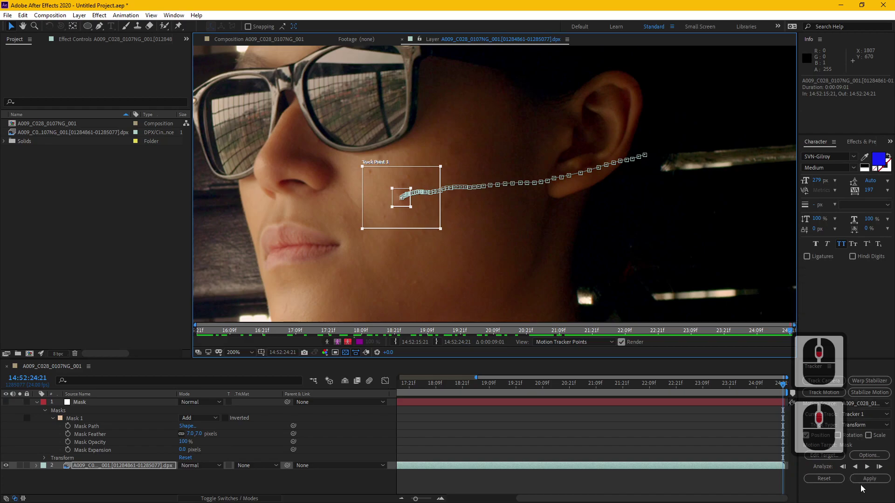
click(820, 458)
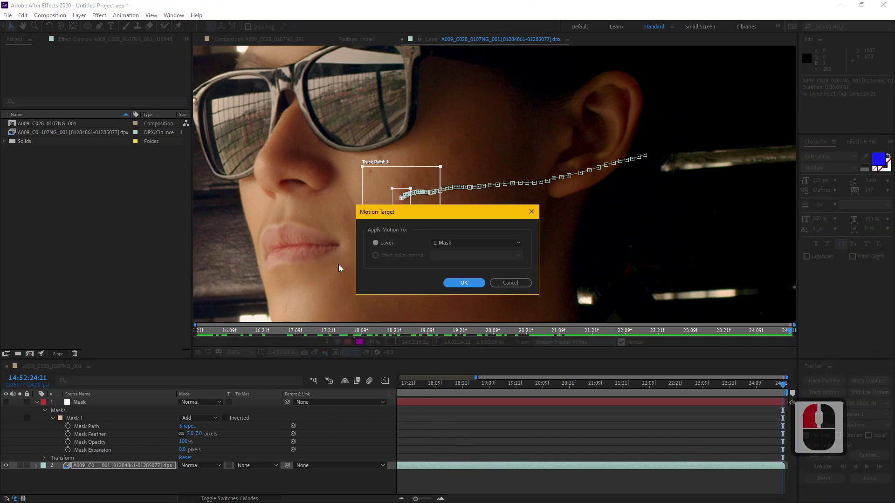
Apply the tracked motion to the Mask layer in both X and Y
click(472, 244)
click(458, 244)
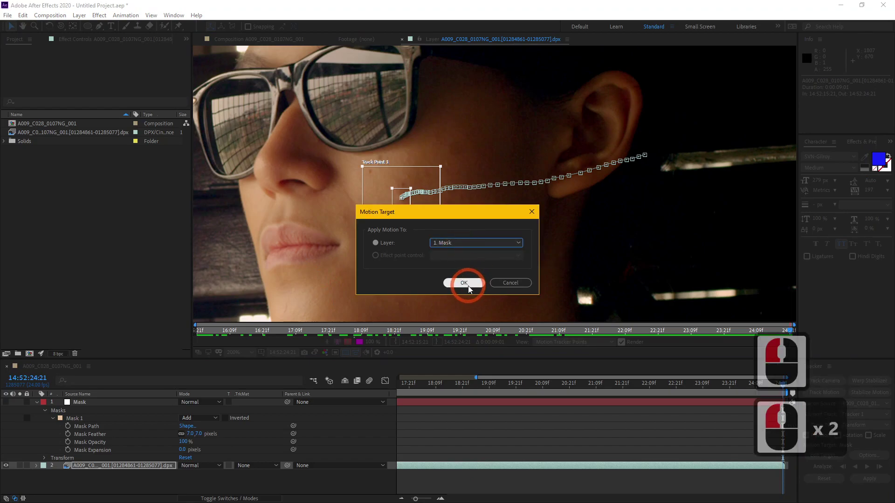
double_click(474, 286)
click(870, 482)
click(449, 273)
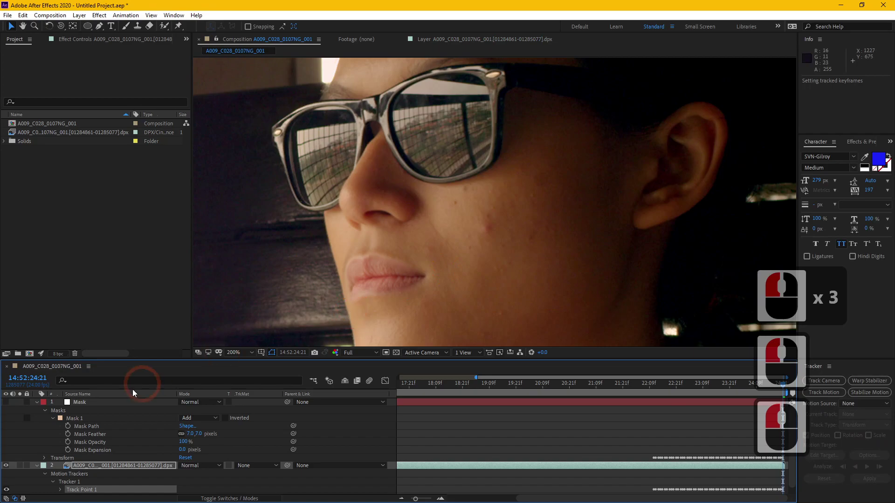
Reveal the mask outline and scrub the shot to verify it follows the cheek spot
click(98, 400)
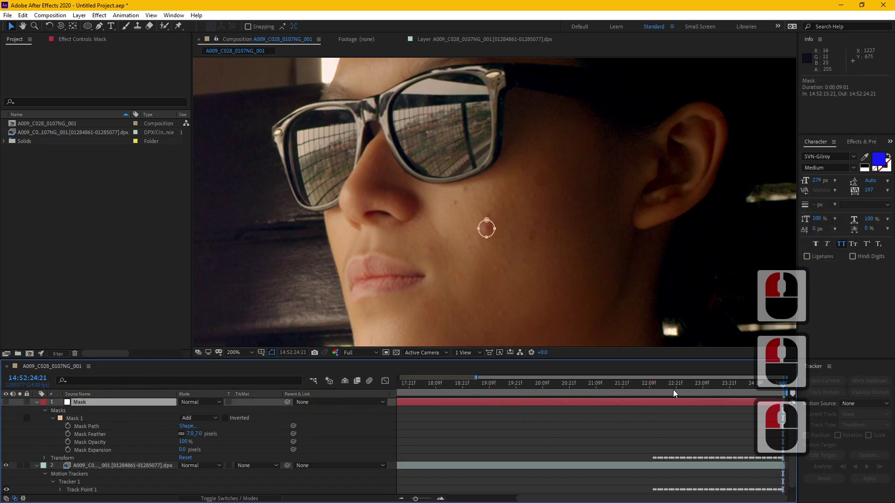
drag(755, 376, 679, 375)
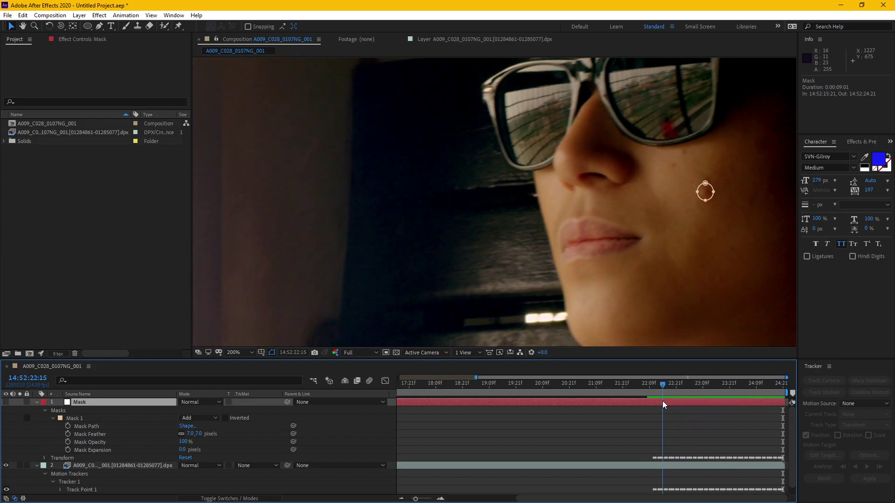
drag(658, 402, 726, 387)
key(b)
right_click(720, 393)
click(738, 417)
click(708, 408)
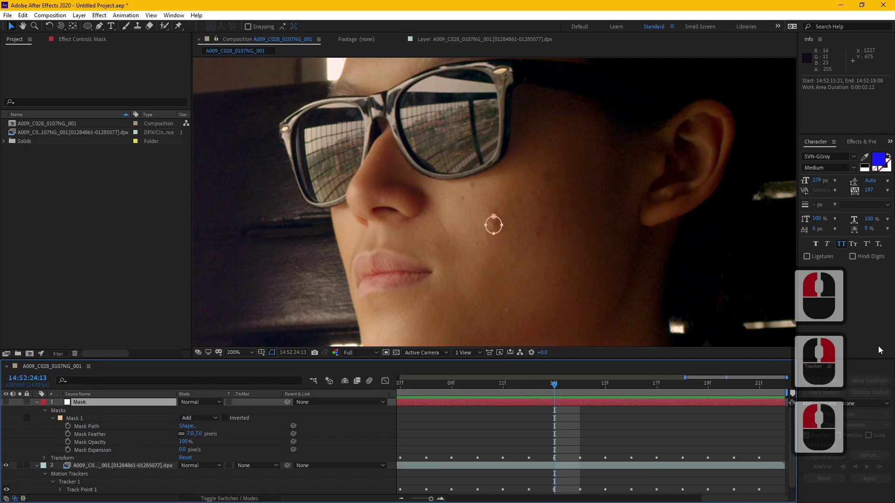
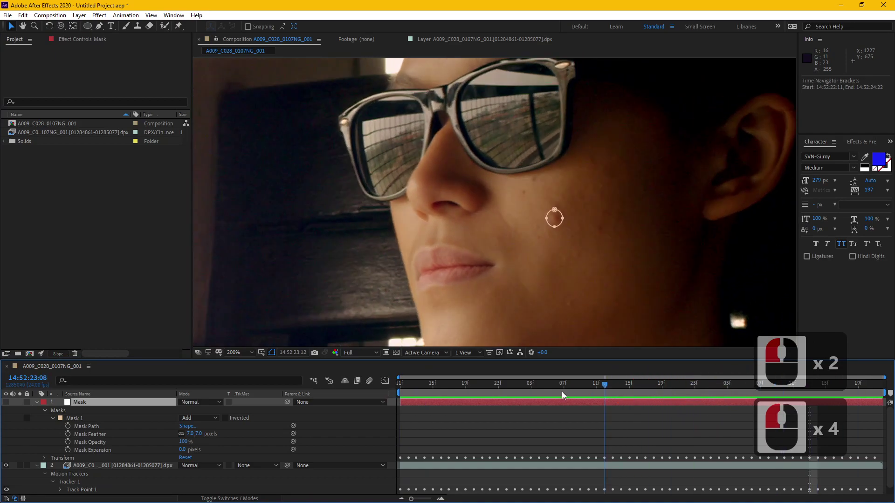
Inspect the mask close-up on the cheek, collapse the Mask layer and select the footage layer
click(353, 376)
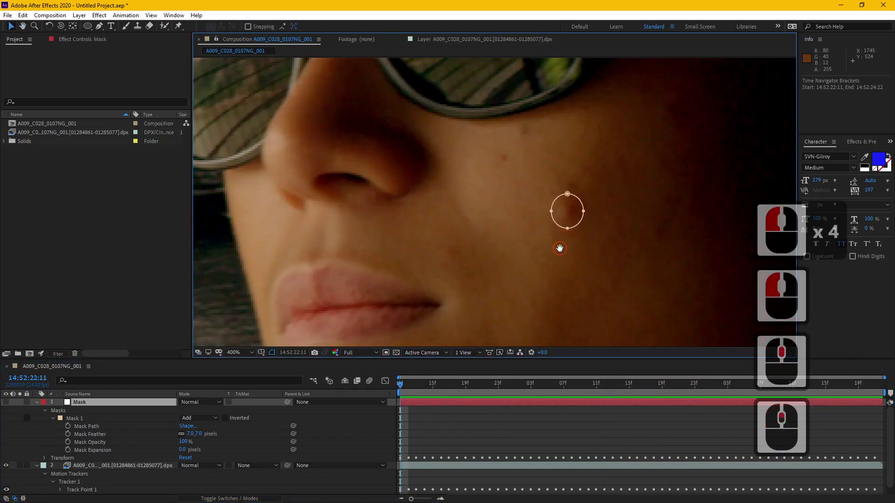
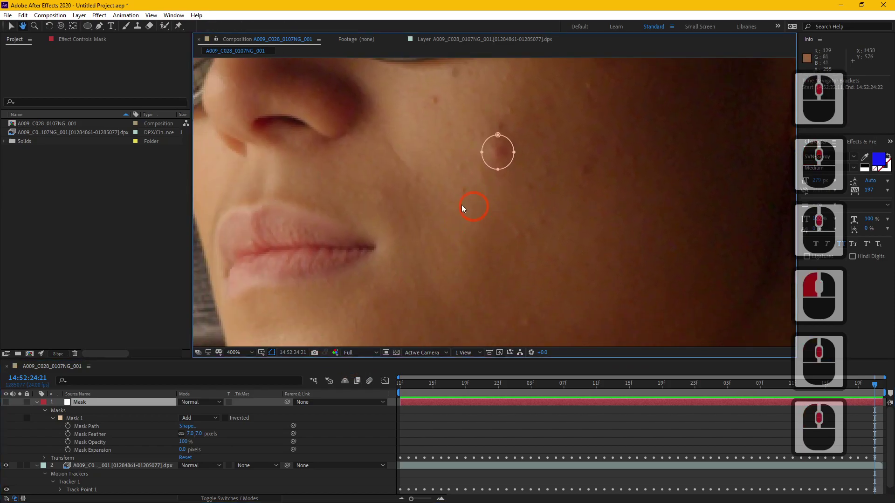
middle_click(138, 424)
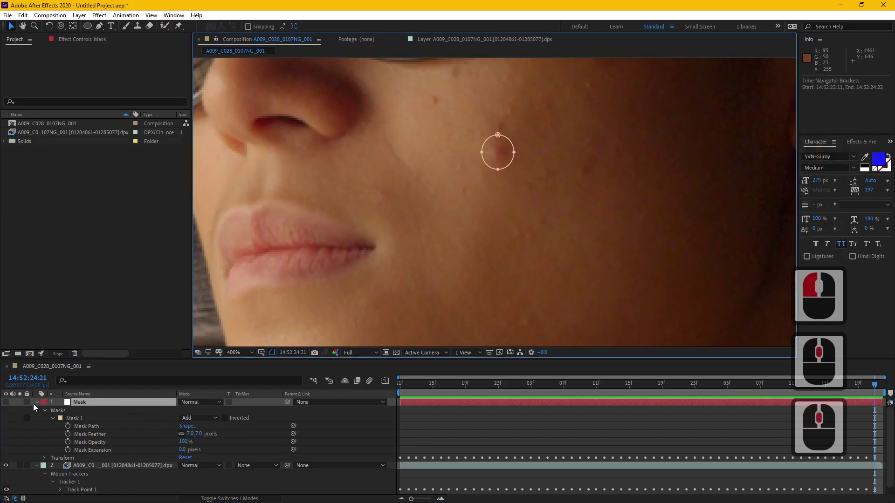
middle_click(38, 406)
click(39, 405)
click(110, 414)
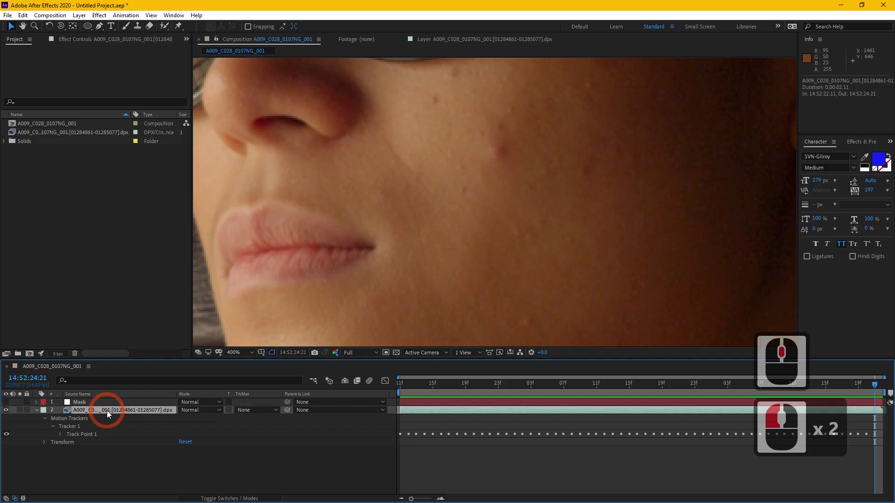
Duplicate the footage layer and rename the copy 'Patch'
key(ctrl+d)
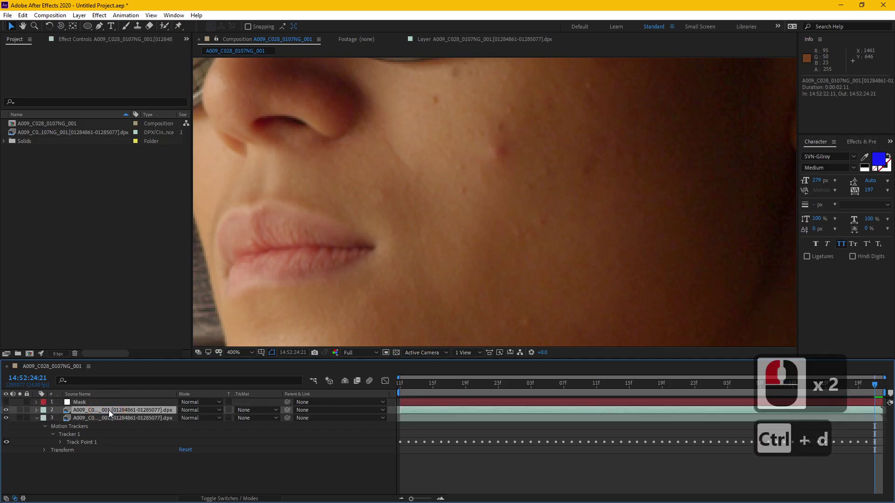
click(112, 414)
key(Return)
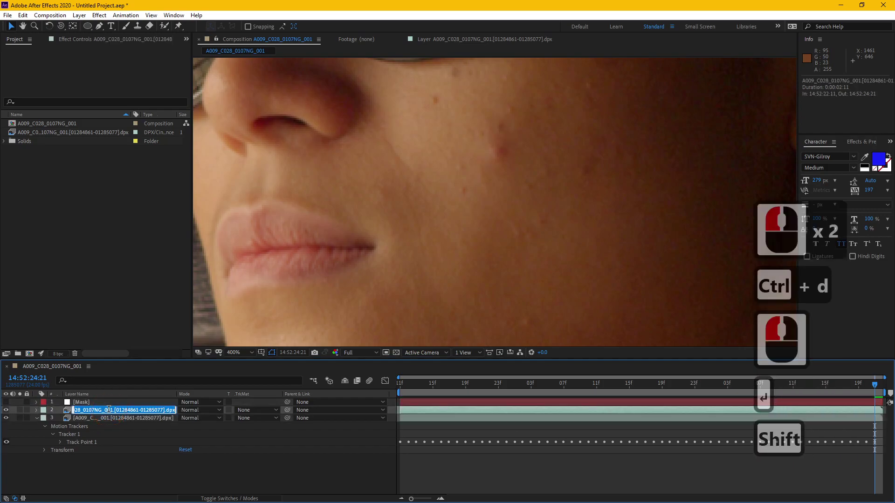
text(patch)
key(Return)
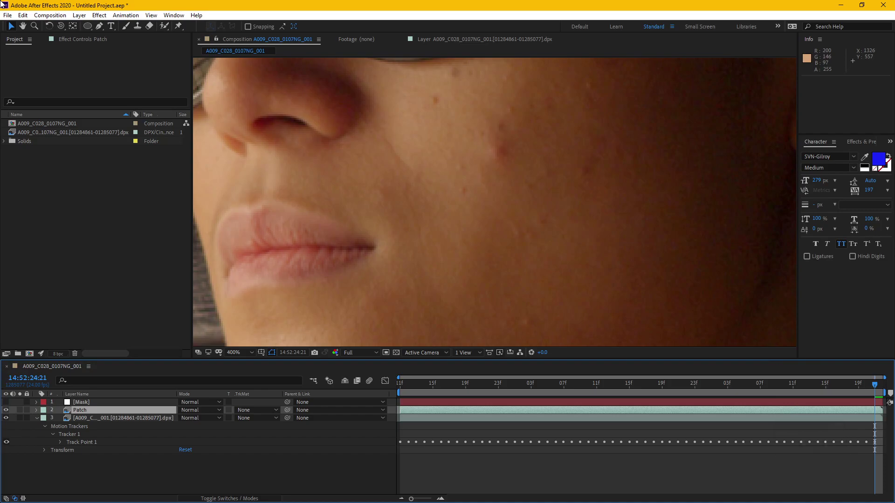
Set the Patch layer's track matte to Alpha Matte using the Mask layer
drag(108, 409, 463, 221)
drag(463, 222, 122, 403)
click(121, 404)
double_click(121, 410)
click(122, 404)
click(121, 410)
click(258, 412)
click(288, 434)
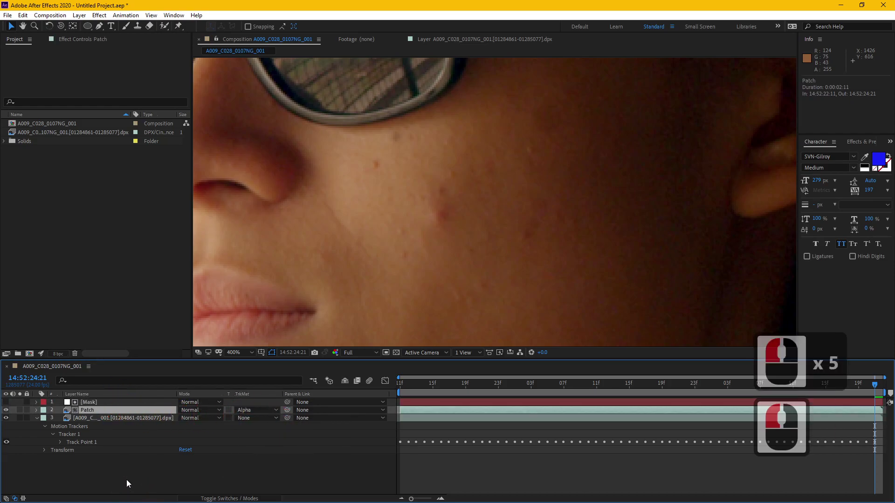
Solo the Patch layer to check its matte, then show all layers again
click(98, 414)
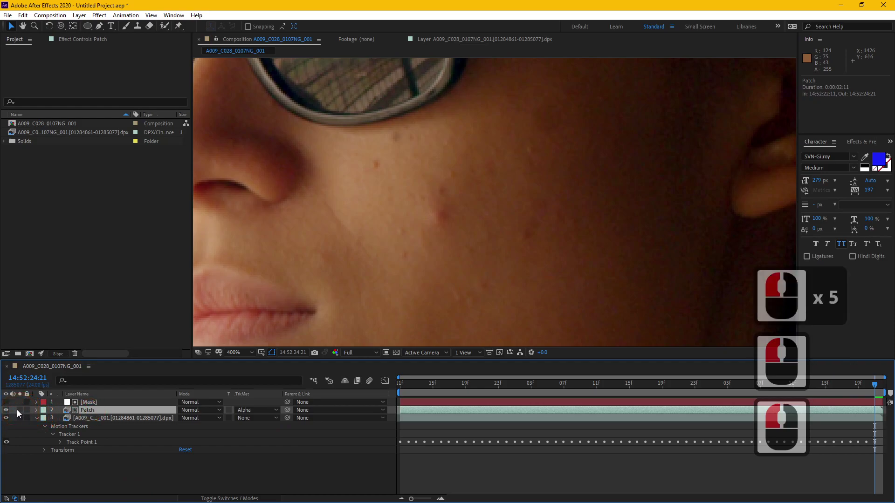
click(22, 413)
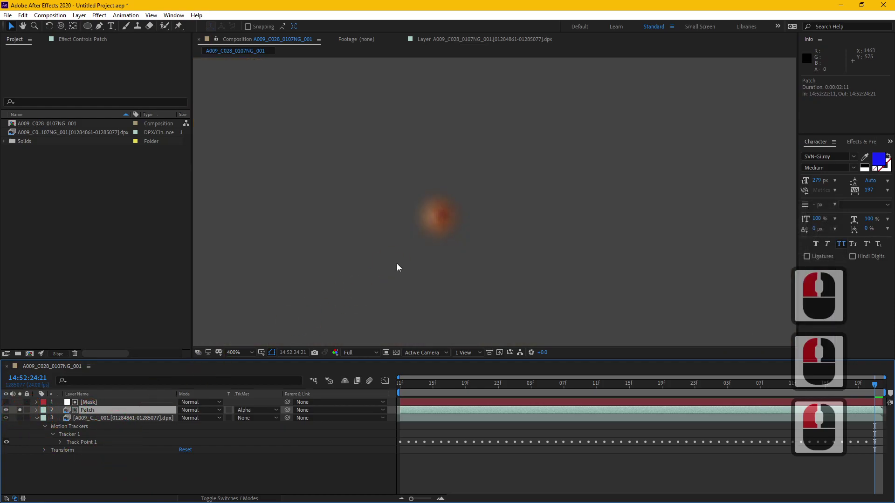
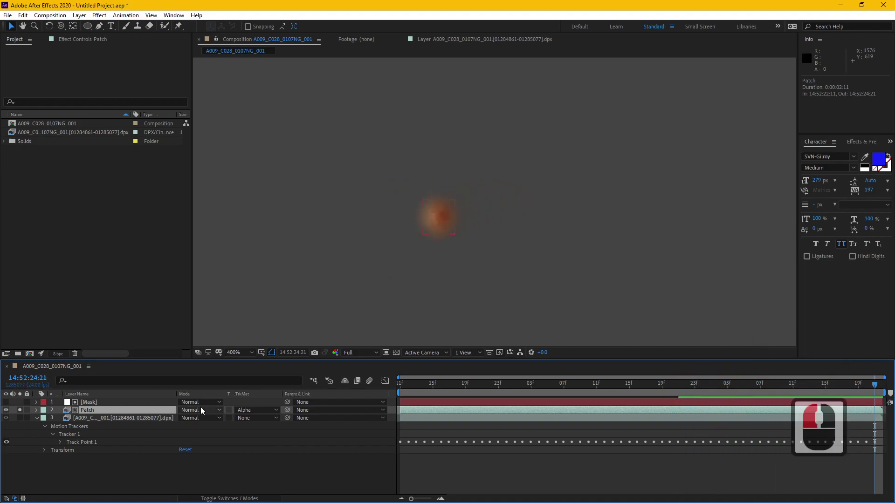
click(115, 421)
double_click(108, 414)
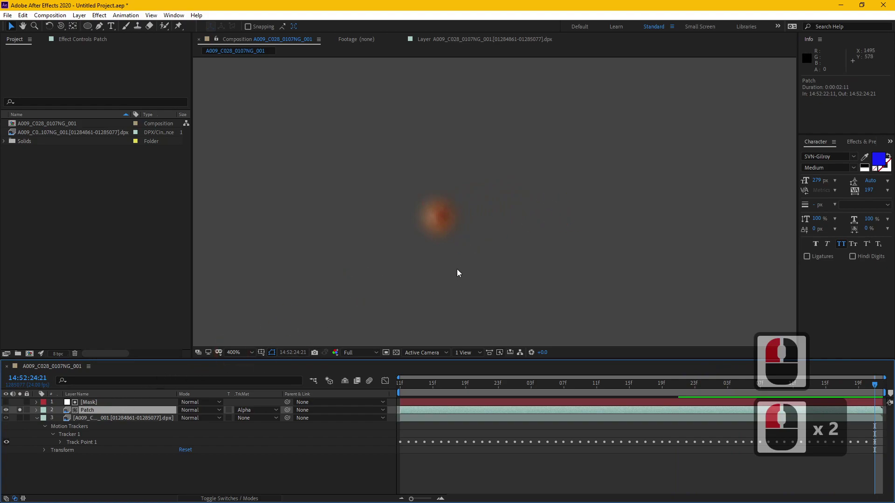
key(v)
key(v)
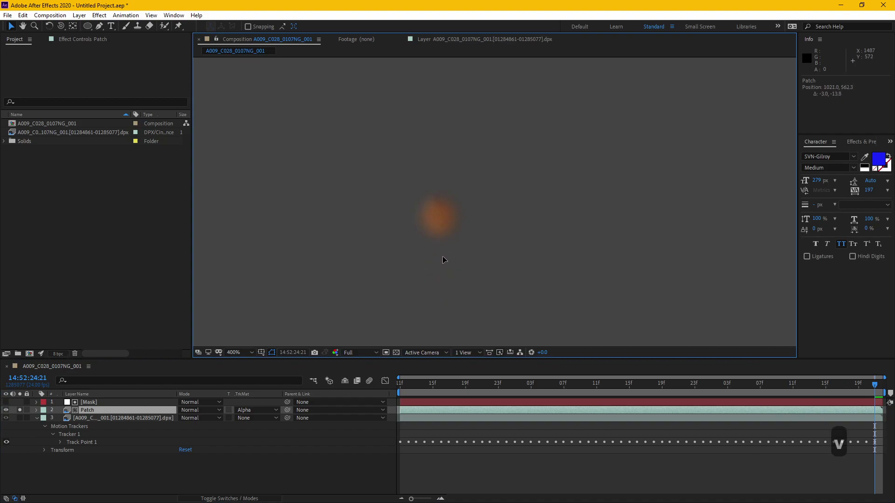
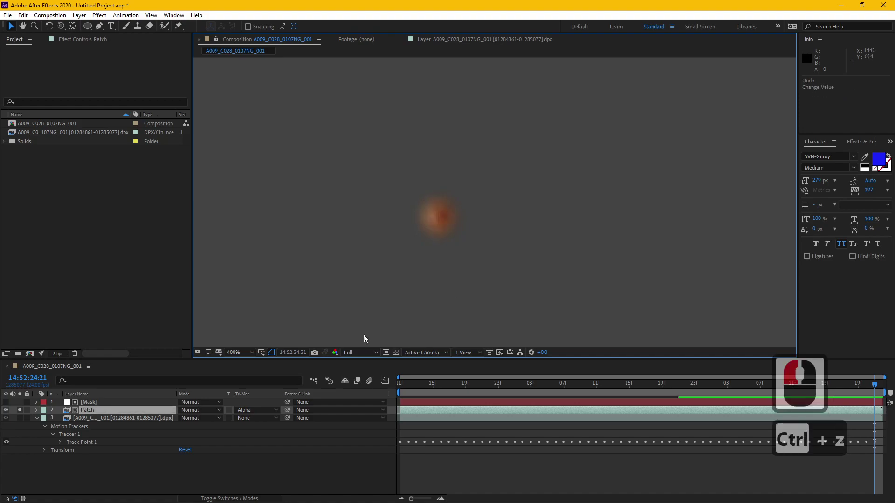
click(23, 408)
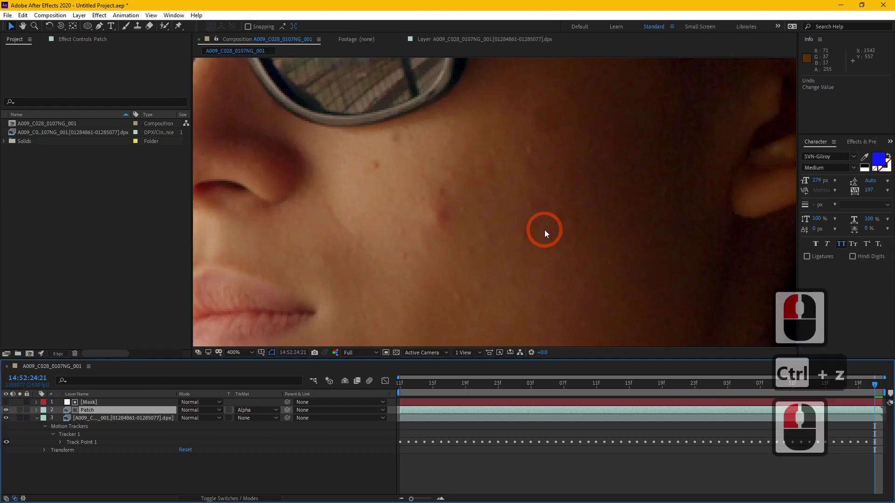
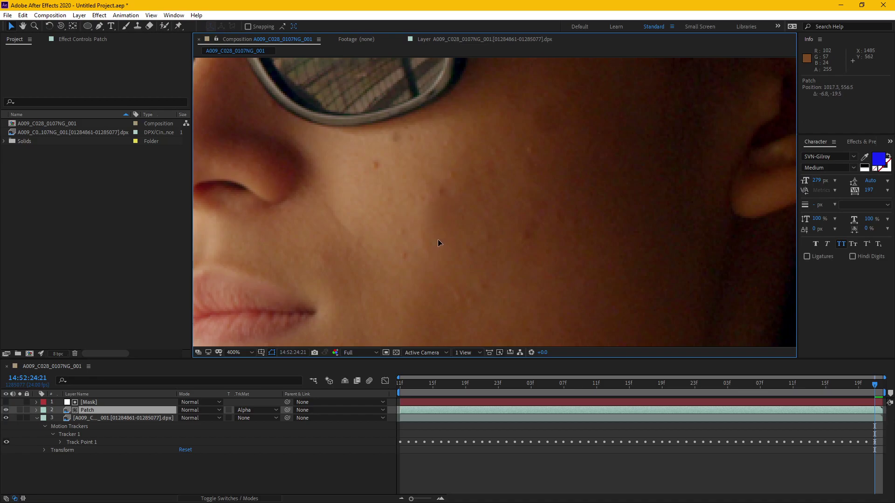
Toggle the patch to compare with the original and move it over the red blemish
click(454, 246)
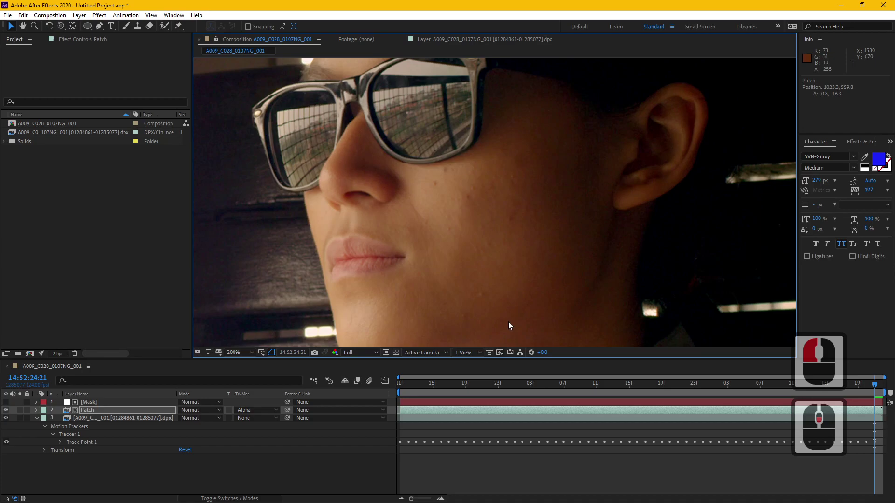
click(10, 409)
double_click(10, 409)
click(11, 409)
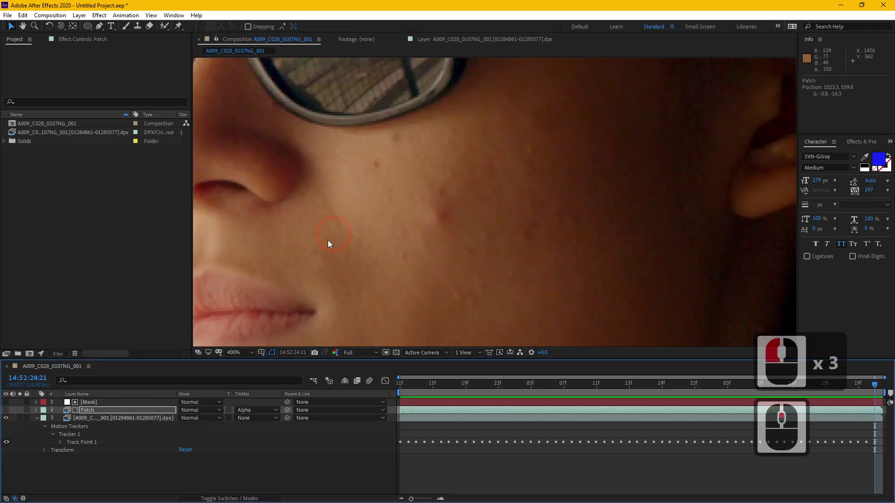
click(11, 411)
double_click(11, 411)
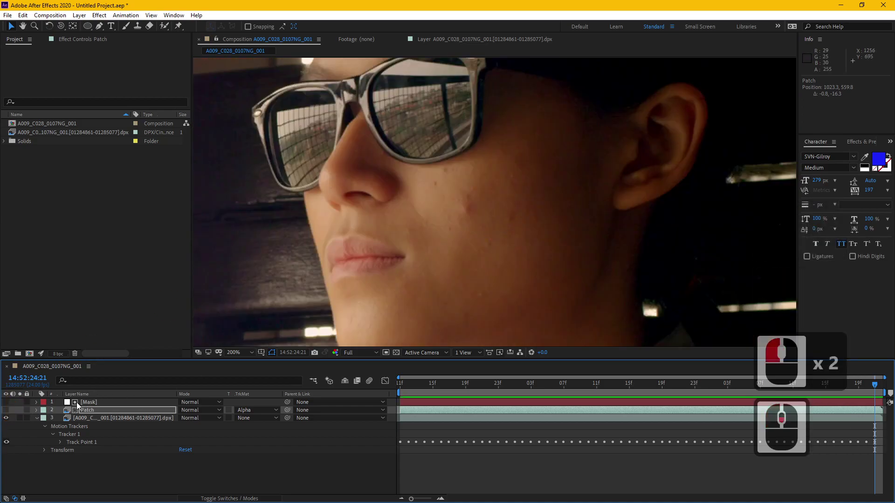
drag(11, 410, 414, 253)
scroll(down, 3)
scroll(down, 3)
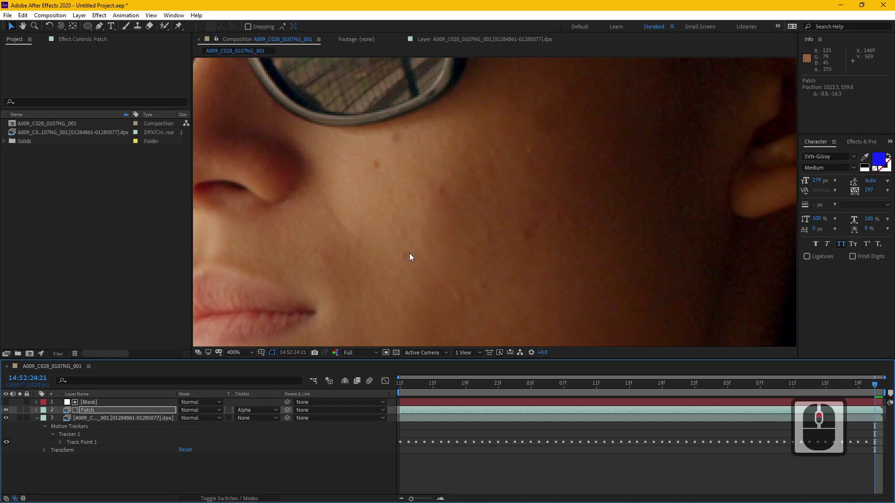
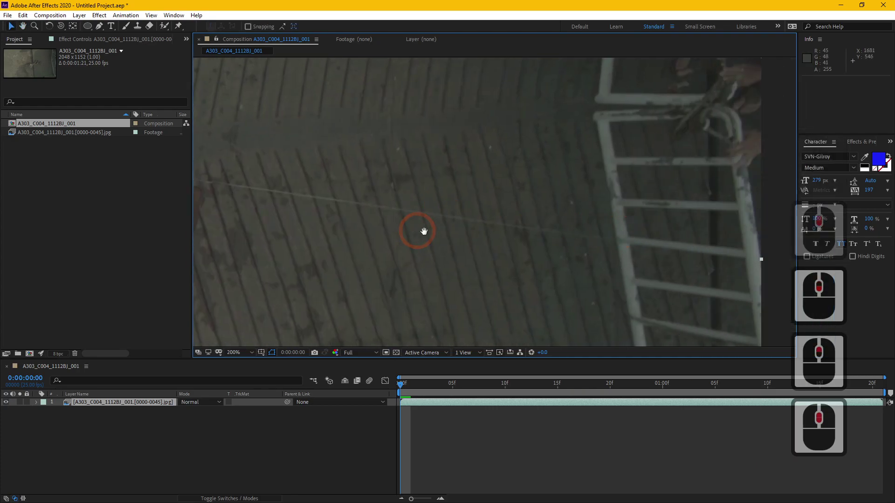
scroll(up, 3)
scroll(down, 3)
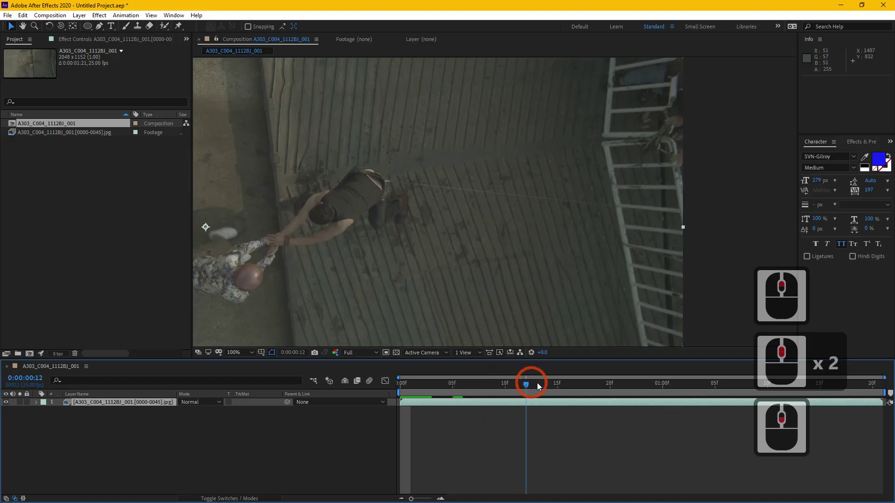
click(650, 384)
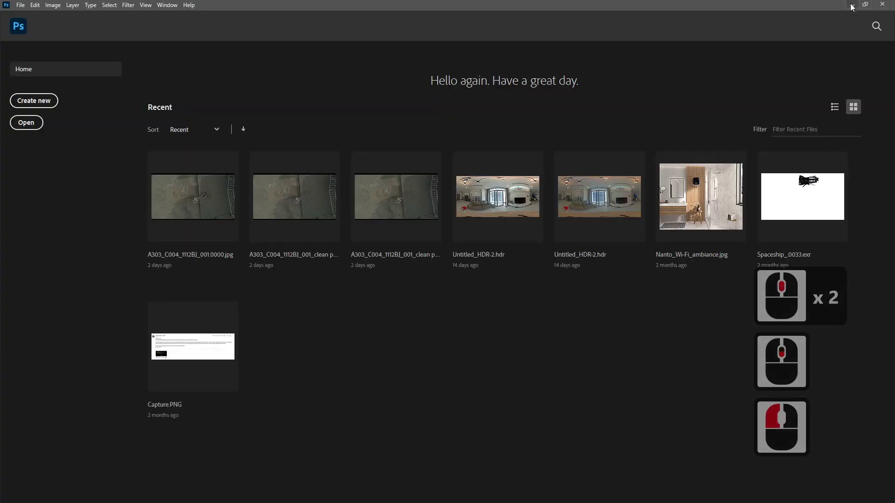
click(832, 20)
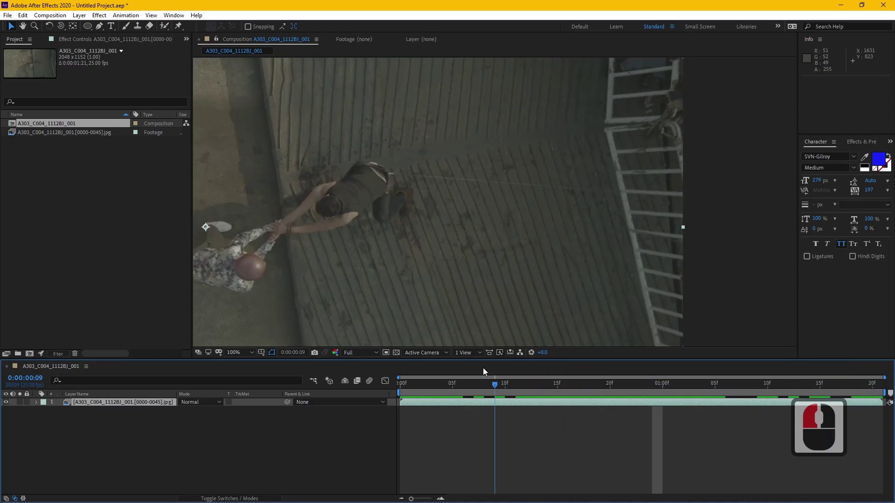
click(349, 368)
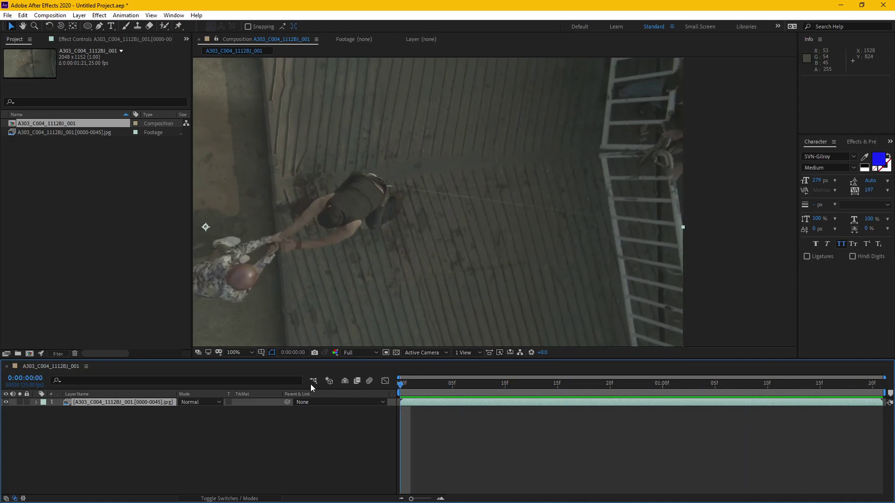
click(299, 387)
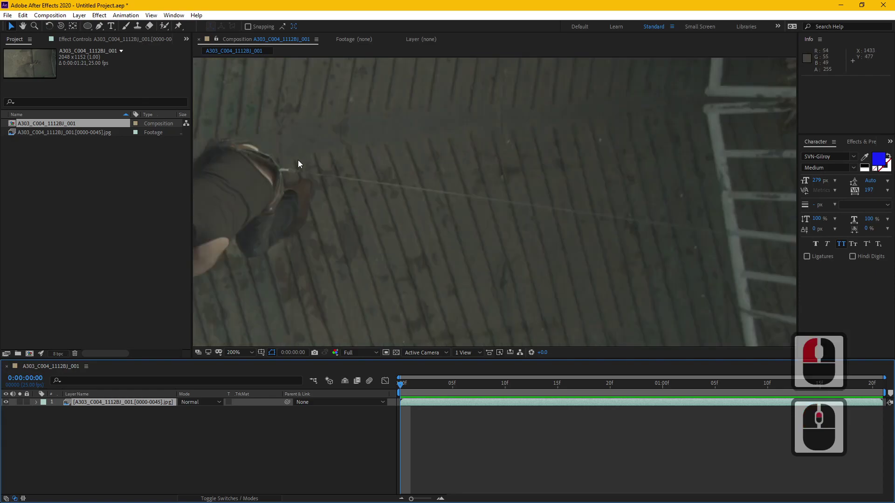
click(288, 217)
drag(287, 218, 715, 227)
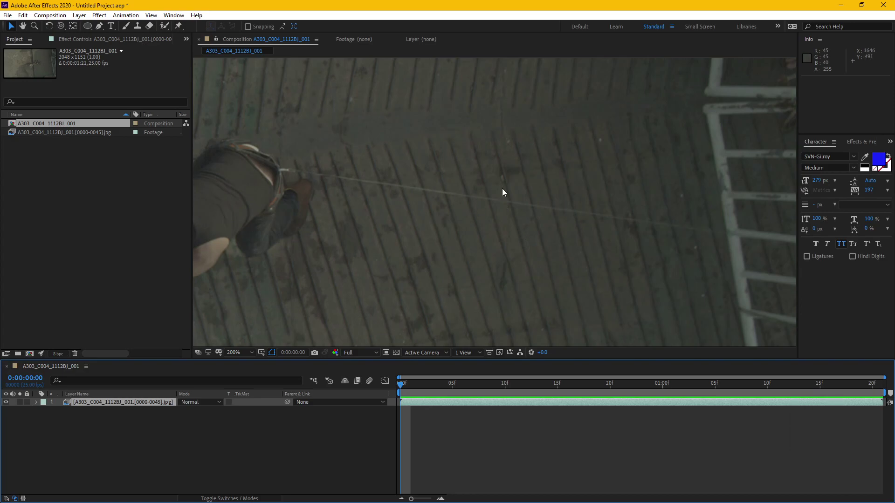
middle_click(496, 212)
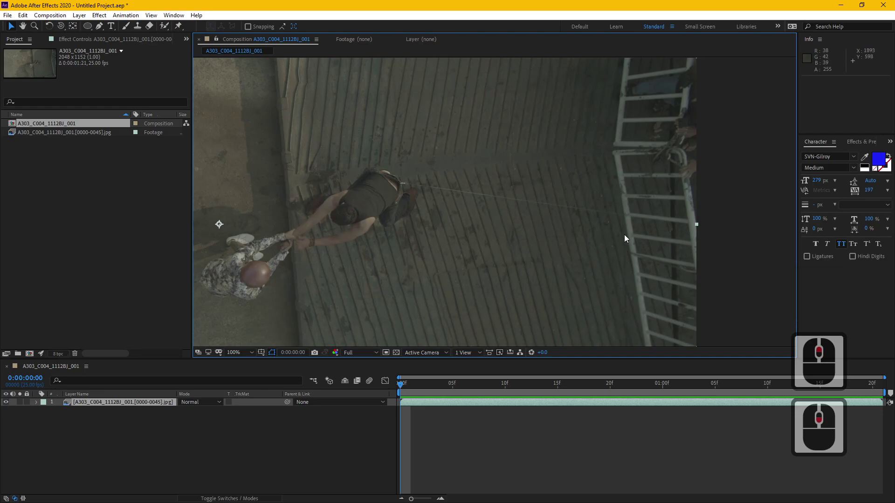
middle_click(521, 232)
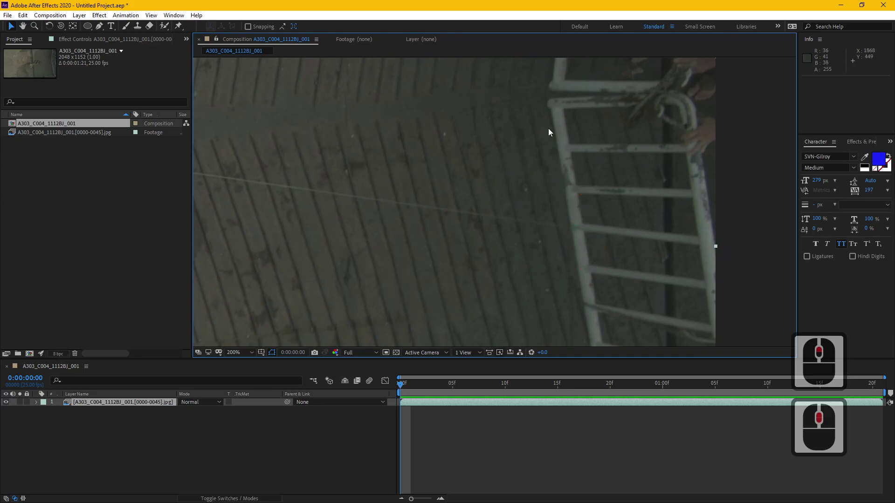
middle_click(733, 147)
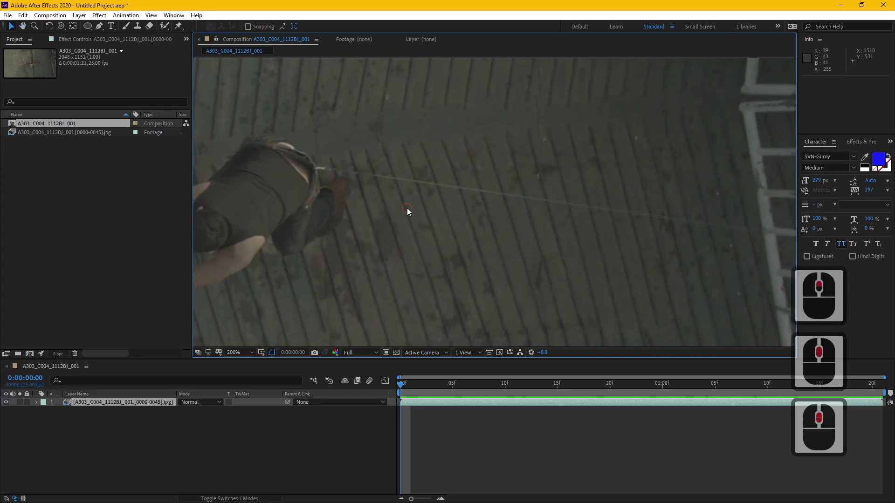
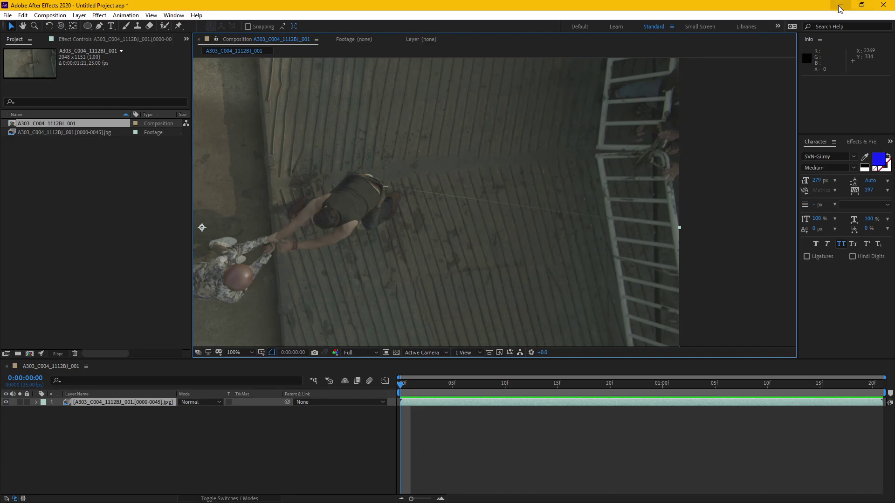
Minimize After Effects and open frame A303_C004_1112BJ_001.0000.jpg in Photoshop
click(843, 5)
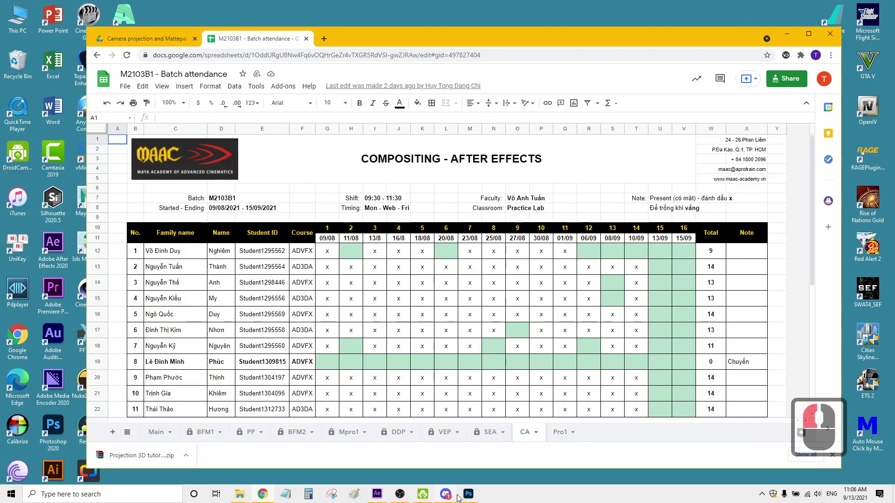
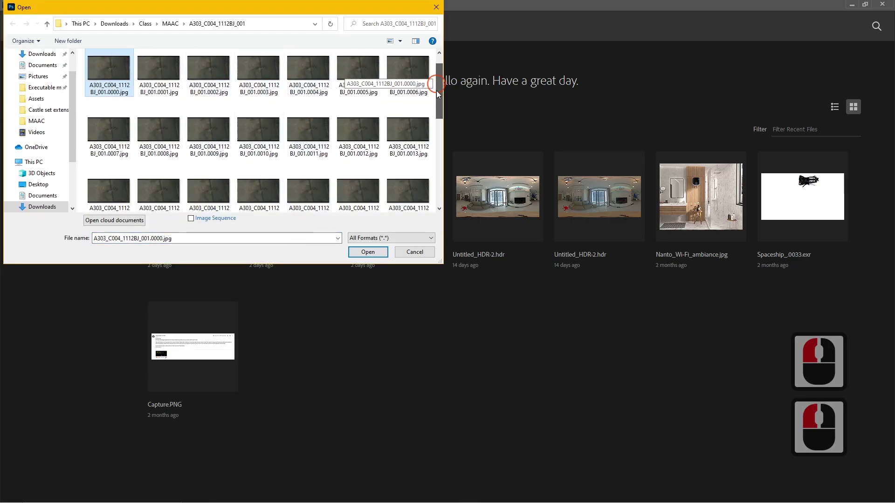
click(448, 56)
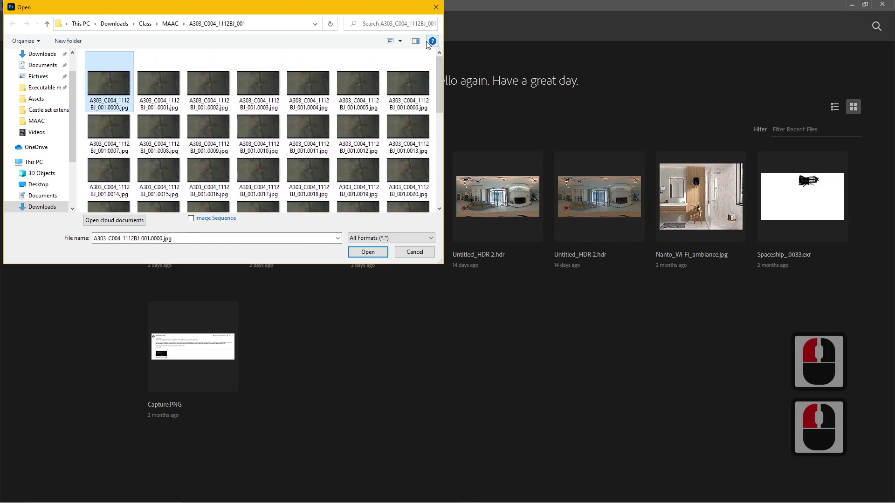
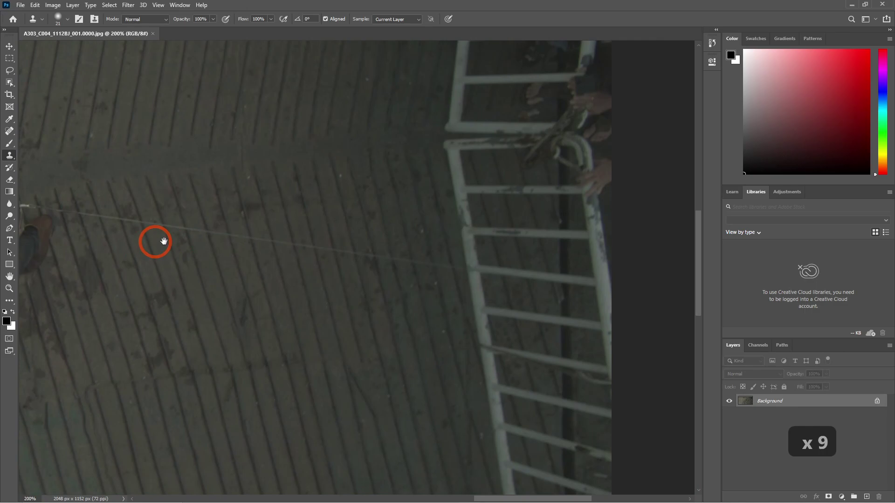
Clone clean floorboards over the wire with a slightly smaller soft Clone Stamp brush
drag(281, 242, 454, 287)
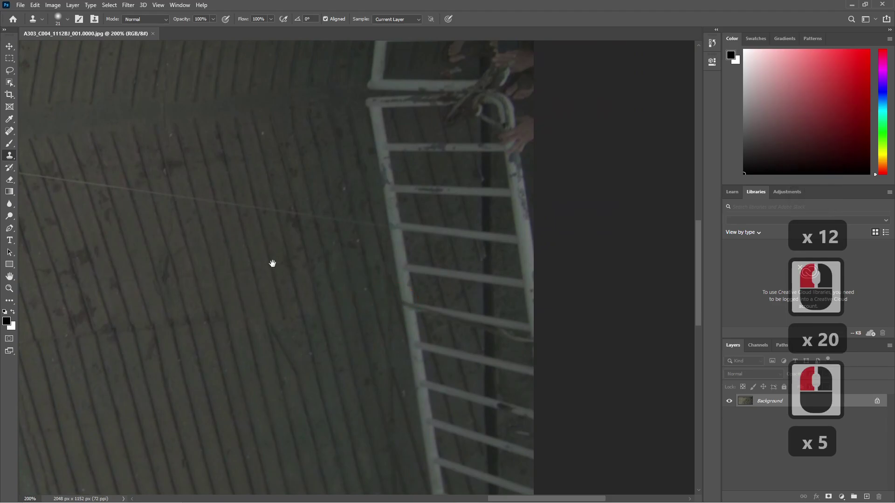
click(605, 318)
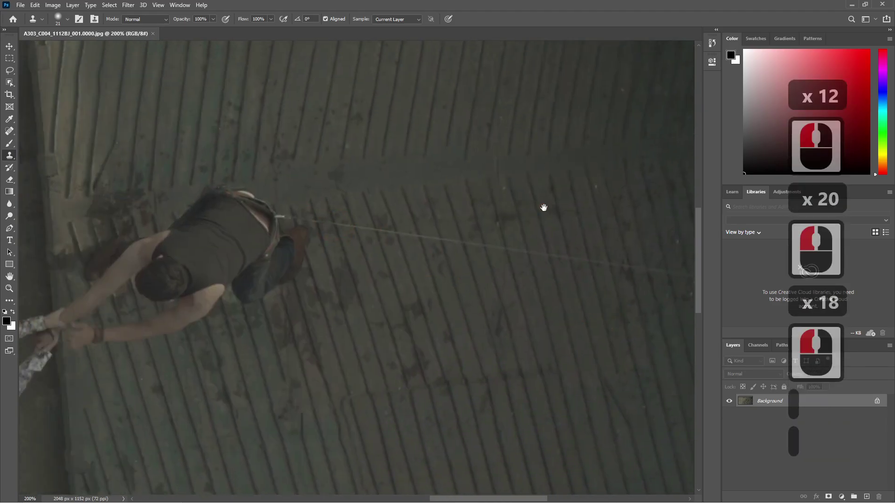
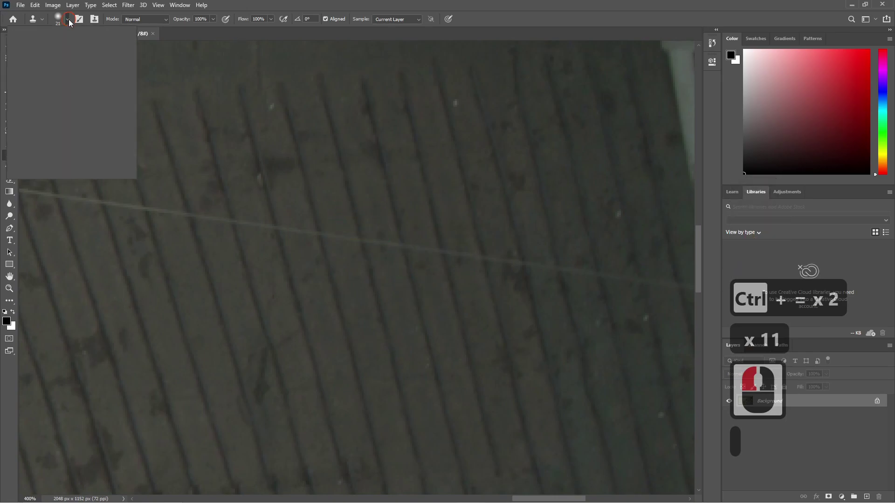
click(71, 22)
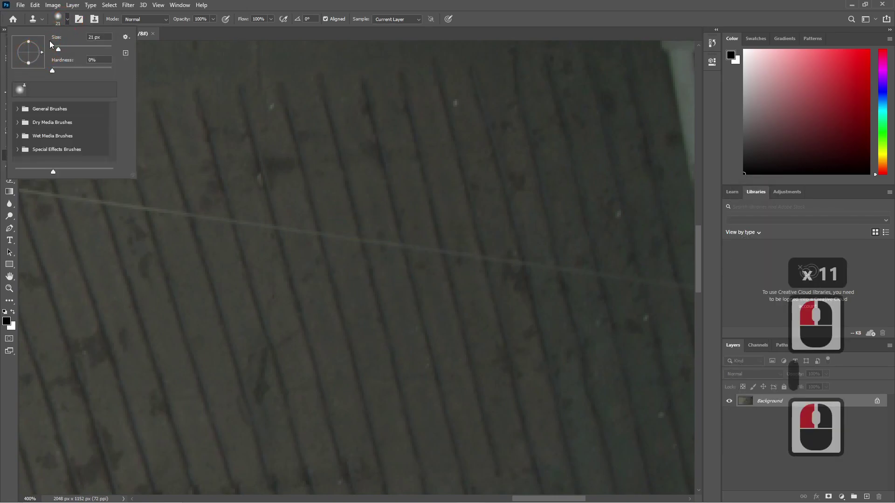
click(69, 24)
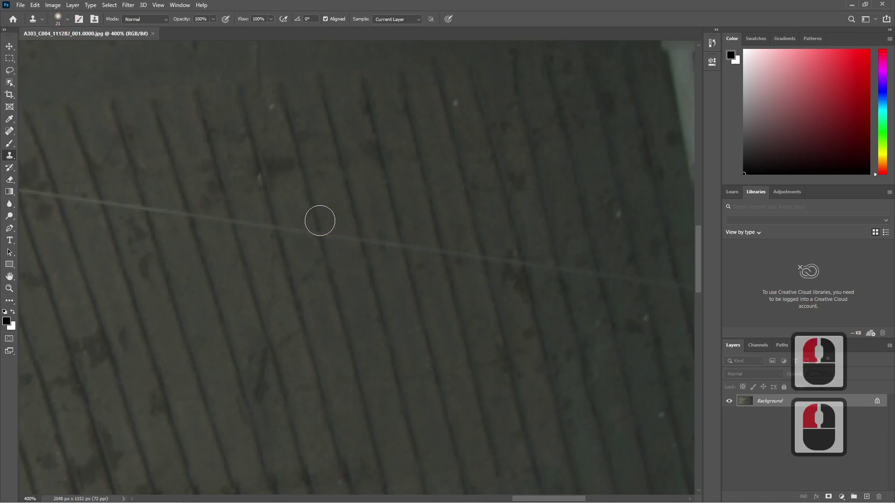
key([)
key([)
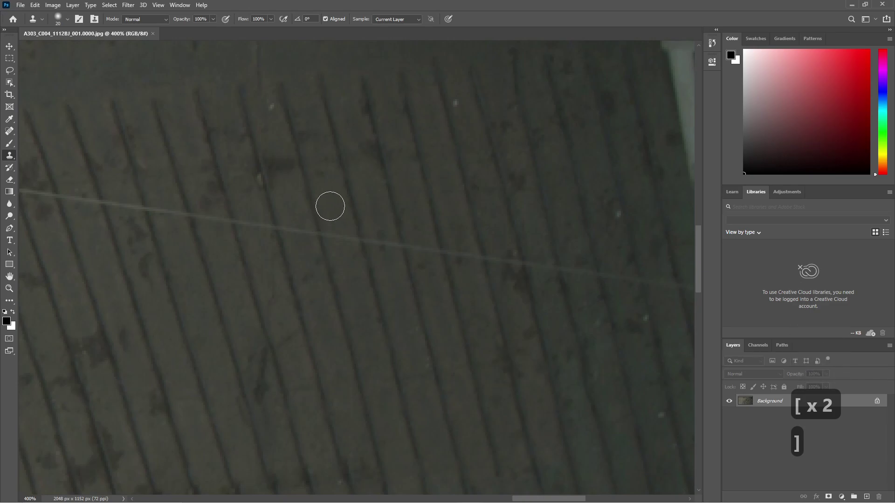
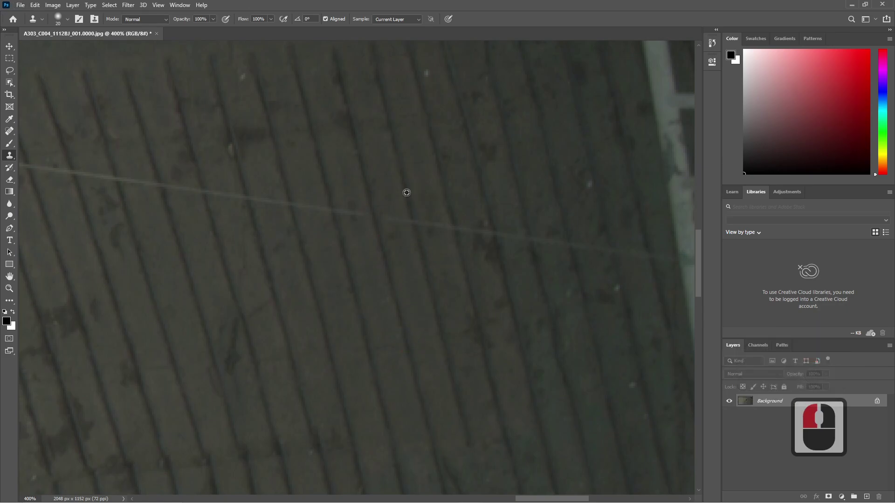
drag(395, 240, 424, 221)
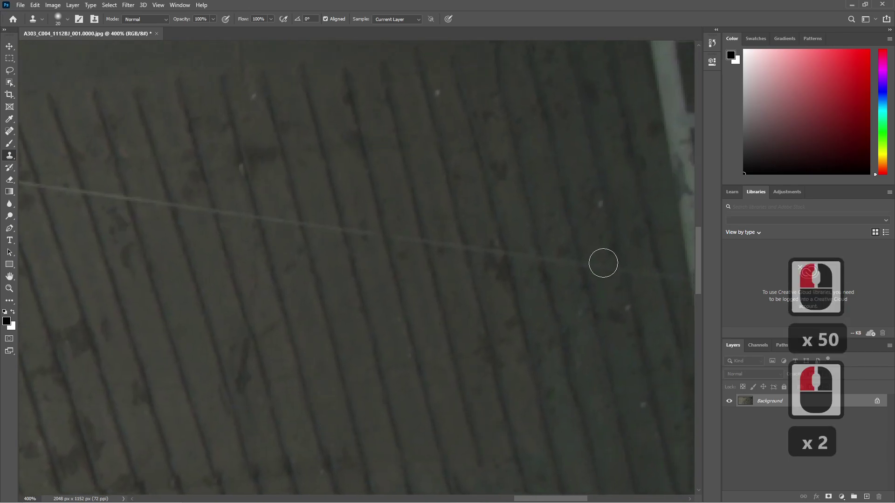
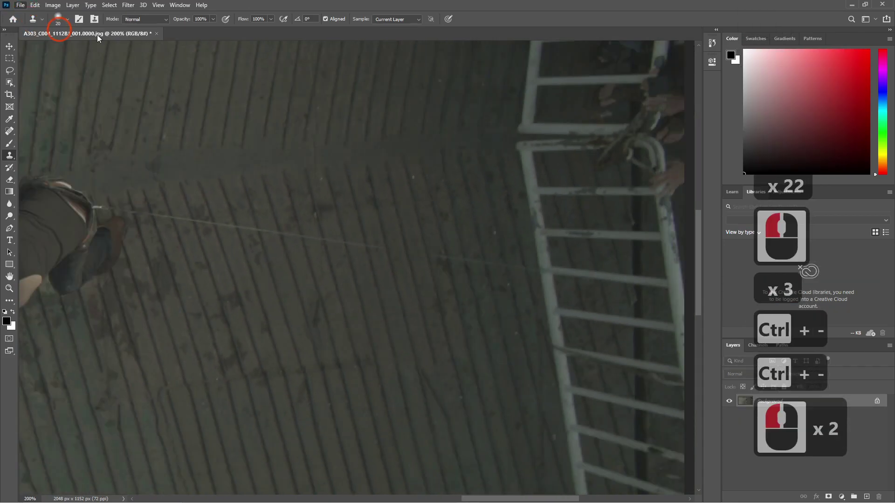
Open the A303_C004_1112BJ_001_clean plate.psd document
click(175, 27)
click(166, 148)
double_click(165, 147)
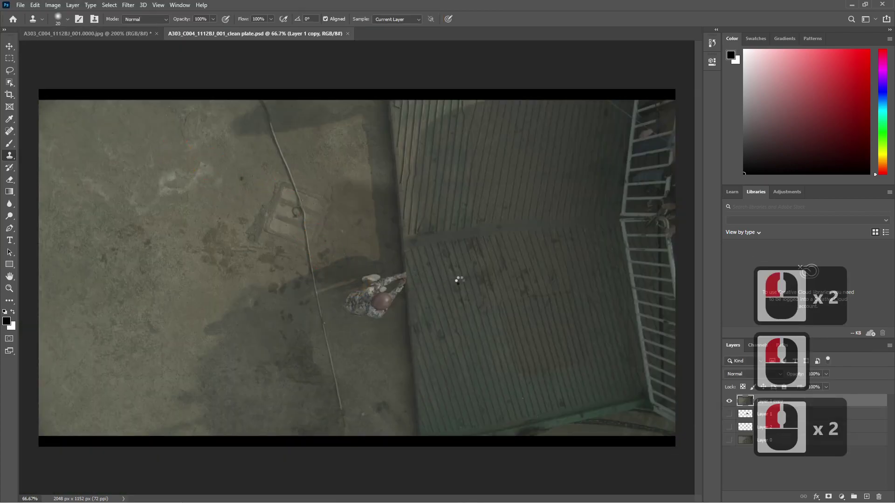
key(ctrl+=)
key(ctrl+=)
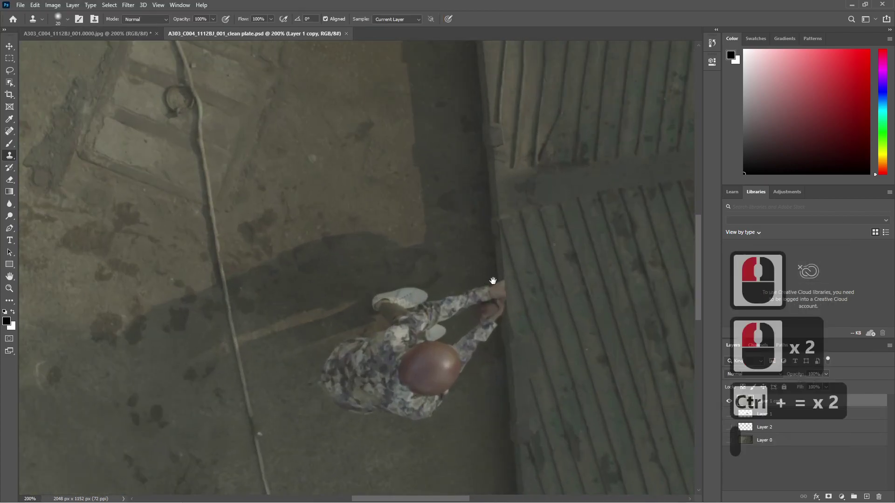
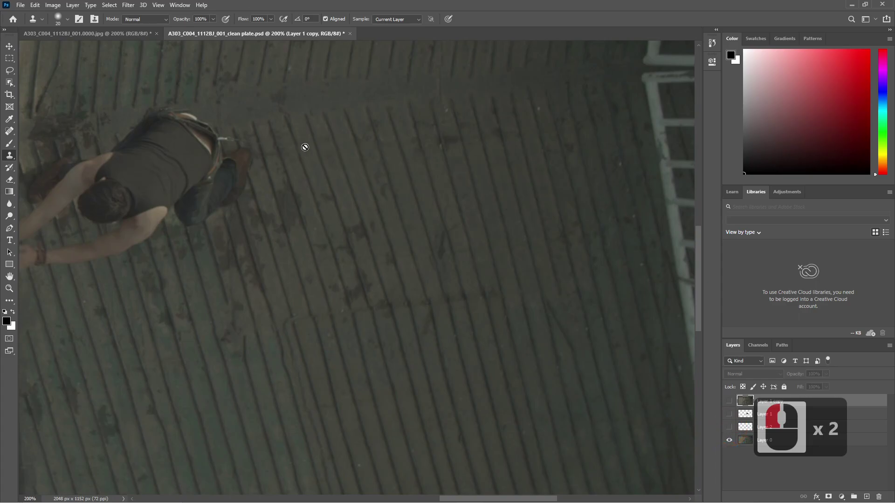
click(383, 250)
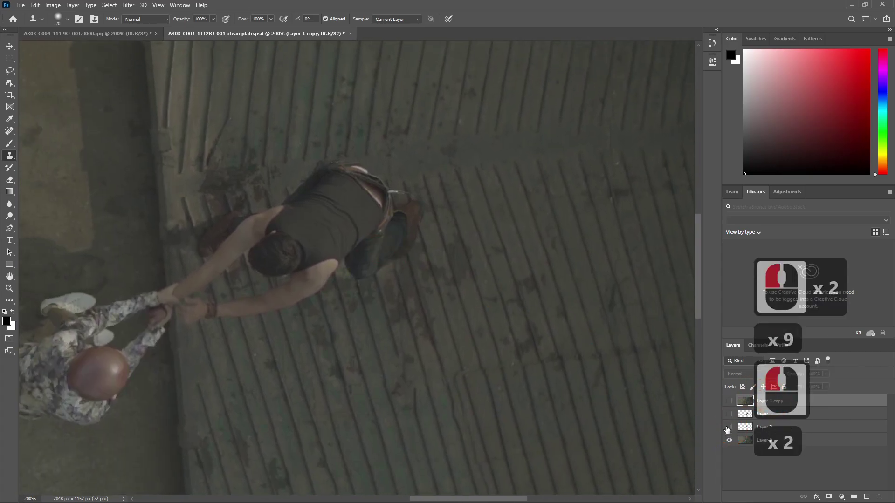
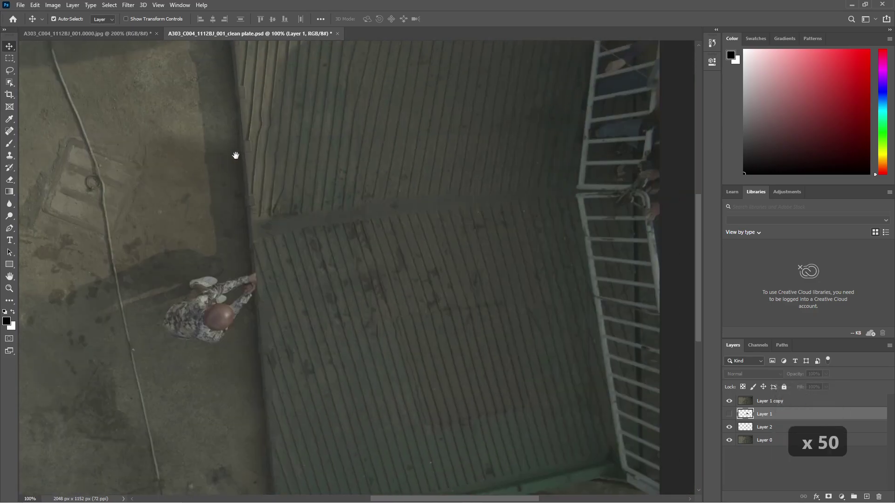
Close the clean plate PSD, answering the save prompt
click(234, 157)
click(341, 36)
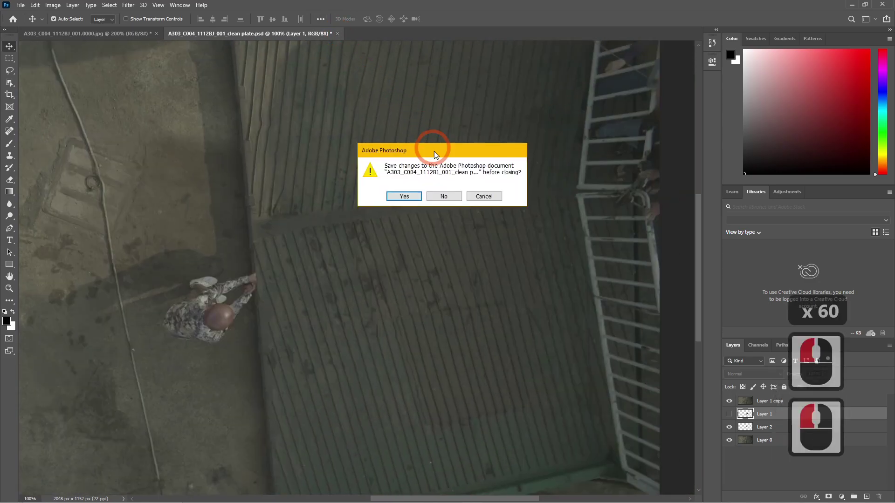
click(457, 198)
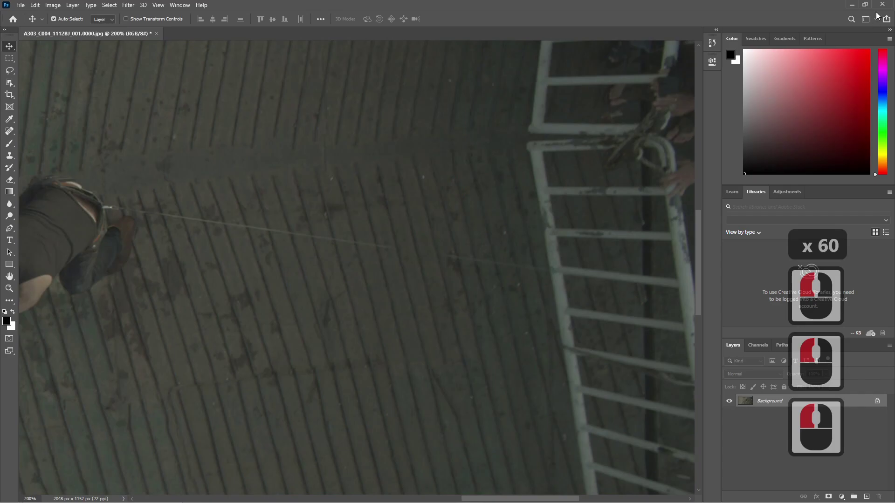
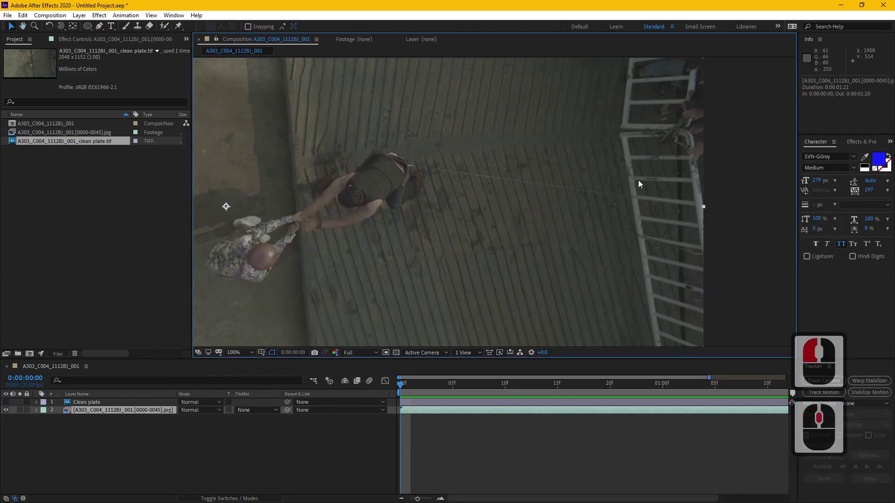
middle_click(425, 214)
middle_click(430, 214)
scroll(up, 3)
middle_click(582, 183)
middle_click(635, 194)
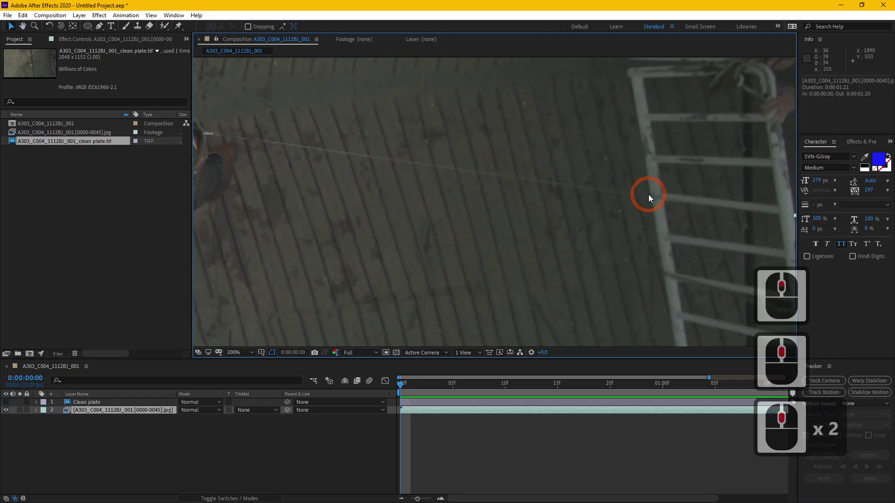
middle_click(638, 216)
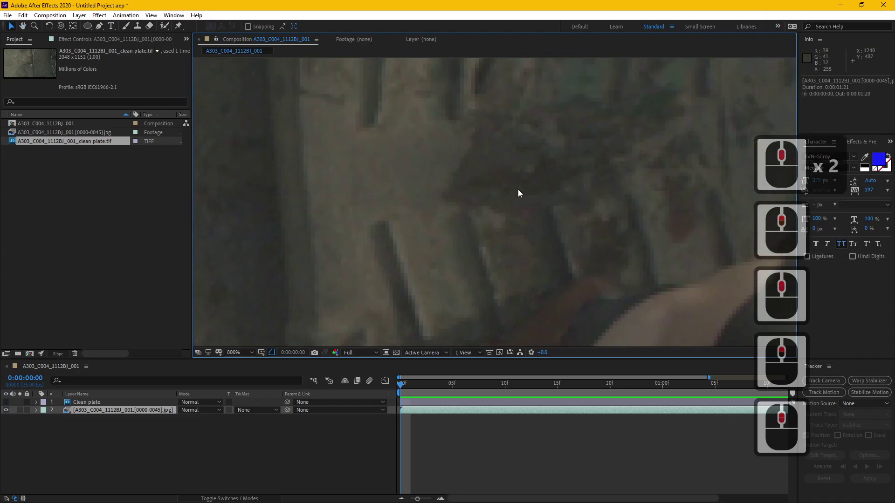
click(859, 412)
Open the footage in the Layer panel and resize both track points' feature and search boxes
click(842, 436)
double_click(873, 436)
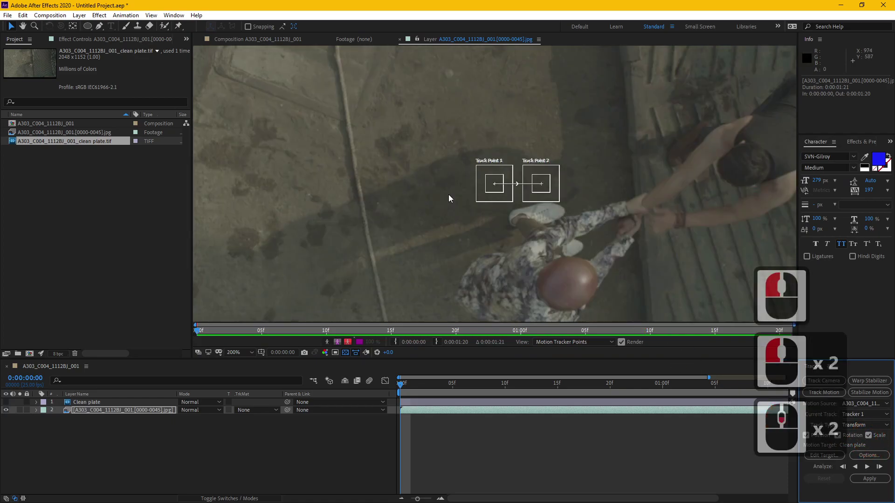
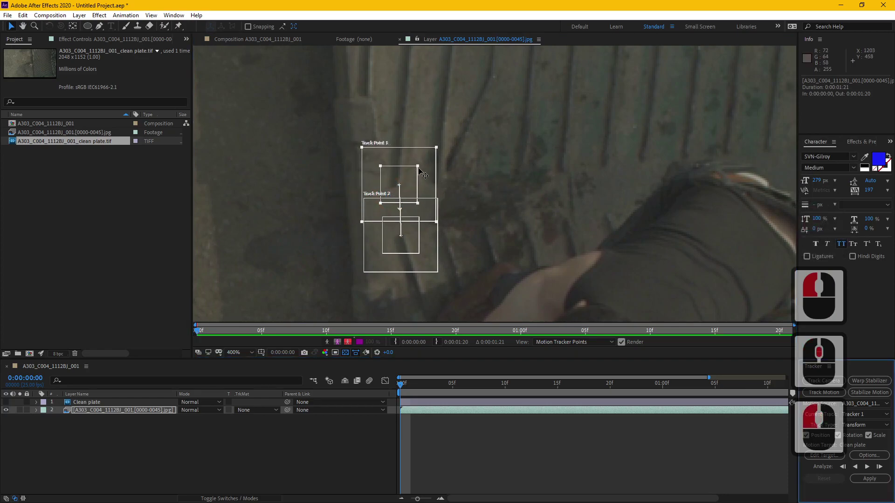
middle_click(422, 166)
click(416, 171)
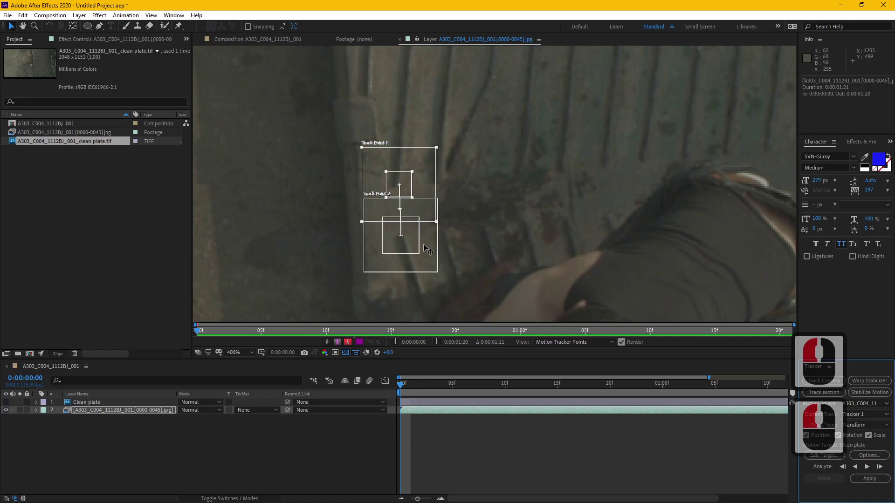
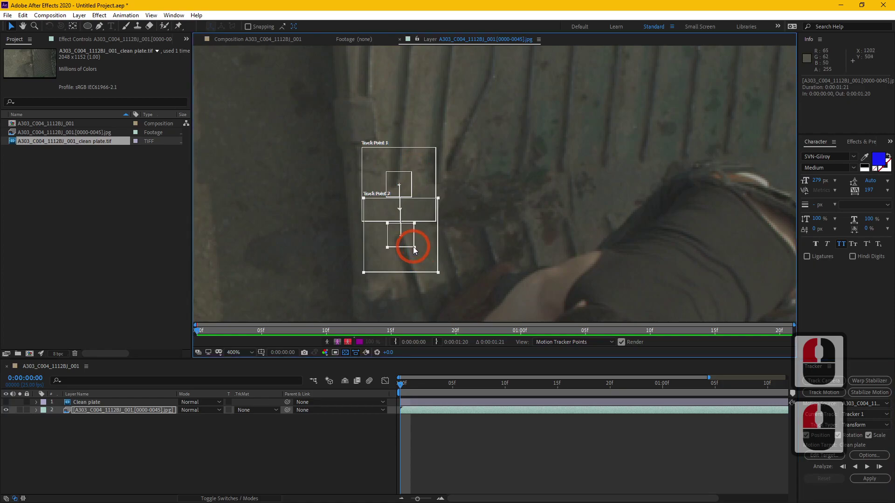
click(417, 247)
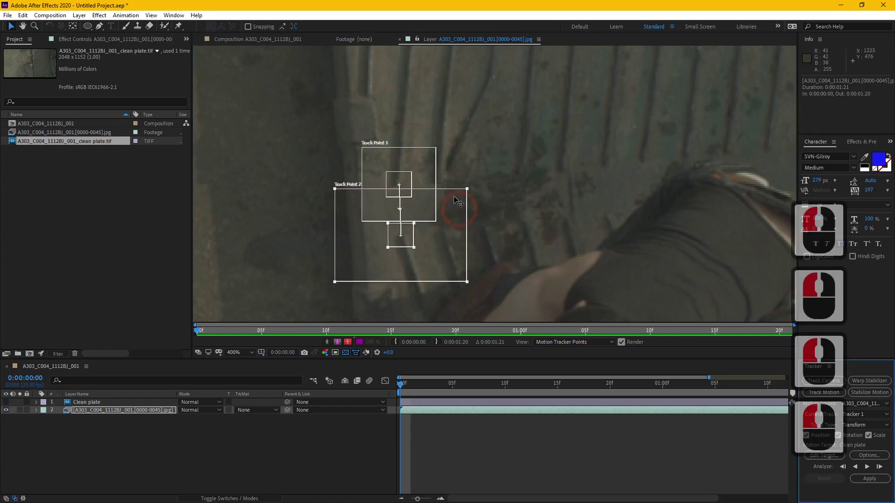
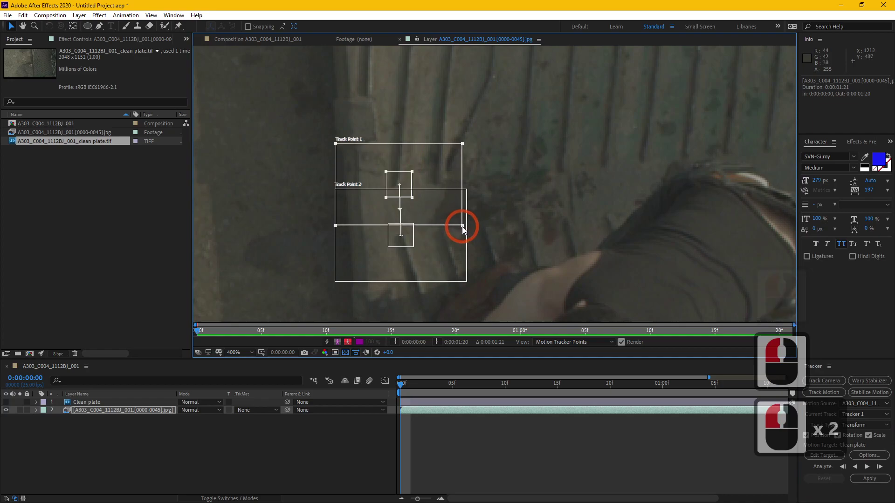
click(468, 230)
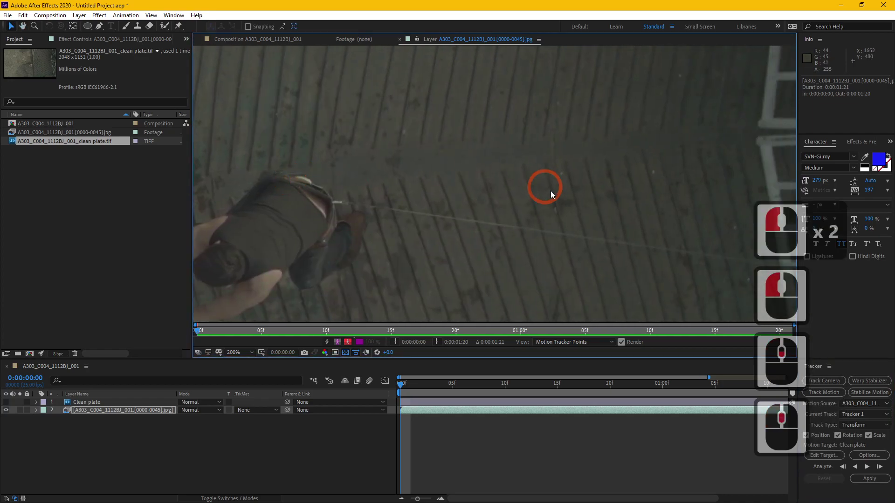
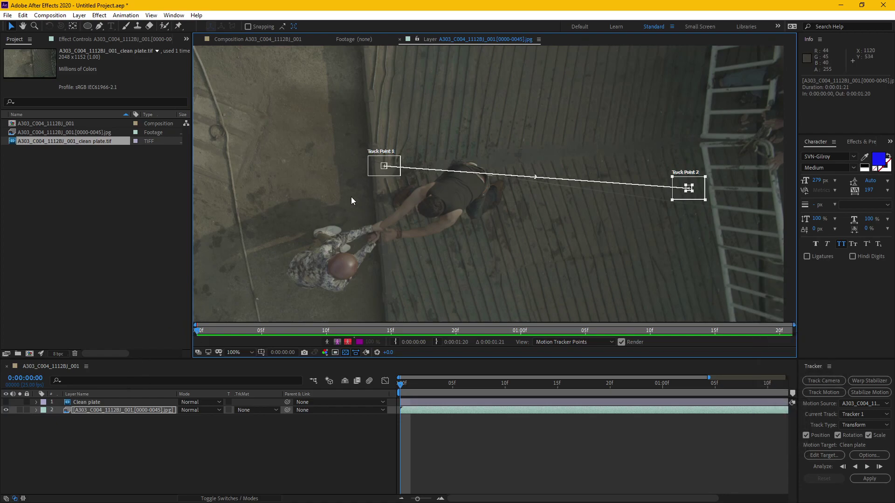
Expand the tracker's track points and analyze forward to track the floor features
click(41, 411)
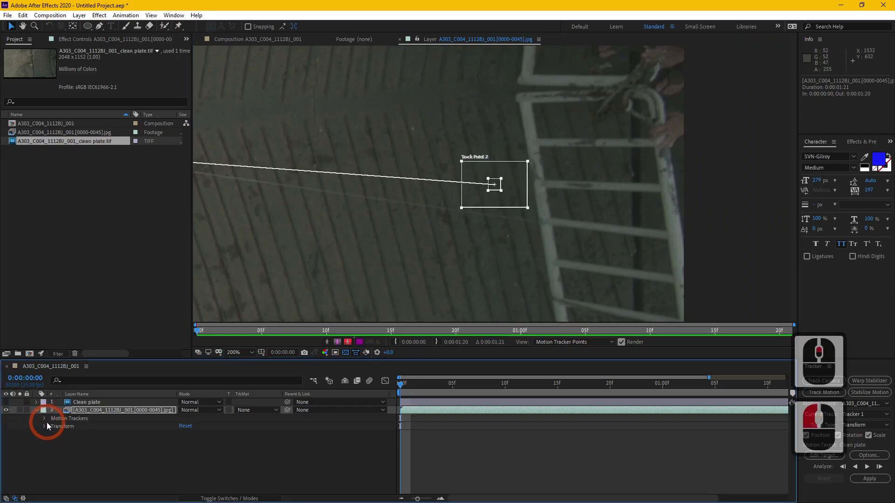
click(46, 422)
double_click(54, 429)
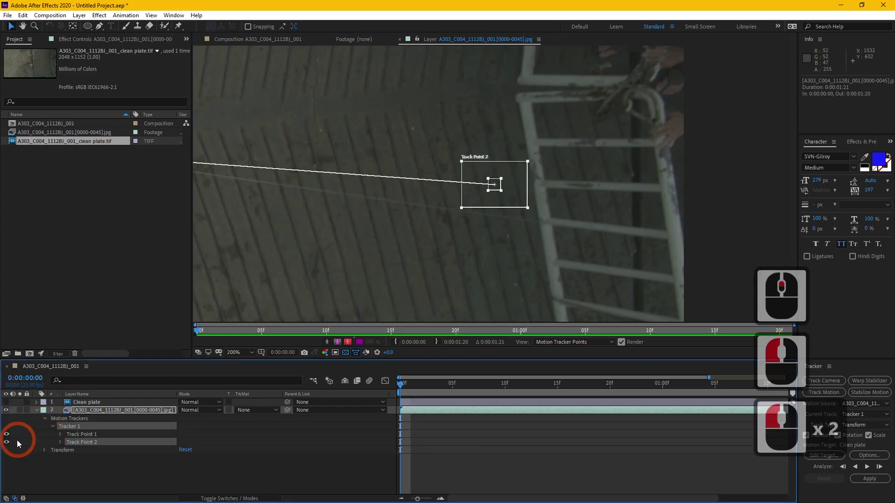
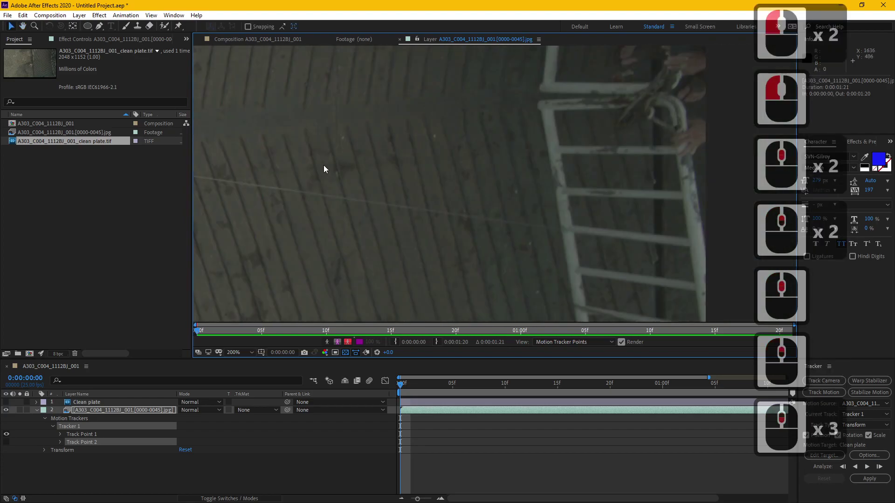
click(100, 439)
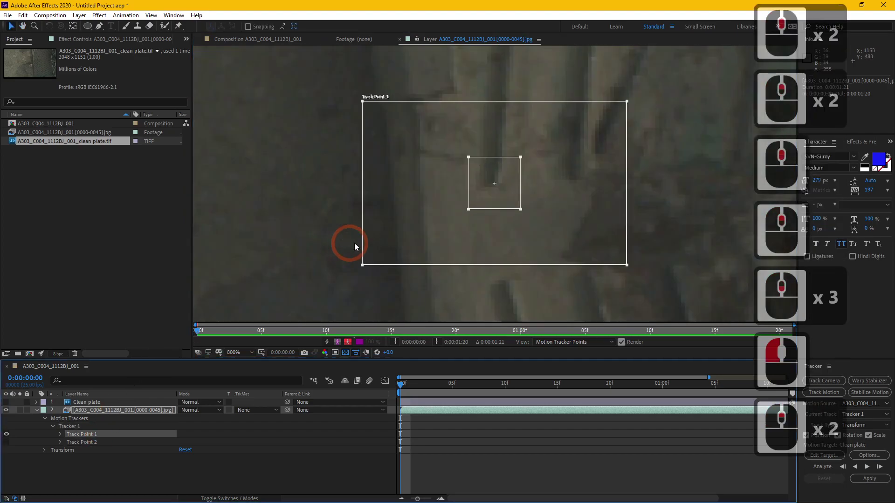
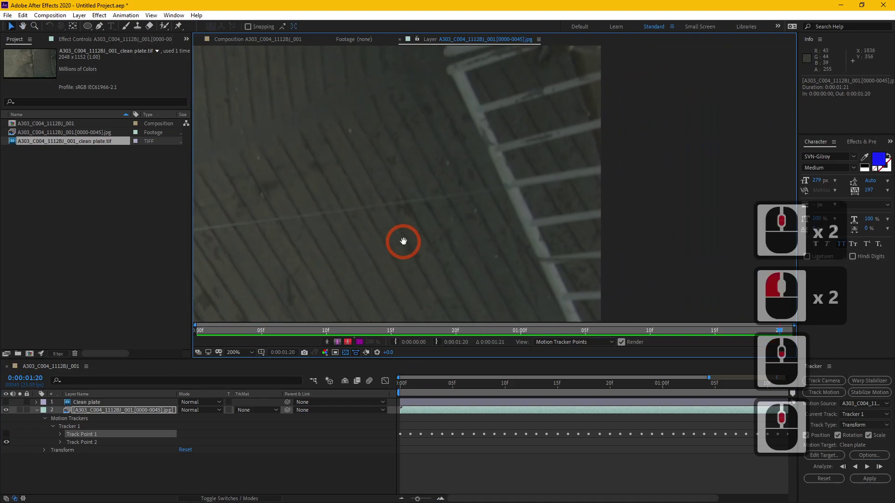
click(349, 398)
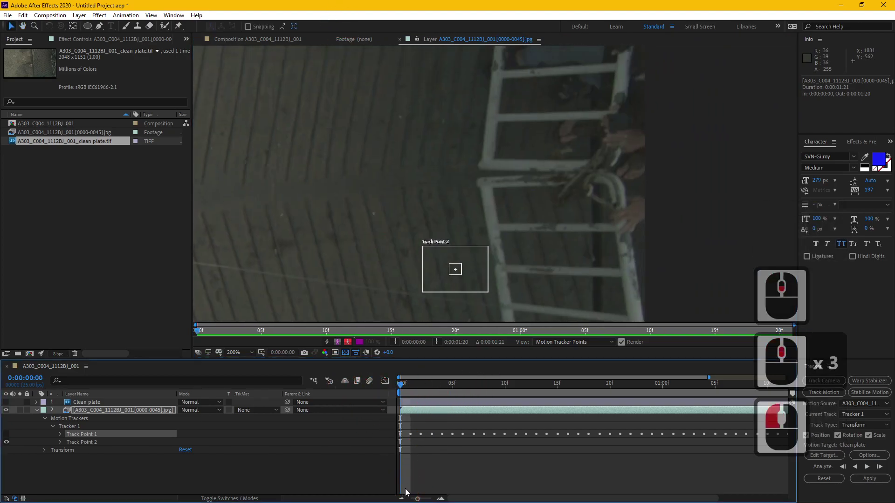
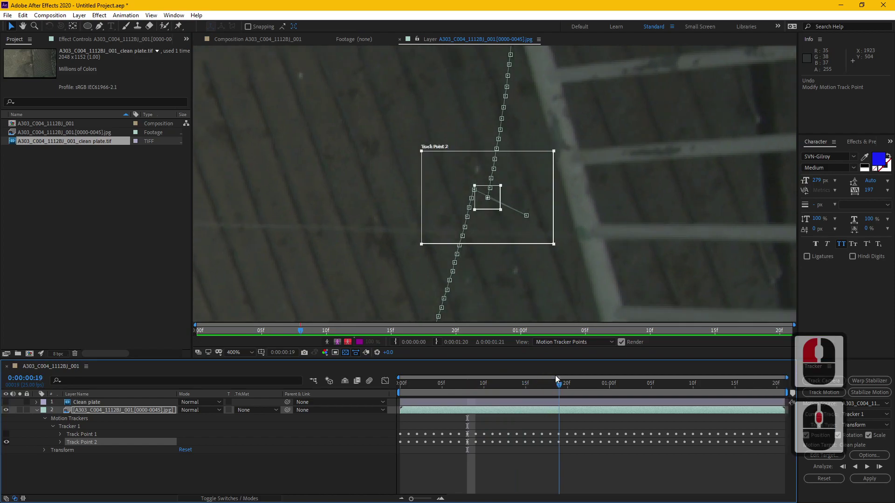
Realign drifting Track Point 2 on its feature at the frames where it slips
middle_click(554, 377)
click(554, 377)
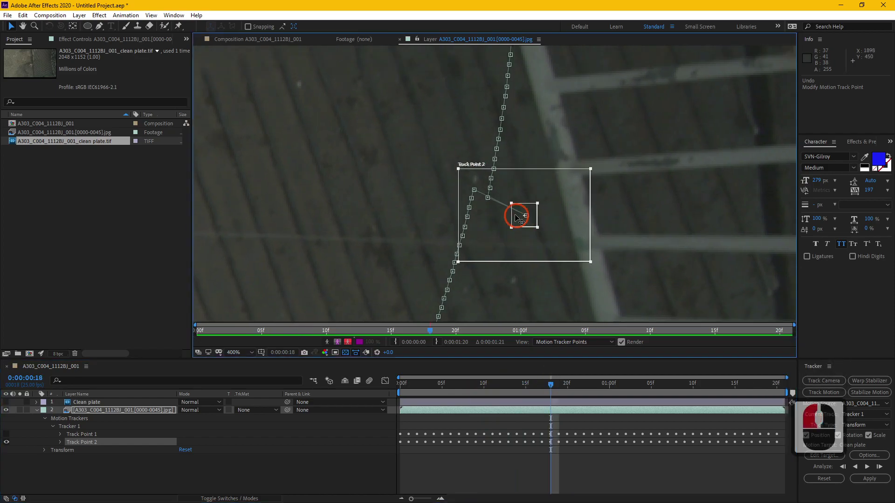
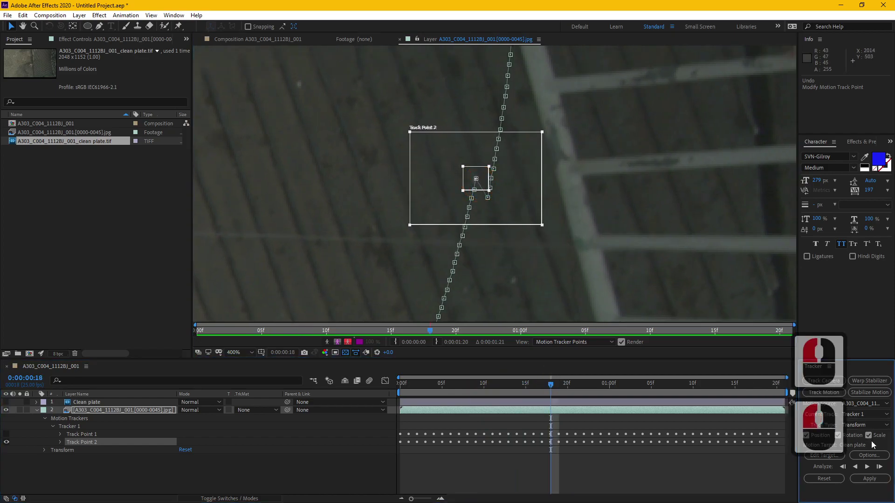
click(869, 468)
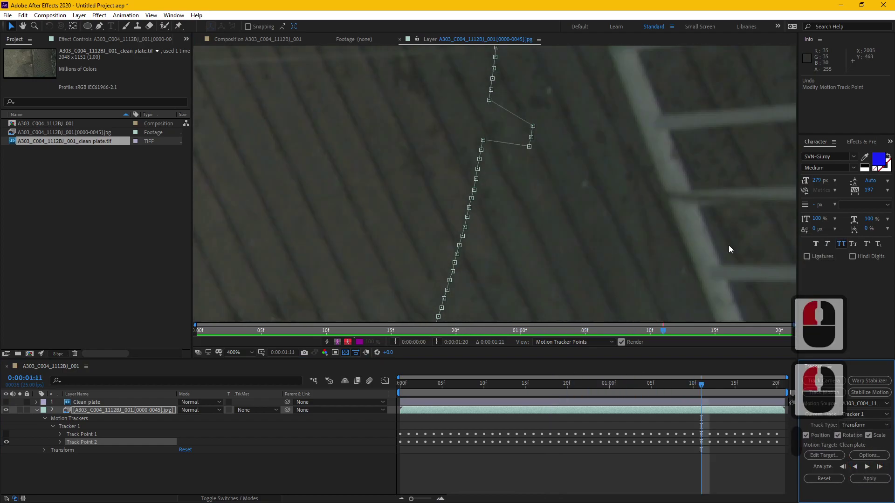
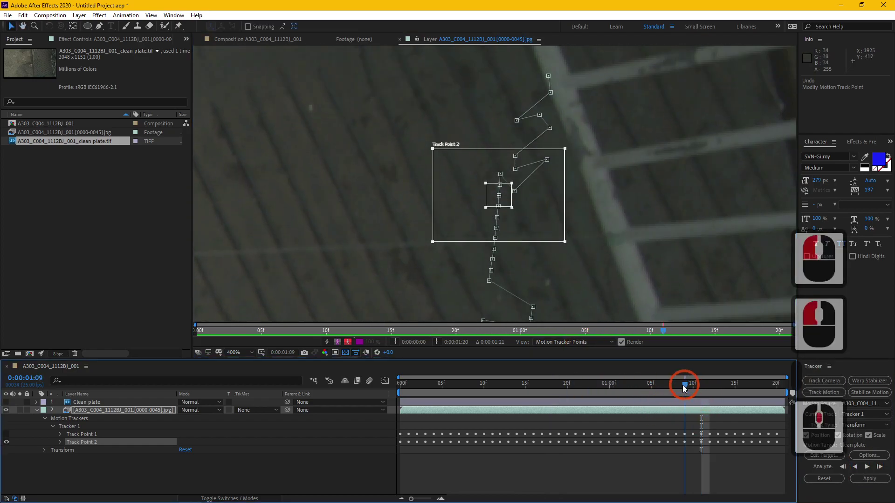
click(620, 389)
middle_click(622, 390)
click(609, 391)
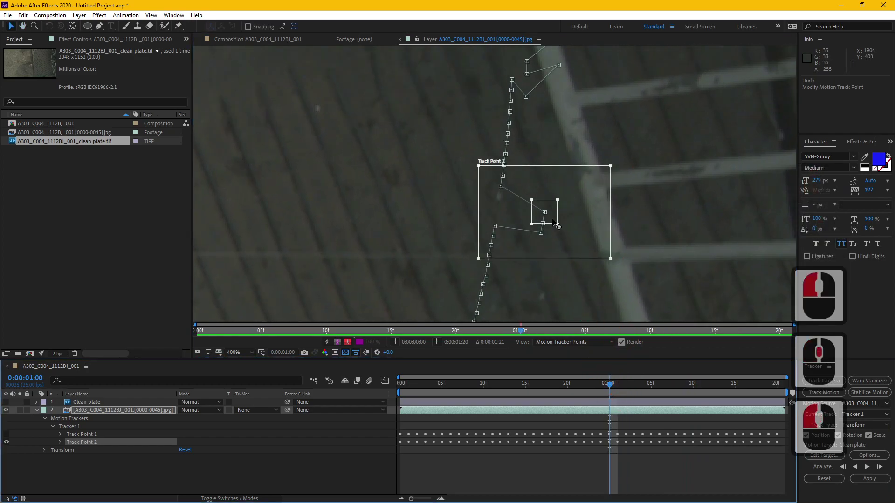
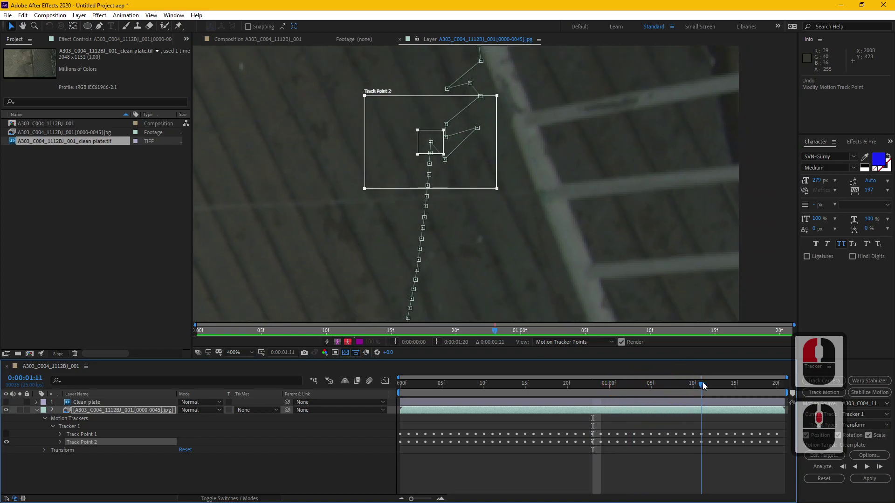
Check the track to the end of the shot and correct Track Point 2 near the last frames
click(699, 378)
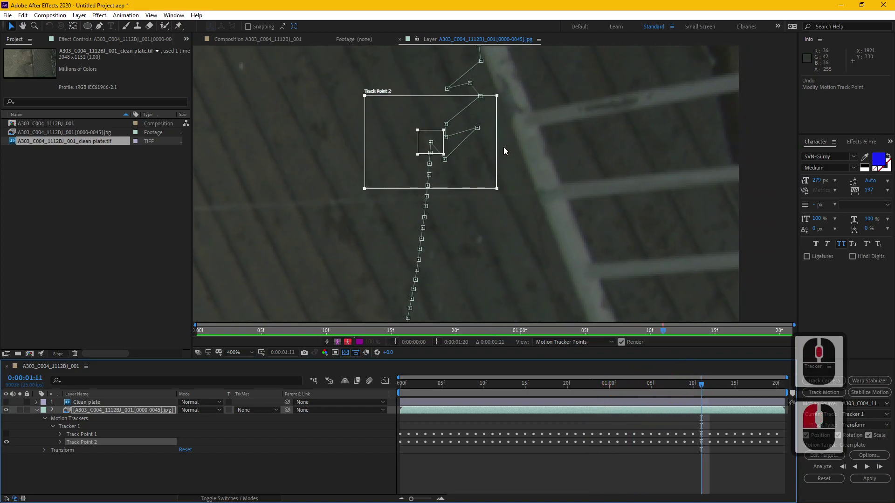
key(Page_Down)
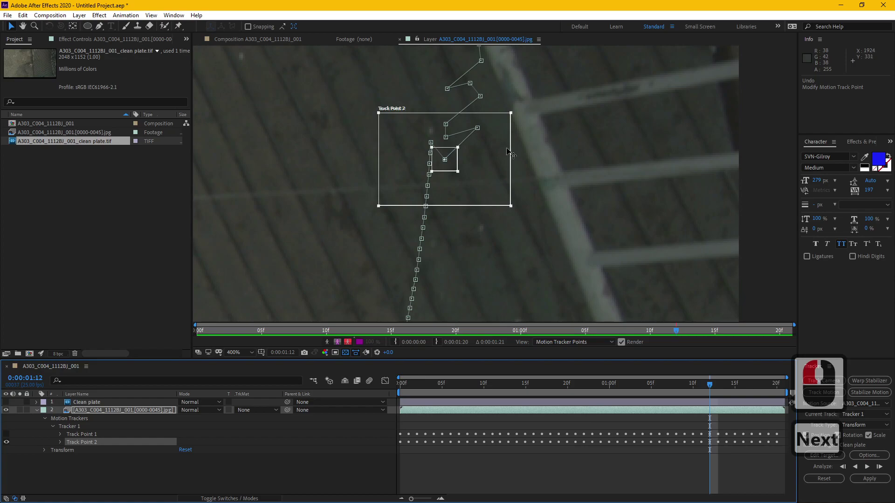
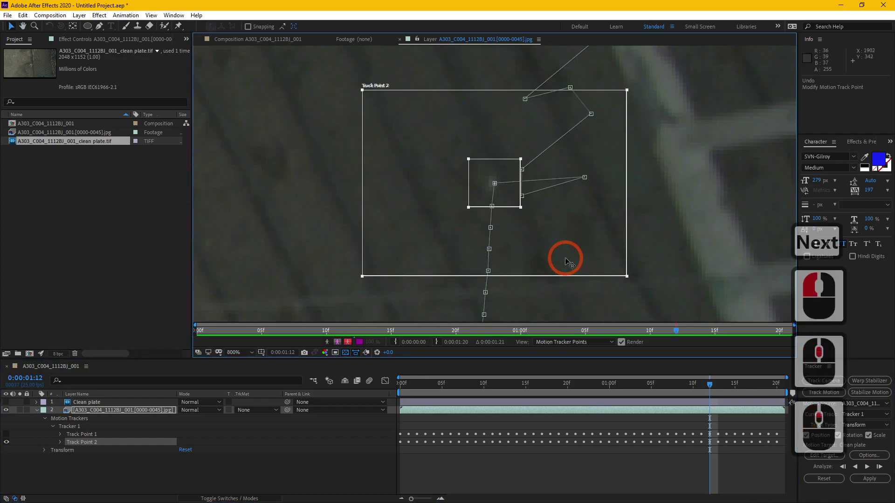
middle_click(872, 469)
click(872, 469)
middle_click(526, 356)
middle_click(615, 257)
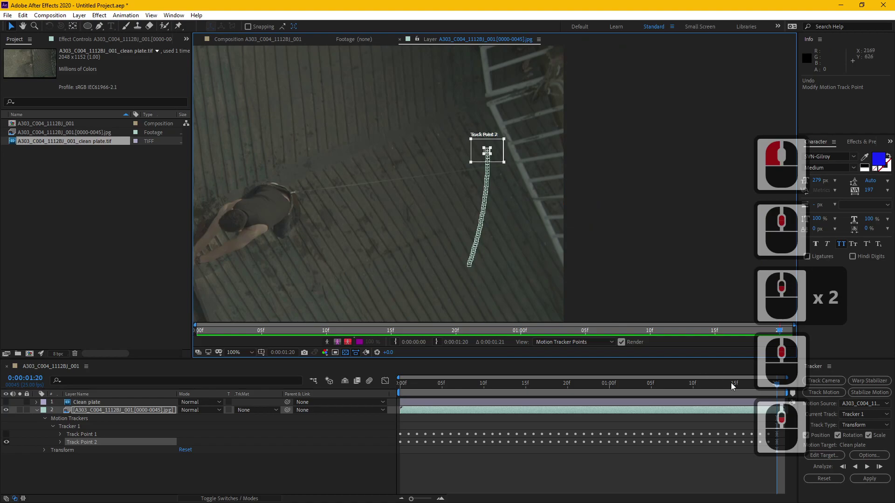
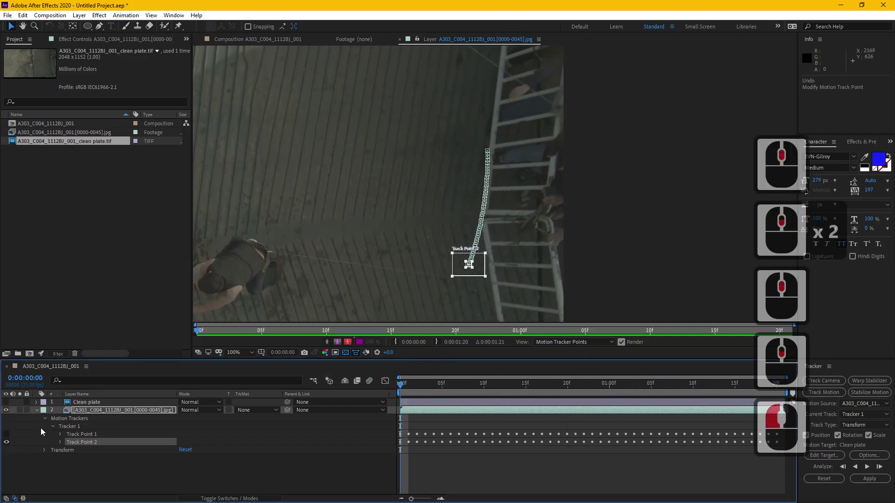
click(11, 432)
middle_click(635, 142)
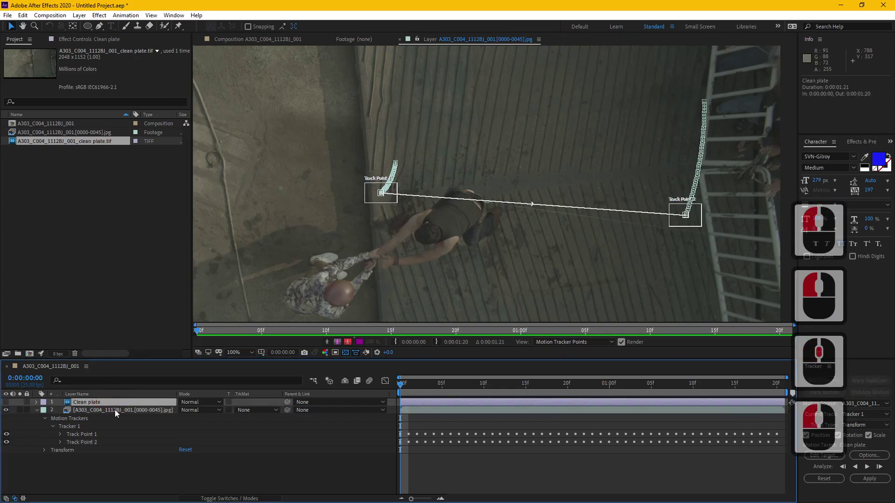
Add a Null Object layer (Null 1) via Layer > New
click(118, 413)
double_click(88, 18)
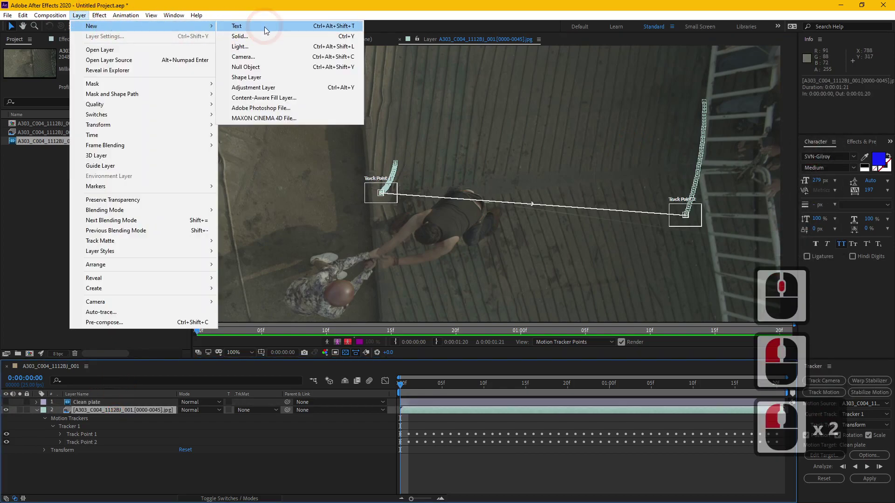
click(266, 65)
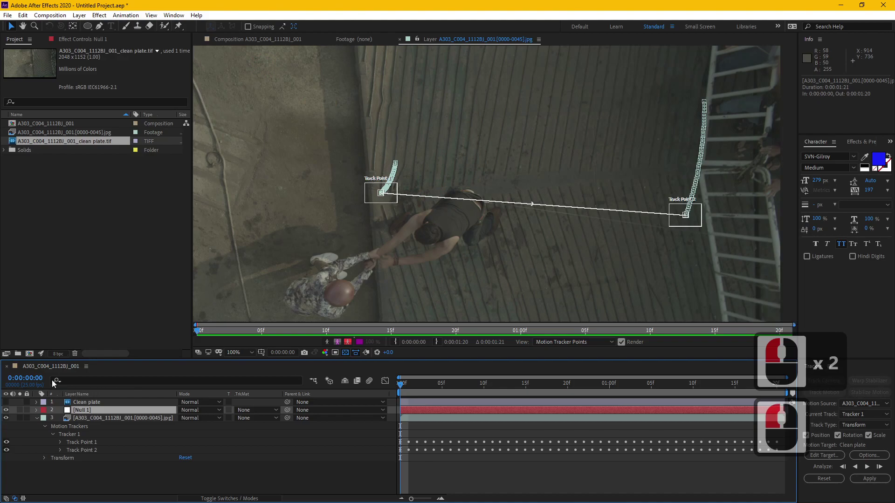
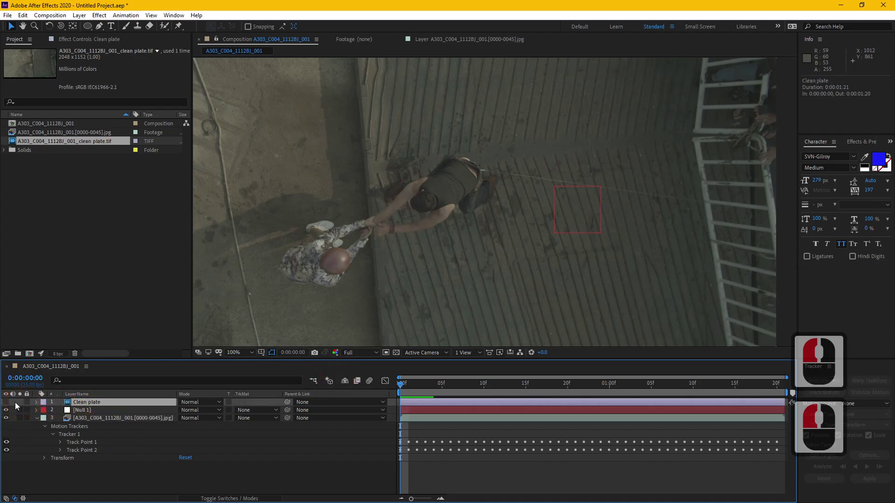
Set the tracker's Edit Target to Null 1 and apply the tracked motion to it
click(10, 402)
double_click(10, 402)
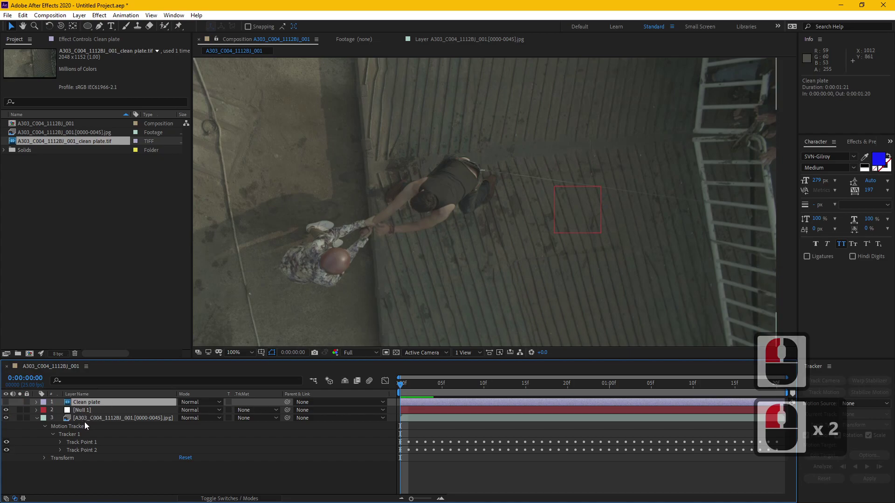
click(89, 422)
click(450, 32)
double_click(450, 36)
click(837, 455)
click(463, 243)
double_click(461, 264)
double_click(477, 290)
click(867, 476)
double_click(445, 271)
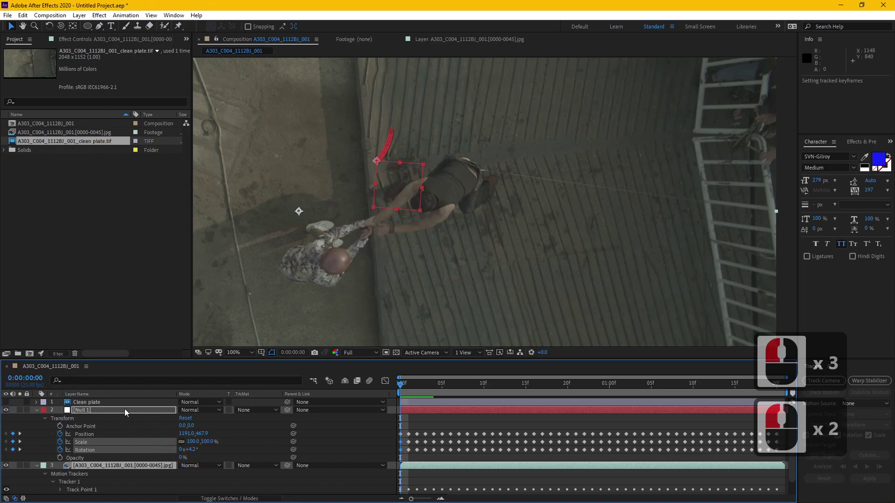
Check Null 1's motion, then parent the Clean plate layer to Null 1
click(130, 409)
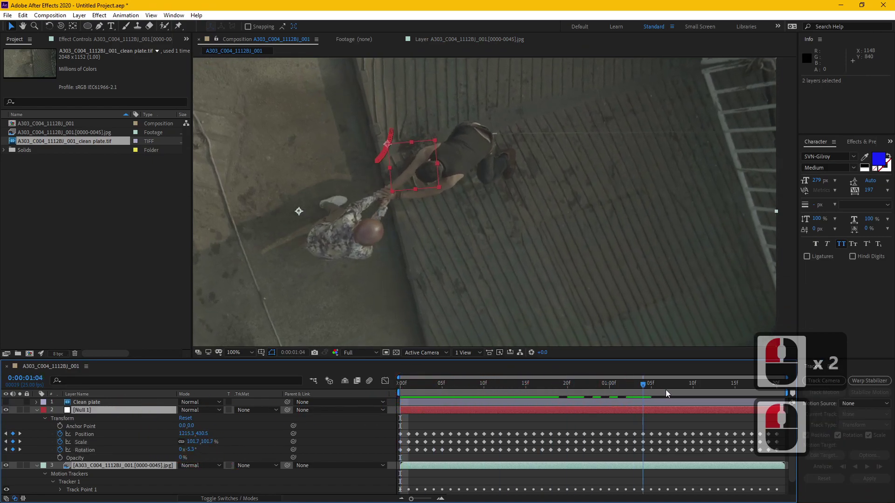
click(315, 397)
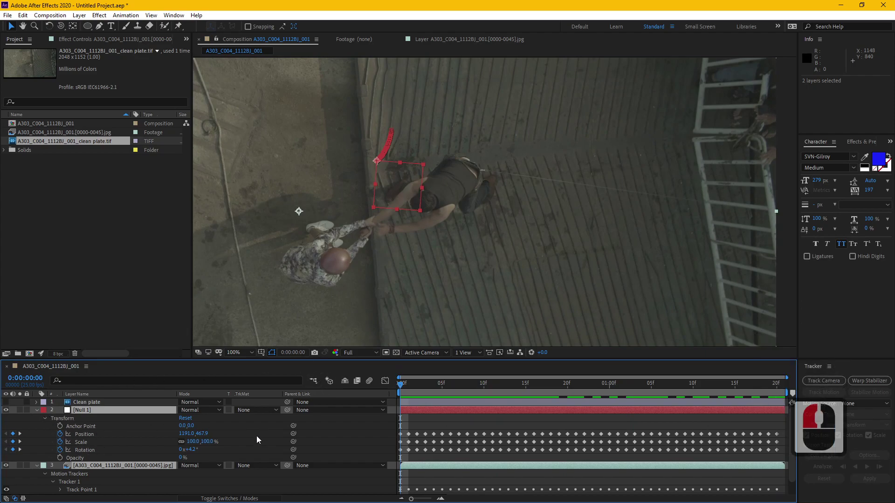
click(260, 437)
double_click(117, 401)
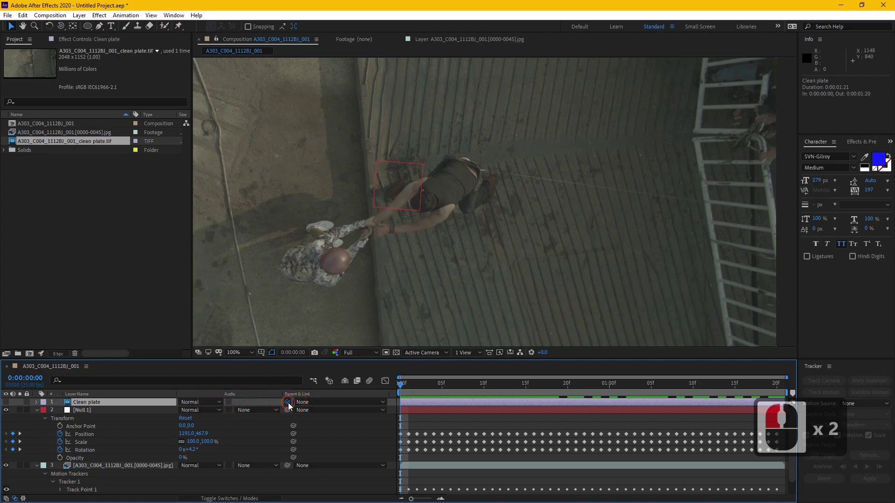
click(90, 410)
double_click(93, 410)
click(10, 404)
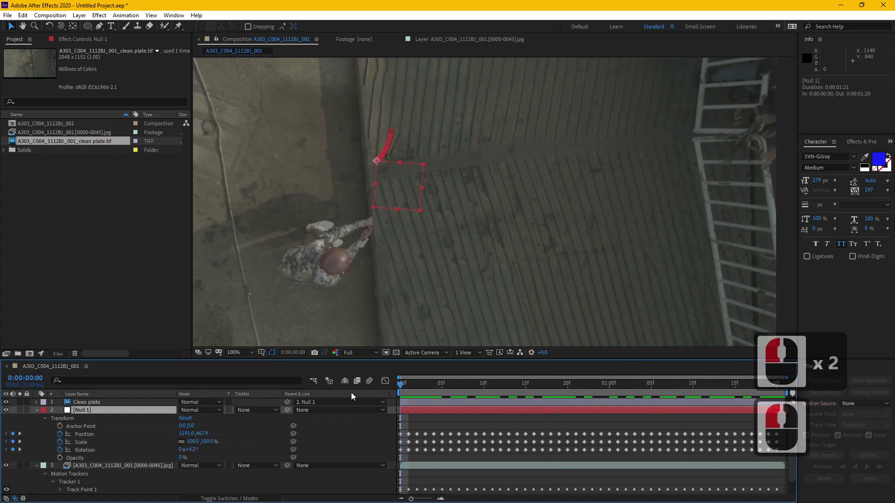
Scrub the shot to confirm the patch moves with the floor, returning to frame 0
drag(729, 392, 592, 399)
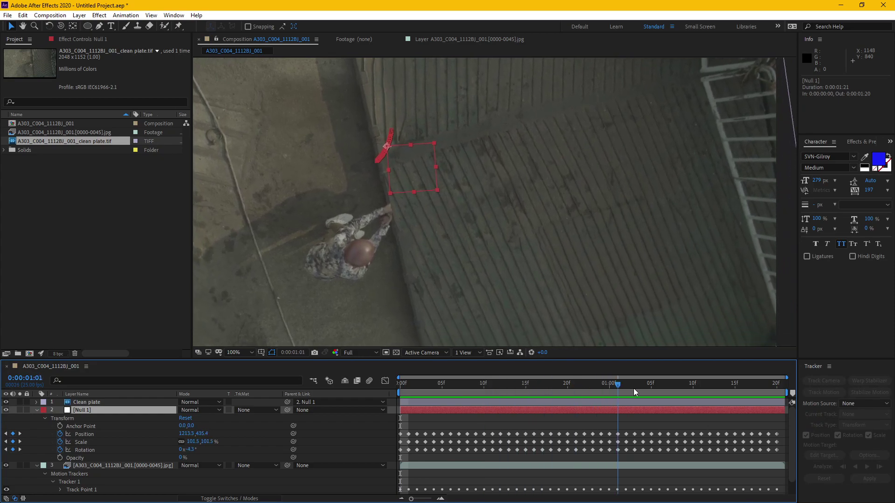
click(857, 372)
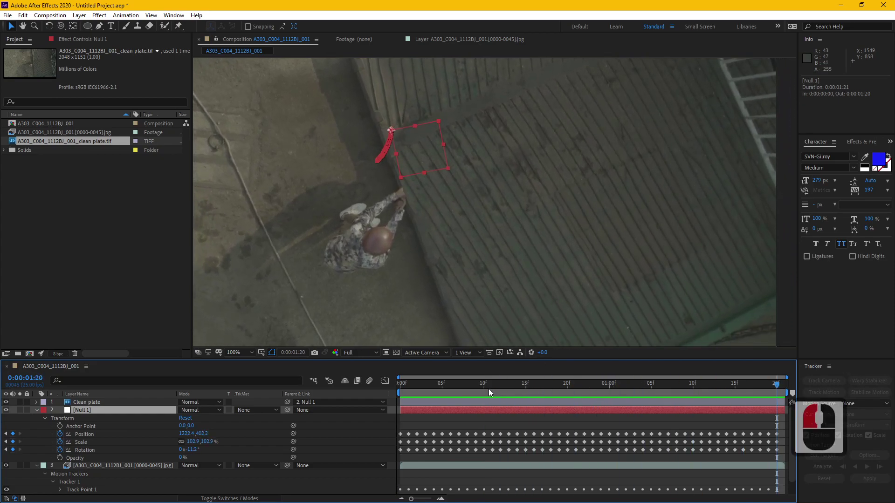
click(242, 388)
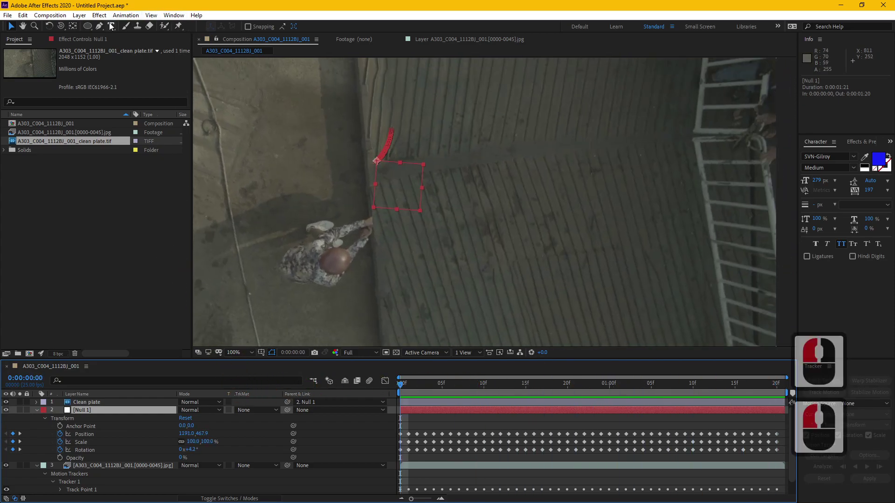
Draw a pen mask around the floorboard area beside the performer on the Clean plate layer
click(103, 30)
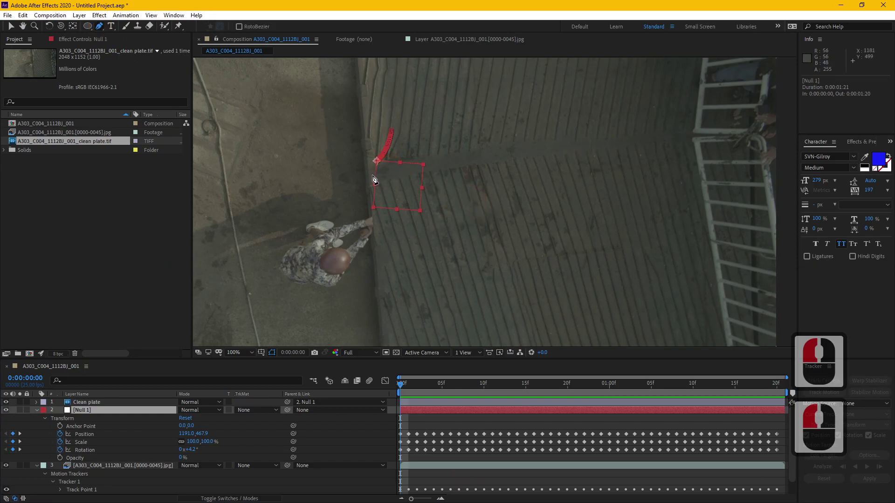
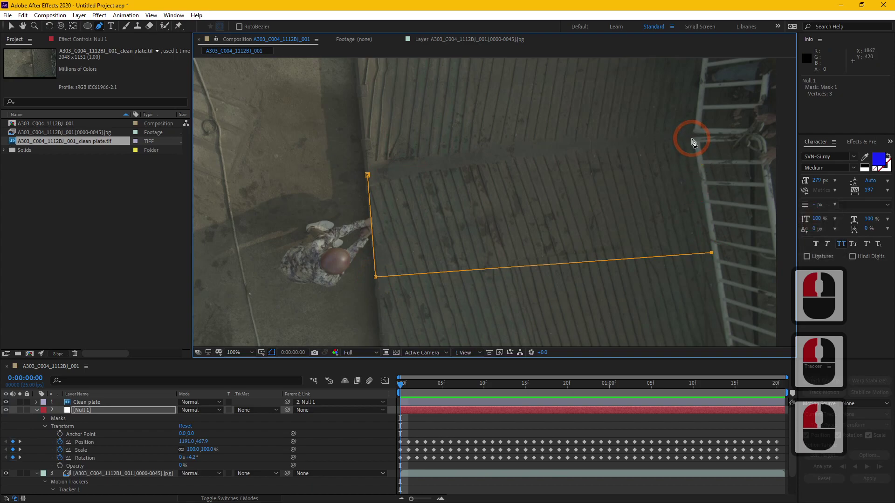
click(697, 143)
click(373, 178)
click(438, 421)
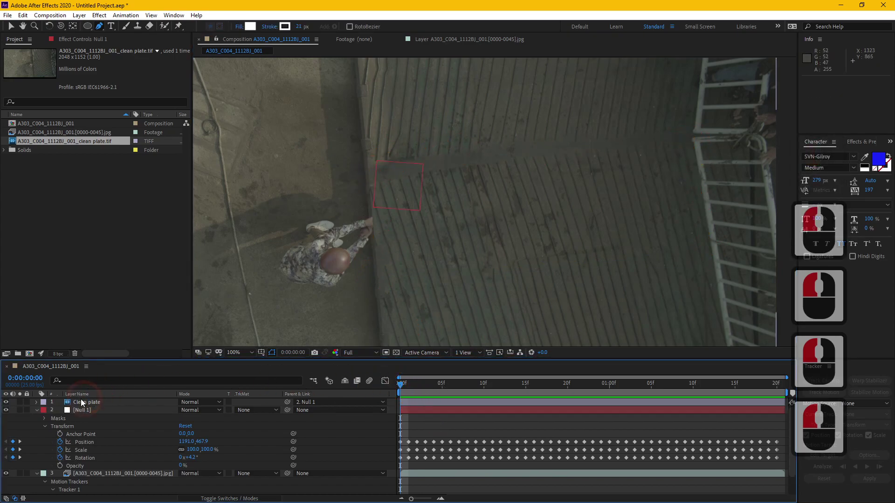
Reveal the Clean plate layer's masks, delete the unwanted one and return to the Selection tool
click(78, 406)
click(106, 411)
key(m)
click(93, 419)
key(Delete)
click(108, 404)
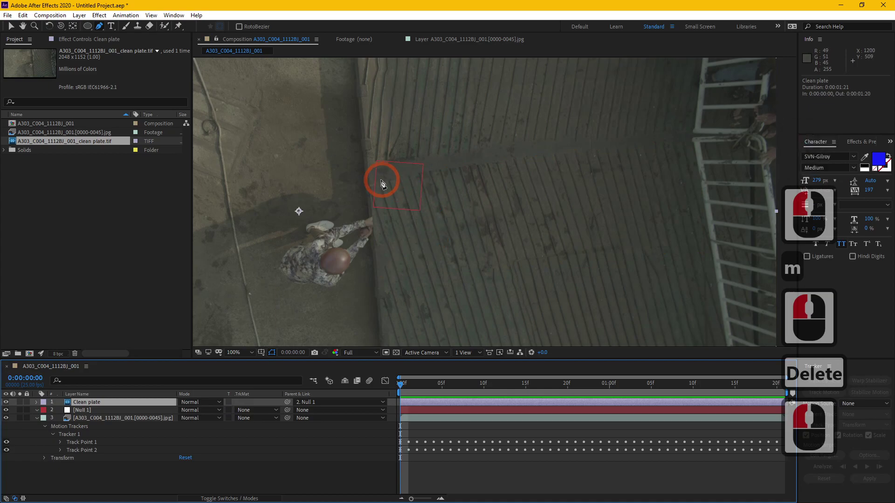
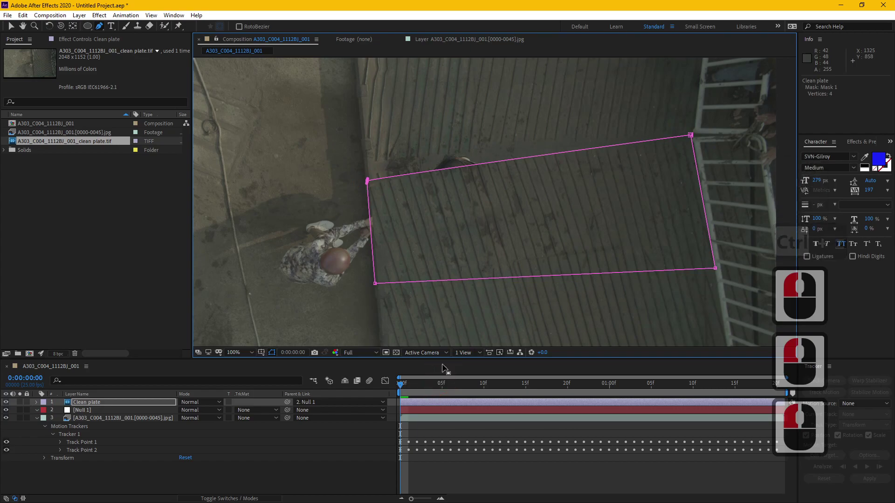
key(v)
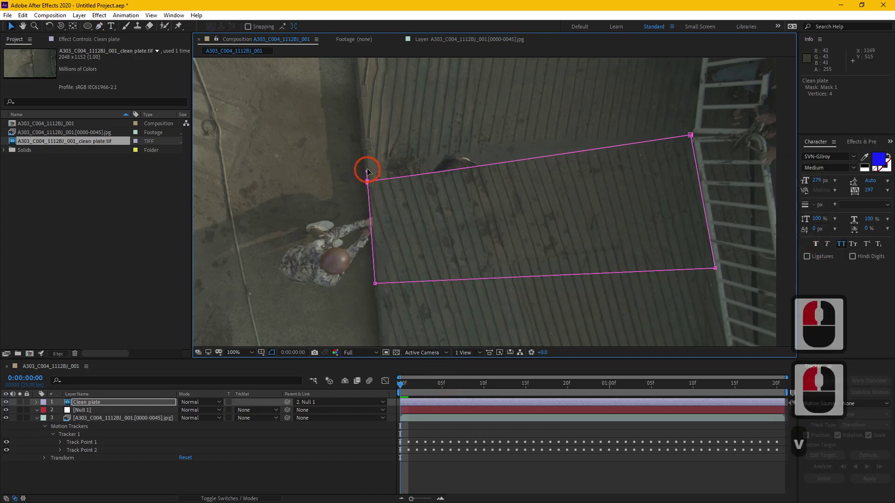
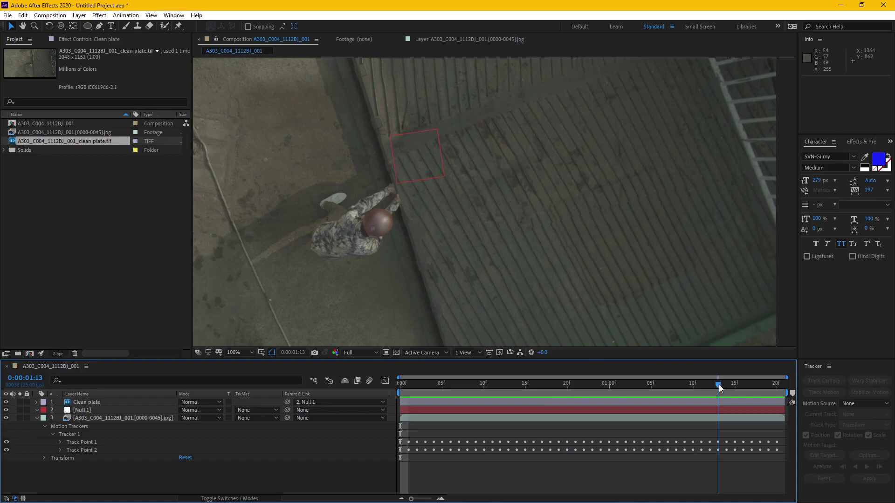
Select the Clean plate layer, refine its mask corners around the performer and return to frame 0
click(440, 407)
click(12, 403)
double_click(82, 408)
double_click(91, 402)
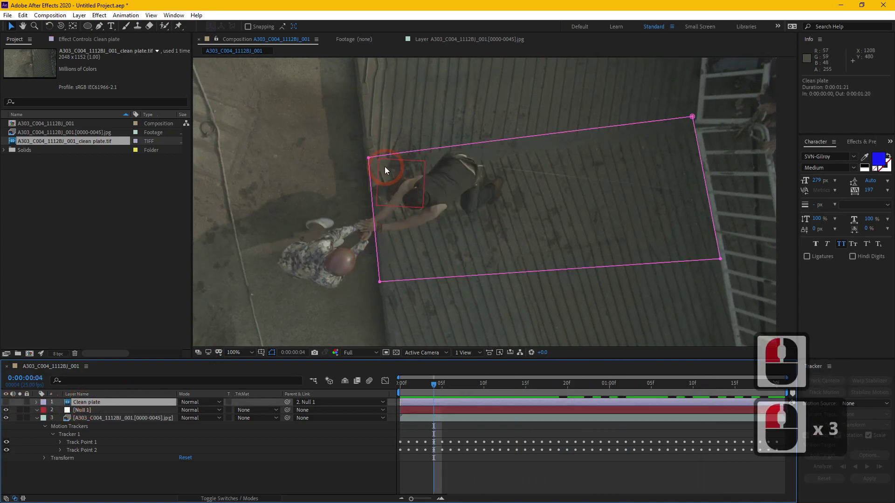
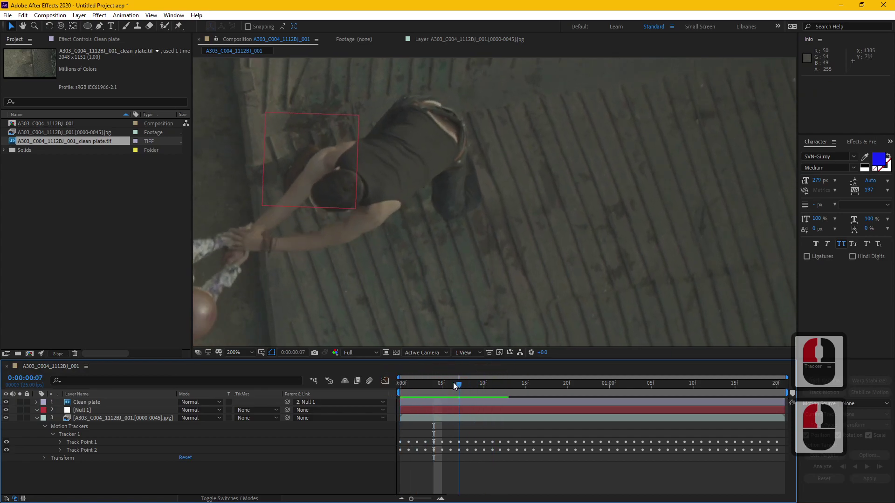
click(367, 384)
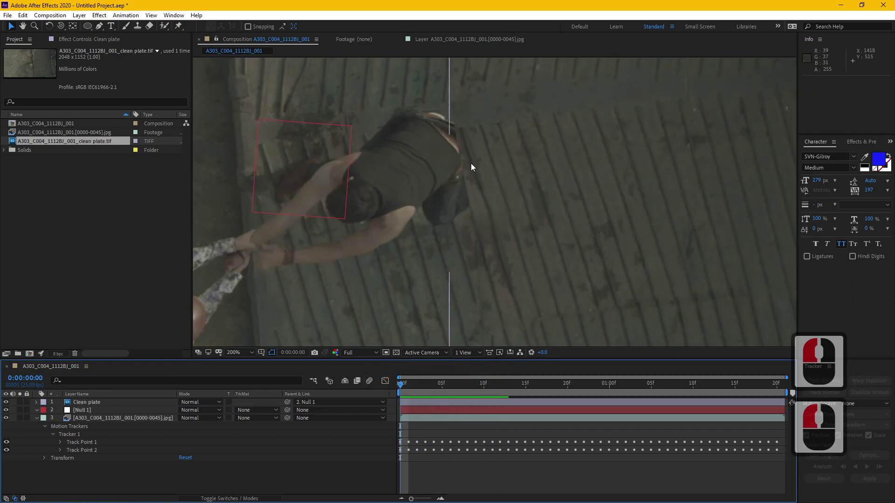
Duplicate the footage layer masked around the figure and rename it Foot
middle_click(442, 152)
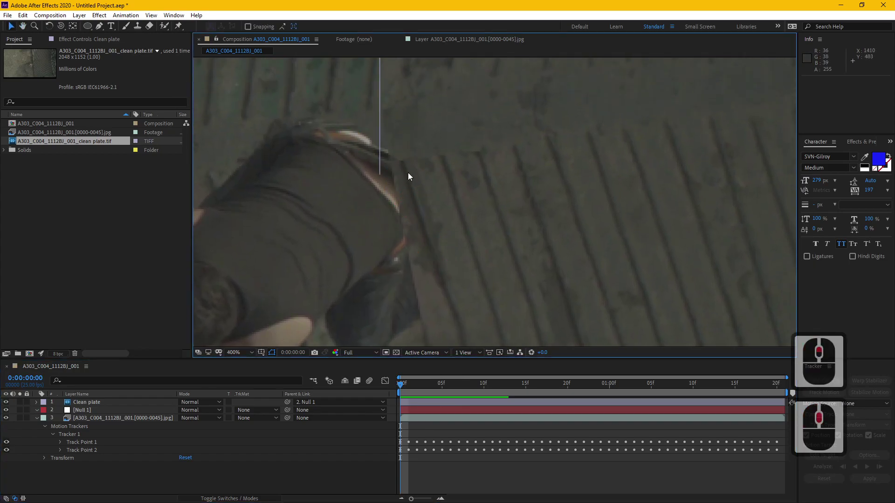
click(114, 421)
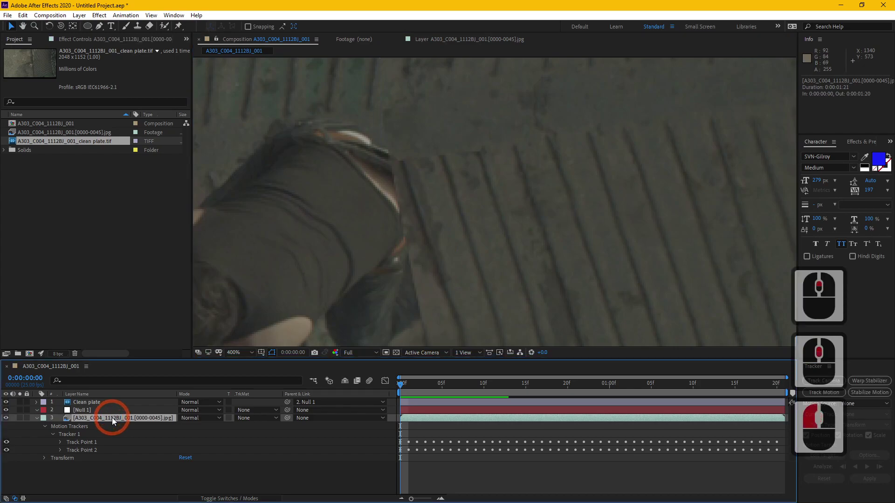
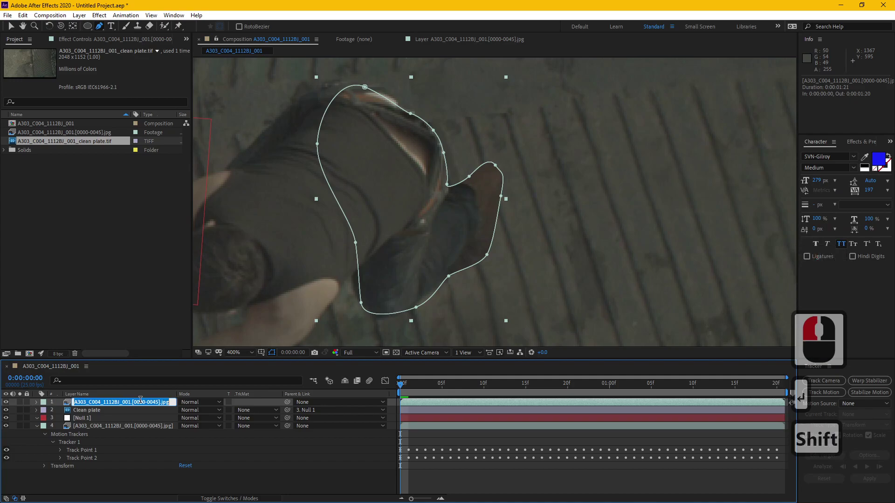
text(foot)
key(Return)
click(92, 424)
middle_click(601, 255)
middle_click(563, 271)
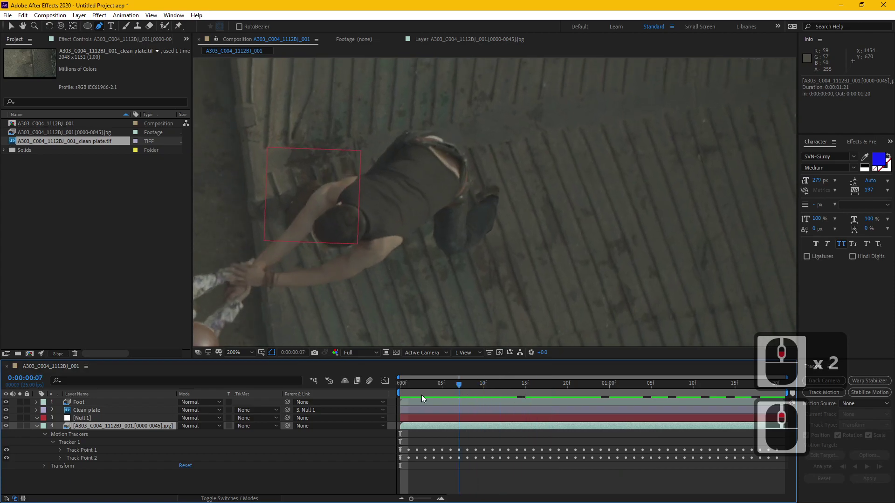
View the comp at 100% and scrub through the tracked shot with both patches visible
click(277, 390)
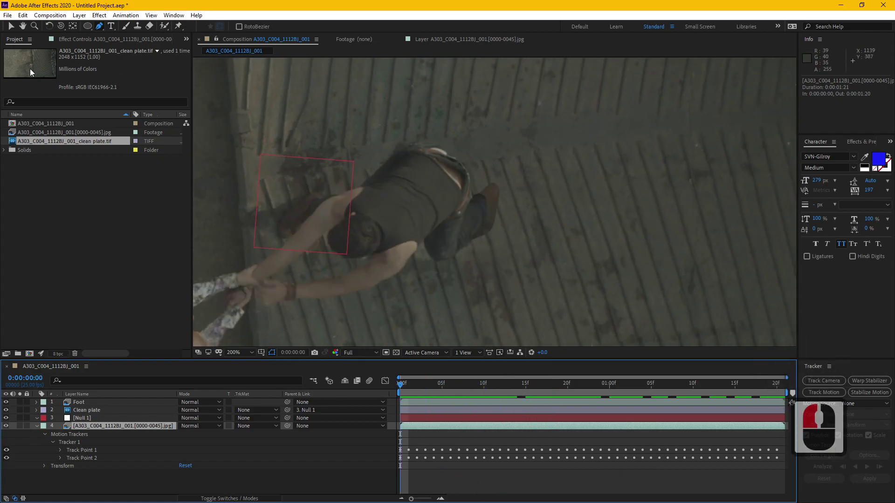
click(12, 25)
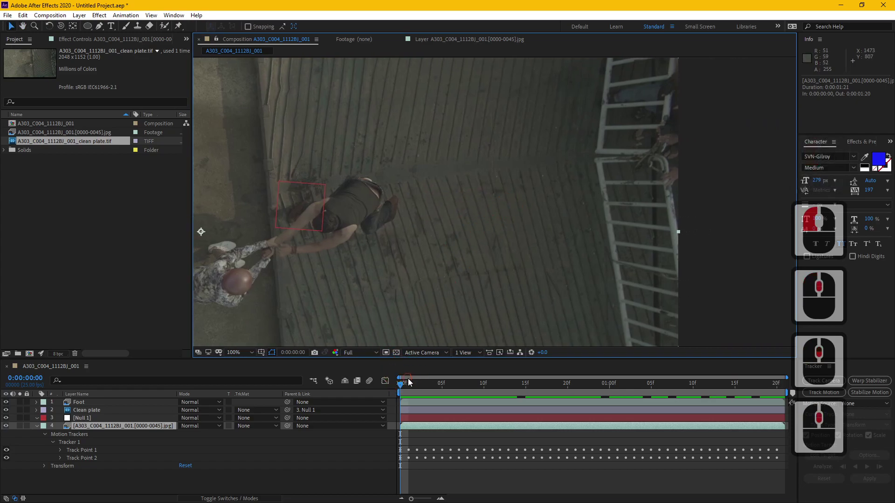
click(439, 387)
middle_click(745, 375)
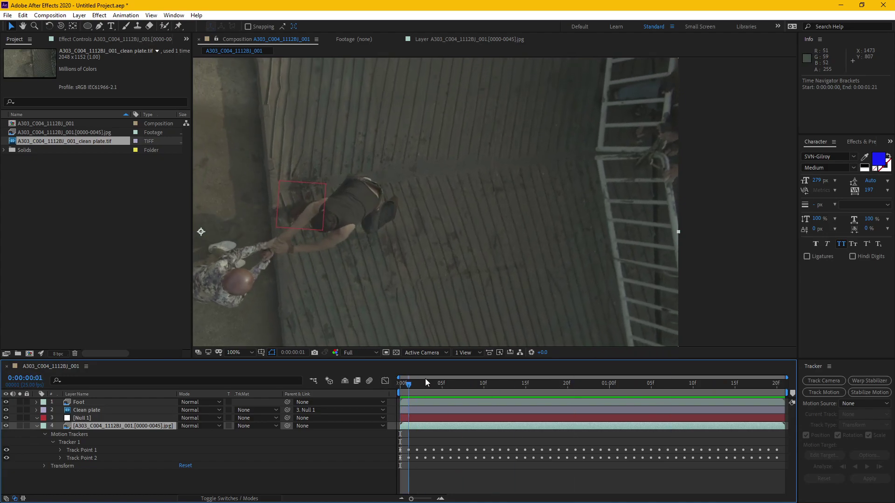
drag(346, 345, 418, 386)
drag(439, 216, 612, 380)
click(720, 370)
click(669, 367)
middle_click(528, 238)
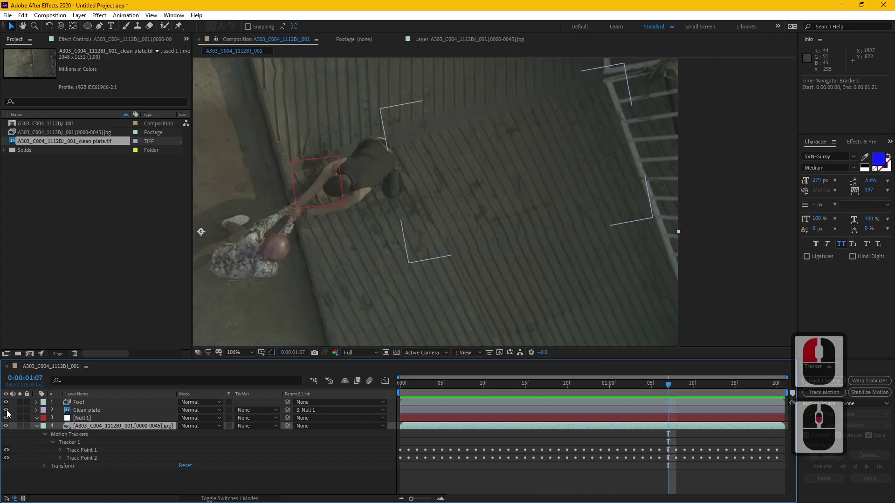
Hide the Foot and Clean plate layers, preview the original footage, then bring up the attendance sheet
click(11, 402)
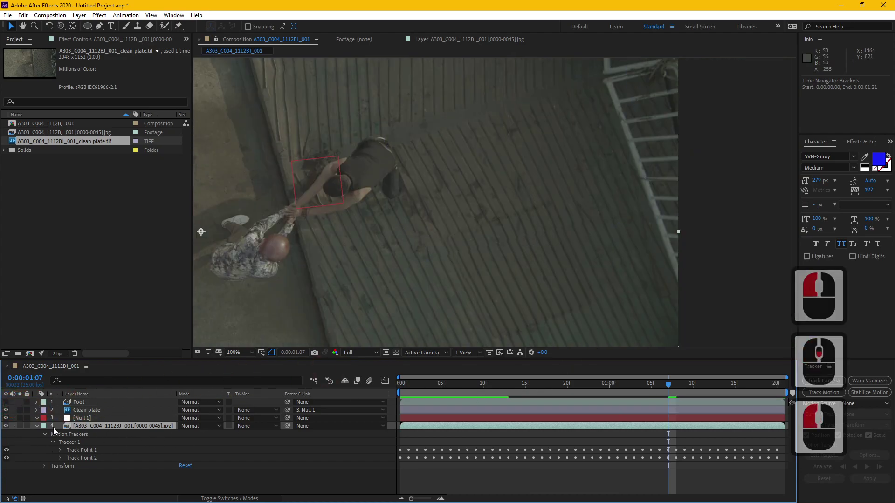
click(9, 414)
middle_click(483, 223)
middle_click(365, 209)
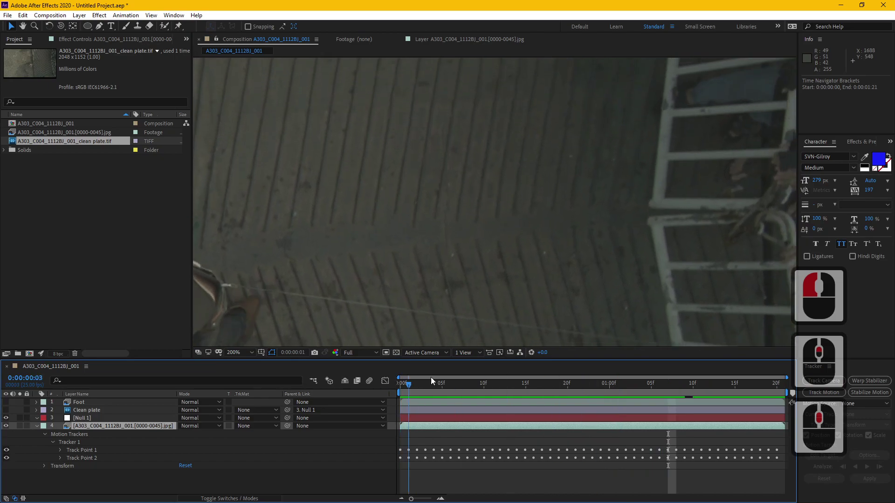
middle_click(656, 384)
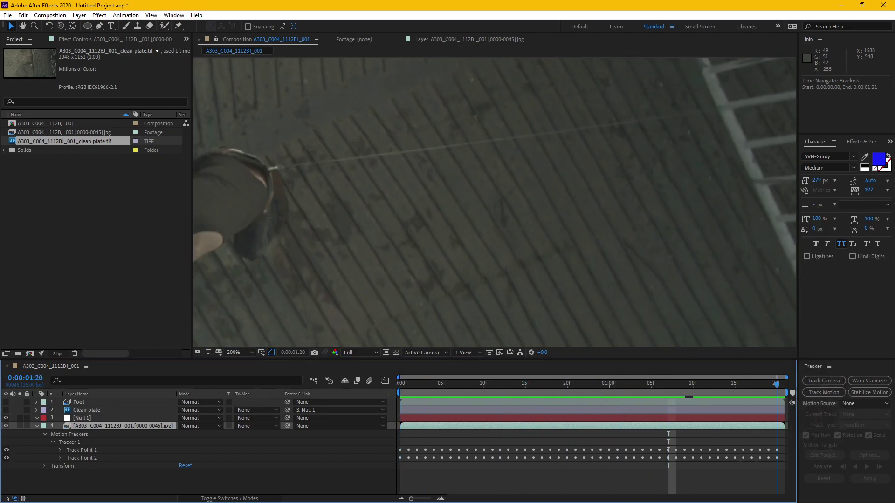
drag(289, 371, 480, 255)
drag(480, 255, 831, 42)
click(831, 42)
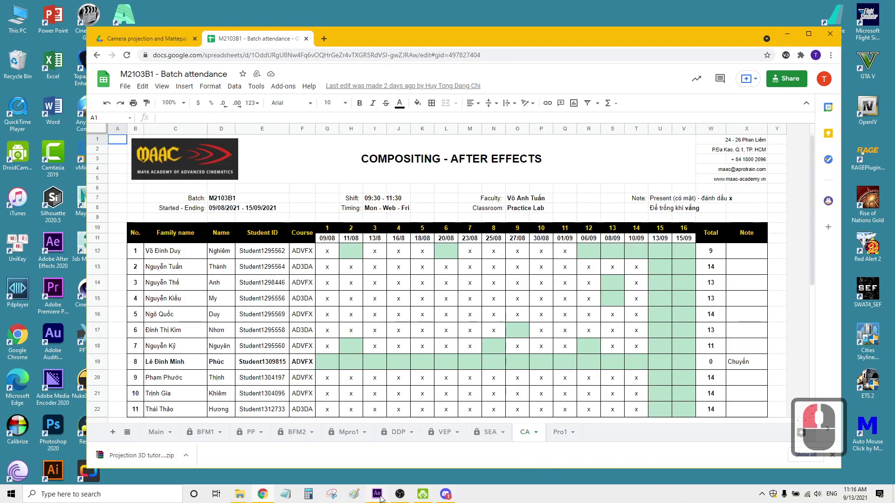
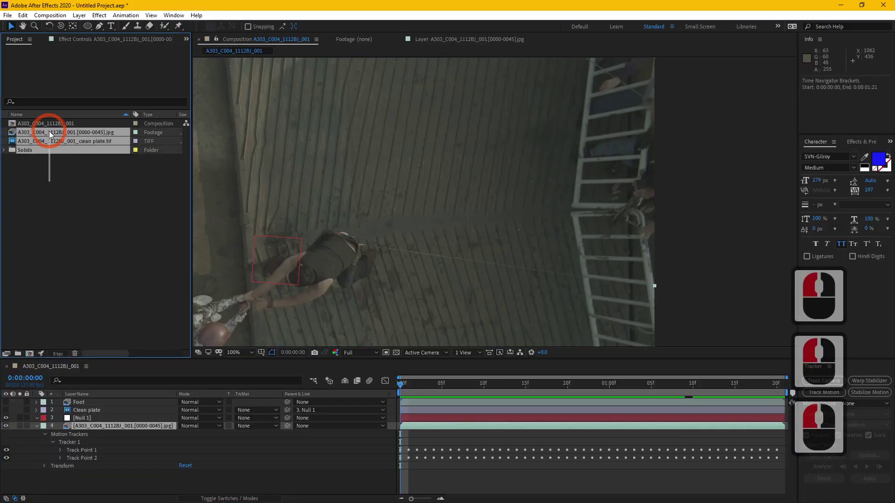
Delete every item from the Project panel
click(47, 205)
key(Delete)
key(Return)
Import the original plane.mov footage into the empty project
click(79, 238)
double_click(79, 238)
click(465, 219)
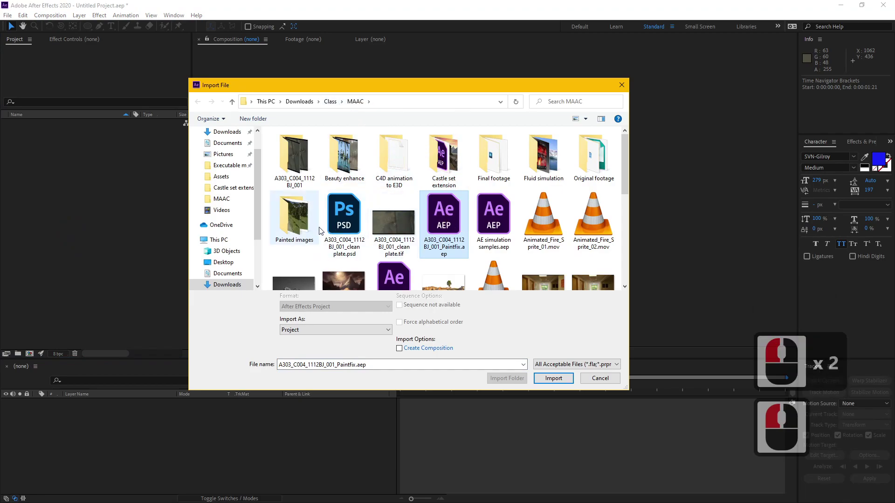
click(505, 222)
middle_click(505, 223)
middle_click(502, 223)
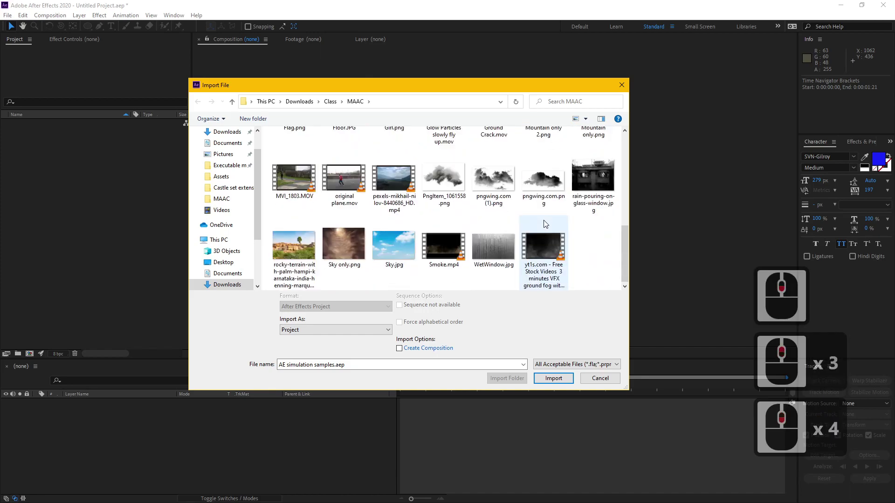
double_click(361, 184)
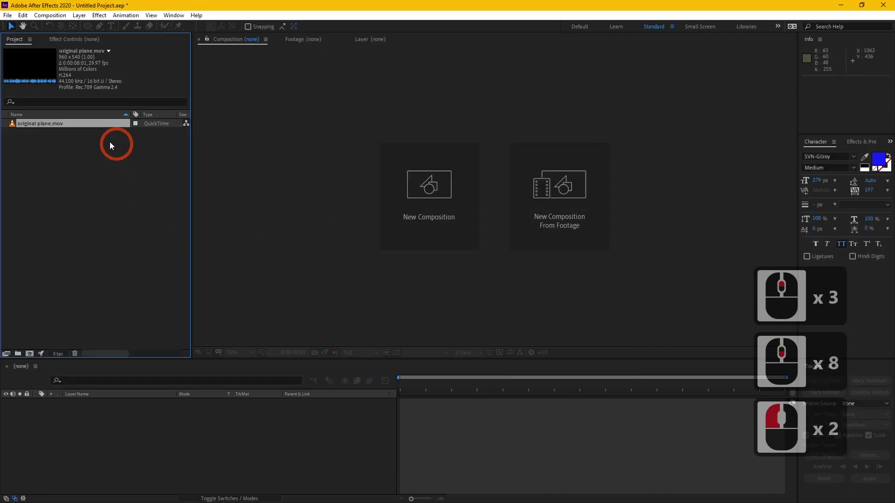
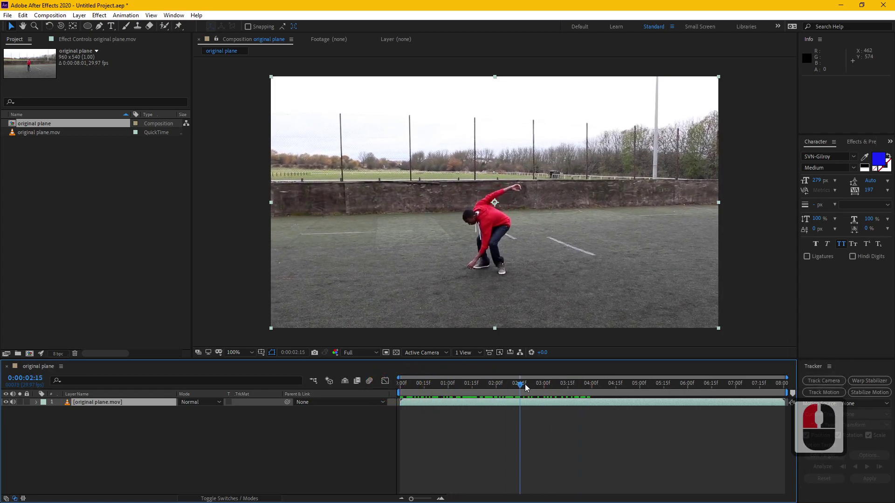
Scrub the original plane comp to find a frame where the pitch is empty
drag(580, 382, 591, 384)
drag(557, 379, 545, 376)
drag(545, 375, 610, 389)
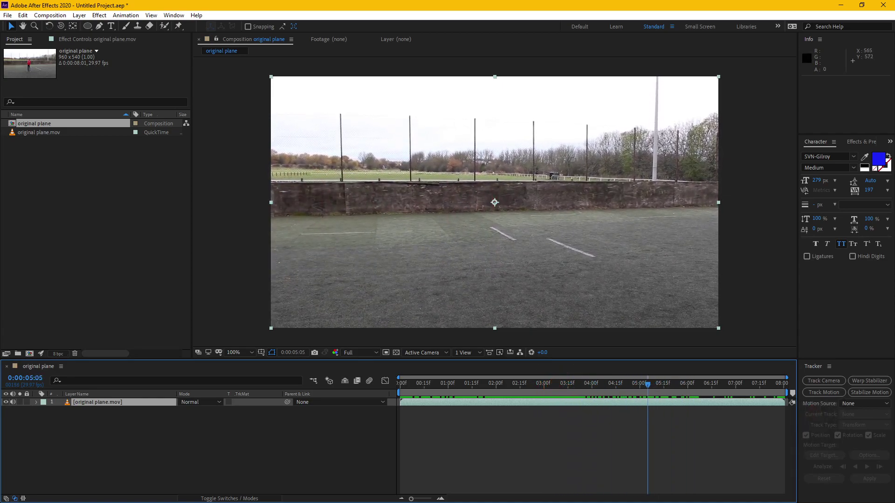
drag(662, 395, 806, 384)
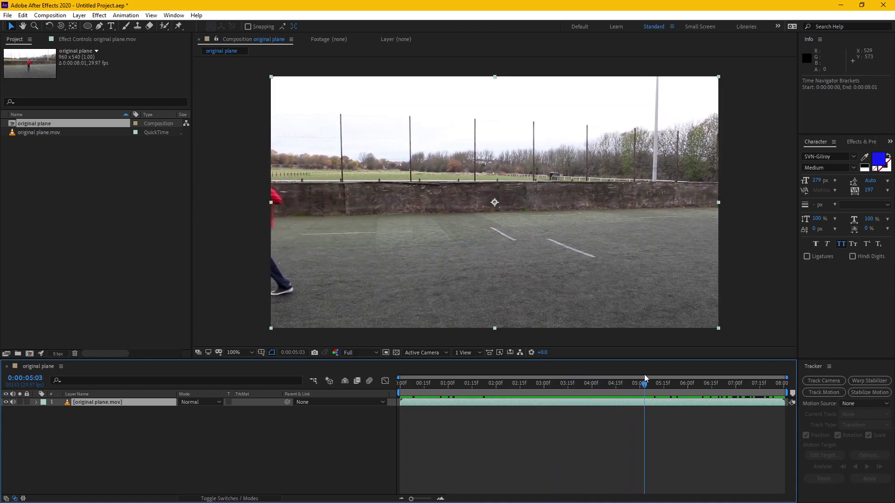
click(658, 373)
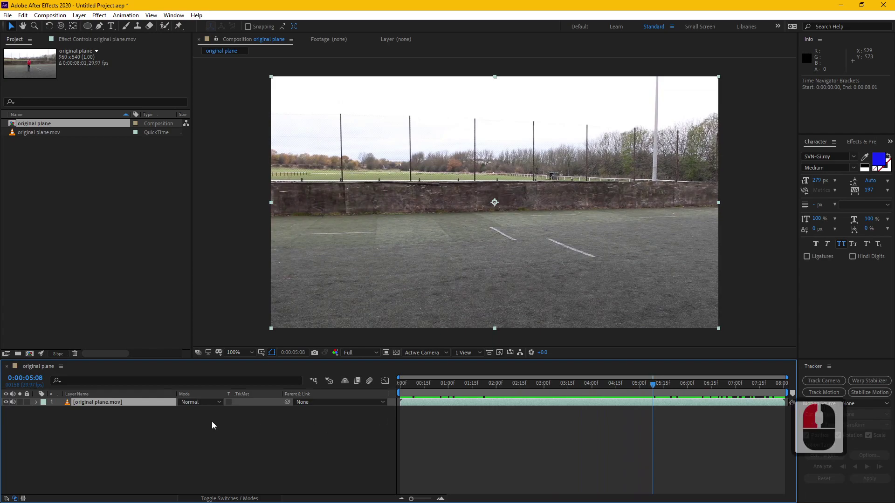
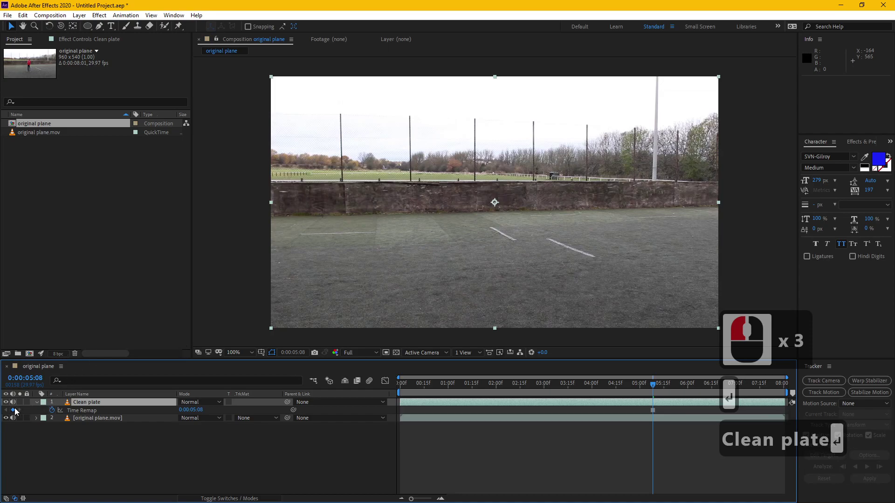
Keep the frozen Clean plate layer over the footage and start Track Motion on the original plane layer
click(8, 406)
click(8, 407)
click(91, 424)
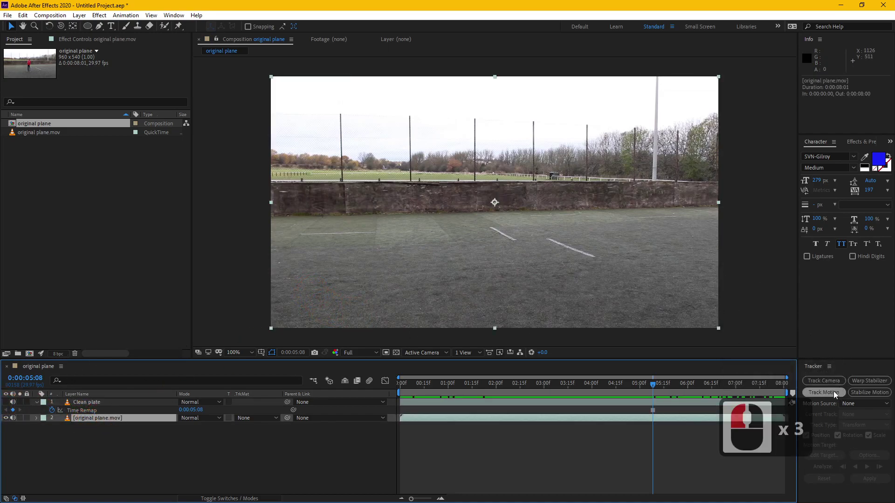
click(837, 395)
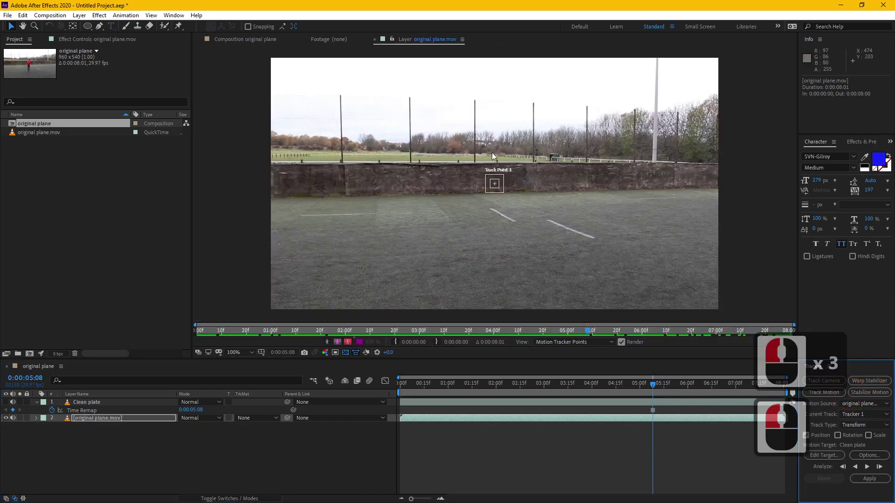
Add Track Point 2, place the points on the pole and pitch line, and reveal the layer's Motion Trackers
double_click(844, 439)
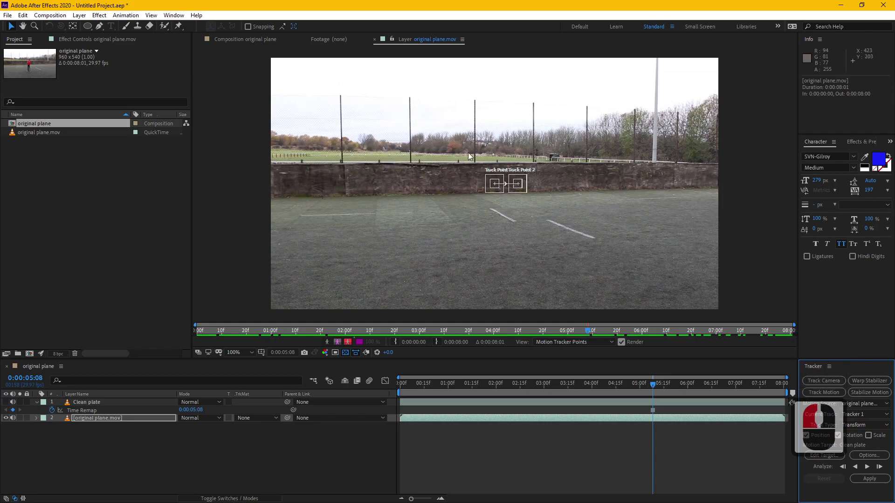
click(523, 223)
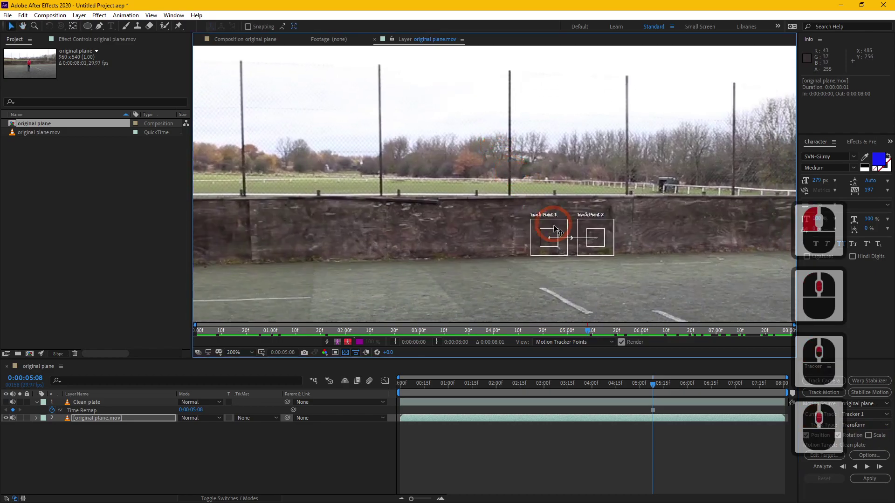
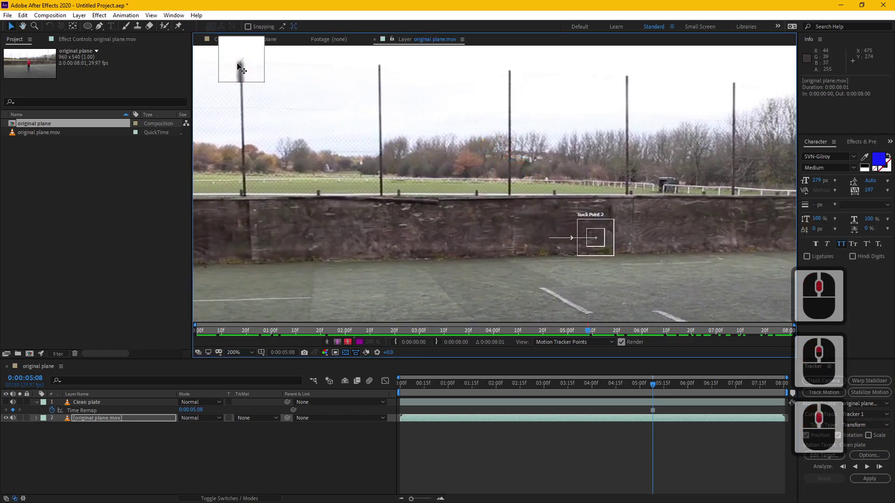
scroll(up, 3)
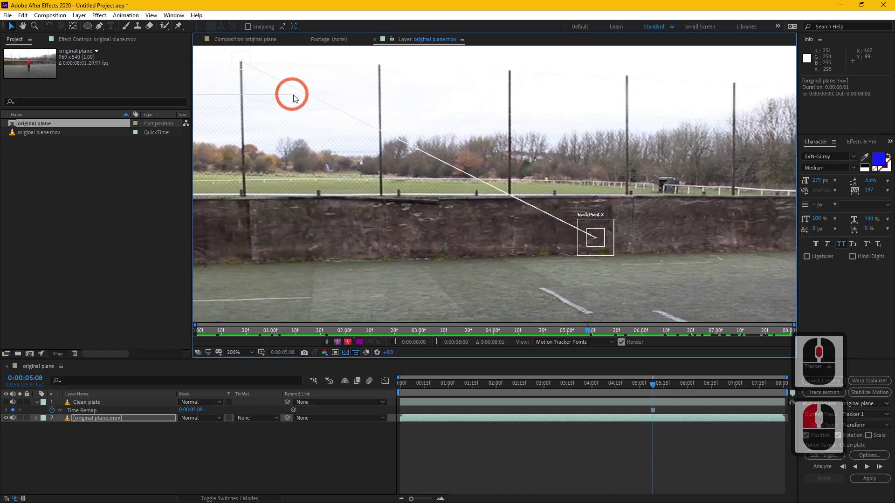
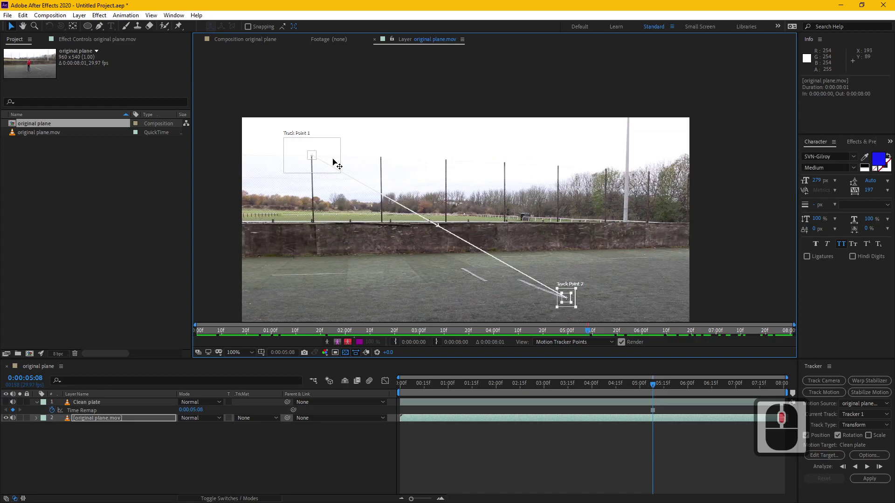
middle_click(527, 141)
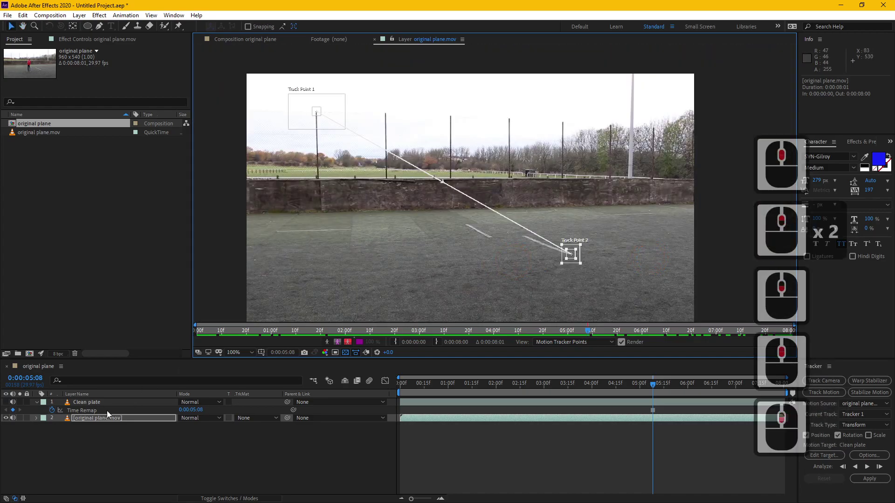
click(43, 418)
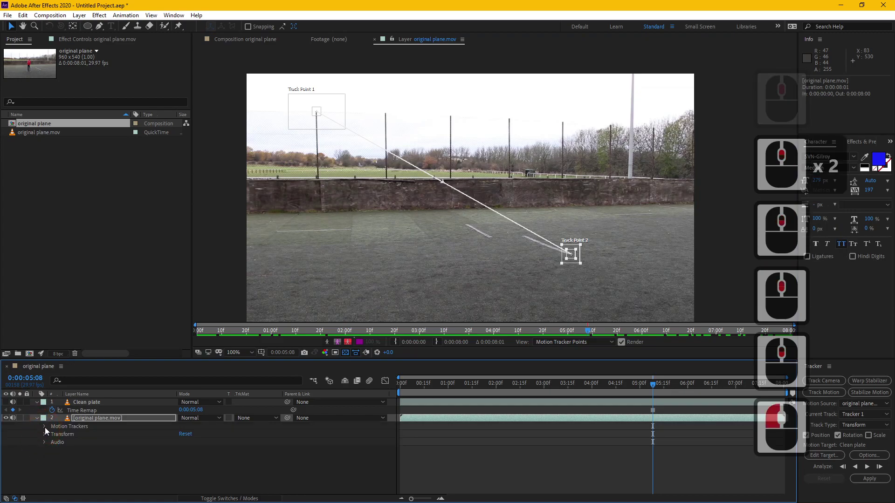
click(49, 428)
Expand Tracker 1 and analyze Track Point 1 on the fence post across the clip
double_click(57, 435)
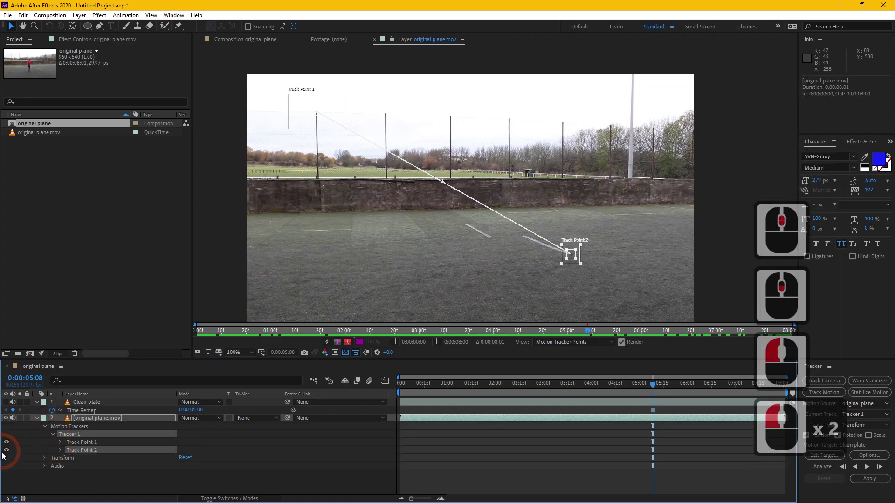
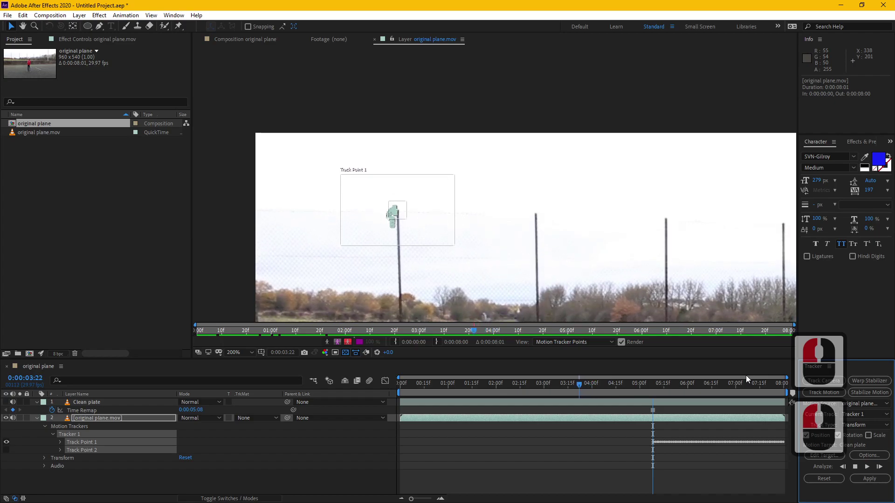
click(749, 378)
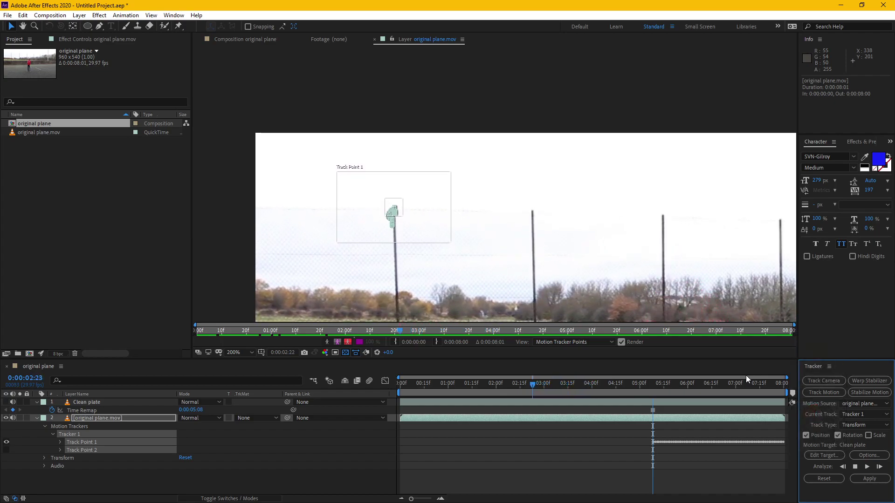
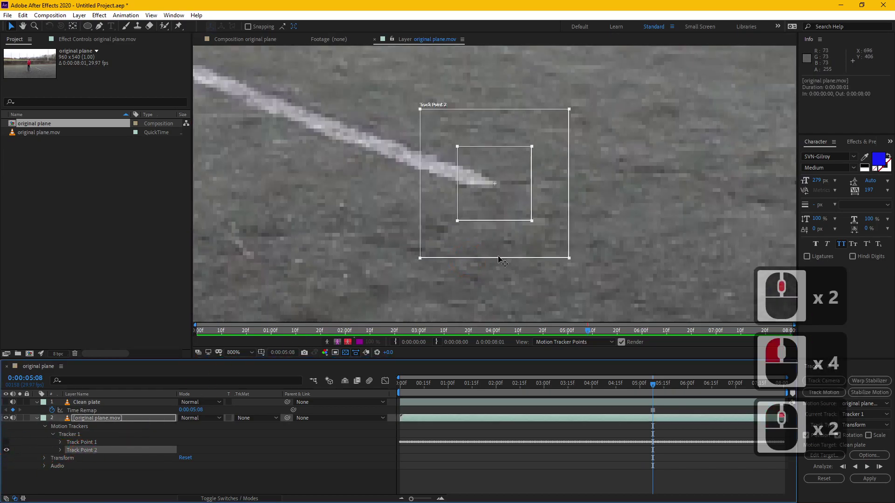
Analyze Track Point 2 forward, adjust its search region at 5:08, then track it backward to the start
click(869, 467)
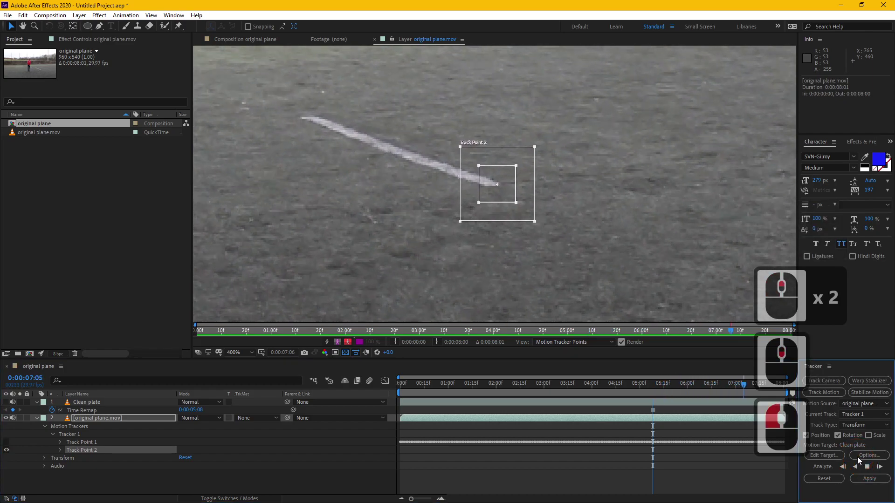
scroll(down, 3)
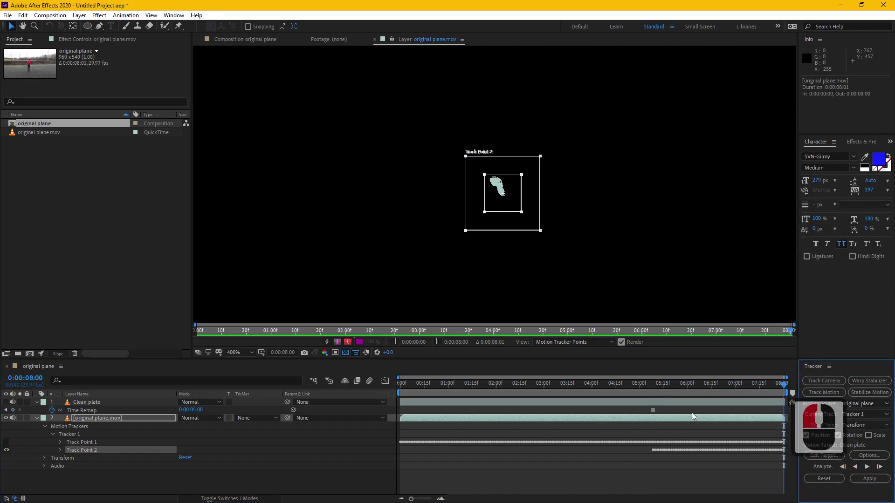
click(657, 388)
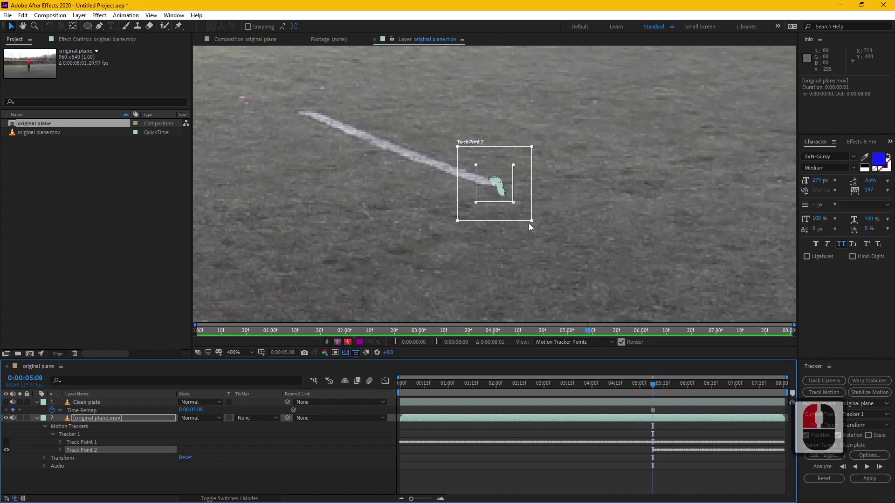
click(559, 228)
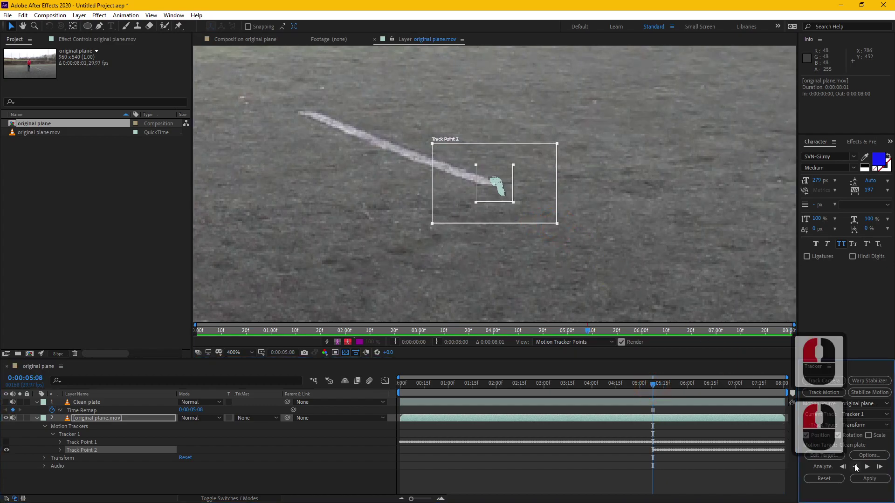
click(839, 438)
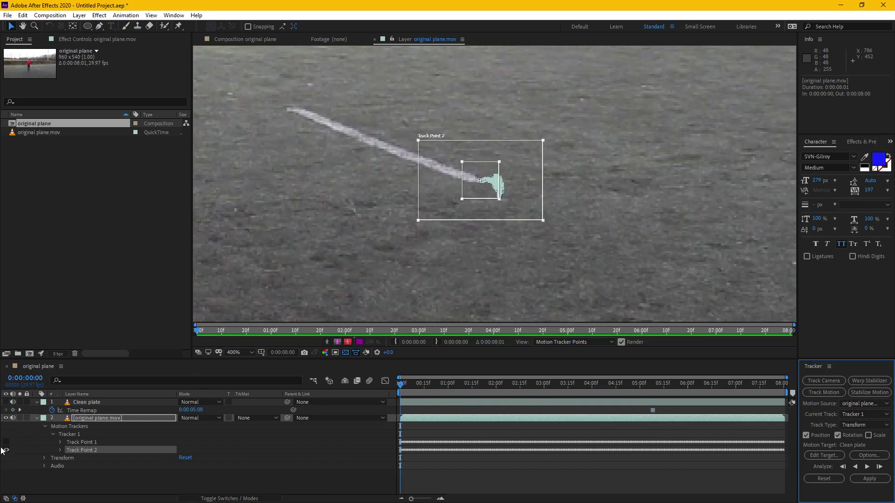
Show both track points again and return to the reference frame at 5:08
click(10, 445)
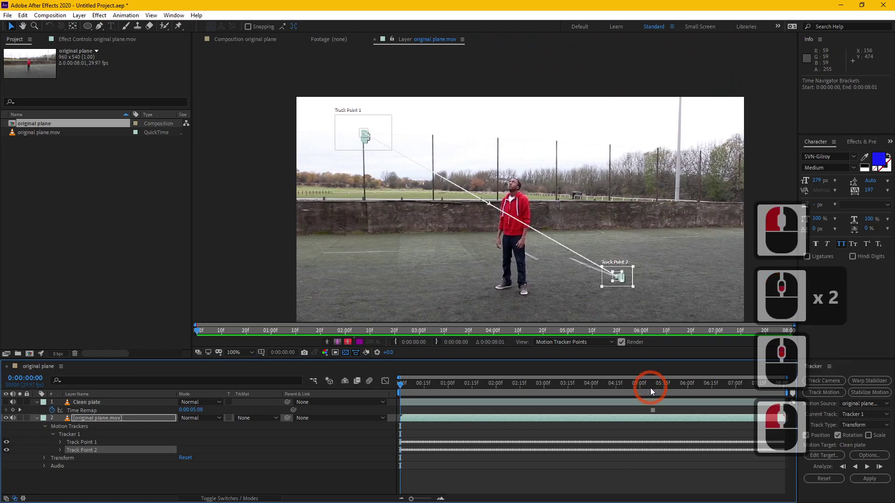
middle_click(656, 391)
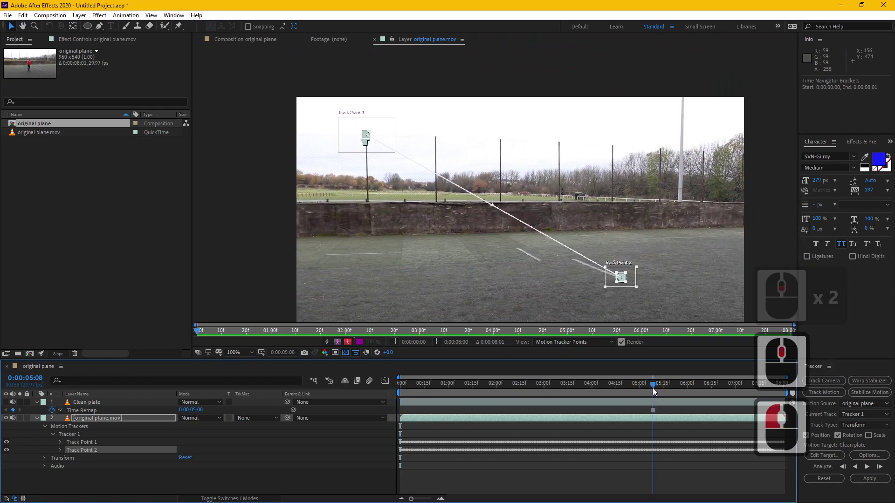
click(656, 391)
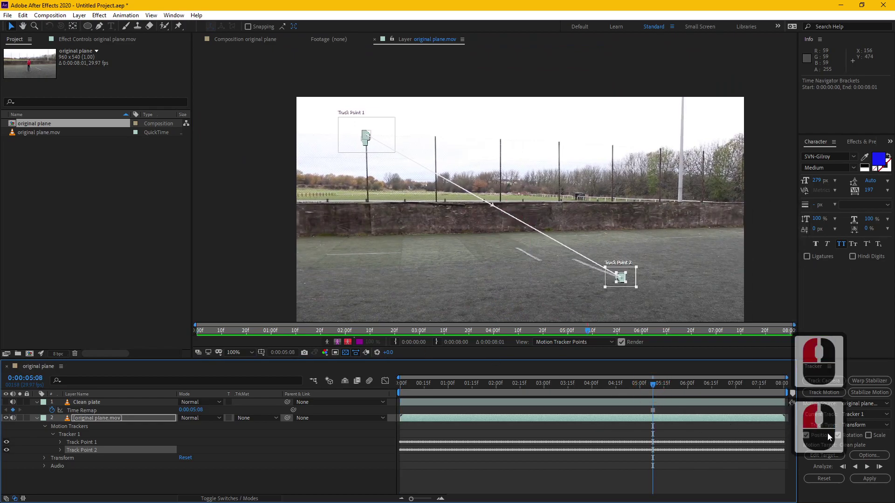
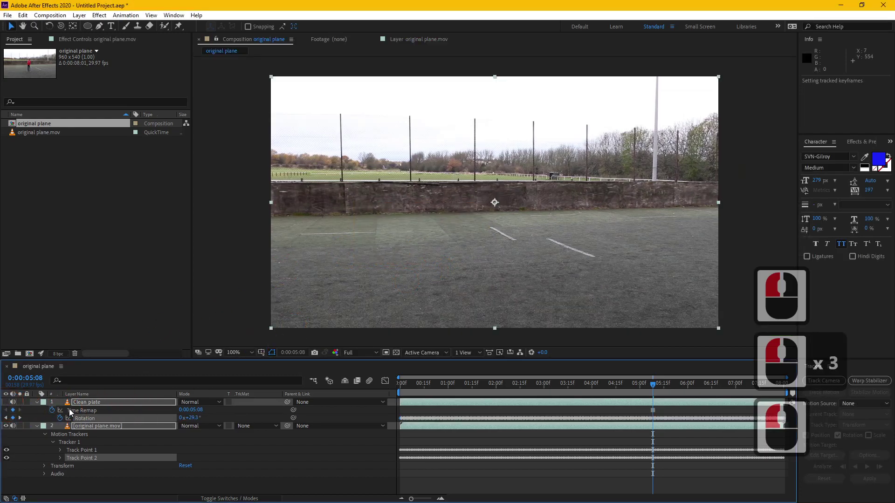
Undo the Clean plate's rotation so it returns to 0°
click(8, 406)
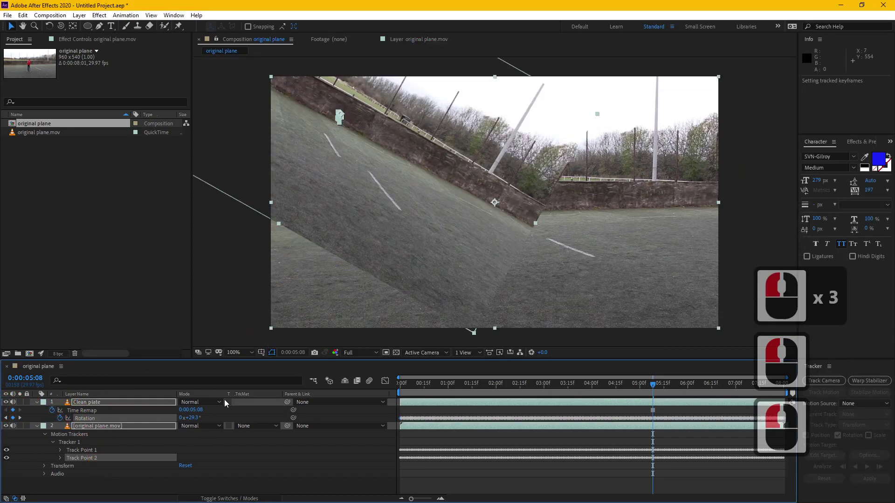
key(ctrl+z)
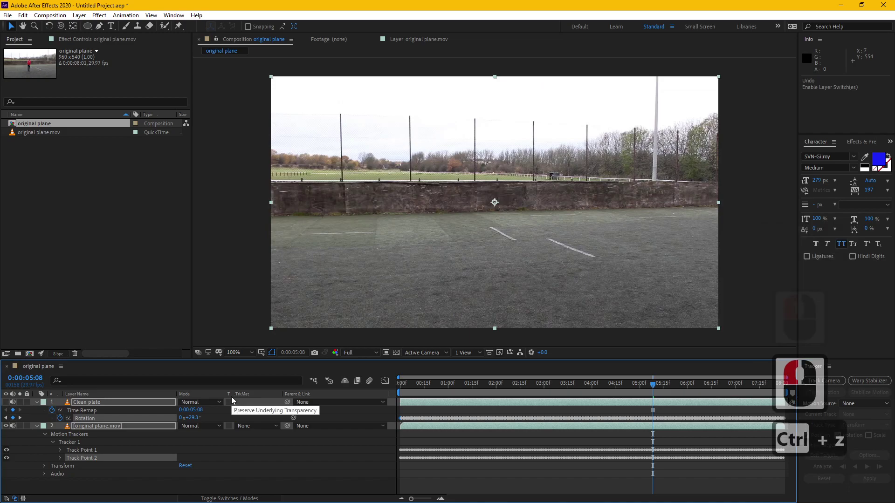
key(ctrl+z)
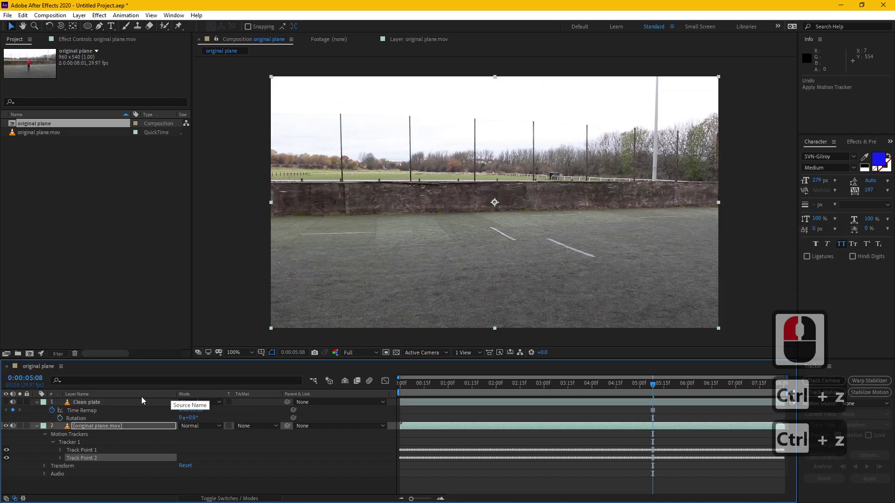
Add a new Null Object layer (Null 1) to the composition via the Layer > New menu
click(113, 403)
click(84, 20)
double_click(87, 14)
click(256, 67)
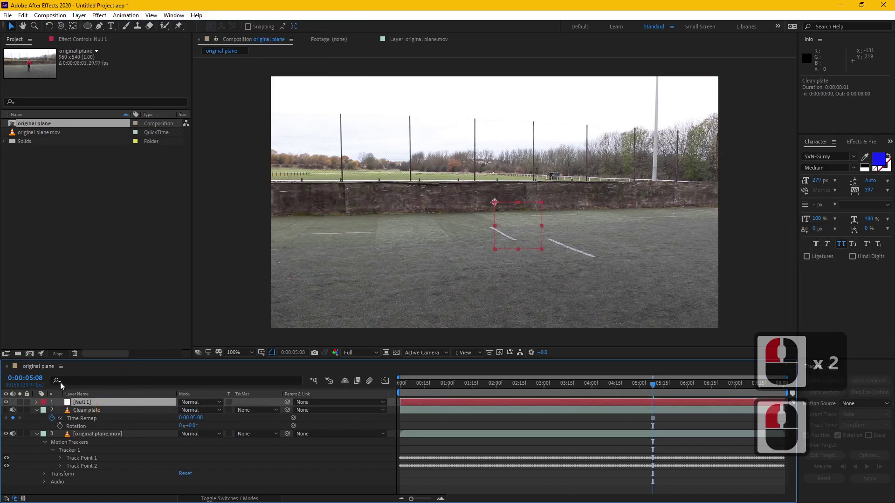
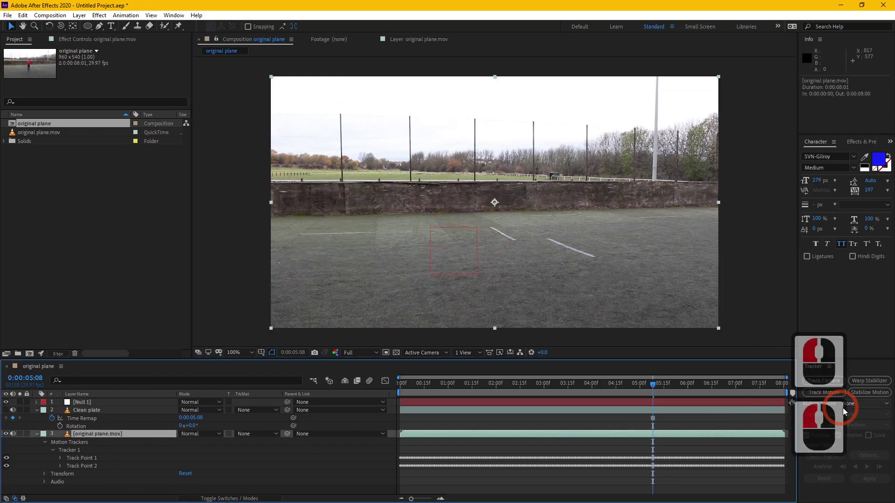
Apply Tracker 1's position and rotation data to Null 1, giving it keyframed Position and Rotation 29.3°
click(859, 400)
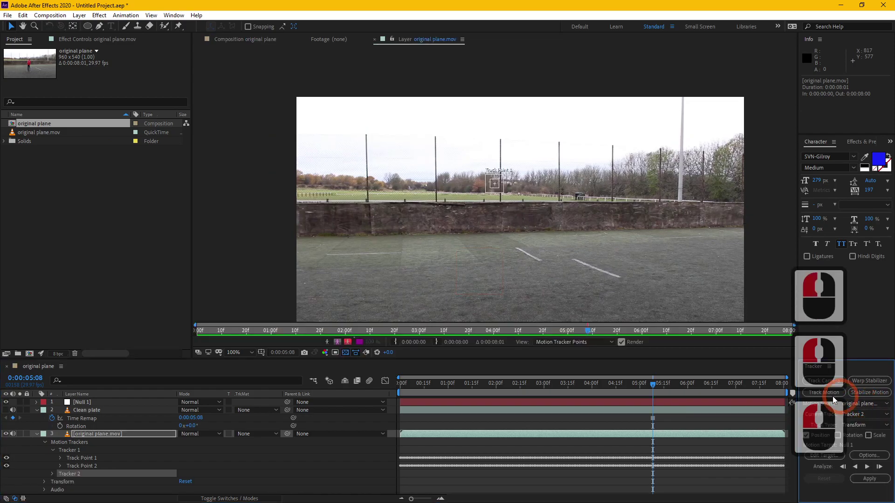
key(ctrl+z)
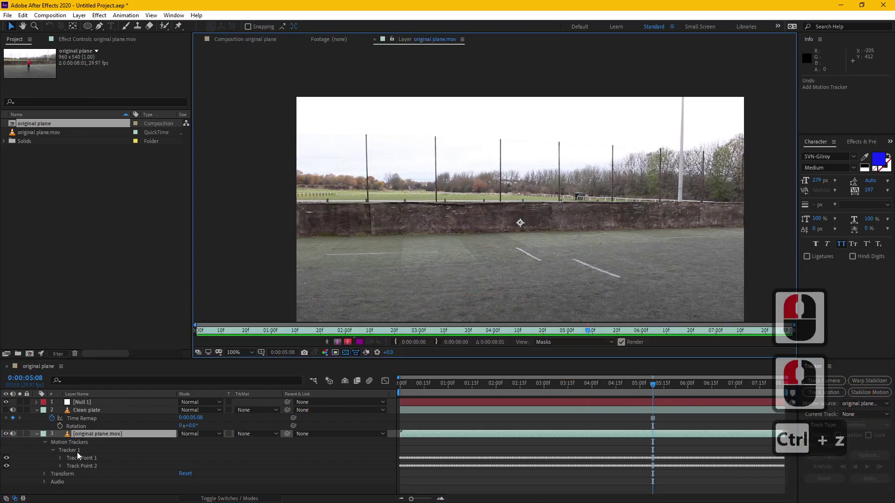
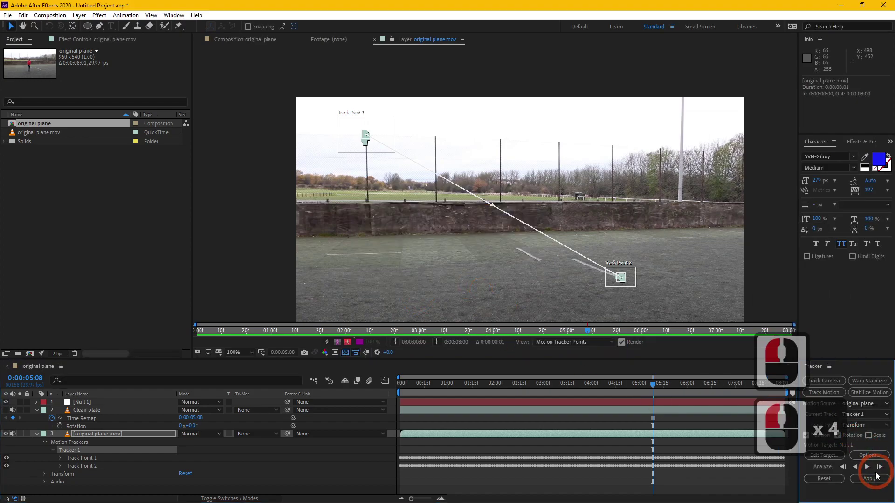
click(876, 481)
double_click(446, 270)
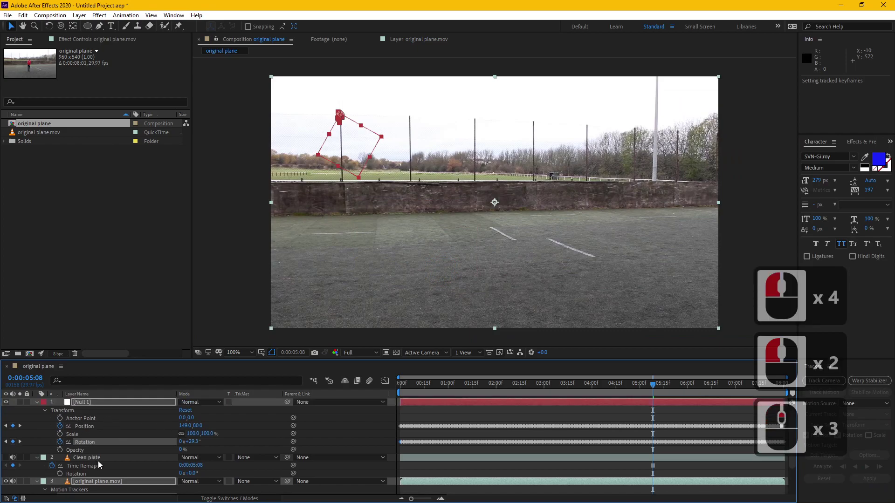
Parent Clean plate to Null 1 and set its Rotation to -29.3° to counter the track
click(122, 461)
click(106, 405)
double_click(11, 460)
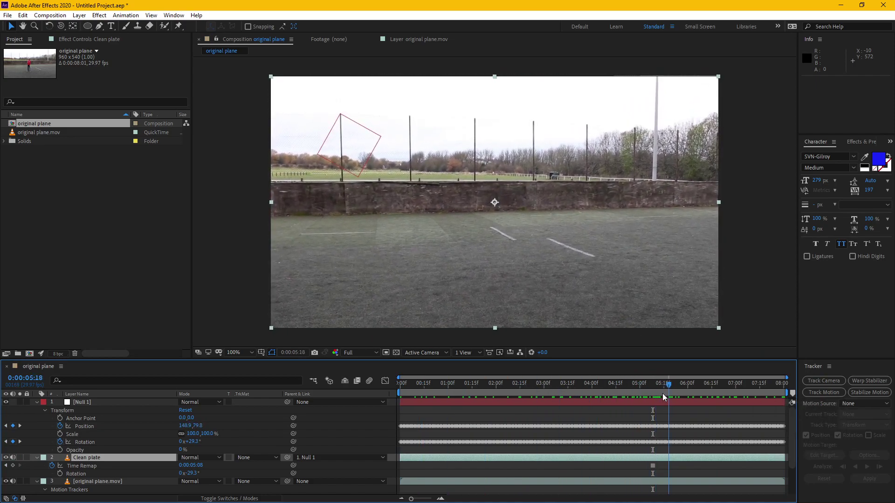
click(656, 397)
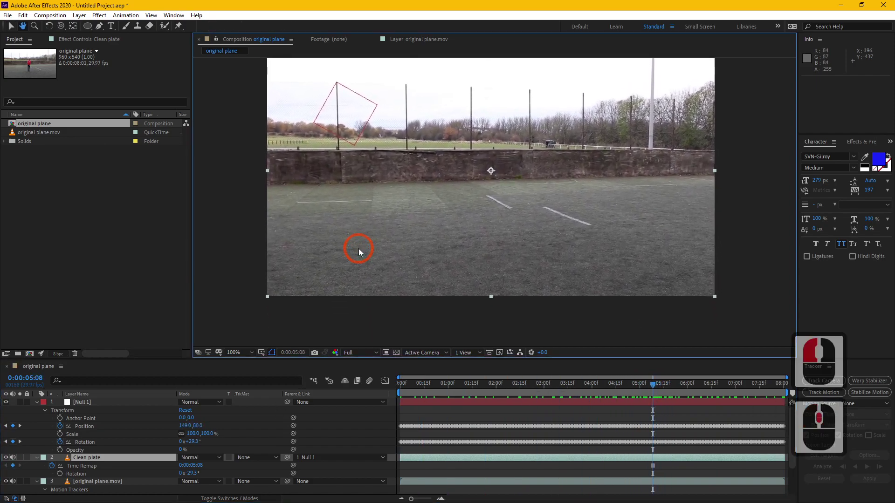
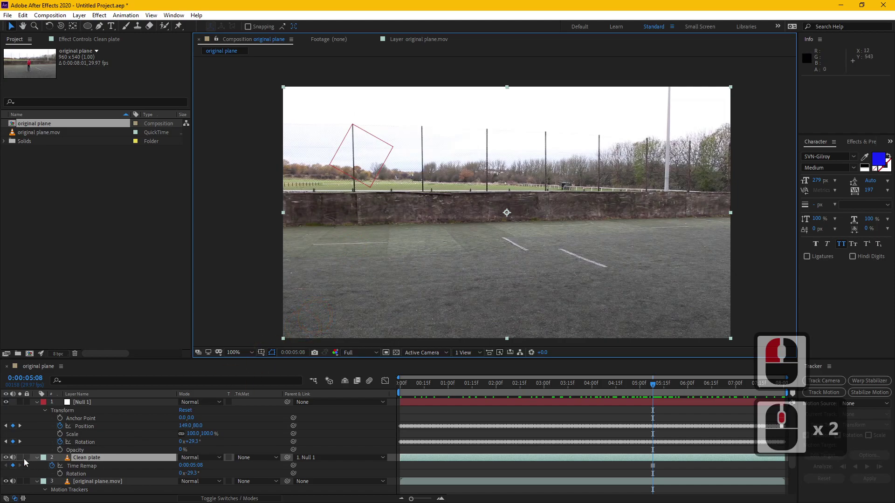
Hide the Clean plate and scrub to around 4:11 to review the original footage
click(7, 459)
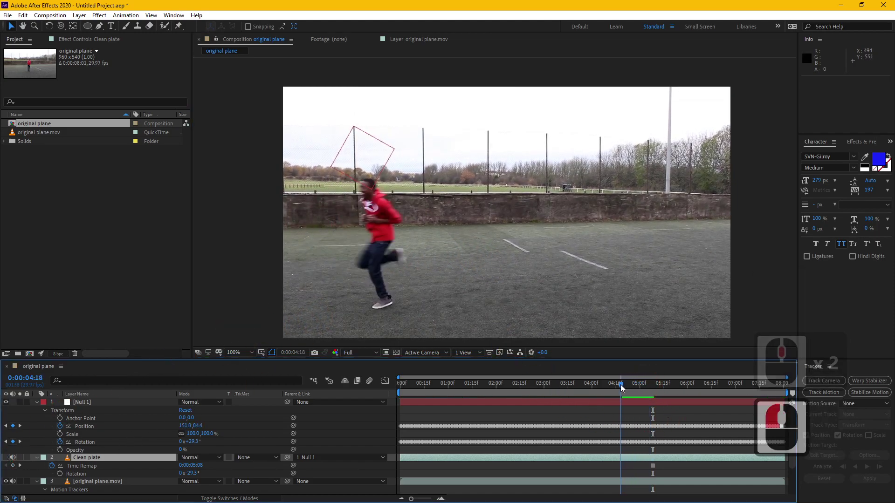
double_click(614, 387)
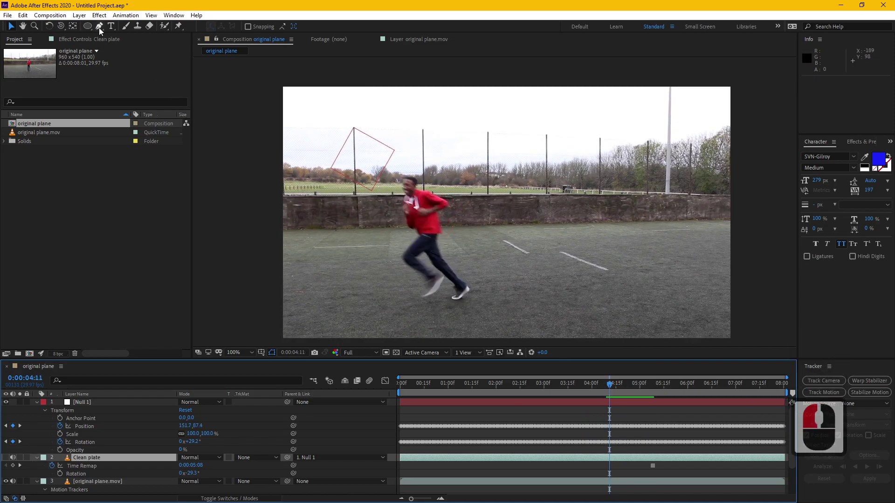
Mask the Clean plate with Mask Feather 93 and Mask Expansion 190
click(102, 30)
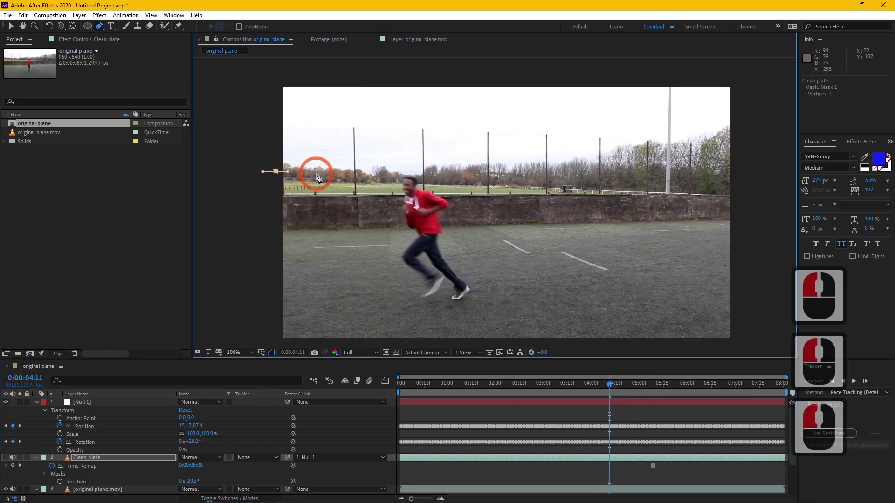
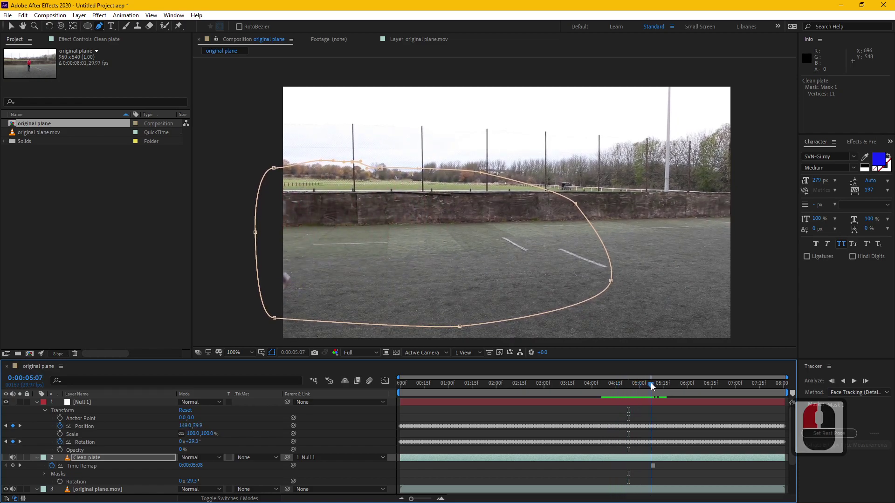
click(585, 390)
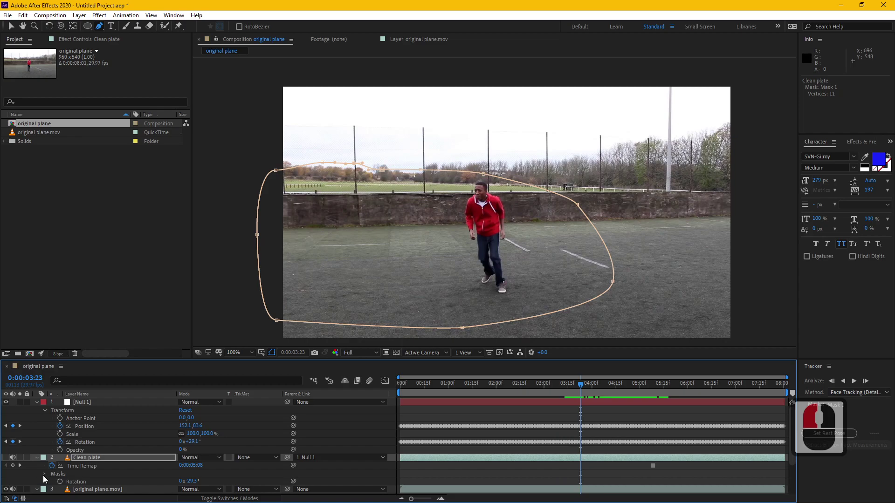
click(48, 475)
click(58, 482)
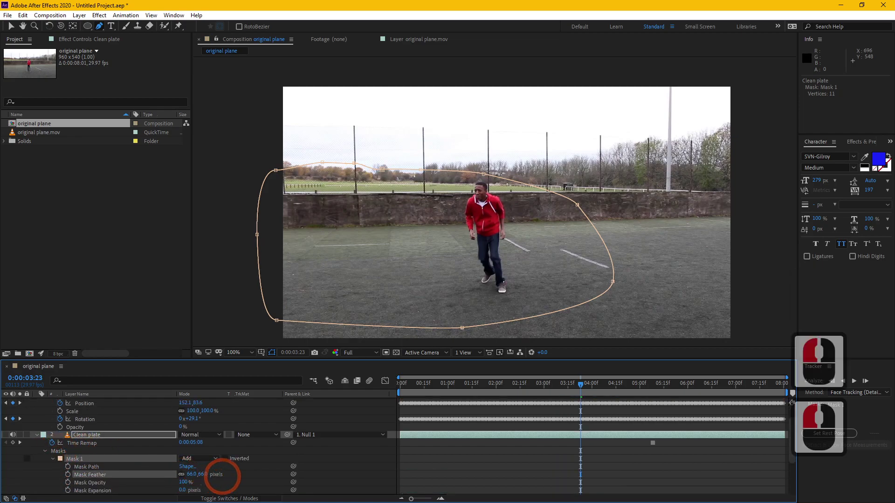
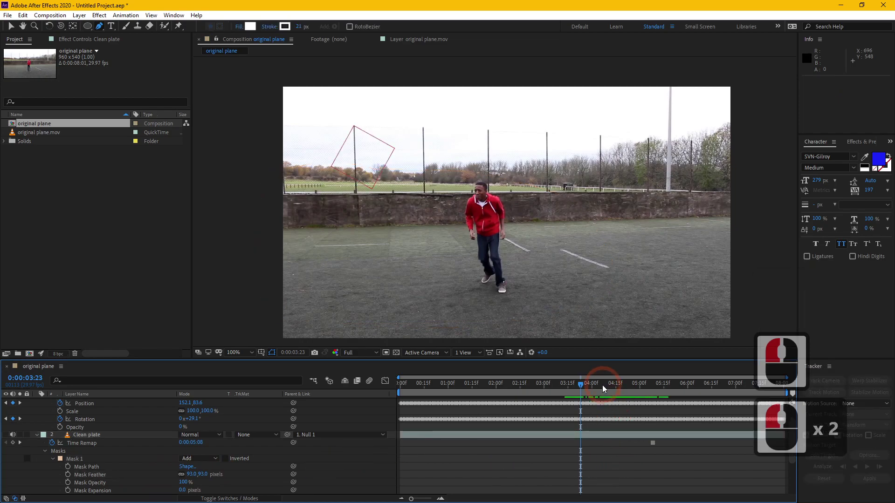
Scrub through later frames around 4:14 to check the clean plate against the shot
click(630, 395)
click(9, 437)
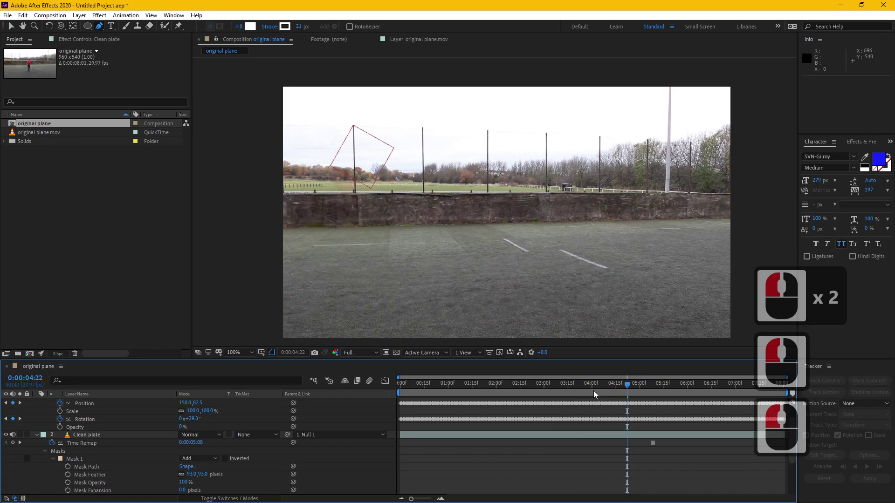
click(638, 390)
click(630, 393)
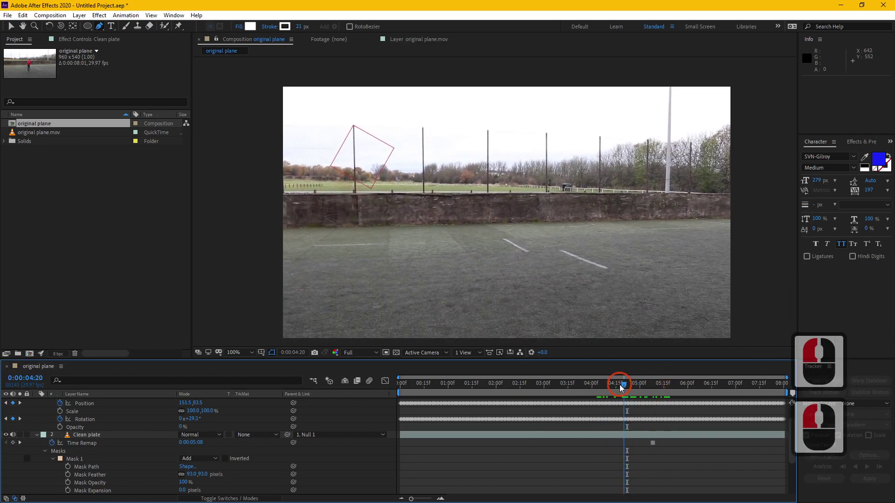
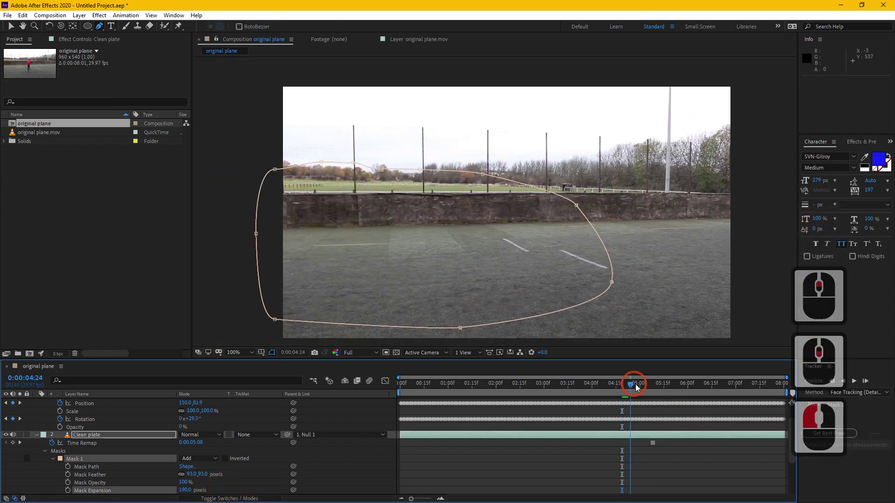
click(656, 389)
double_click(618, 476)
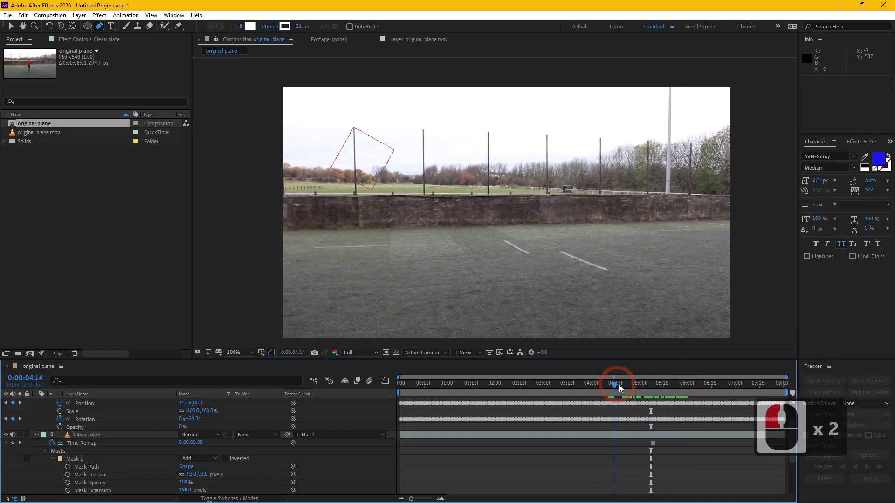
Move to the 2:28 jump frame and trim the Clean plate layer to start there
click(599, 390)
click(466, 436)
click(6, 436)
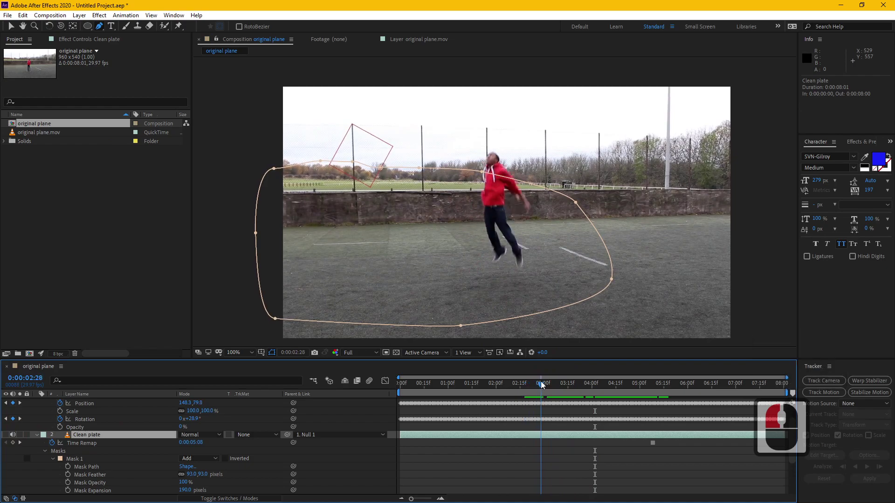
click(542, 385)
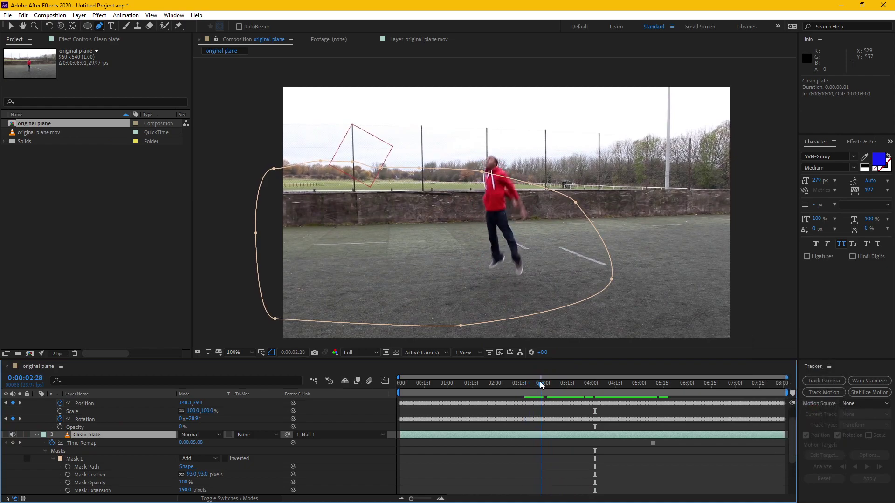
click(543, 384)
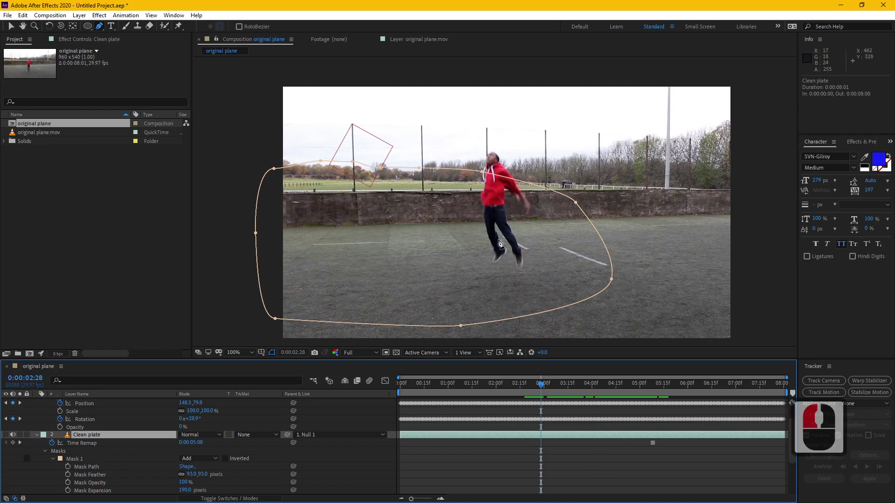
click(553, 436)
key(alt+[)
click(584, 467)
click(517, 385)
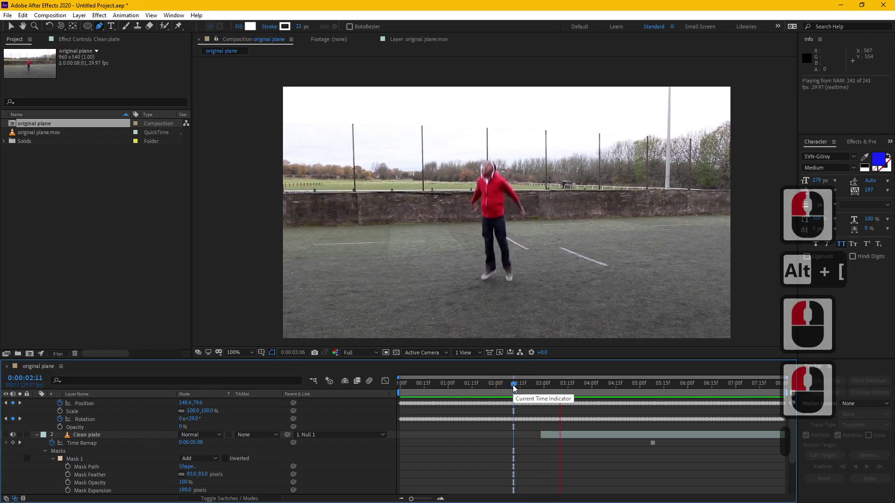
click(9, 438)
double_click(507, 386)
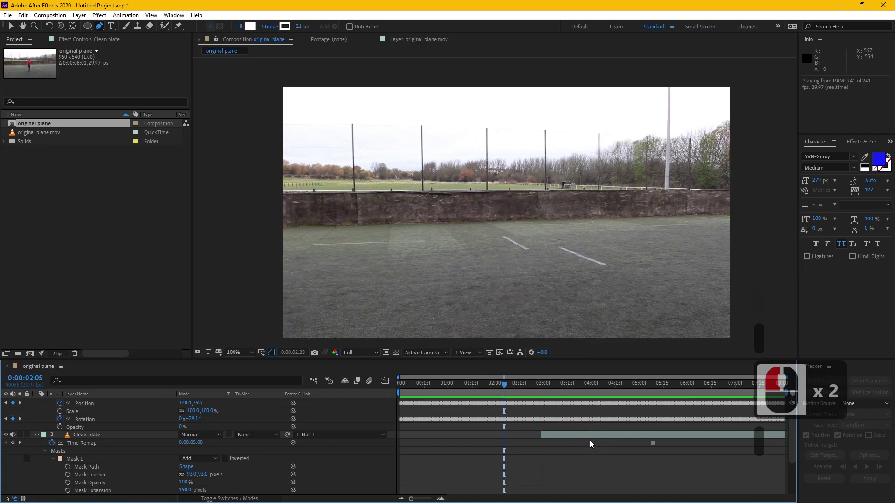
click(509, 382)
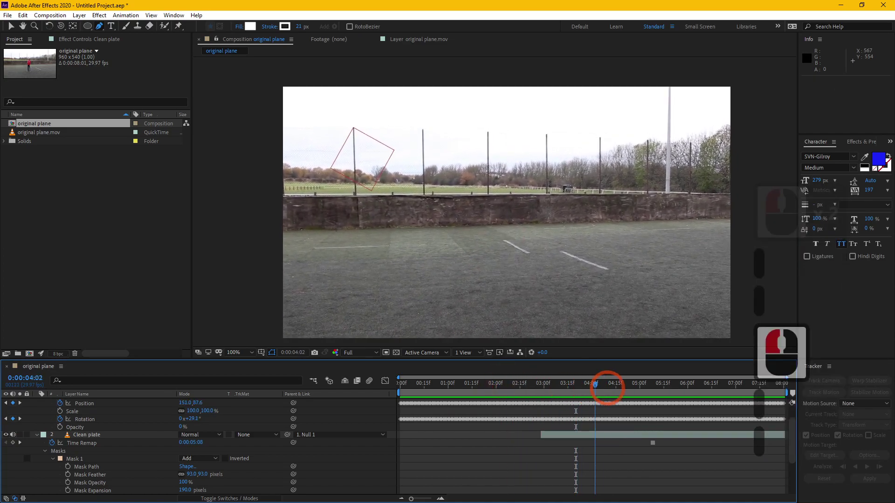
drag(505, 394, 537, 397)
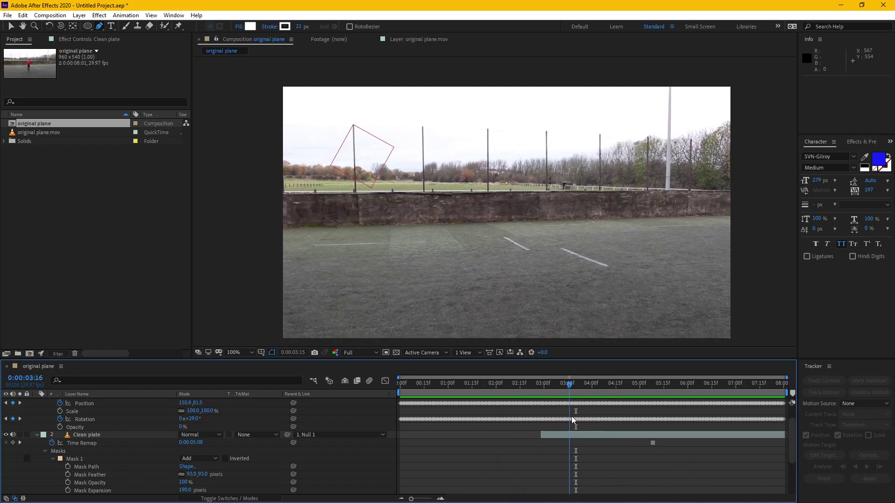
click(545, 428)
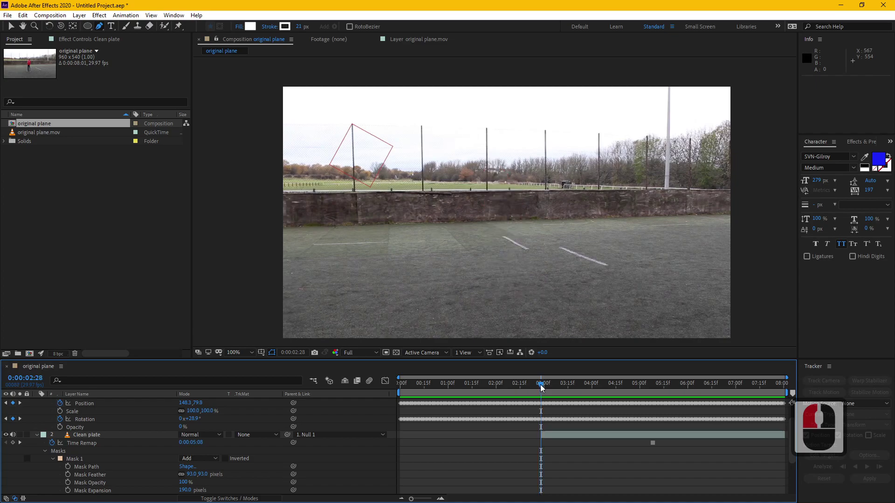
click(543, 385)
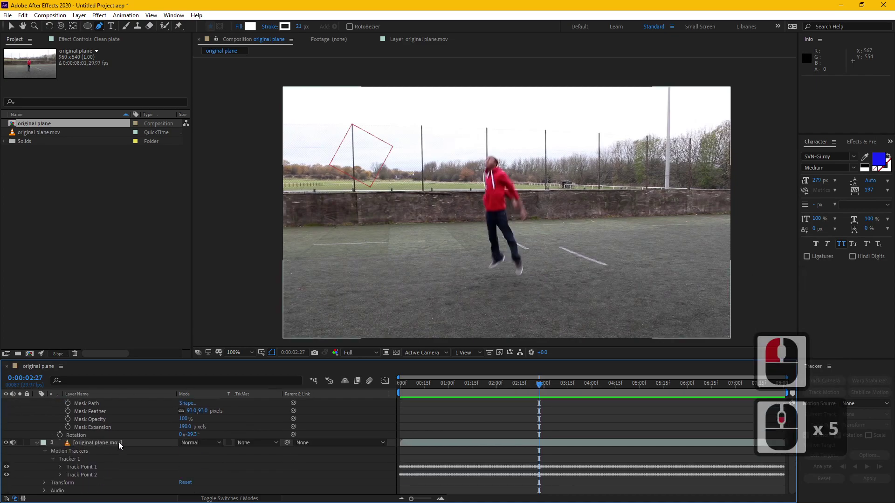
Duplicate original plane.mov and rename the copy 'Character'
click(123, 442)
key(ctrl+d)
middle_click(123, 443)
key(Return)
text(charr)
text(a)
key(BackSpace)
key(BackSpace)
key(Return)
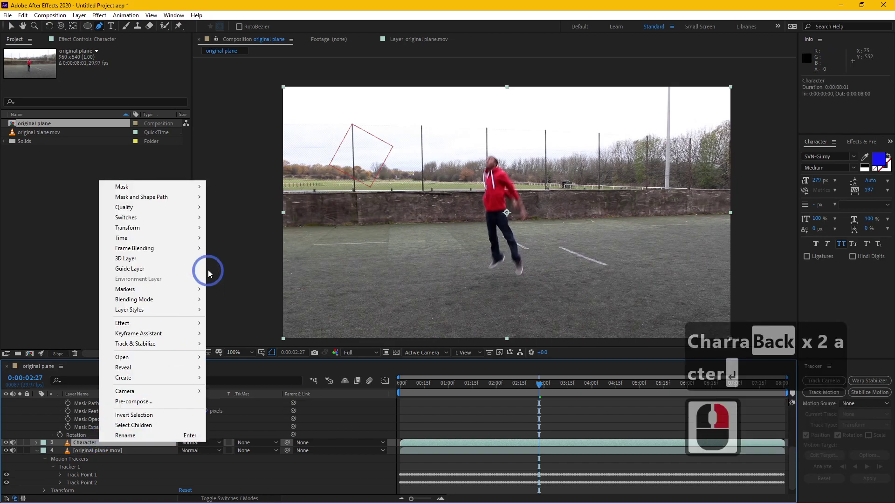
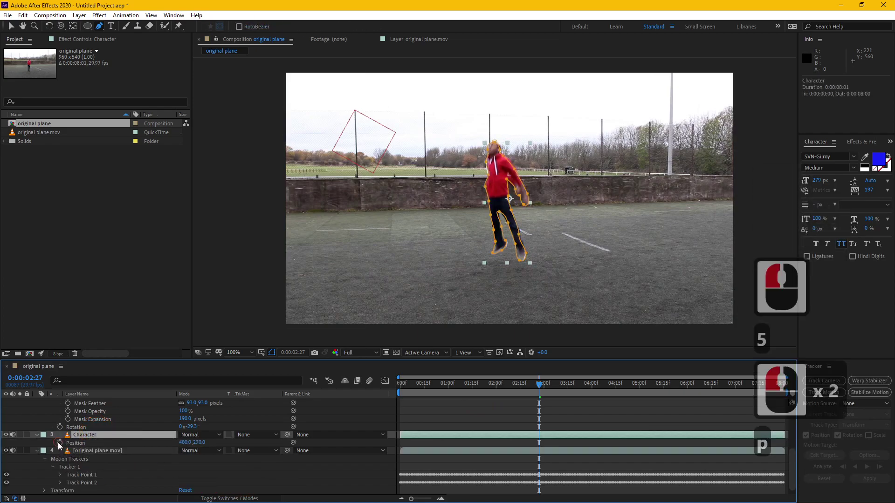
Jump to the 3:03 frame to keyframe the Character's upward exit
click(65, 442)
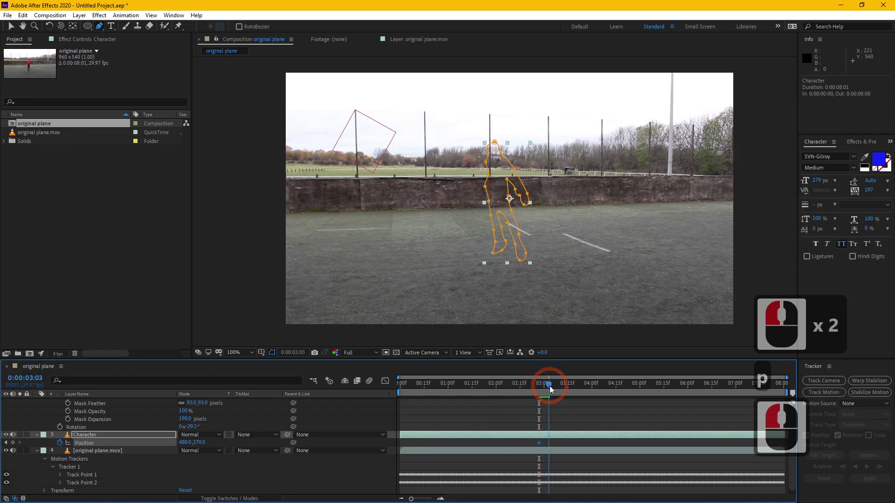
click(554, 386)
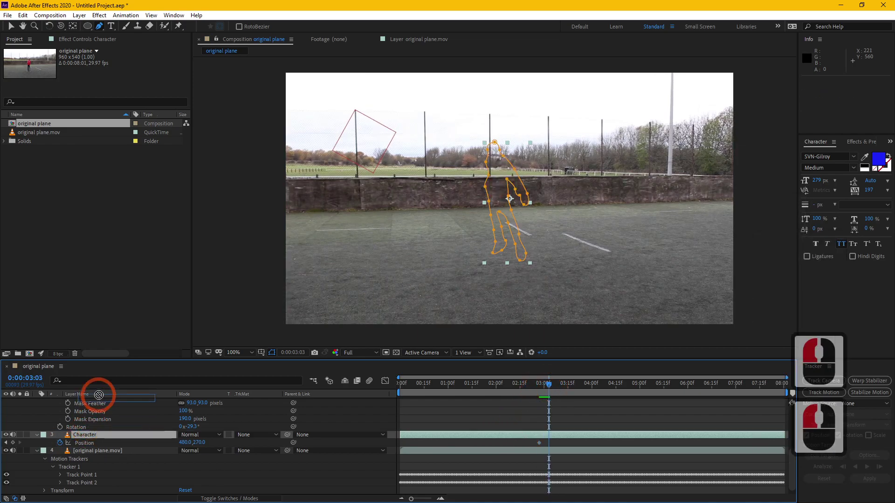
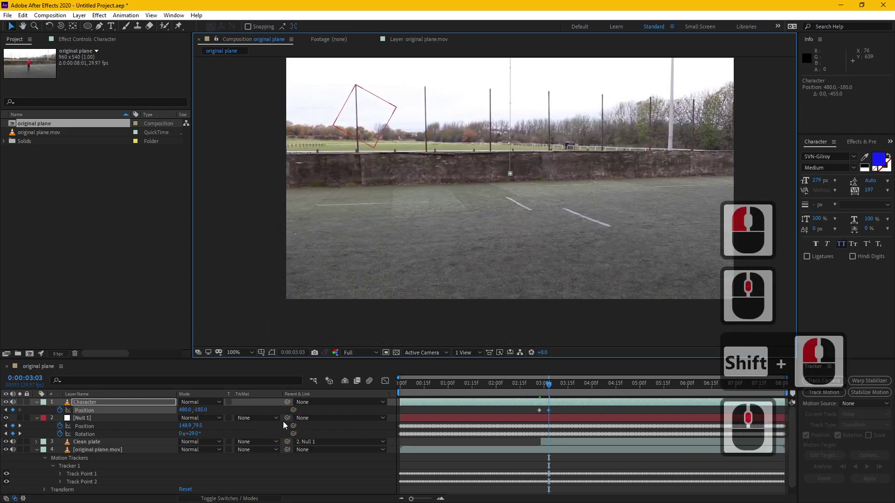
Reveal the switch columns and enable Motion Blur on the Character layer
click(370, 385)
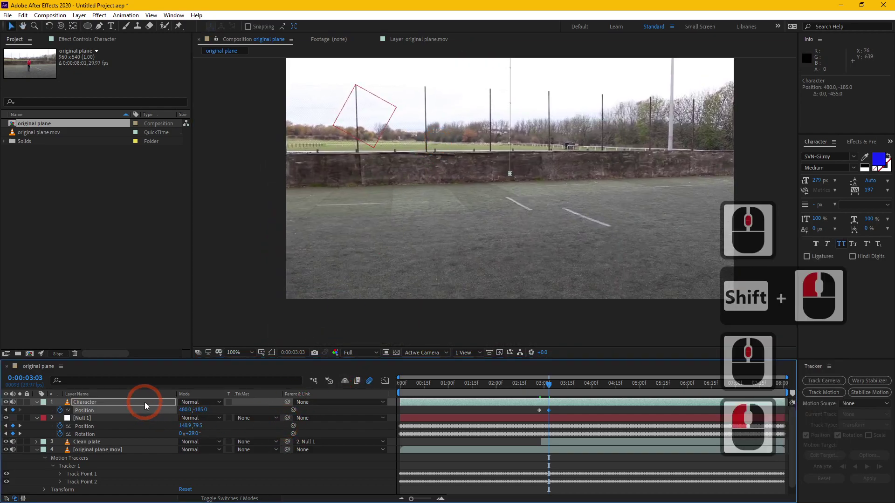
double_click(147, 406)
key(F4)
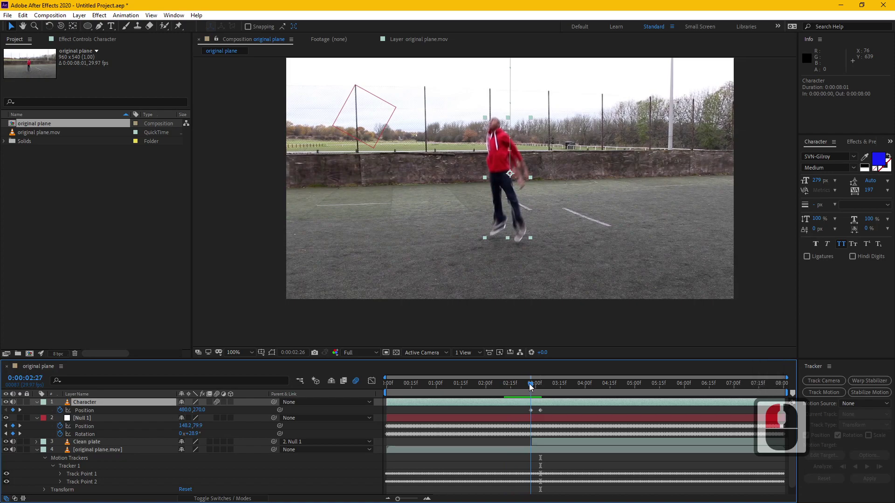
double_click(534, 384)
key(alt+[)
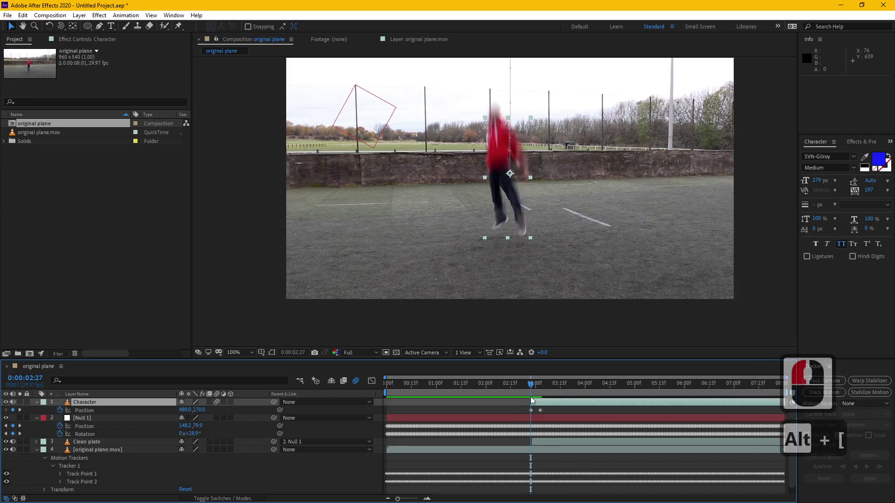
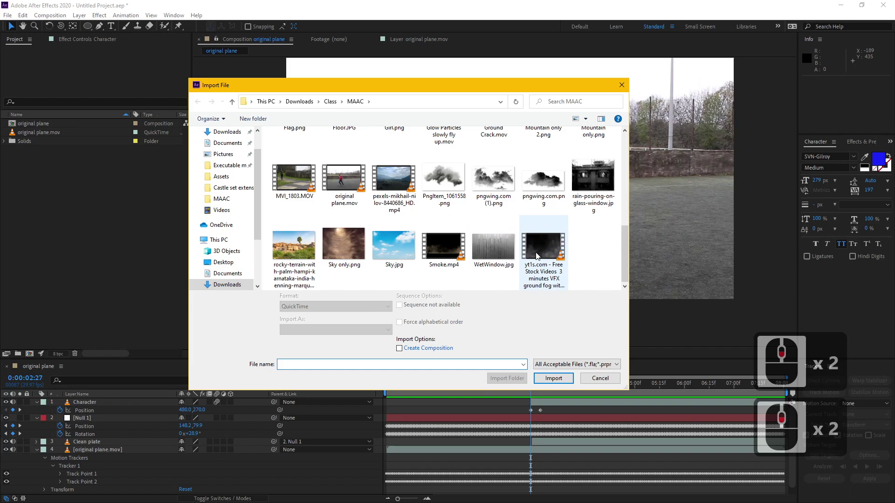
Import Smoke.mp4 and Debris.mov from the MAAC folder into the project
click(453, 247)
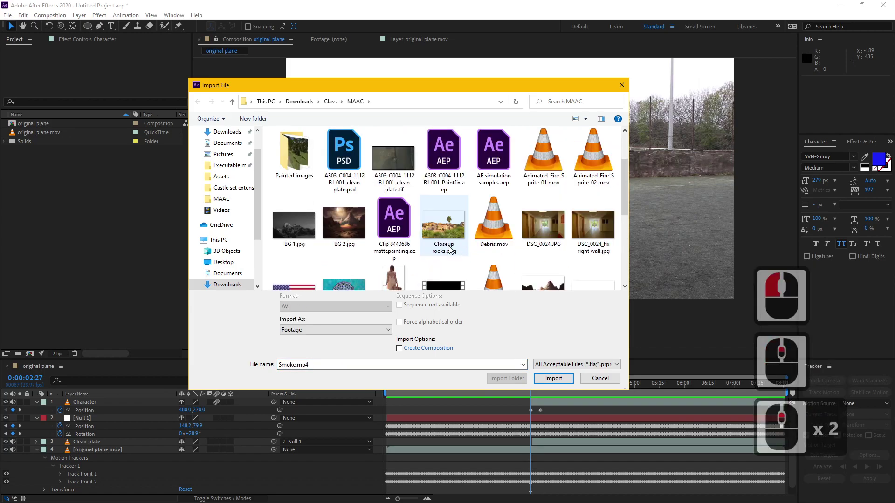
click(487, 228)
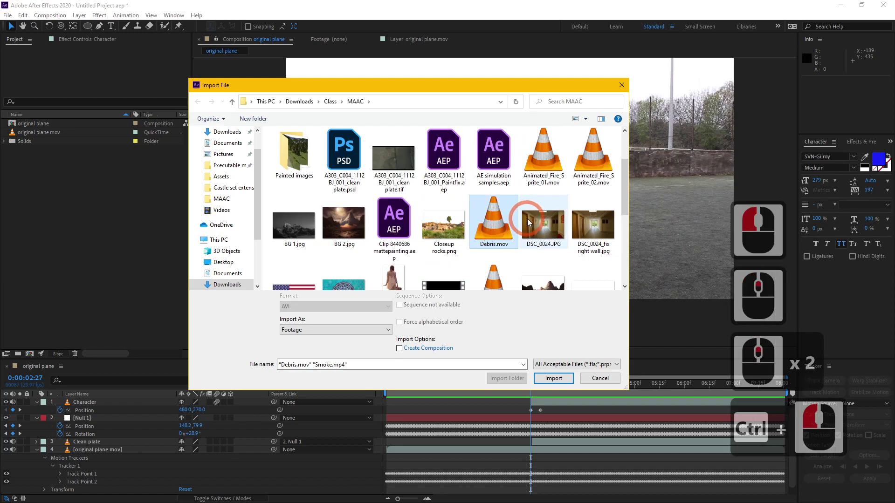
click(505, 260)
Place Debris.mov in the comp under the player's feet
click(569, 381)
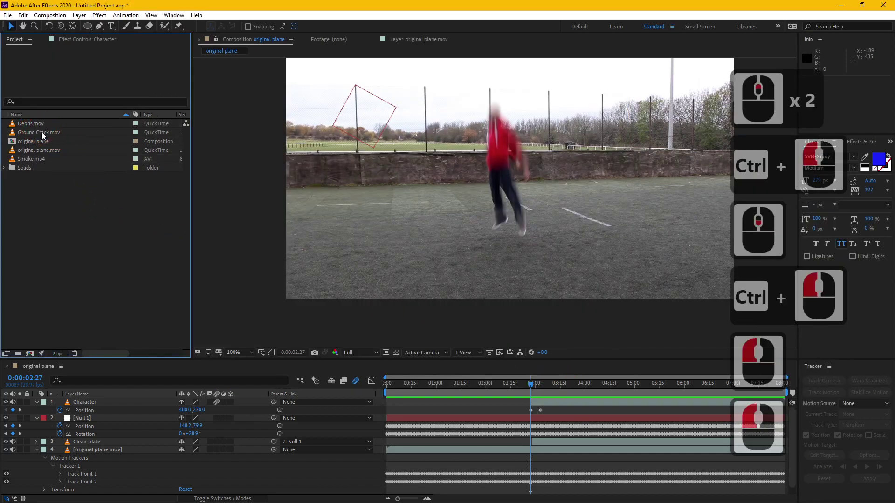
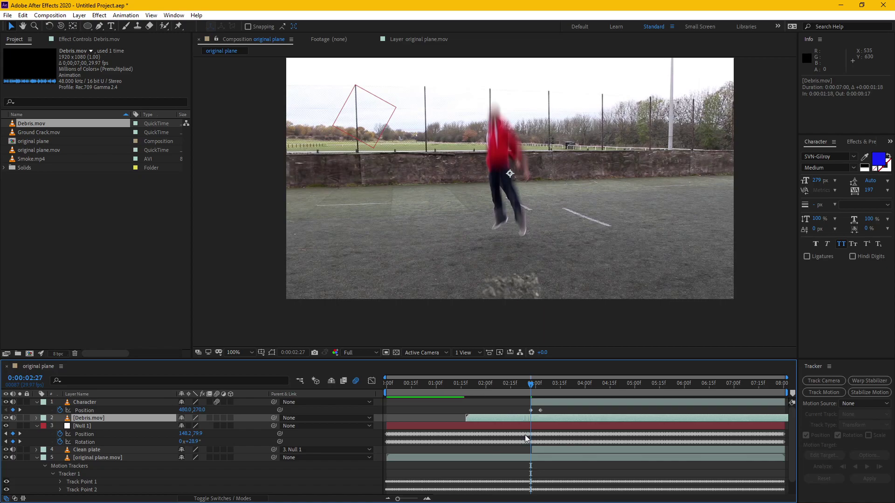
drag(529, 436, 468, 413)
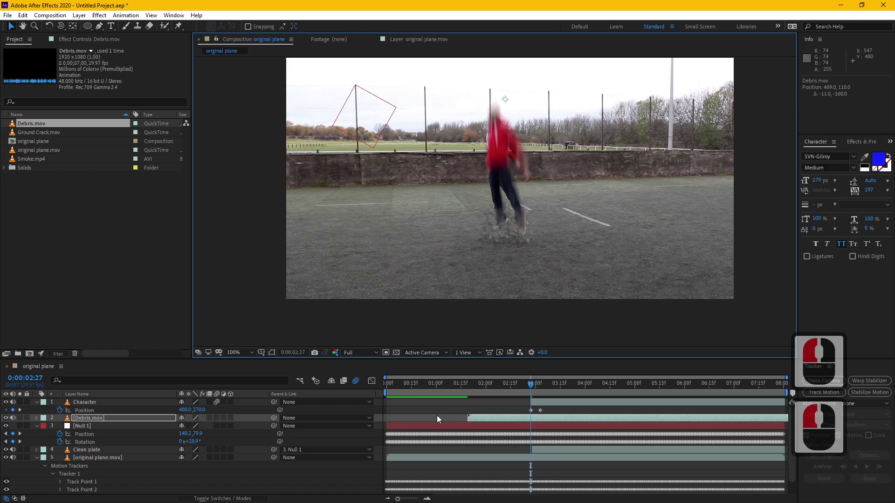
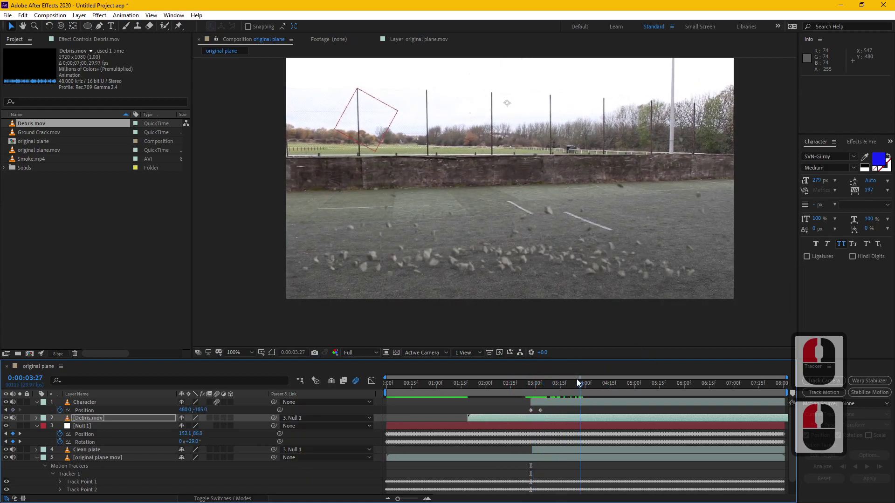
click(518, 379)
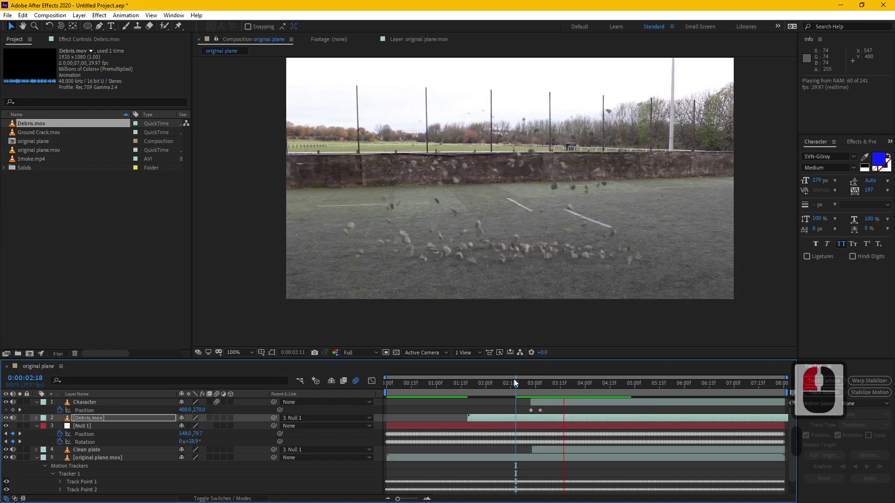
Pull the Curves RGB curve down to darken the debris and scrub back to the impact moment
drag(518, 380, 565, 387)
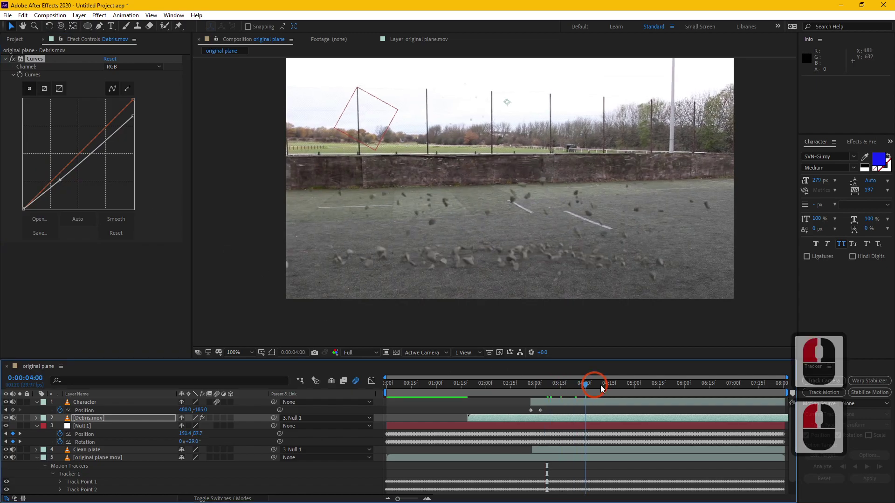
drag(561, 384, 612, 389)
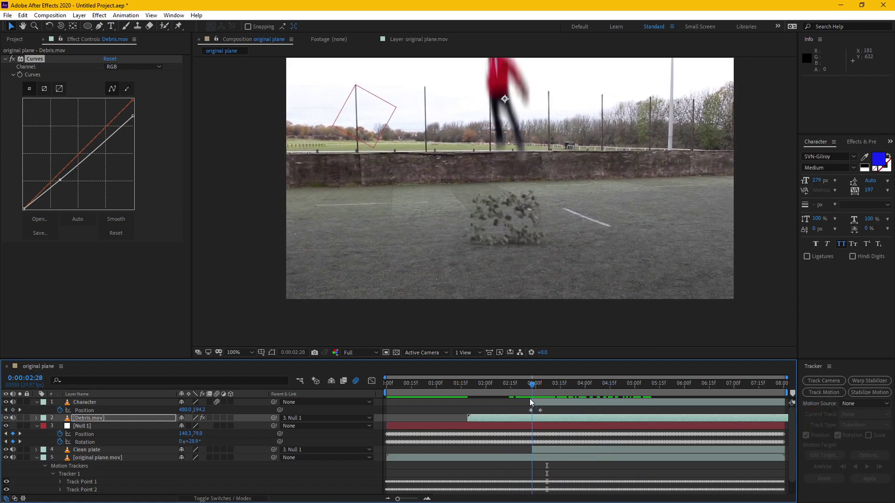
click(533, 402)
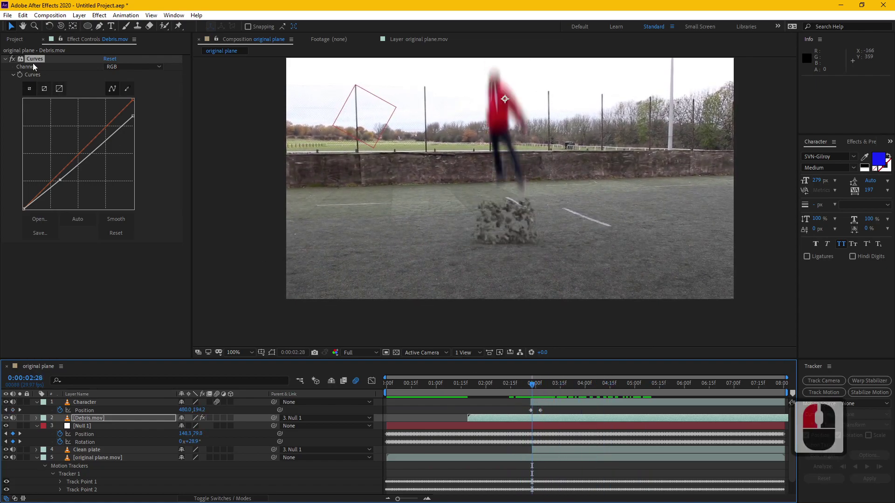
Add Ground Crack.mov to the timeline at the impact frame and parent it to Null 1
click(21, 37)
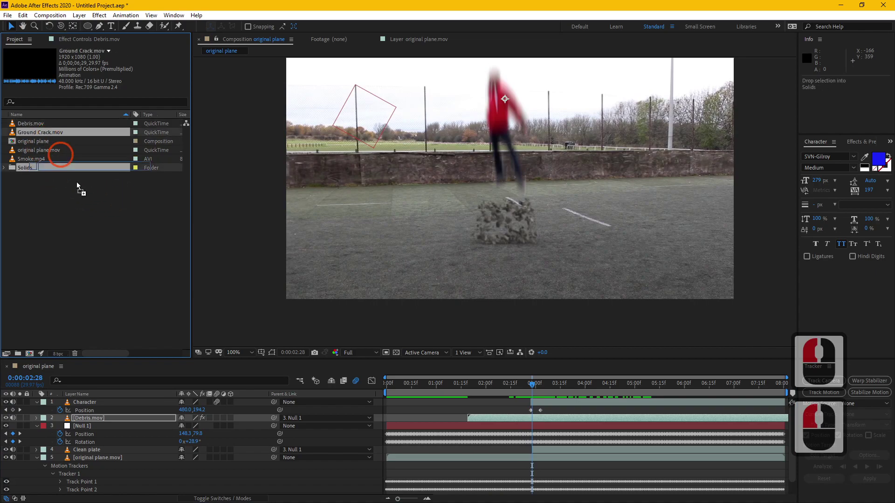
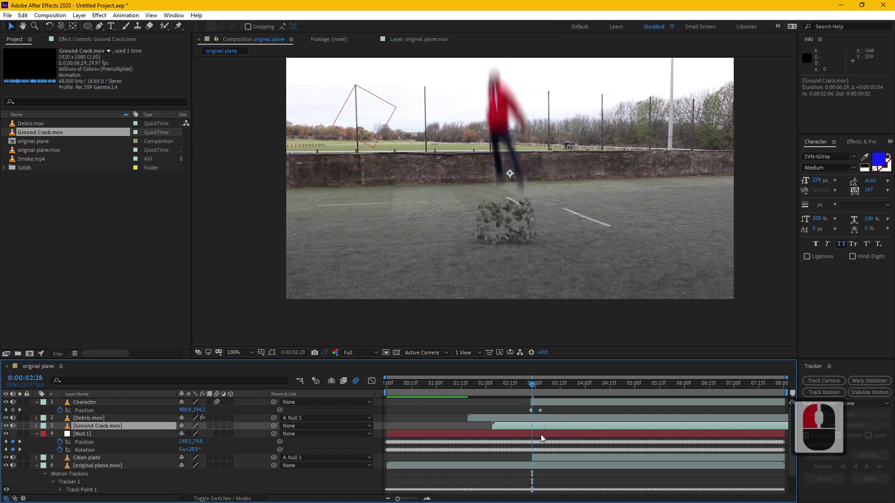
click(520, 436)
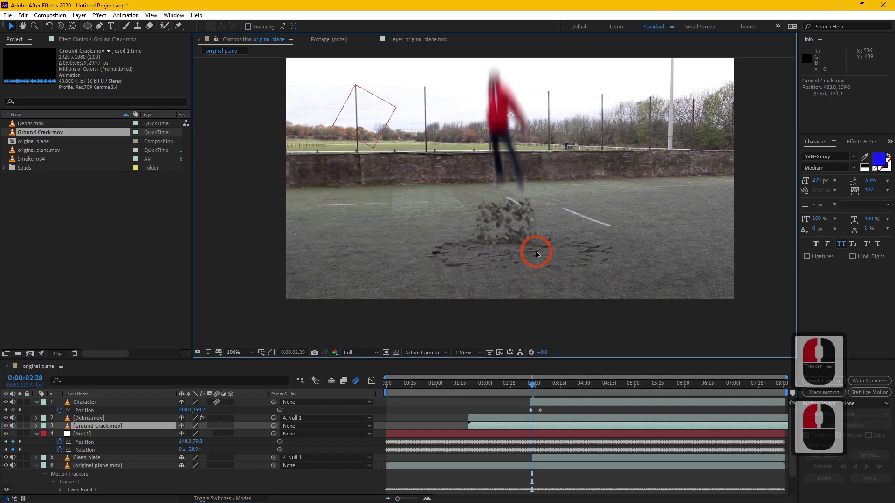
click(536, 237)
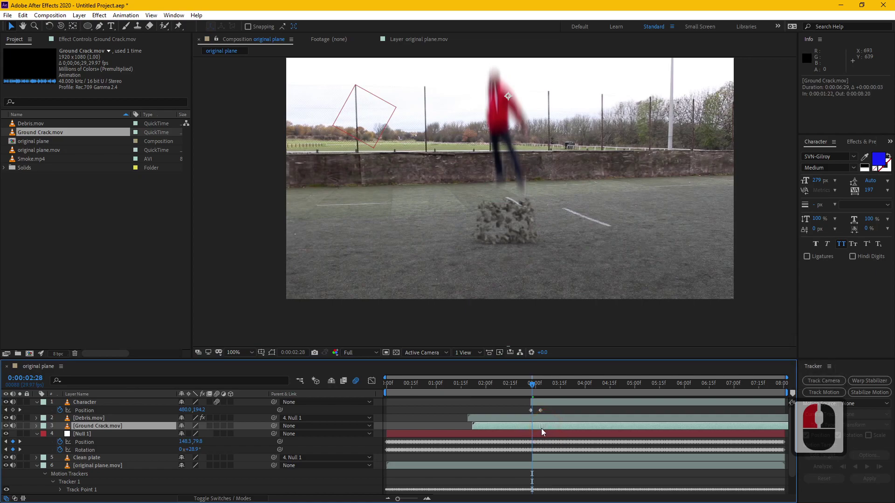
click(542, 429)
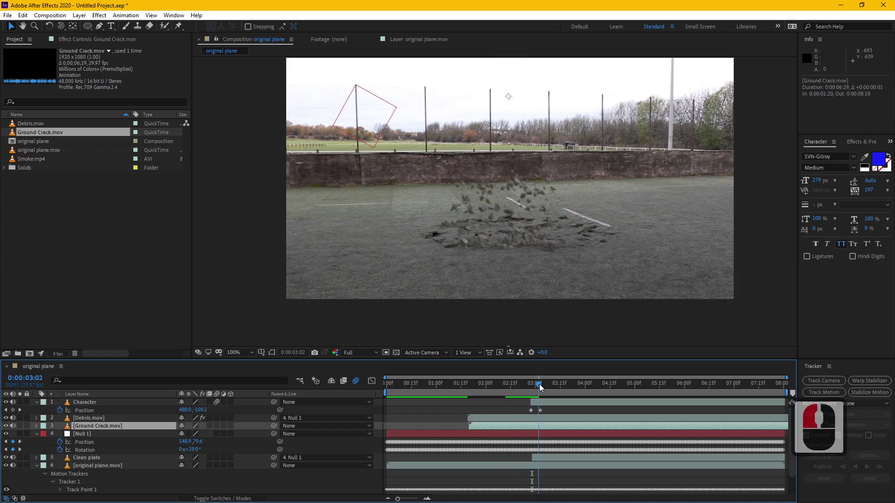
click(548, 390)
click(590, 259)
Preview the crack spreading after impact and reveal the layer's Scale to shrink it to about 63%
click(295, 425)
double_click(526, 388)
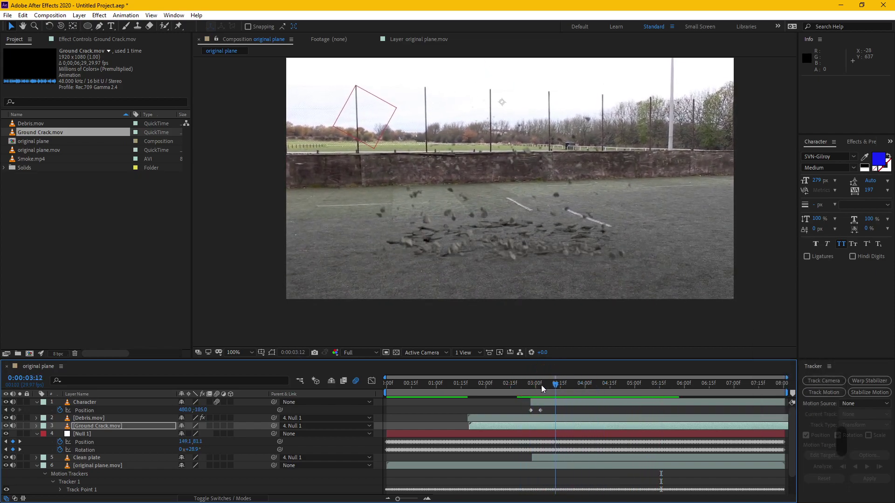
drag(546, 381, 560, 386)
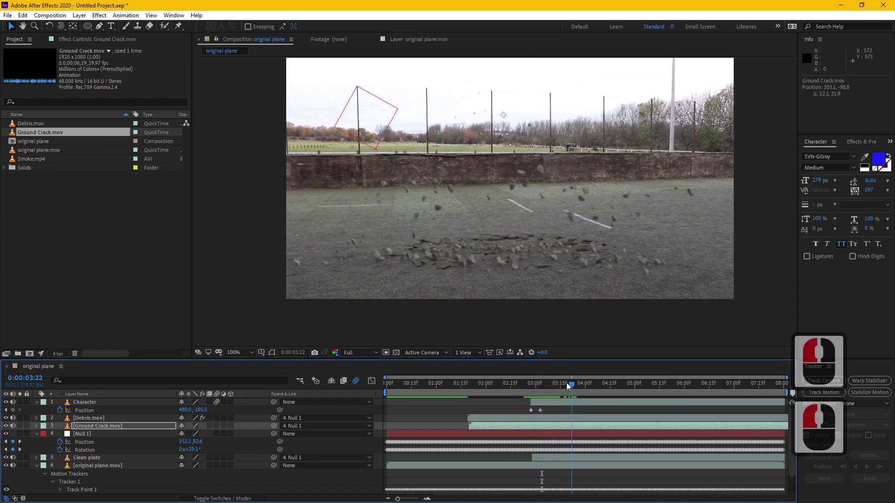
click(555, 383)
key(s)
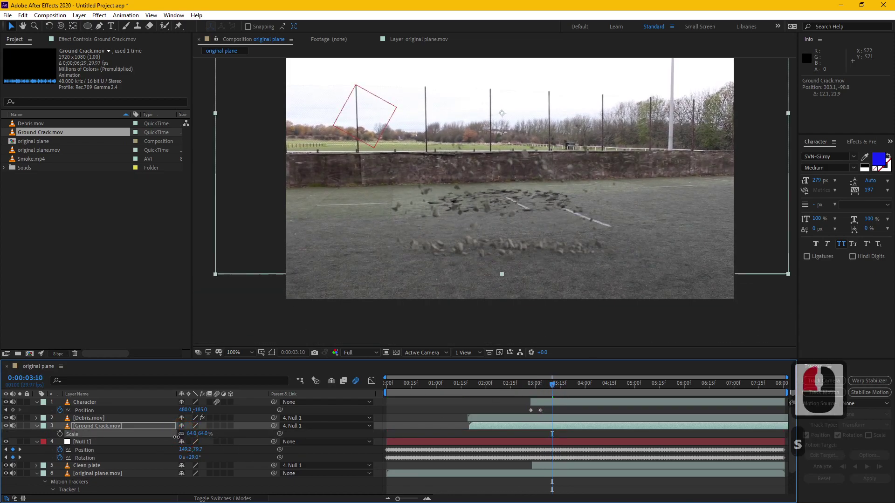
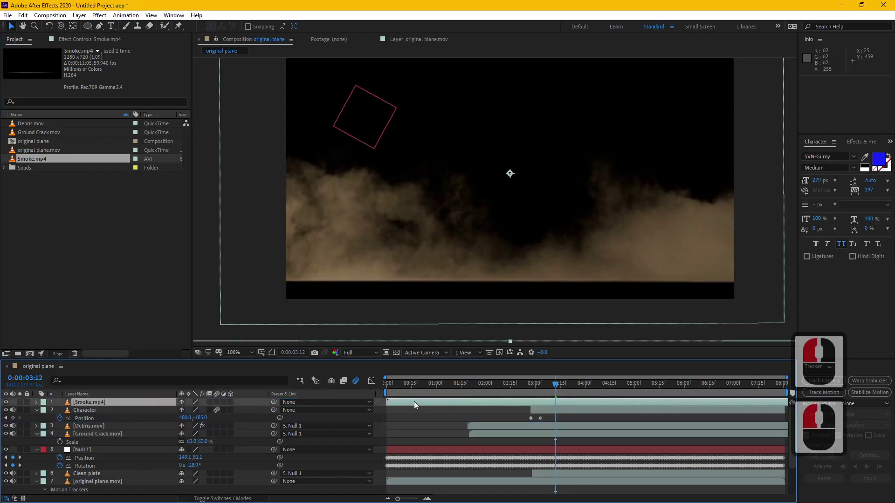
Set the Smoke.mp4 layer to Screen mode and lower its opacity to 29%
click(556, 414)
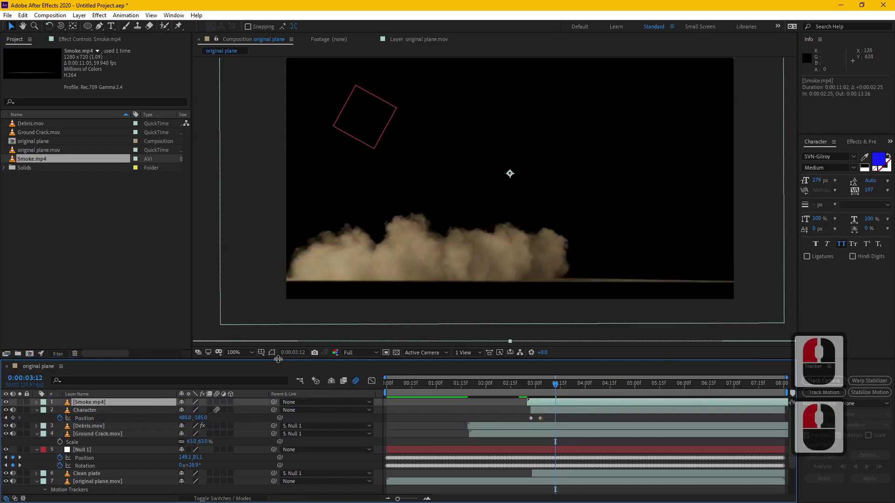
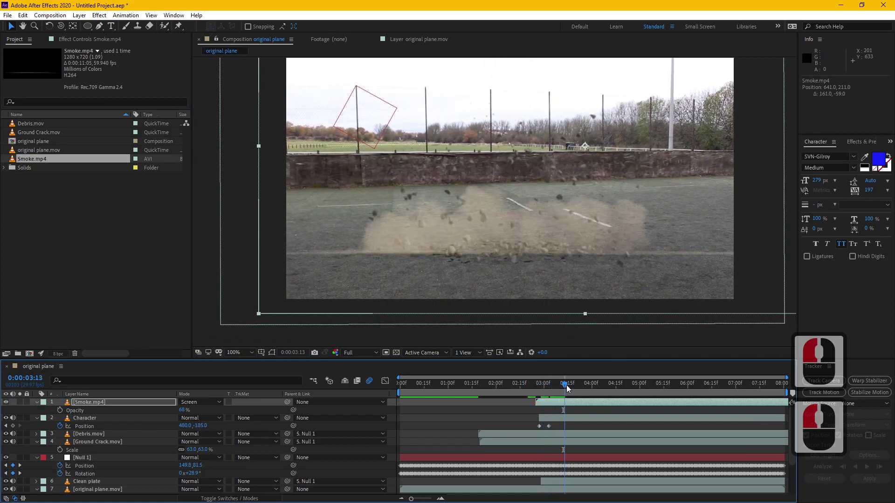
click(599, 388)
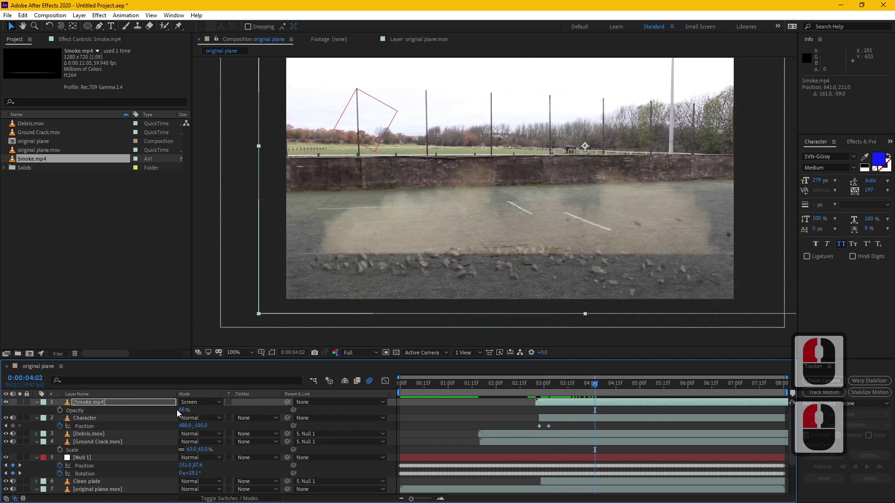
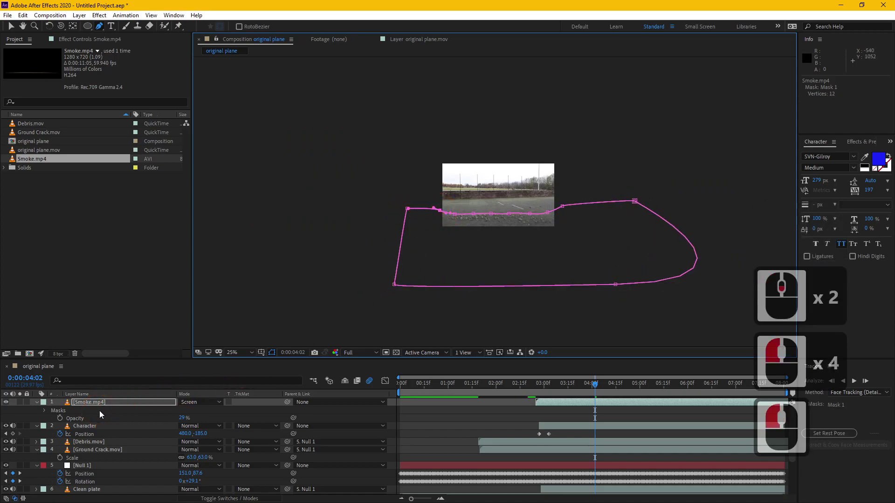
Close the smoke mask path, invert Mask 1 and feather it 89 px
key(m)
click(228, 410)
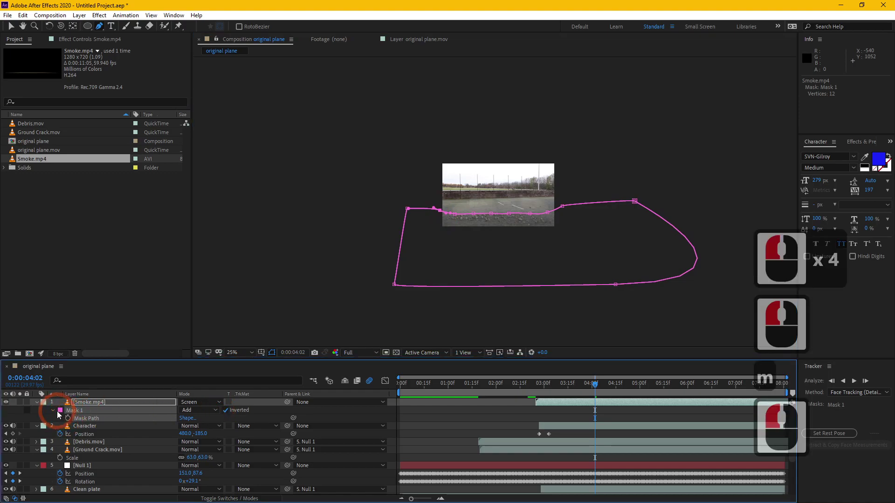
click(57, 412)
double_click(61, 414)
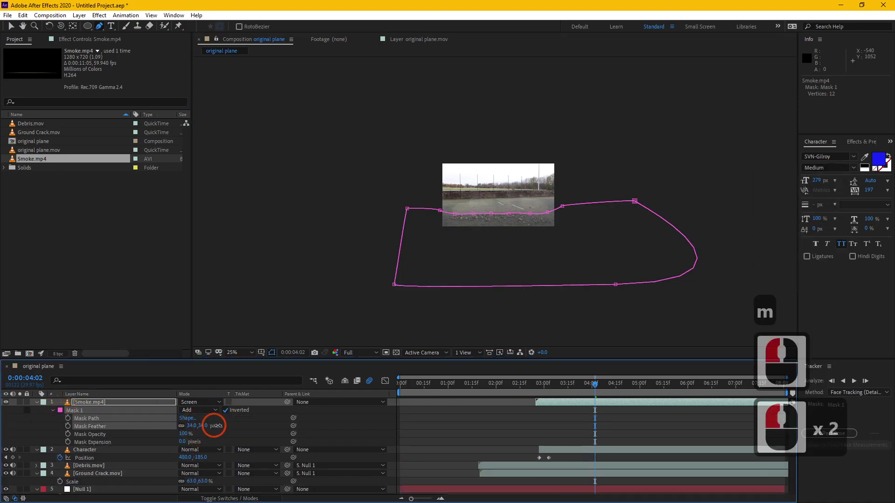
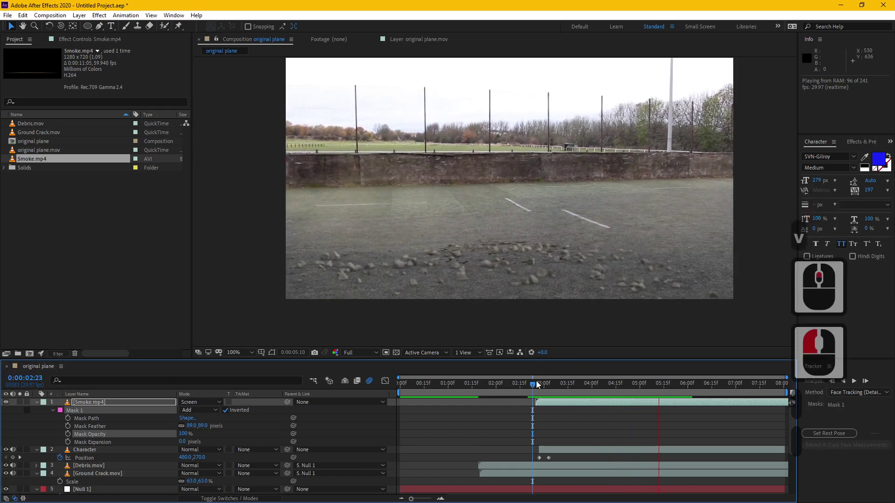
Scrub through the shot to preview the softened smoke over the ground
drag(531, 389, 563, 380)
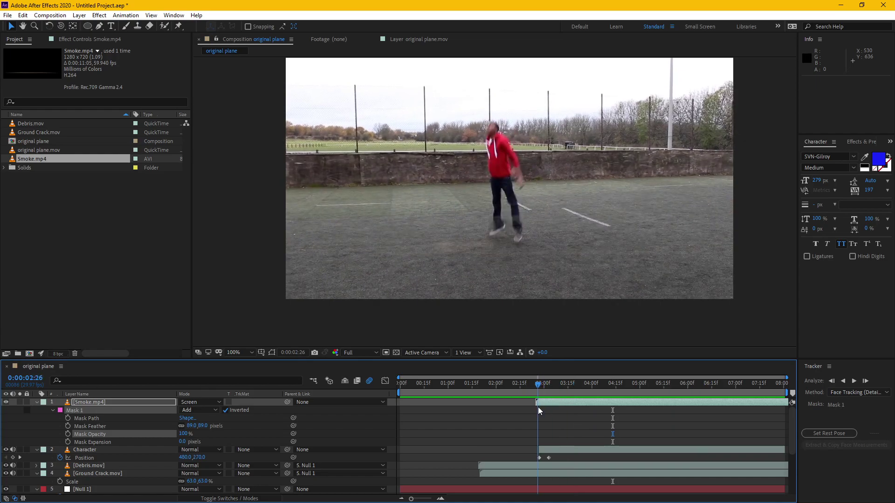
click(622, 384)
click(24, 234)
click(90, 239)
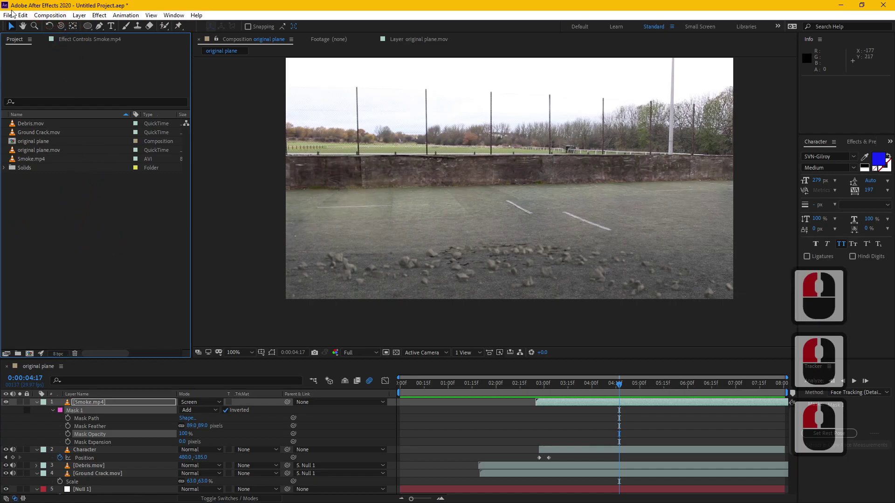
Start a new blank project via File > New, previewing the debris shot once more
click(12, 18)
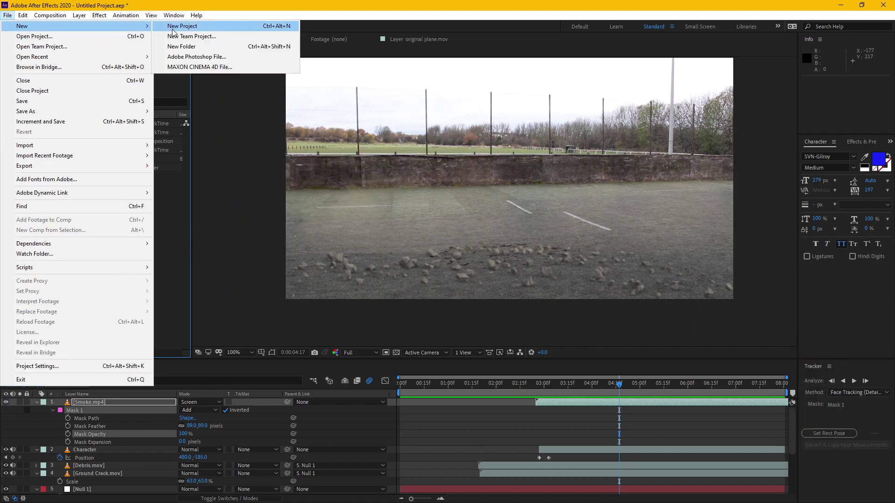
click(377, 333)
drag(553, 382, 458, 396)
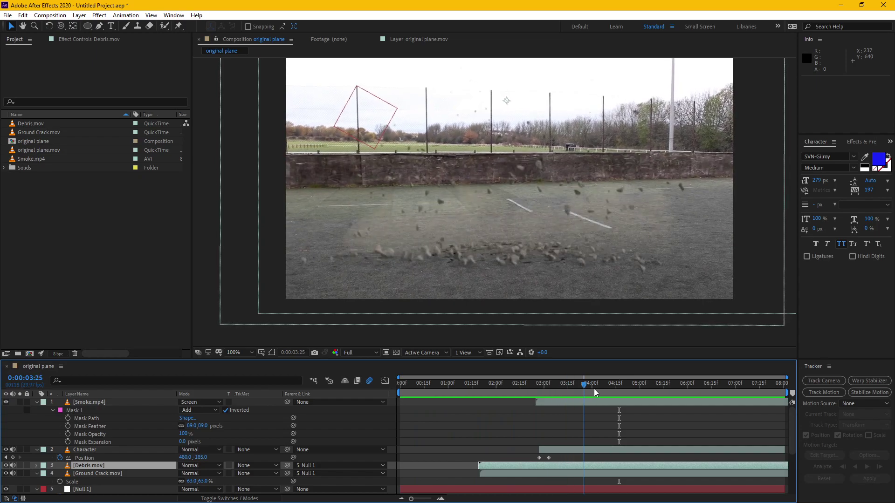
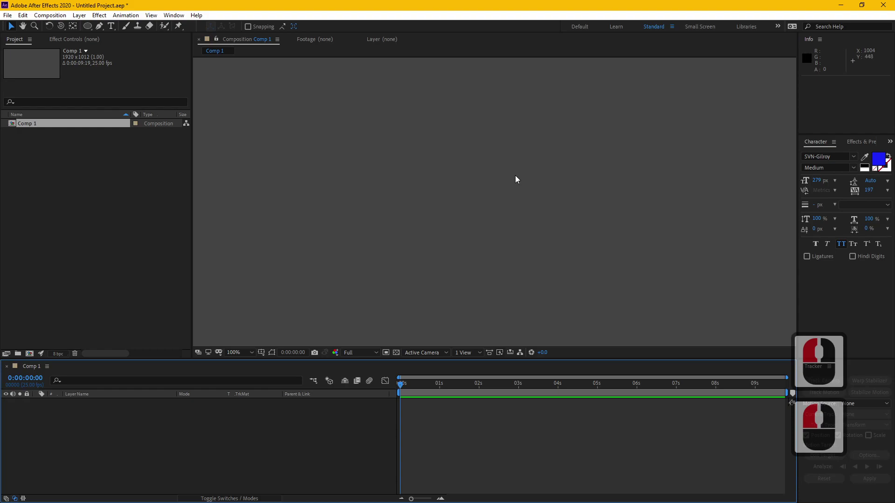
Create a white solid layer in Comp 1 with Ctrl+Y
click(103, 416)
key(ctrl+y)
middle_click(103, 415)
key(Return)
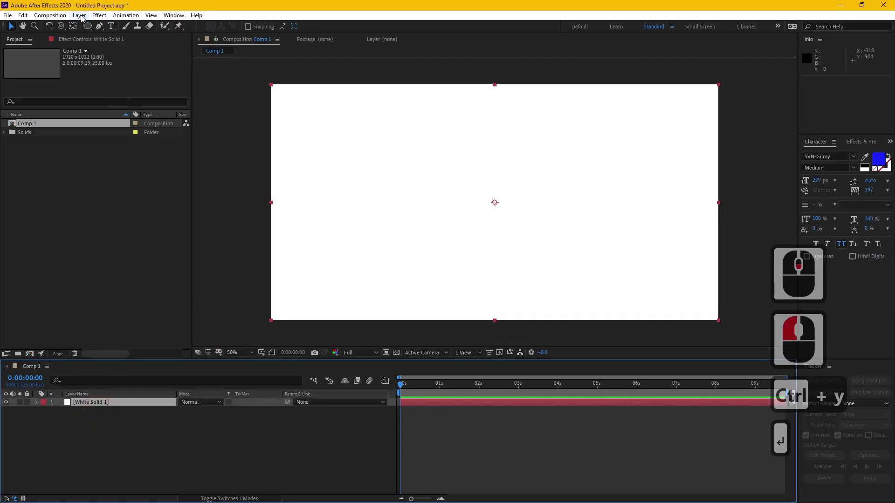
Apply the Video Copilot Element effect to the white solid
click(88, 14)
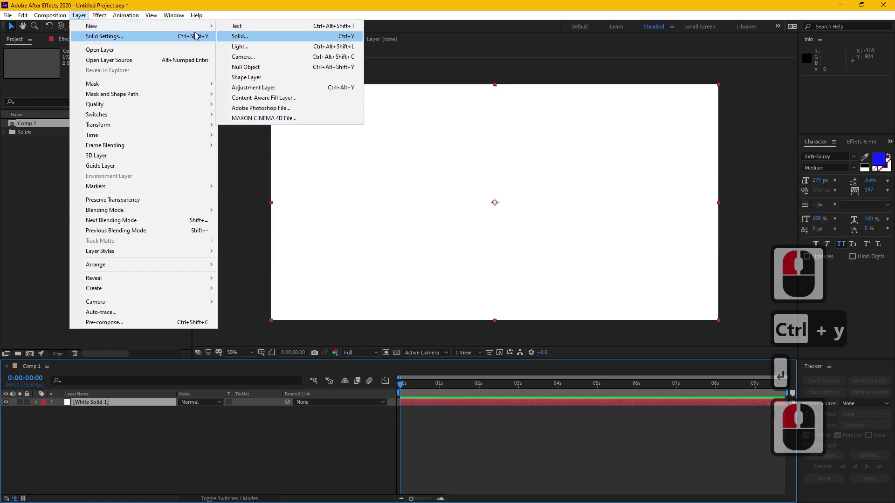
click(143, 313)
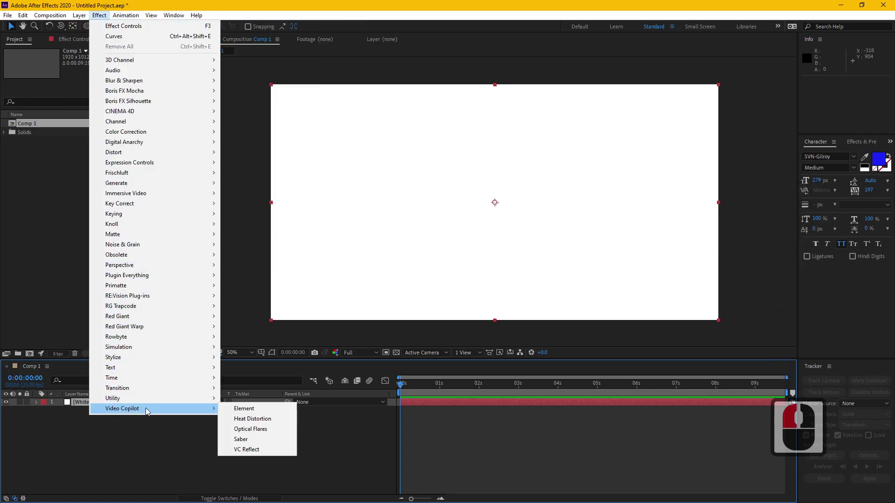
double_click(239, 412)
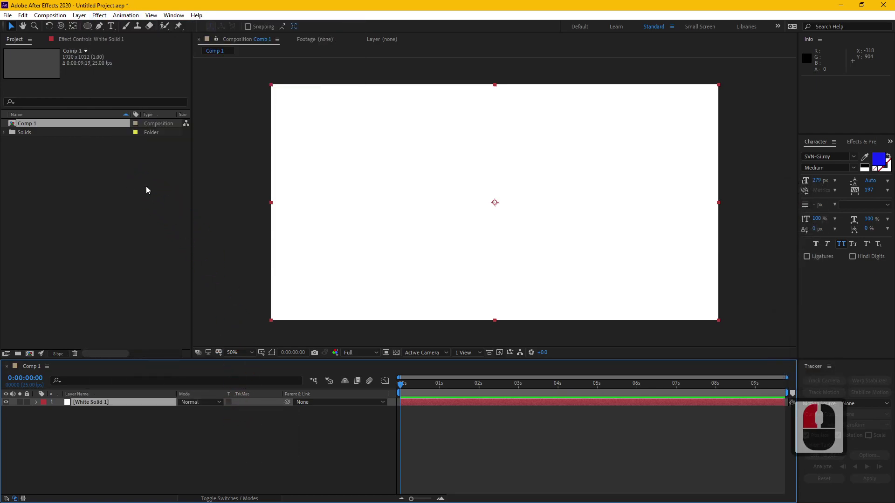
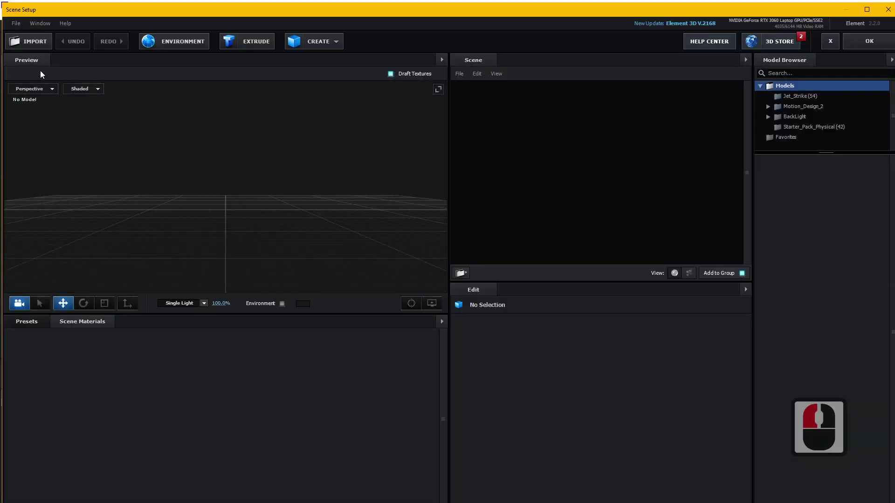
Look at the 3D object import option in Element's empty Scene Setup
click(20, 28)
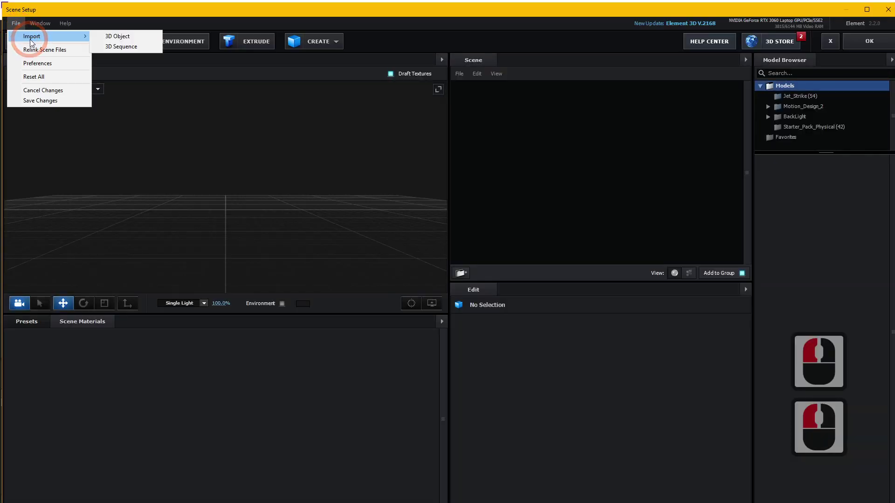
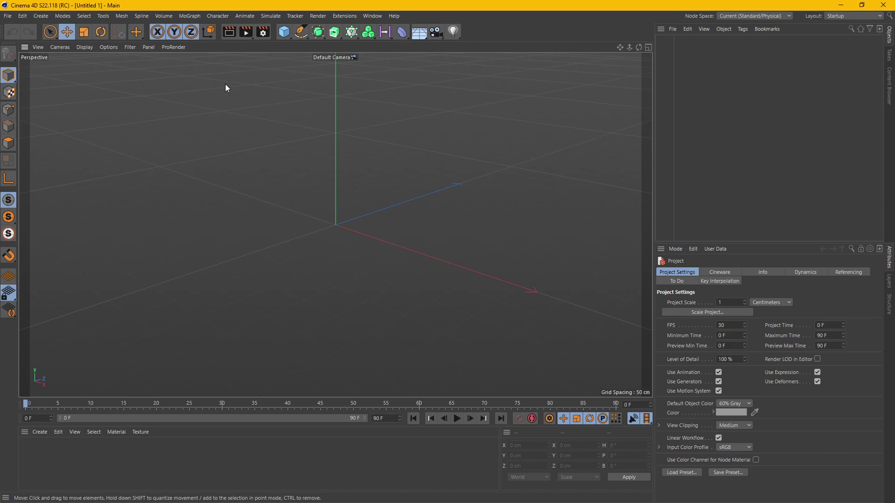
Keyframe the cube's Z position at frame 0 and its moved end position at frame 40
click(296, 42)
click(289, 38)
click(241, 275)
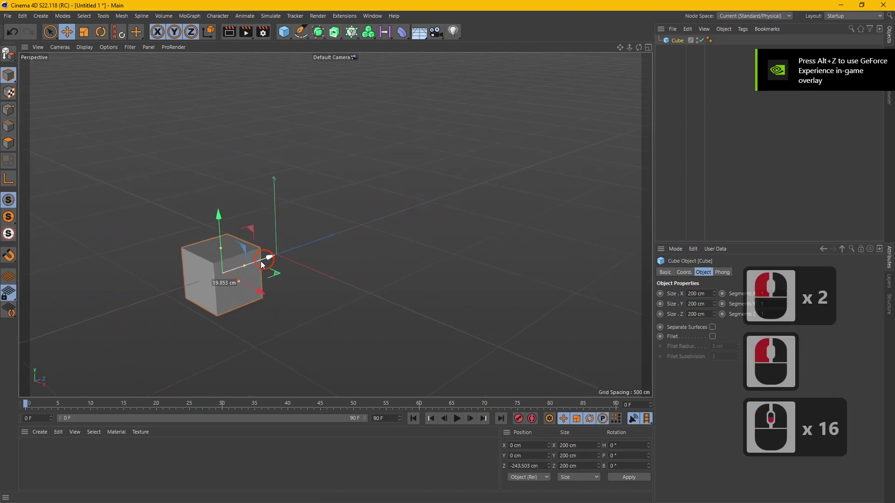
click(207, 286)
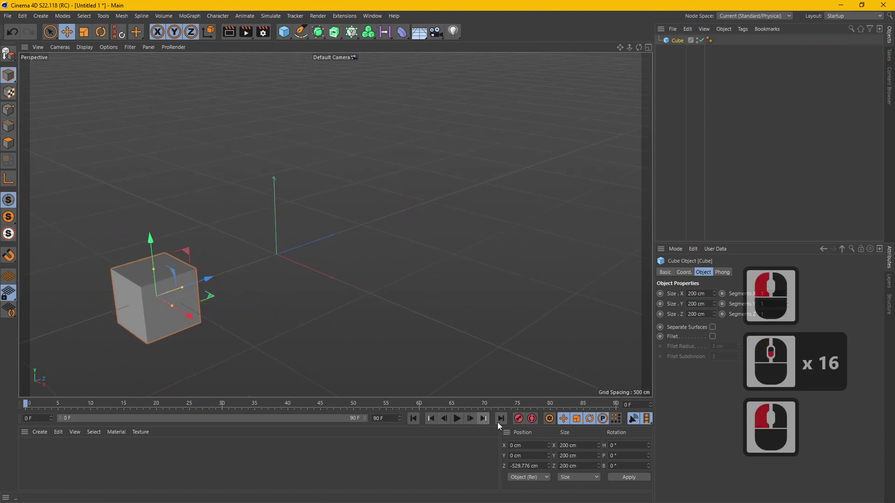
click(522, 421)
click(447, 186)
click(524, 419)
key(ctrl+z)
click(275, 402)
click(444, 199)
click(524, 418)
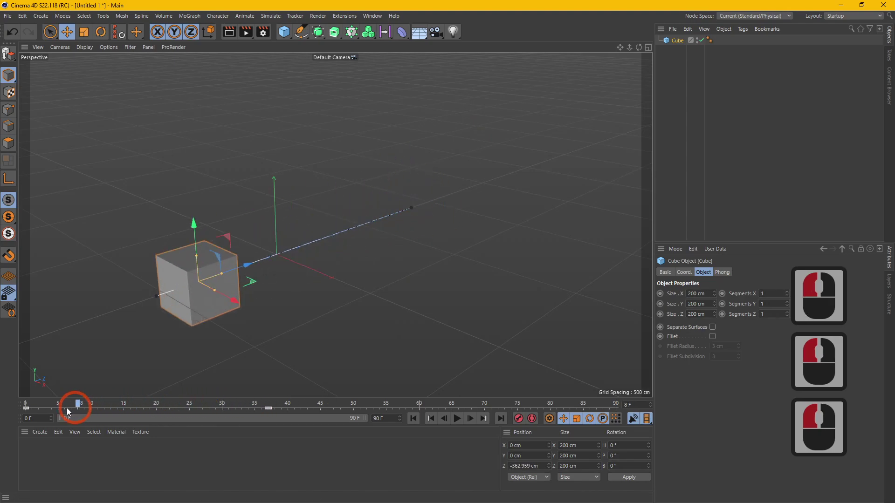
click(290, 397)
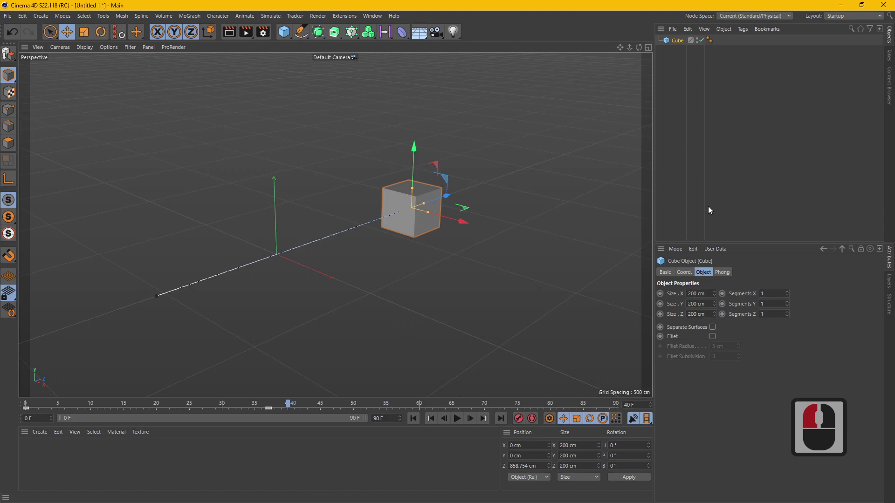
Convert the cube into an editable polygon object with Make Editable
click(435, 266)
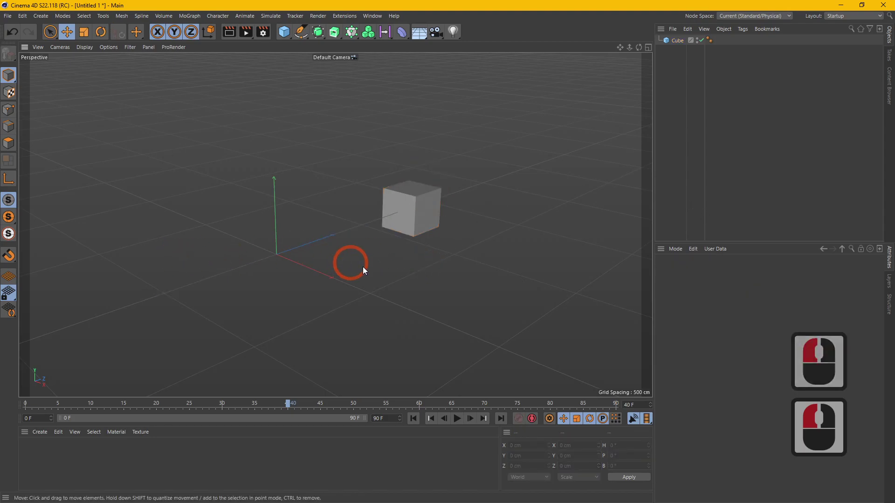
click(411, 225)
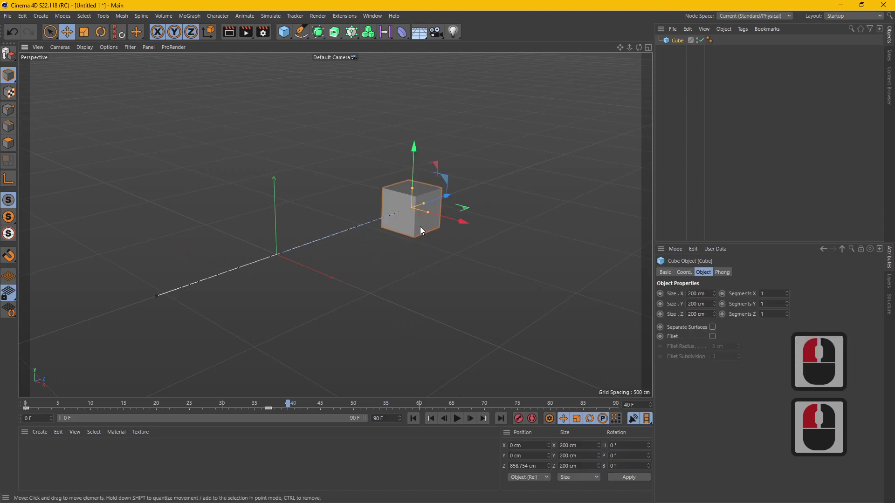
scroll(down, 3)
right_click(407, 221)
middle_click(453, 332)
click(436, 264)
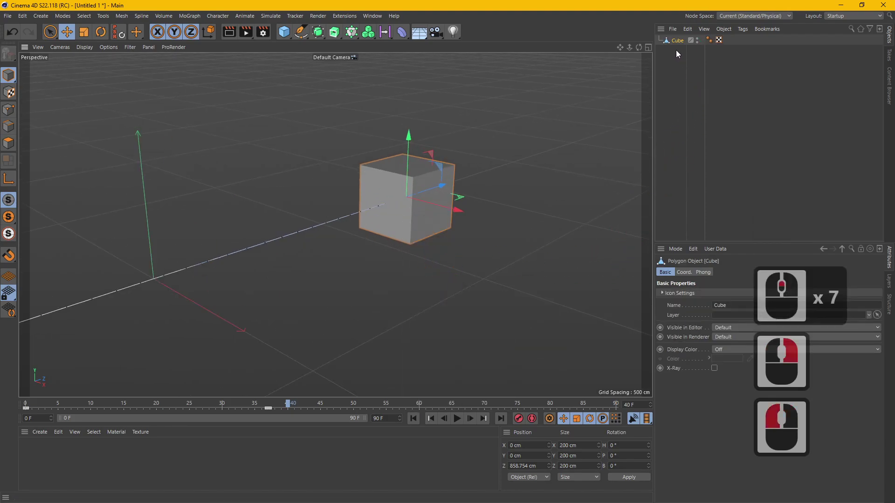
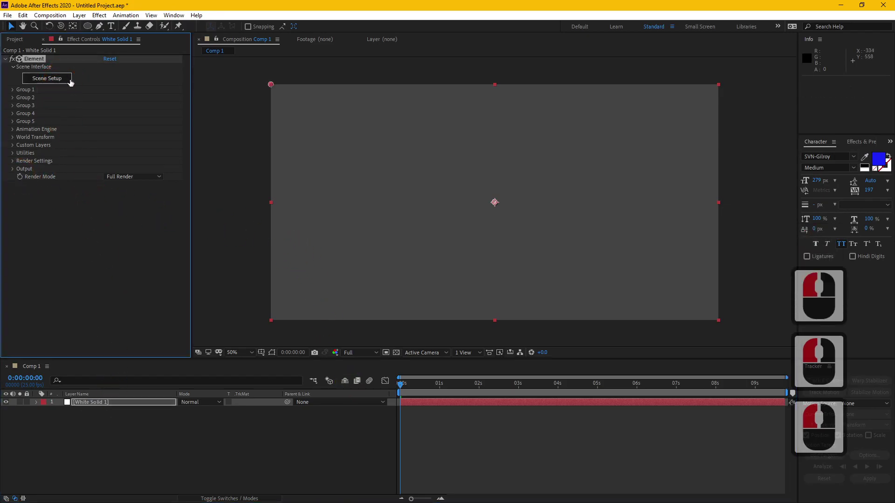
Import Test.c4d from Downloads as a 3D sequence into the Element scene, accepting the import preferences
click(15, 28)
click(121, 49)
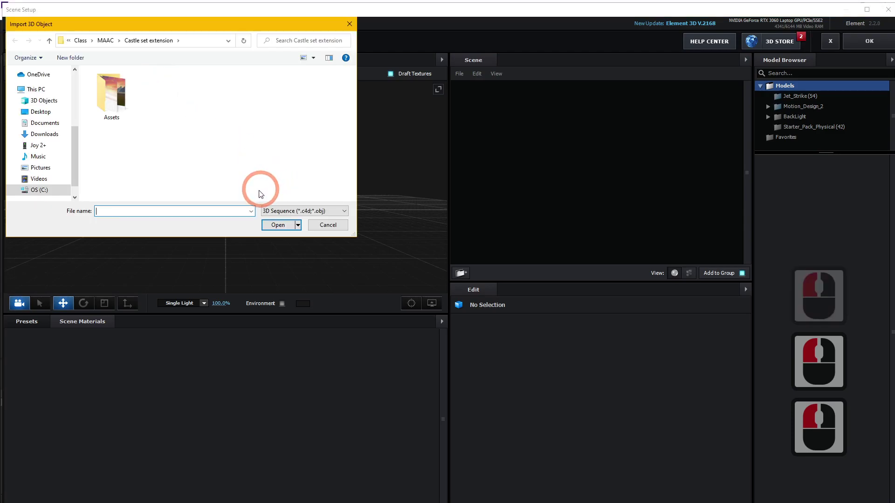
click(56, 133)
double_click(110, 116)
click(286, 227)
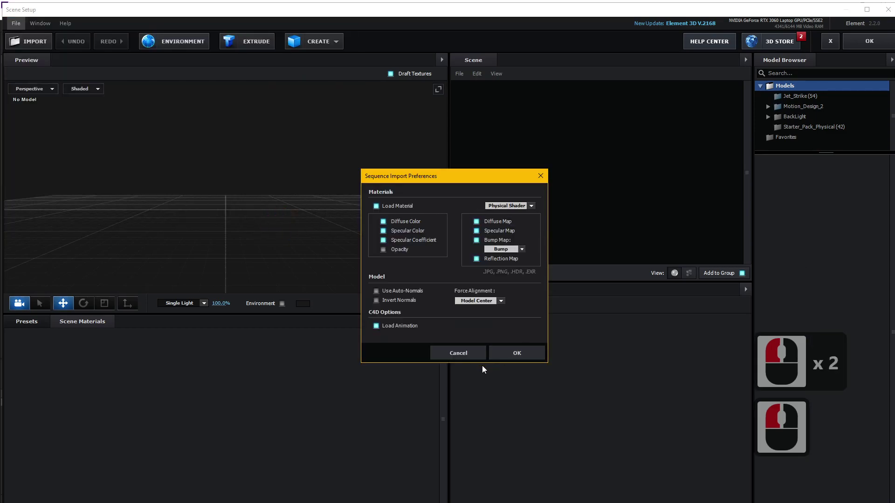
double_click(516, 352)
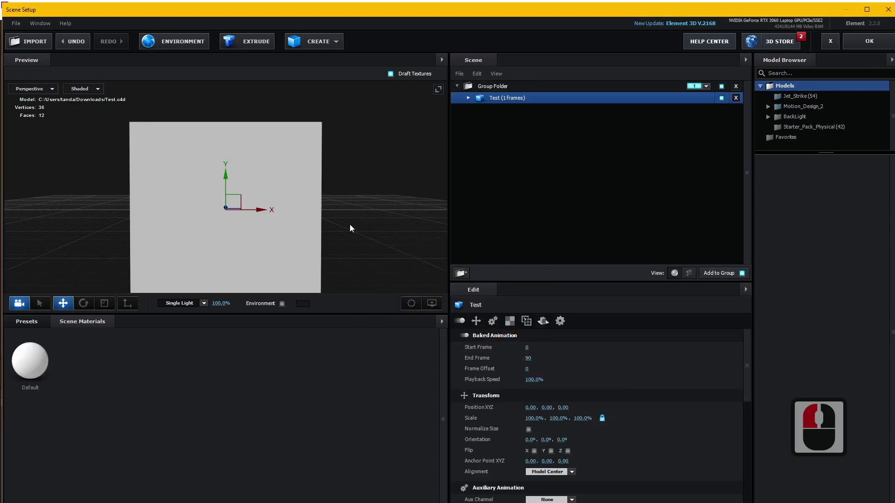
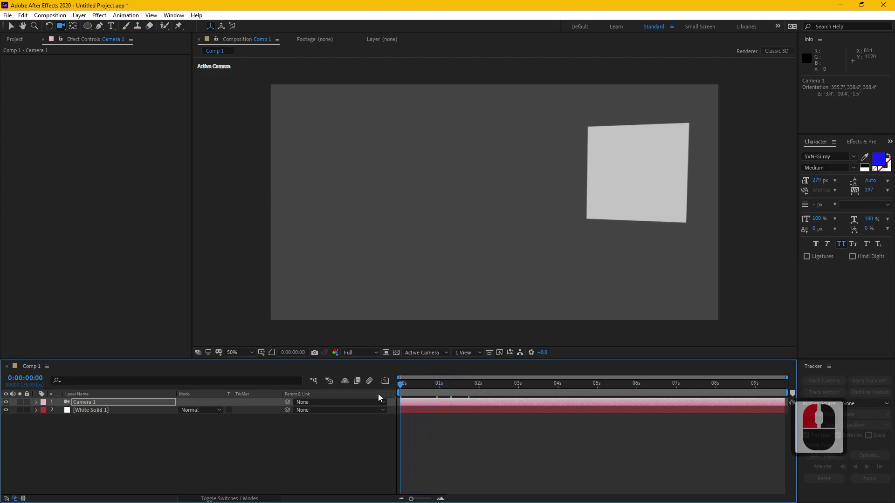
Scrub the timeline to the one-second mark to preview the cube's movement
click(382, 394)
key(c)
key(c)
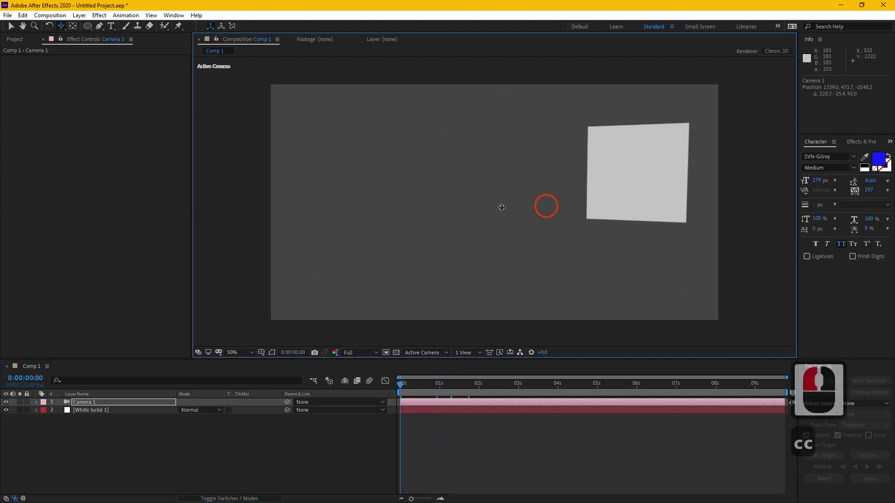
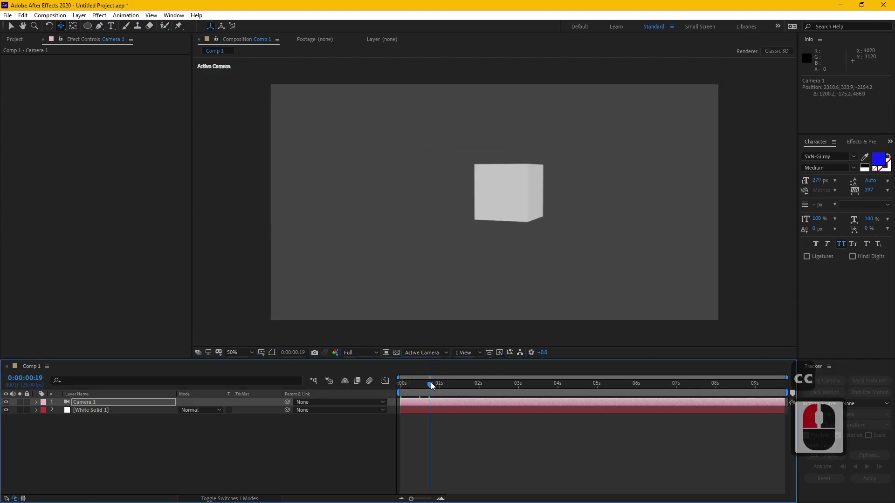
click(443, 381)
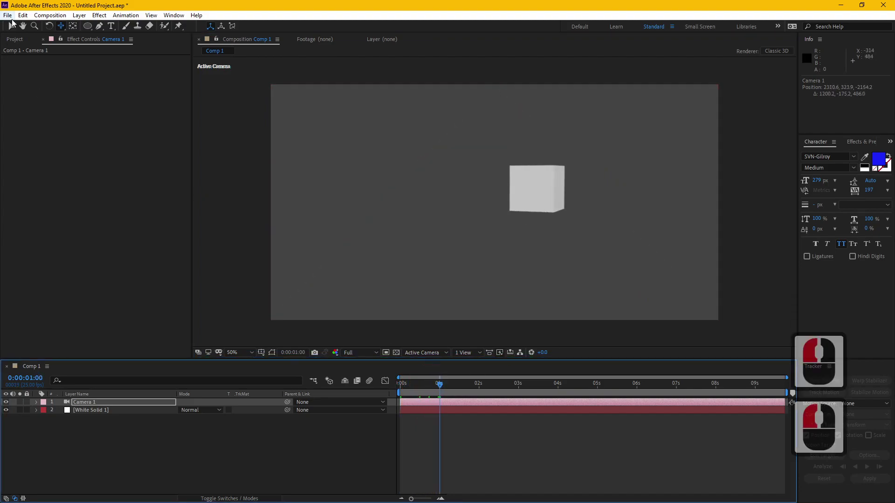
Select White Solid 1 to show its Element effect controls, then switch windows
click(14, 20)
click(99, 3)
click(107, 409)
double_click(37, 63)
double_click(116, 61)
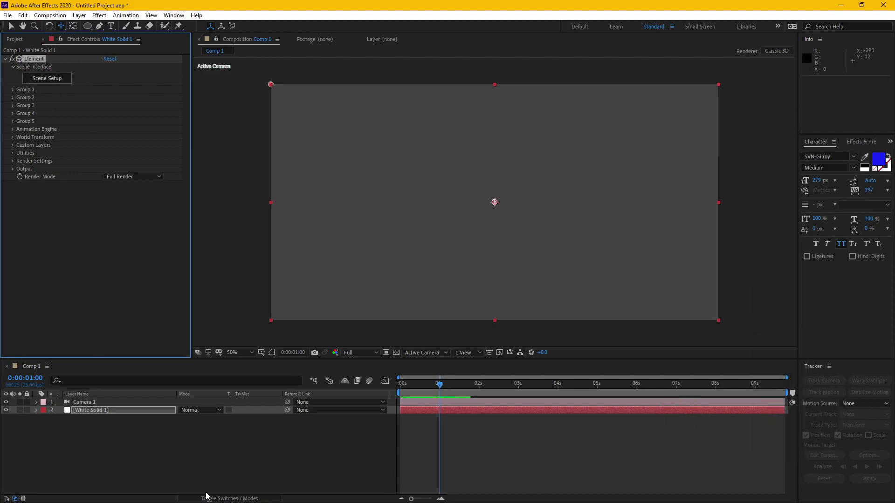
click(242, 482)
key(alt+Tab)
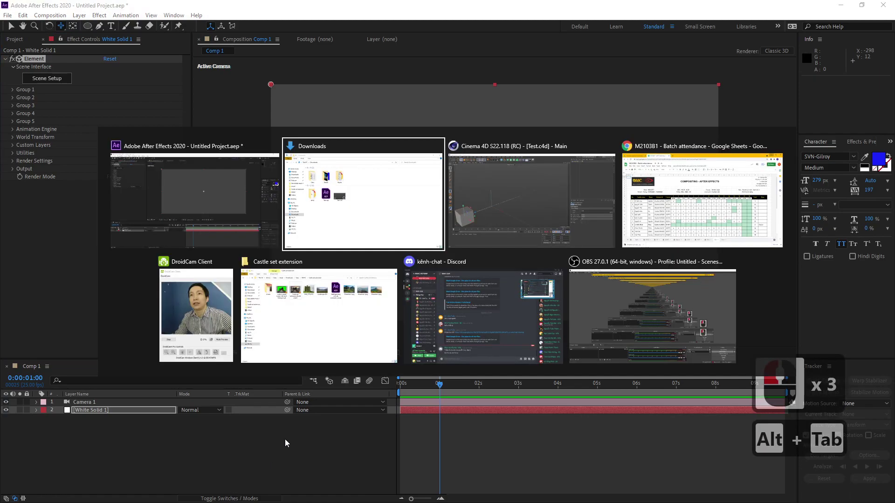
Open the MAAC folder inside Downloads > Class in File Explorer
click(289, 439)
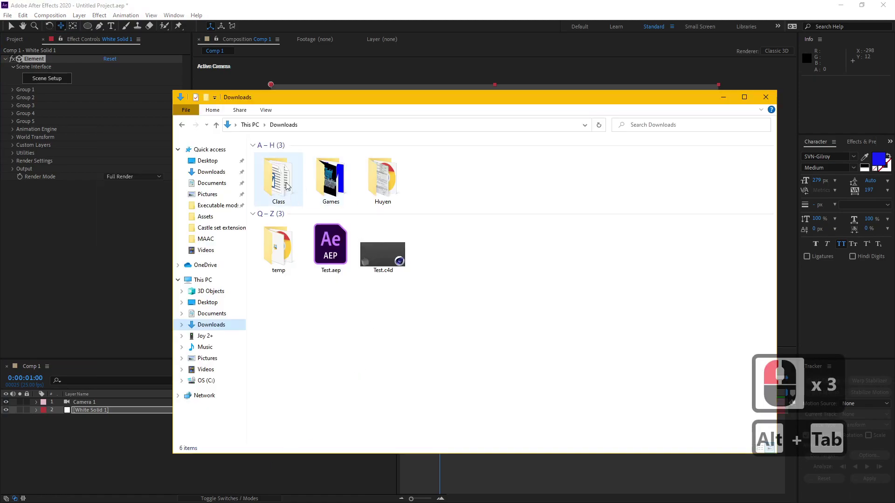
click(277, 180)
double_click(277, 180)
click(281, 162)
double_click(281, 162)
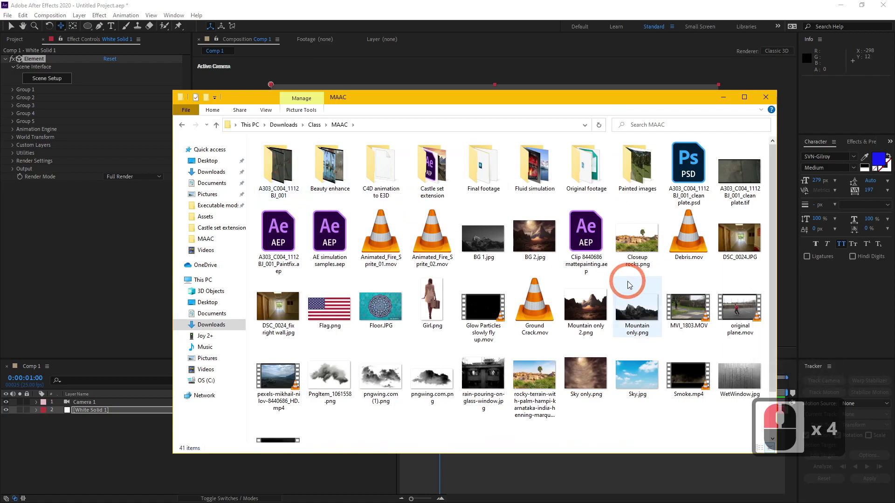
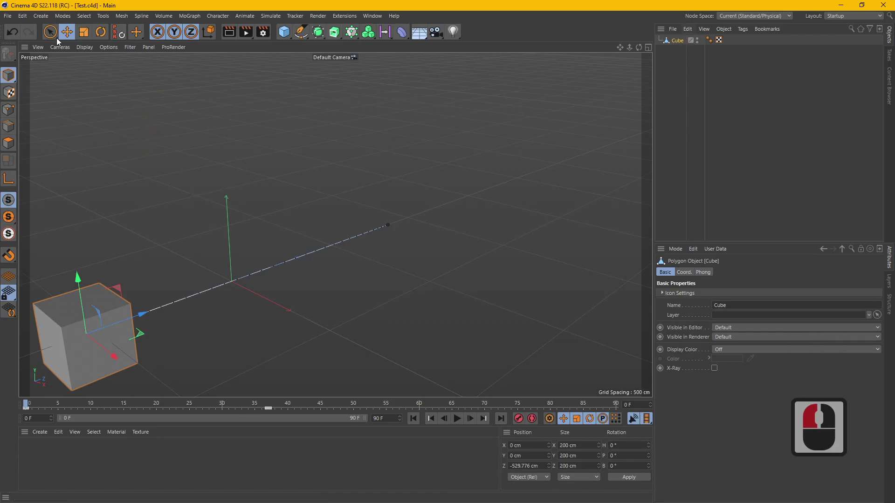
Start a new Cinema 4D project and bring up the Open Project dialog
click(14, 17)
click(45, 88)
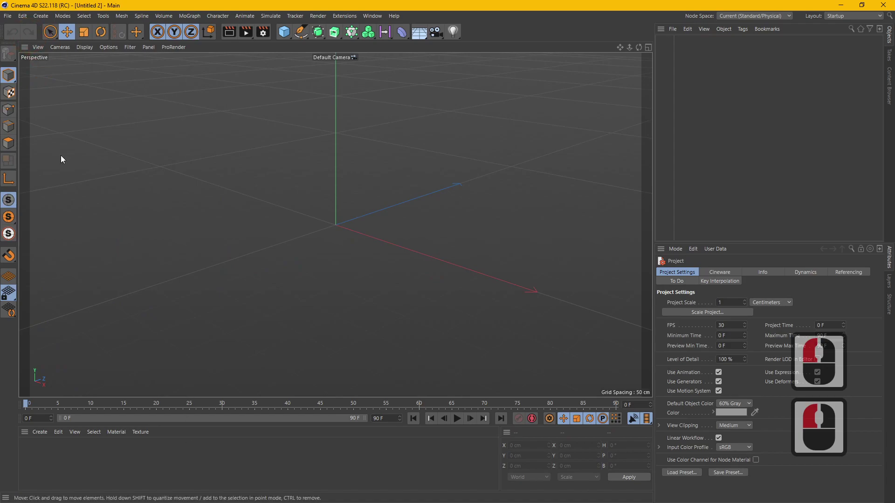
click(12, 11)
click(11, 14)
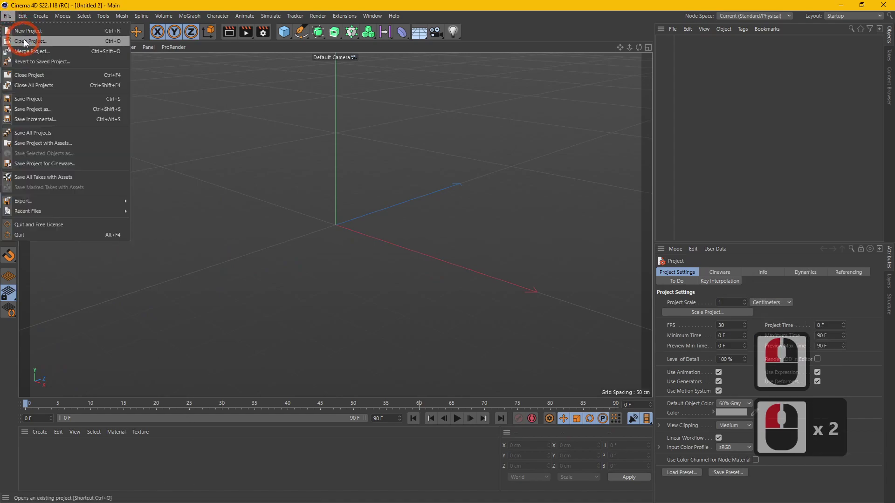
click(28, 40)
Browse to C4D animation to E3D > Human walking c4d and open Human walking_native.c4d
click(119, 168)
click(122, 145)
double_click(123, 79)
double_click(211, 87)
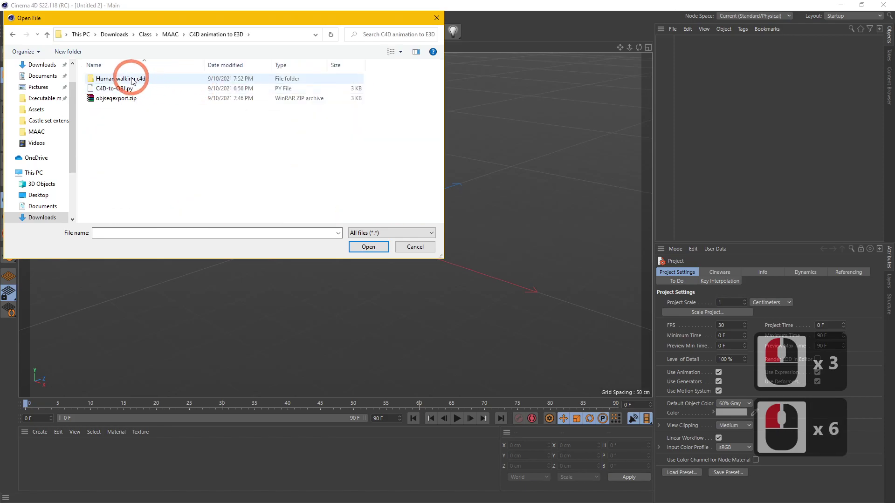
double_click(142, 78)
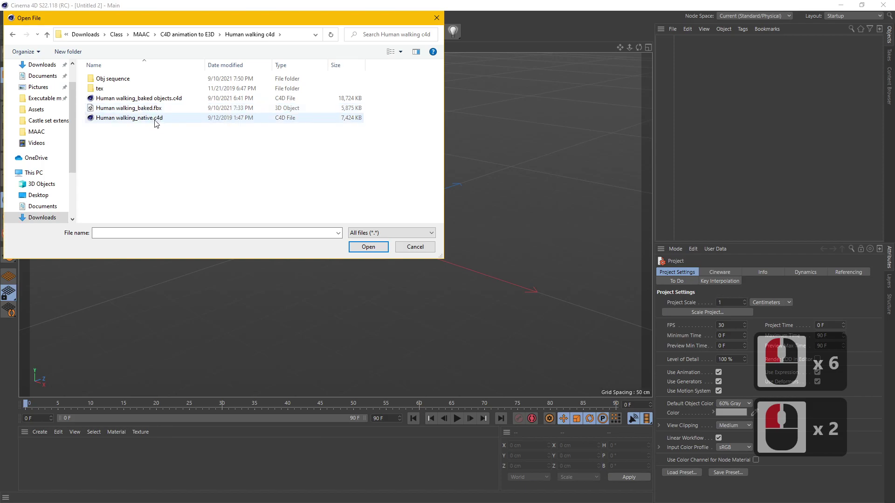
double_click(159, 120)
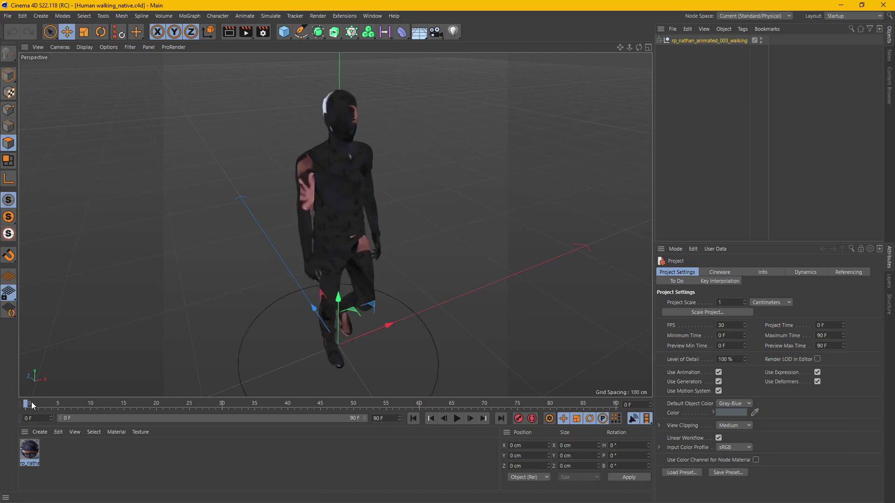
Rewind the walk animation to frame 0 and navigate the viewport around the character
click(124, 401)
middle_click(234, 296)
middle_click(245, 205)
middle_click(237, 161)
middle_click(304, 160)
middle_click(305, 160)
middle_click(306, 157)
middle_click(39, 406)
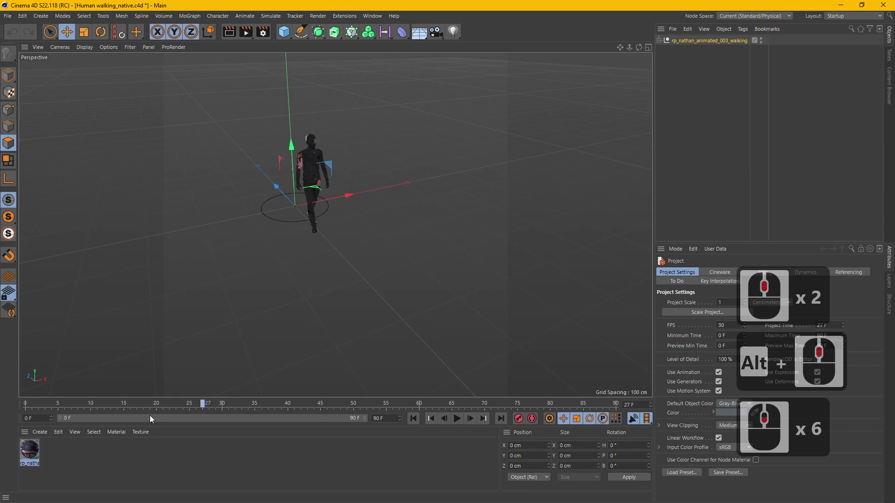
middle_click(472, 420)
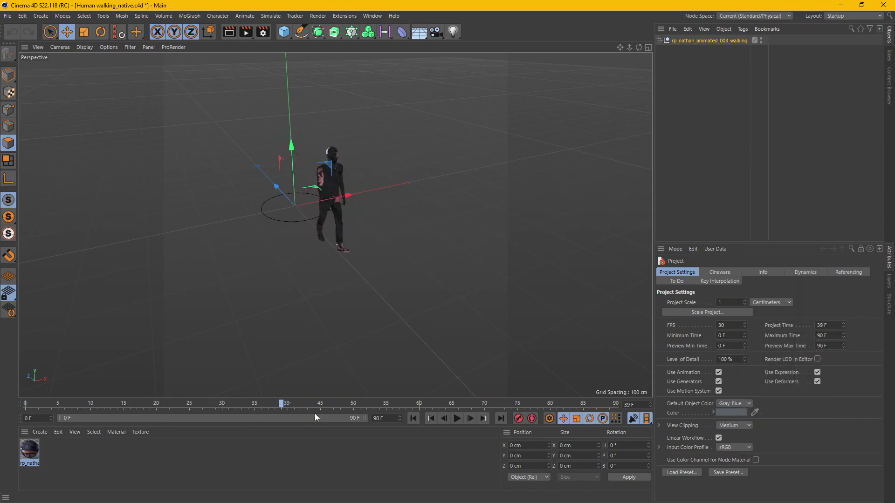
drag(250, 421, 11, 418)
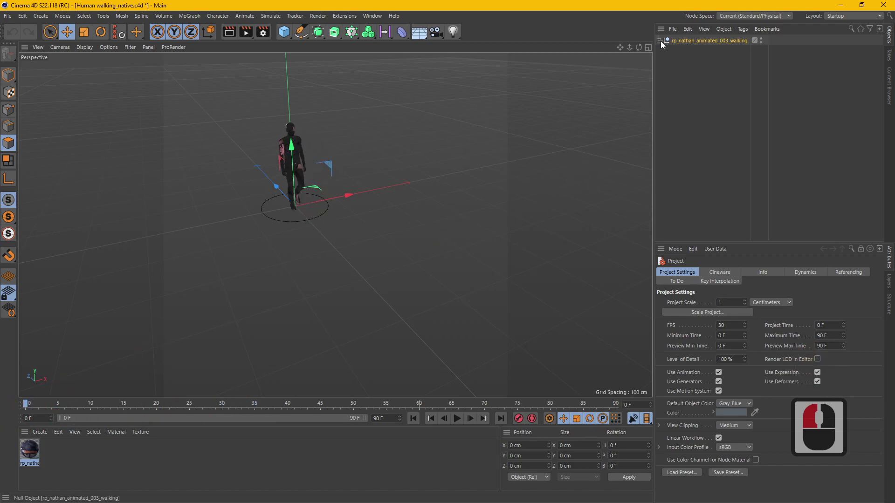
Expand the rp_nathan walking hierarchy to reveal its rig, geometry and Skin deformer
click(664, 44)
click(670, 53)
click(667, 69)
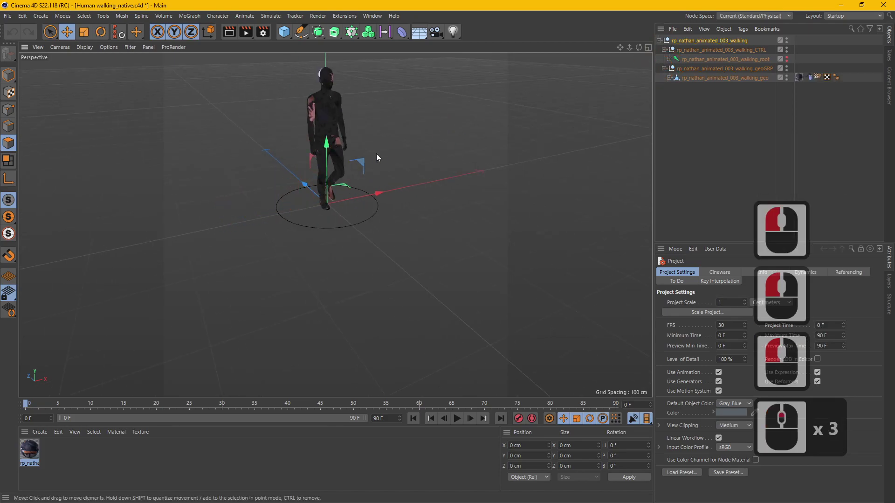
middle_click(390, 172)
middle_click(248, 143)
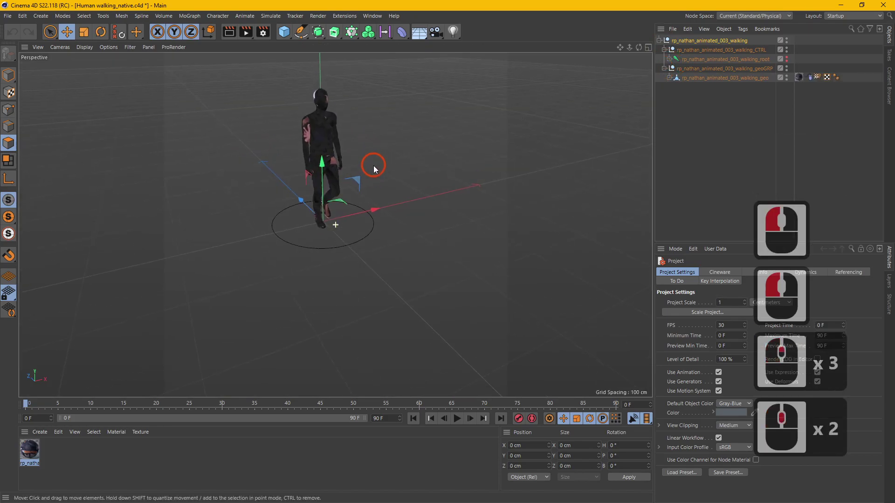
middle_click(386, 201)
middle_click(421, 188)
click(320, 186)
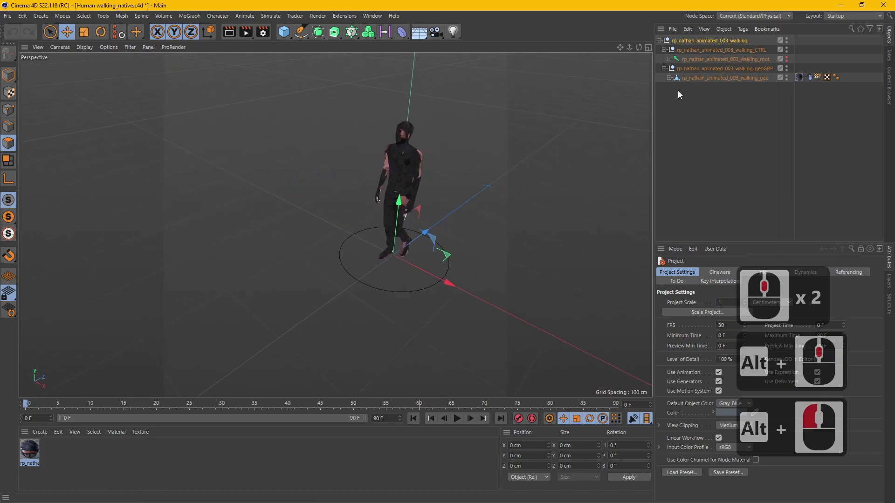
click(485, 238)
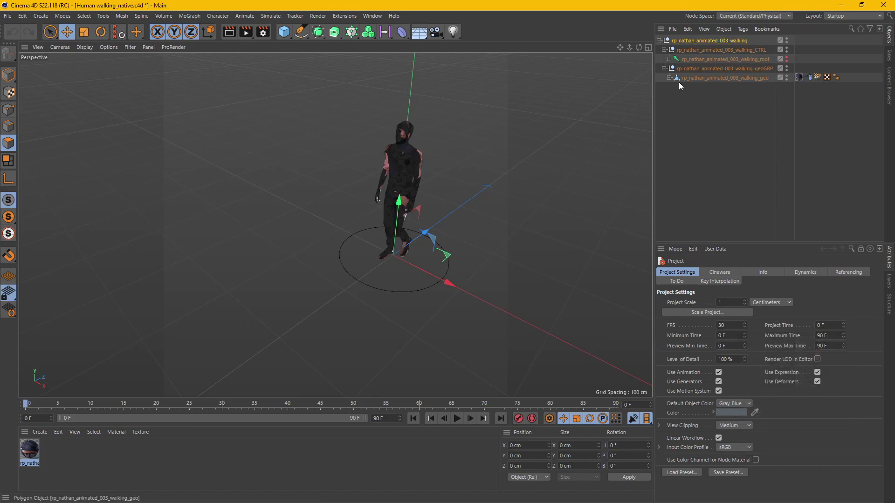
Click through the character's geometry, geo null and top walking group objects
click(683, 57)
click(685, 84)
click(702, 86)
click(710, 104)
click(712, 76)
double_click(713, 66)
click(714, 80)
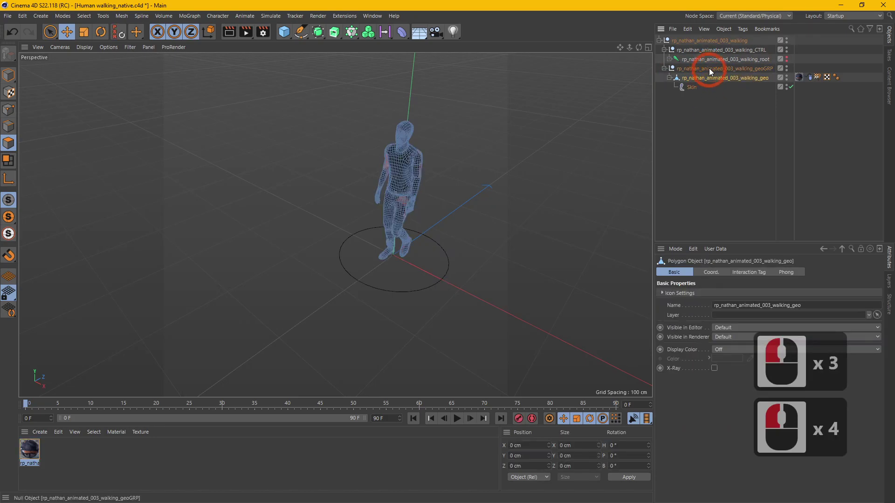
click(714, 68)
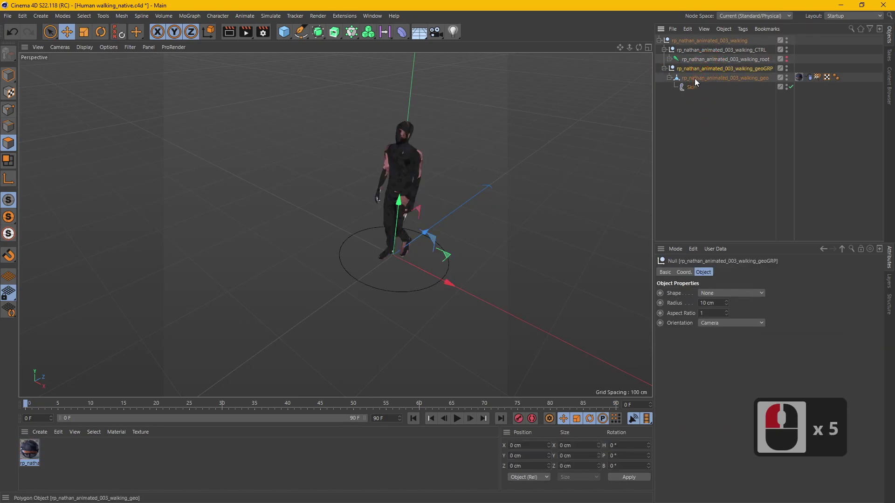
click(699, 79)
double_click(702, 72)
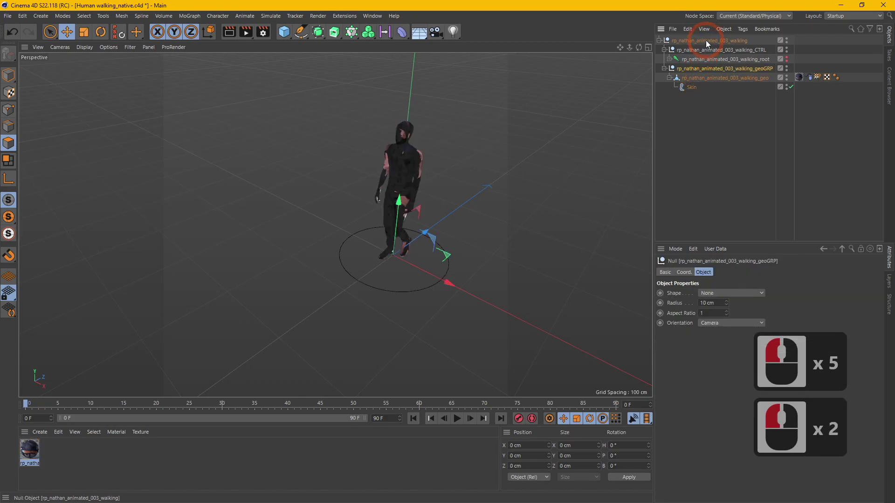
click(710, 40)
Bring up the Window menu listing editor windows such as Timeline (Dope Sheet)
click(376, 18)
click(376, 18)
double_click(375, 14)
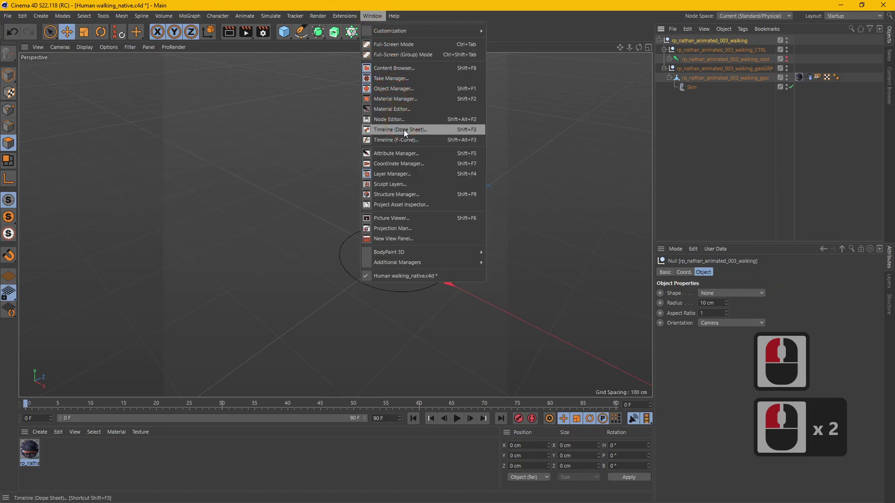
In the Timeline (Dope Sheet), duplicate the rp_nathan_animated_003_walking hierarchy via its functions list
click(408, 130)
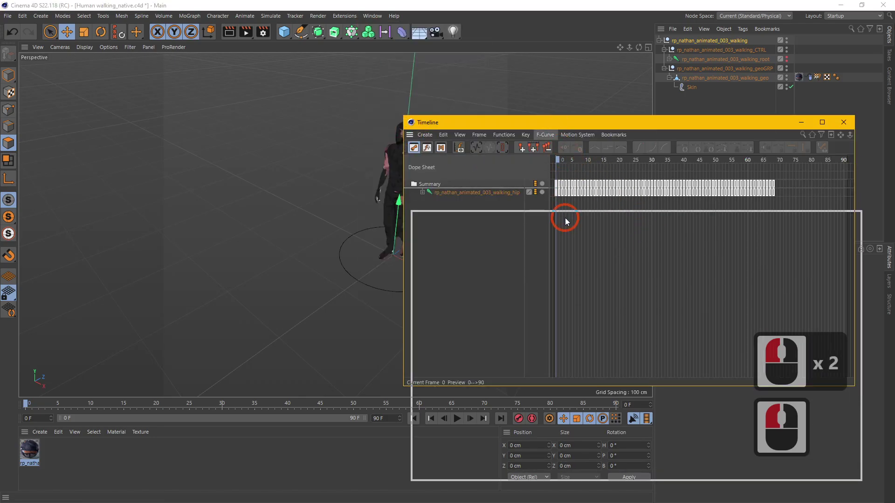
click(570, 218)
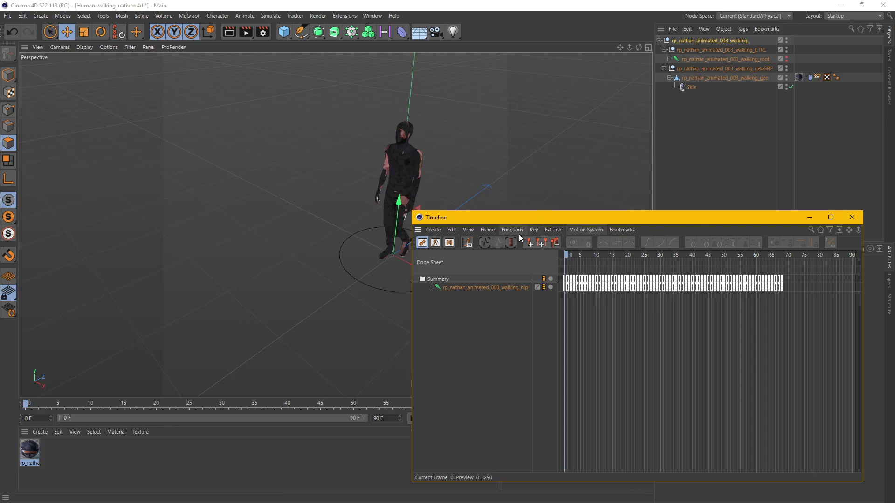
click(516, 231)
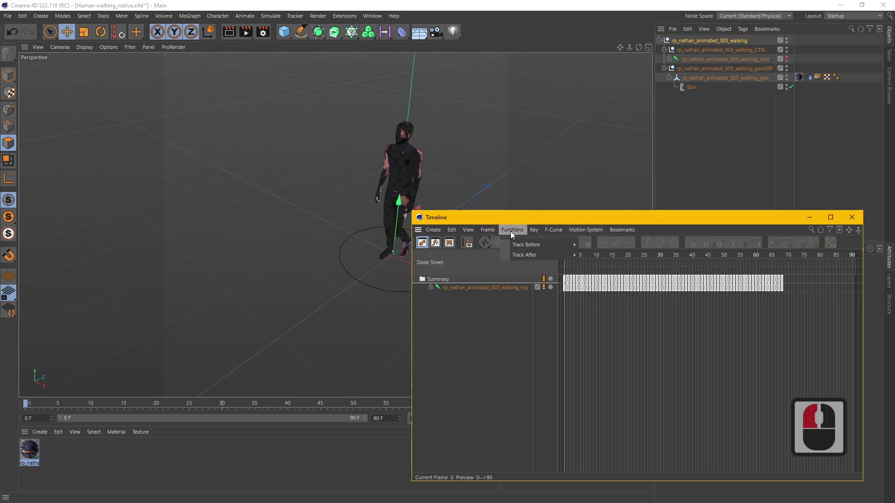
click(514, 234)
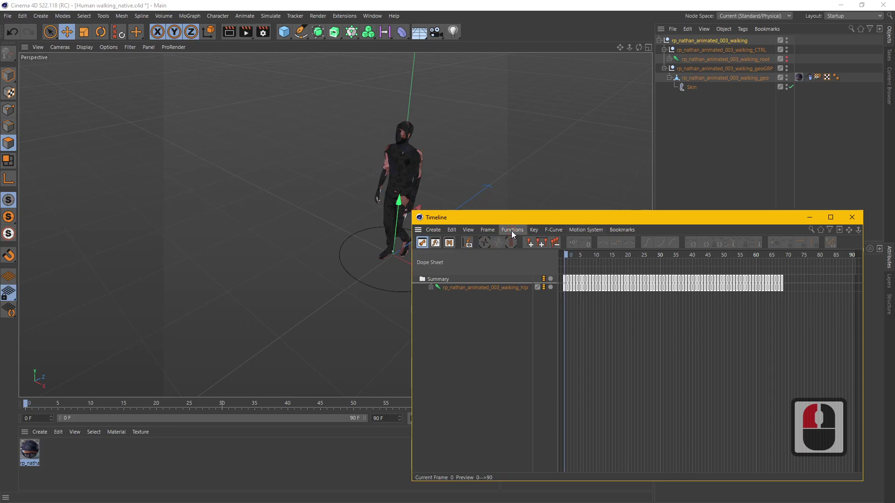
click(515, 234)
click(513, 233)
click(510, 235)
click(525, 282)
click(581, 198)
click(538, 256)
click(577, 323)
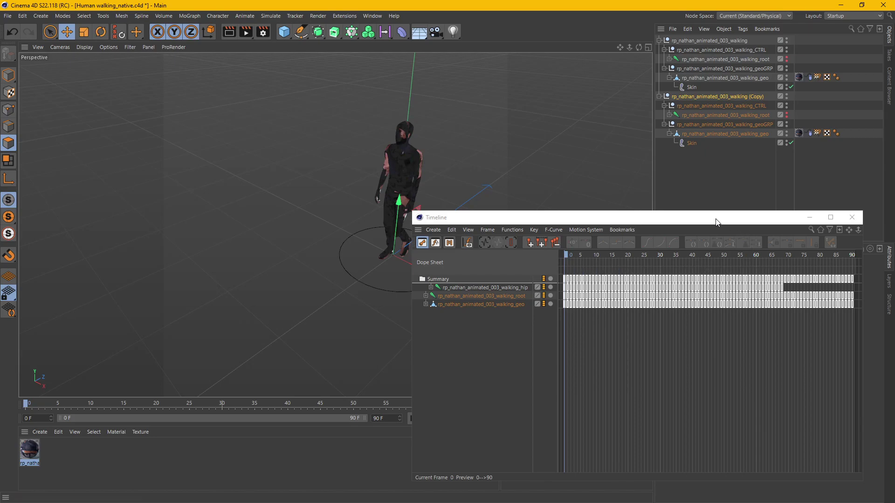
Delete the original walking hierarchy so only the copy remains, and close the Timeline window
click(746, 254)
drag(754, 275, 660, 216)
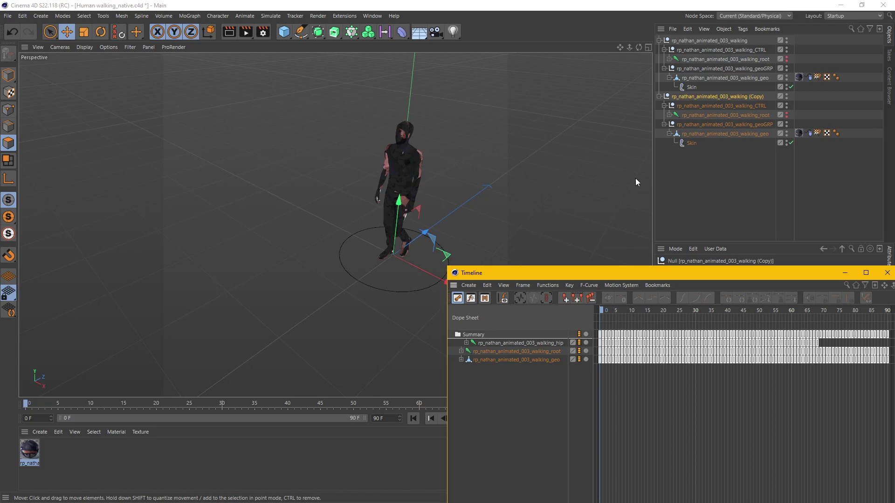
click(662, 281)
click(747, 279)
click(717, 44)
click(758, 101)
click(729, 43)
key(Delete)
click(694, 91)
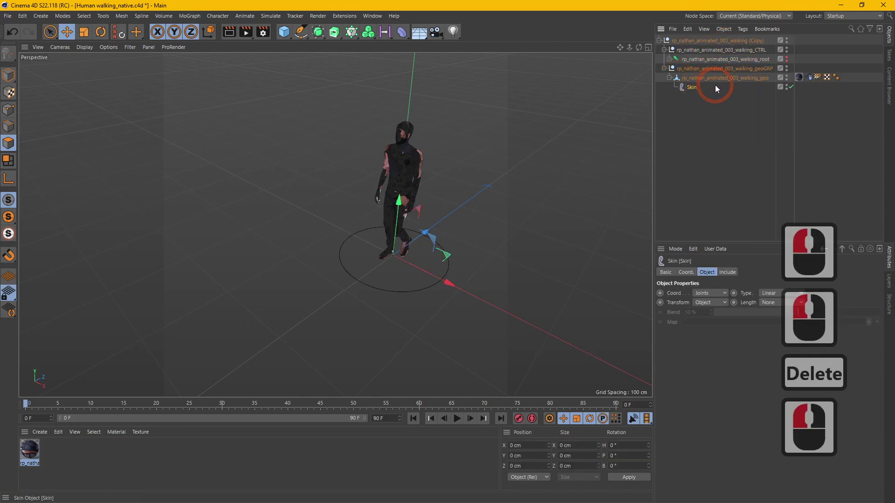
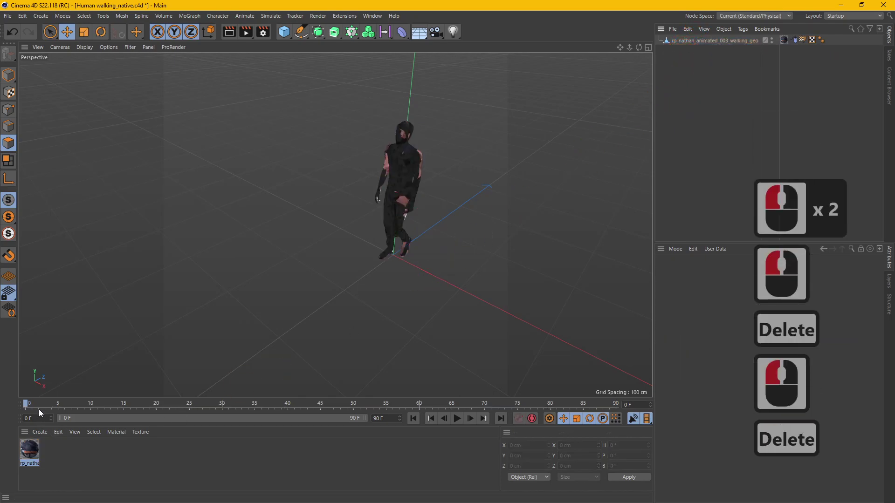
Keep only the rp_nathan_animated_003_walking_geo object in the scene
click(216, 397)
click(706, 46)
double_click(449, 255)
double_click(282, 211)
click(341, 205)
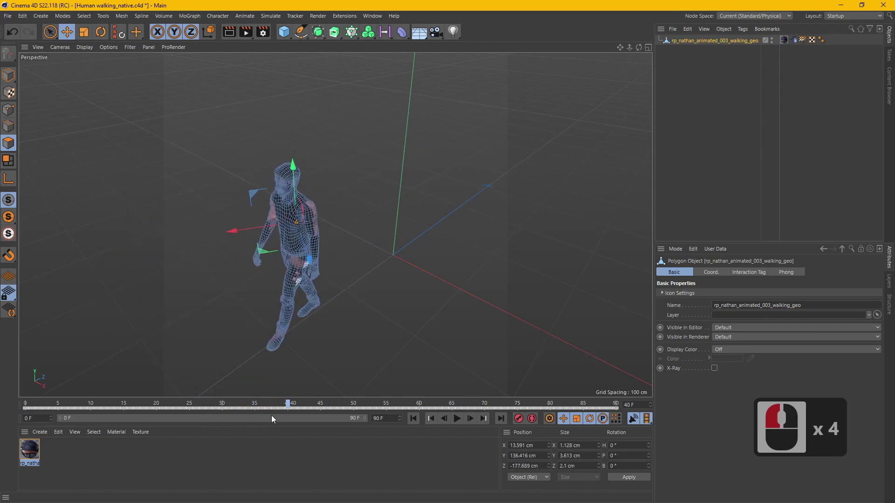
Scrub through the walk cycle to check the animation and return near the start
click(266, 417)
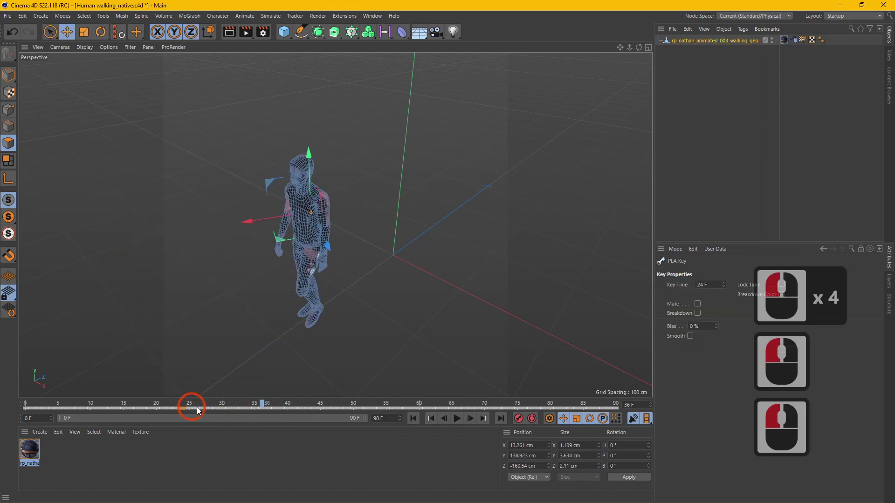
click(210, 409)
double_click(260, 409)
click(332, 409)
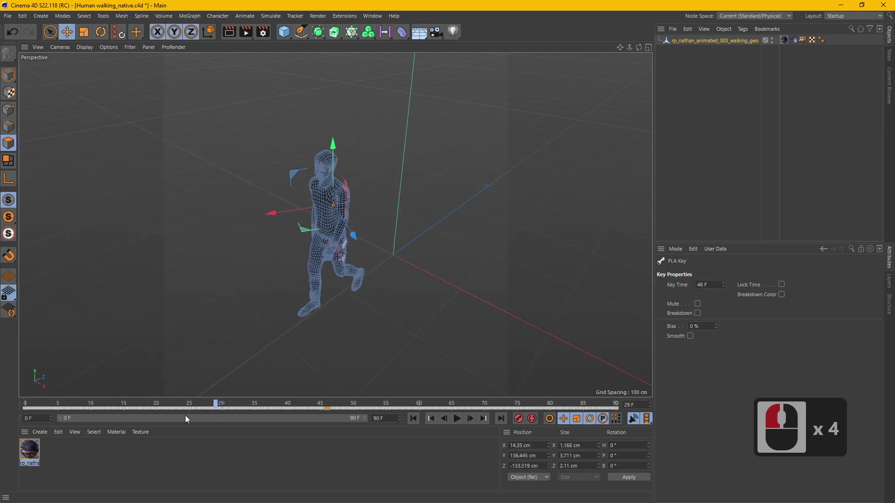
click(40, 421)
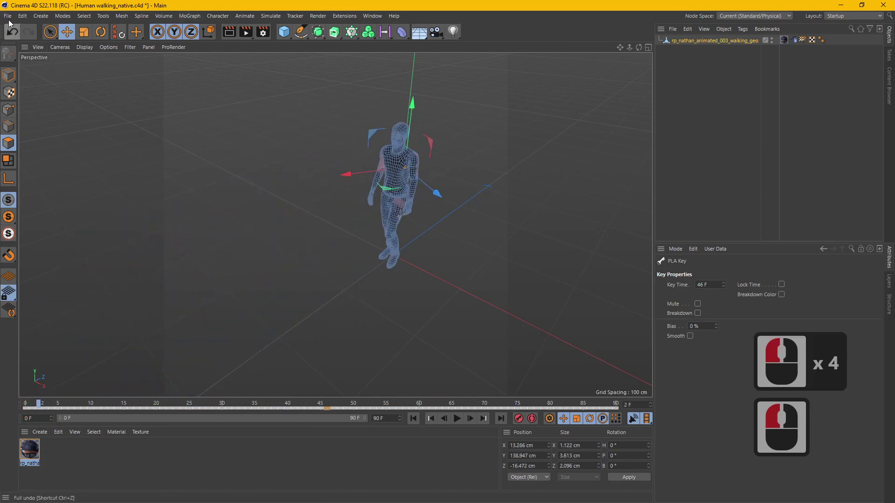
click(9, 21)
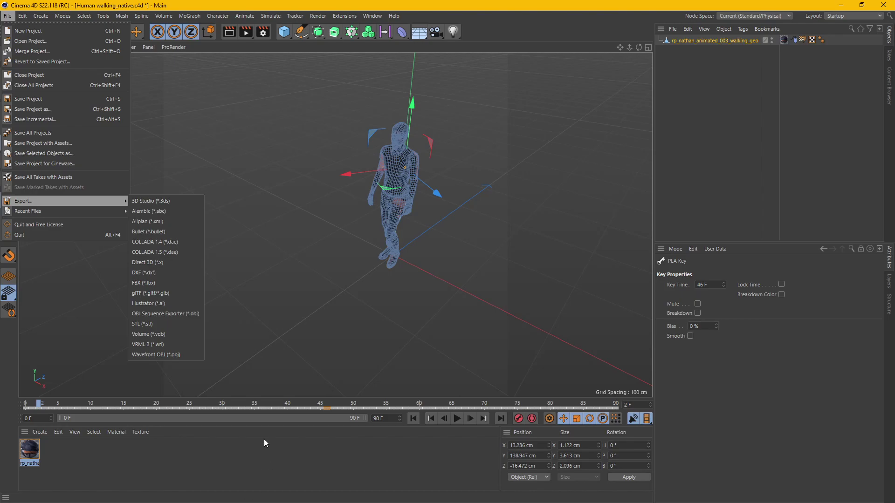
Check the objseqexport archive in the C4D animation to E3D folder in File Explorer
click(305, 383)
key(alt+Tab)
key(alt+Tab)
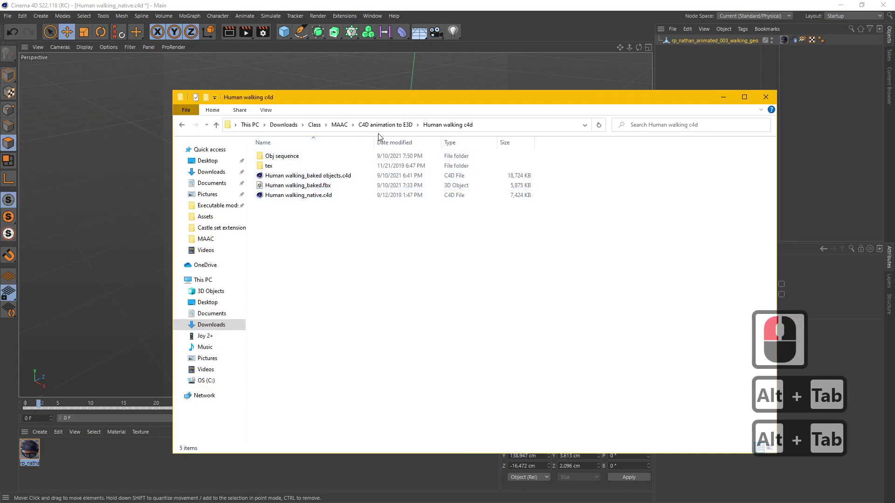
click(391, 124)
click(305, 168)
click(303, 177)
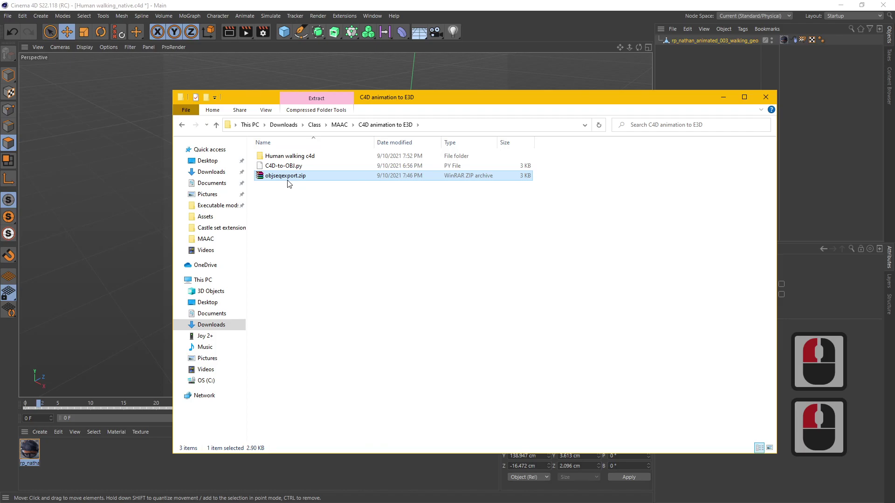
click(117, 181)
Export the model with the OBJ Sequence Exporter into the Human walking c4d/Obj sequence folder
click(696, 39)
click(15, 19)
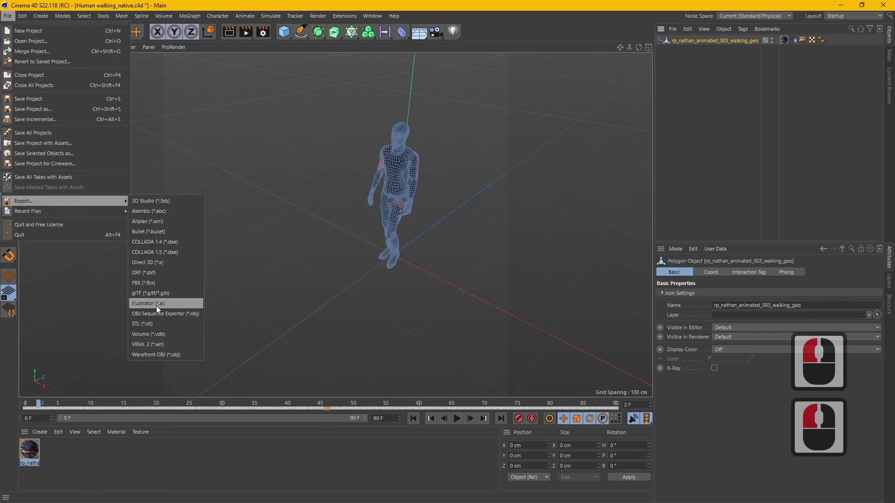
click(160, 318)
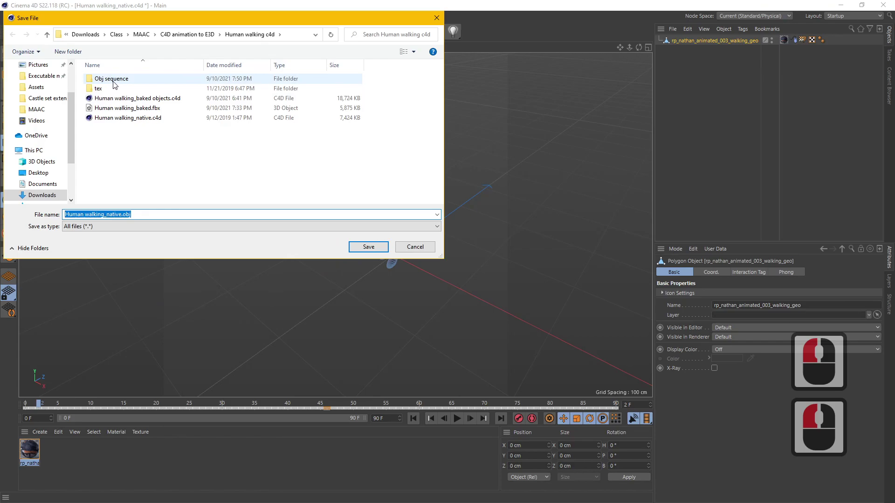
double_click(117, 82)
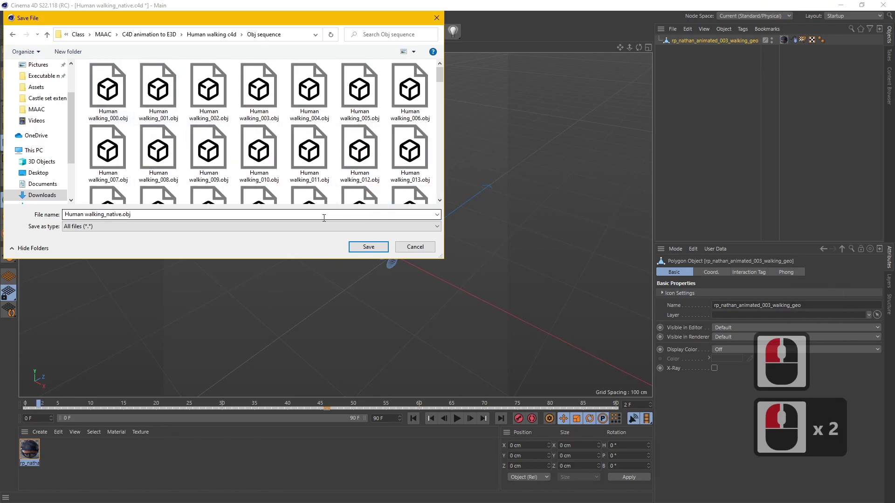
click(428, 253)
key(alt+Tab)
Browse into the Obj sequence folder and select the first of the 138 Human walking OBJ frames
click(306, 155)
double_click(306, 156)
click(290, 155)
double_click(290, 155)
double_click(380, 172)
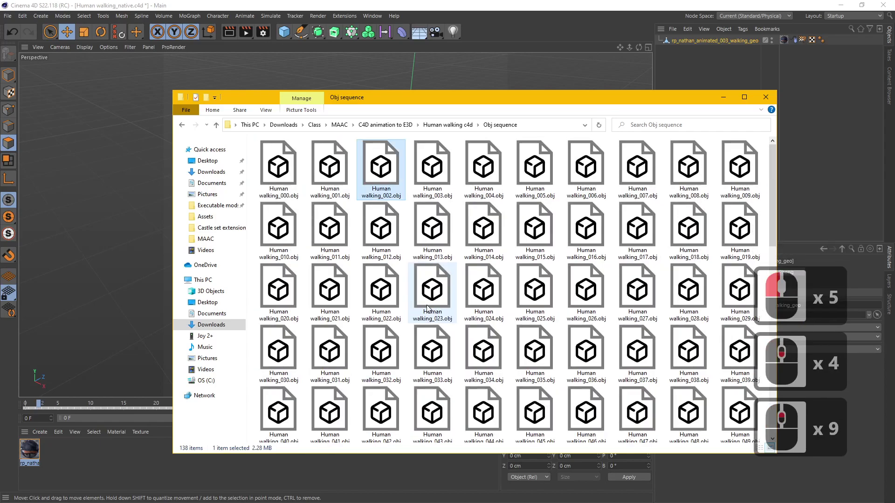
click(286, 168)
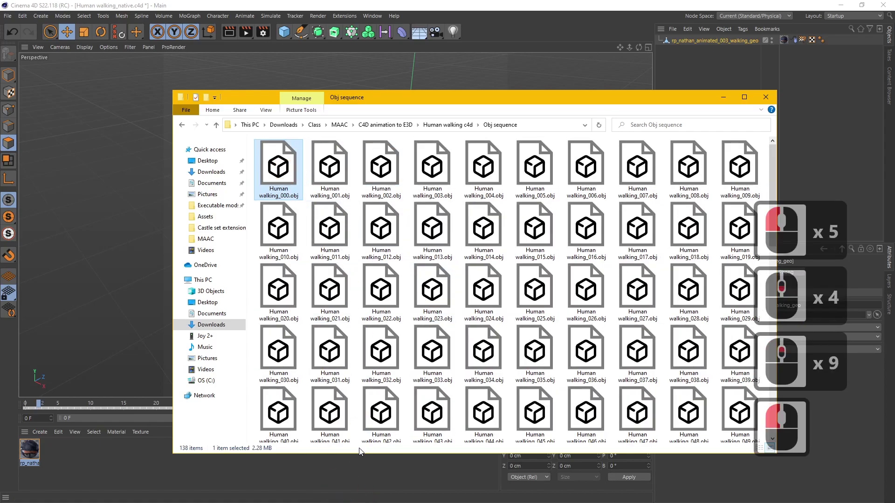
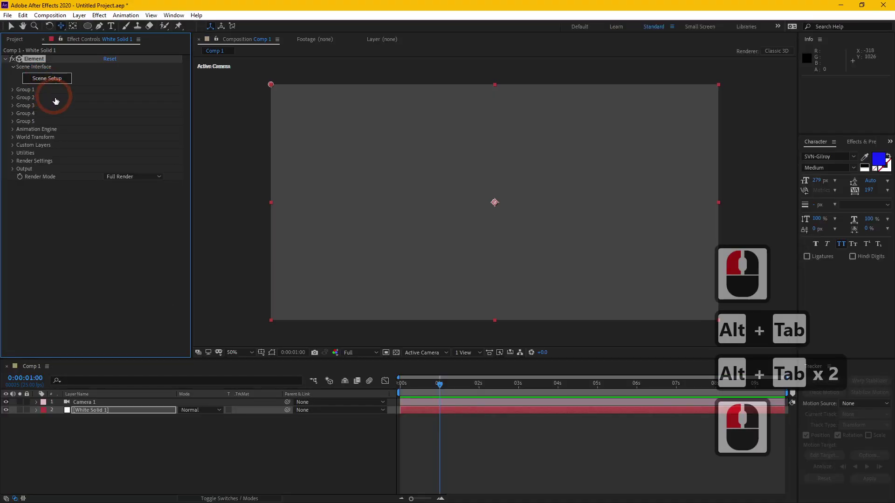
From Scene Setup's Import, browse to Human walking c4d/Obj sequence and select Human walking_000.obj
click(15, 23)
click(129, 50)
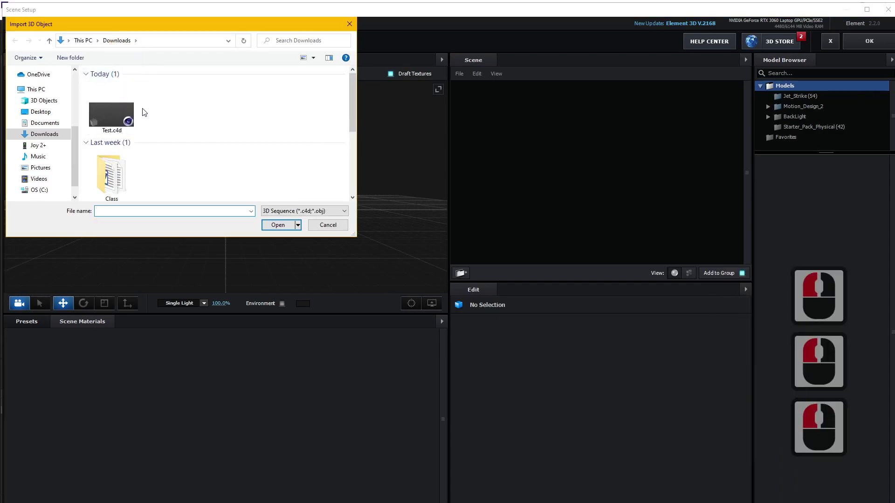
click(117, 173)
click(119, 168)
double_click(116, 87)
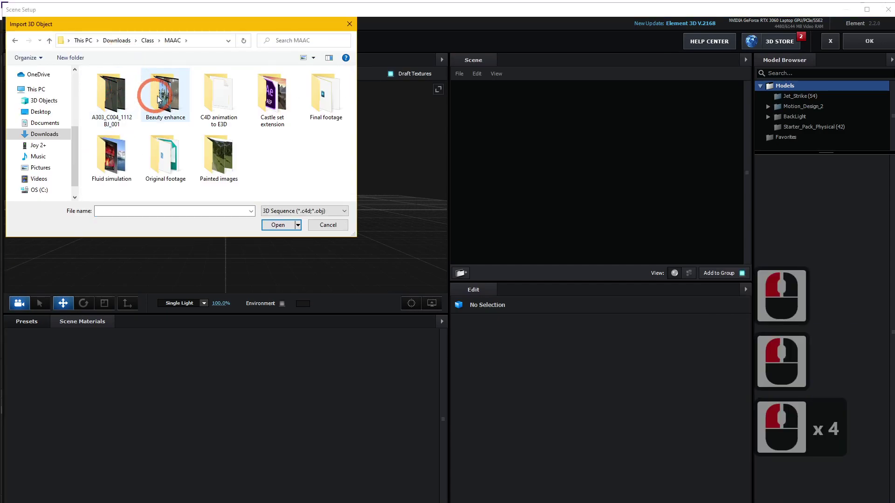
double_click(227, 97)
double_click(123, 86)
double_click(131, 86)
click(106, 107)
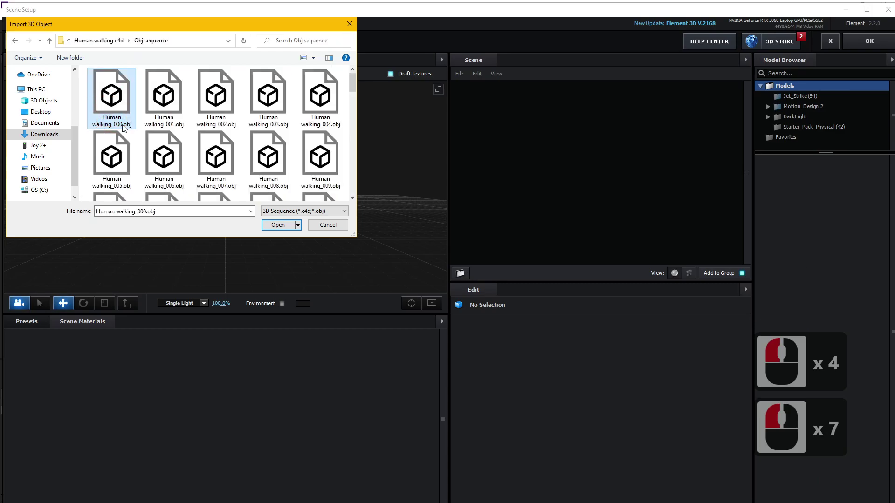
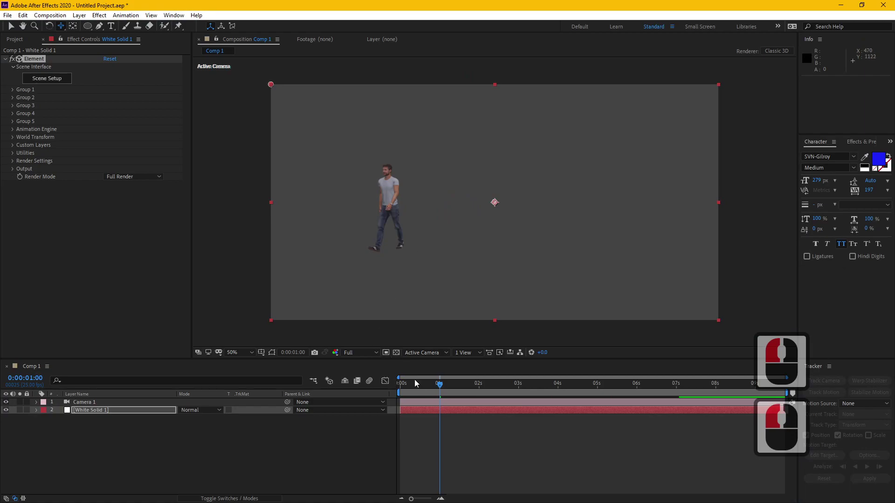
Preview the walking character, set resolution to Third and switch the viewer to 2 Views
drag(420, 386, 419, 383)
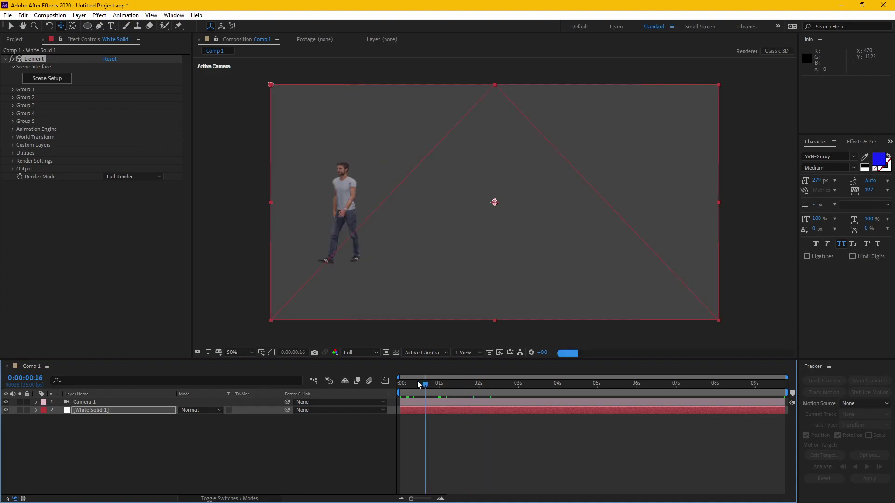
click(460, 376)
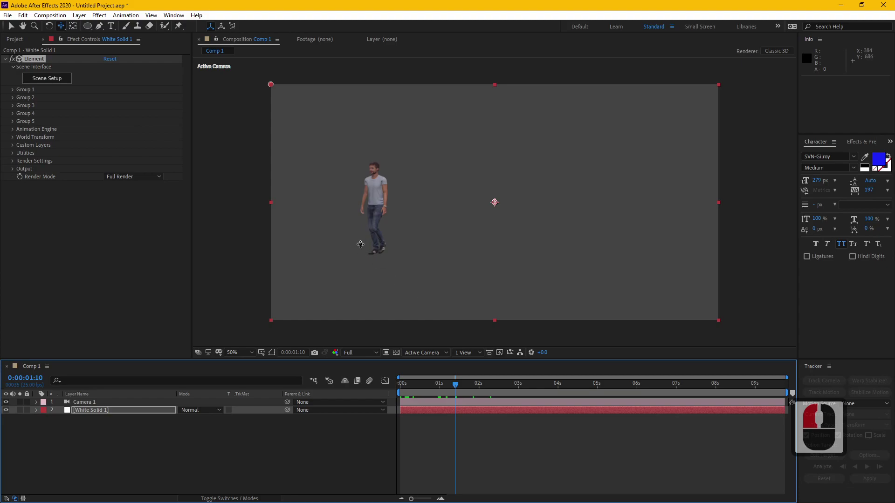
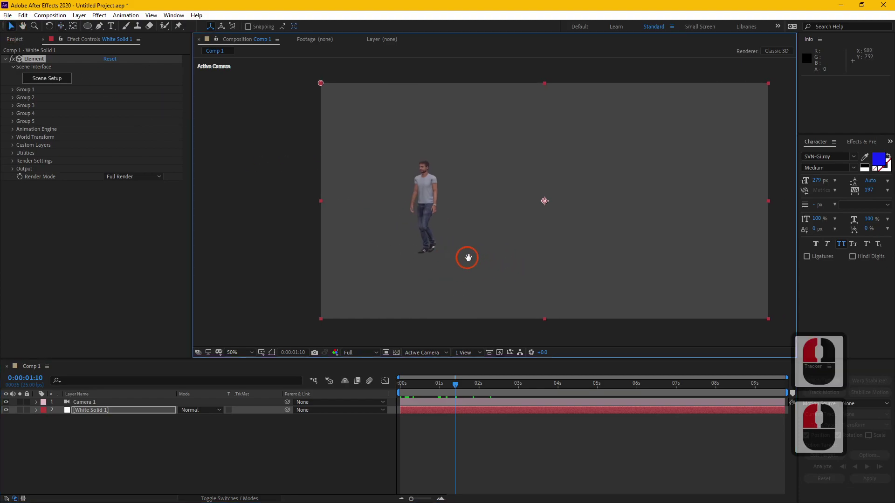
click(361, 262)
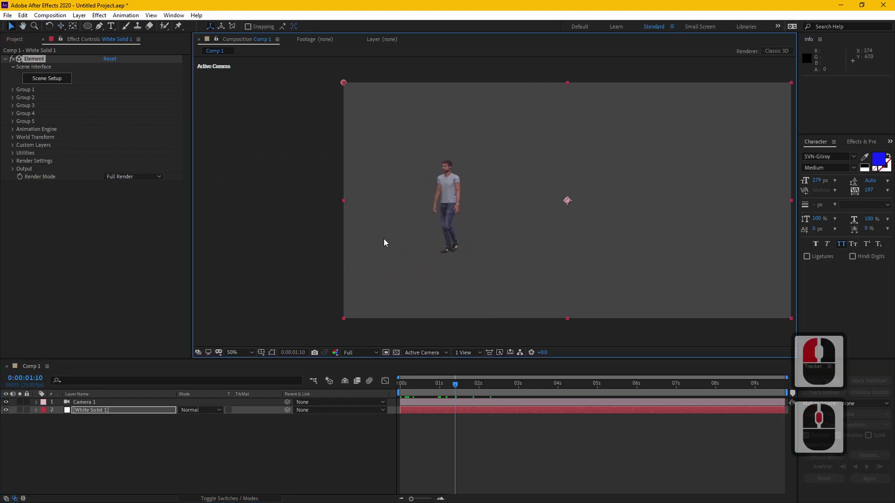
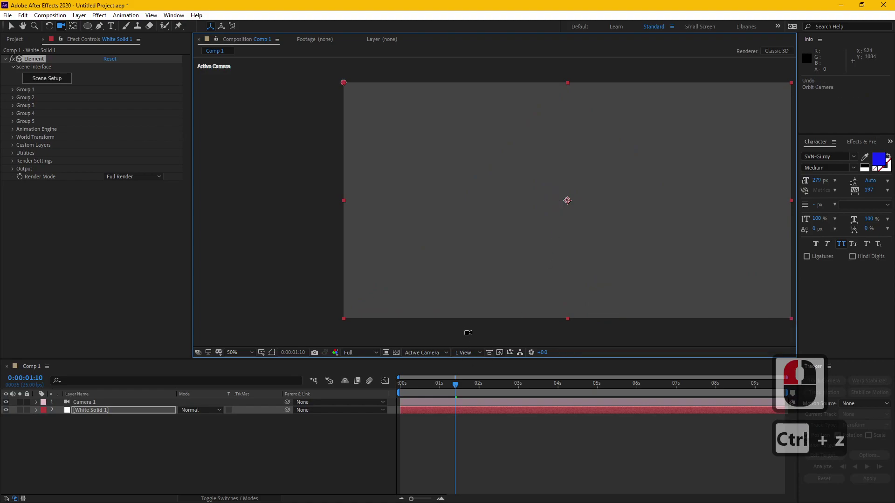
key(ctrl+z)
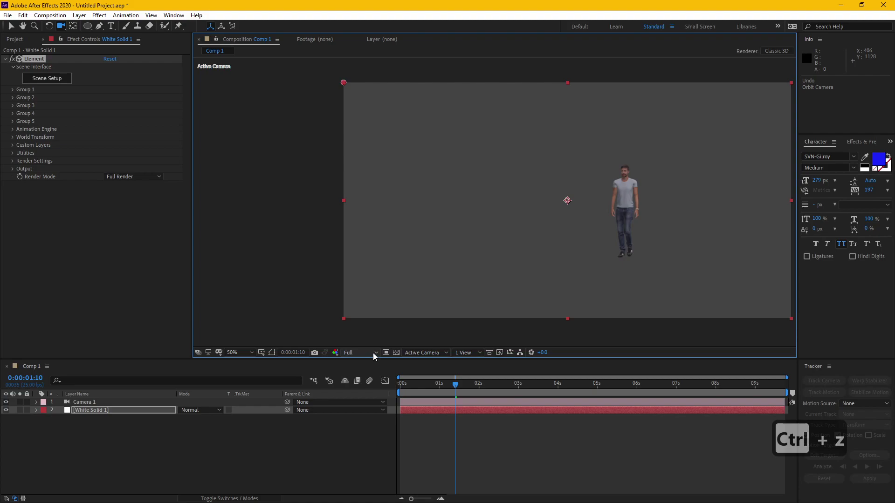
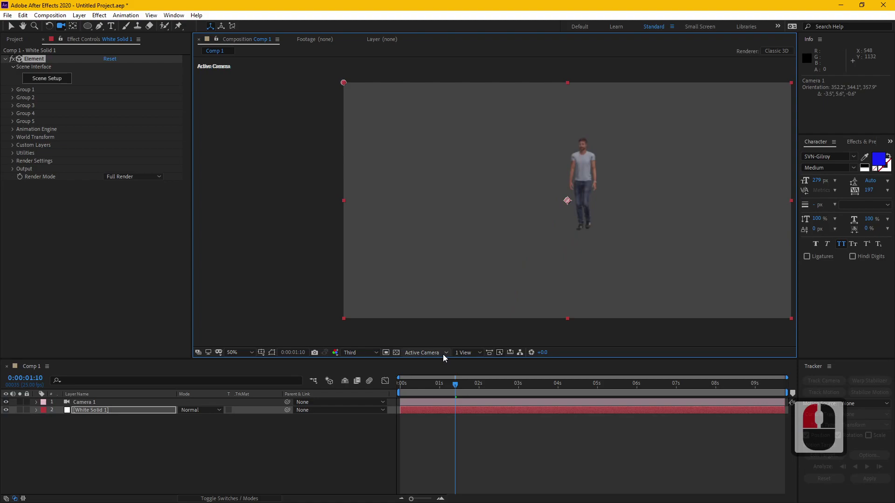
click(472, 360)
click(481, 372)
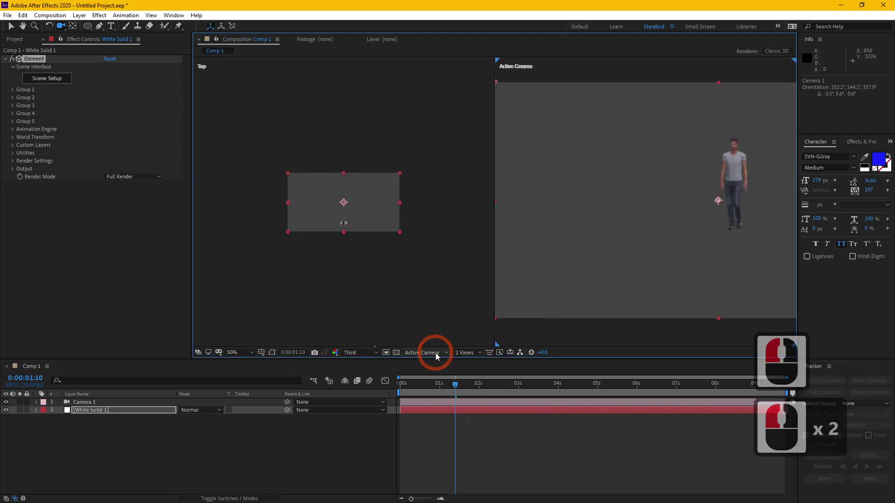
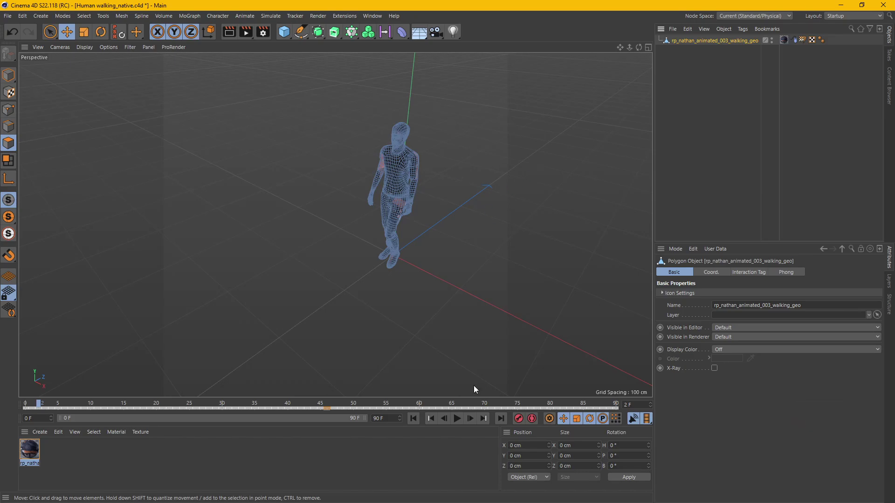
Select the walking human model in the Human walking_native viewport
click(233, 146)
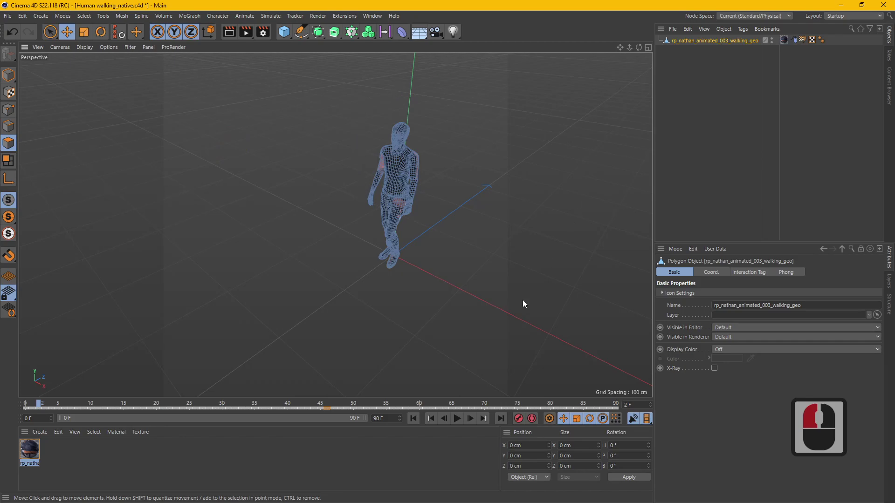
click(9, 73)
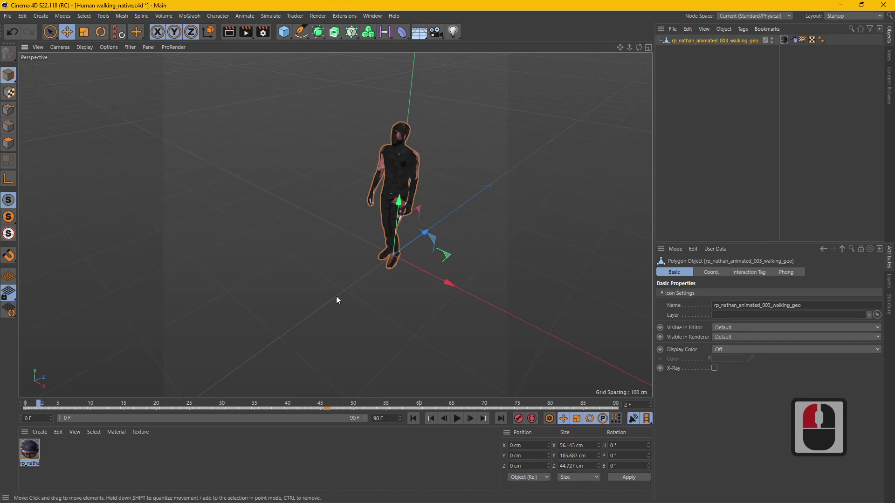
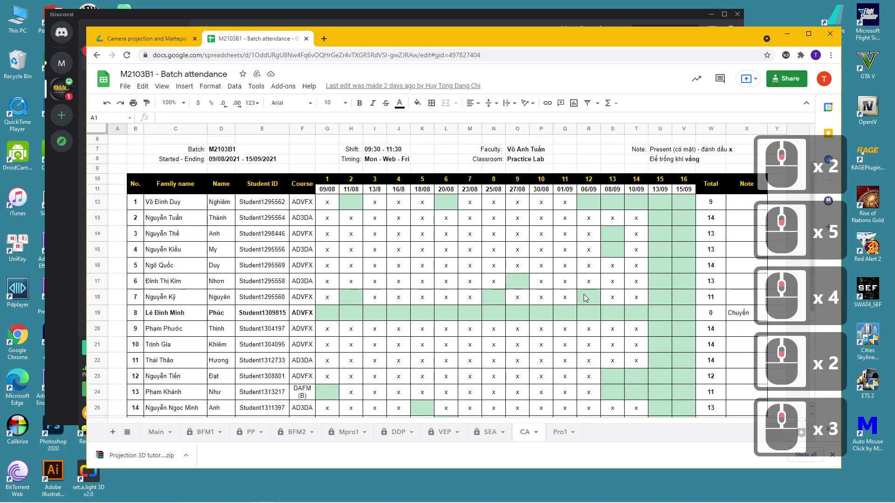
Post the shared Google Drive link from the 3D in AE folder into the kênh-chat class channel
click(412, 56)
click(421, 33)
drag(388, 375, 363, 389)
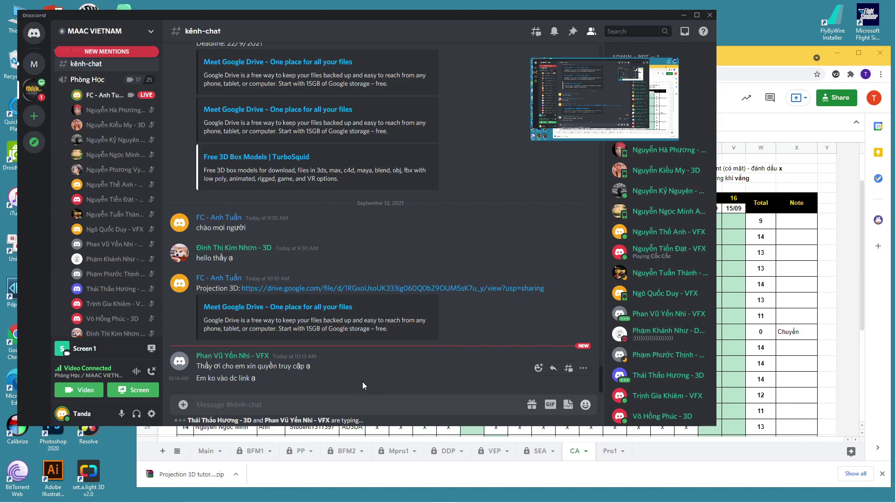
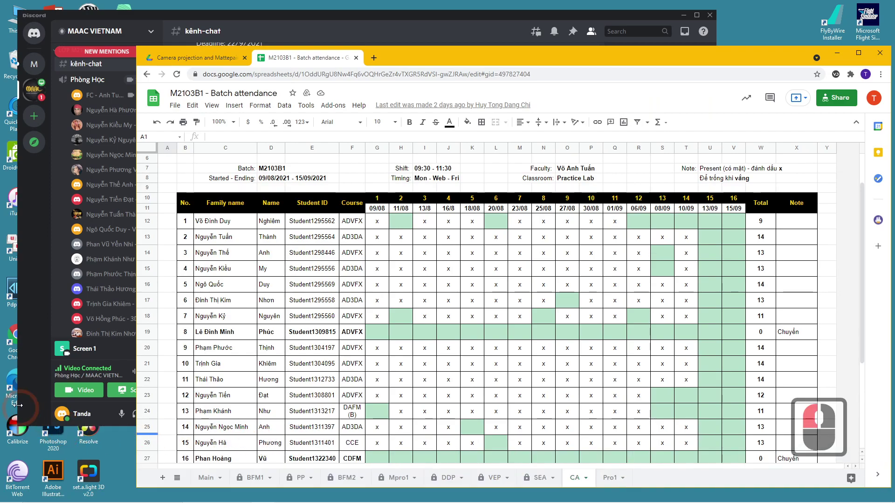
click(27, 404)
click(37, 405)
click(13, 384)
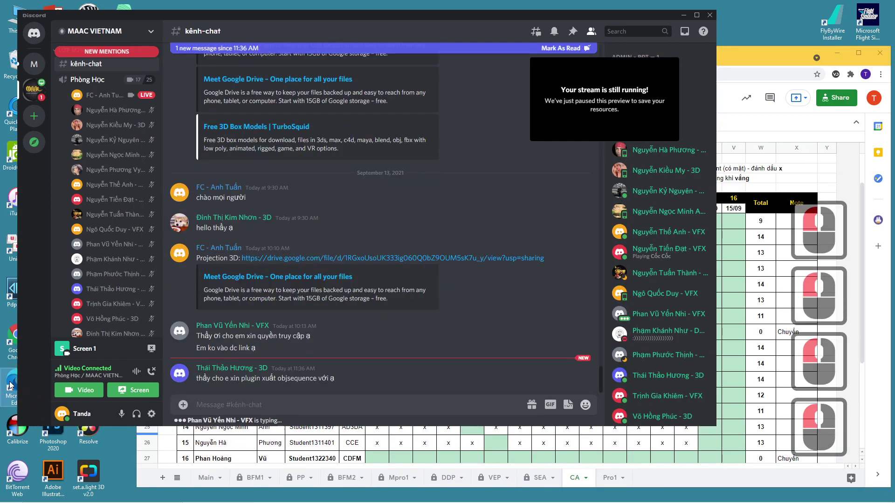
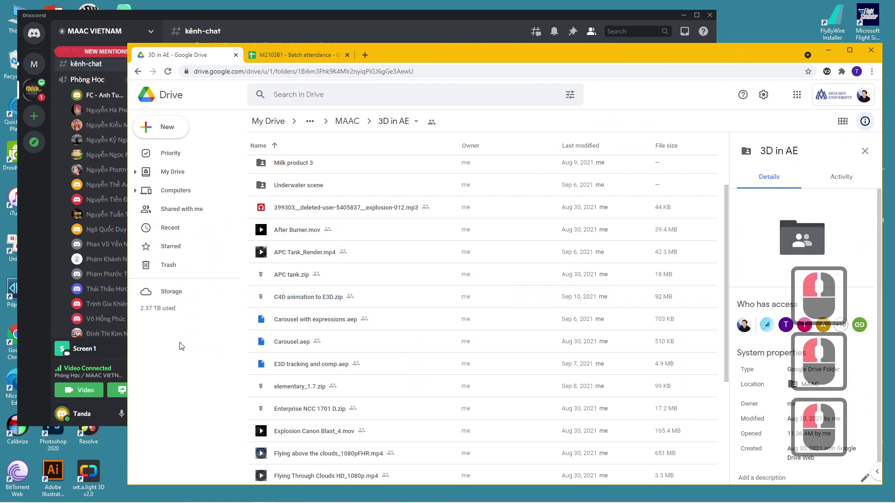
click(35, 292)
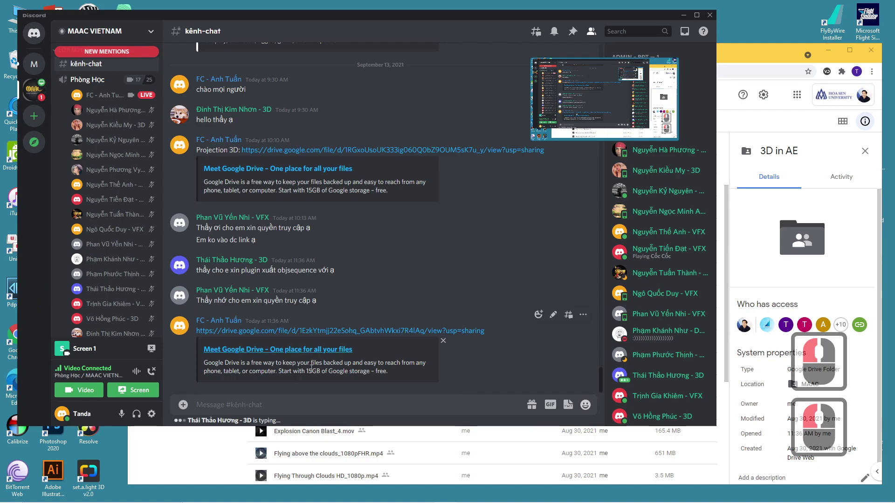
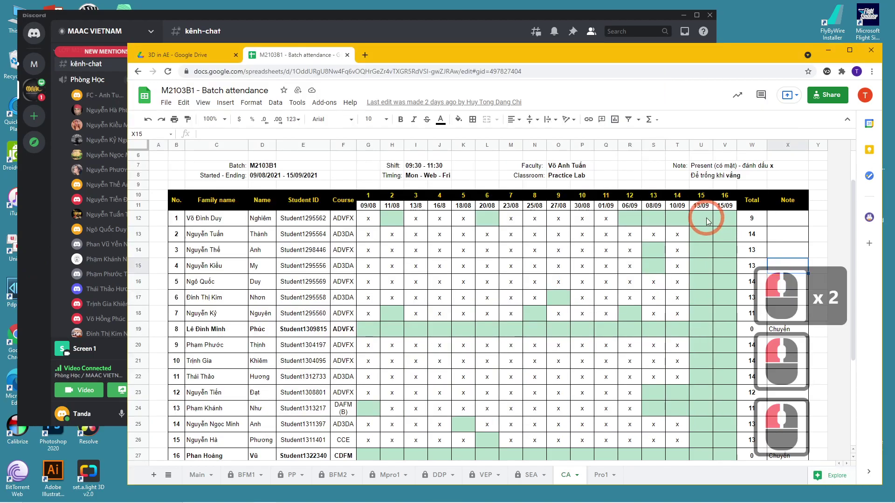
Mark the first students present with x in the 13/09 column after checking their chat replies
double_click(710, 218)
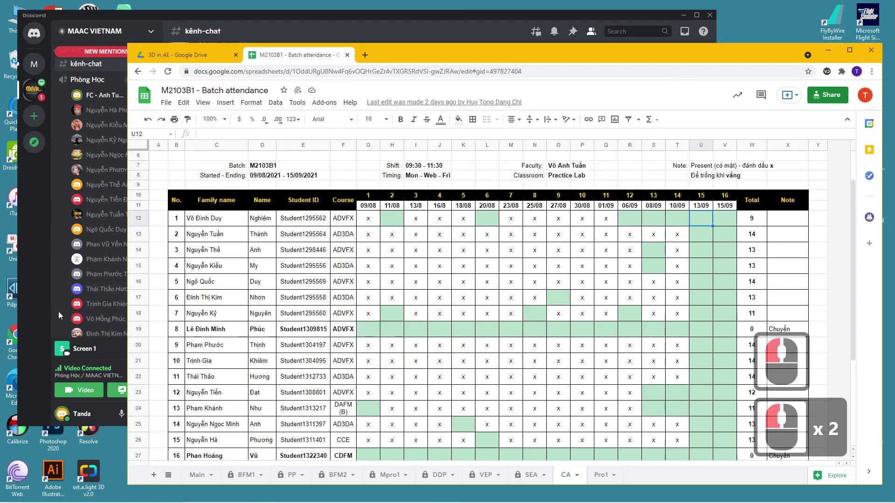
click(30, 350)
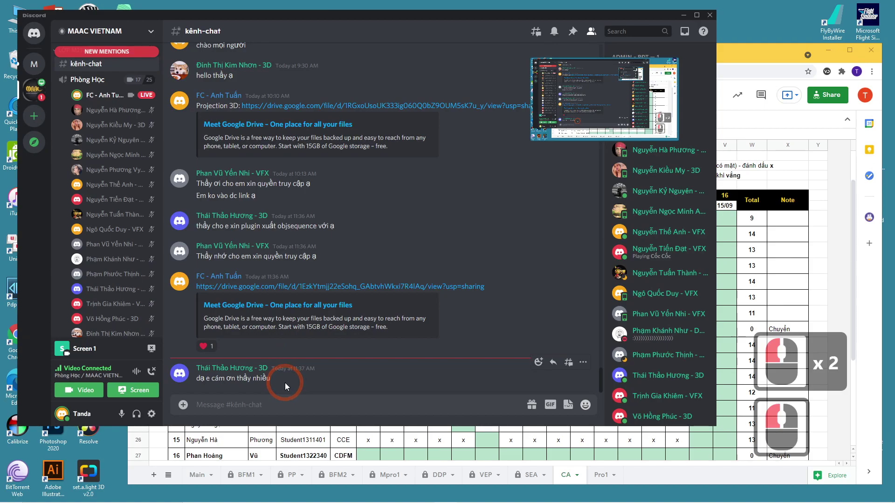
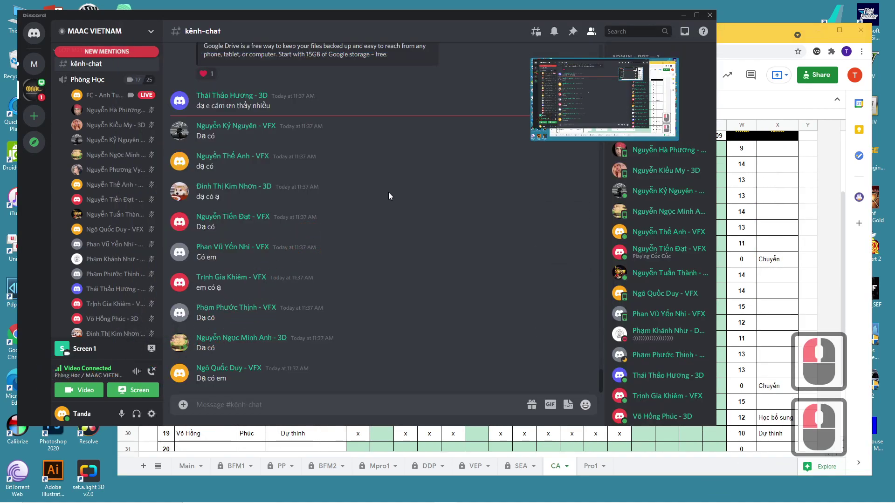
click(757, 235)
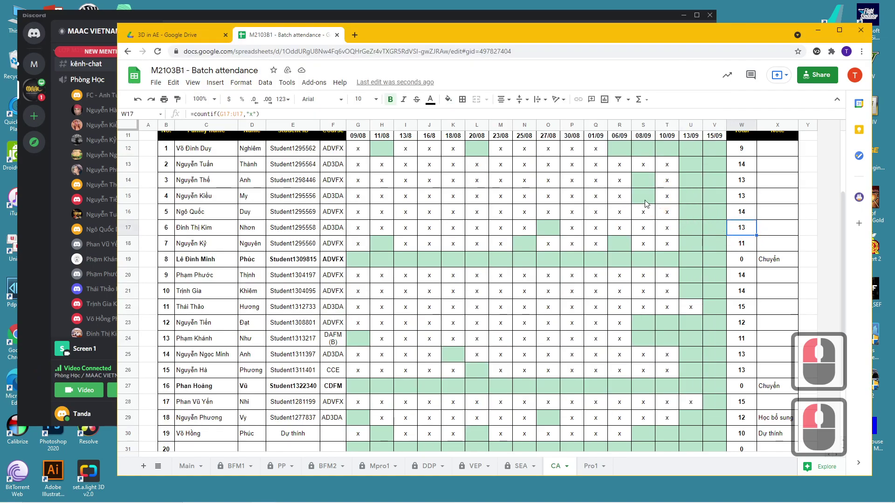
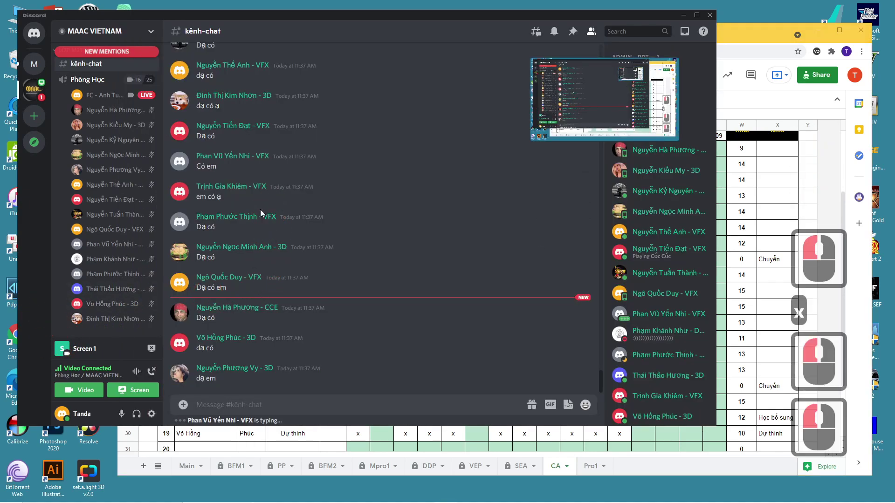
click(786, 248)
click(702, 273)
key(x)
click(709, 303)
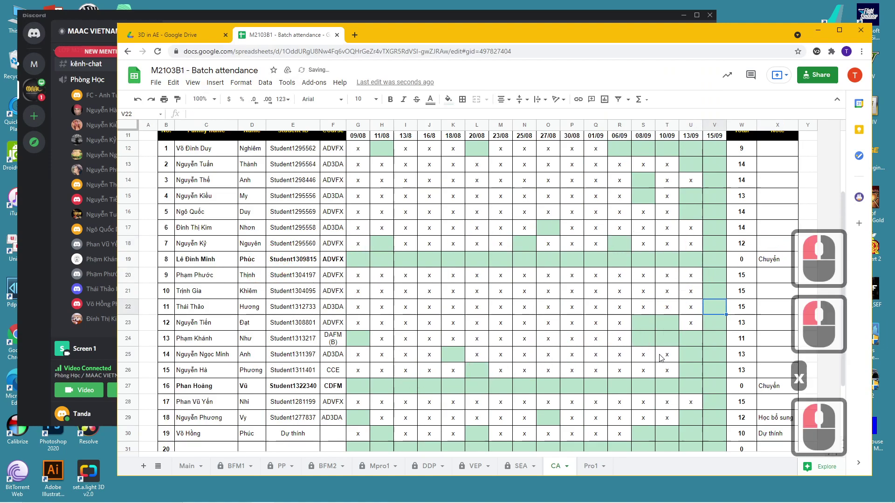
click(689, 355)
key(x)
click(688, 369)
Cross-check more roll-call replies and mark further students present for 13/09
click(29, 363)
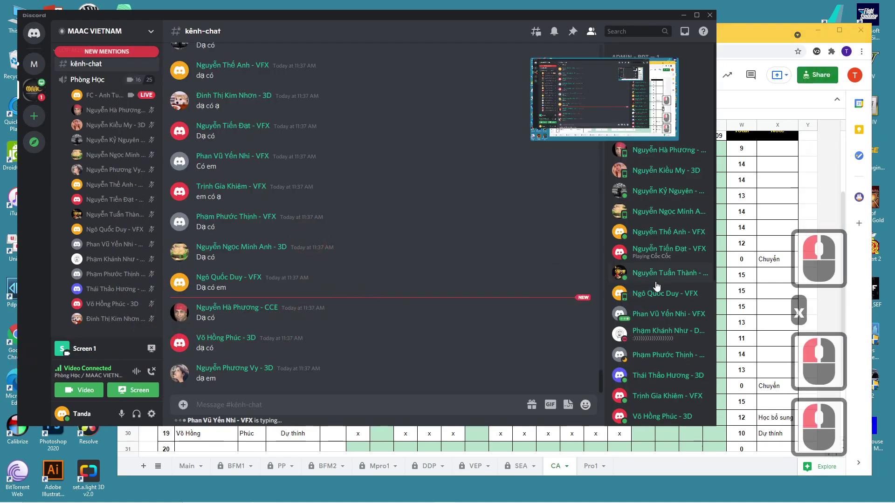
click(753, 227)
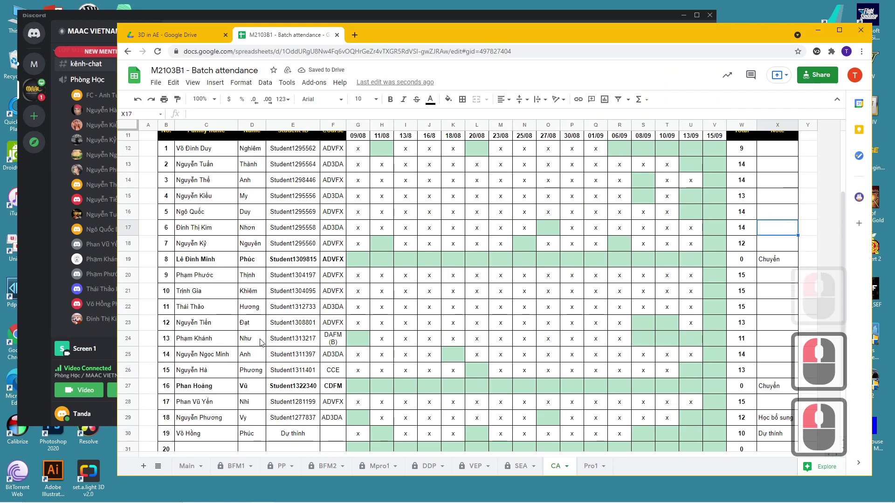
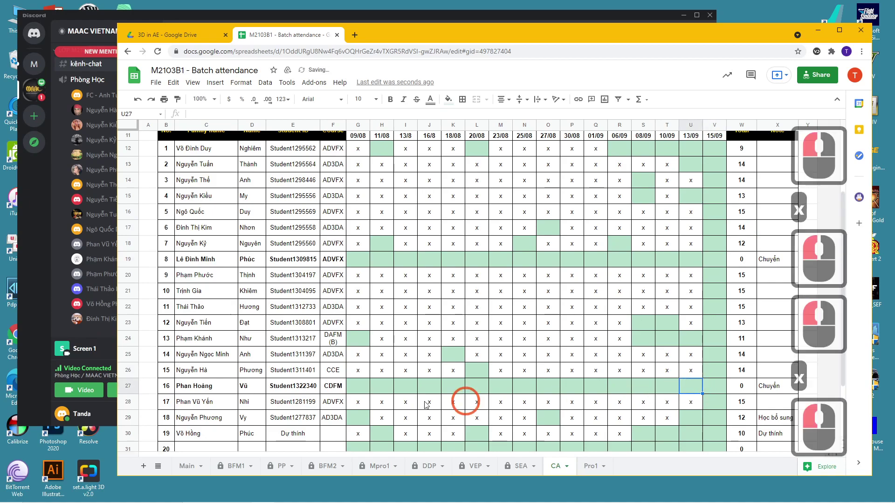
click(39, 378)
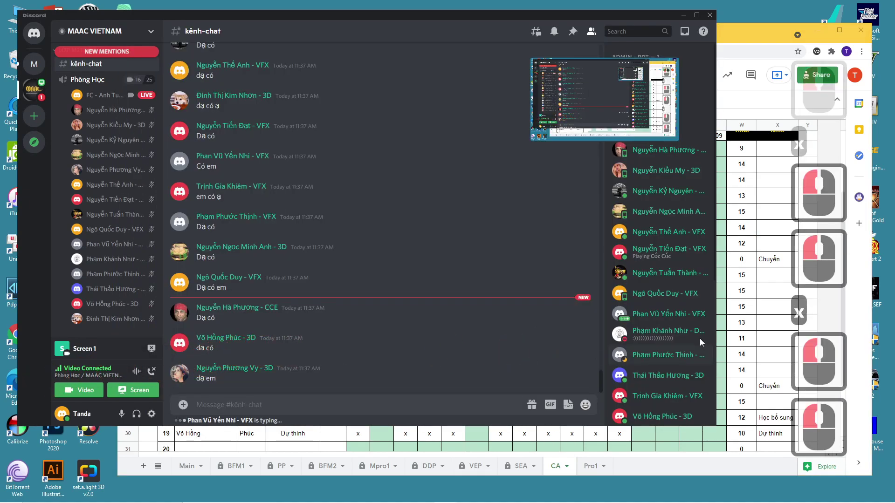
click(762, 328)
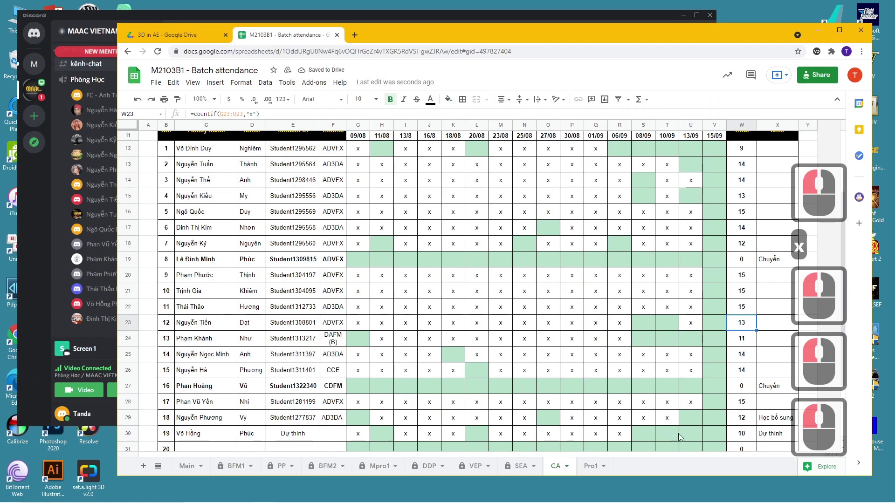
click(696, 435)
key(x)
click(700, 414)
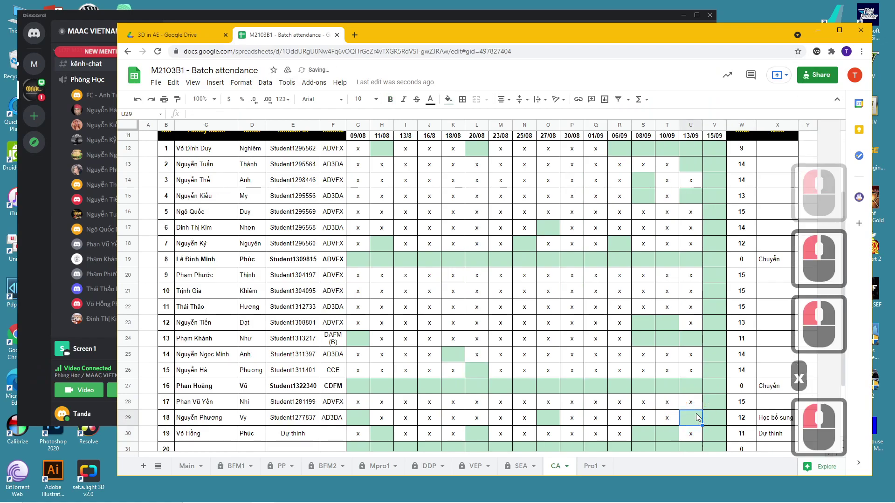
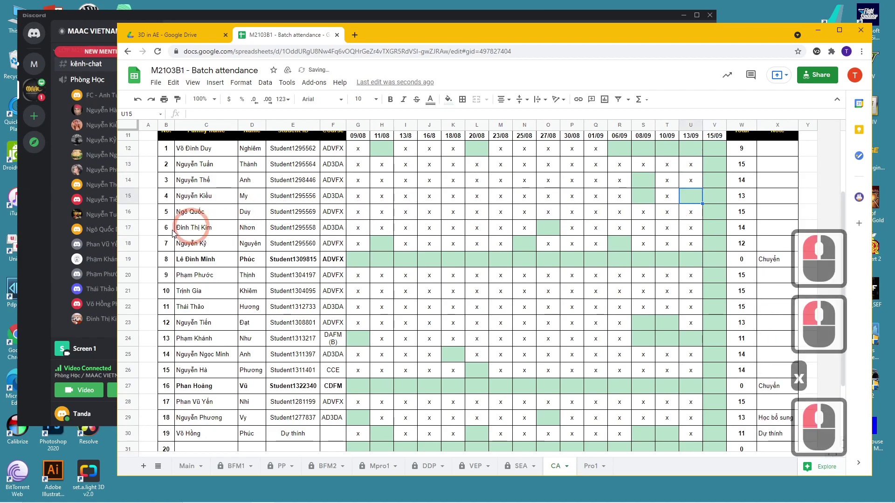
Mark the remaining replying students present, review the Present totals, and bring Discord forward
click(43, 297)
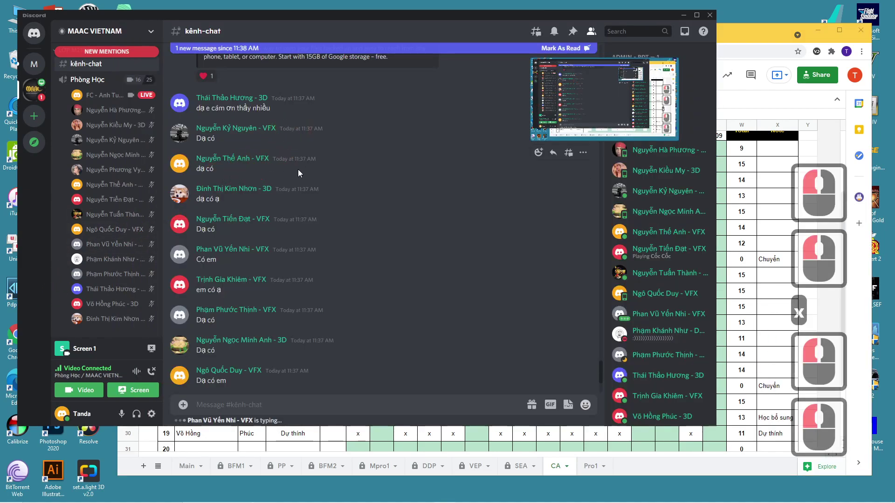
scroll(down, 3)
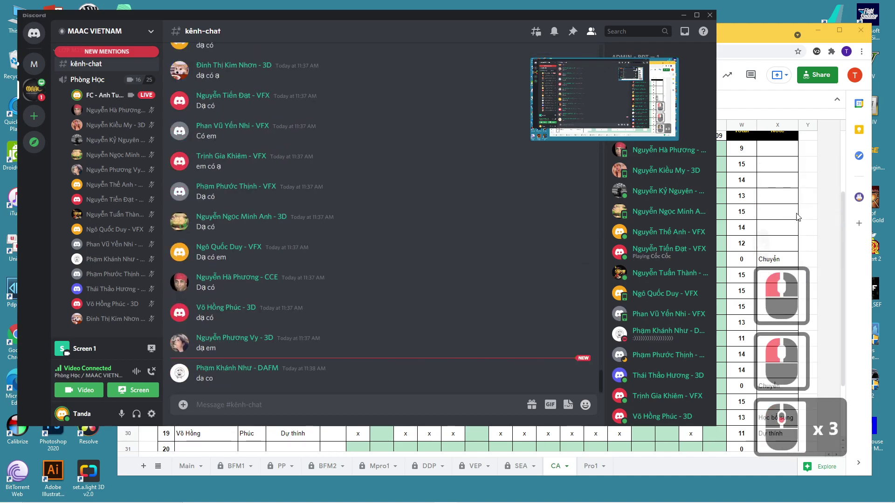
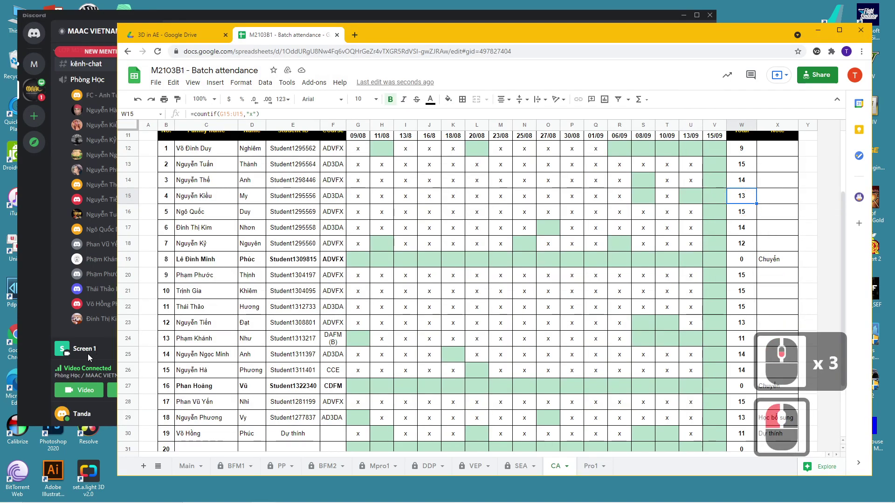
click(52, 375)
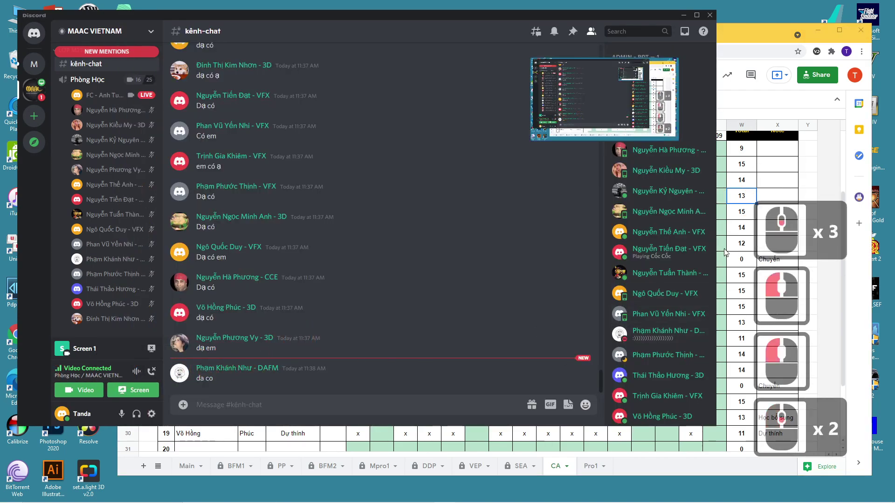
click(748, 191)
scroll(down, 3)
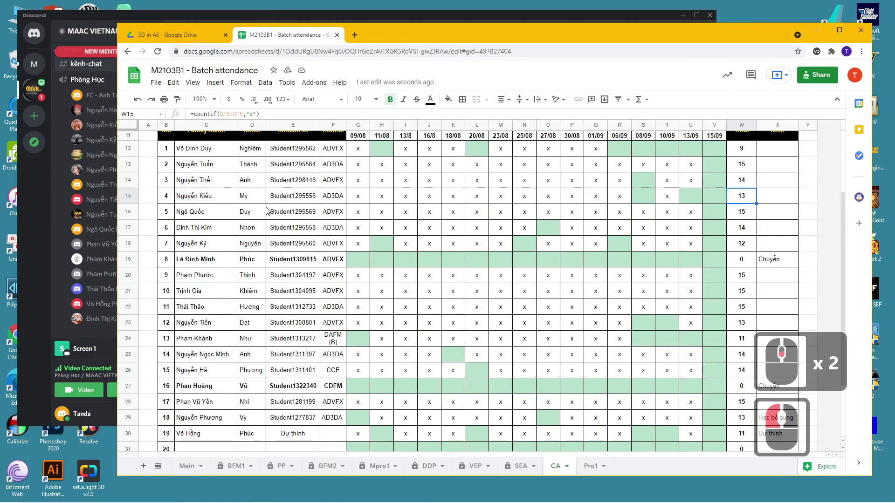
click(340, 337)
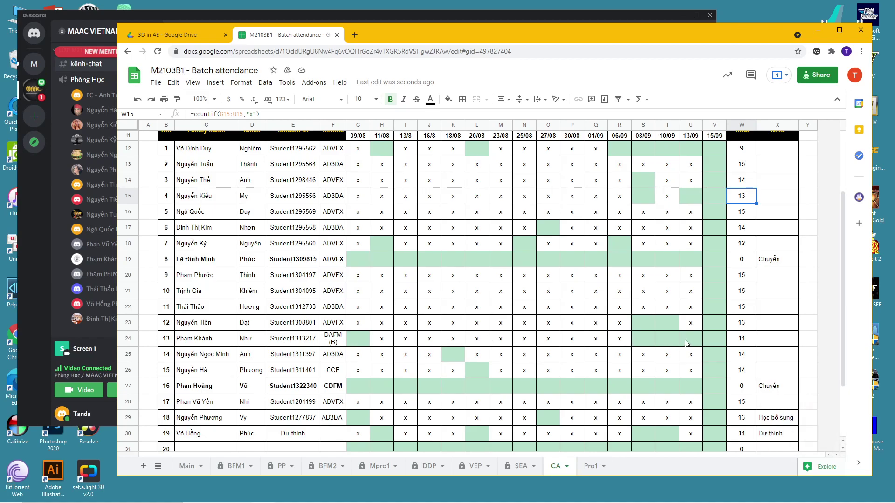
click(707, 340)
click(697, 342)
key(x)
click(736, 354)
scroll(down, 3)
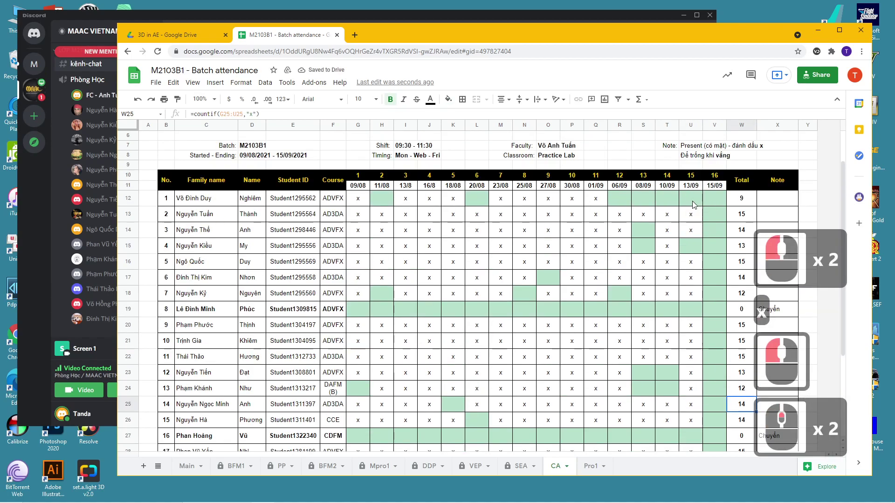
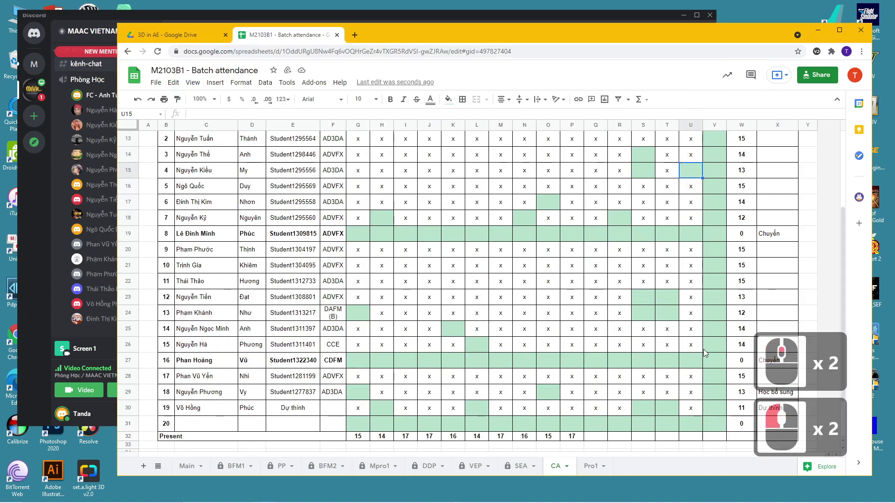
click(25, 277)
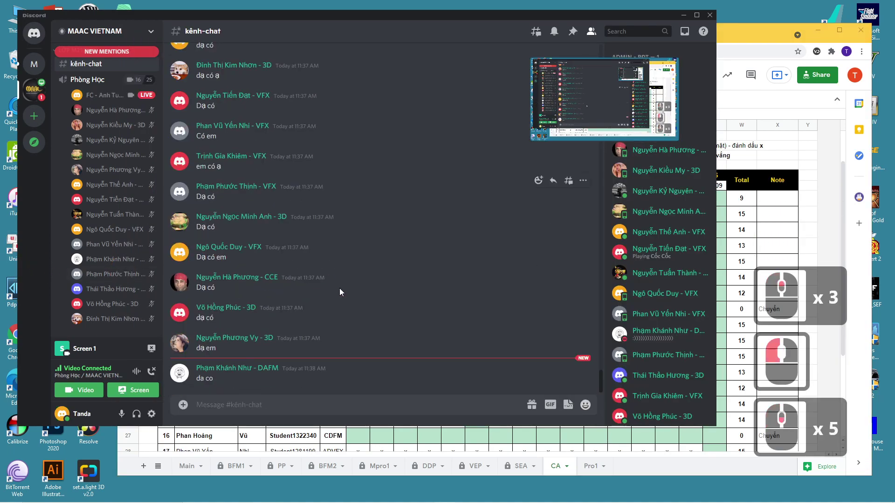
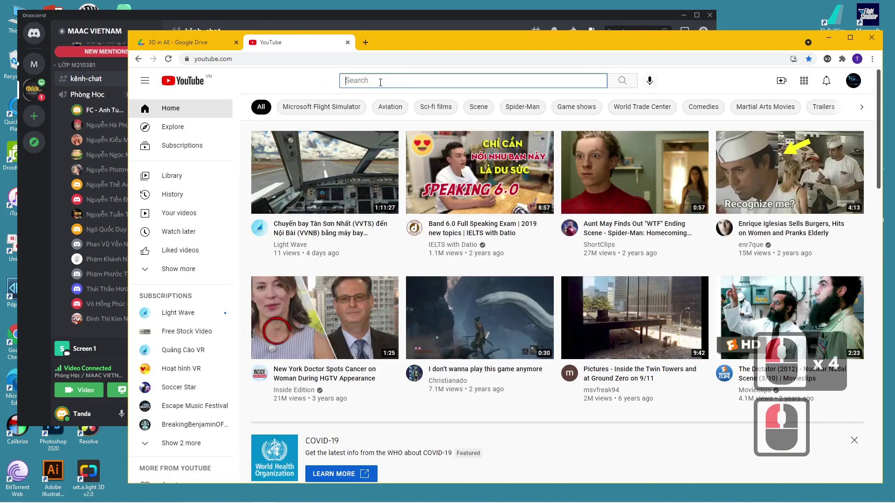
Search YouTube for 'camera projection technique in Nuke'
text(caem)
key(BackSpace)
key(BackSpace)
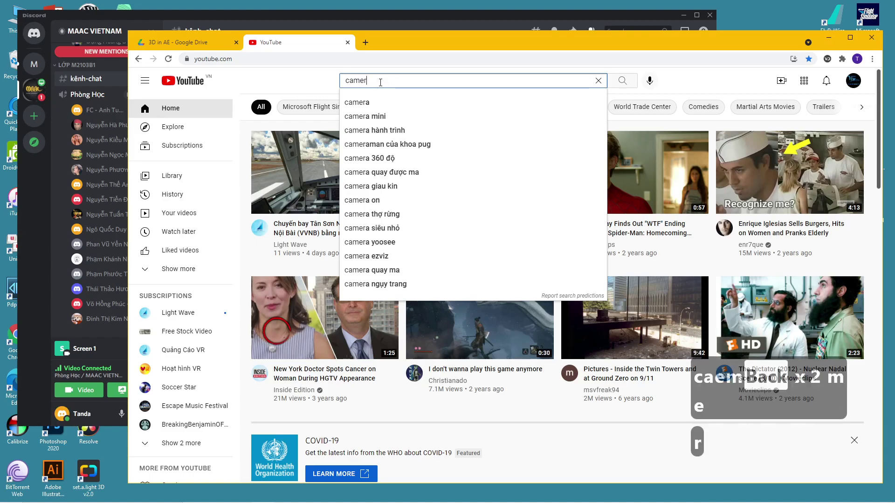
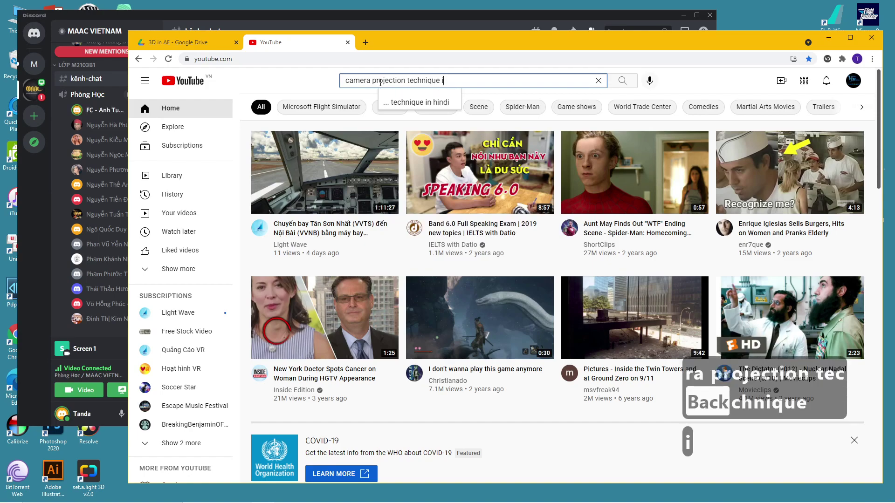
key(Return)
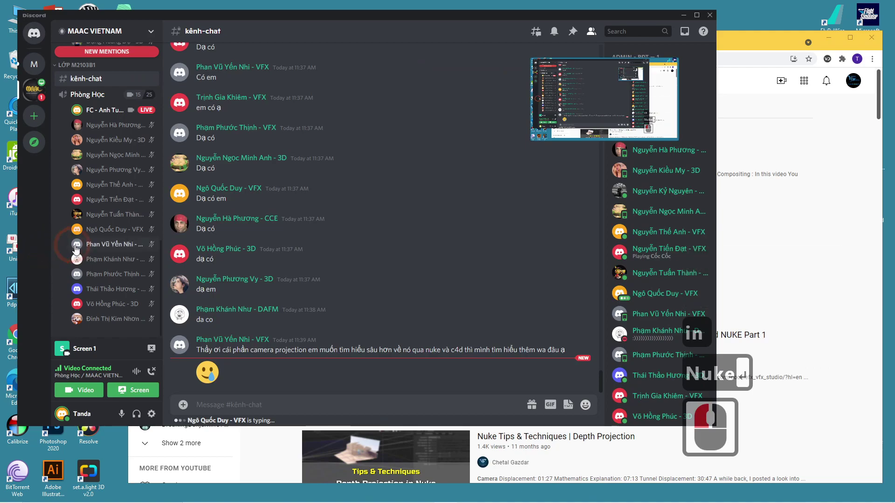
text(in)
click(346, 250)
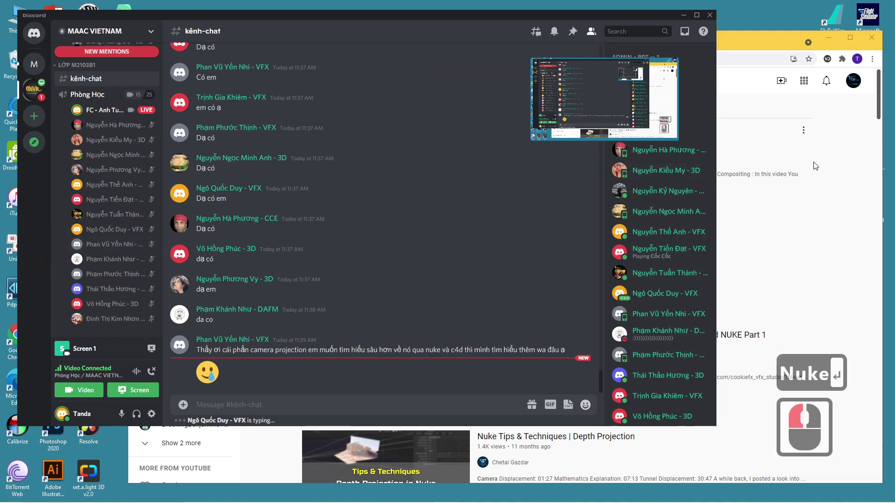
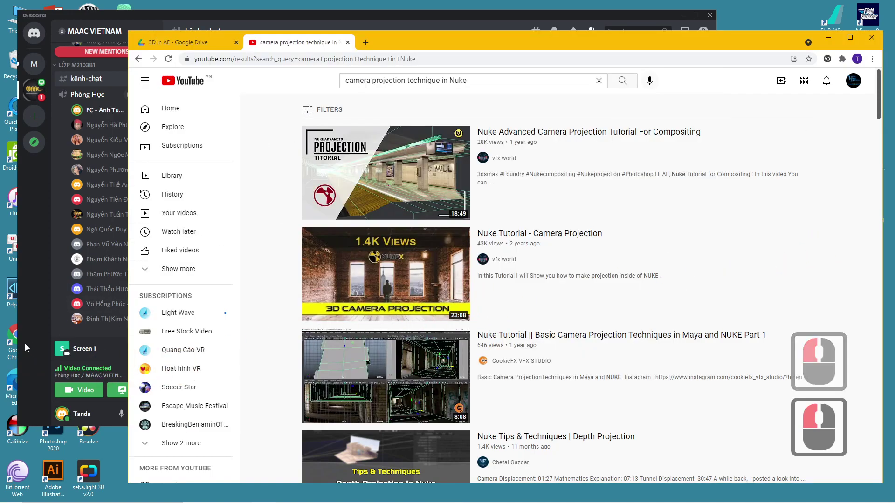
Open the Basic Camera Projection Techniques in Maya and NUKE Part 1 tutorial, then return to Discord
click(32, 348)
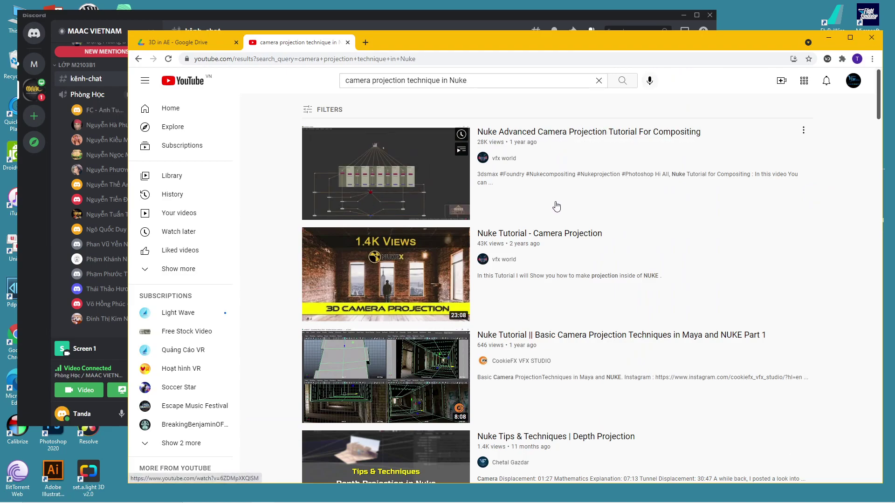
scroll(down, 3)
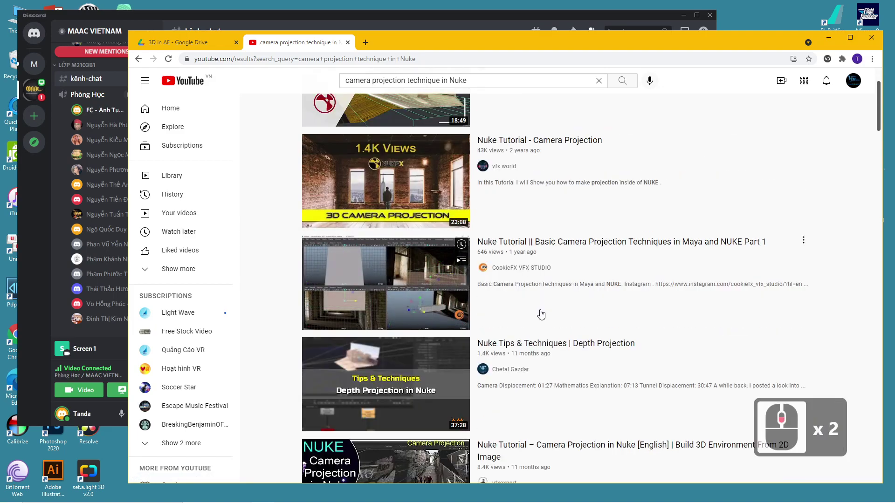
click(559, 244)
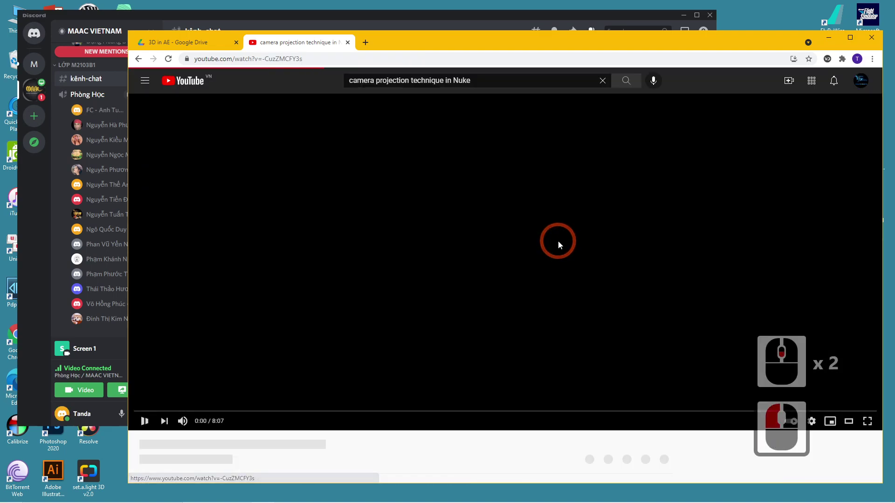
click(30, 398)
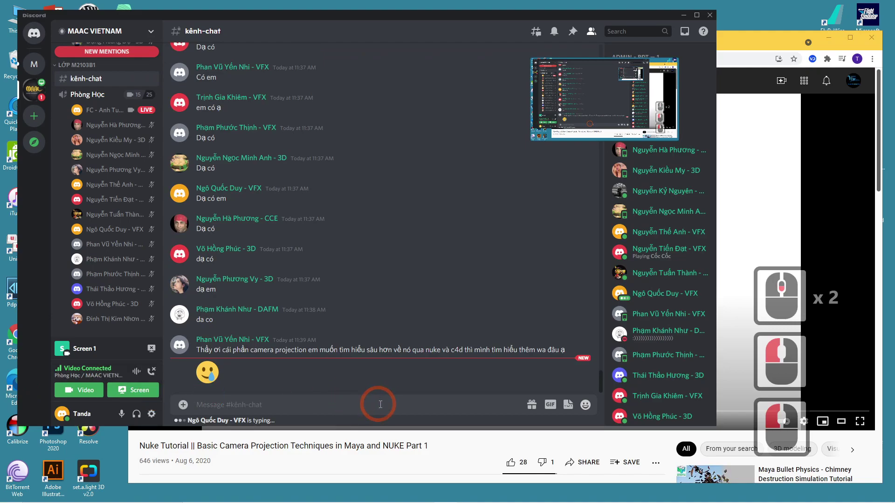
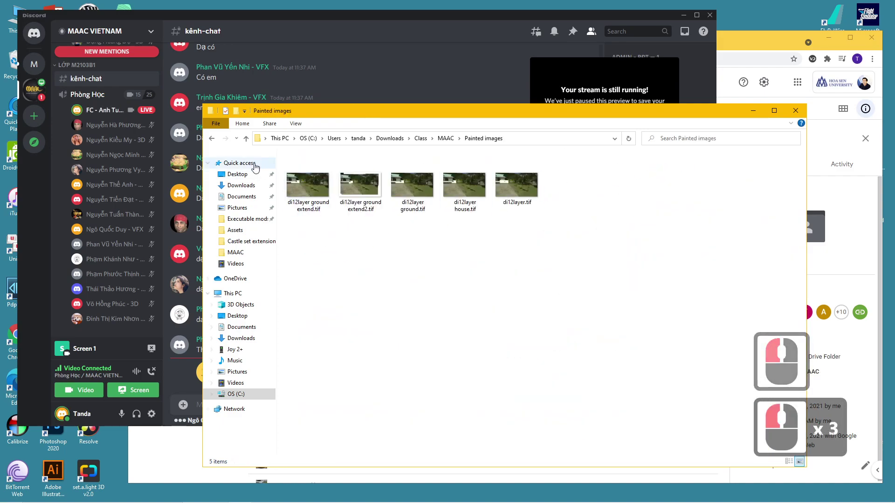
Open the Original footage folder and launch a dl12 .dpx frame in Pdplayer
click(216, 140)
click(622, 189)
double_click(621, 189)
double_click(320, 171)
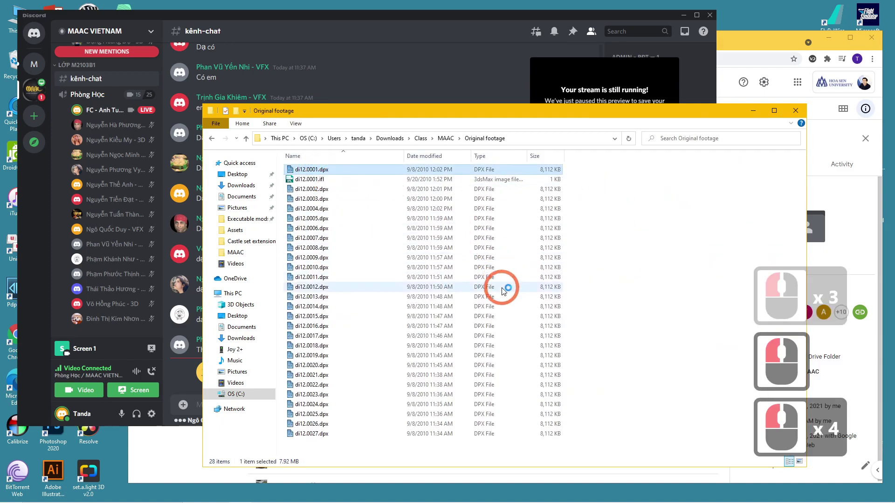
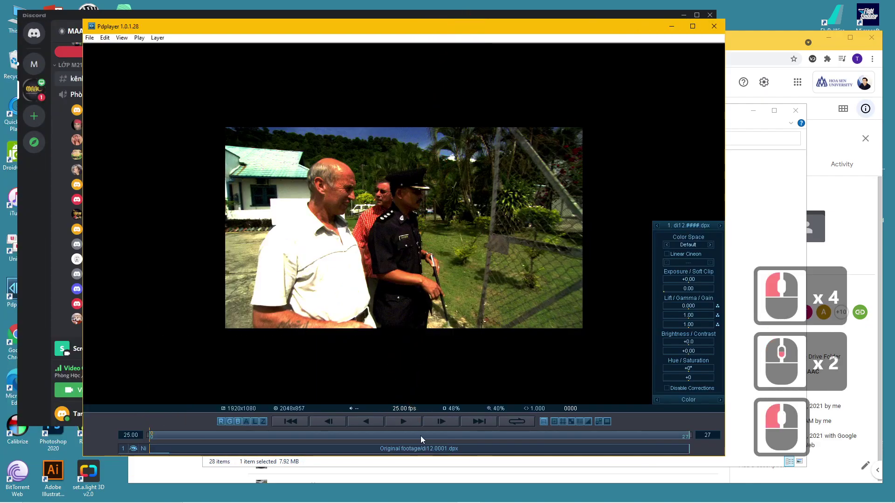
Play the original dl12 yard footage, scrub through it and return to the first frame
click(421, 410)
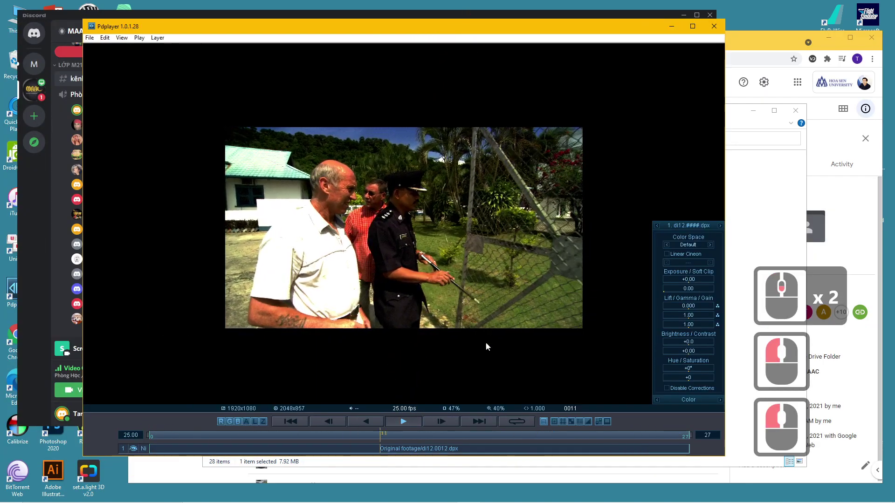
drag(359, 338, 359, 338)
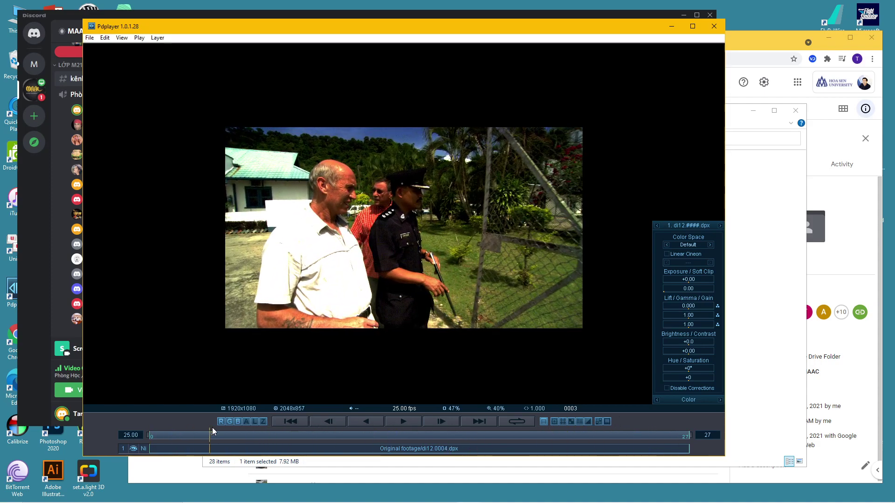
click(370, 423)
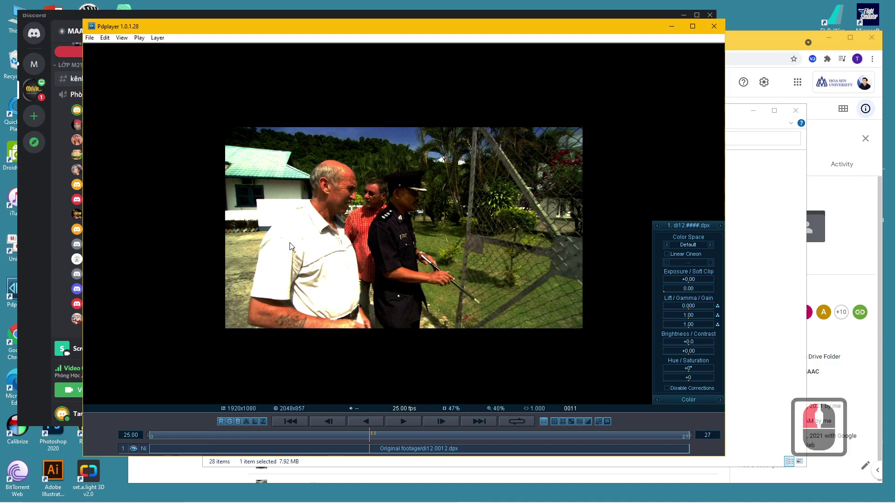
click(155, 437)
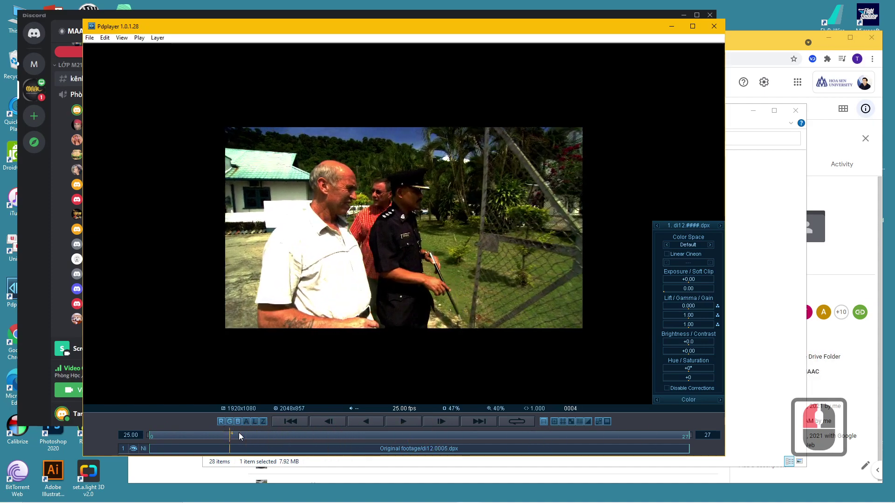
click(129, 433)
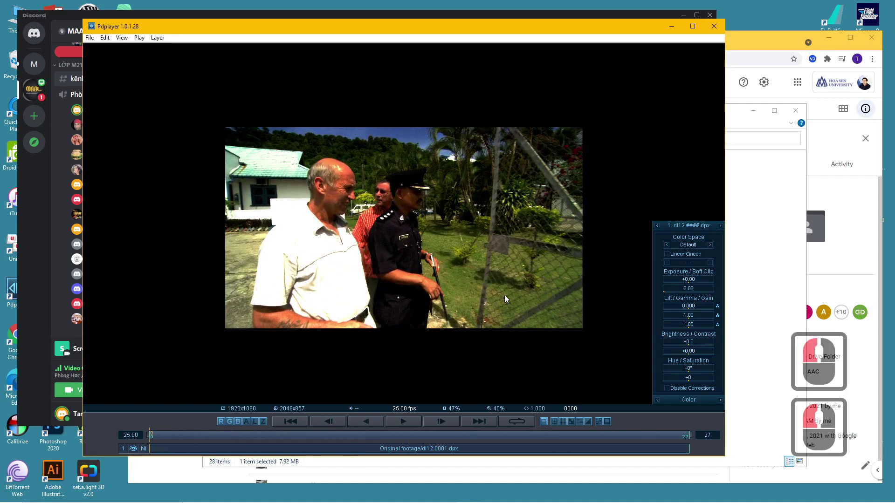
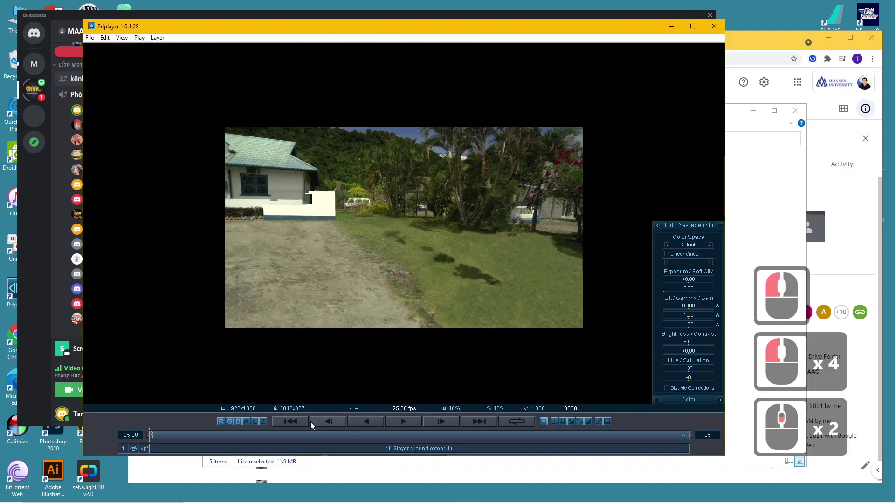
View the ground extend, house and ground extend2 .tif paintings enlarged, then return to the MAAC class folder
click(724, 27)
double_click(463, 191)
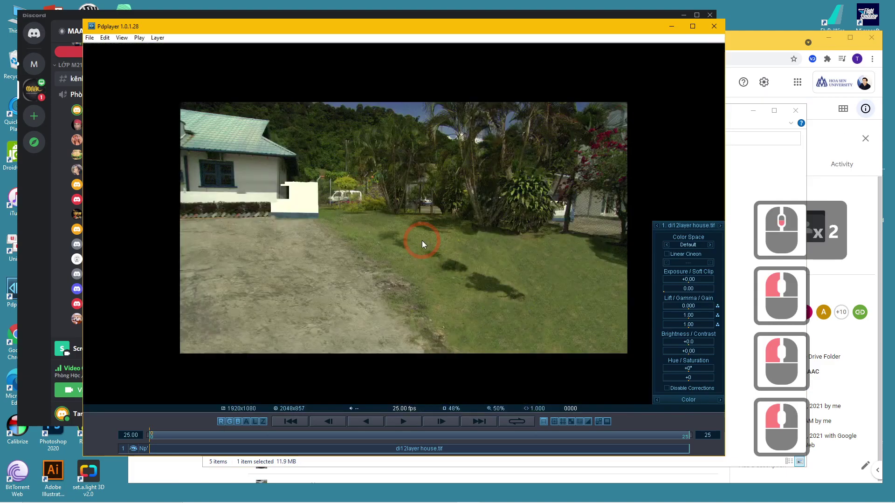
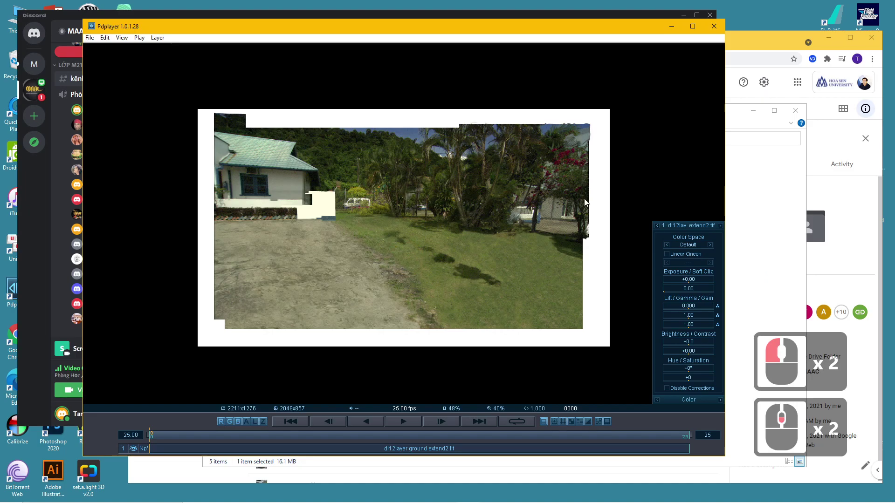
scroll(down, 3)
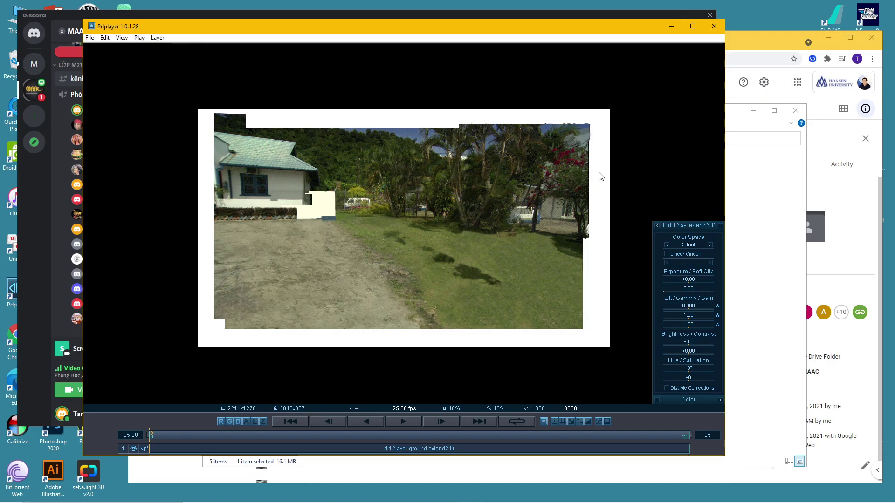
click(712, 33)
click(449, 139)
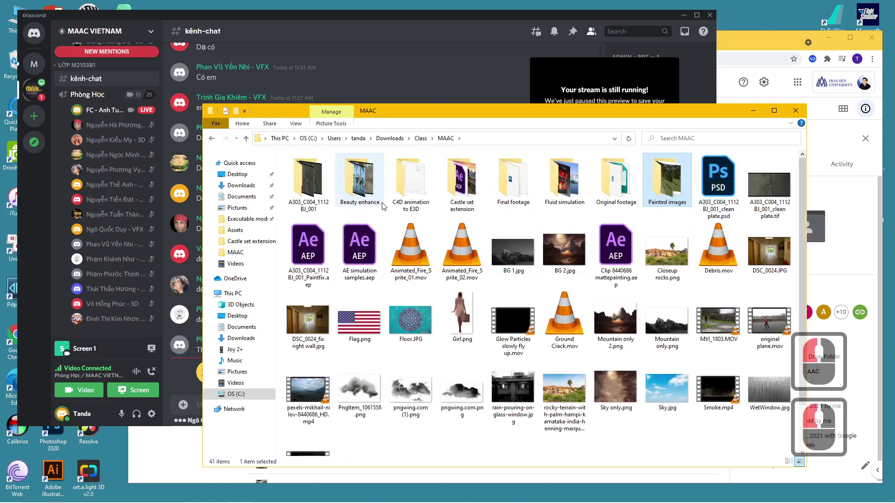
Load the final_0000.tga sequence from the Final footage folder and play the composited yard shot
click(522, 182)
double_click(522, 182)
double_click(307, 180)
middle_click(364, 215)
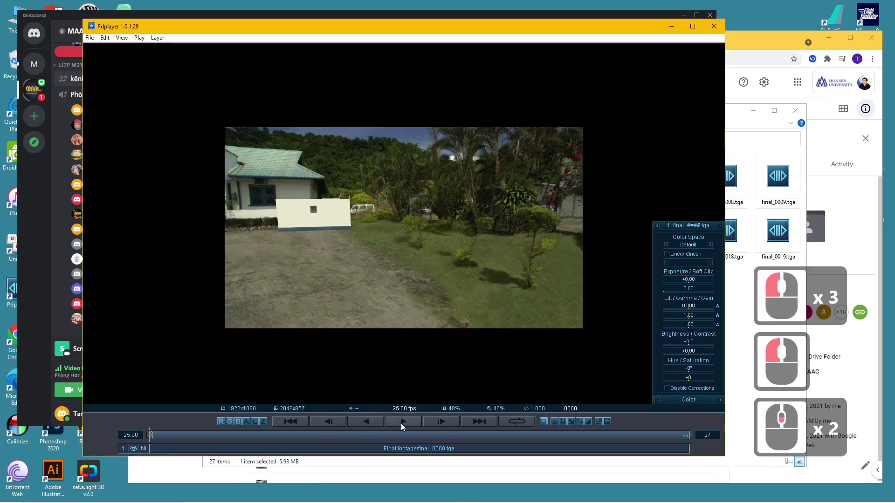
click(405, 426)
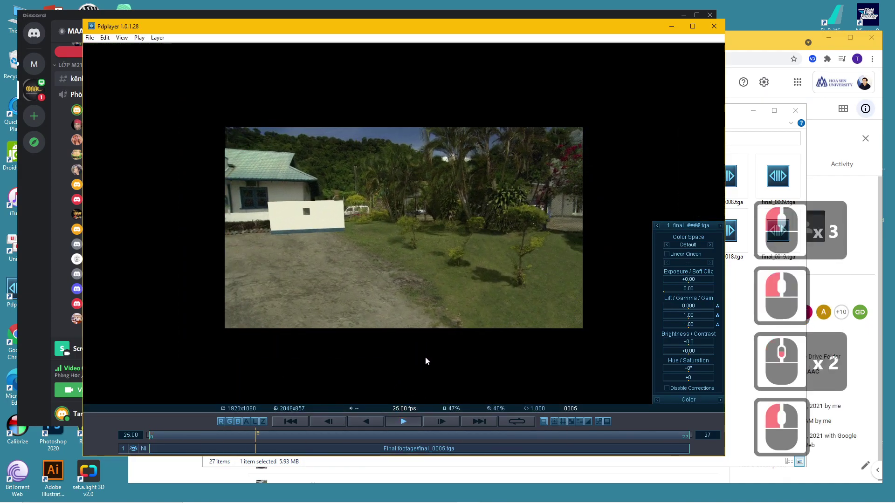
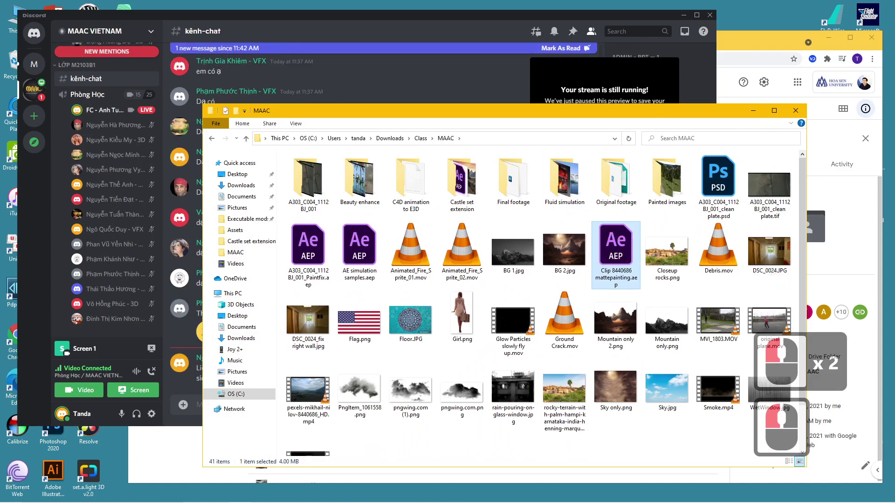
Bring the Discord kênh-chat channel forward showing the Nuke course replies
click(293, 22)
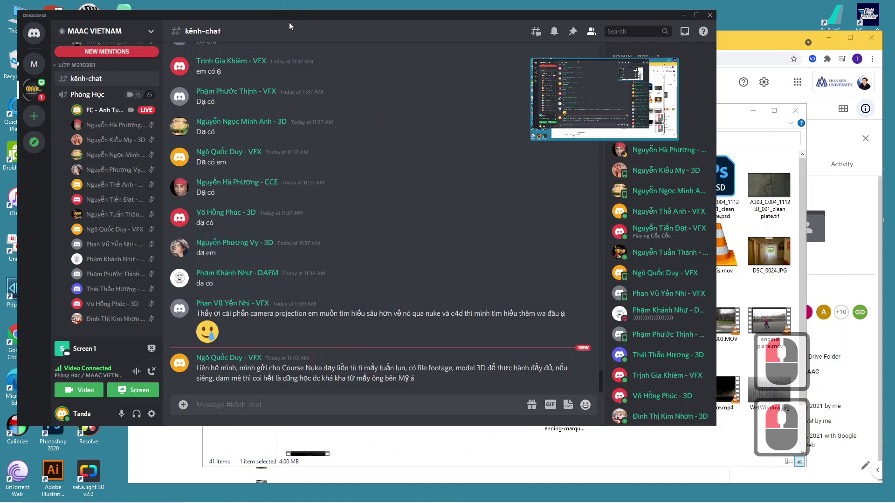
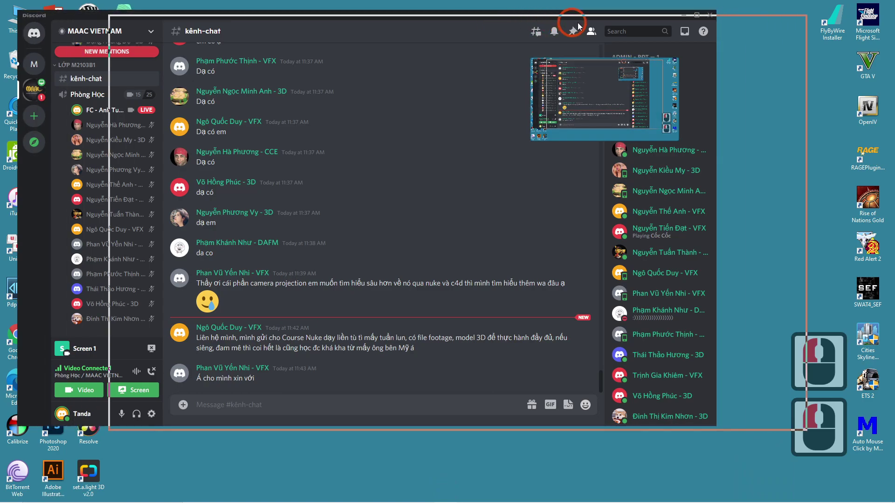
click(635, 27)
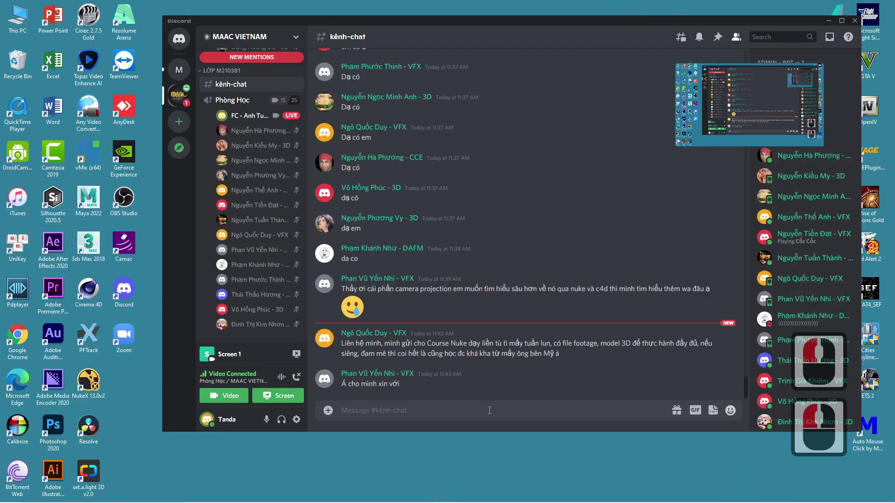